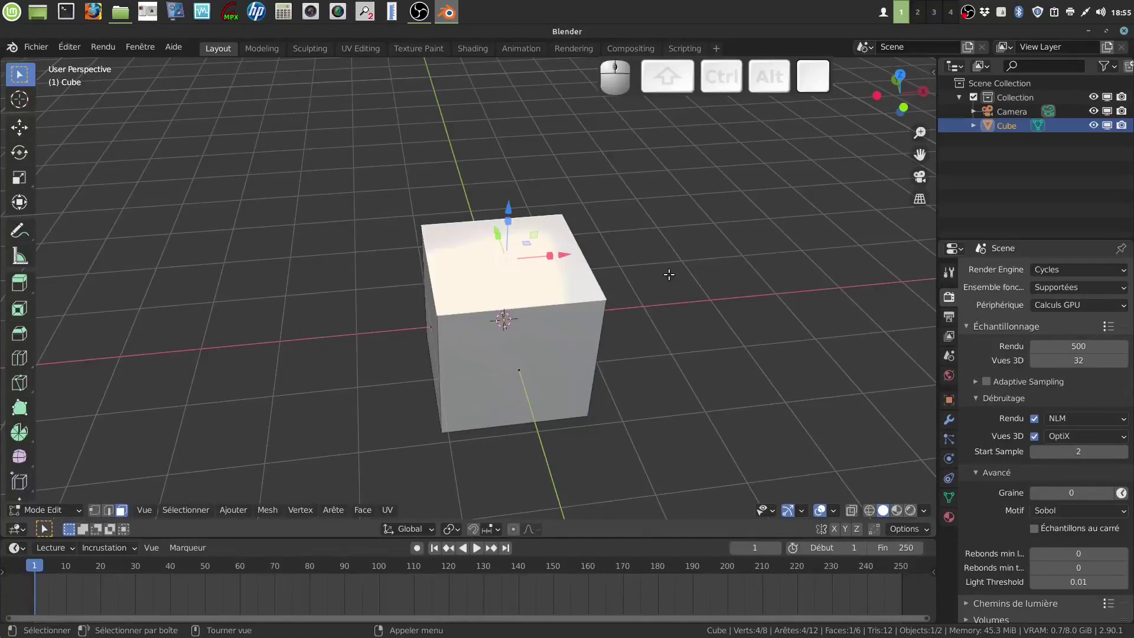
# Delete the cube's top face, then select the bottom face of the open box viewed side-on
pyautogui.press('x')
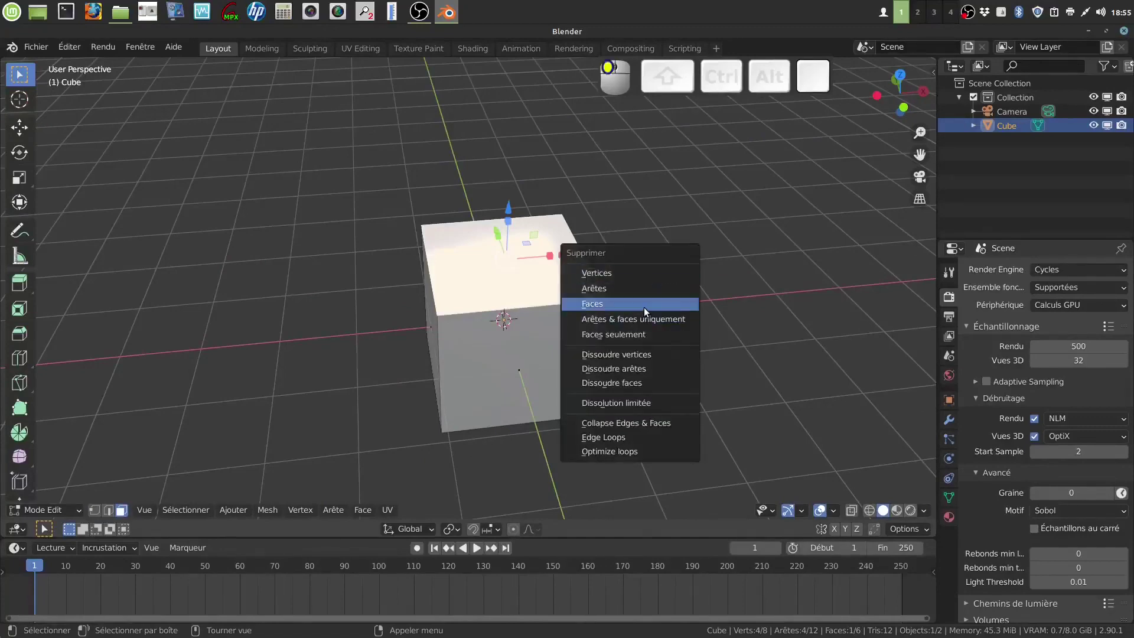
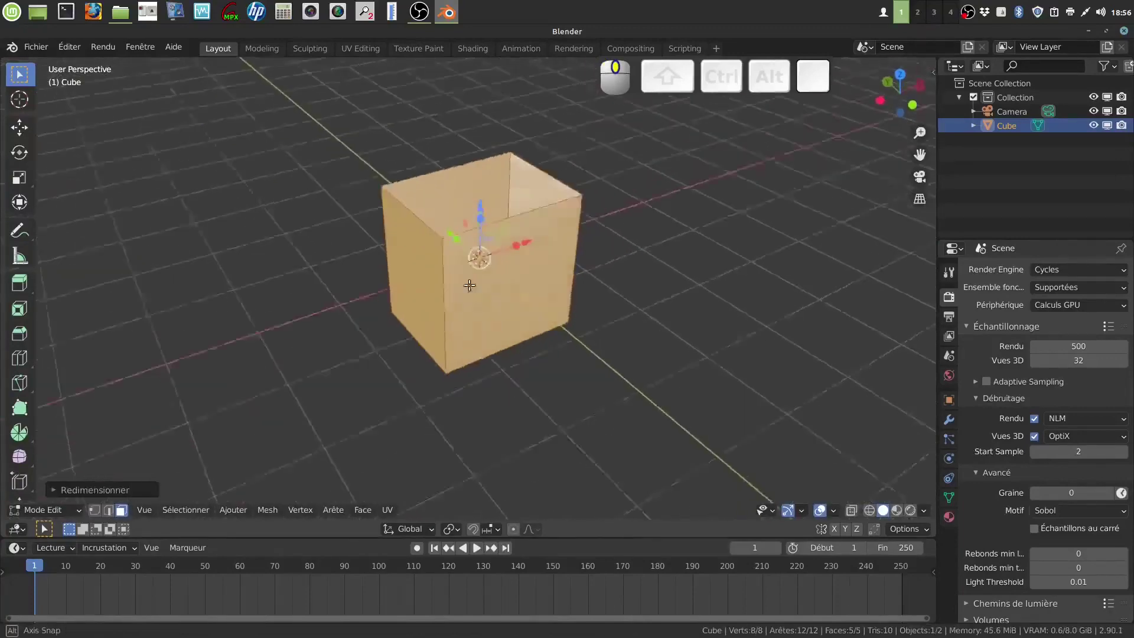
pyautogui.moveTo(487, 201); pyautogui.dragTo(561, 280)
pyautogui.moveTo(561, 280); pyautogui.dragTo(549, 311)
pyautogui.moveTo(550, 303); pyautogui.dragTo(515, 358)
pyautogui.click(515, 357)
pyautogui.middleClick(603, 335)
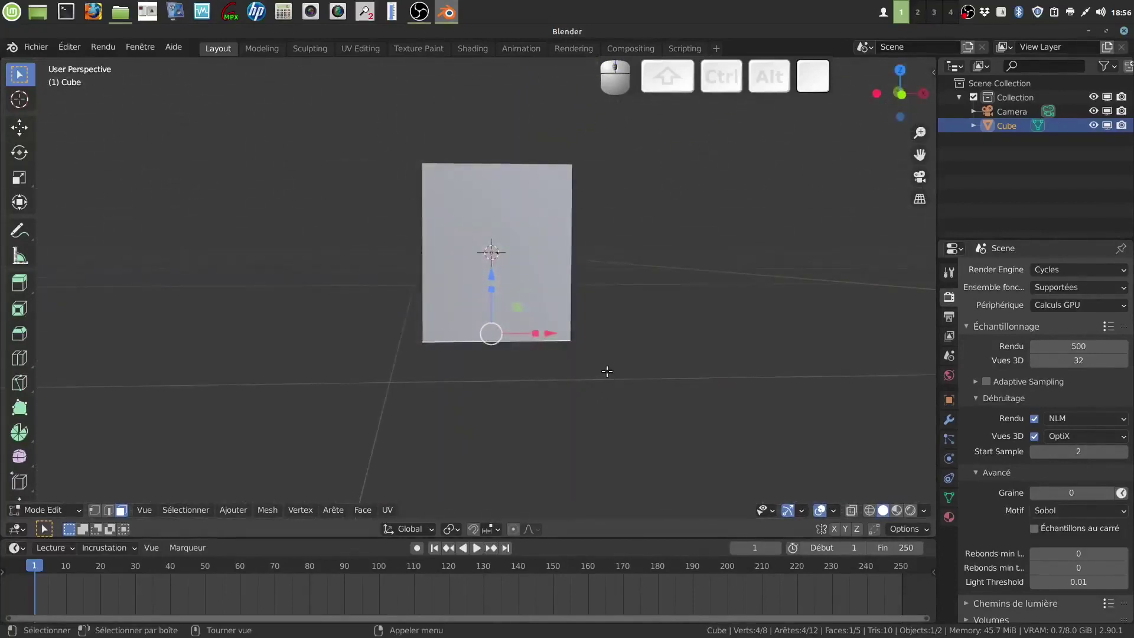
# Extrude the bottom face down along Z, shrink it inward, and extrude again into a stepped foot
pyautogui.press('e')
pyautogui.press('z')
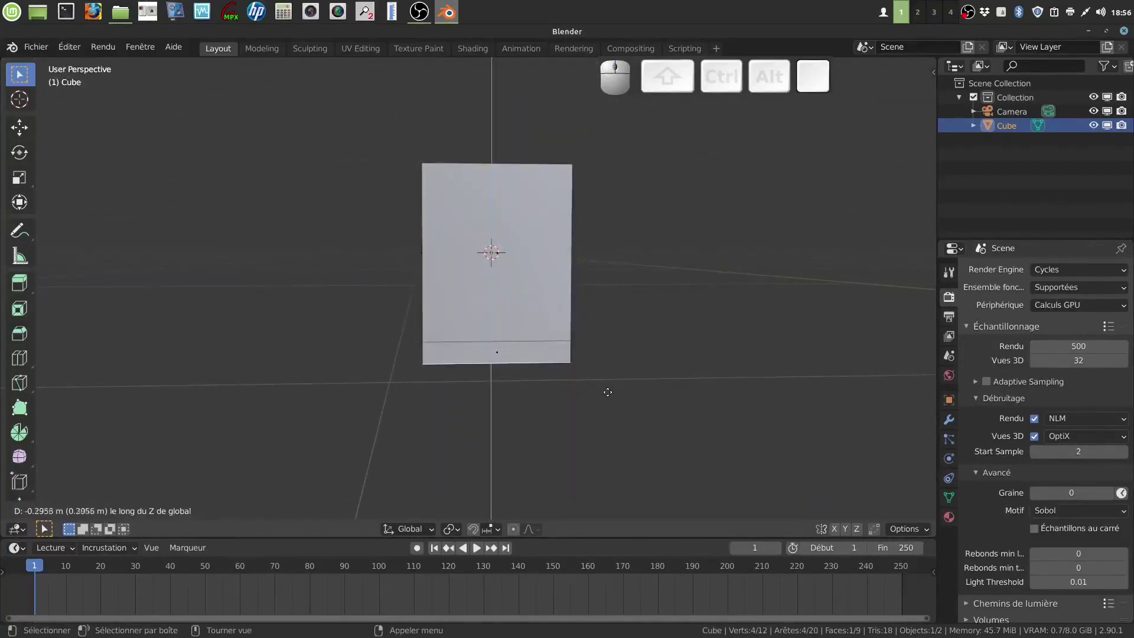
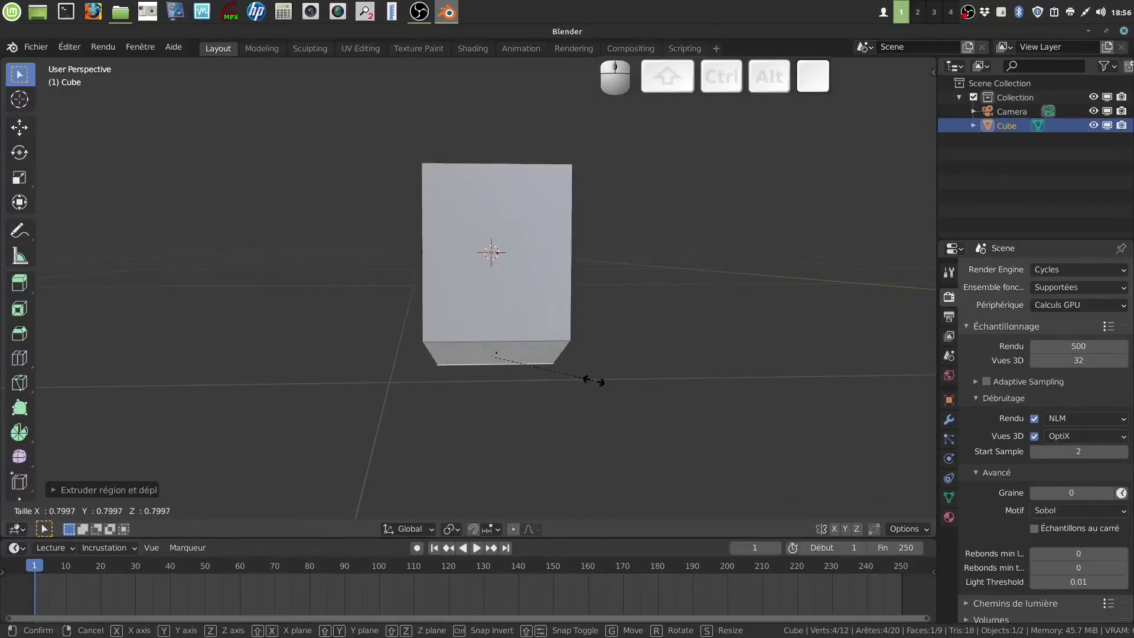
pyautogui.click(595, 376)
pyautogui.press('e')
pyautogui.press('z')
pyautogui.click(596, 386)
# Orbit and zoom to inspect the tapered, stepped base
pyautogui.moveTo(593, 370); pyautogui.dragTo(576, 357)
pyautogui.moveTo(587, 431); pyautogui.dragTo(578, 387)
pyautogui.scroll(3)
pyautogui.moveTo(579, 385); pyautogui.dragTo(624, 391)
pyautogui.scroll(3)
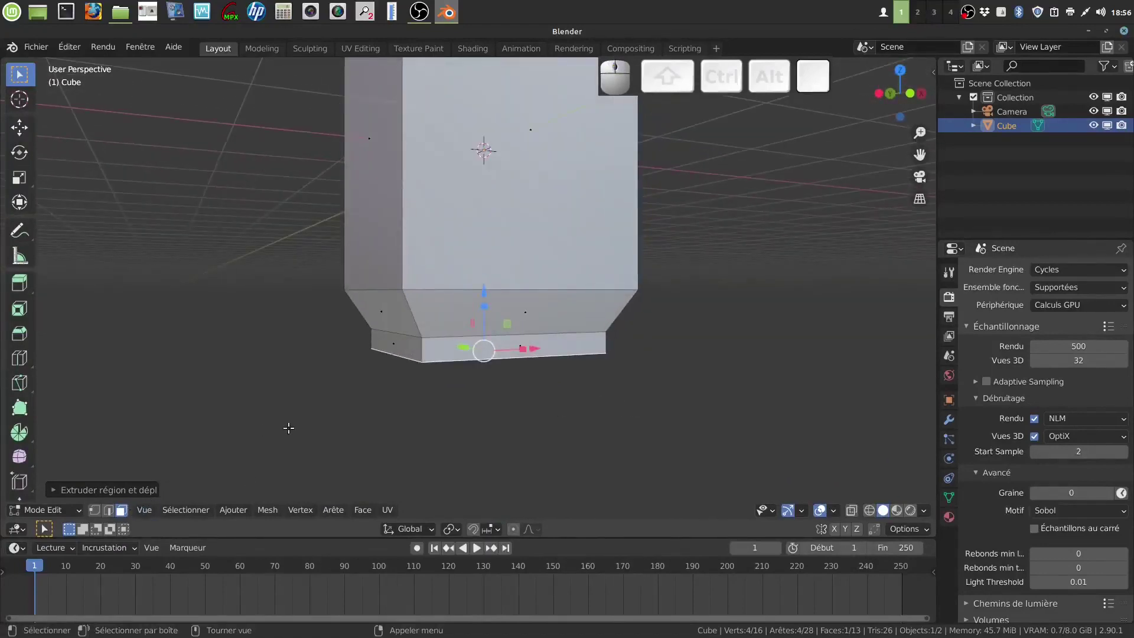
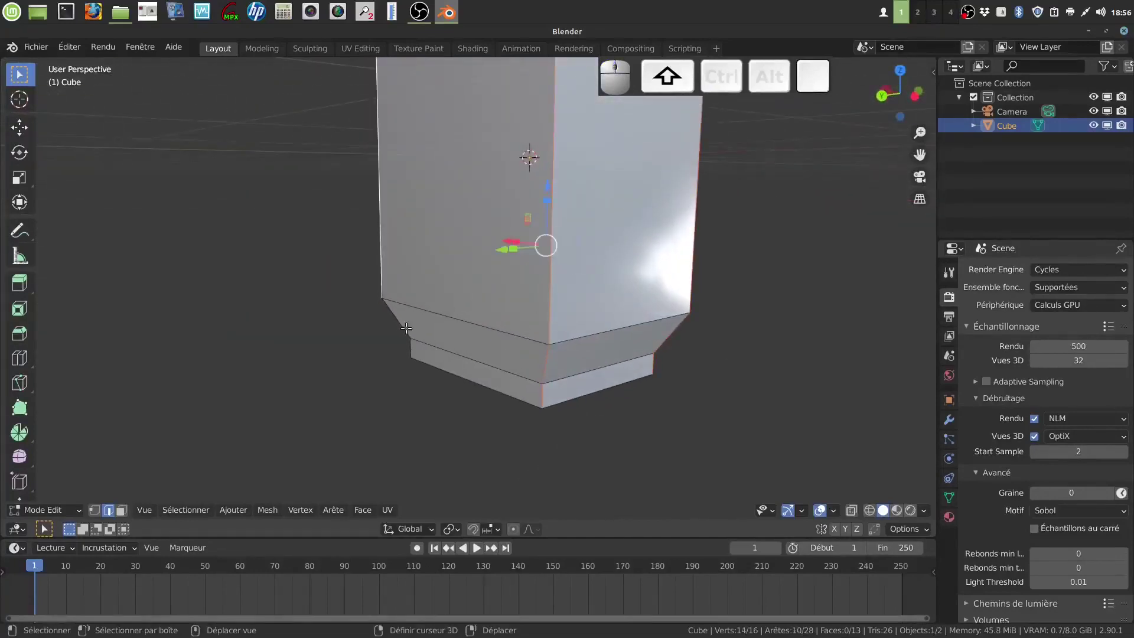
# Select the four vertical corner edges and bevel them with Ctrl+B into rounded corners
pyautogui.click(405, 318)
pyautogui.click(412, 339)
pyautogui.scroll(-3)
pyautogui.middleClick(589, 250)
pyautogui.middleClick(407, 317)
pyautogui.moveTo(445, 316); pyautogui.dragTo(464, 350)
pyautogui.scroll(3)
pyautogui.moveTo(467, 329); pyautogui.dragTo(570, 379)
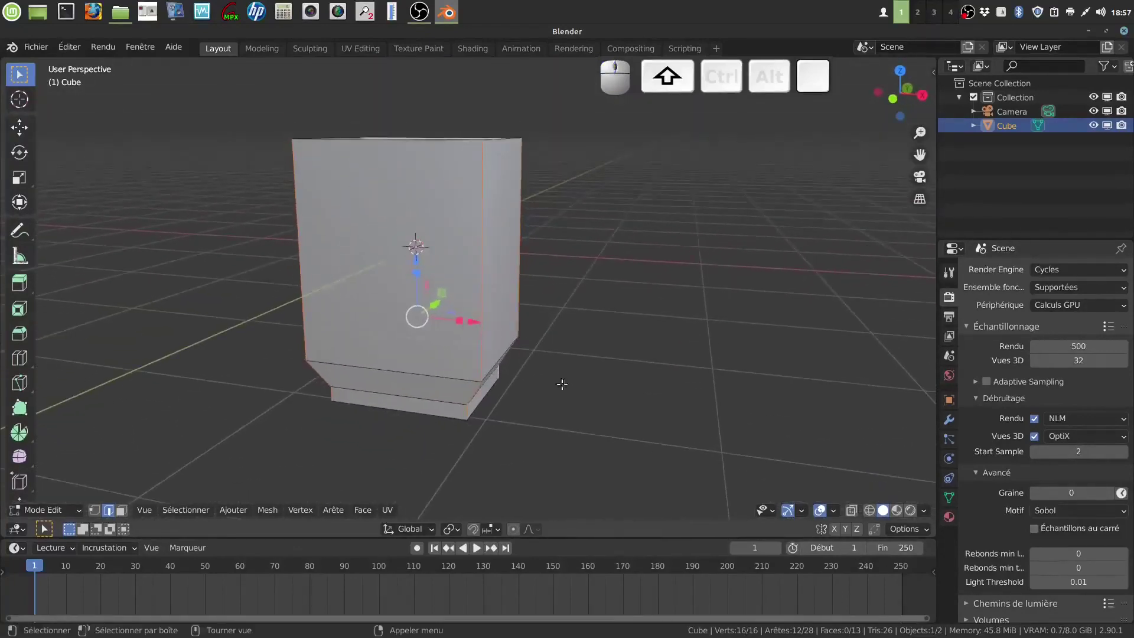
pyautogui.press('ctrl+b')
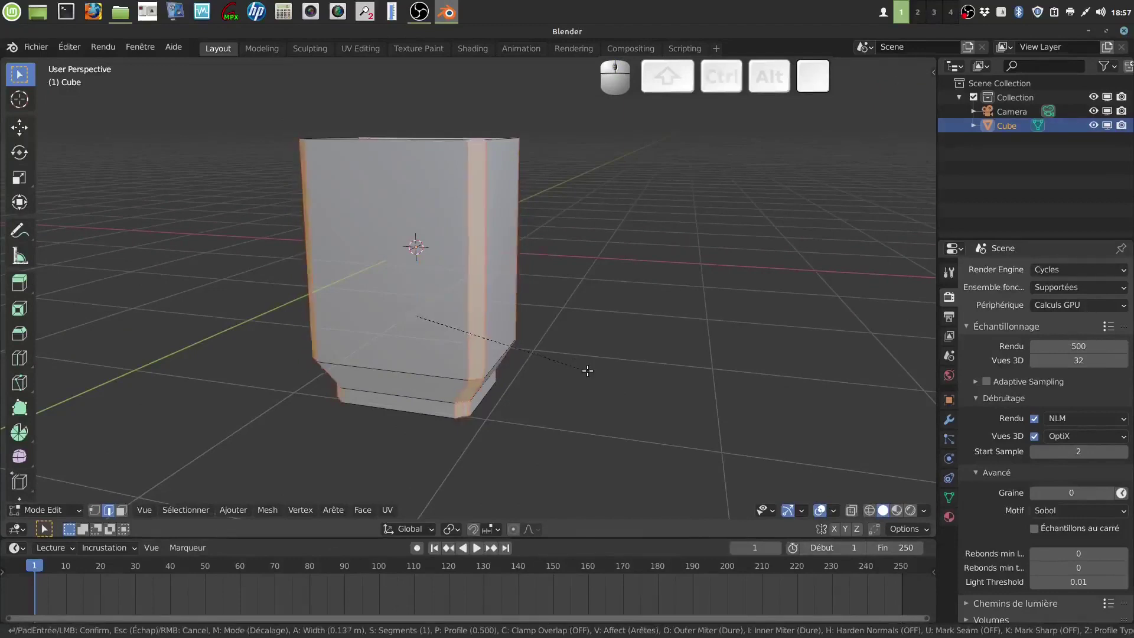
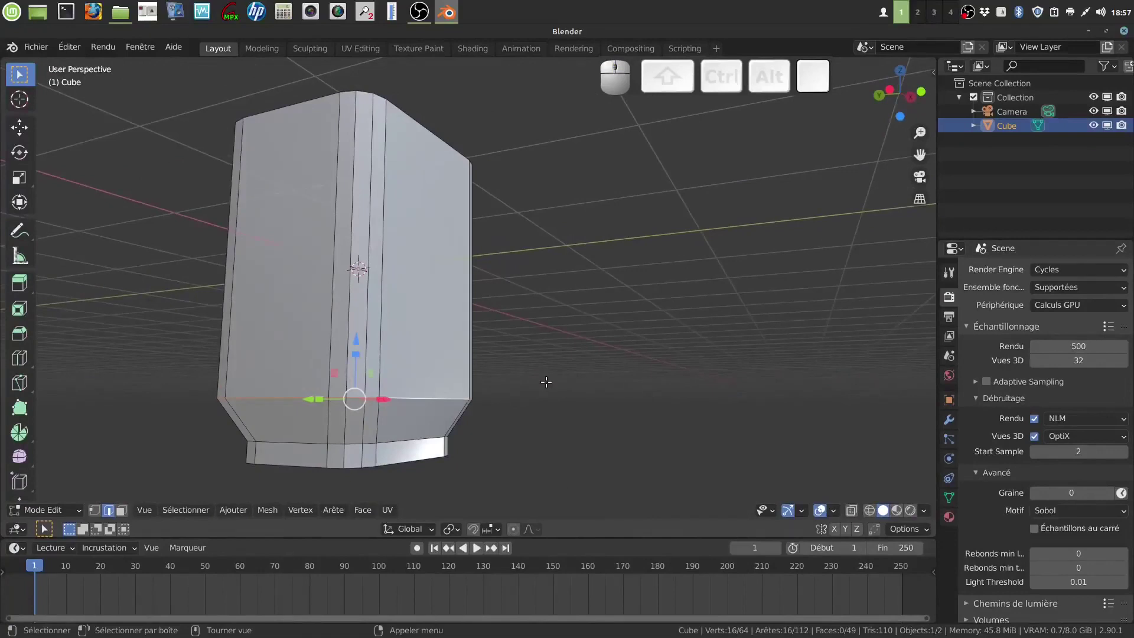
# Bevel the edge loops above the taper and above the foot
pyautogui.press('ctrl+b')
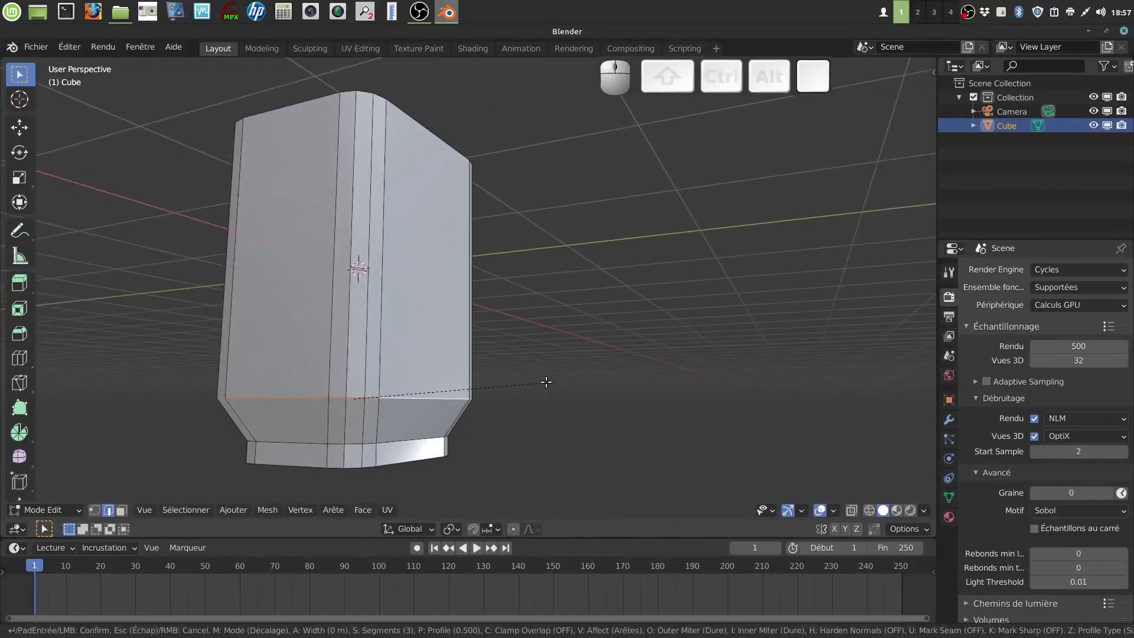
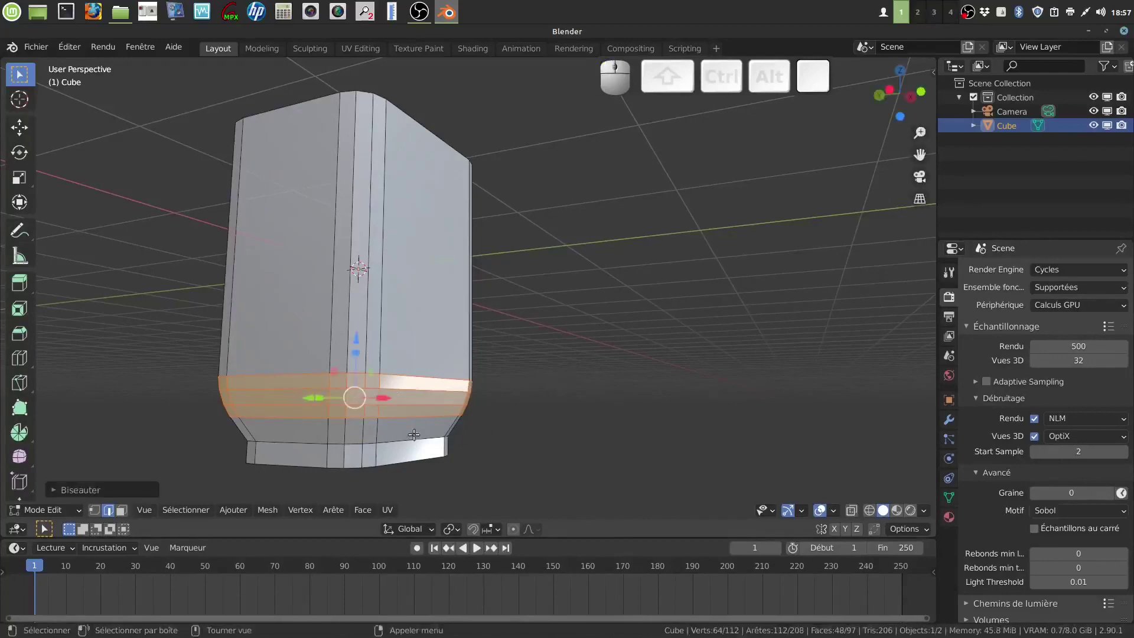
pyautogui.click(418, 434)
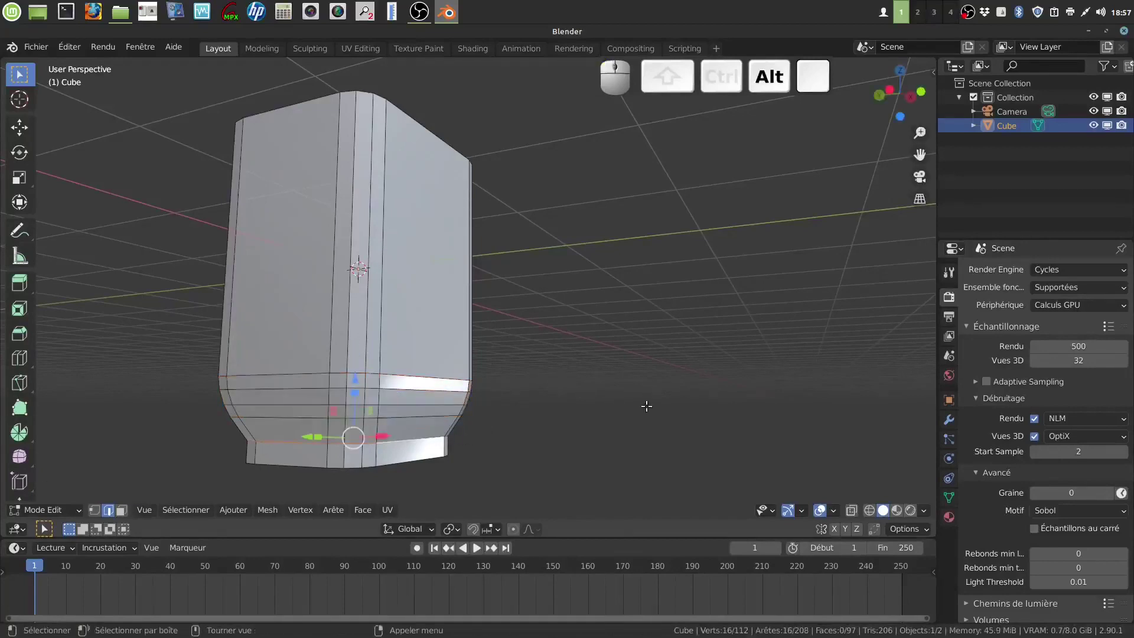
pyautogui.press('ctrl+b')
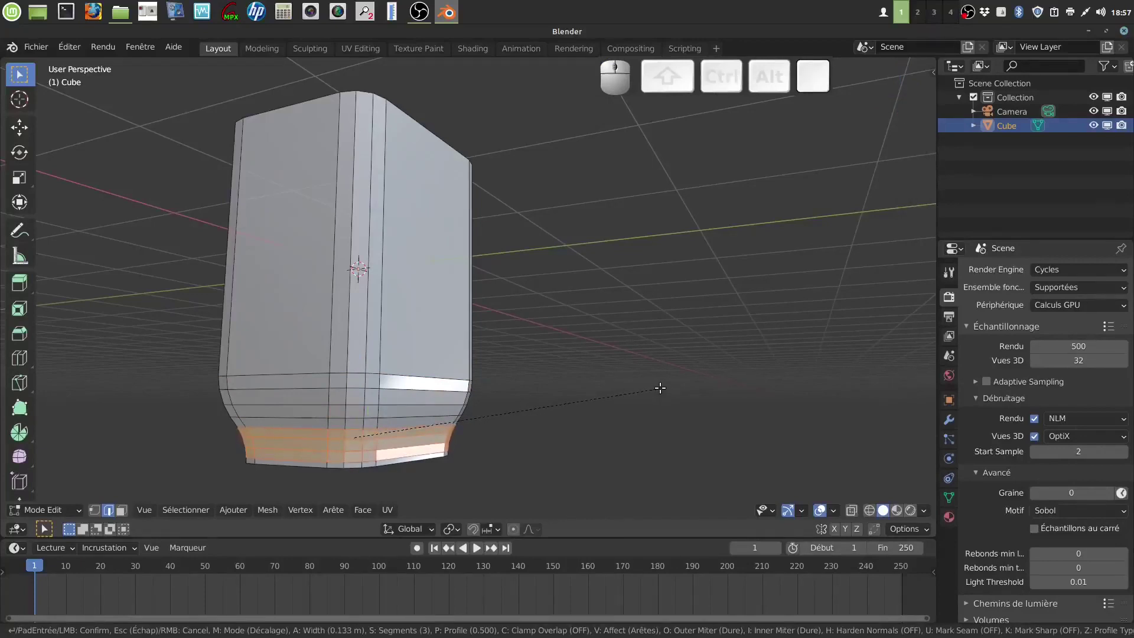
pyautogui.click(661, 384)
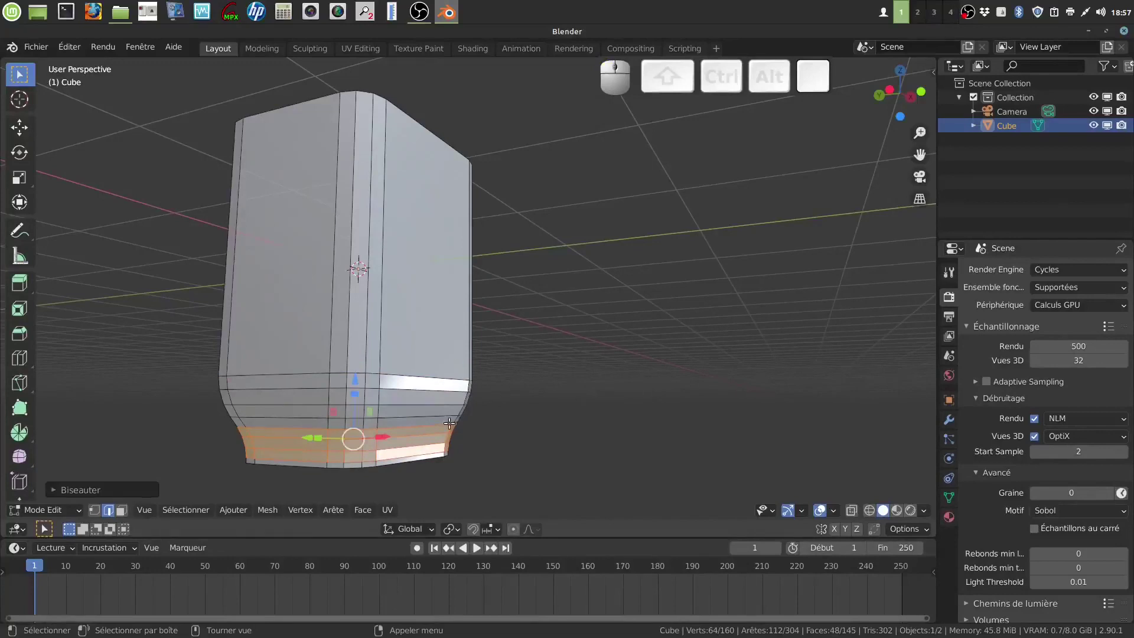
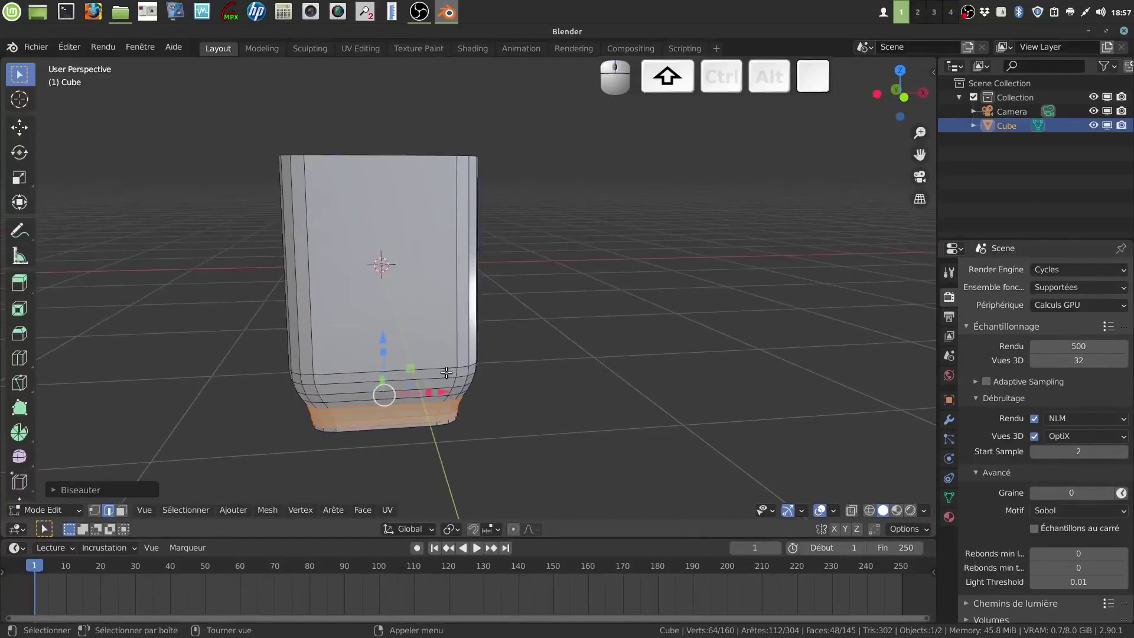
# Leave Edit Mode and view the whole pot from above
pyautogui.press('Tab')
pyautogui.moveTo(456, 364); pyautogui.dragTo(454, 351)
pyautogui.moveTo(453, 349); pyautogui.dragTo(467, 359)
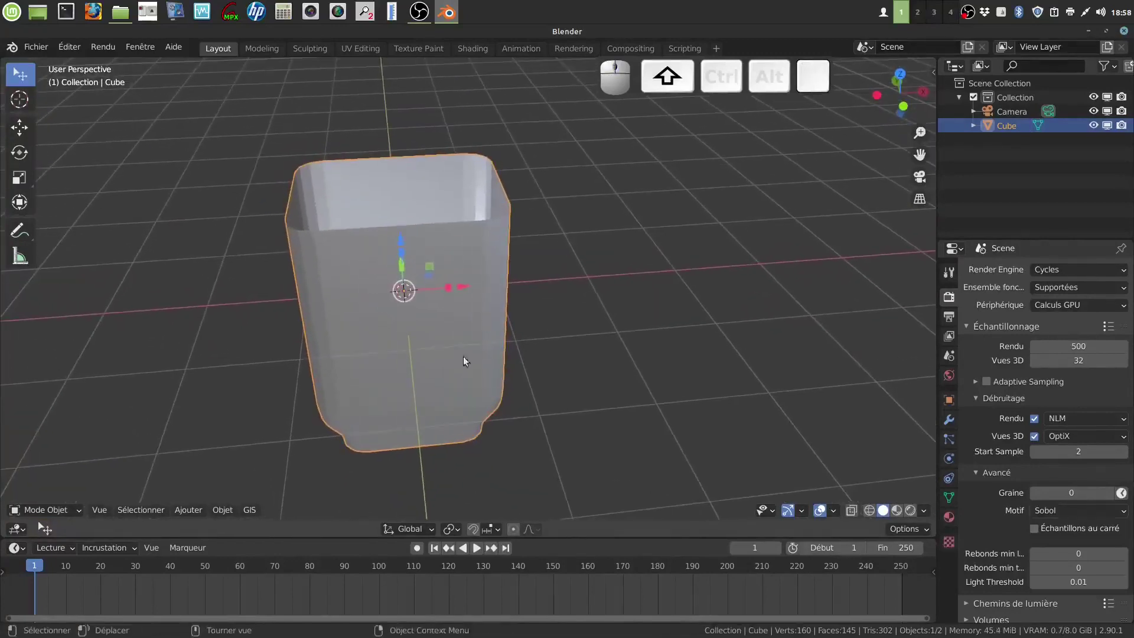
# Shade the pot smooth and orbit to look into it
pyautogui.rightClick(468, 256)
pyautogui.click(467, 255)
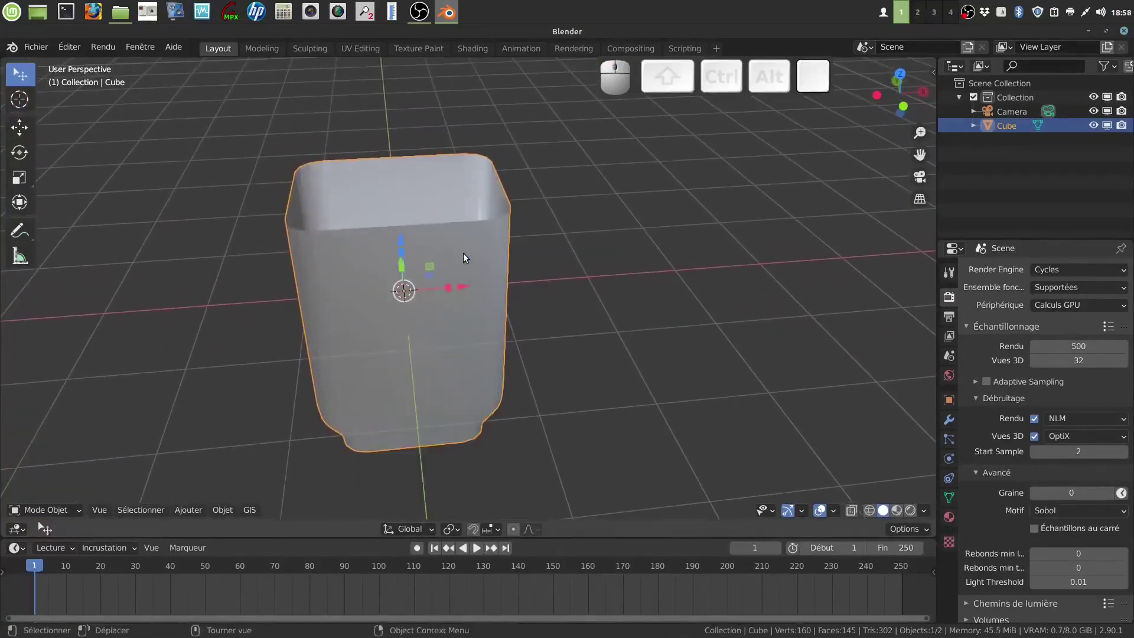
pyautogui.moveTo(598, 327); pyautogui.dragTo(606, 325)
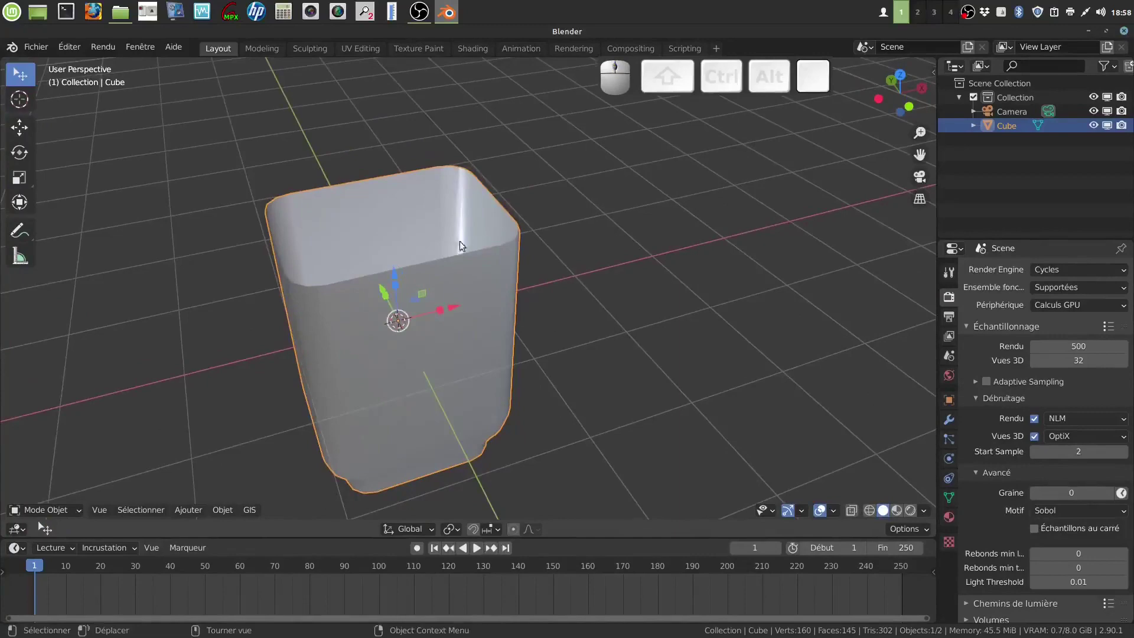
pyautogui.moveTo(507, 282); pyautogui.dragTo(504, 269)
pyautogui.scroll(-3)
pyautogui.moveTo(509, 262); pyautogui.dragTo(520, 278)
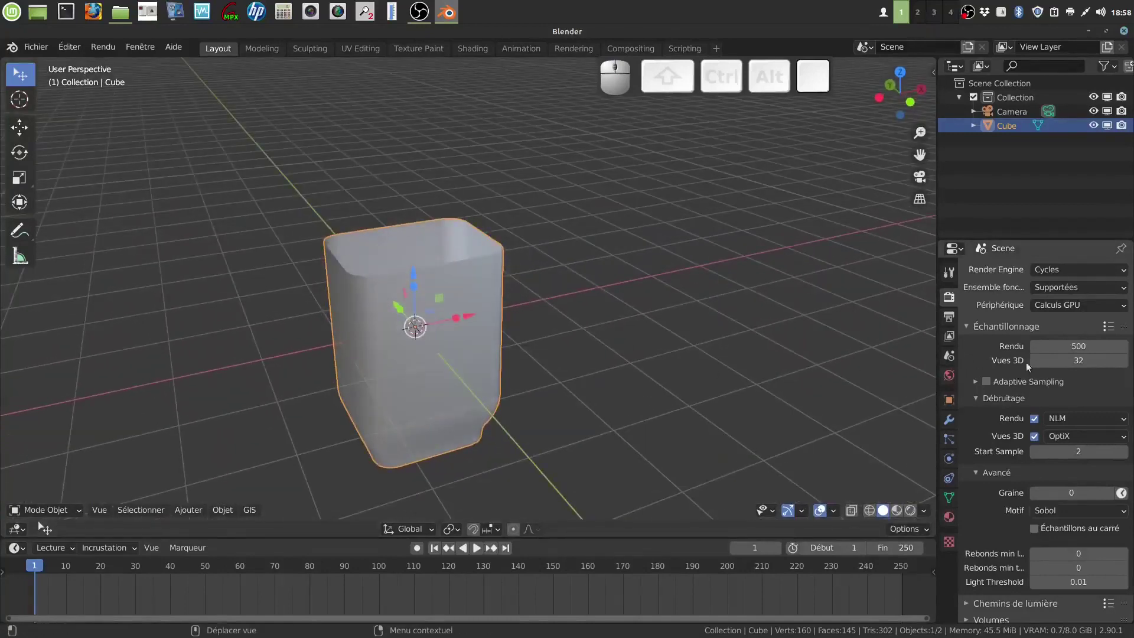
# Add a Solidify modifier with 0.09 m wall thickness and apply it permanently
pyautogui.click(955, 424)
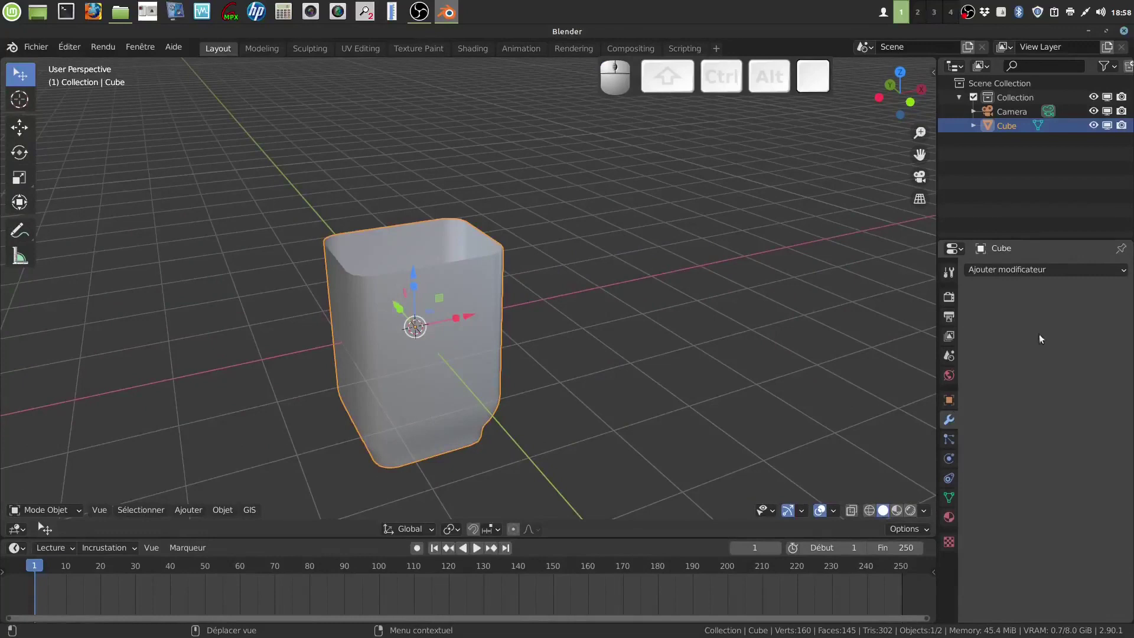
pyautogui.click(1131, 277)
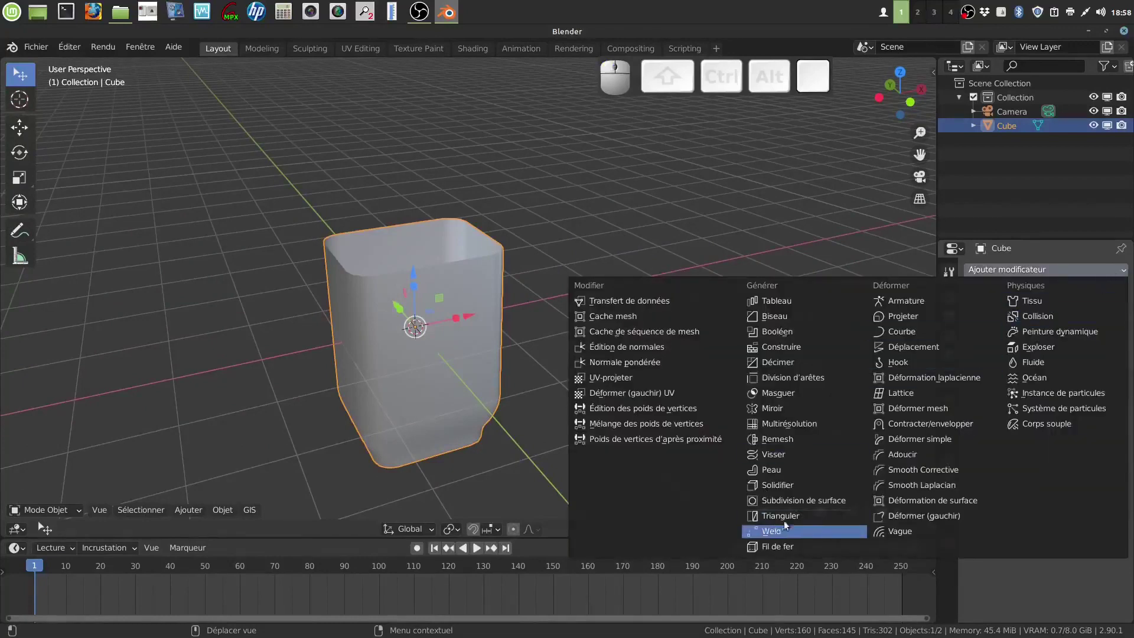
pyautogui.click(784, 488)
pyautogui.scroll(3)
pyautogui.moveTo(637, 336); pyautogui.dragTo(845, 383)
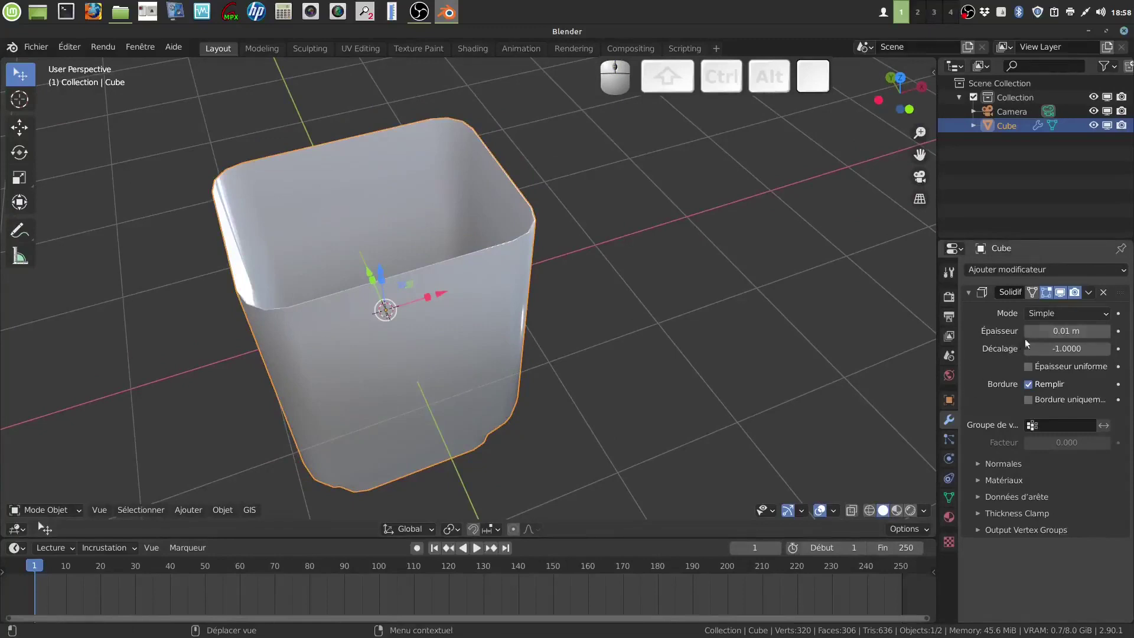
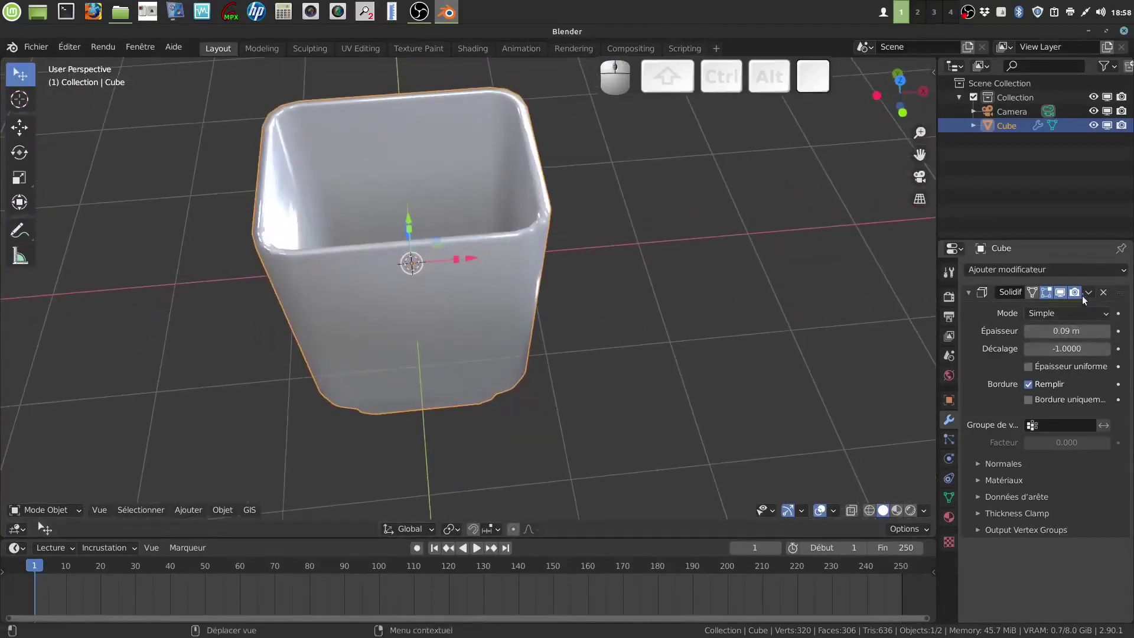
pyautogui.click(1095, 294)
pyautogui.click(1064, 314)
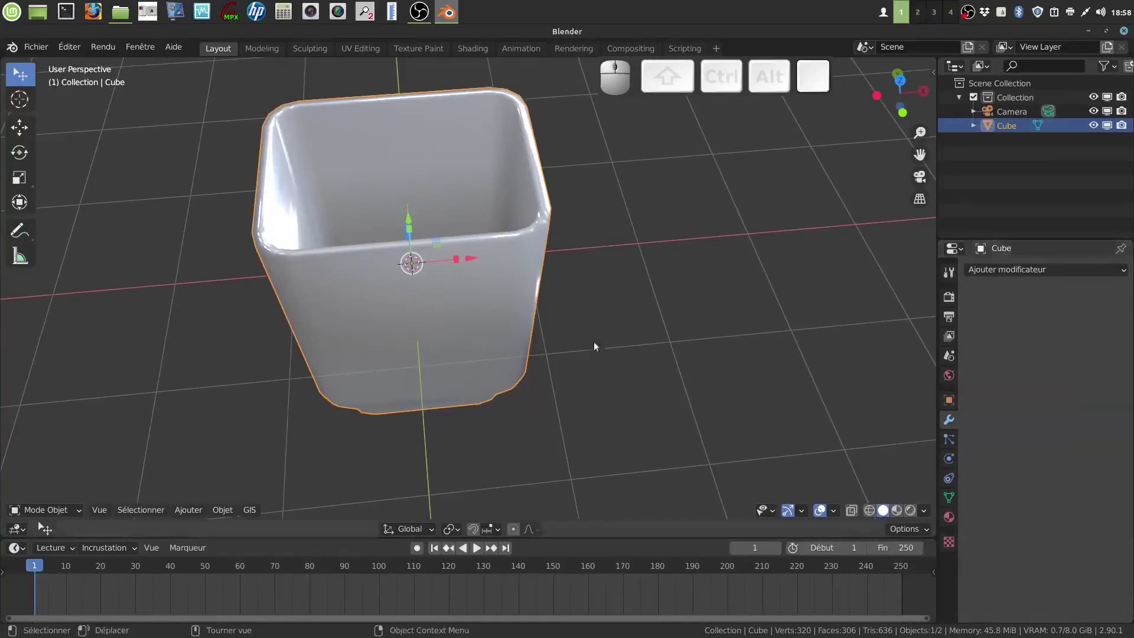
pyautogui.moveTo(535, 337); pyautogui.dragTo(536, 274)
pyautogui.scroll(-3)
pyautogui.moveTo(532, 274); pyautogui.dragTo(518, 279)
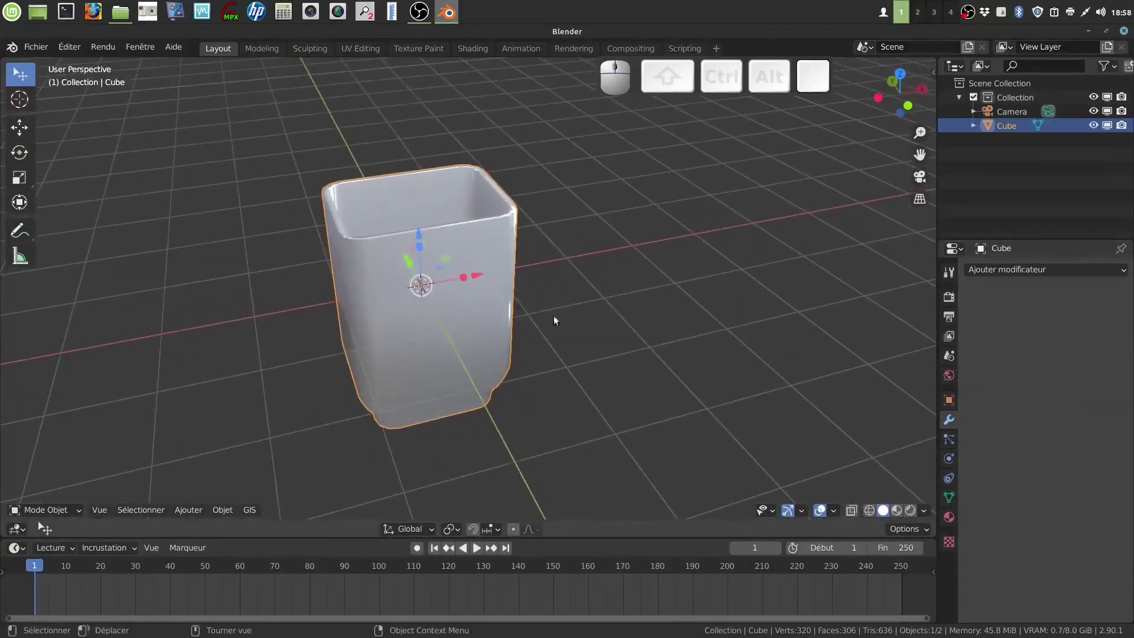
# Add a Subdivision Surface modifier at viewport level 2 and inspect the smoothed pot
pyautogui.click(1123, 273)
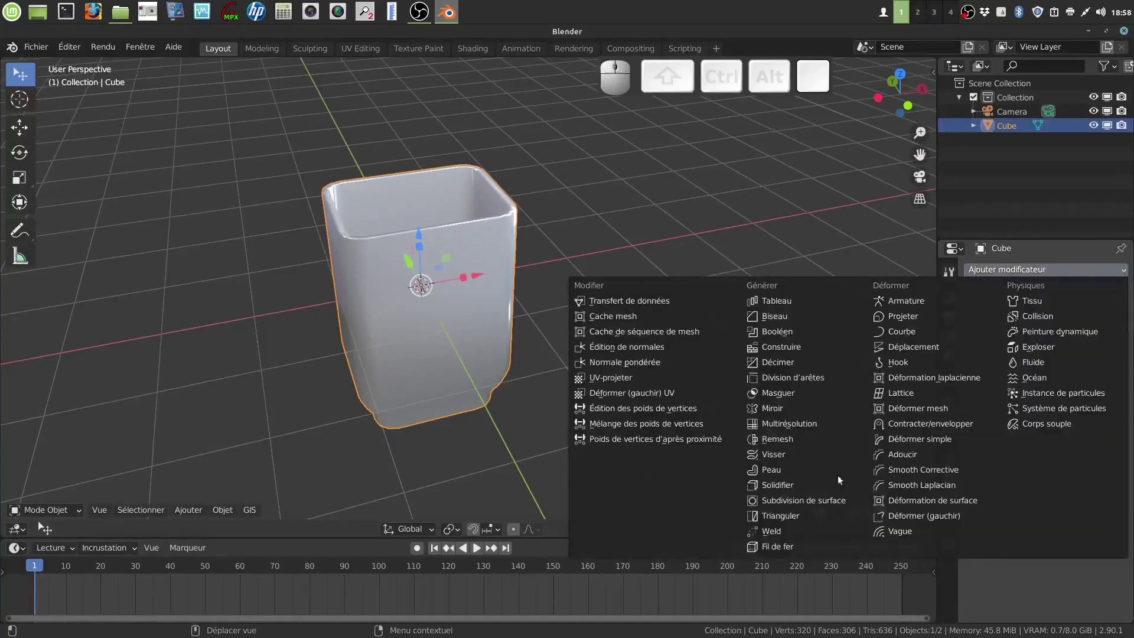
pyautogui.click(834, 506)
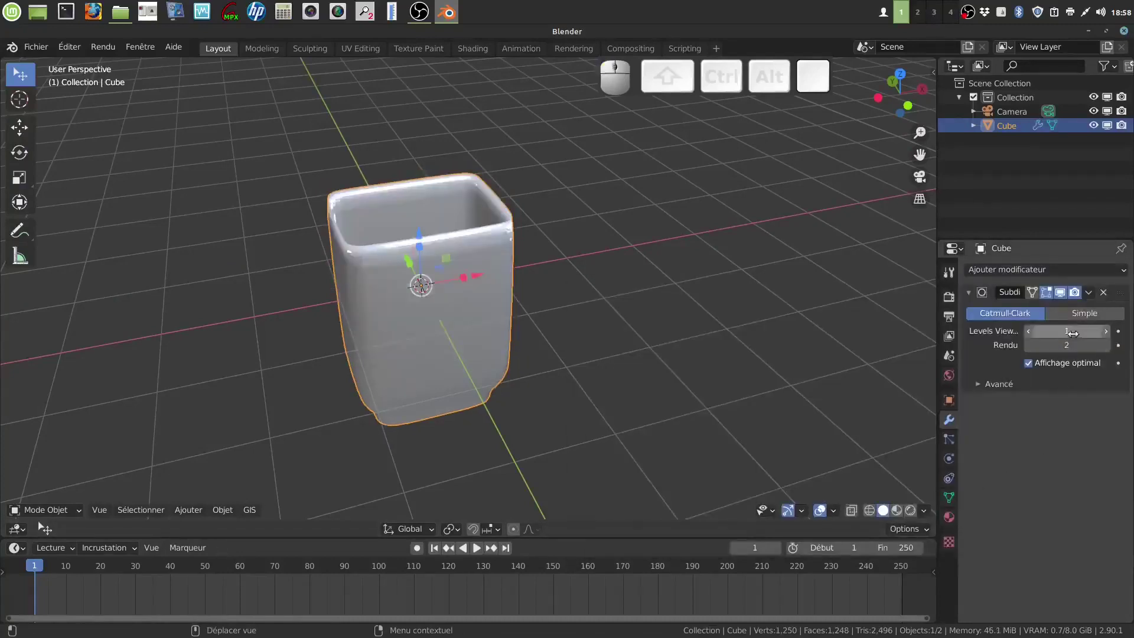
pyautogui.click(1107, 334)
pyautogui.moveTo(569, 323); pyautogui.dragTo(554, 328)
pyautogui.scroll(3)
pyautogui.moveTo(553, 335); pyautogui.dragTo(532, 336)
pyautogui.moveTo(531, 336); pyautogui.dragTo(511, 301)
pyautogui.middleClick(541, 306)
pyautogui.moveTo(538, 295); pyautogui.dragTo(508, 288)
pyautogui.moveTo(590, 229); pyautogui.dragTo(555, 230)
pyautogui.moveTo(553, 233); pyautogui.dragTo(554, 252)
# Return to Edit Mode on the pot's mesh to begin cutting a new edge loop
pyautogui.press('Tab')
pyautogui.press('Tab')
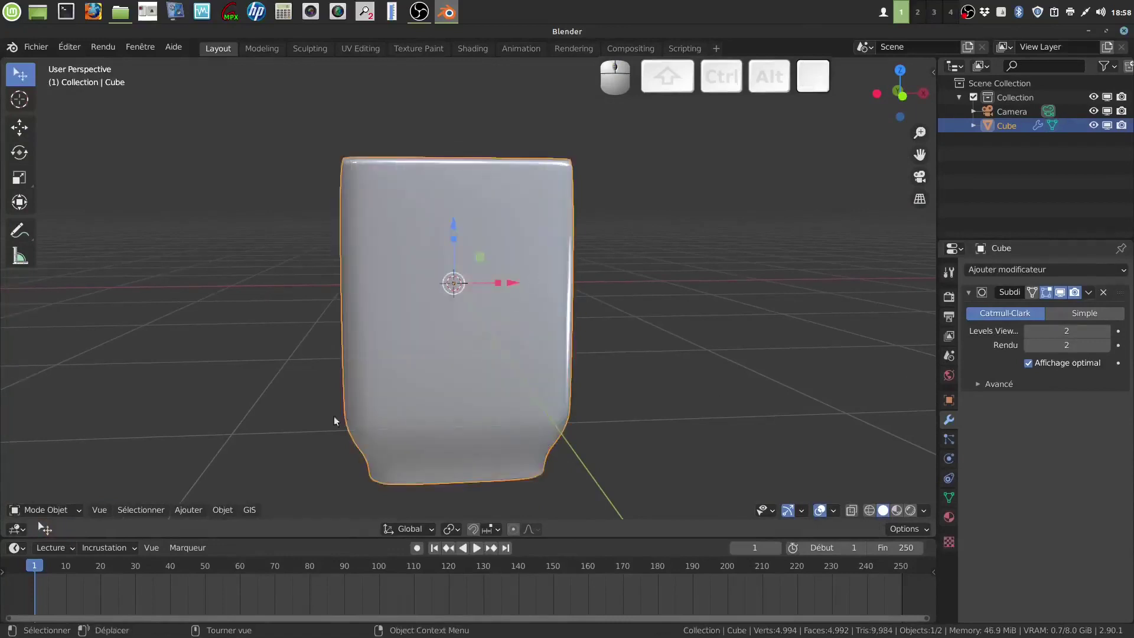
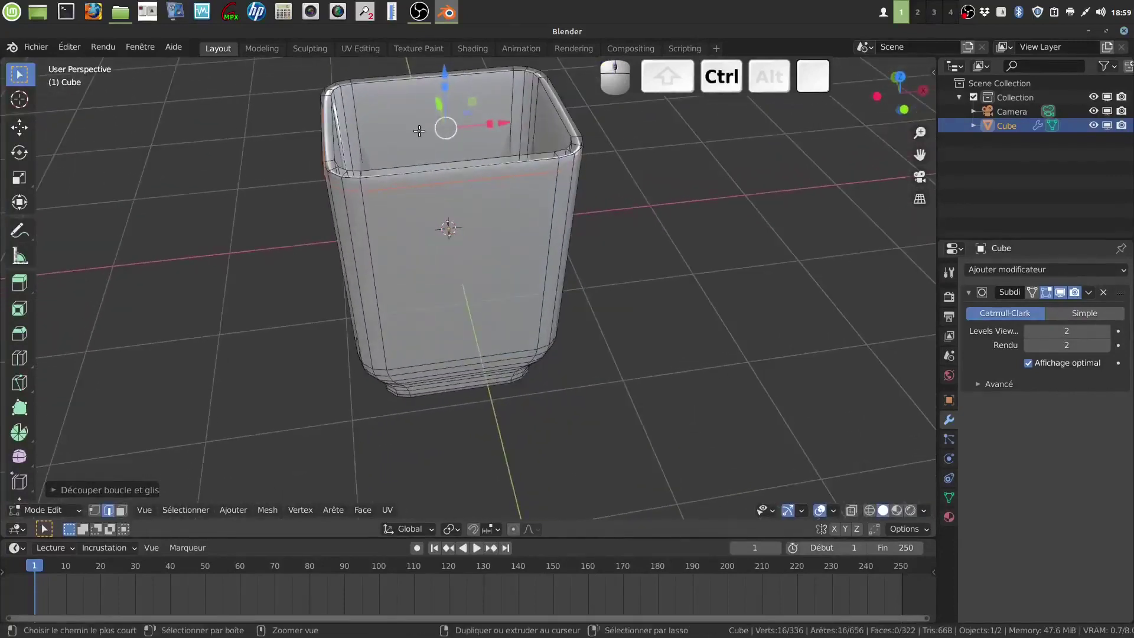
# Insert an edge loop near the pot's inner floor with Ctrl+R and return to Object Mode
pyautogui.press('ctrl+r')
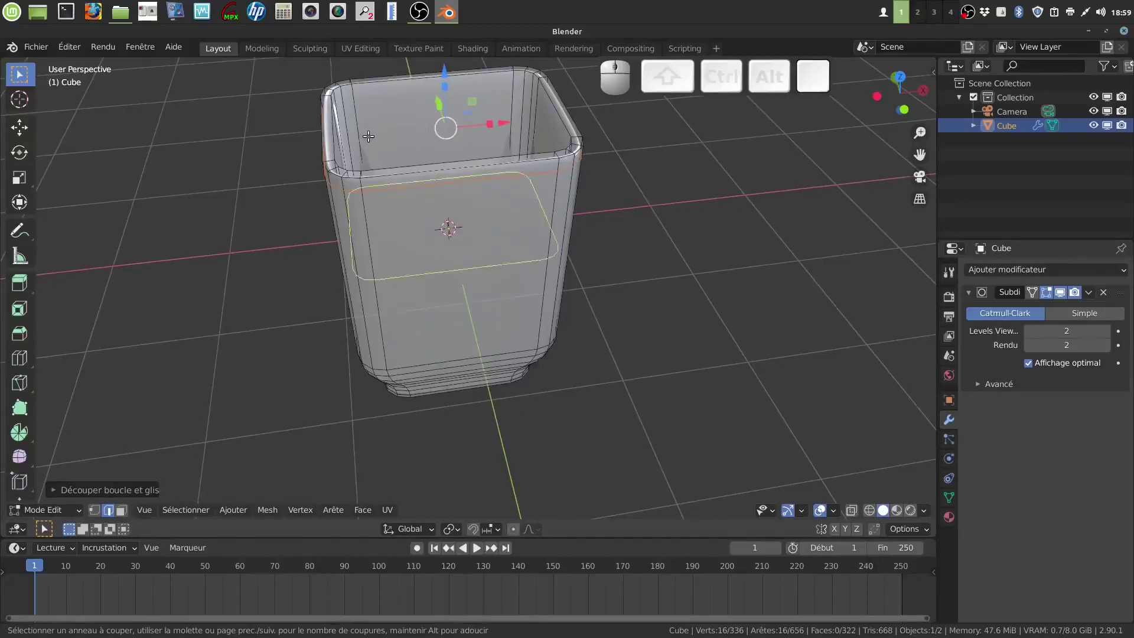
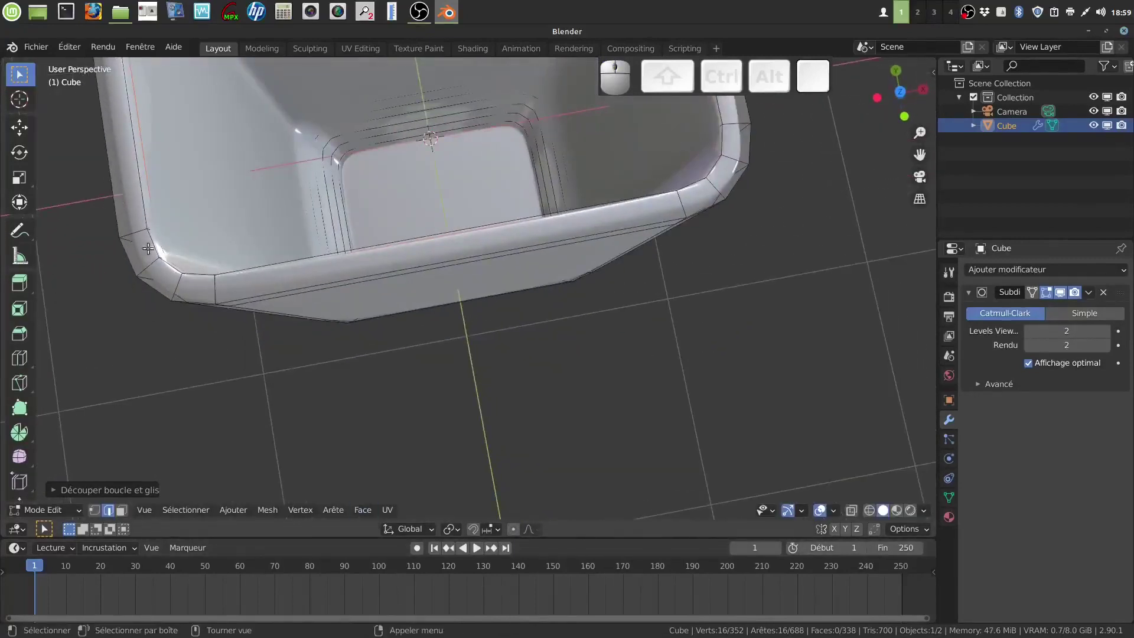
pyautogui.scroll(-3)
pyautogui.moveTo(394, 280); pyautogui.dragTo(402, 213)
pyautogui.press('Tab')
# Orbit around the pot to check its tighter rim and foot
pyautogui.moveTo(383, 216); pyautogui.dragTo(269, 213)
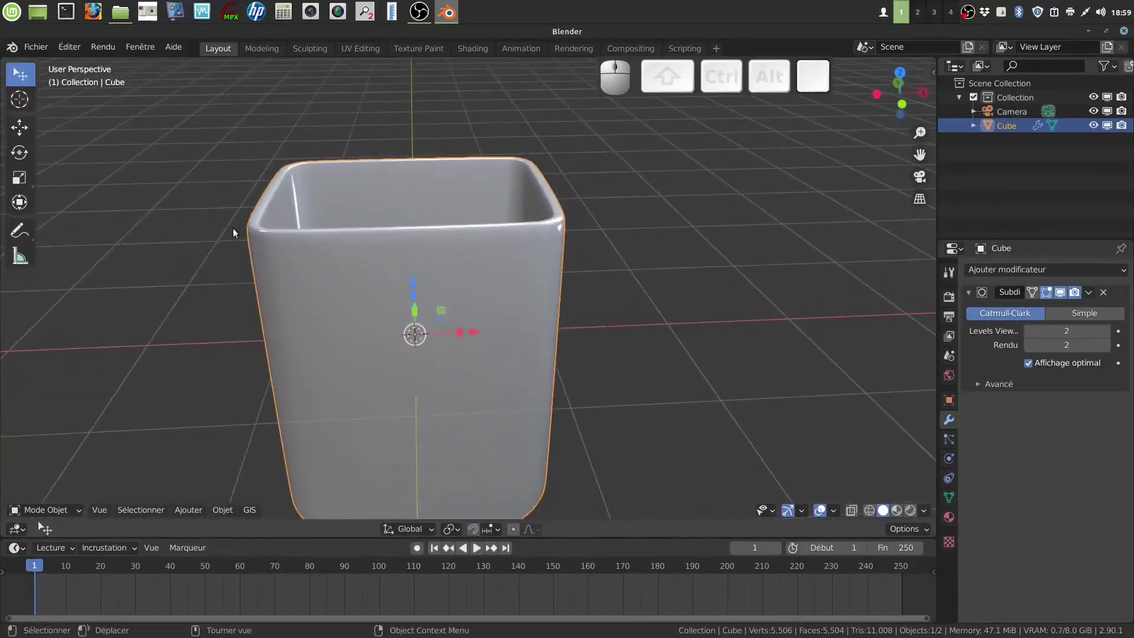
pyautogui.moveTo(506, 241); pyautogui.dragTo(538, 231)
pyautogui.scroll(-3)
pyautogui.moveTo(515, 264); pyautogui.dragTo(476, 225)
pyautogui.moveTo(497, 310); pyautogui.dragTo(636, 326)
pyautogui.moveTo(558, 309); pyautogui.dragTo(642, 334)
pyautogui.moveTo(581, 316); pyautogui.dragTo(559, 305)
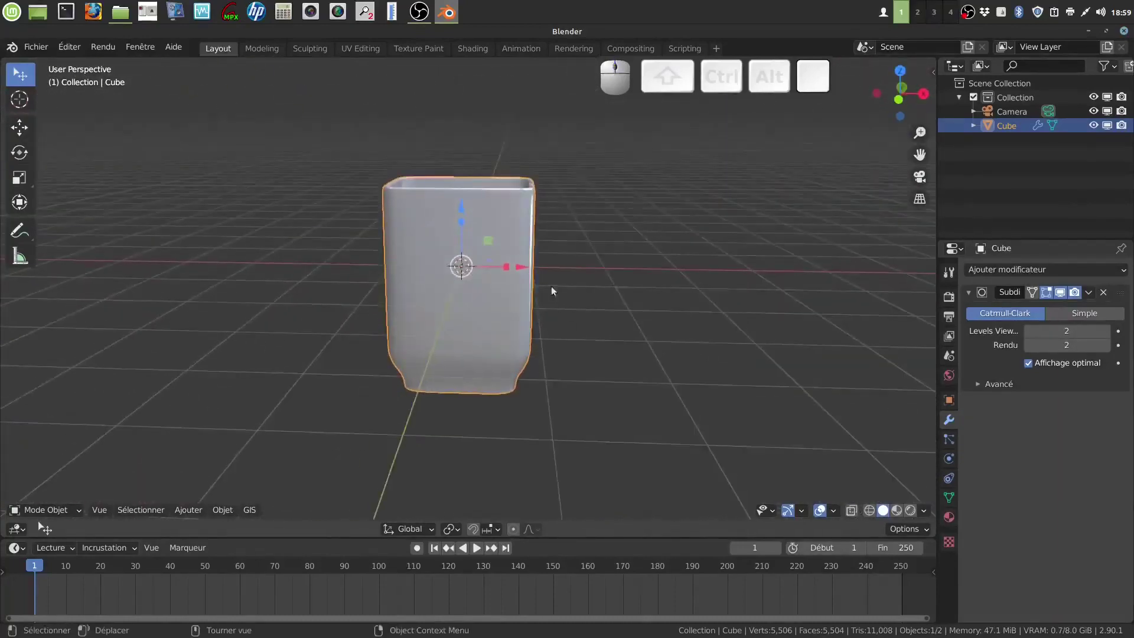
# In Edit Mode, deselect all, select the rim edge loop and separate it into its own object above the pot
pyautogui.middleClick(550, 268)
pyautogui.scroll(3)
pyautogui.moveTo(552, 331); pyautogui.dragTo(566, 352)
pyautogui.press('Tab')
pyautogui.moveTo(529, 330); pyautogui.dragTo(509, 333)
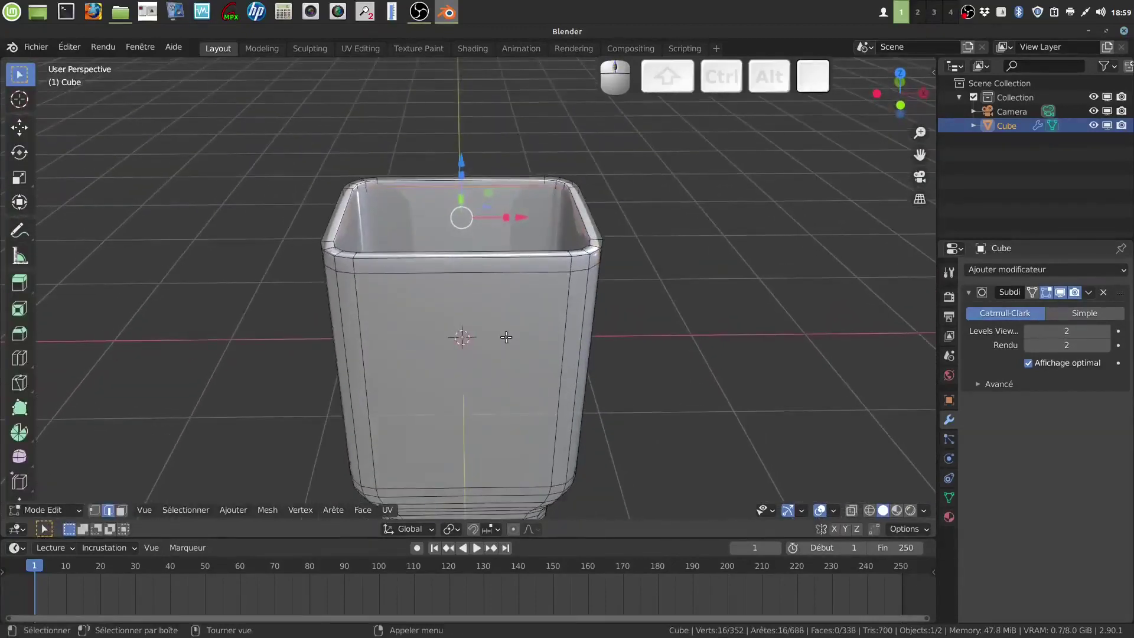
pyautogui.press('a')
pyautogui.middleClick(484, 320)
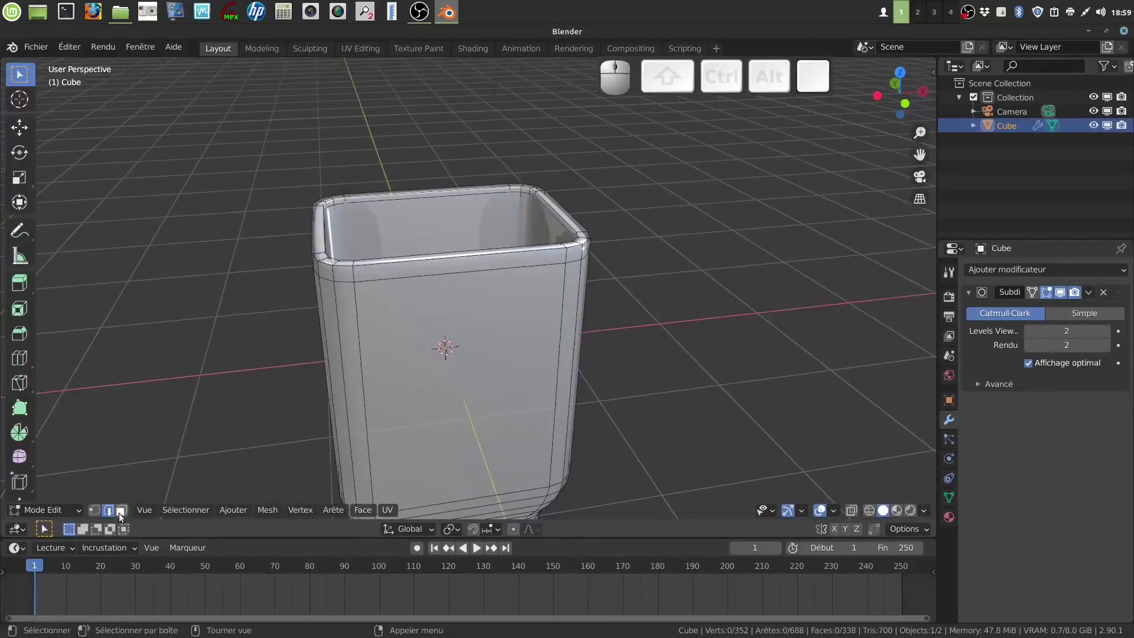
pyautogui.click(126, 521)
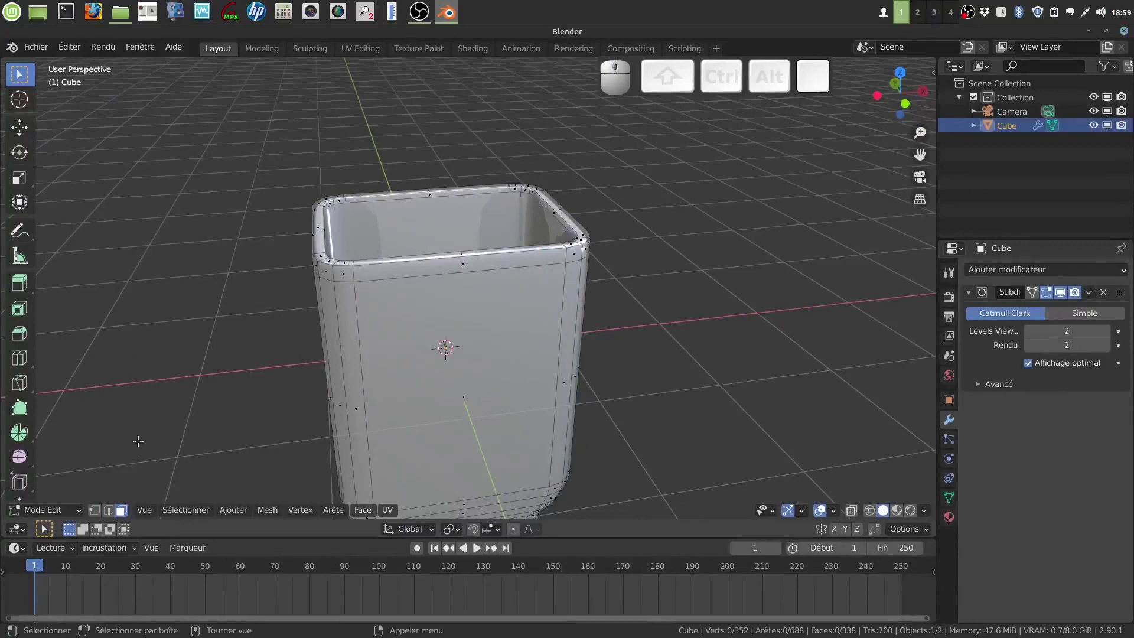
pyautogui.click(115, 516)
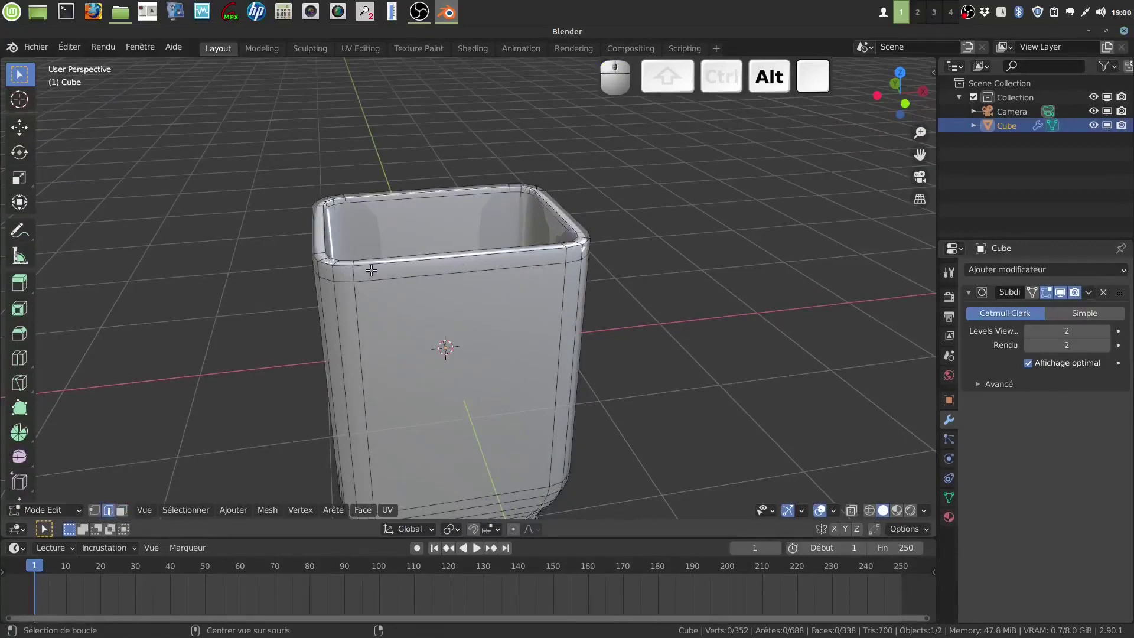
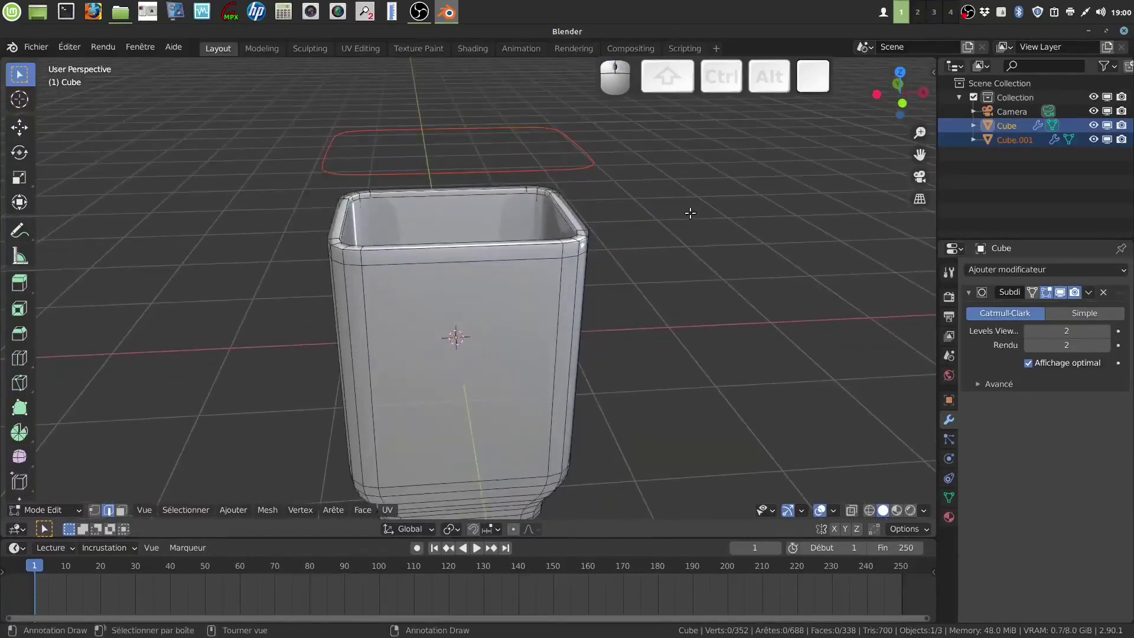
pyautogui.press('Tab')
# Apply the pot's Subdivision modifier, then select the separated rim outline object
pyautogui.click(579, 245)
pyautogui.click(559, 172)
pyautogui.click(547, 294)
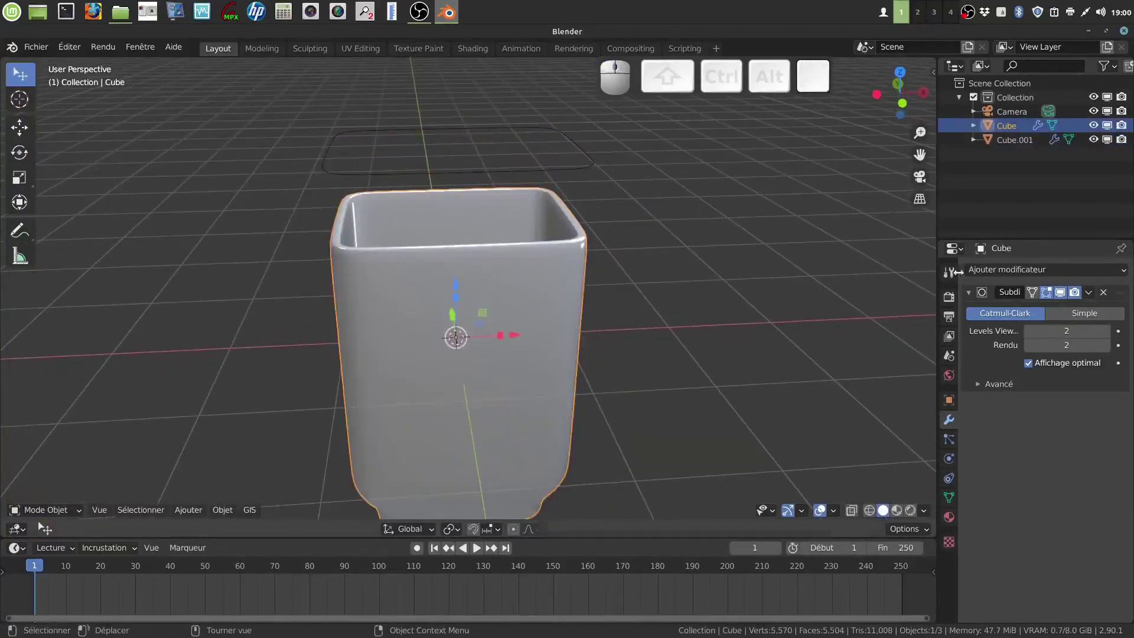
pyautogui.click(1093, 300)
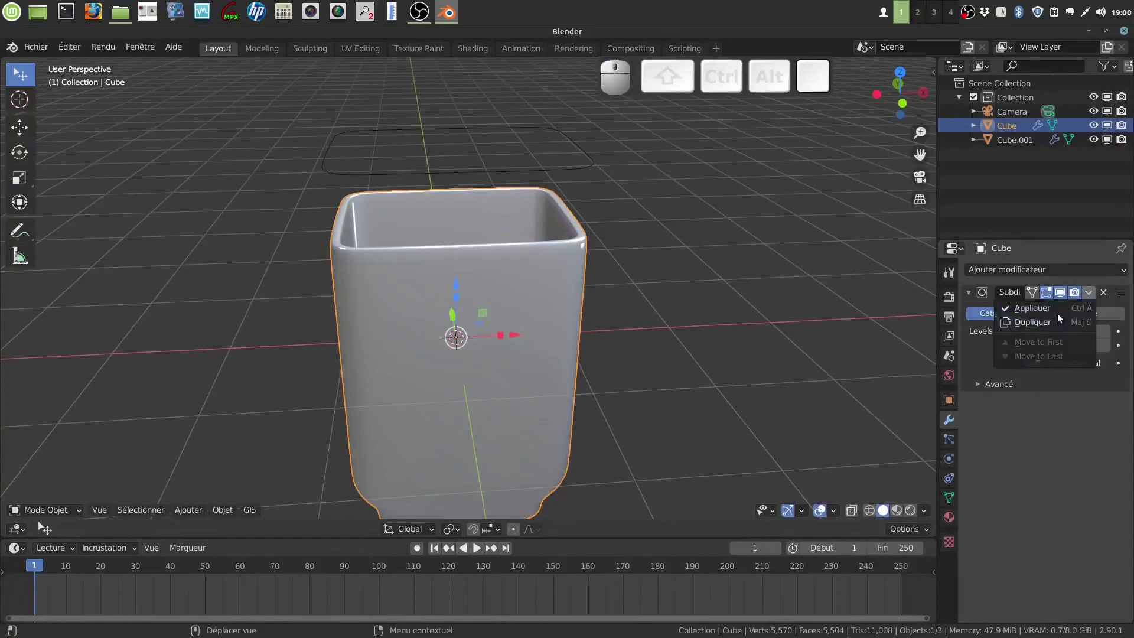
pyautogui.click(1050, 314)
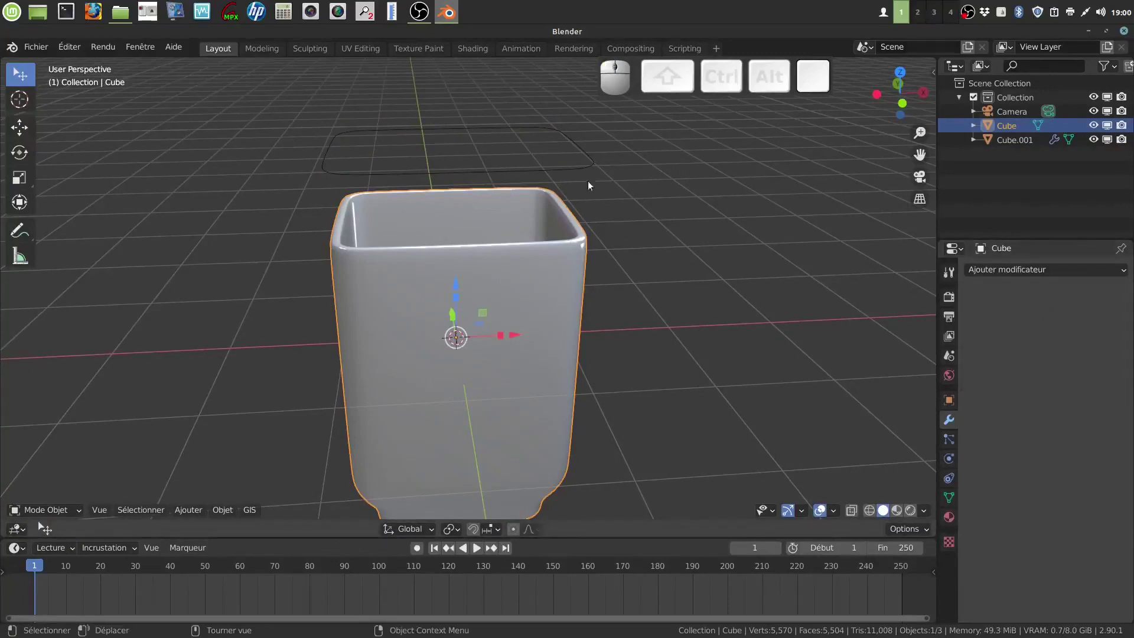
pyautogui.click(583, 171)
# Hide the Cube pot in the Outliner, leaving only the rim outline visible
pyautogui.moveTo(723, 258); pyautogui.dragTo(947, 300)
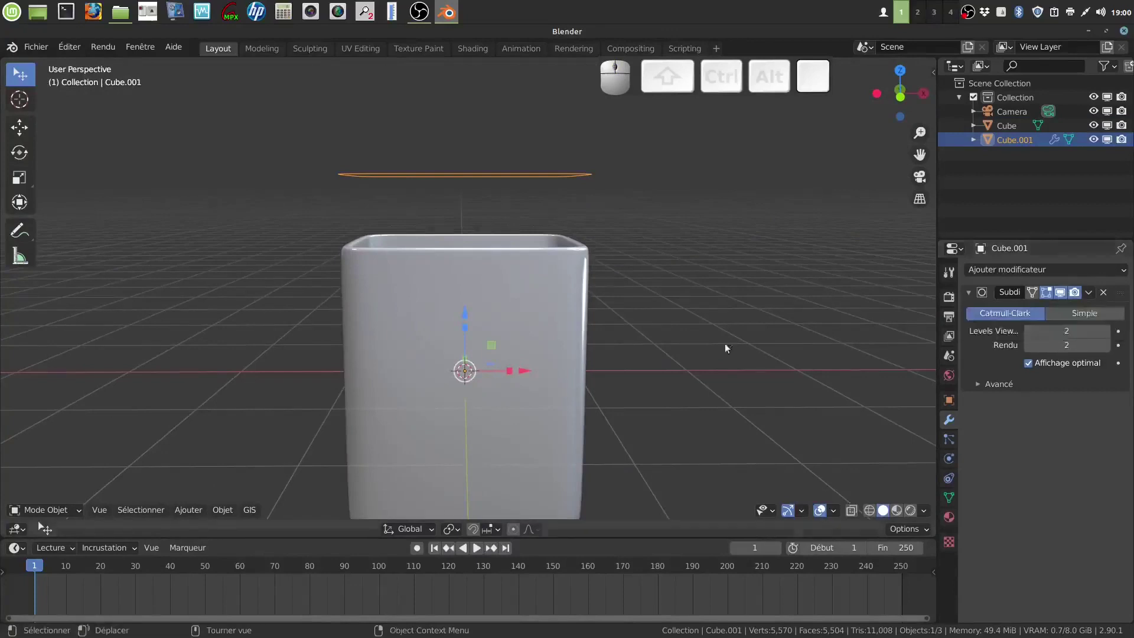
pyautogui.scroll(-3)
pyautogui.moveTo(518, 297); pyautogui.dragTo(945, 305)
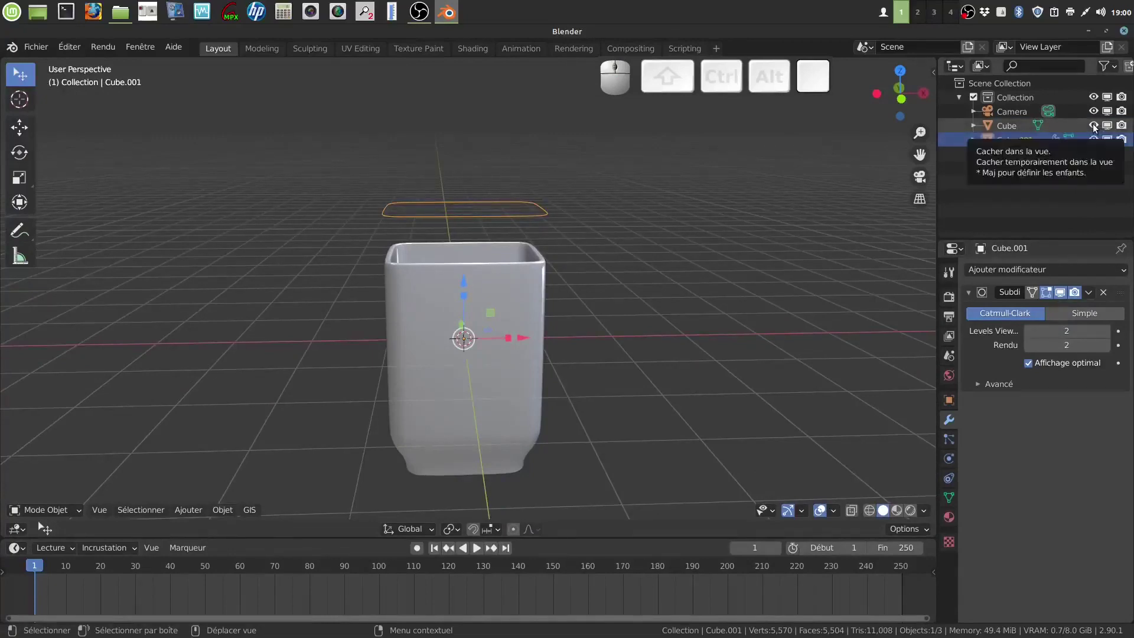
pyautogui.click(1099, 130)
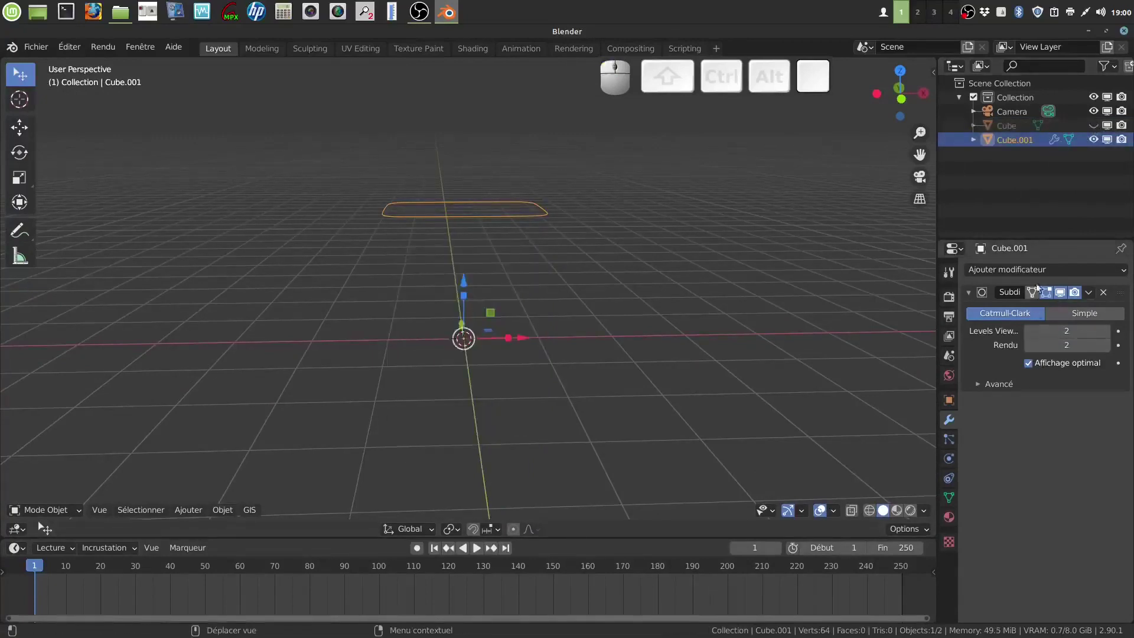
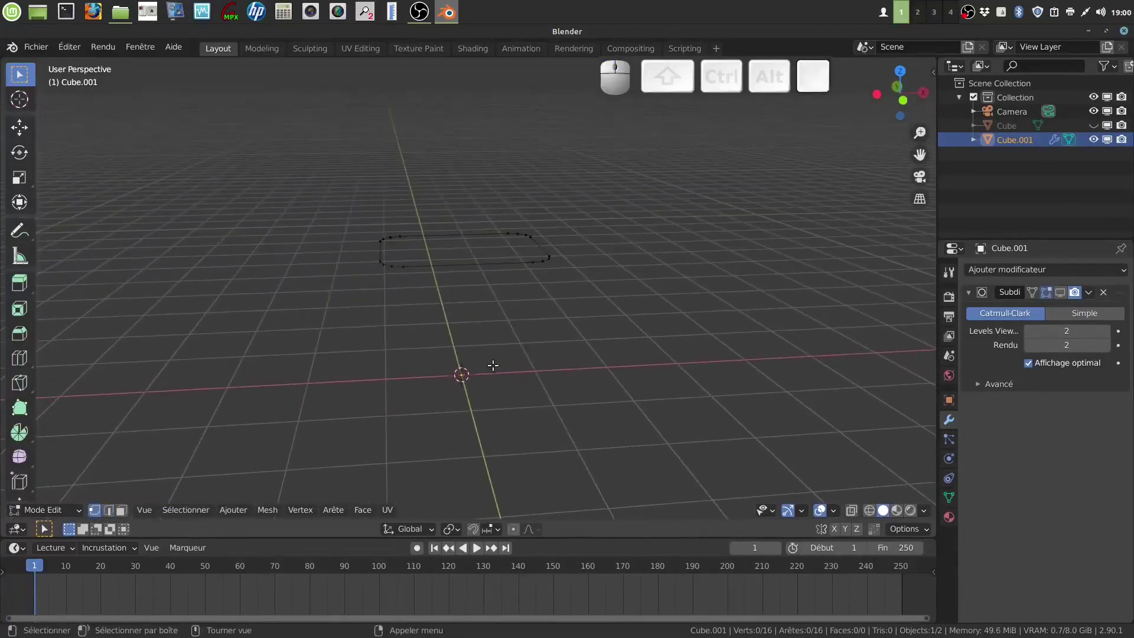
# Select all the outline's vertices and extrude them straight up along Z into a thin band
pyautogui.scroll(3)
pyautogui.press('a')
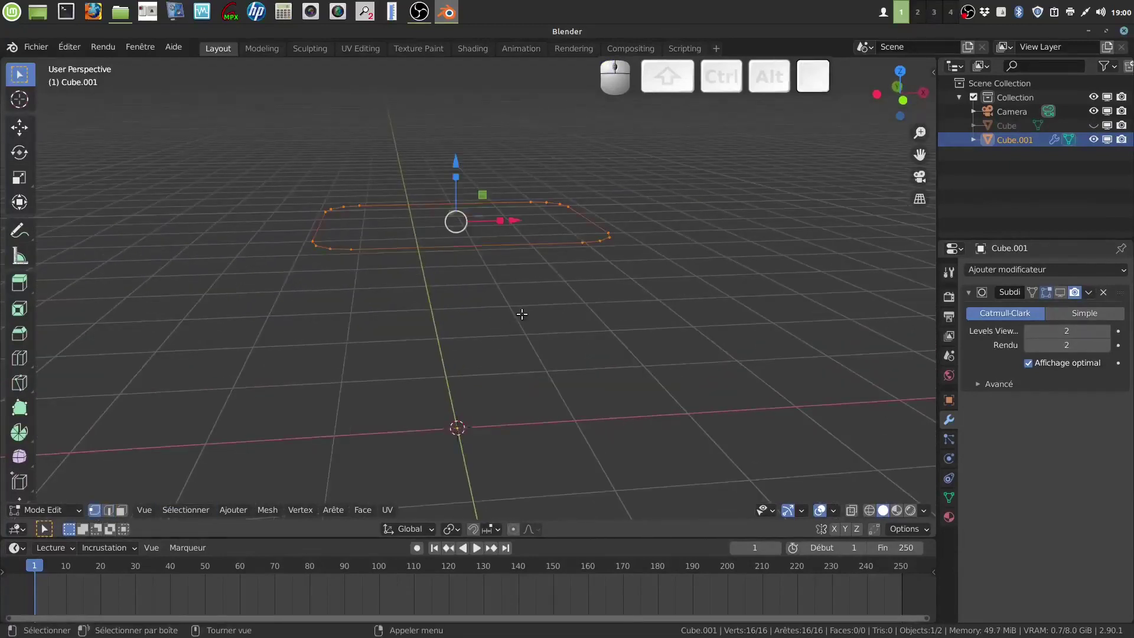
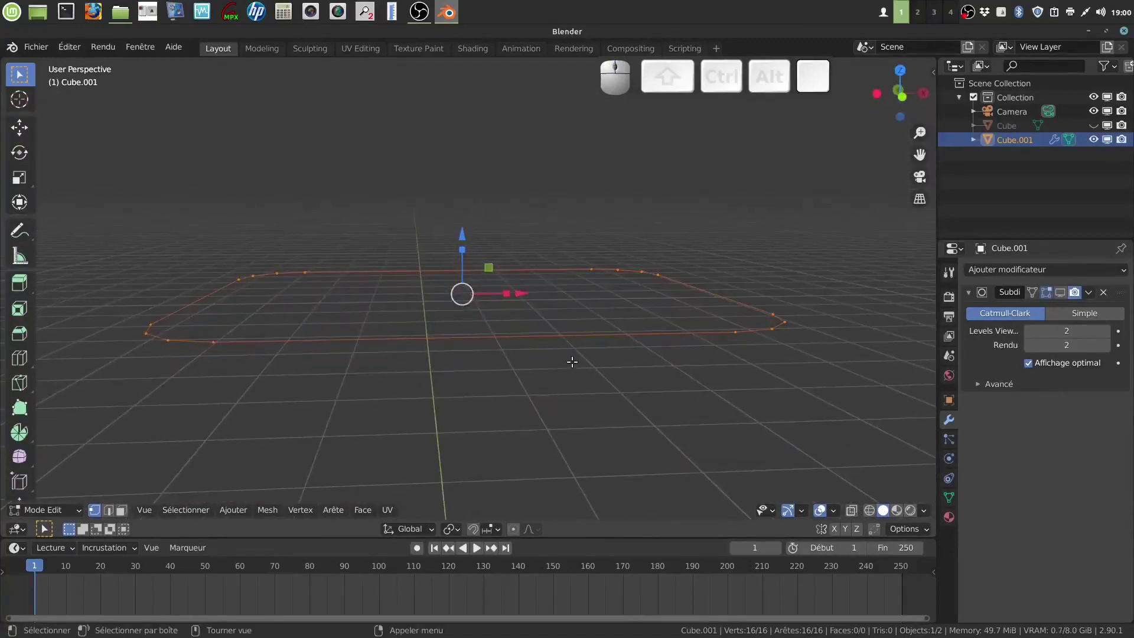
pyautogui.press('e')
pyautogui.press('z')
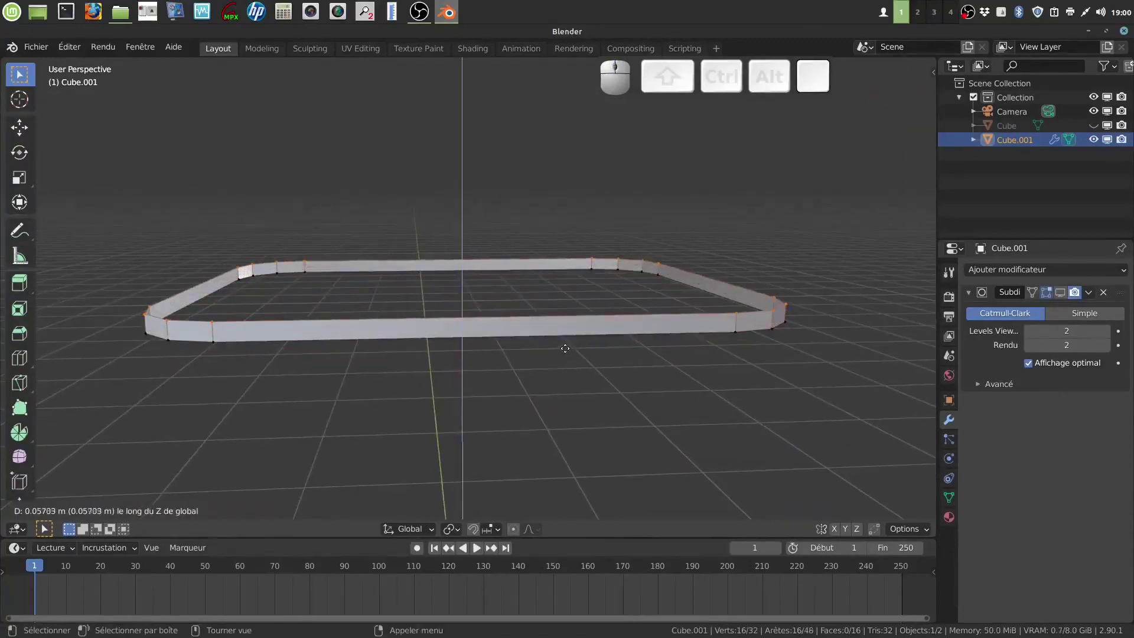
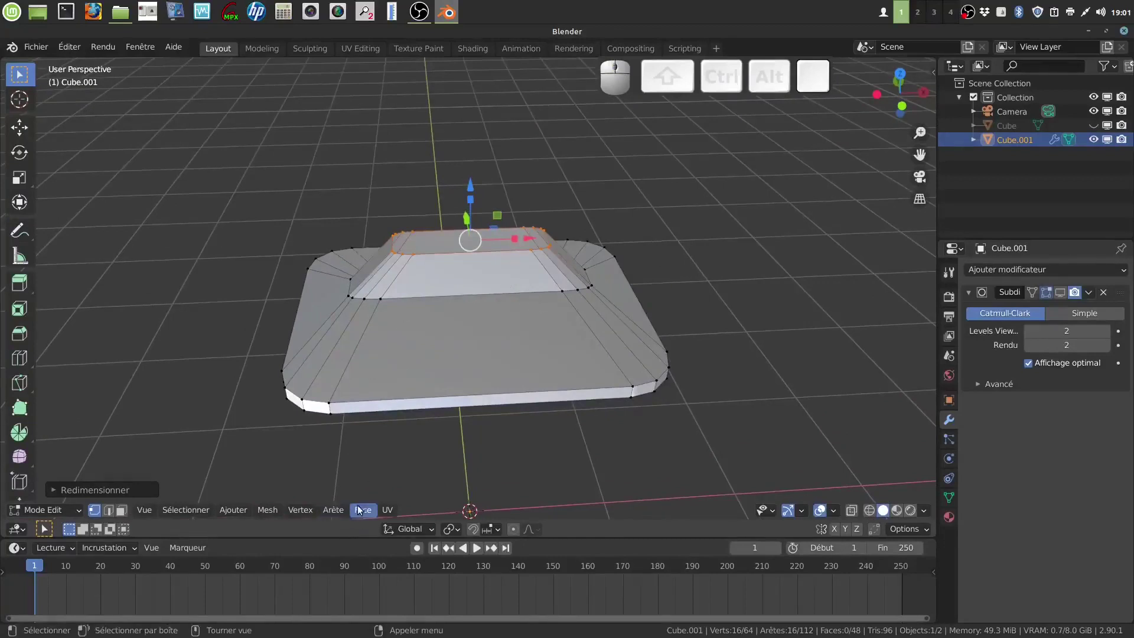
# Fill the lid's open top with Face > Remplir par grille
pyautogui.click(366, 517)
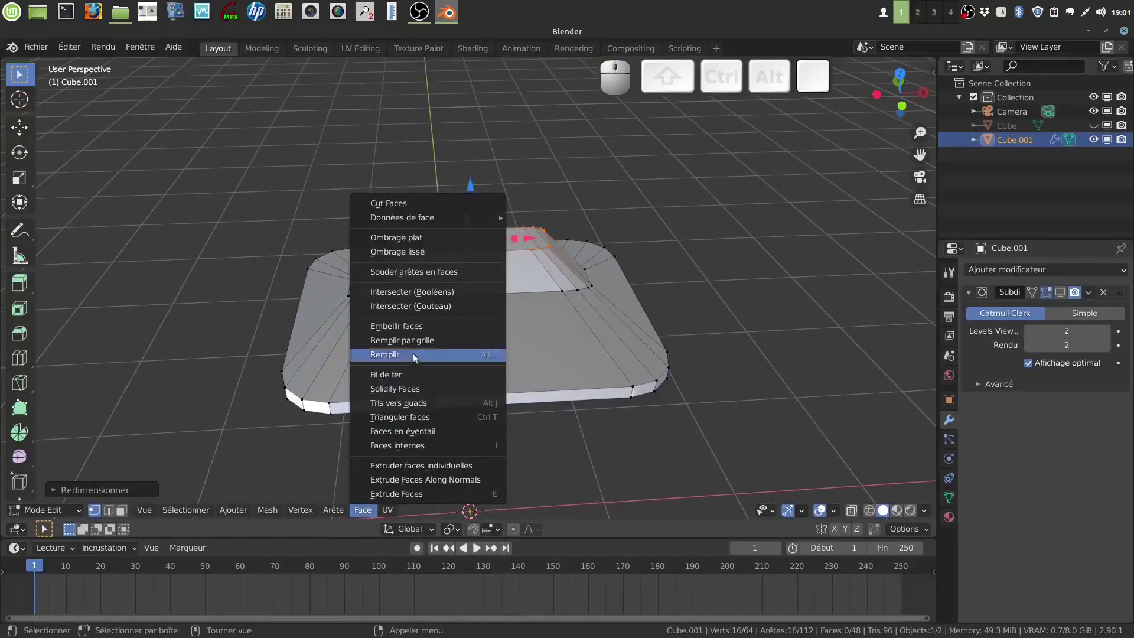
pyautogui.click(421, 345)
pyautogui.moveTo(440, 318); pyautogui.dragTo(499, 319)
pyautogui.scroll(3)
pyautogui.moveTo(499, 296); pyautogui.dragTo(492, 251)
pyautogui.scroll(-3)
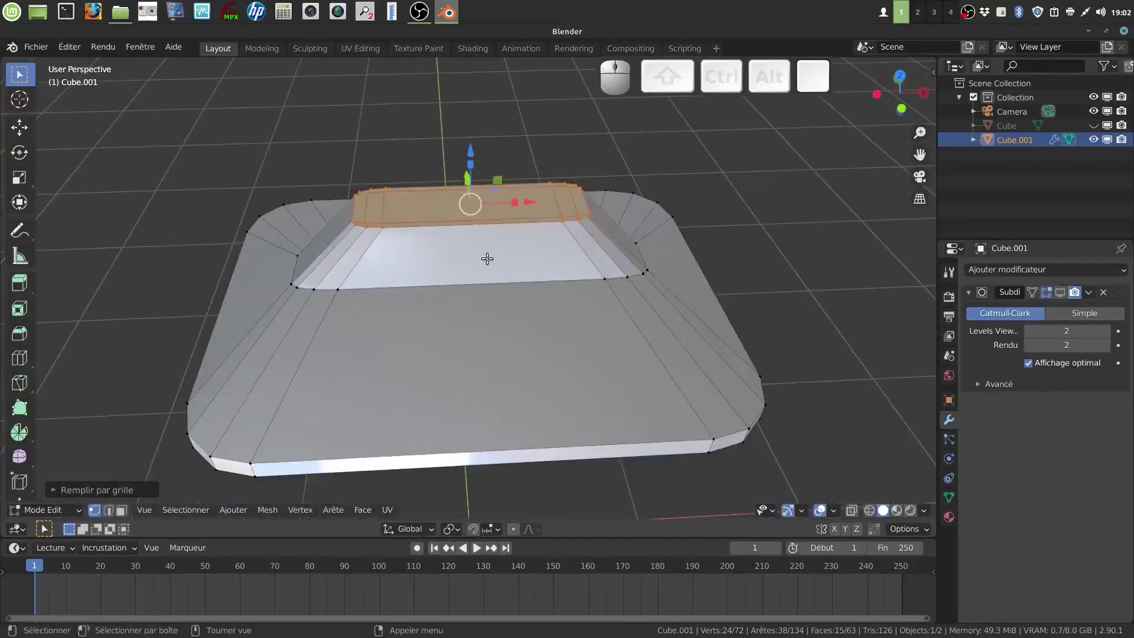
# Add a loop cut across the lid top and raise its centre edge about 0.05 m into a ridge
pyautogui.press('ctrl+r')
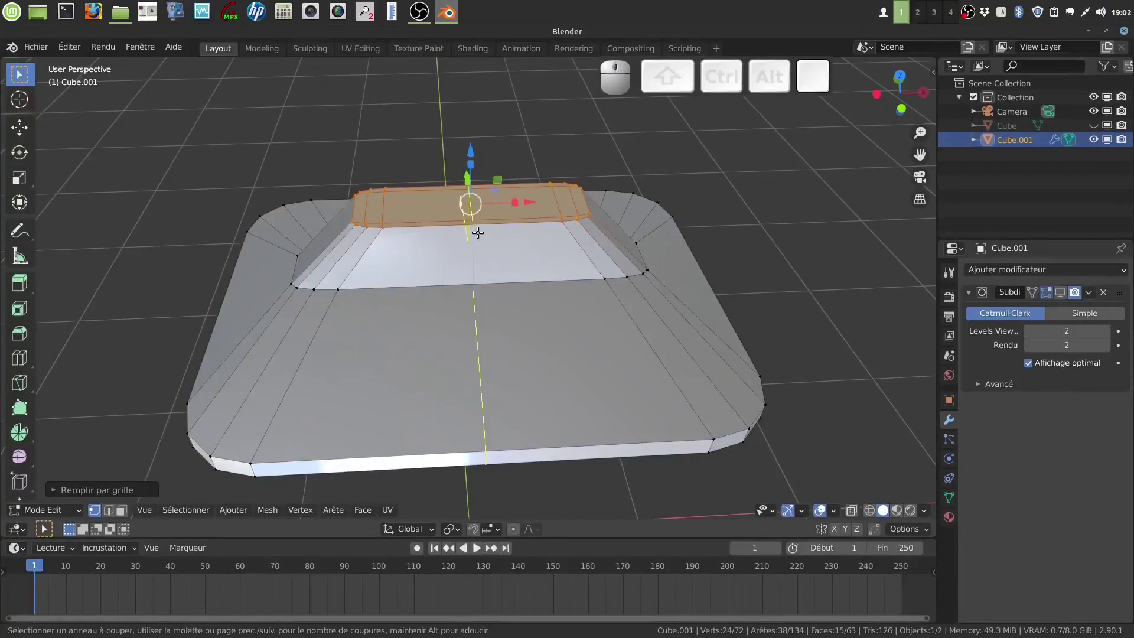
pyautogui.click(481, 229)
pyautogui.moveTo(513, 247); pyautogui.dragTo(334, 322)
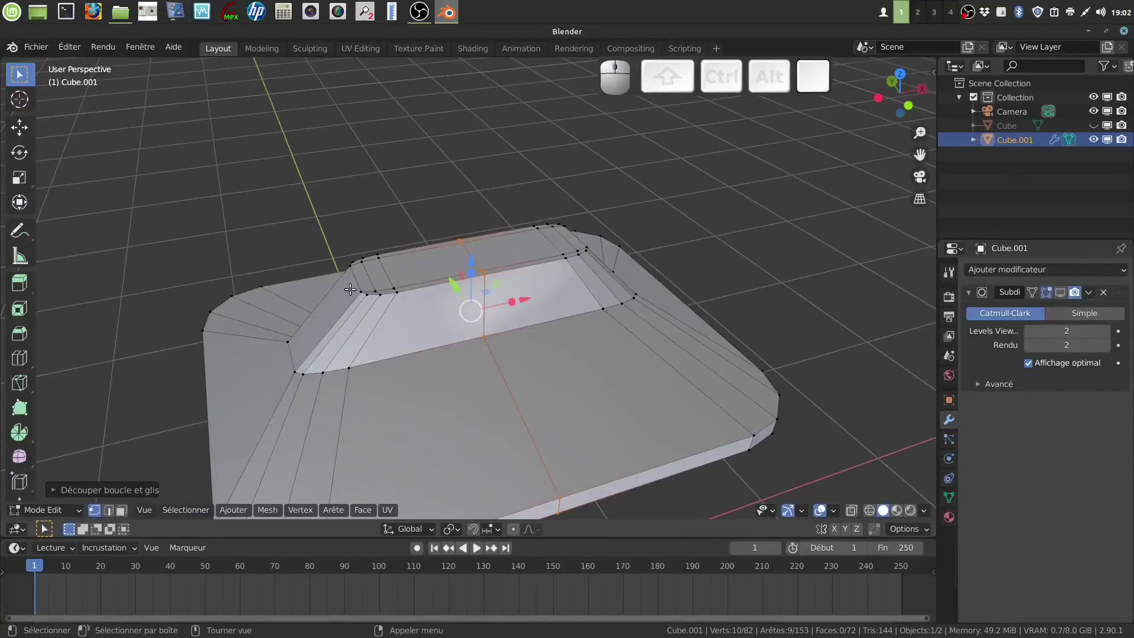
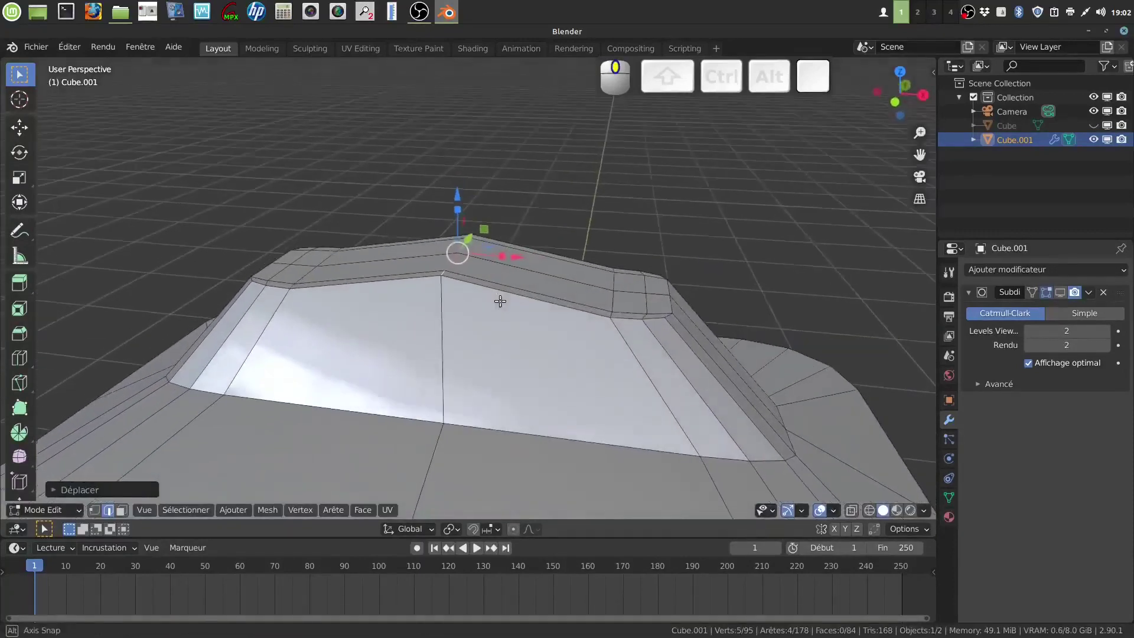
pyautogui.middleClick(644, 277)
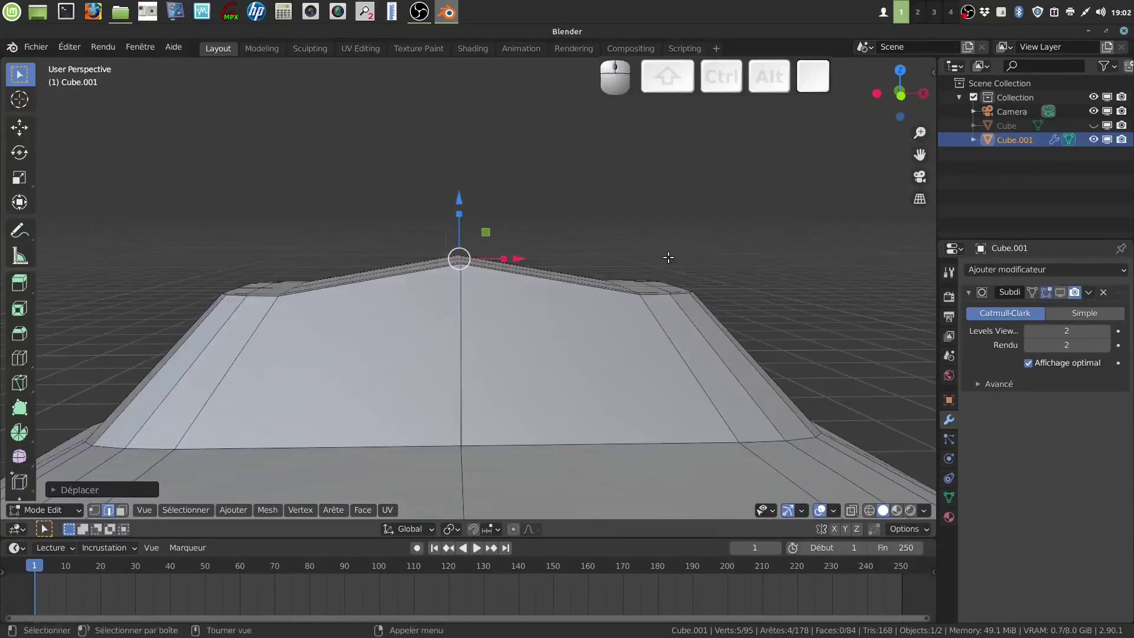
# Undo the peak, enable proportional editing and scale the handle's top ridge so it tapers
pyautogui.press('ctrl+z')
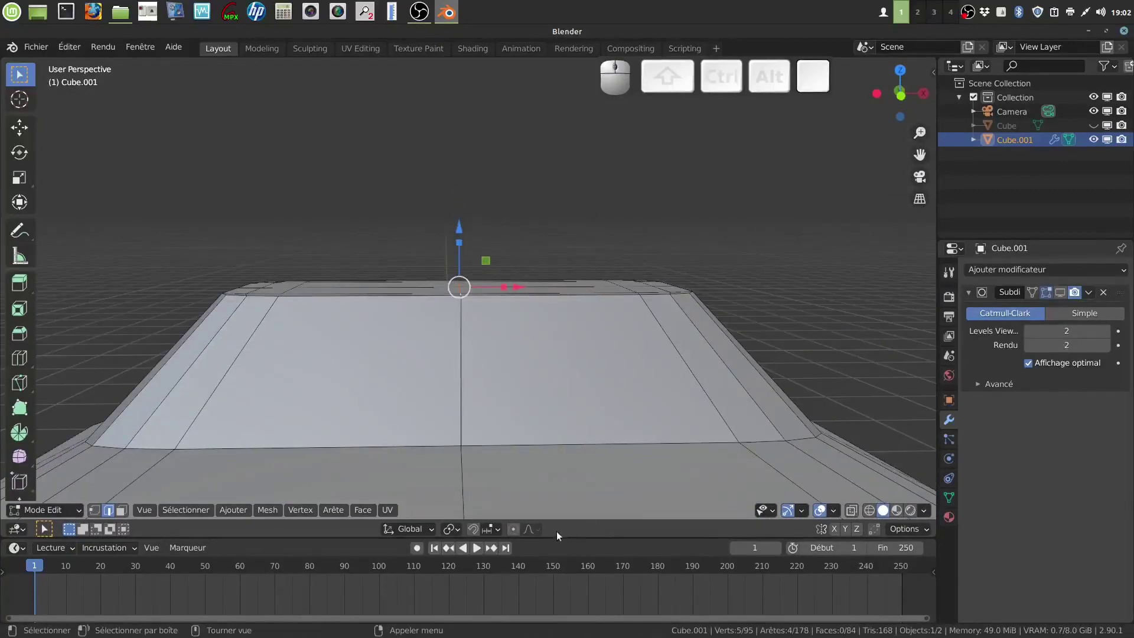
pyautogui.click(515, 531)
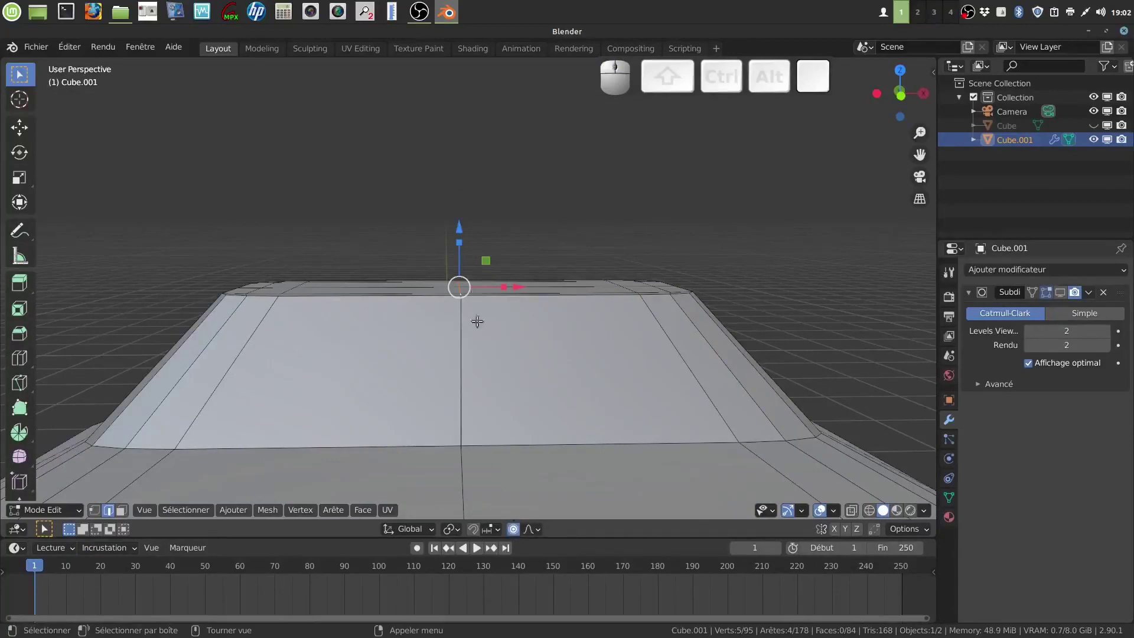
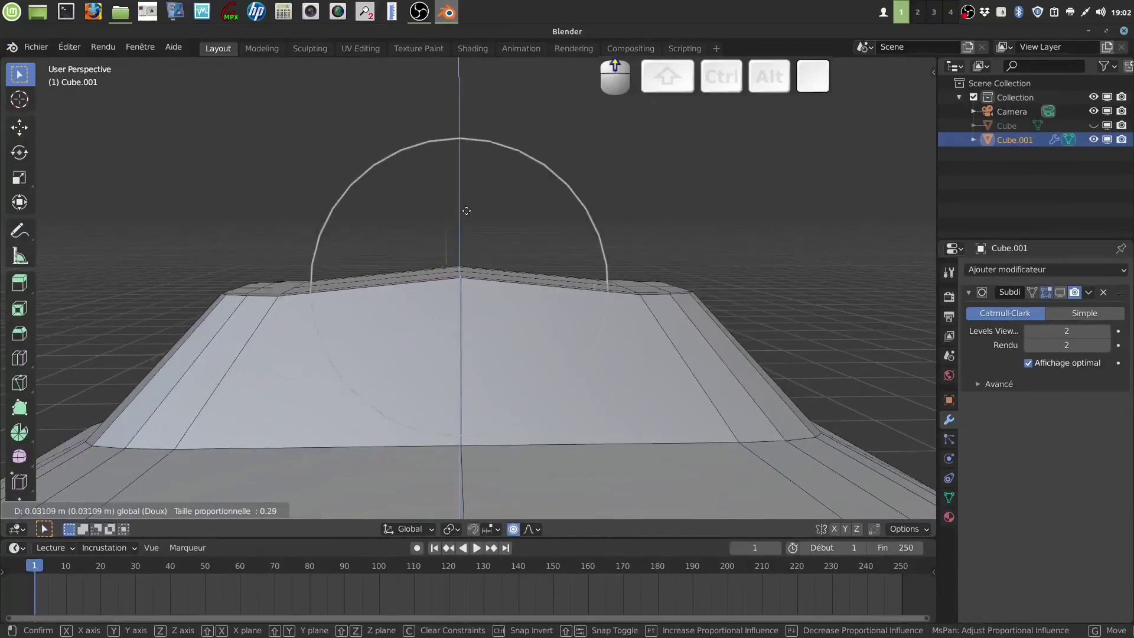
pyautogui.scroll(-3)
pyautogui.scroll(-3)
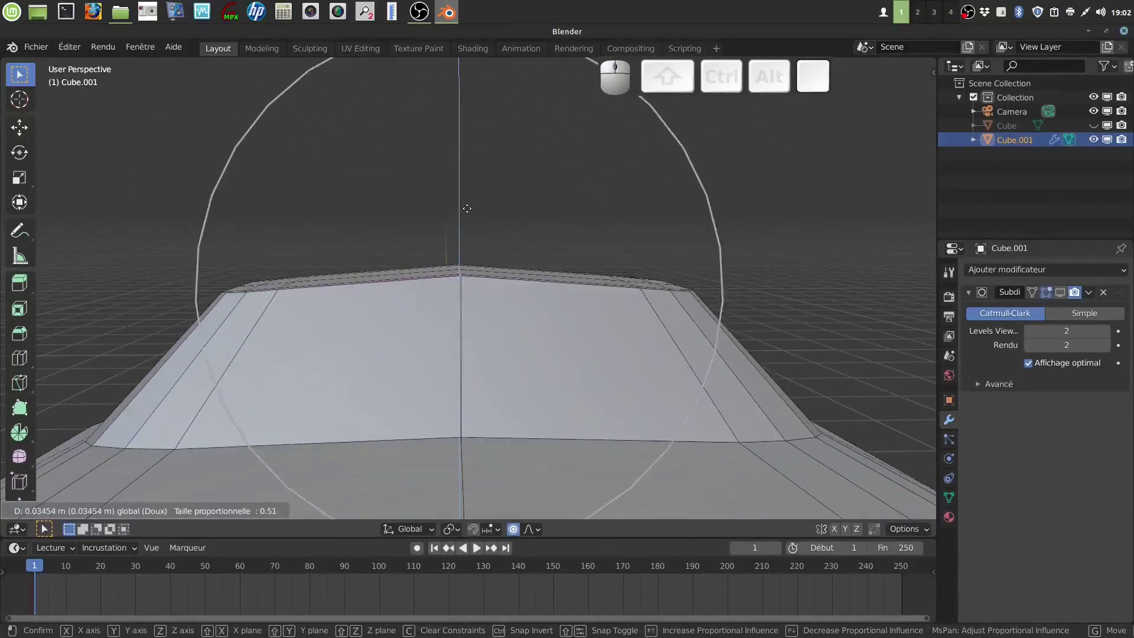
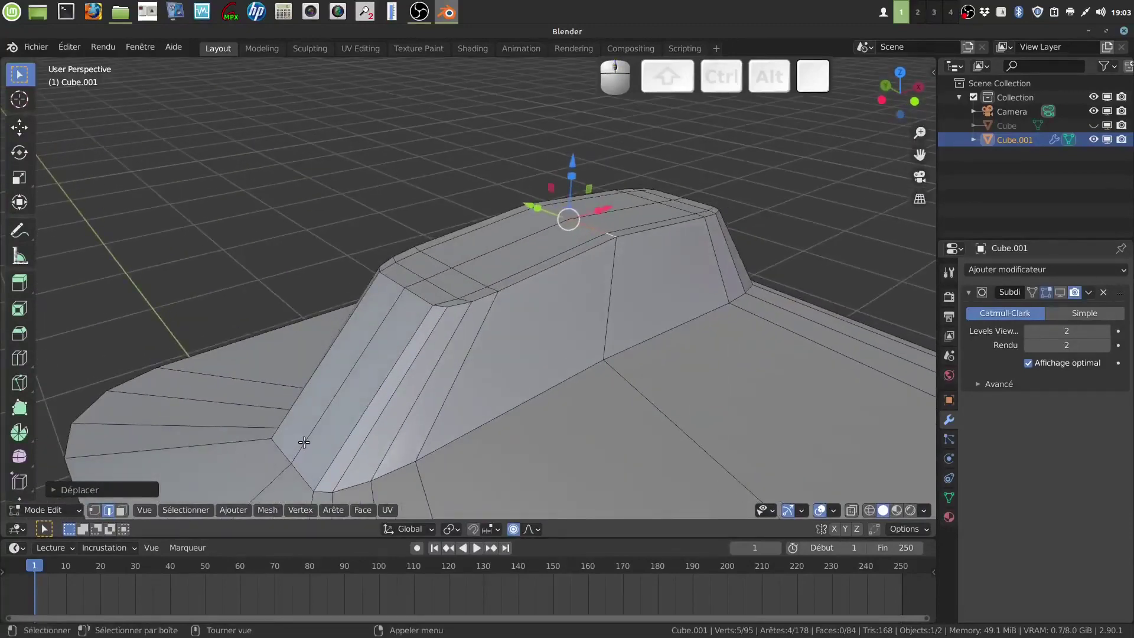
pyautogui.click(515, 531)
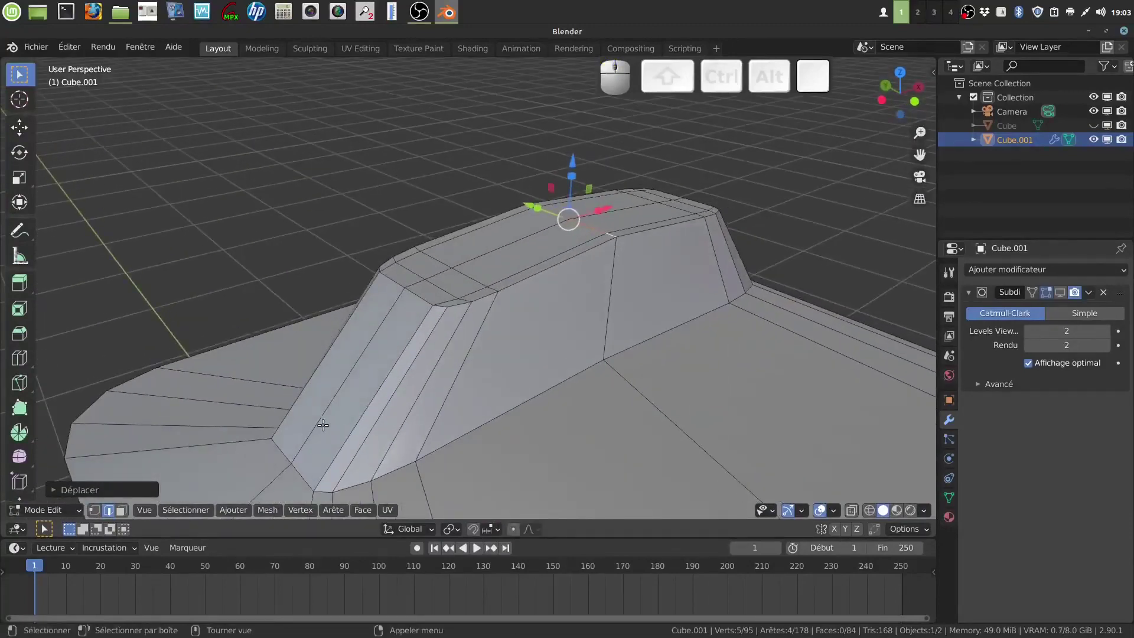
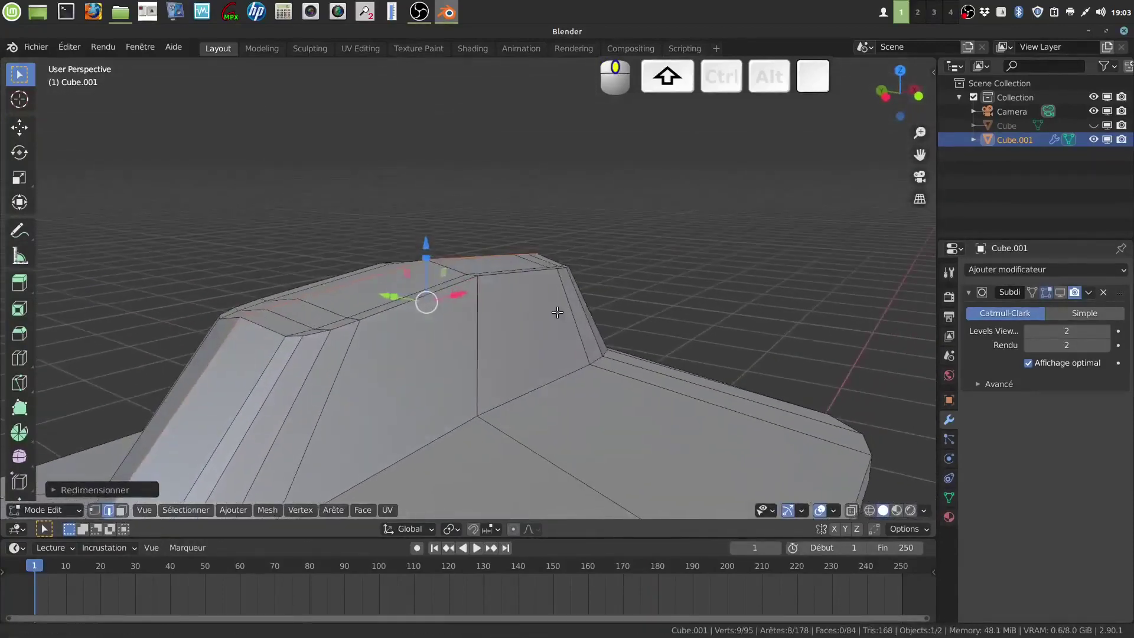
pyautogui.moveTo(613, 299); pyautogui.dragTo(443, 415)
pyautogui.click(445, 410)
pyautogui.moveTo(653, 252); pyautogui.dragTo(660, 234)
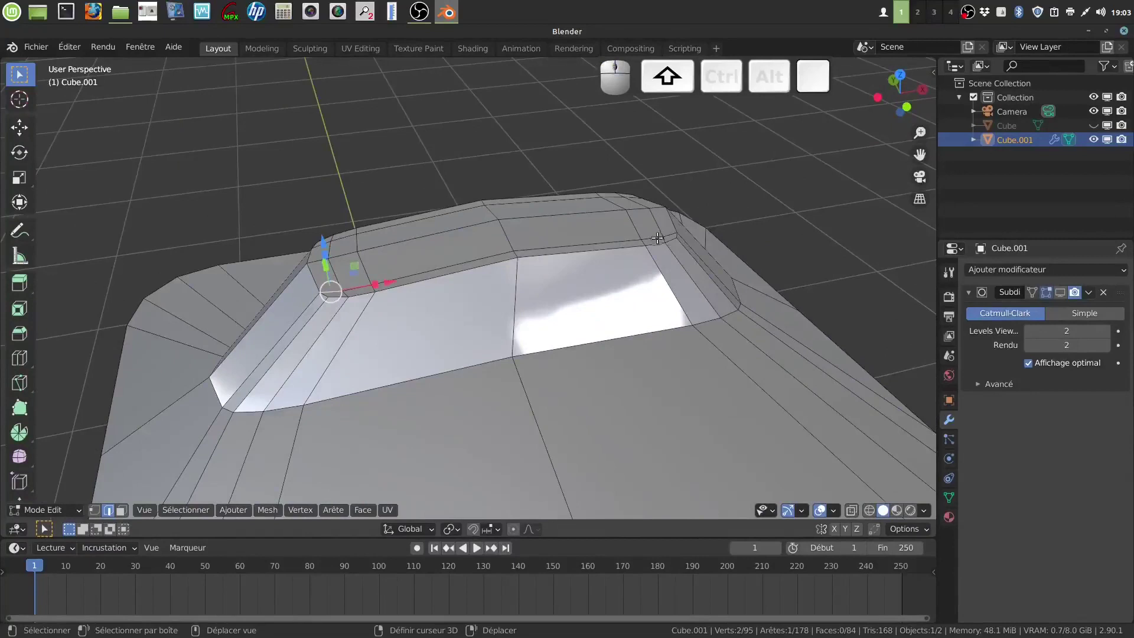
pyautogui.click(670, 229)
pyautogui.click(647, 235)
pyautogui.click(602, 238)
pyautogui.click(469, 255)
pyautogui.click(607, 236)
pyautogui.middleClick(607, 224)
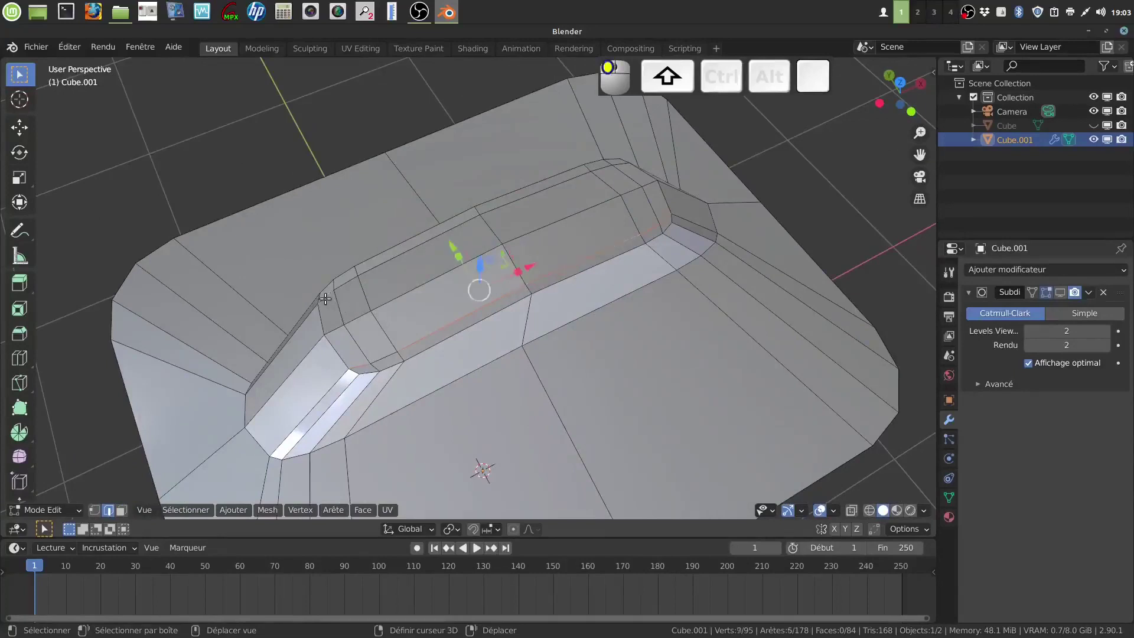
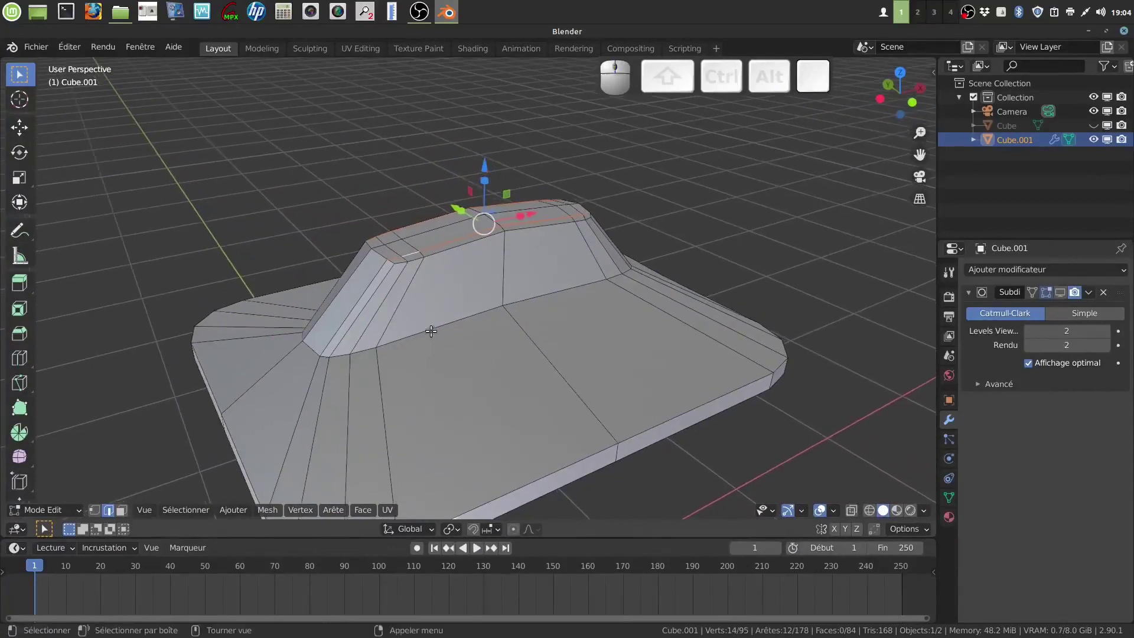
# Bevel the handle's base edge loop into a rounded 3-segment crease
pyautogui.click(429, 326)
pyautogui.middleClick(444, 324)
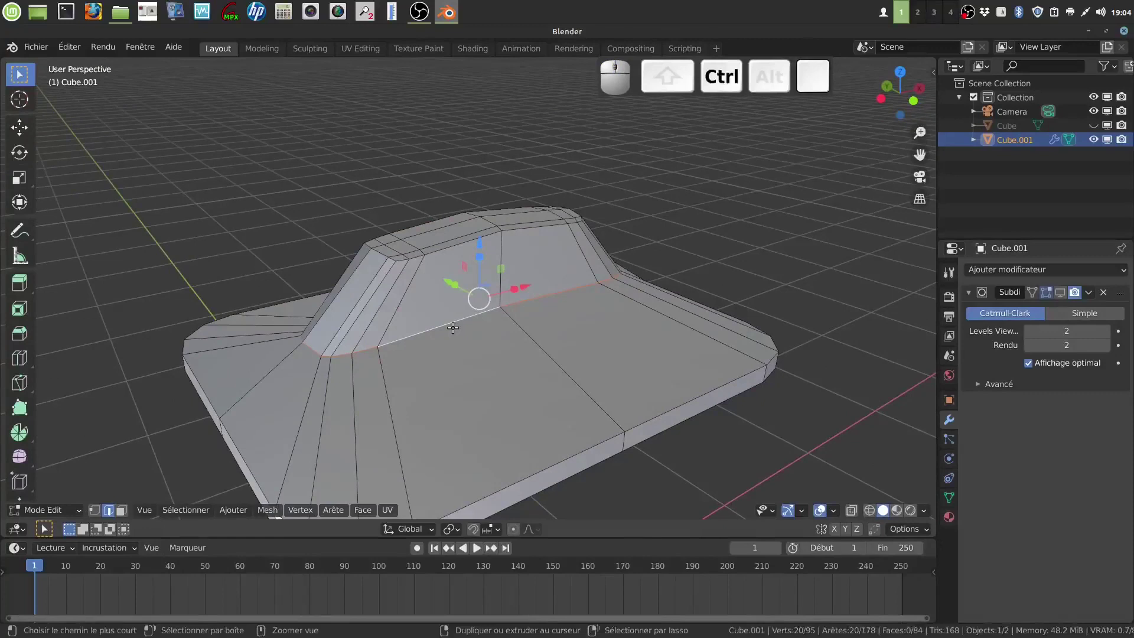
pyautogui.press('ctrl+b')
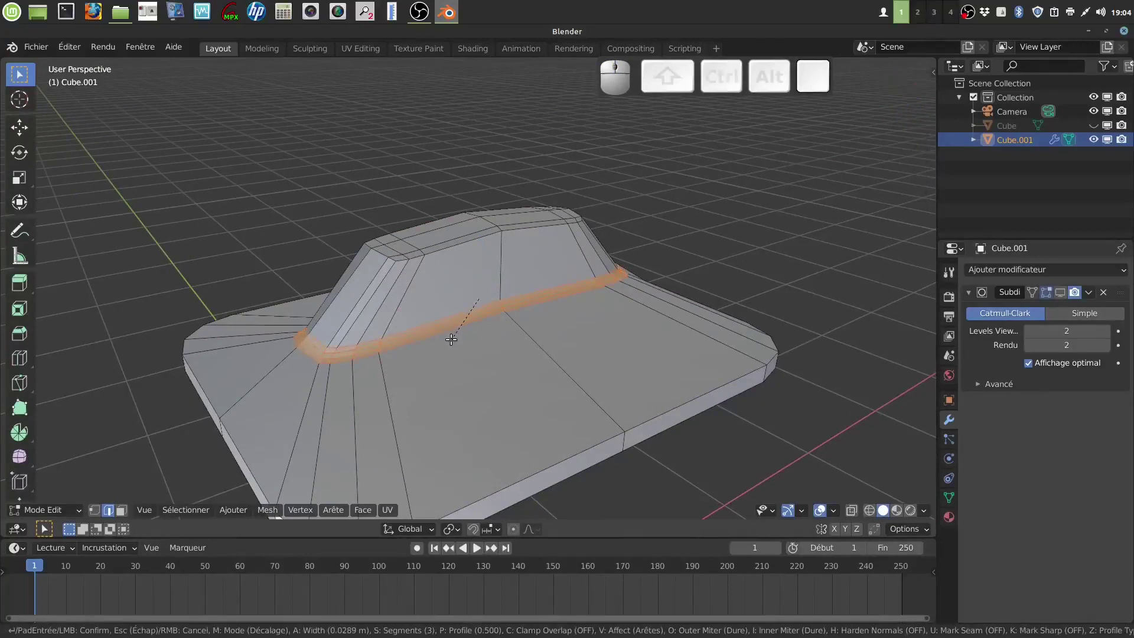
pyautogui.click(454, 336)
pyautogui.moveTo(507, 368); pyautogui.dragTo(485, 352)
pyautogui.moveTo(484, 351); pyautogui.dragTo(535, 409)
pyautogui.scroll(3)
# Switch to face select mode and select the handle's top faces
pyautogui.moveTo(541, 378); pyautogui.dragTo(339, 358)
pyautogui.moveTo(456, 389); pyautogui.dragTo(464, 401)
pyautogui.press('a')
pyautogui.click(119, 513)
pyautogui.click(483, 313)
pyautogui.click(617, 310)
pyautogui.moveTo(624, 311); pyautogui.dragTo(514, 323)
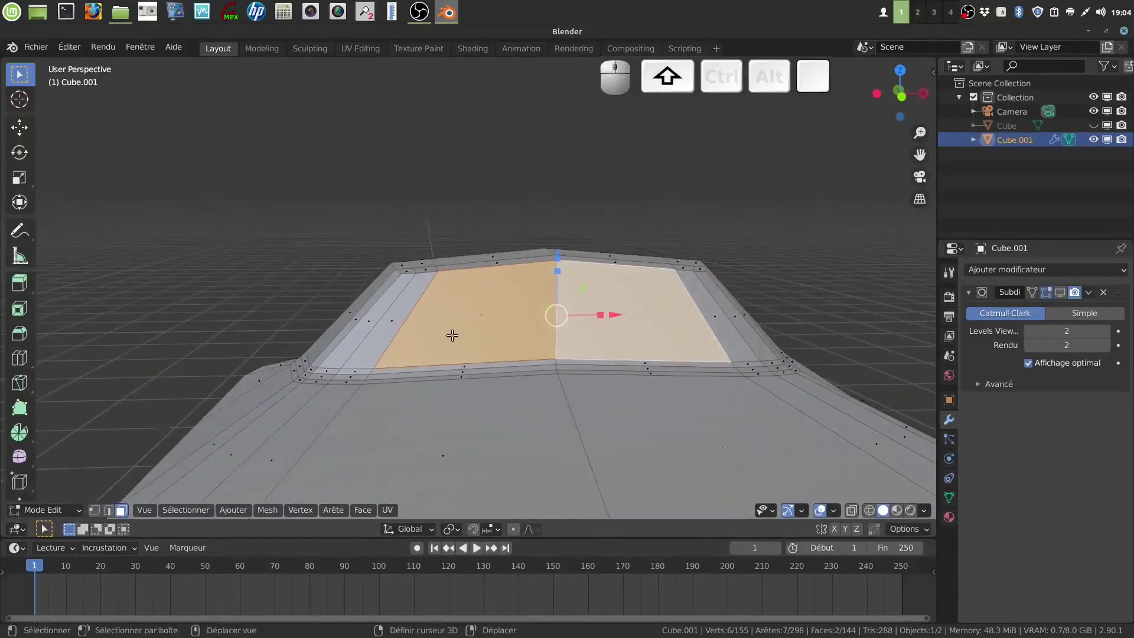
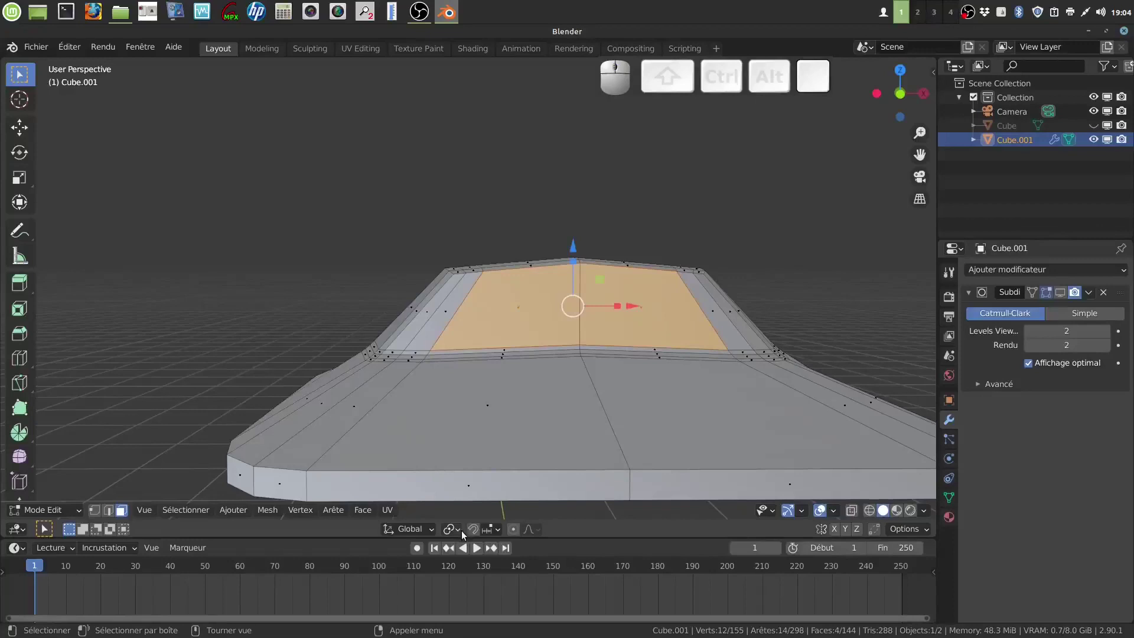
# Inset the handle's selected top faces inward
pyautogui.click(460, 530)
pyautogui.click(473, 484)
pyautogui.moveTo(646, 355); pyautogui.dragTo(661, 357)
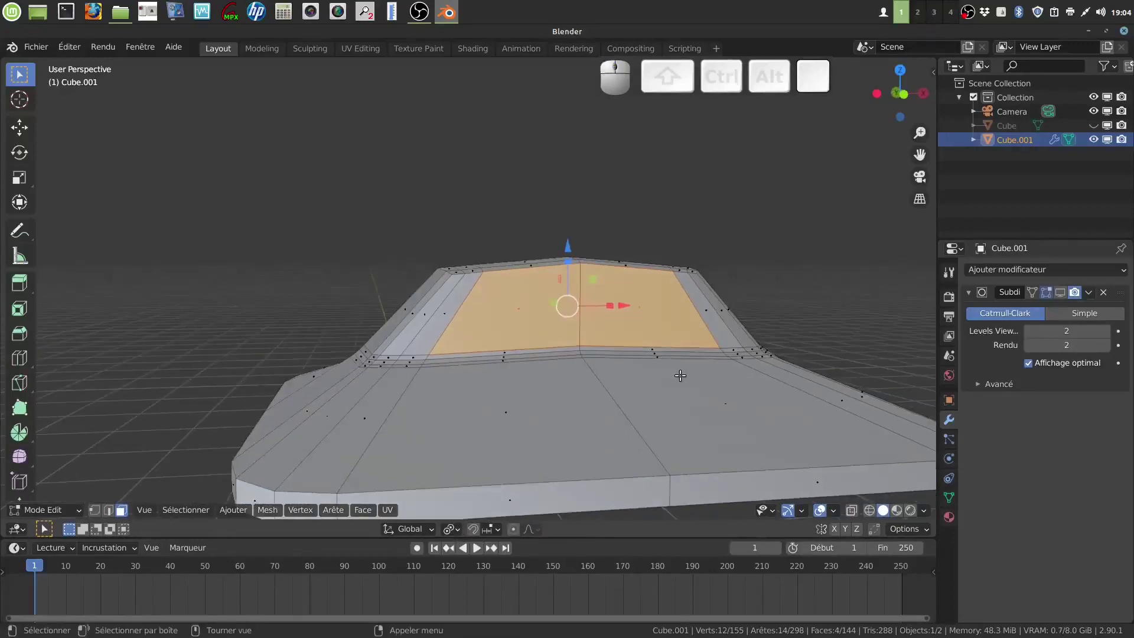
pyautogui.press('i')
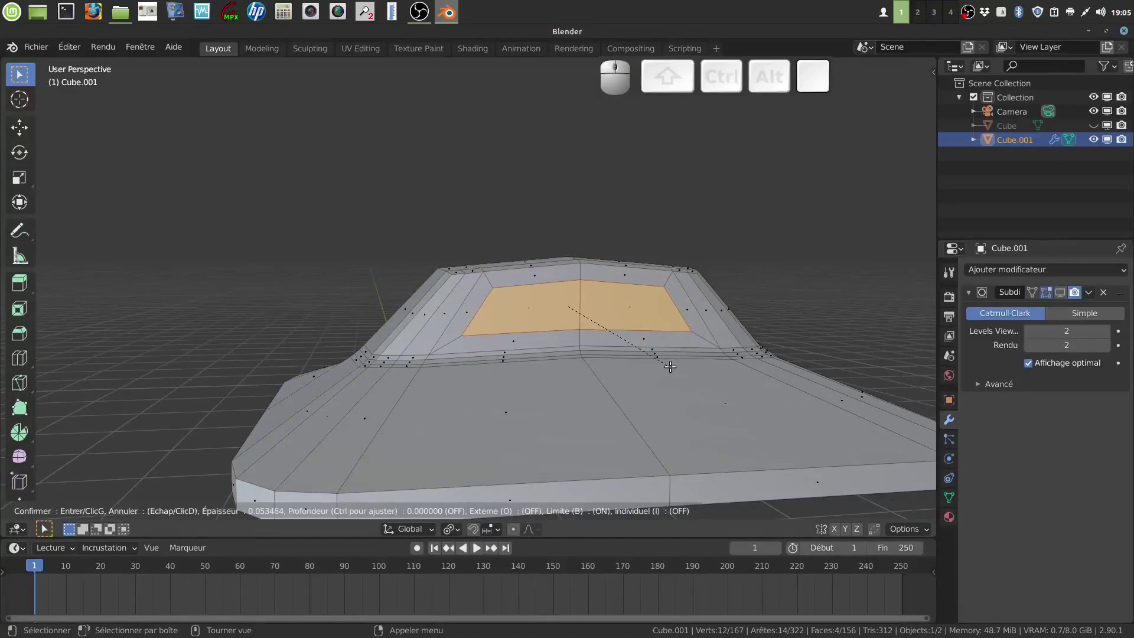
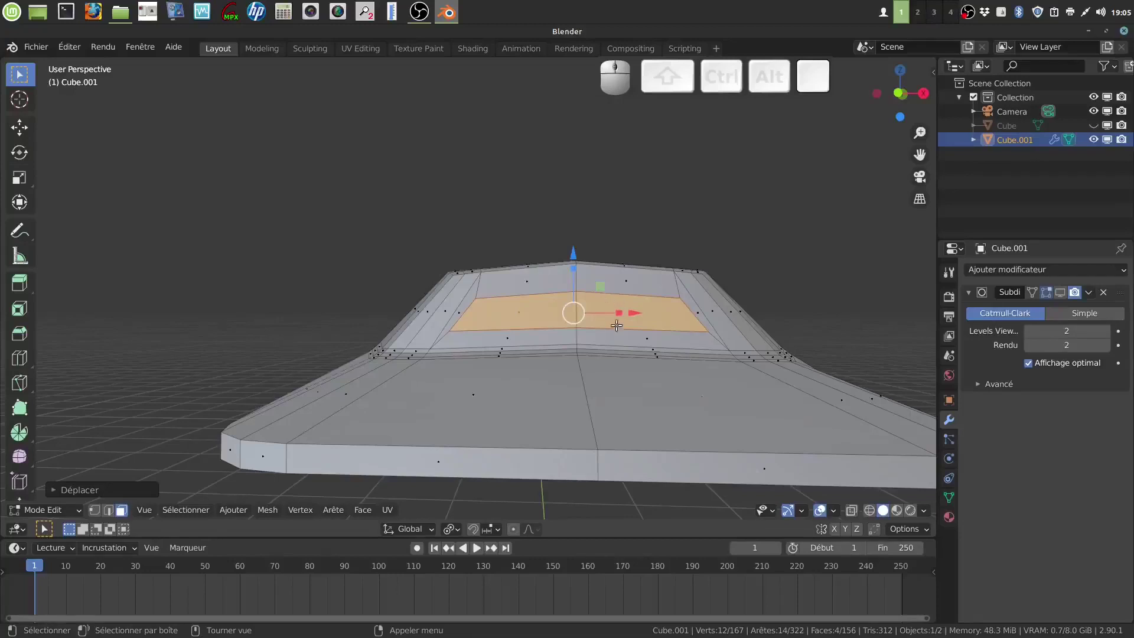
# Delete the inset faces to cut a rectangular opening in the handle top
pyautogui.moveTo(634, 324); pyautogui.dragTo(650, 344)
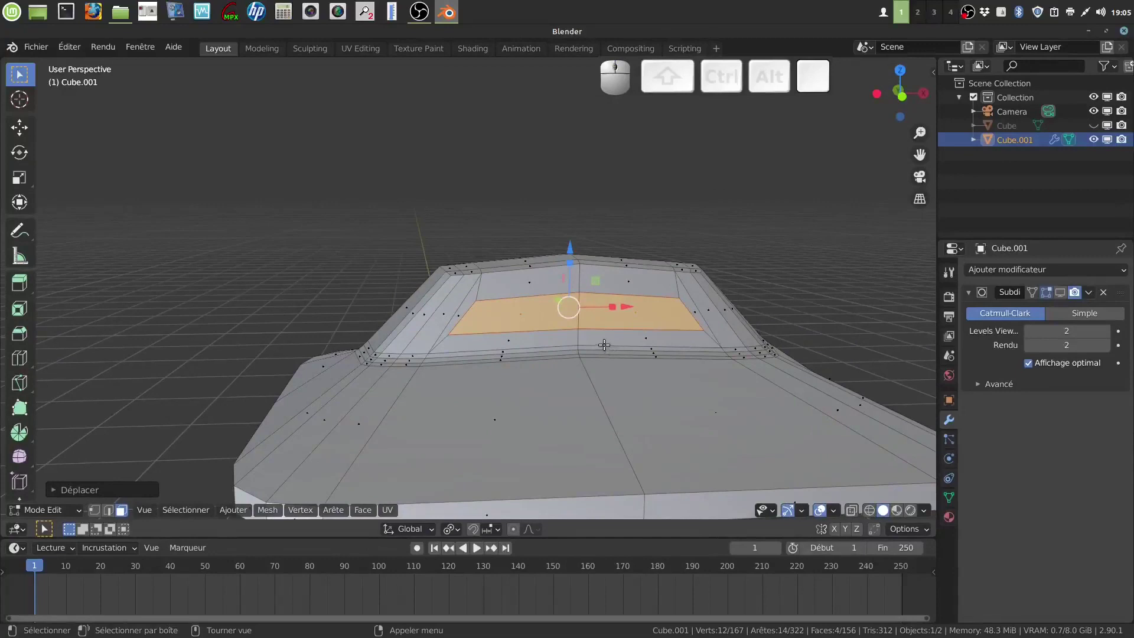
pyautogui.press('x')
pyautogui.click(587, 351)
pyautogui.moveTo(618, 355); pyautogui.dragTo(575, 355)
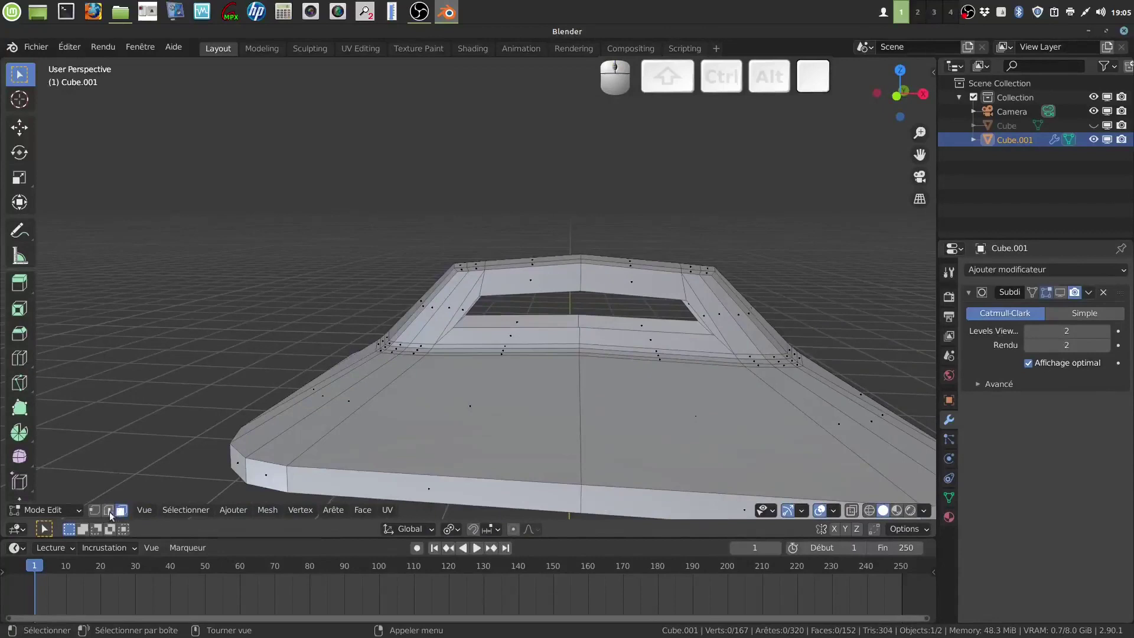
# Select both opening rims and bridge them so the hole passes through with inner walls
pyautogui.click(108, 512)
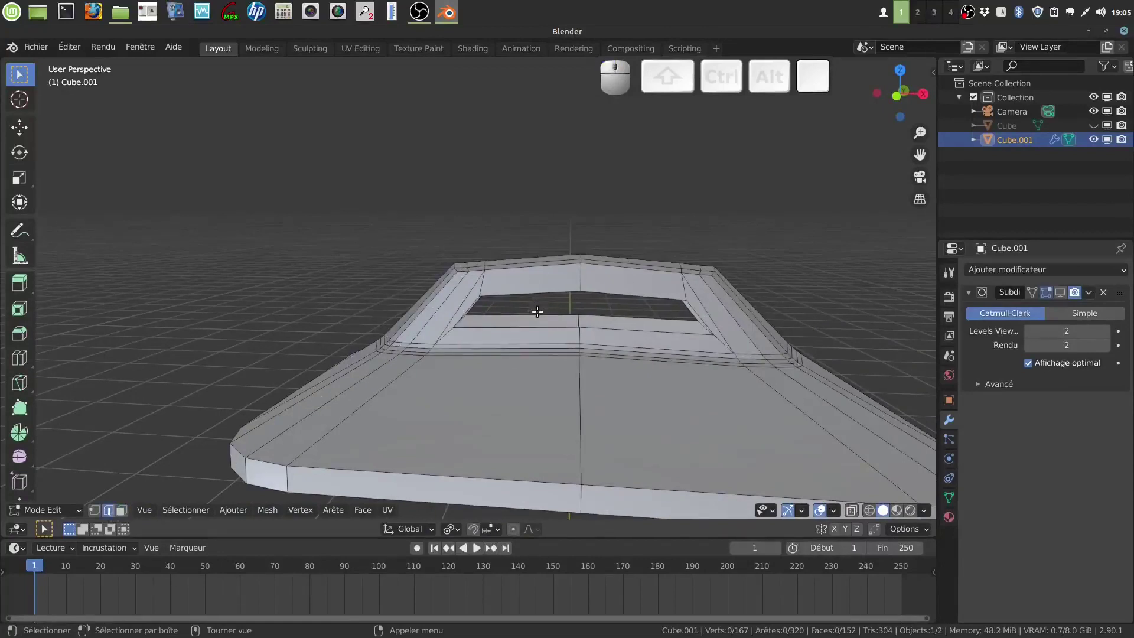
pyautogui.click(541, 308)
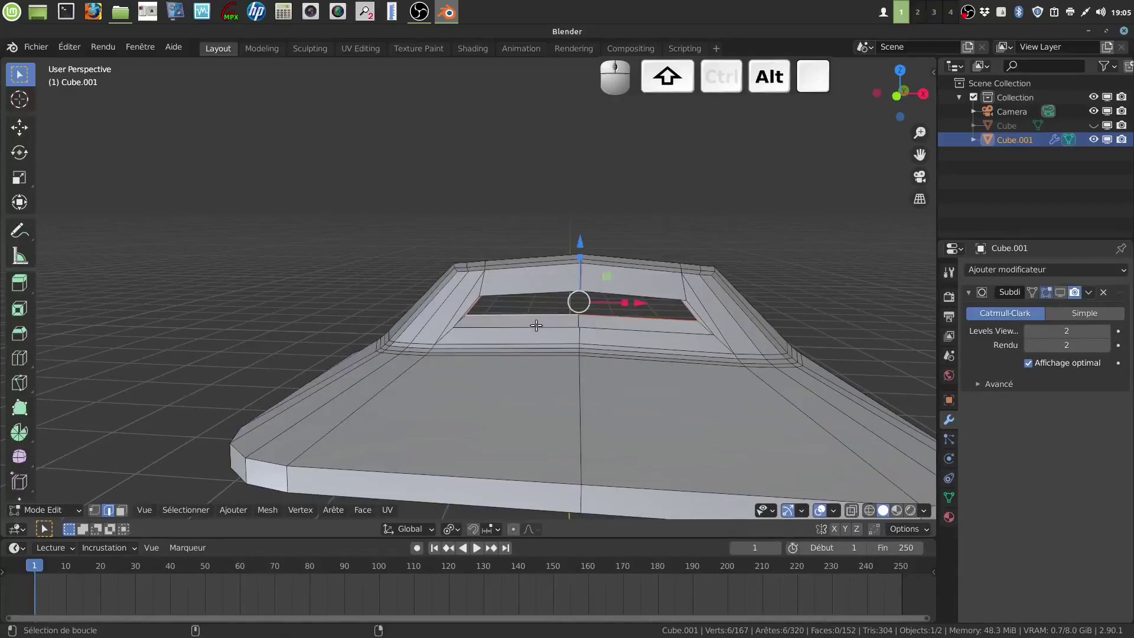
pyautogui.click(537, 321)
pyautogui.middleClick(554, 307)
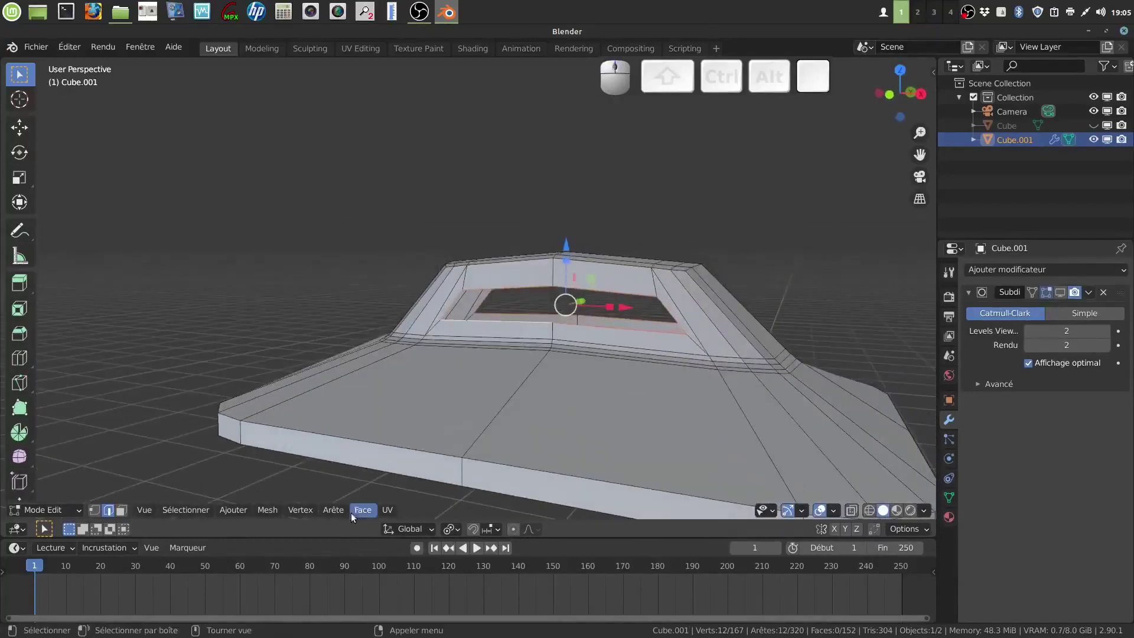
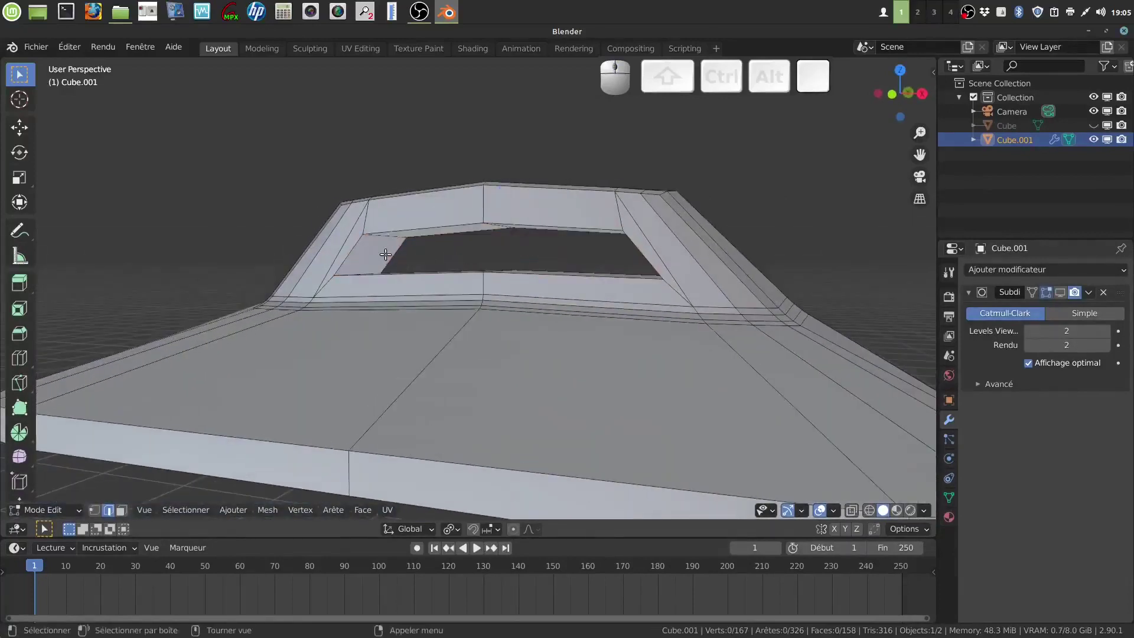
# Add an edge loop inside the opening and scale it to about 0.955
pyautogui.press('ctrl+r')
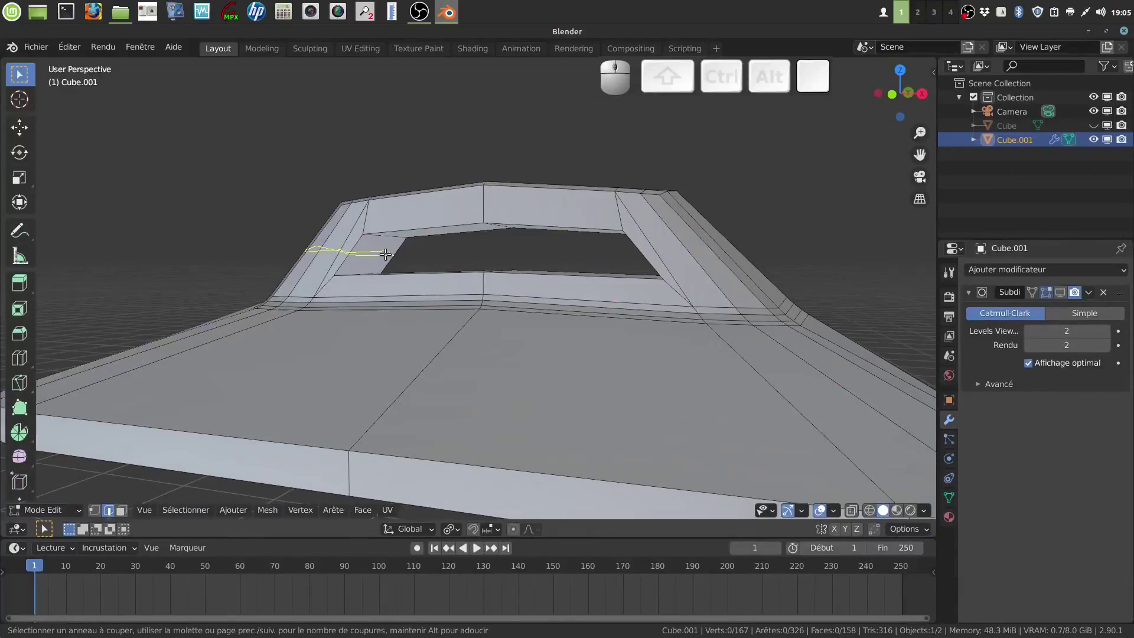
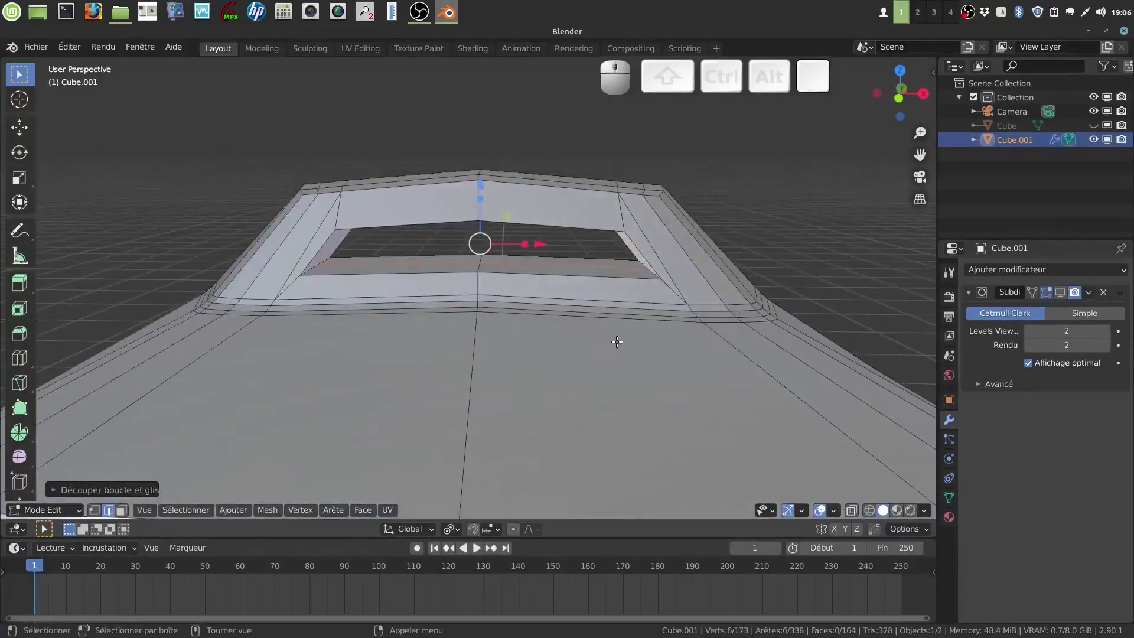
pyautogui.press('s')
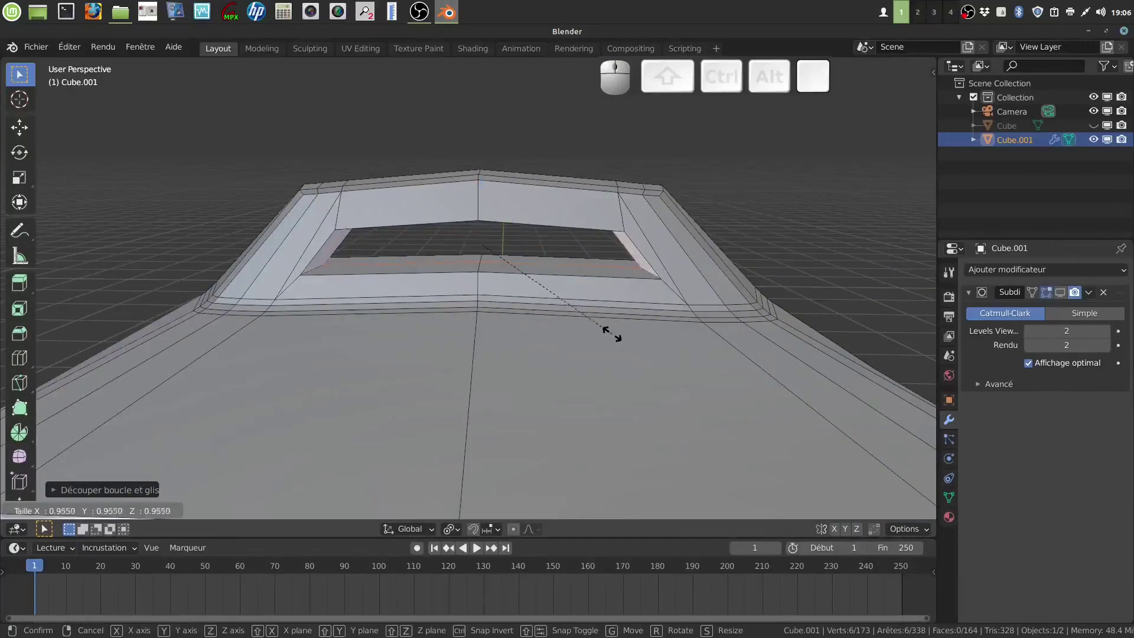
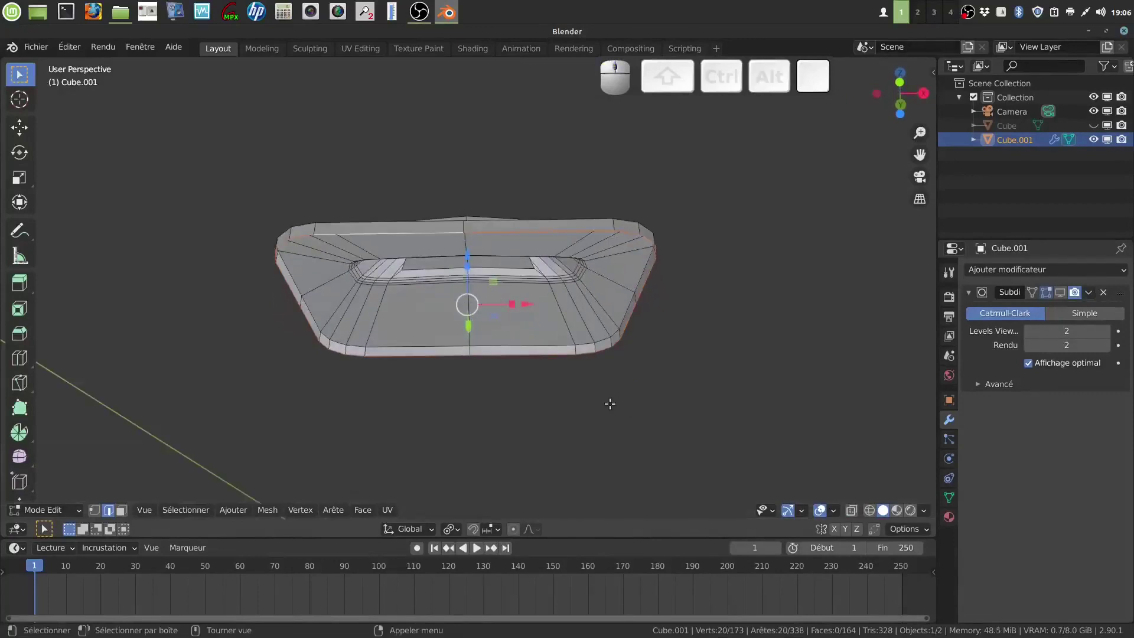
# Scale the underside rim inward, grid-fill it and show the Subdivision cage while editing
pyautogui.press('e')
pyautogui.press('s')
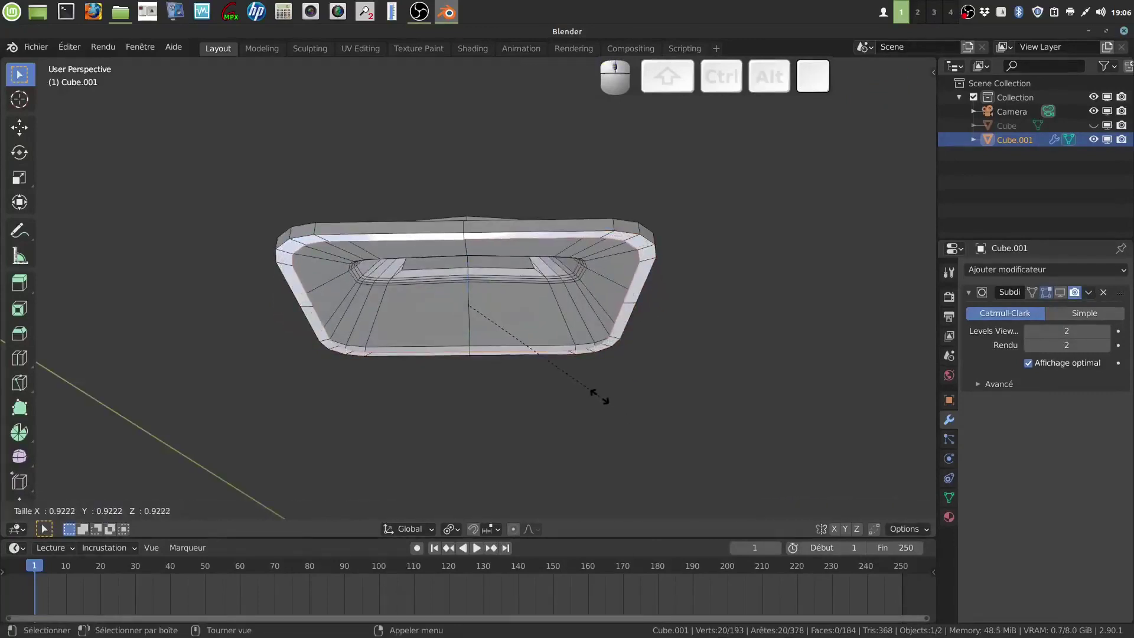
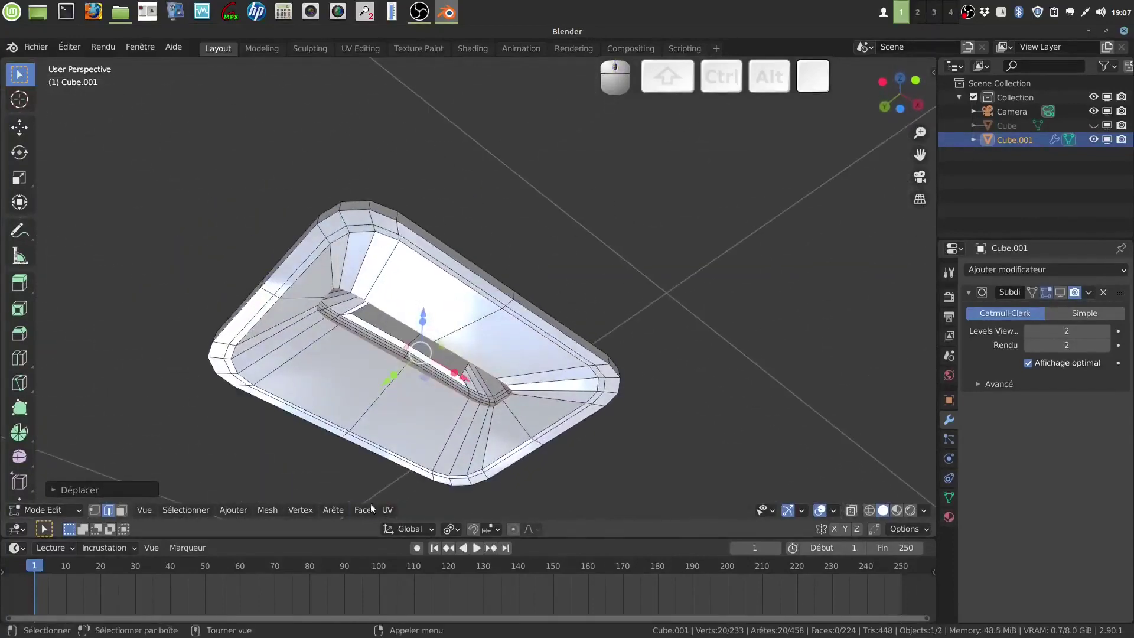
pyautogui.click(368, 512)
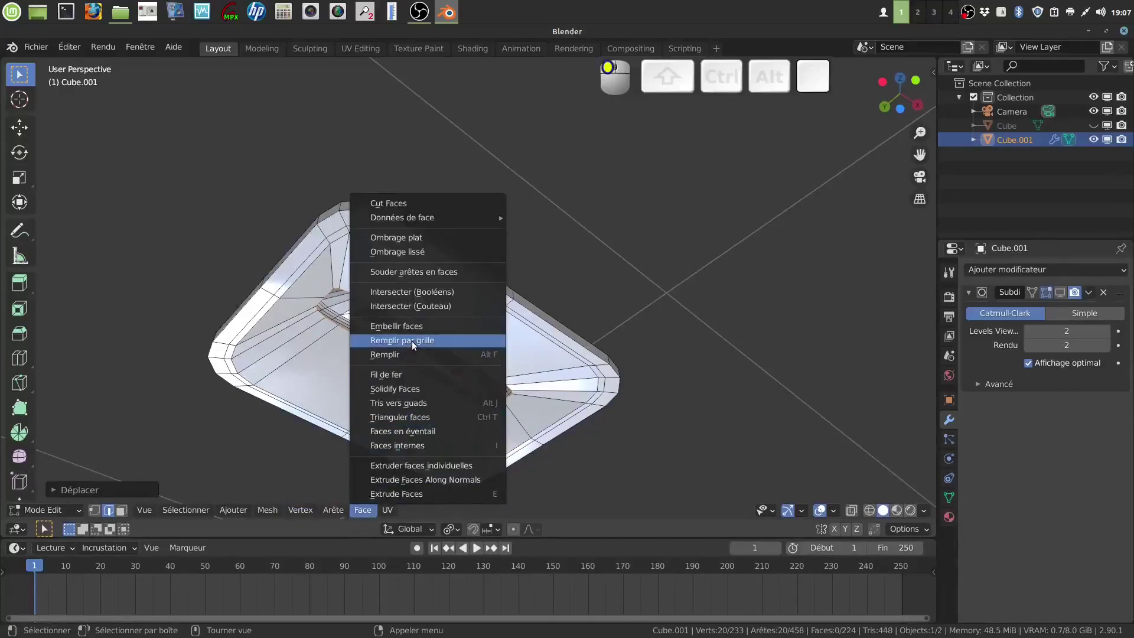
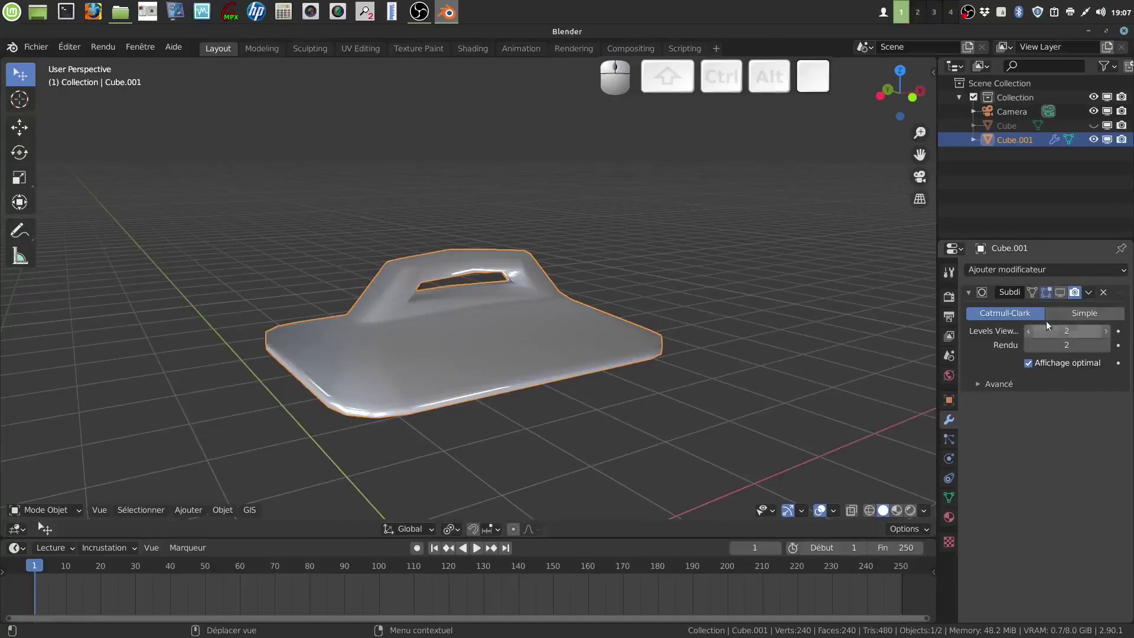
pyautogui.click(1063, 296)
pyautogui.moveTo(607, 320); pyautogui.dragTo(574, 293)
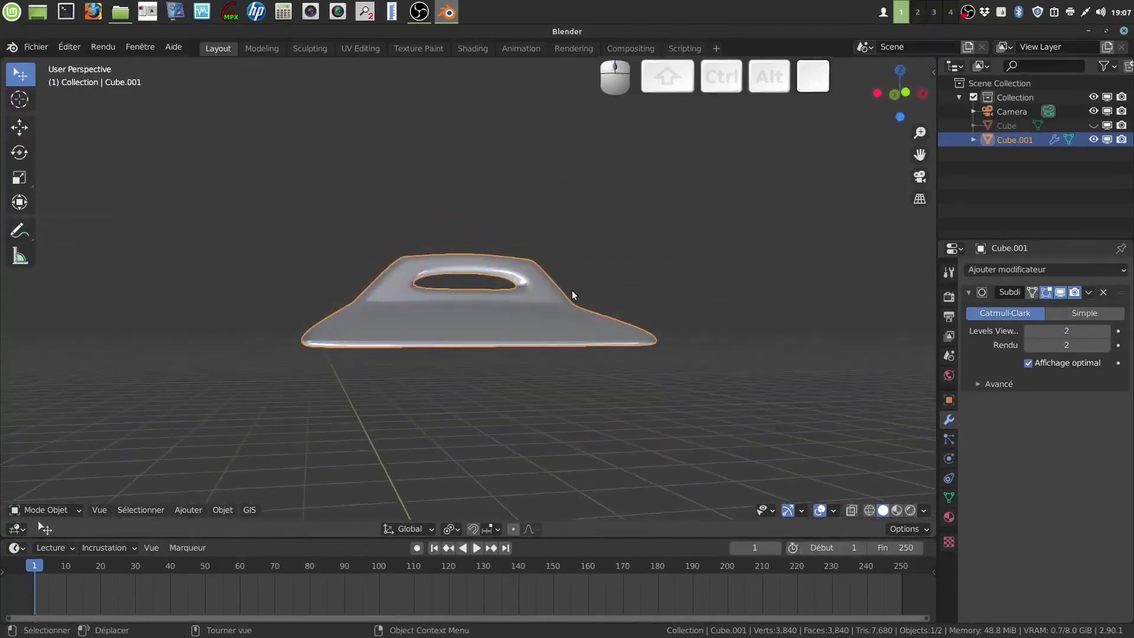
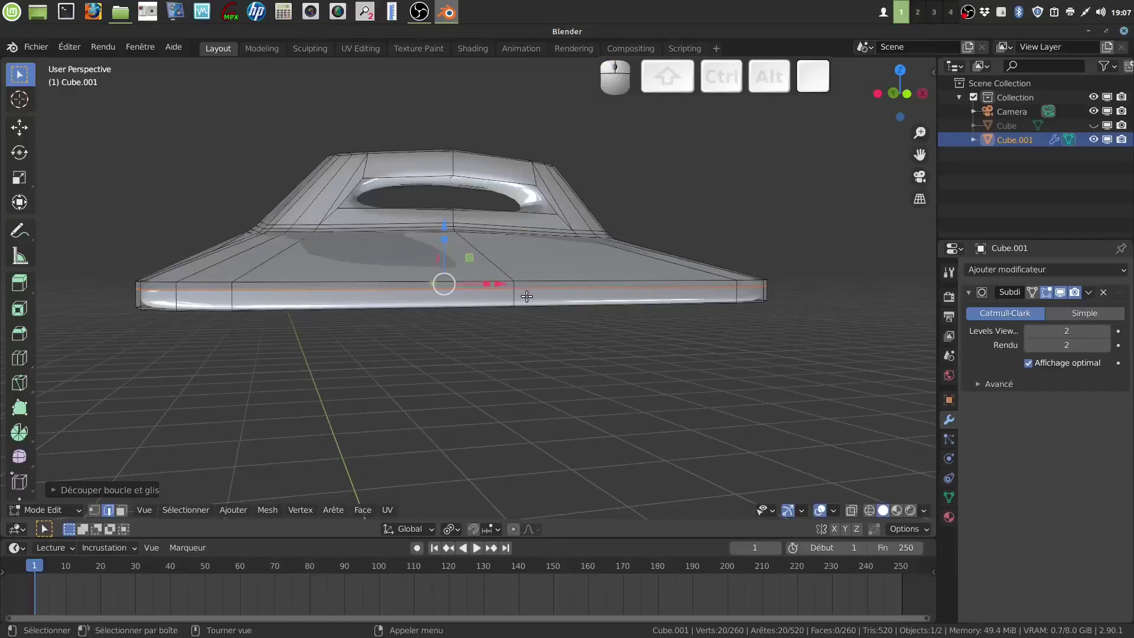
# Add a supporting edge loop near the lid's bottom rim and select an underside loop
pyautogui.press('ctrl+r')
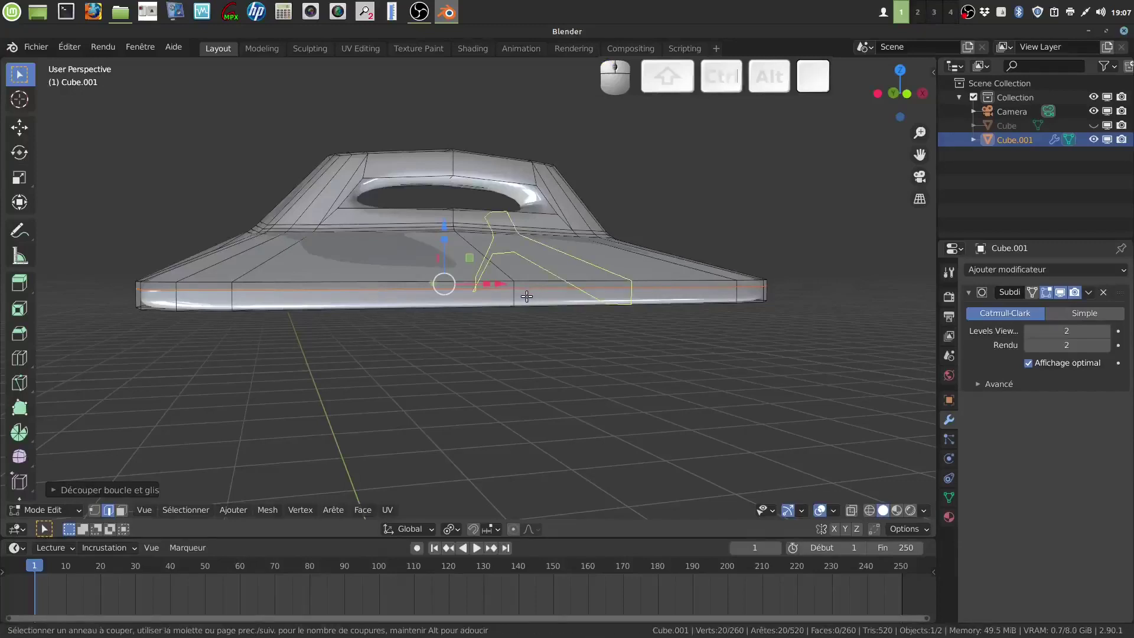
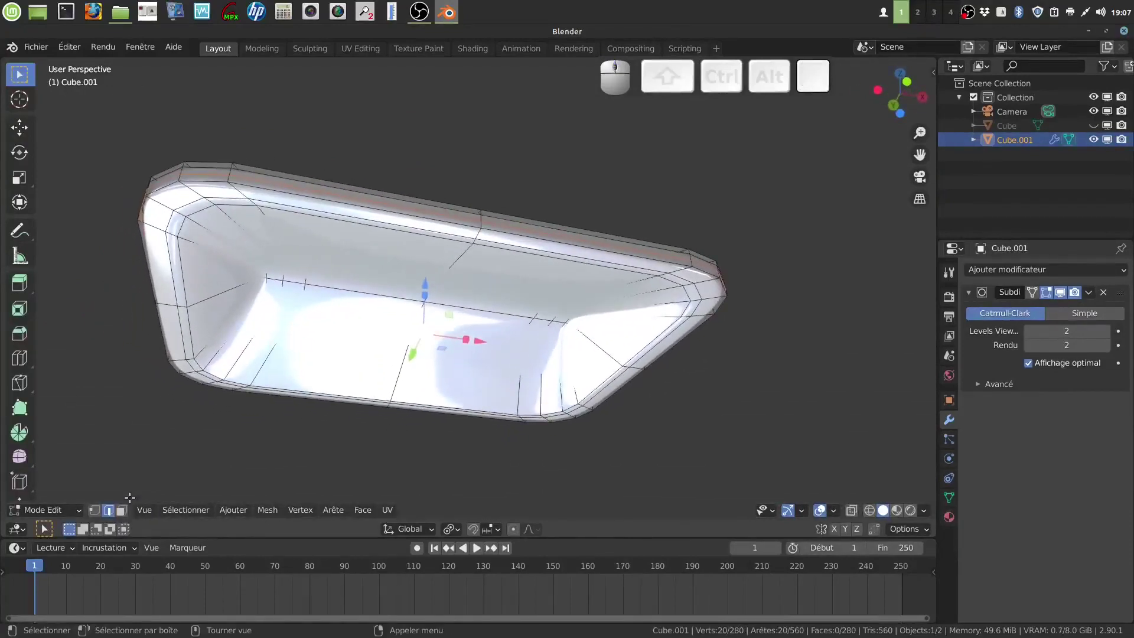
pyautogui.click(126, 516)
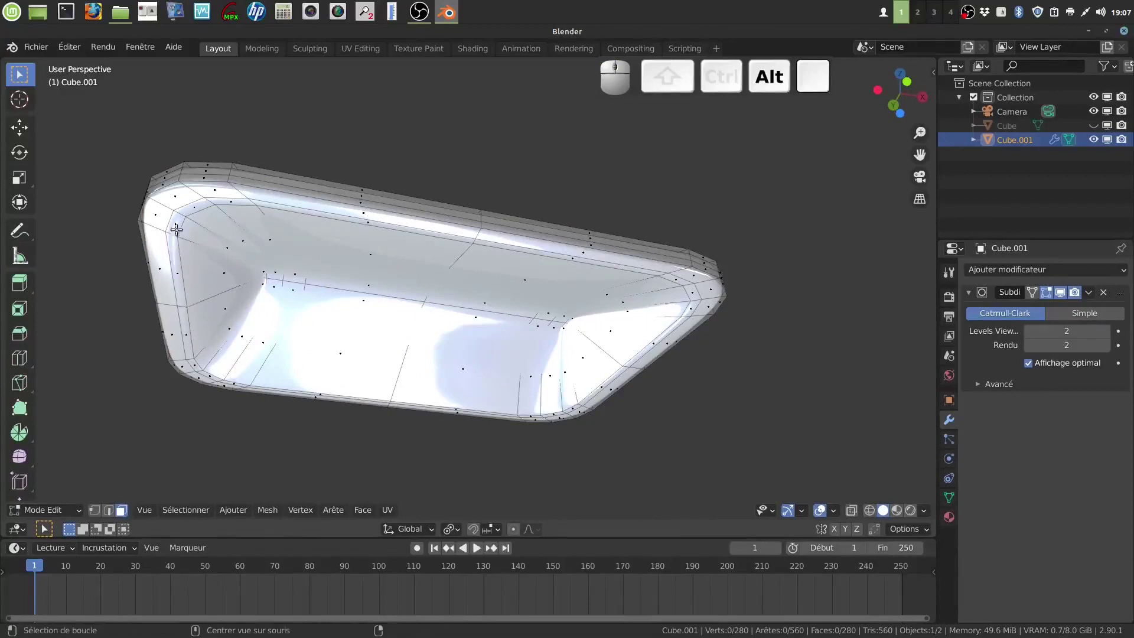
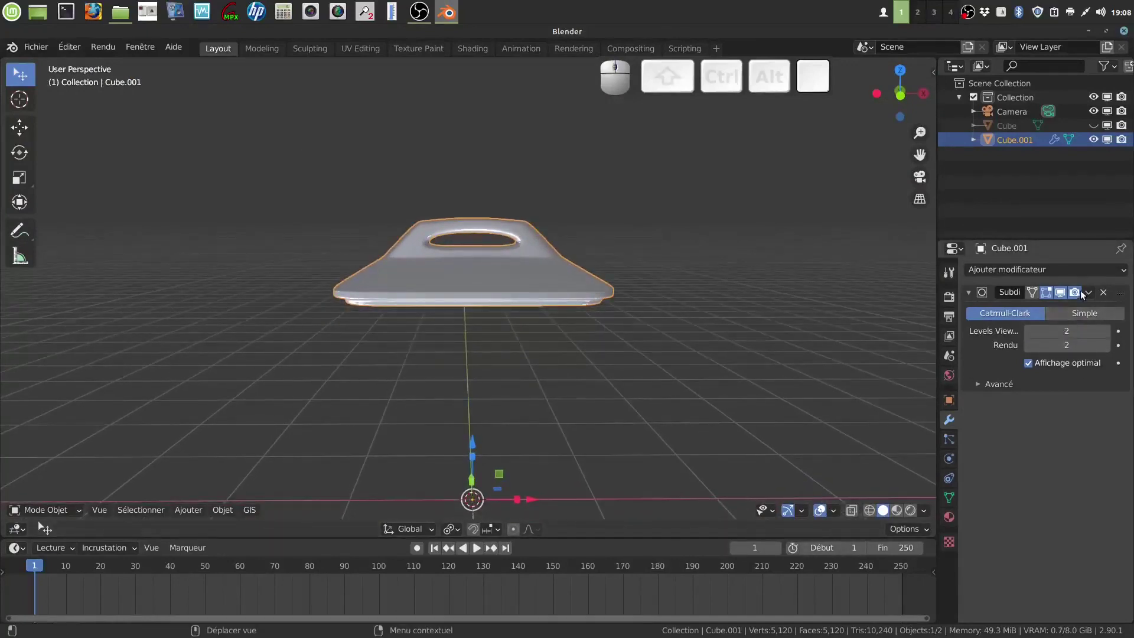
# Apply the Subdivision modifier on Cube.001 and unhide the pot body Cube
pyautogui.click(1094, 300)
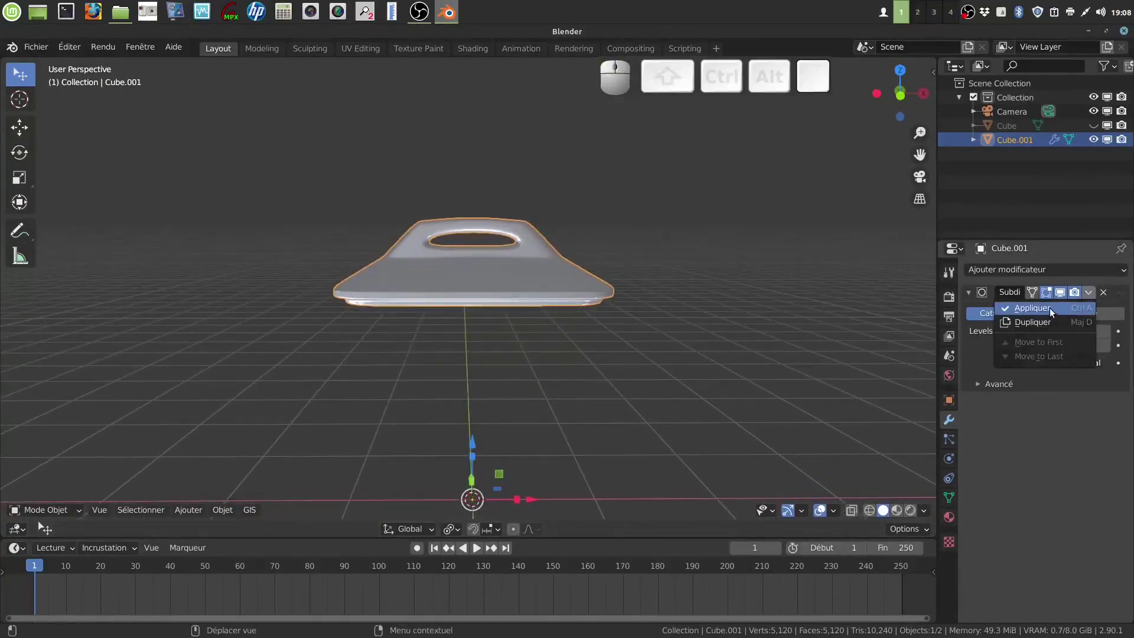
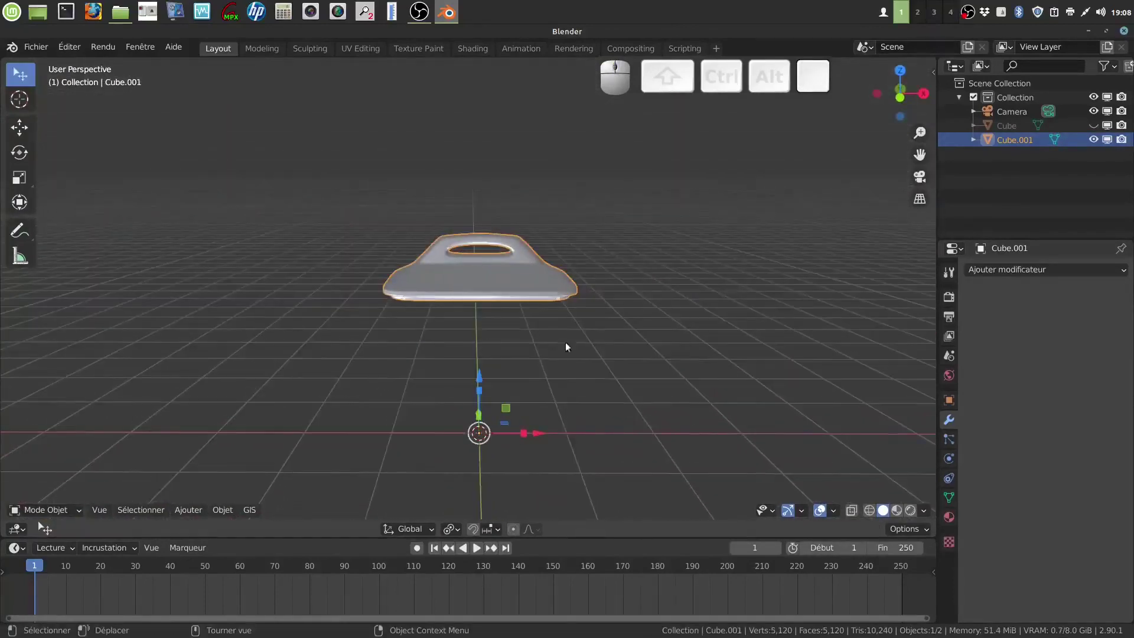
pyautogui.click(1102, 131)
pyautogui.middleClick(662, 291)
pyautogui.scroll(-3)
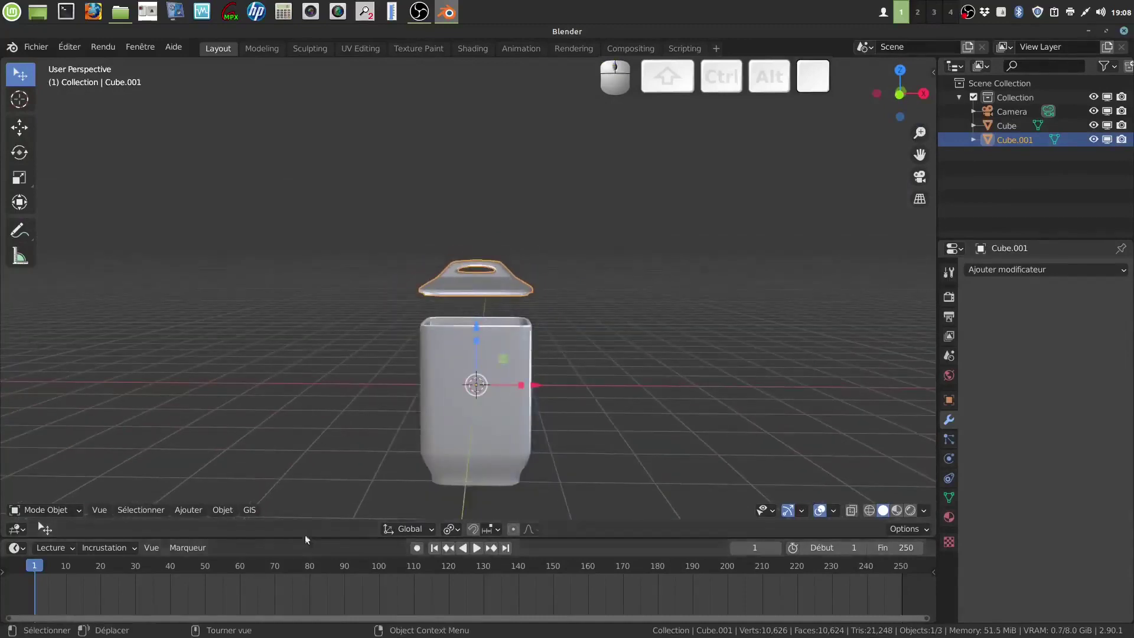
# Set the lid's origin to its geometry and move it down onto the pot in front view
pyautogui.click(230, 516)
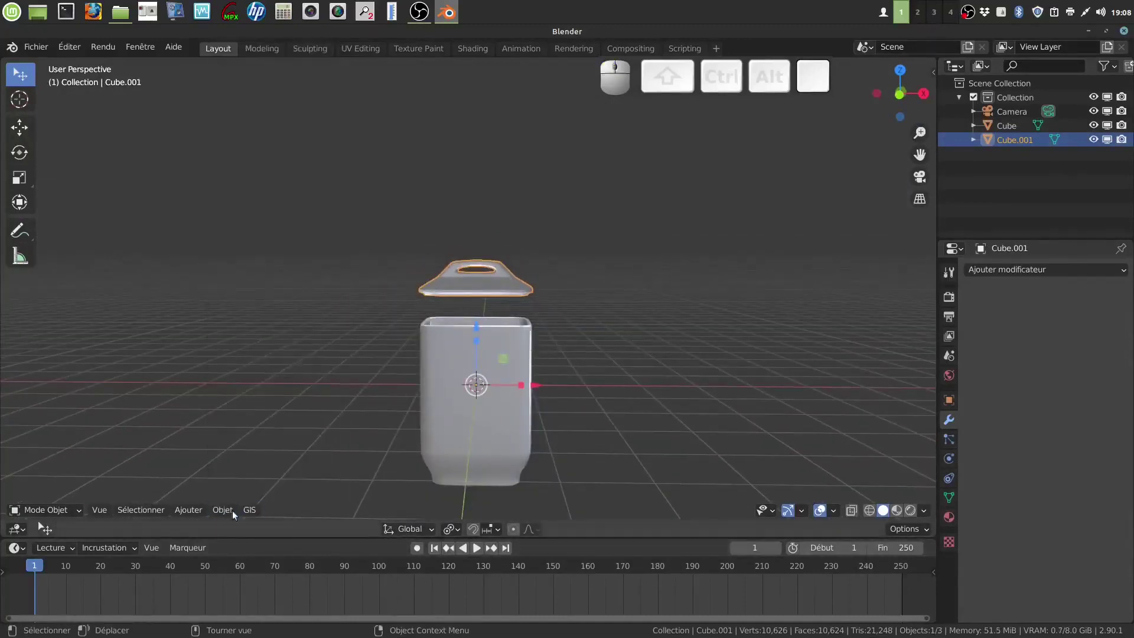
pyautogui.click(225, 512)
pyautogui.click(383, 499)
pyautogui.press('1')
pyautogui.scroll(3)
pyautogui.moveTo(545, 290); pyautogui.dragTo(492, 216)
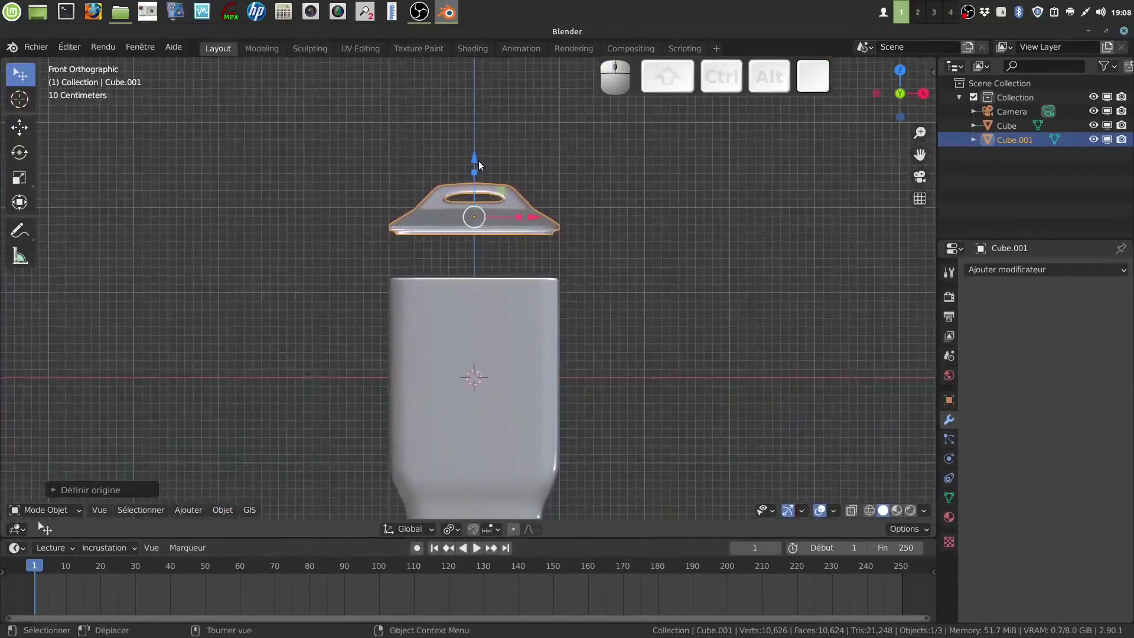
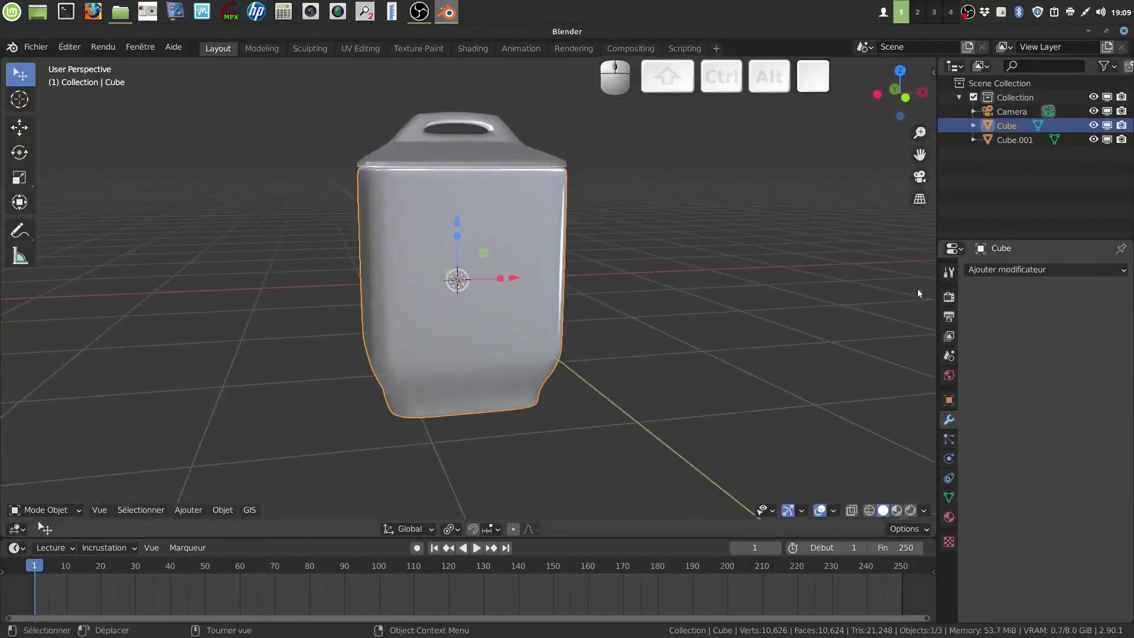
pyautogui.click(525, 158)
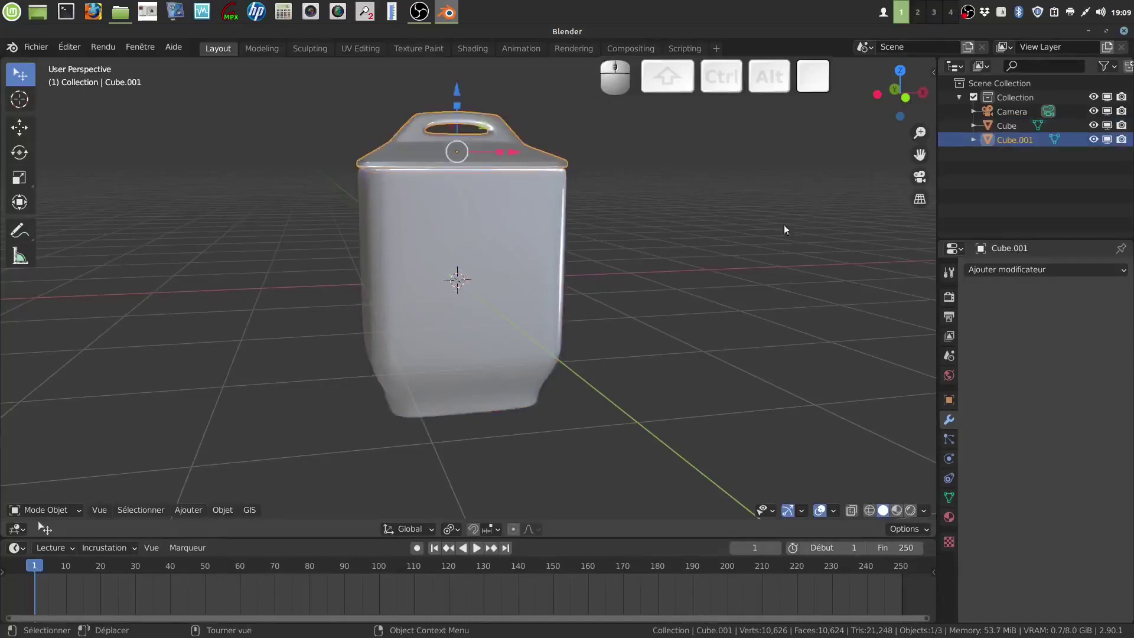
pyautogui.click(510, 352)
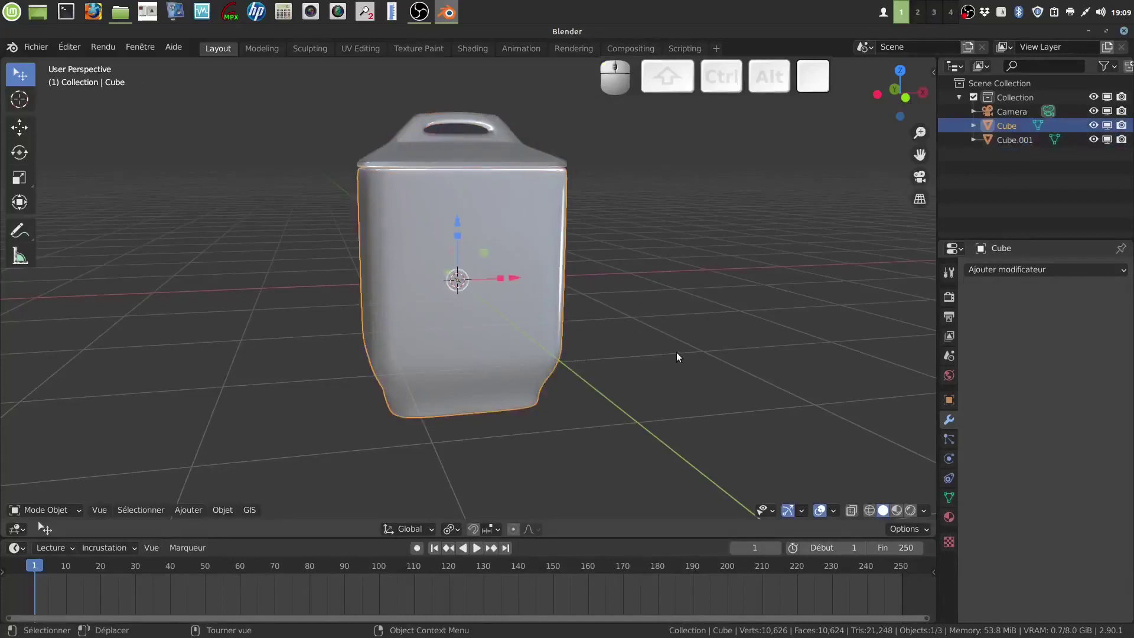
pyautogui.moveTo(683, 359); pyautogui.dragTo(651, 381)
pyautogui.scroll(3)
pyautogui.moveTo(640, 391); pyautogui.dragTo(571, 384)
pyautogui.moveTo(570, 383); pyautogui.dragTo(612, 379)
pyautogui.click(613, 379)
pyautogui.moveTo(589, 374); pyautogui.dragTo(613, 384)
pyautogui.scroll(-3)
pyautogui.moveTo(593, 374); pyautogui.dragTo(563, 369)
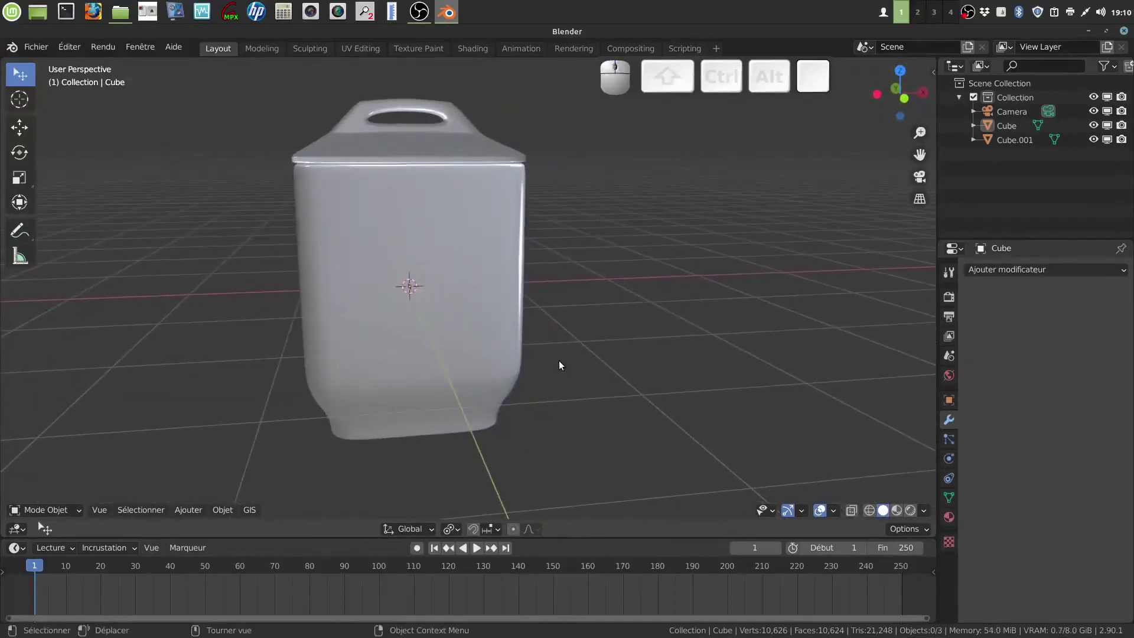
pyautogui.click(516, 328)
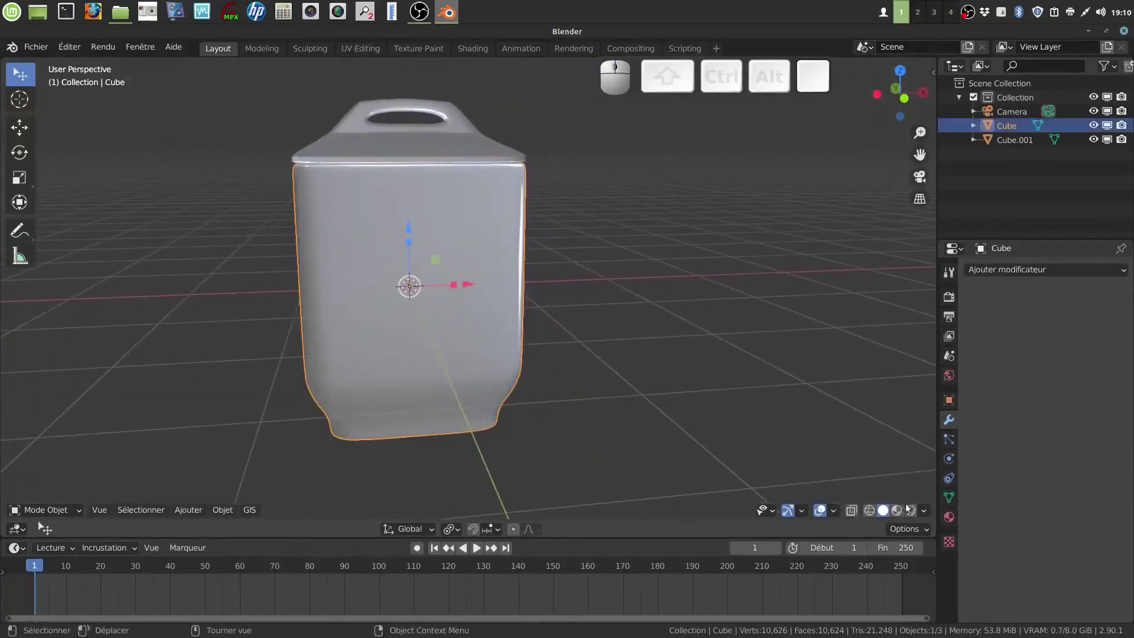
# In rendered shading give the pot a pink base colour with roughness about 0.1
pyautogui.click(912, 511)
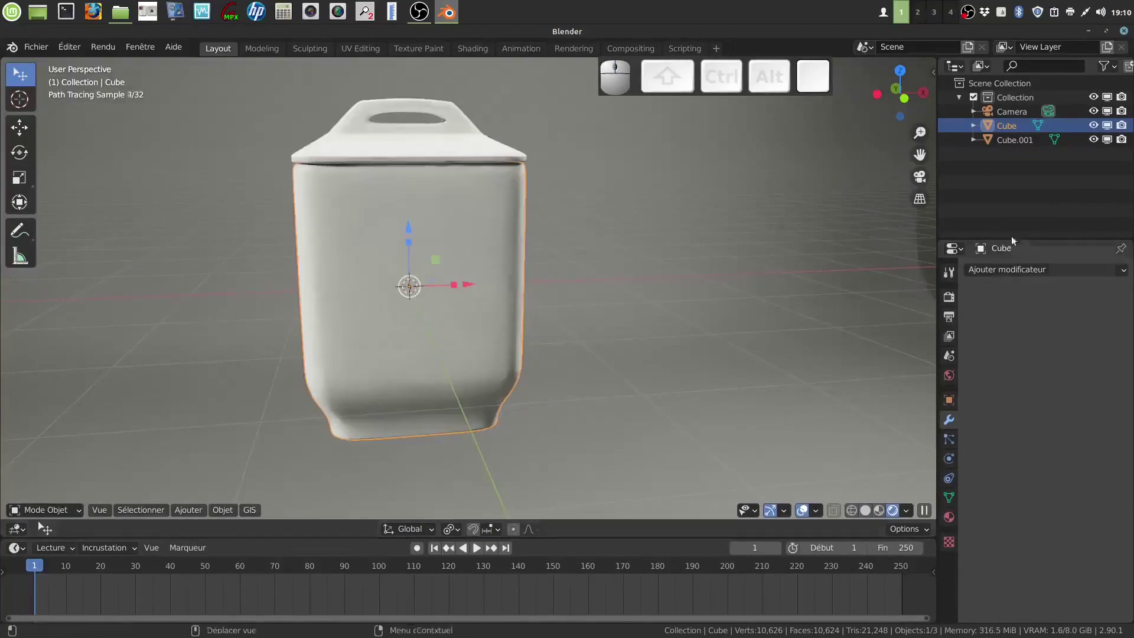
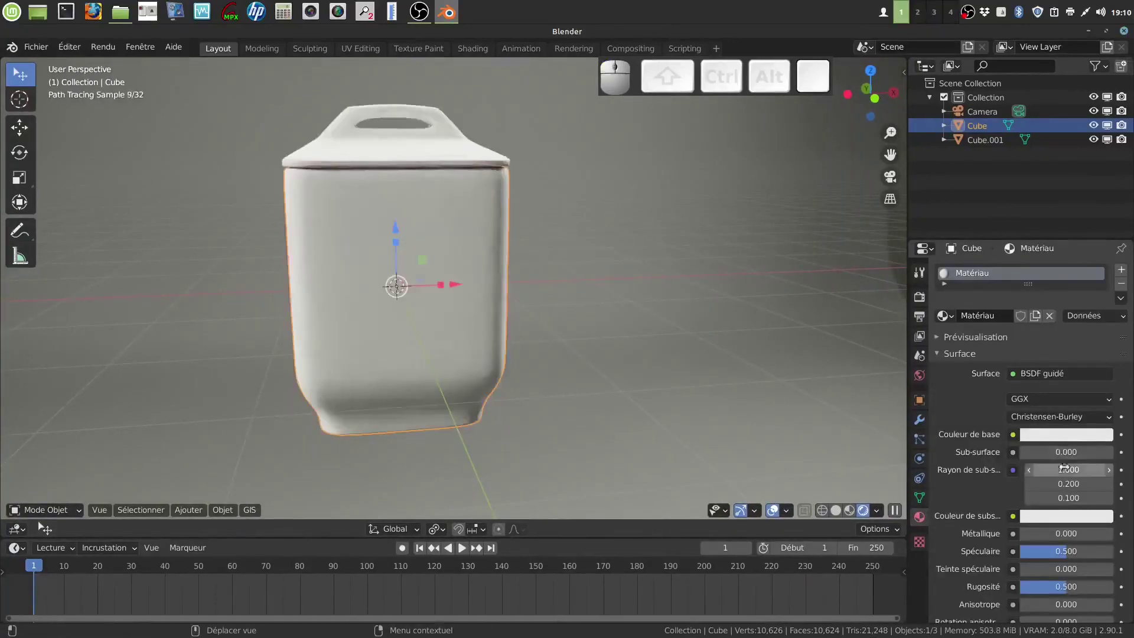
pyautogui.scroll(-3)
pyautogui.click(1057, 390)
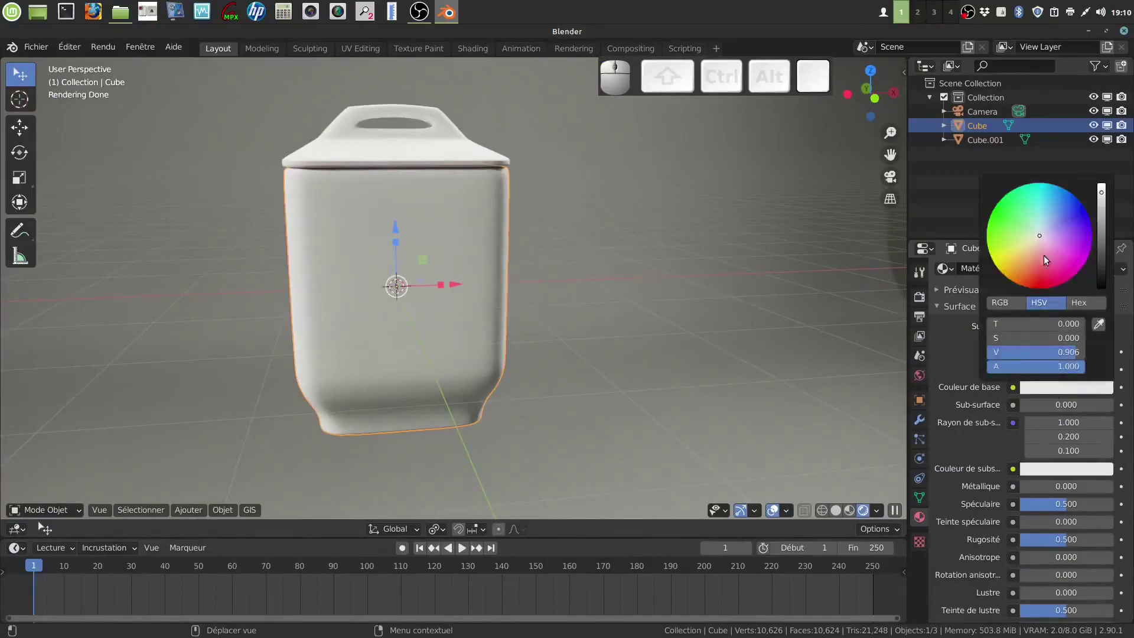
pyautogui.moveTo(1040, 238); pyautogui.dragTo(1046, 249)
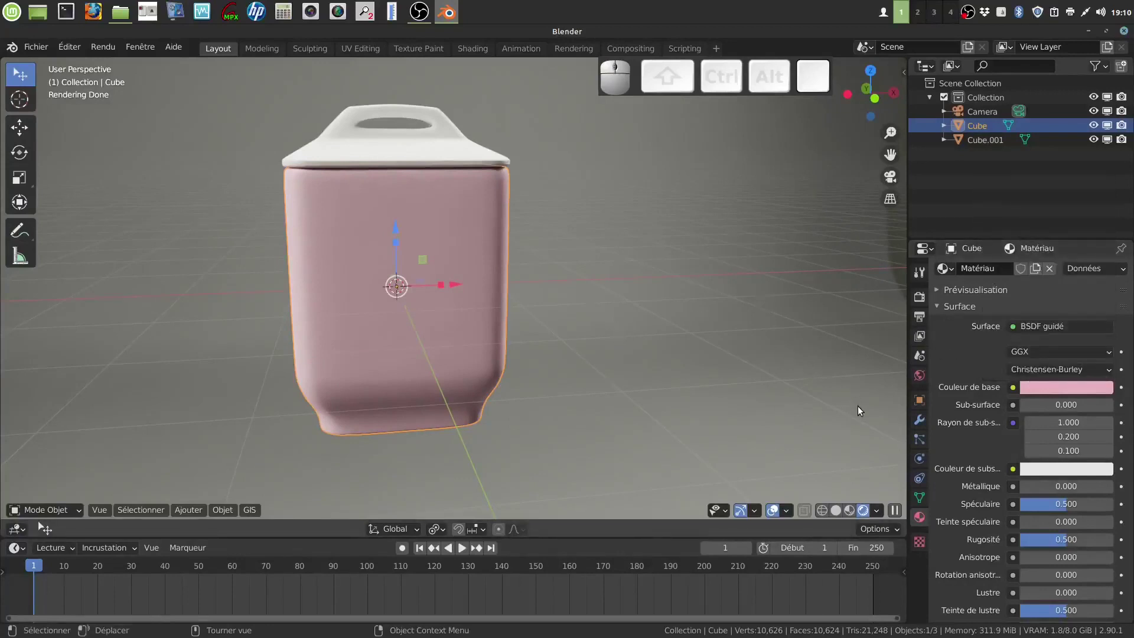
pyautogui.scroll(-3)
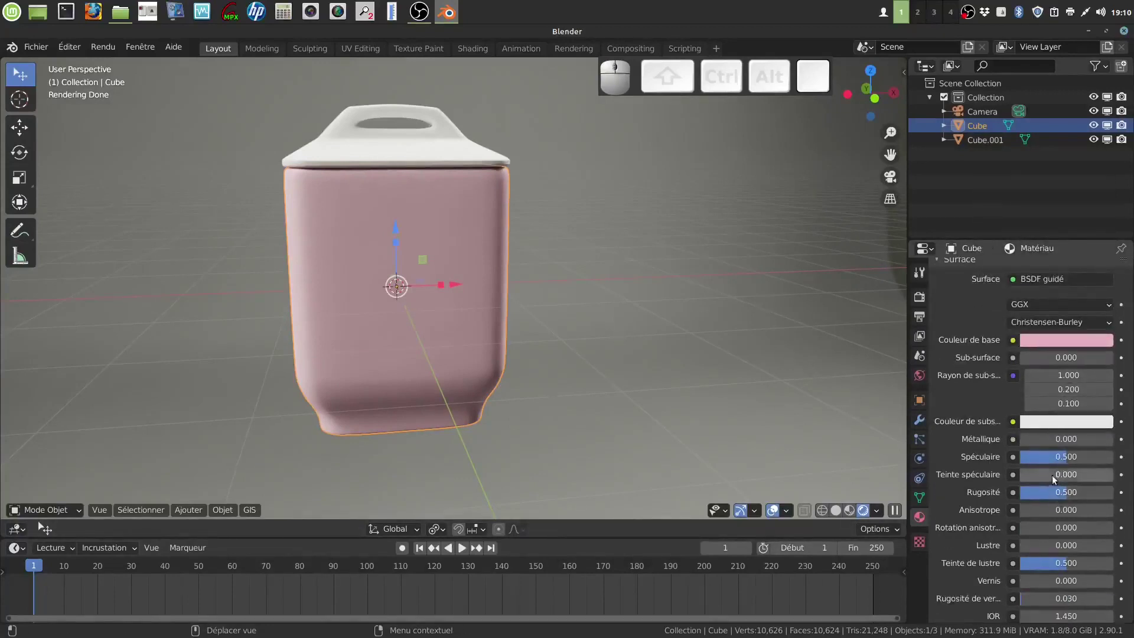
pyautogui.moveTo(1071, 494); pyautogui.dragTo(1041, 471)
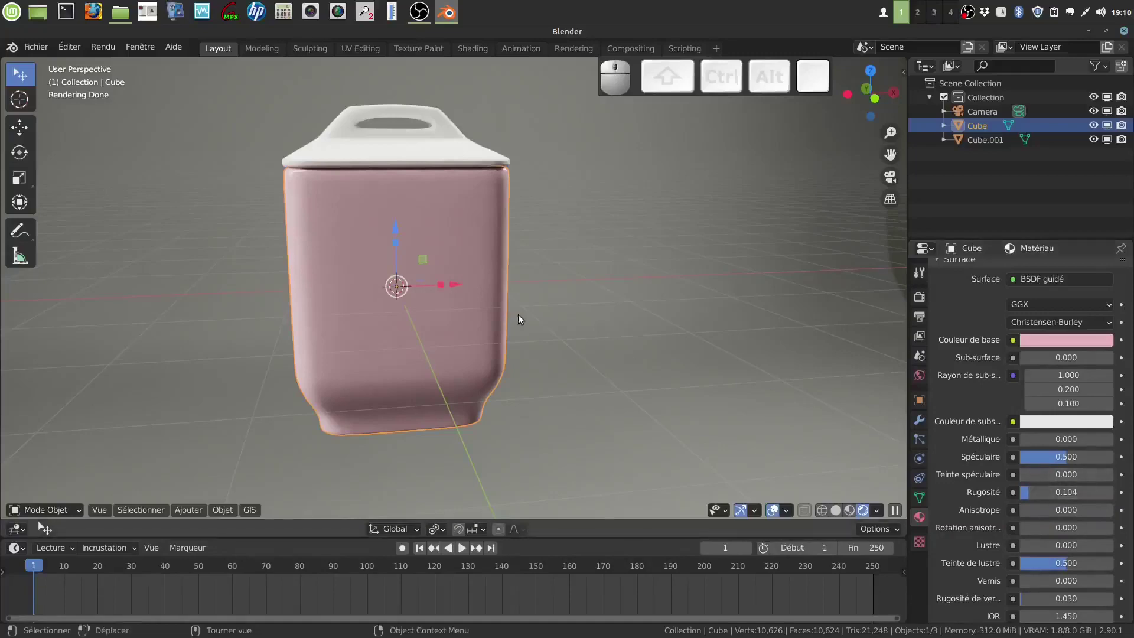
pyautogui.moveTo(556, 325); pyautogui.dragTo(552, 318)
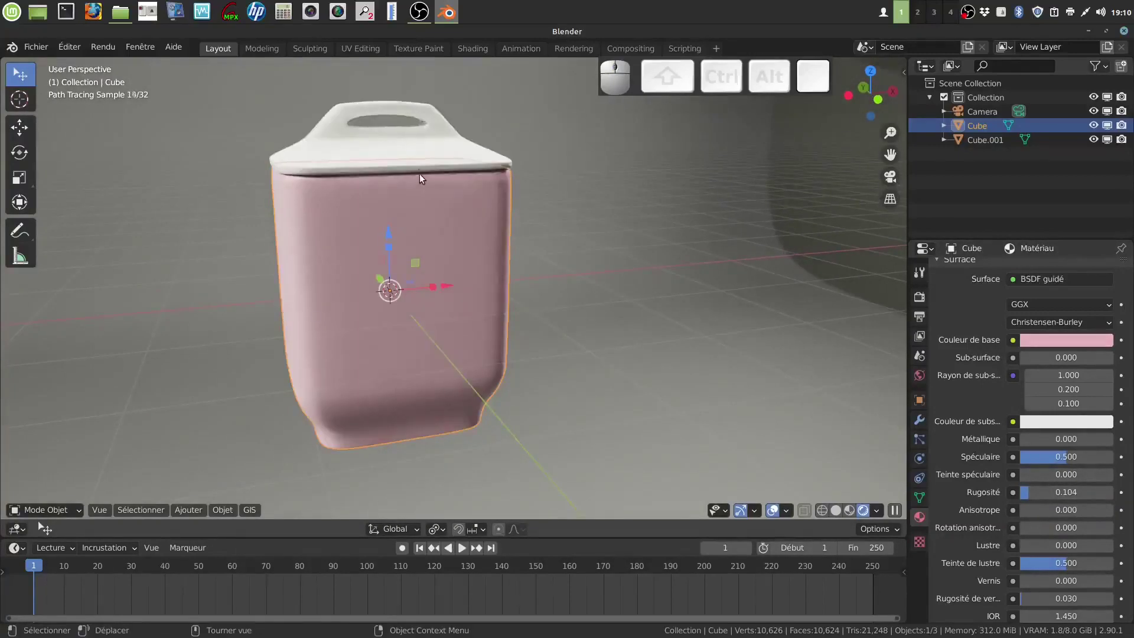
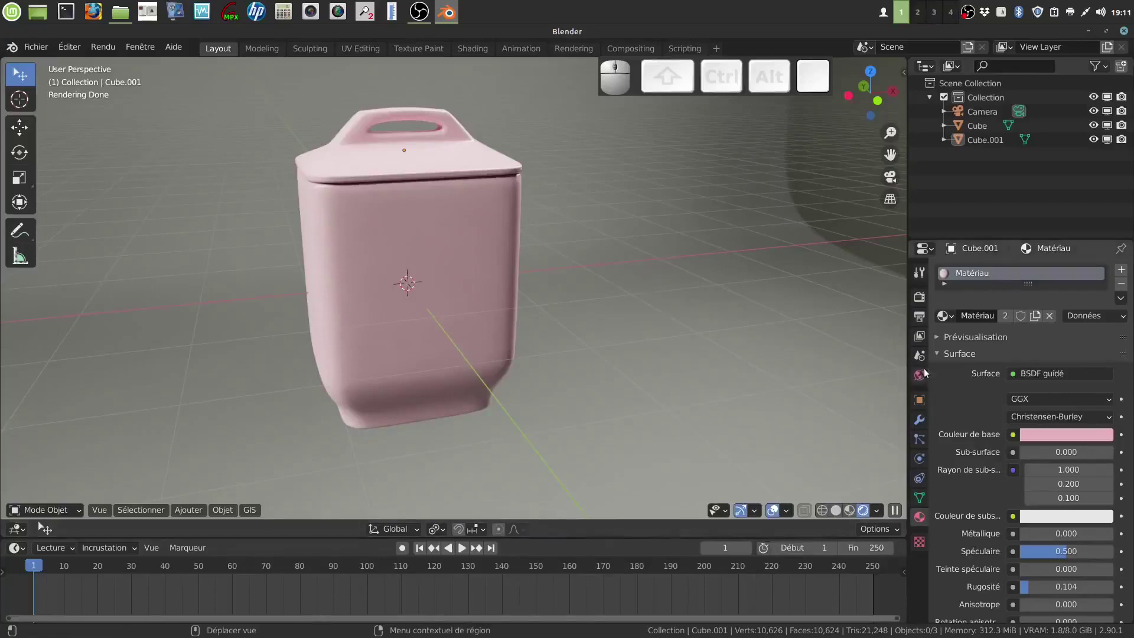
# Show the World properties with the studio025.exr environment preview expanded
pyautogui.click(925, 382)
pyautogui.scroll(3)
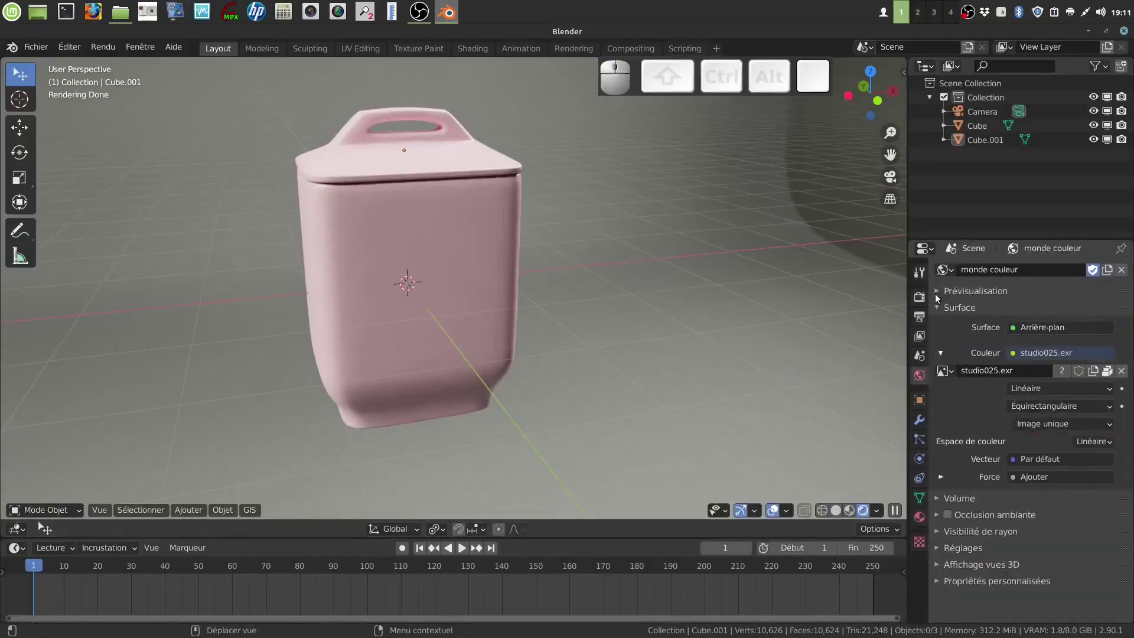
pyautogui.click(943, 295)
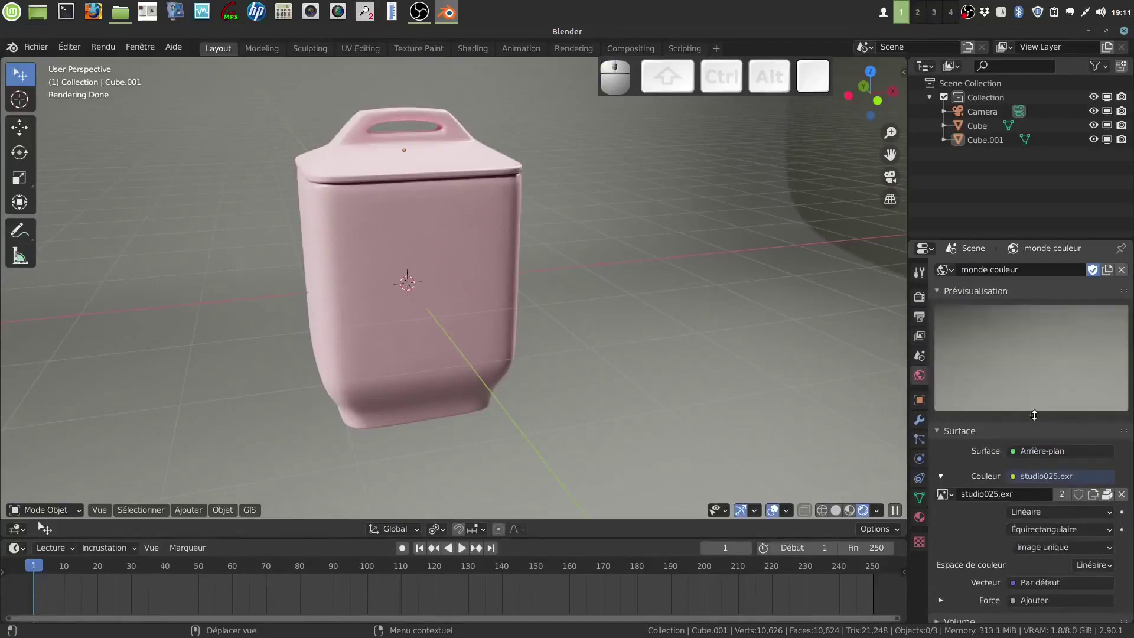
pyautogui.scroll(-3)
pyautogui.scroll(-3)
# Orbit and zoom around the pot to check the studio lighting
pyautogui.moveTo(676, 331); pyautogui.dragTo(608, 340)
pyautogui.scroll(3)
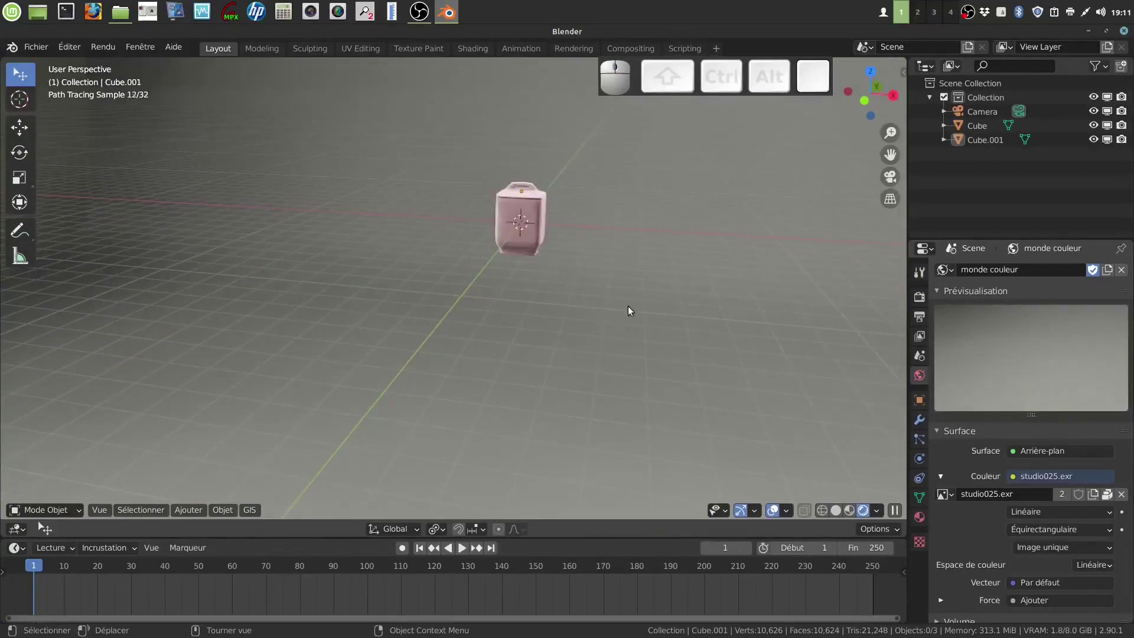
pyautogui.moveTo(625, 298); pyautogui.dragTo(610, 372)
pyautogui.scroll(3)
pyautogui.moveTo(612, 335); pyautogui.dragTo(630, 381)
pyautogui.scroll(3)
pyautogui.moveTo(632, 370); pyautogui.dragTo(637, 370)
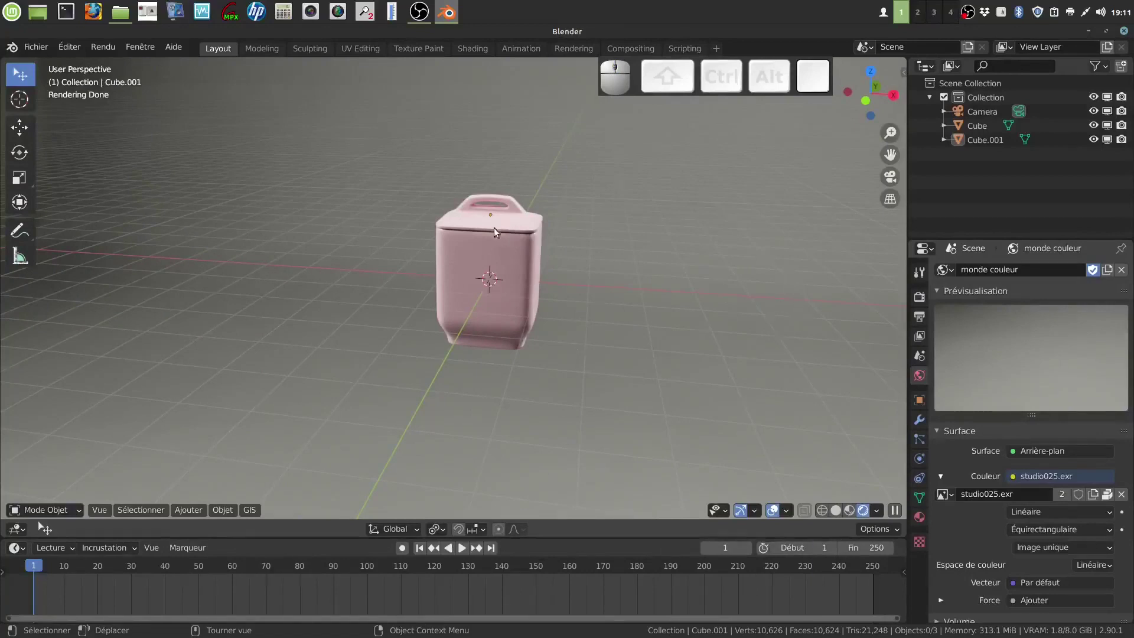
pyautogui.moveTo(605, 305); pyautogui.dragTo(617, 303)
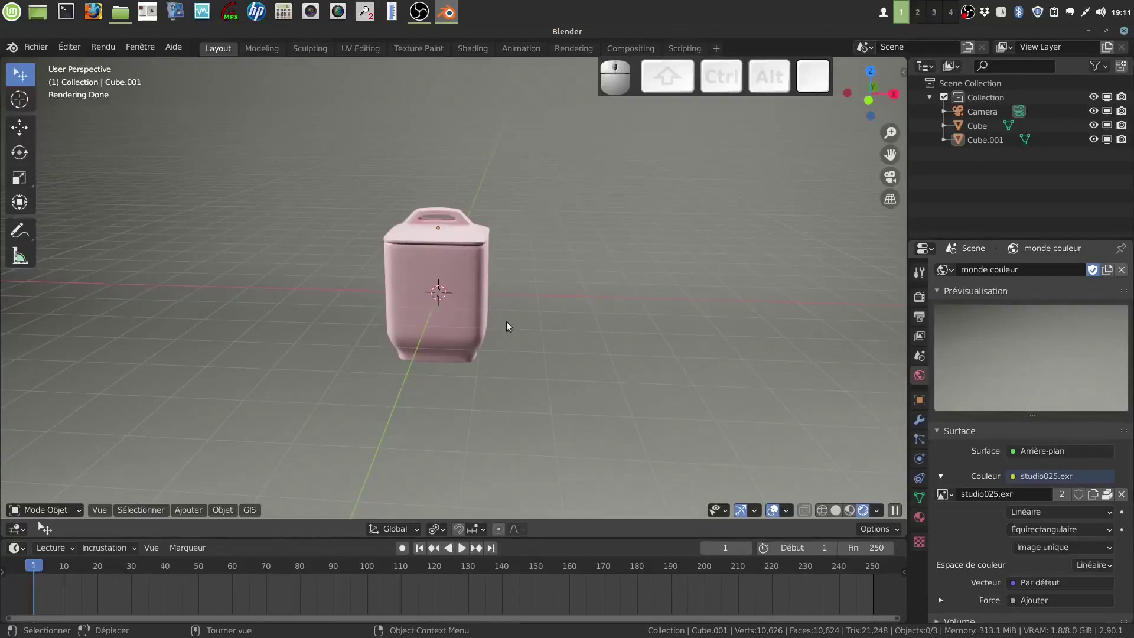
# Return the viewport to Solid shading and orbit around the lidded pot
pyautogui.click(835, 513)
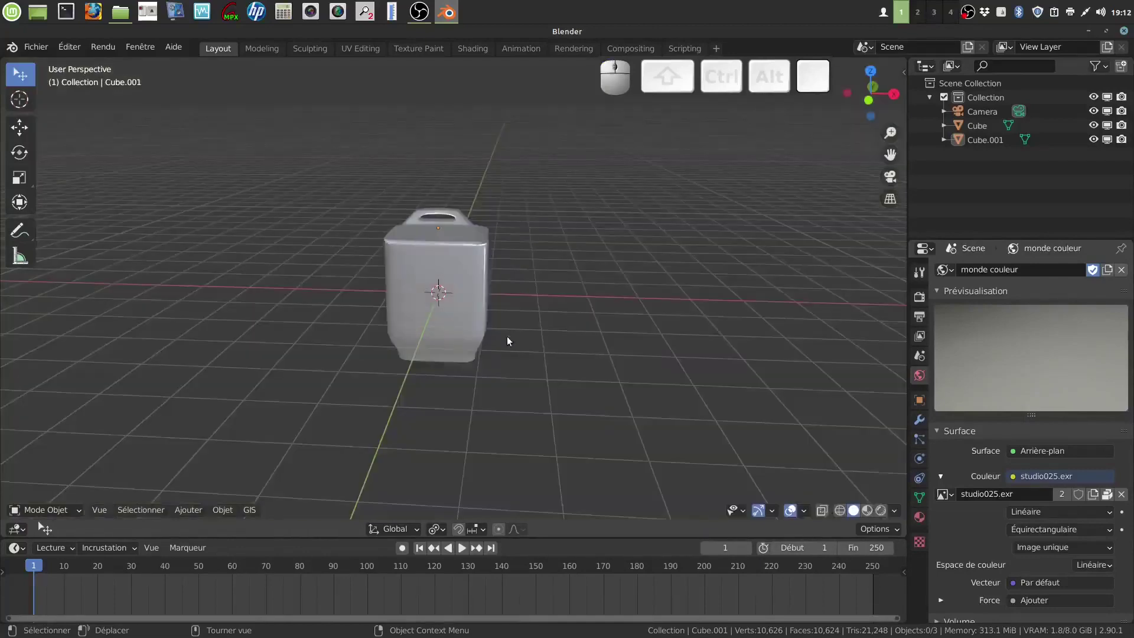
pyautogui.scroll(3)
pyautogui.middleClick(519, 346)
pyautogui.scroll(3)
pyautogui.moveTo(533, 356); pyautogui.dragTo(538, 359)
pyautogui.moveTo(529, 346); pyautogui.dragTo(546, 344)
pyautogui.scroll(-3)
pyautogui.moveTo(529, 334); pyautogui.dragTo(513, 319)
# Select the pot body to inspect it up close, then deselect everything
pyautogui.click(513, 319)
pyautogui.scroll(3)
pyautogui.scroll(3)
pyautogui.moveTo(633, 352); pyautogui.dragTo(611, 346)
pyautogui.moveTo(612, 345); pyautogui.dragTo(595, 322)
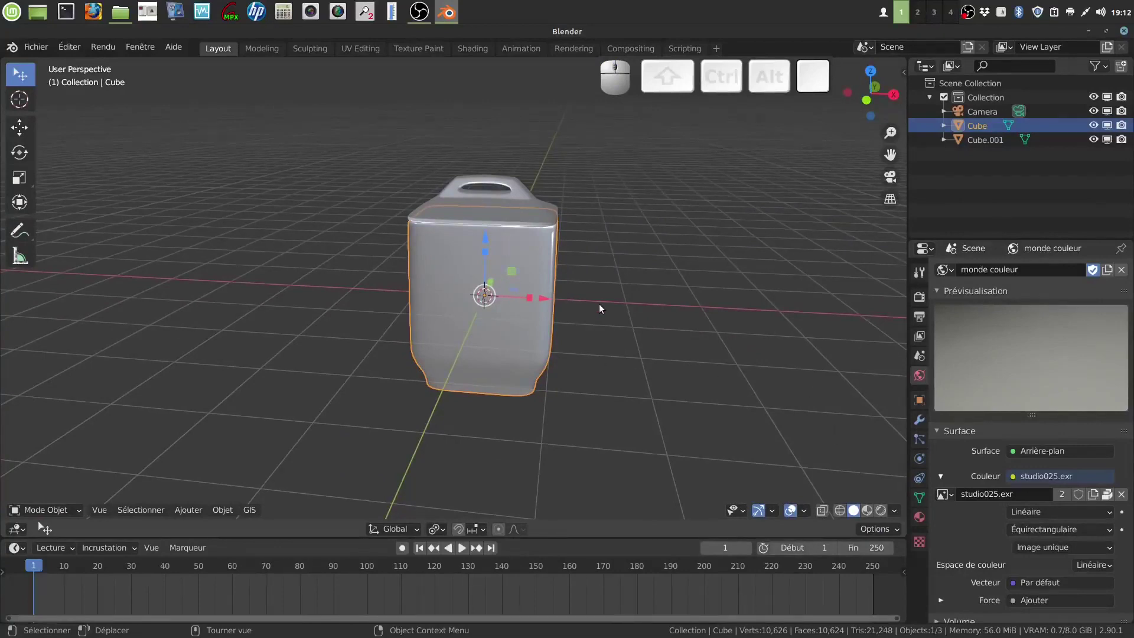
pyautogui.click(740, 336)
pyautogui.moveTo(653, 309); pyautogui.dragTo(669, 313)
pyautogui.scroll(-3)
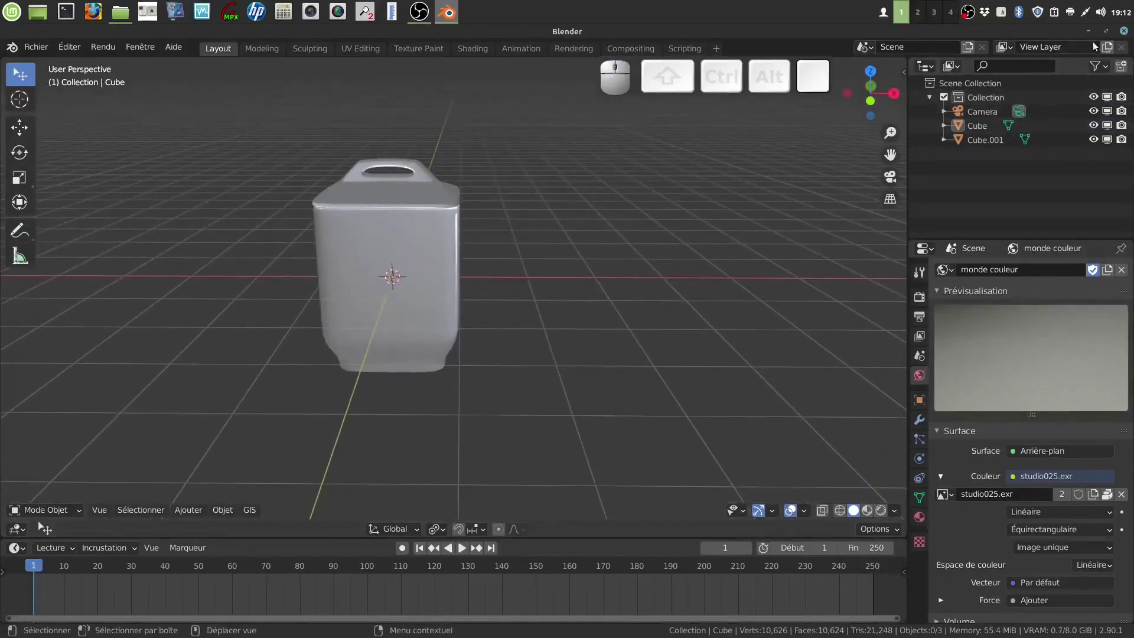
# Minimise Blender and open the fleurs bleus folder in Nemo
pyautogui.click(1096, 37)
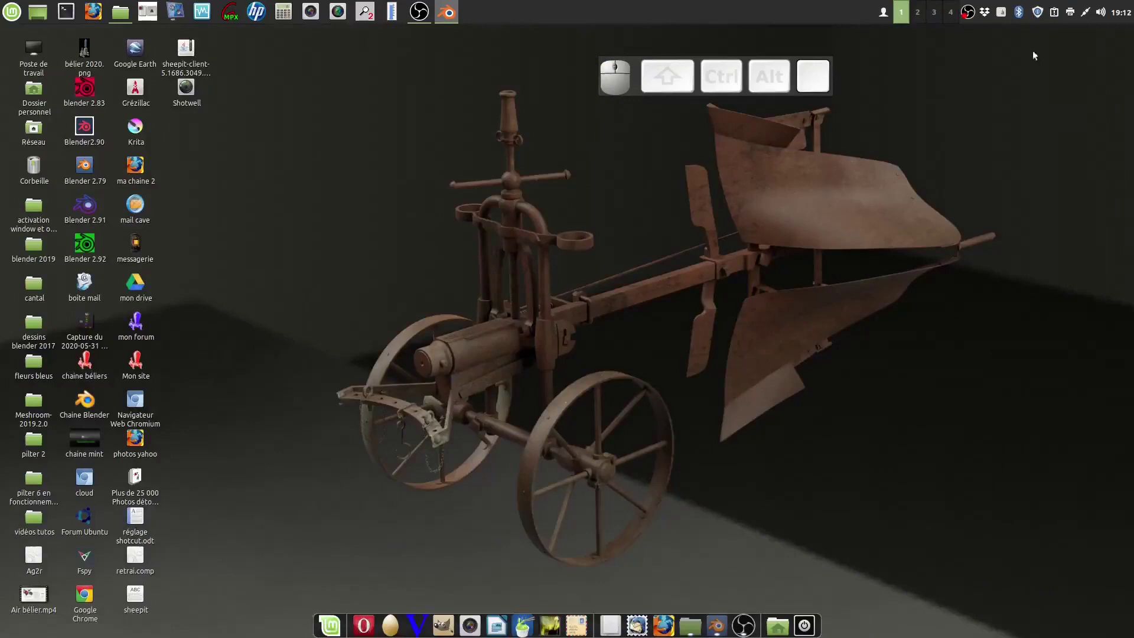
pyautogui.click(372, 327)
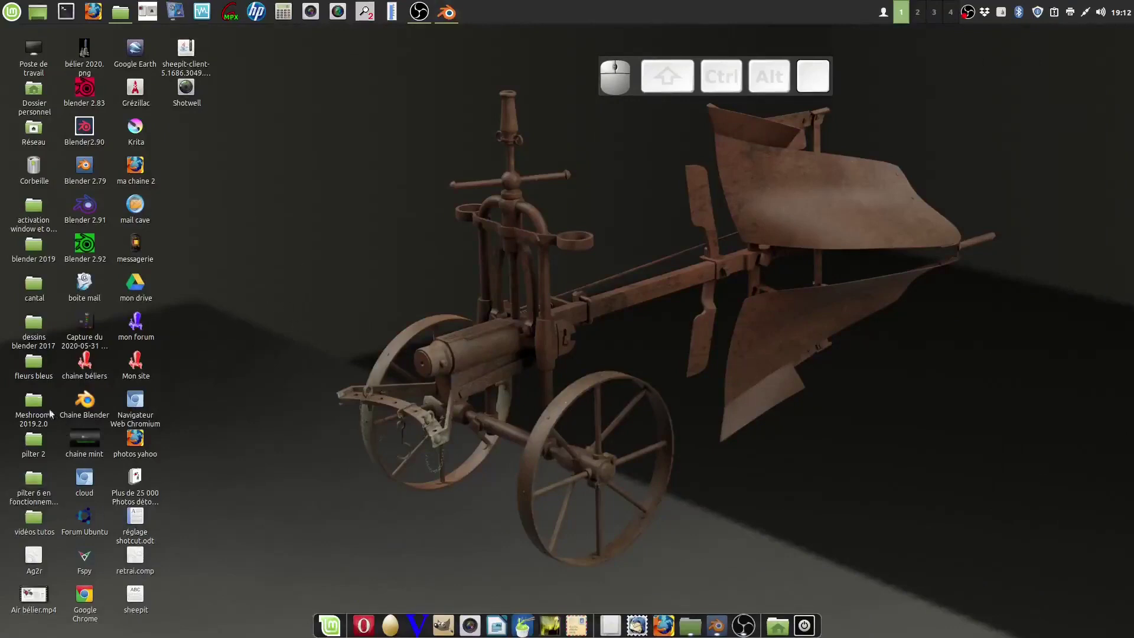
pyautogui.click(37, 360)
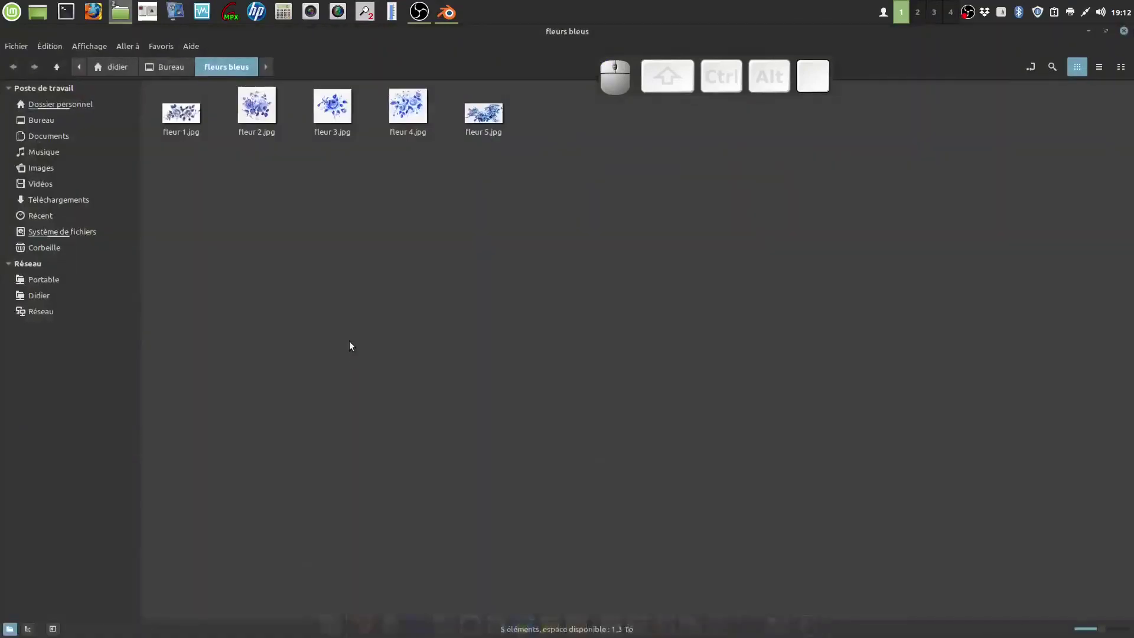
pyautogui.click(352, 327)
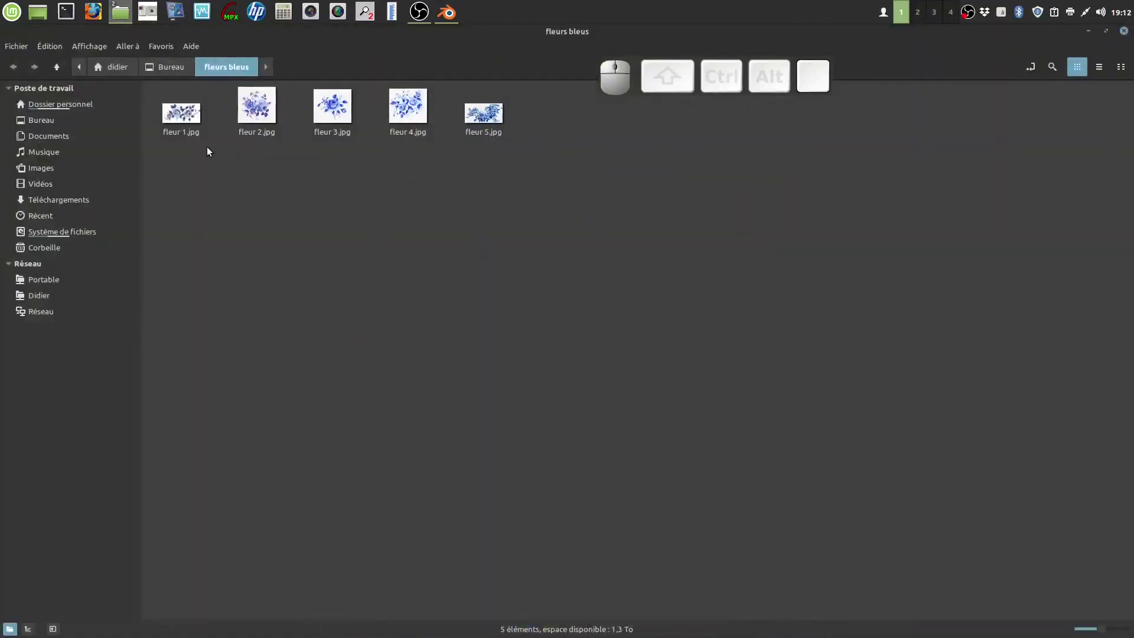
# Preview the flower JPGs in the image viewer, stepping between them
pyautogui.click(176, 111)
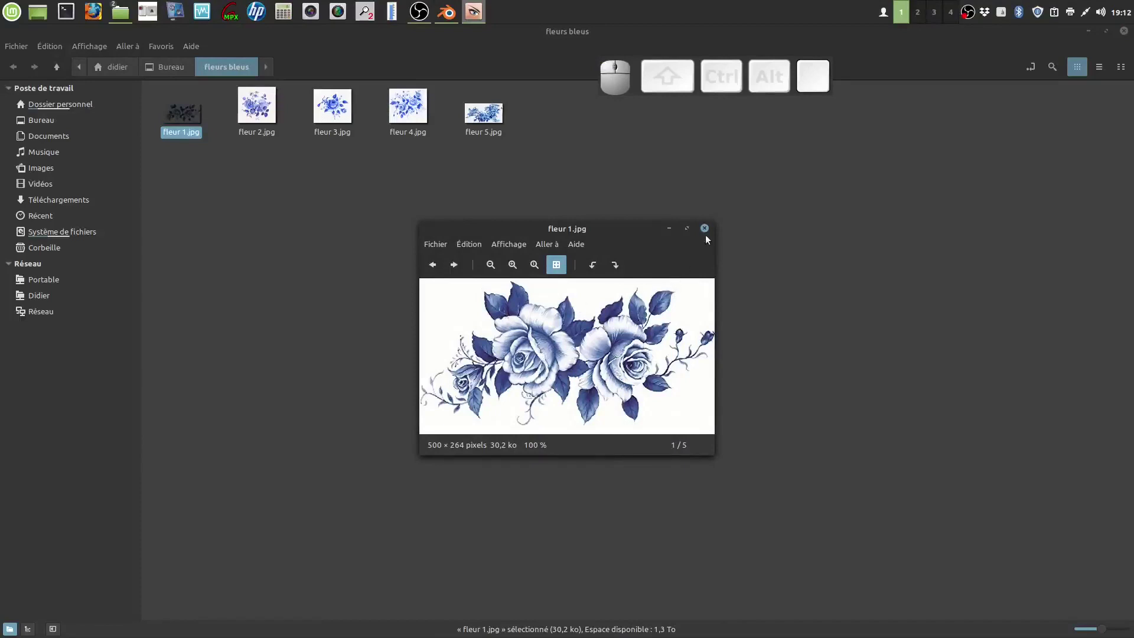
pyautogui.click(704, 228)
pyautogui.click(335, 115)
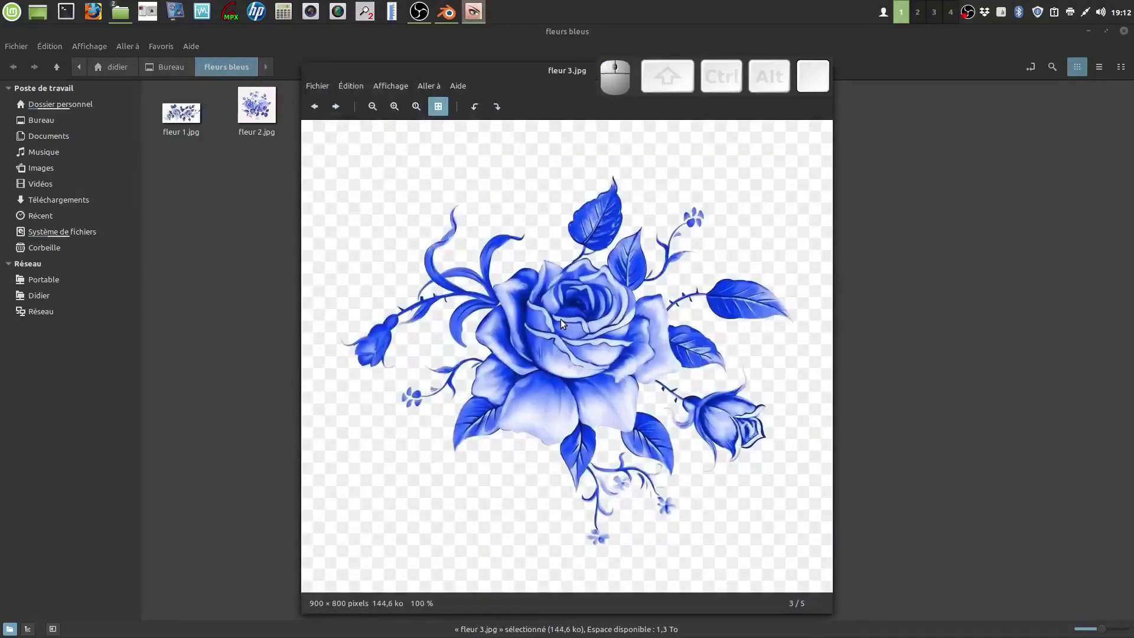
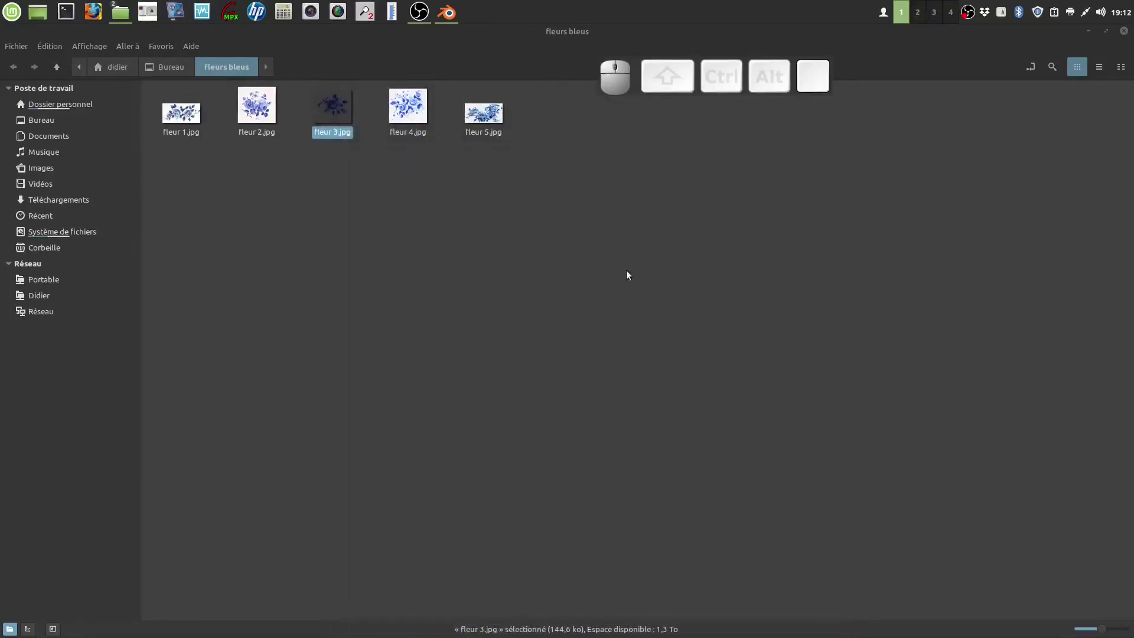
# Open fleur 3.jpg in GIMP and delete its white background selected by colour
pyautogui.rightClick(335, 113)
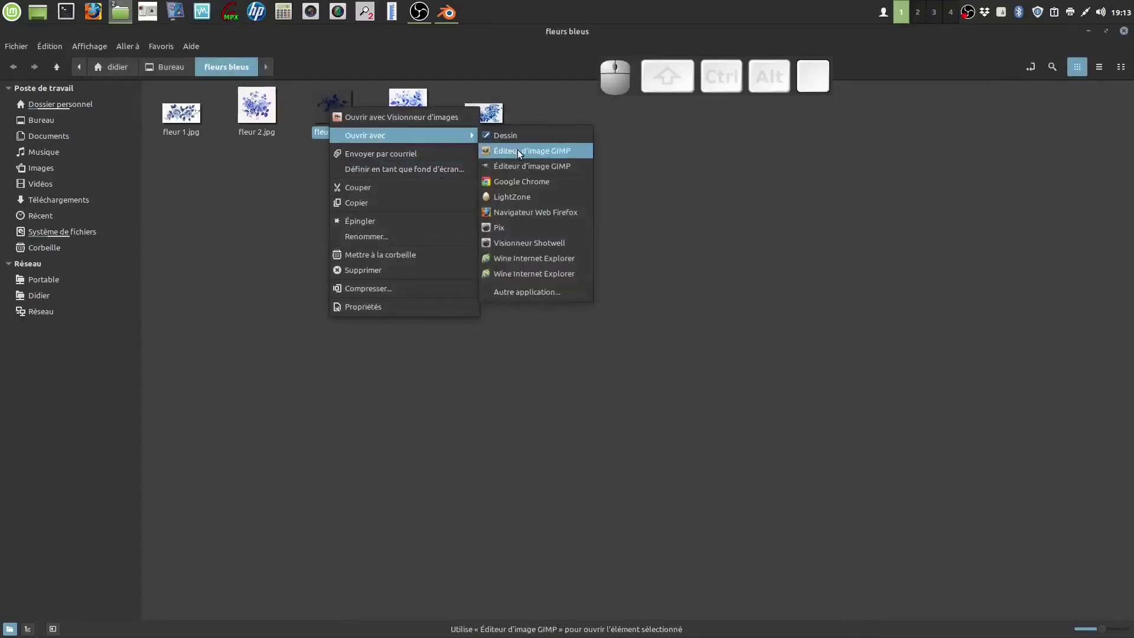
pyautogui.click(524, 156)
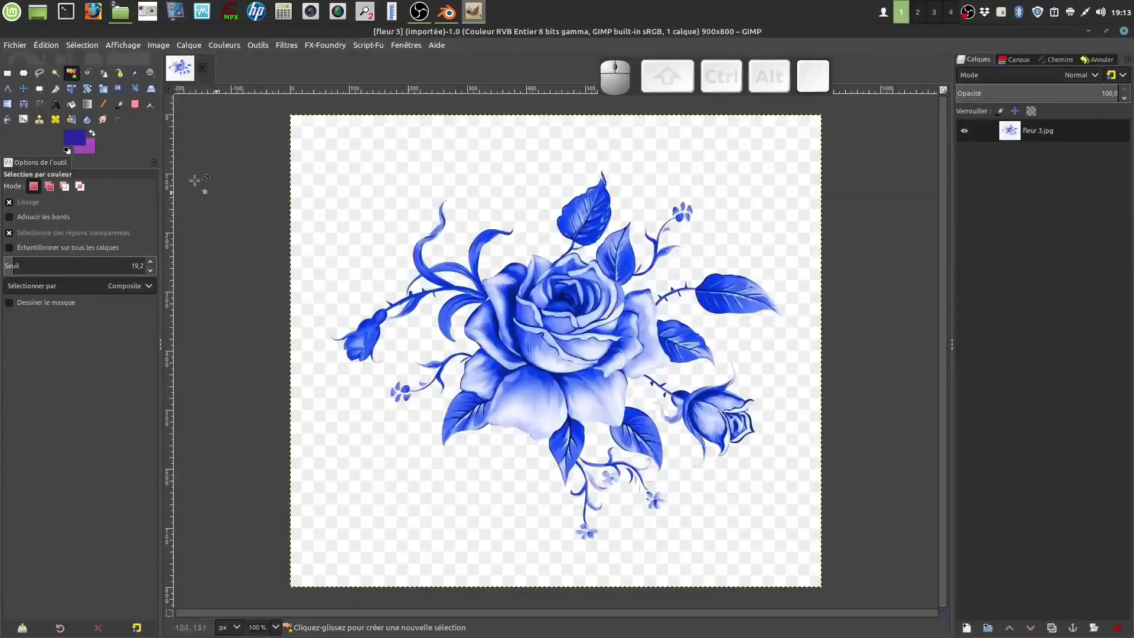
pyautogui.click(81, 46)
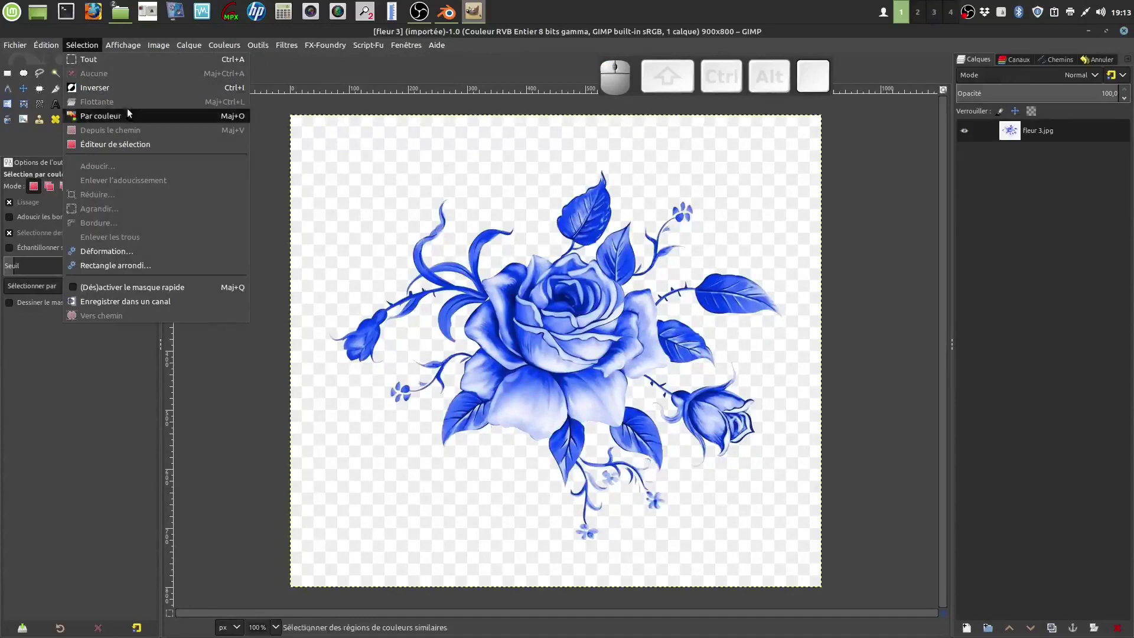
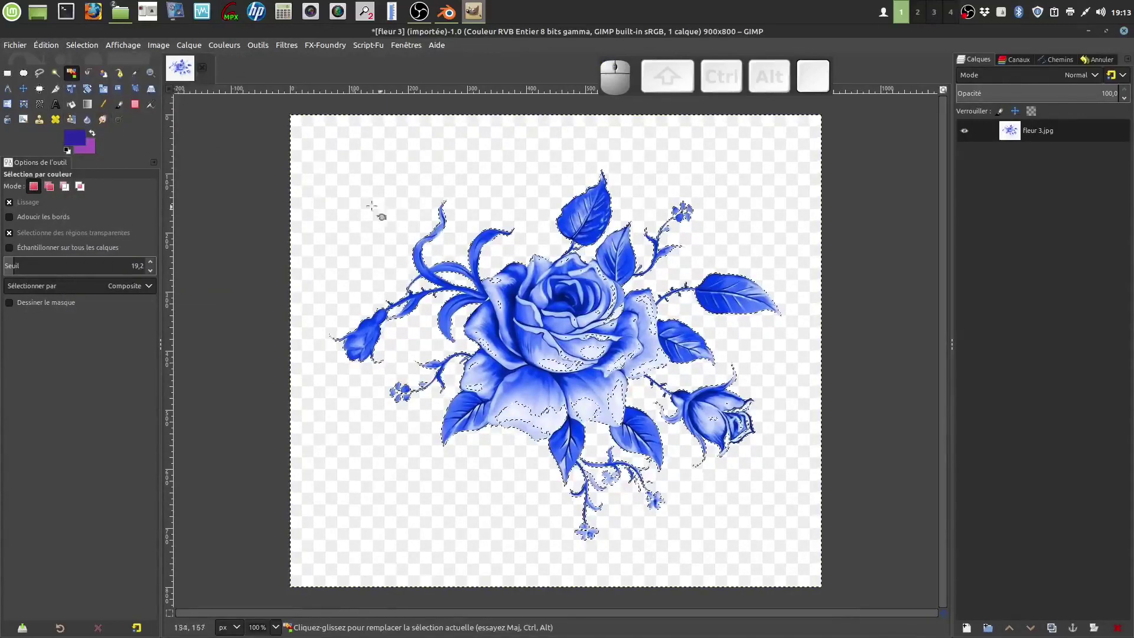
pyautogui.click(46, 46)
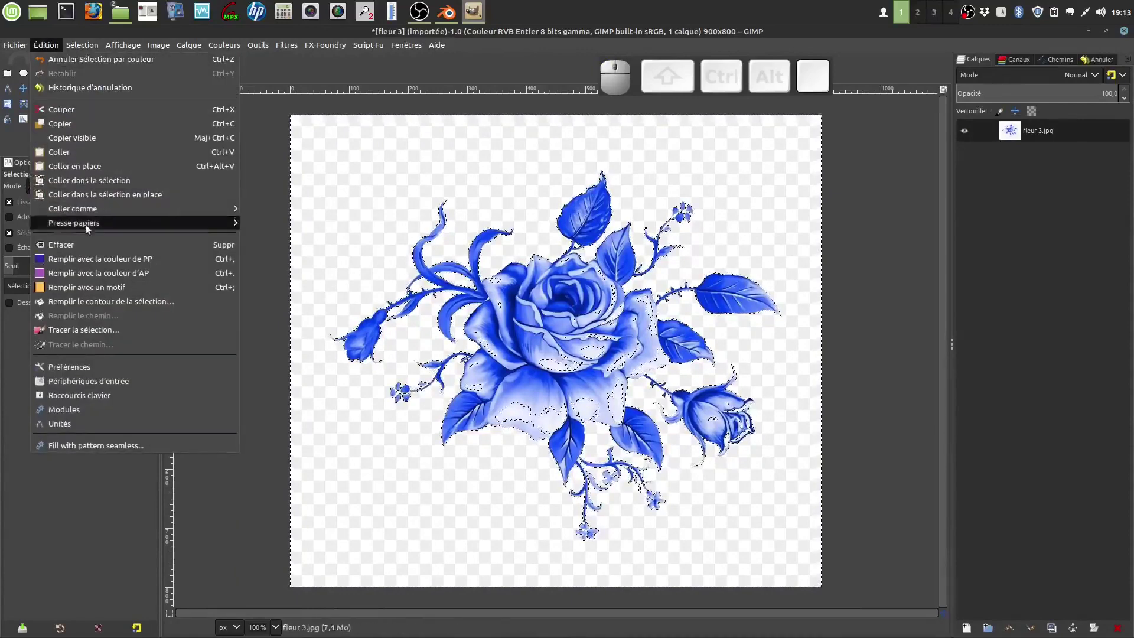
pyautogui.click(94, 251)
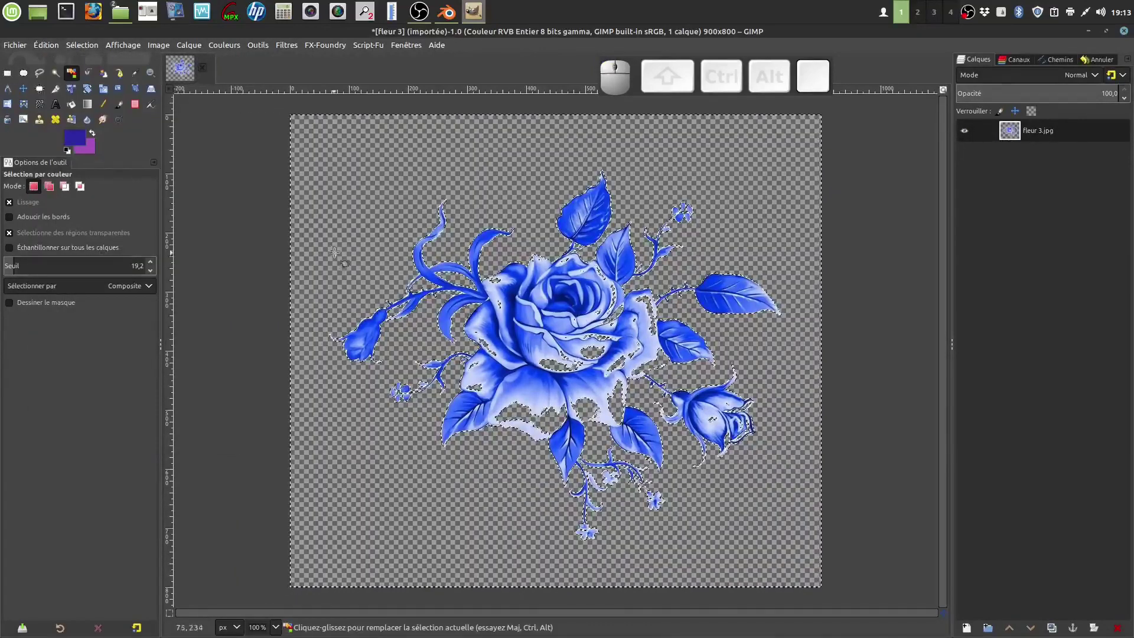
# Select the leftover white patches by colour and remove them too
pyautogui.click(84, 50)
pyautogui.click(99, 78)
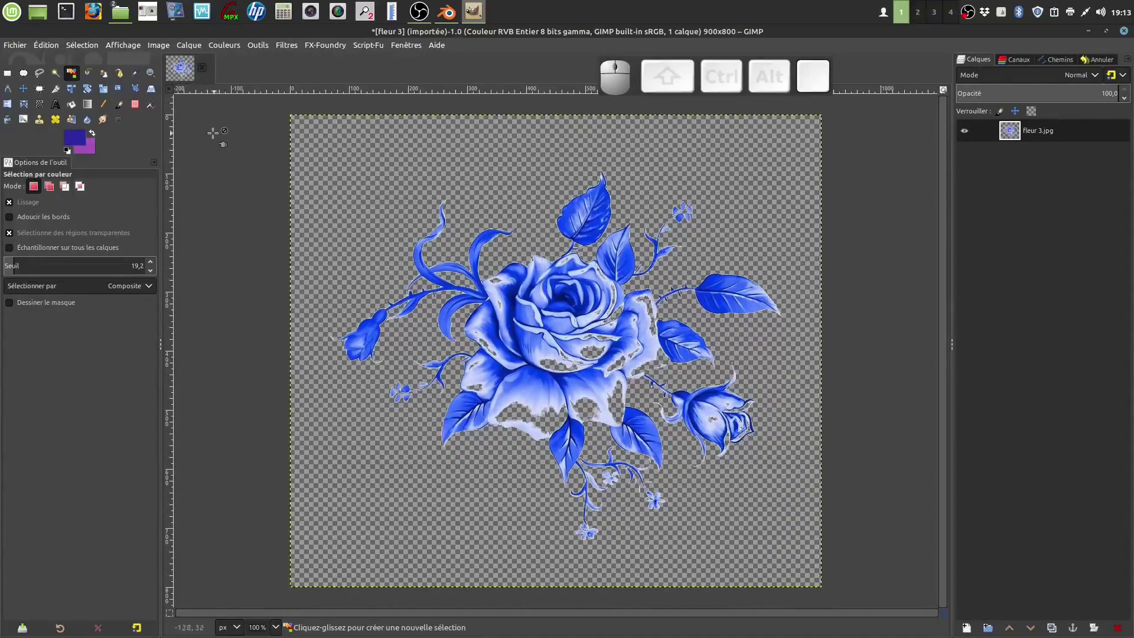
pyautogui.click(14, 48)
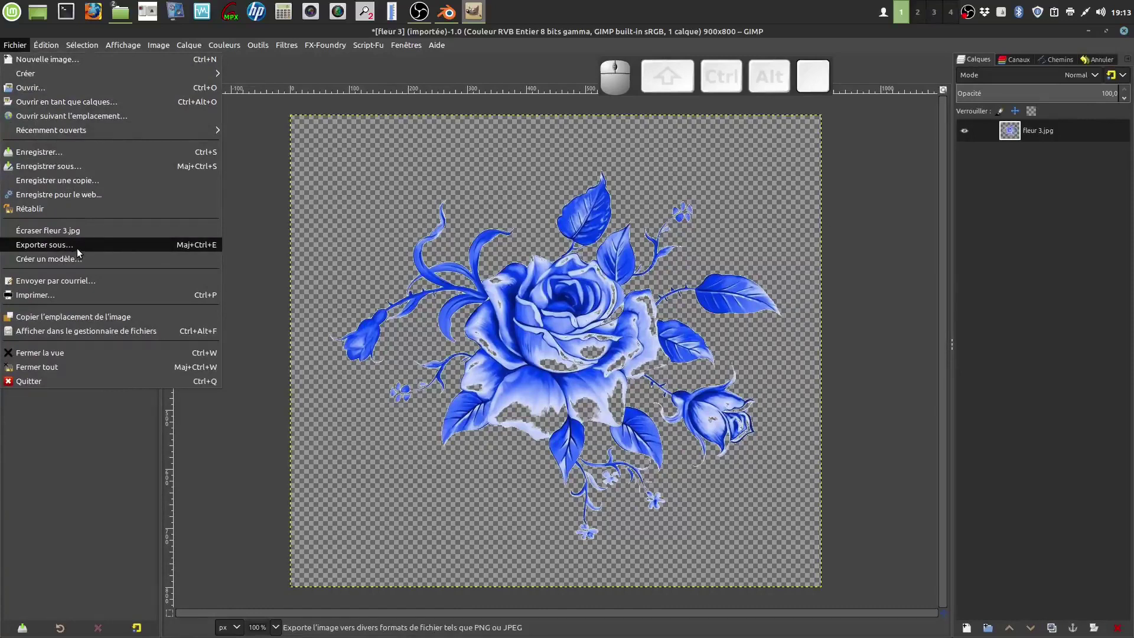
# Export the transparent rose as fleur 3.png with default PNG settings
pyautogui.click(82, 251)
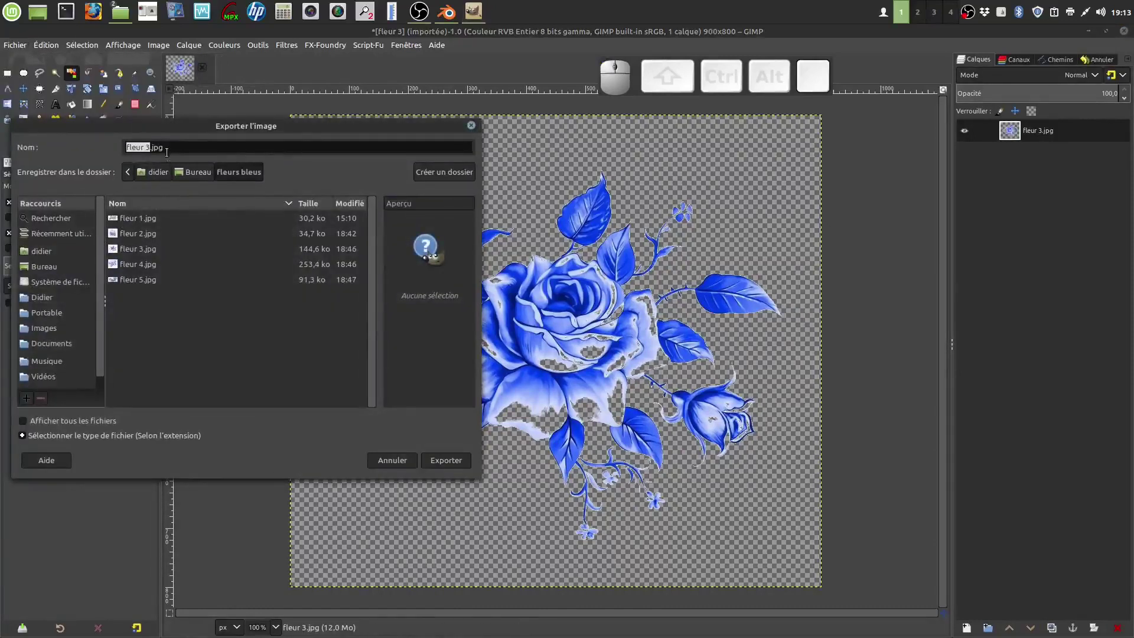
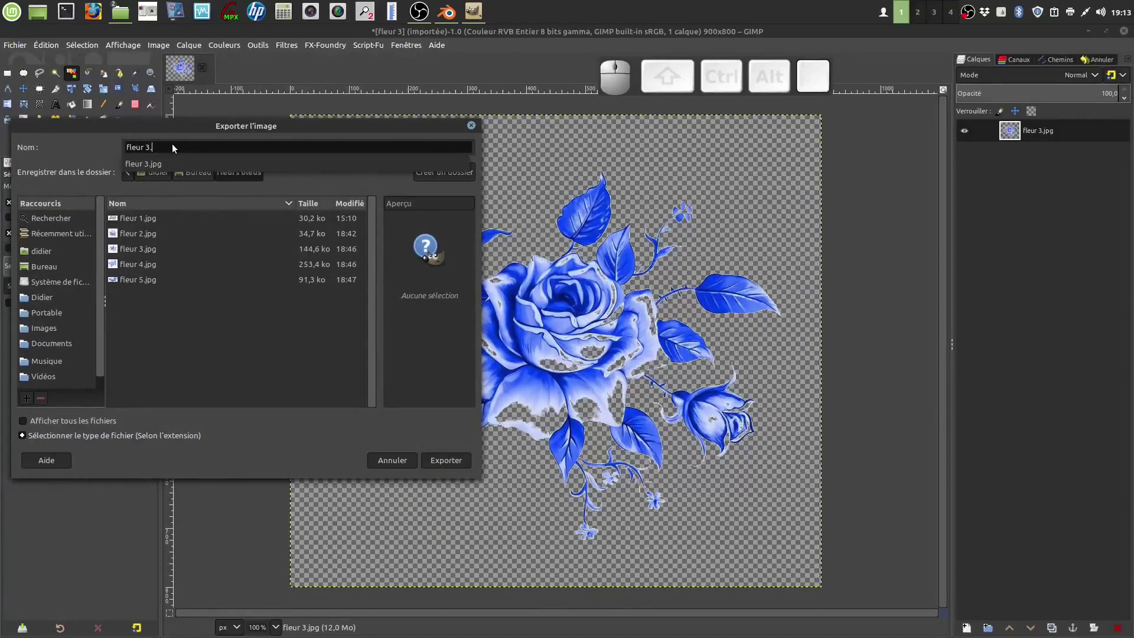
pyautogui.press('p')
pyautogui.press('n')
pyautogui.press('g')
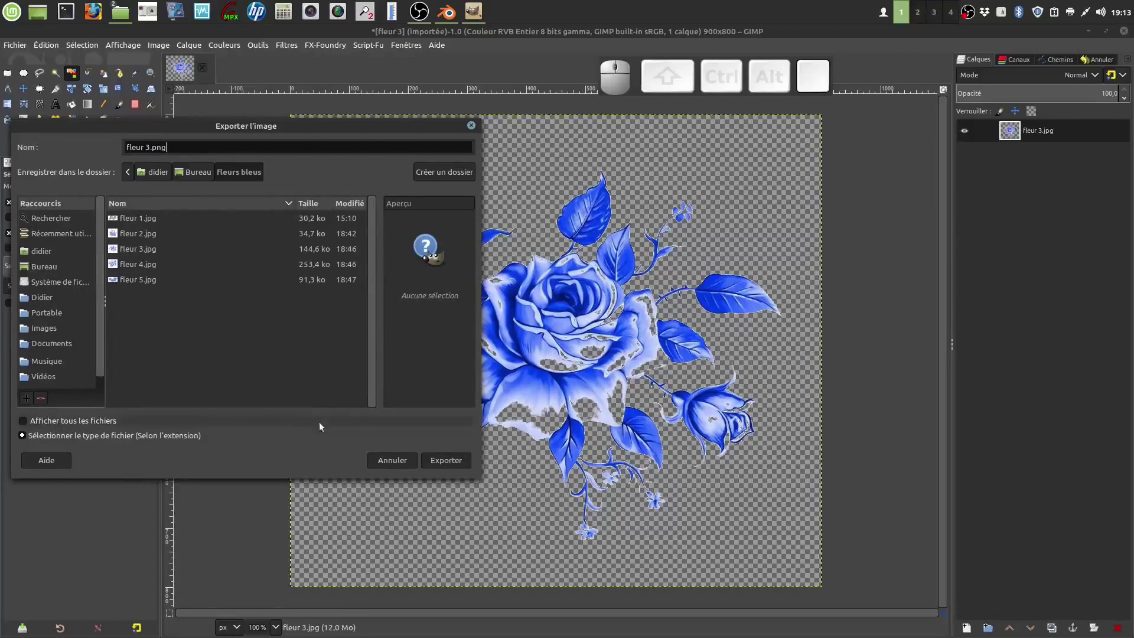
pyautogui.click(447, 461)
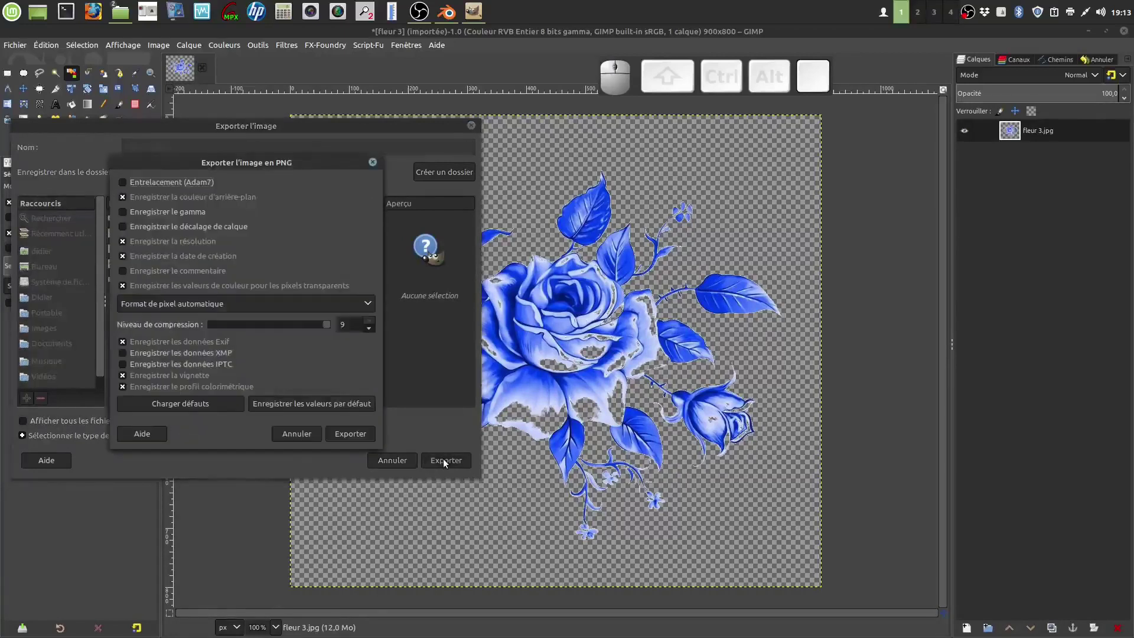
pyautogui.click(355, 432)
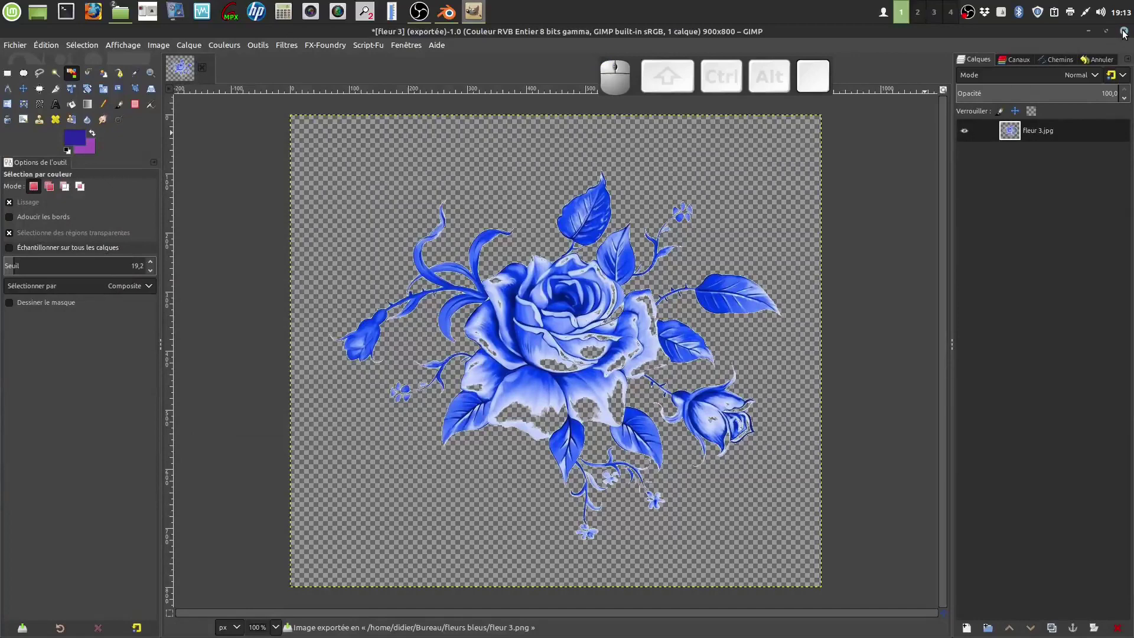
# Quit GIMP discarding changes, check fleur 3.png in Nemo, and bring Blender back
pyautogui.click(1126, 32)
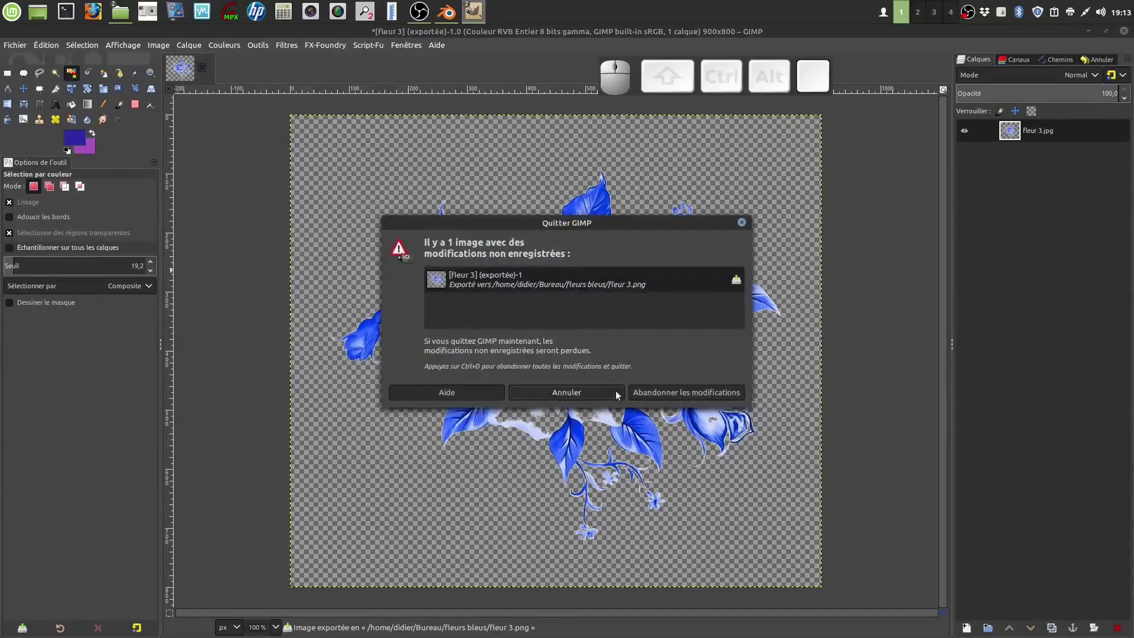
pyautogui.click(662, 397)
pyautogui.click(550, 291)
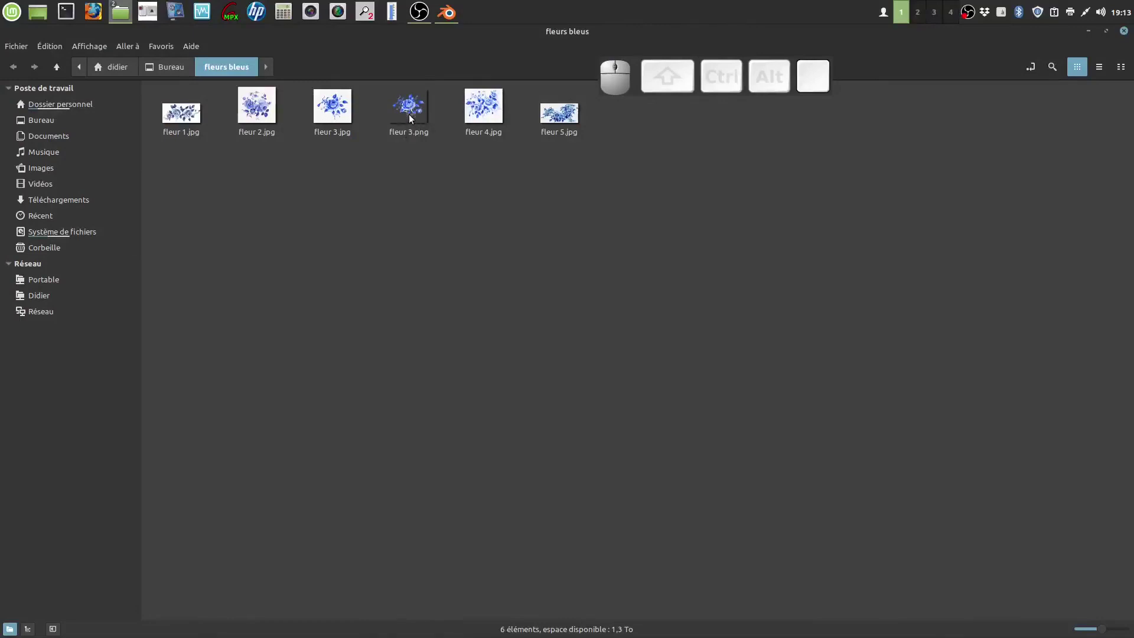
pyautogui.click(456, 17)
pyautogui.moveTo(508, 273); pyautogui.dragTo(511, 270)
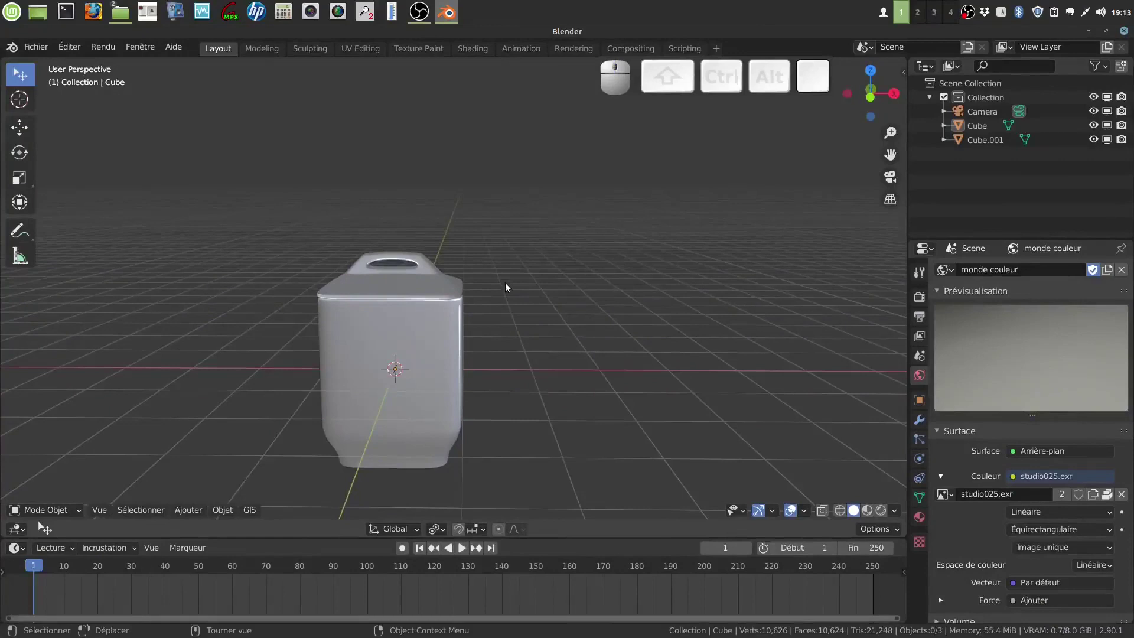
# Frame the pot from the front and select it
pyautogui.moveTo(487, 350); pyautogui.dragTo(541, 263)
pyautogui.scroll(-3)
pyautogui.moveTo(506, 339); pyautogui.dragTo(469, 345)
pyautogui.moveTo(467, 345); pyautogui.dragTo(515, 320)
pyautogui.scroll(3)
pyautogui.moveTo(513, 319); pyautogui.dragTo(527, 295)
pyautogui.click(528, 292)
# Enter Edit Mode with face select and start a loop cut (Ctrl+R) near the top
pyautogui.press('Tab')
pyautogui.press('a')
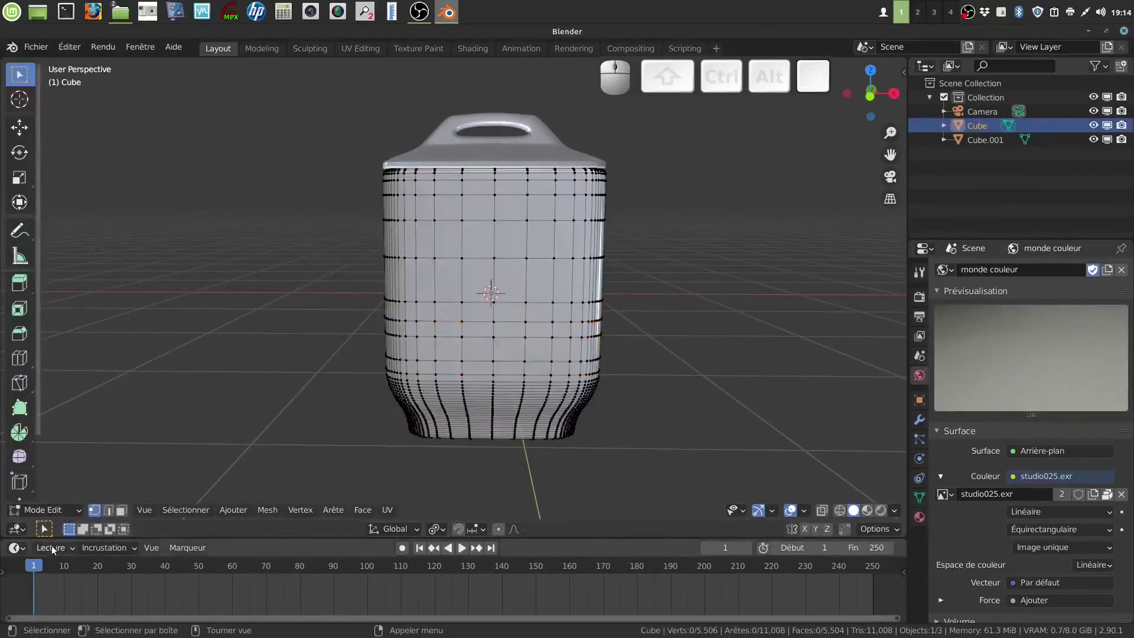
pyautogui.click(121, 516)
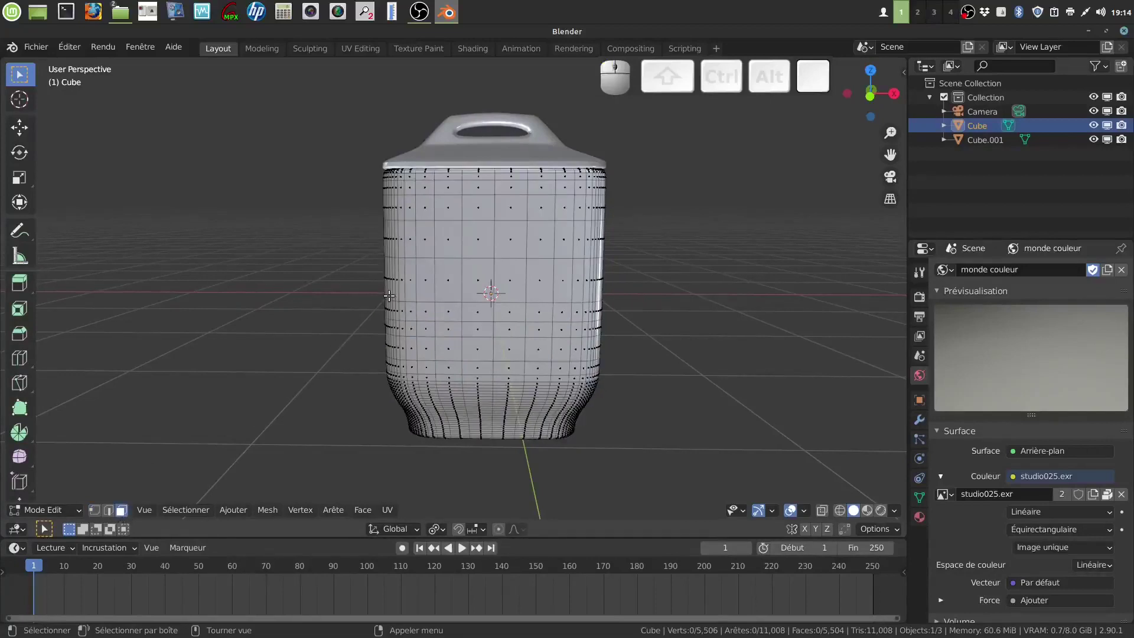
pyautogui.press('b')
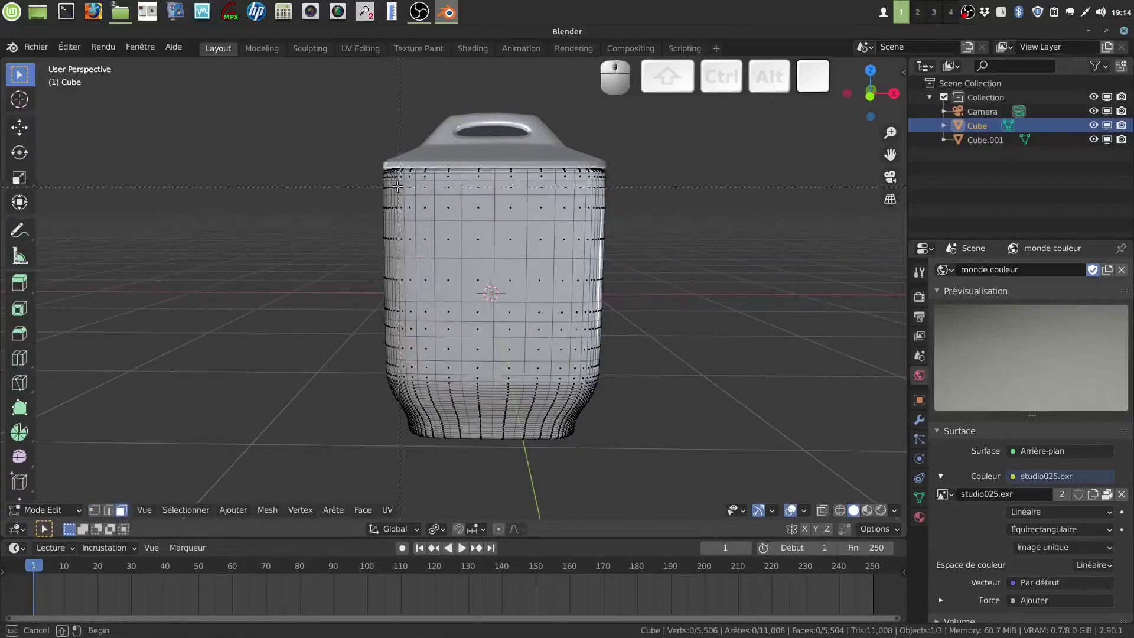
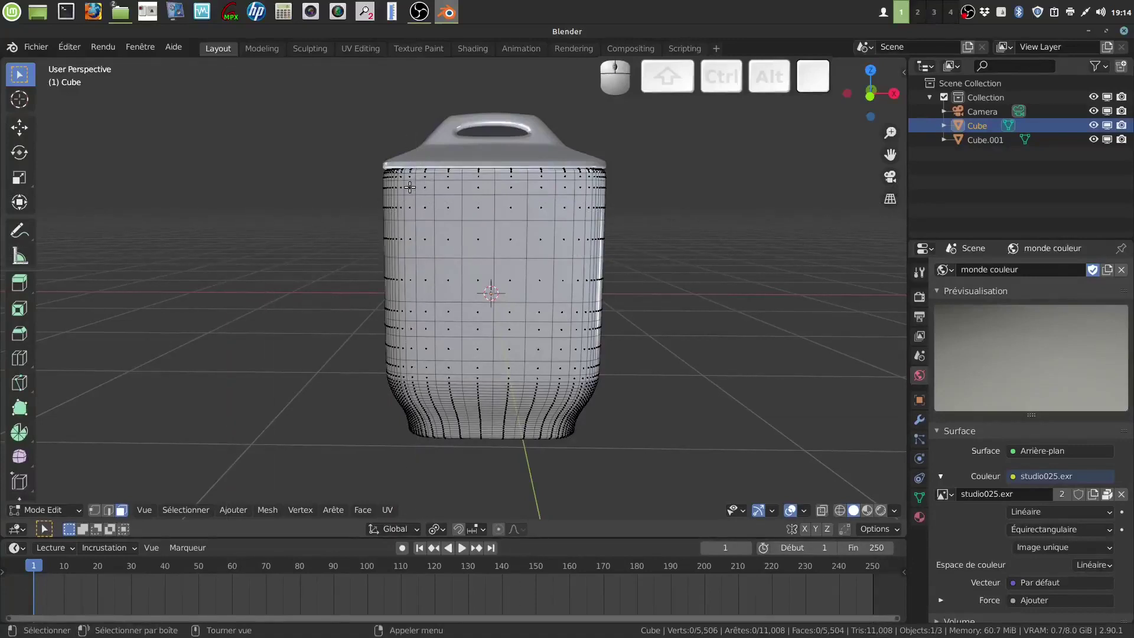
pyautogui.click(412, 183)
pyautogui.press('a')
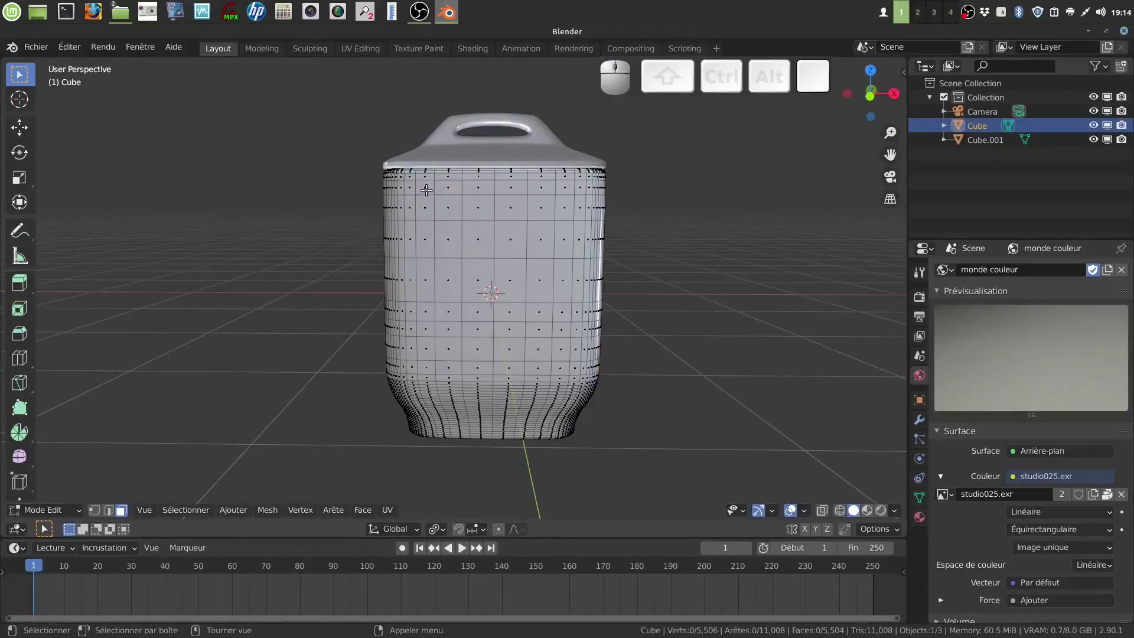
pyautogui.press('ctrl+r')
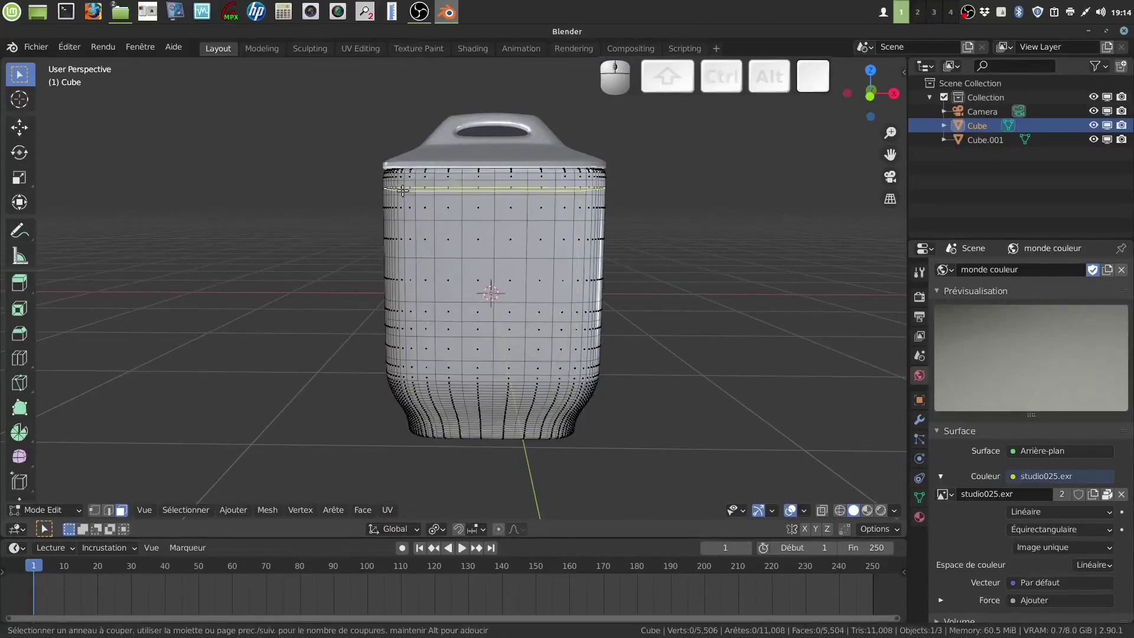
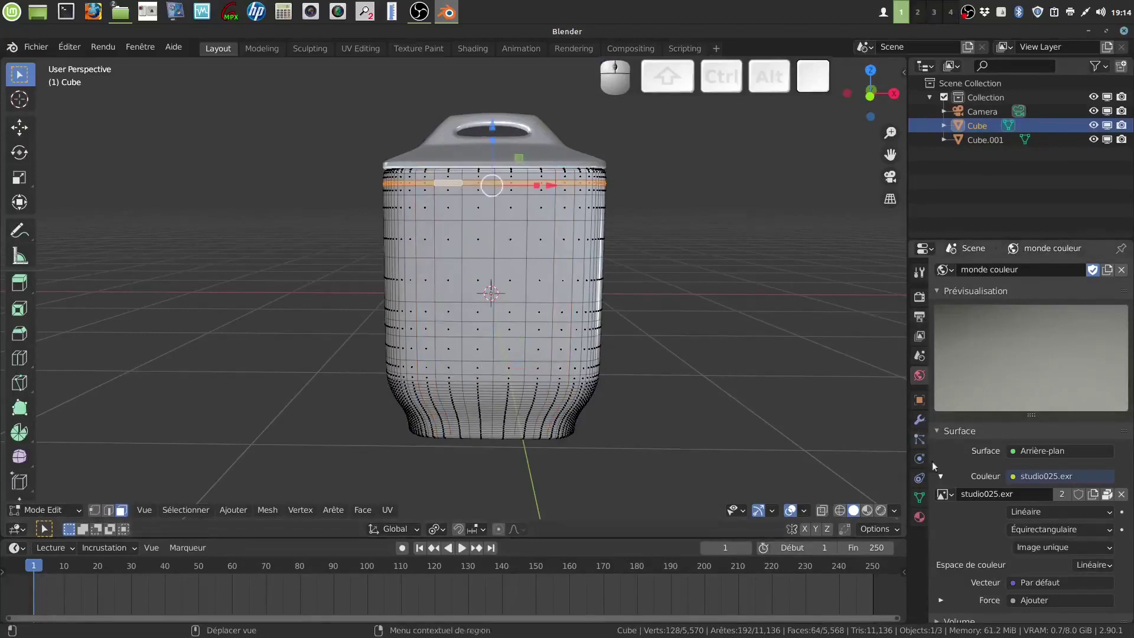
# Add a second material slot to the pot and browse the existing materials
pyautogui.click(925, 516)
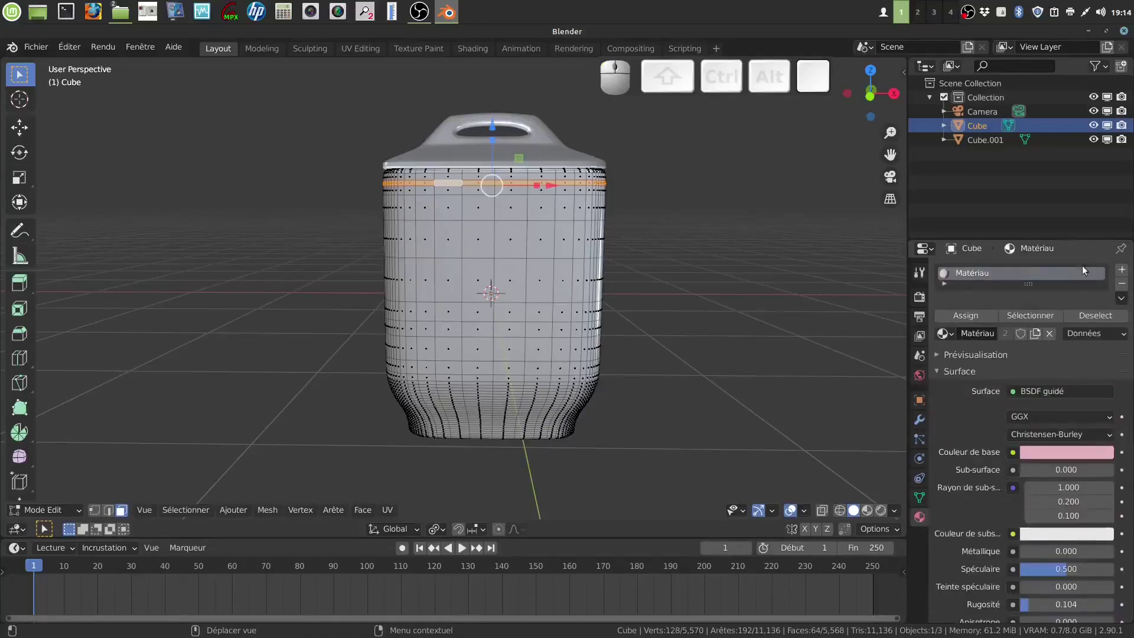
pyautogui.click(1129, 276)
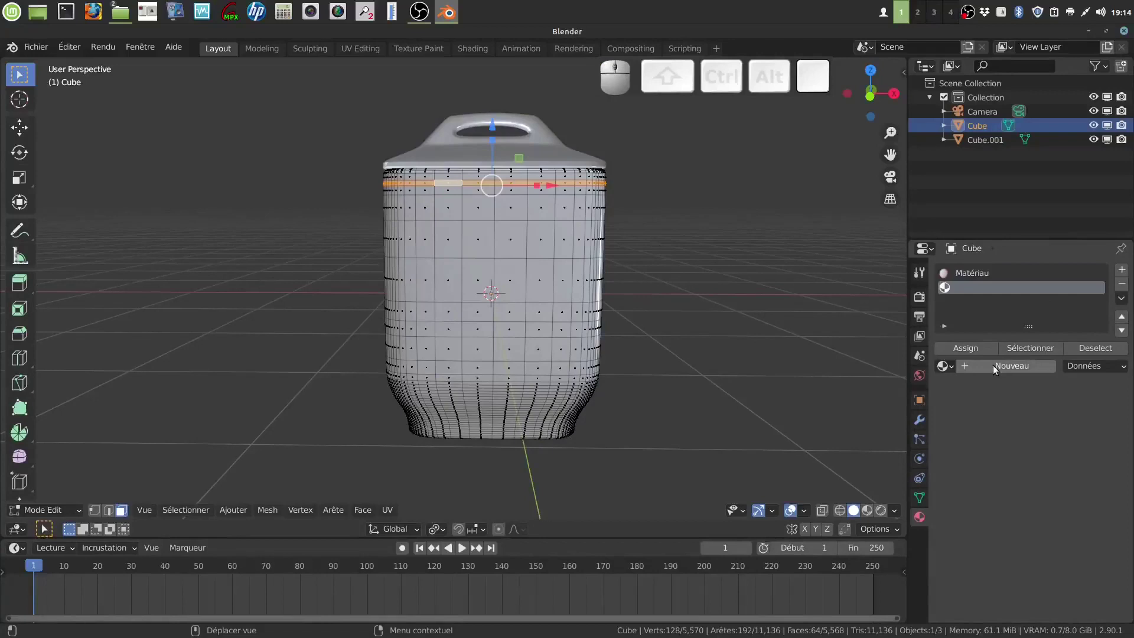
pyautogui.click(997, 372)
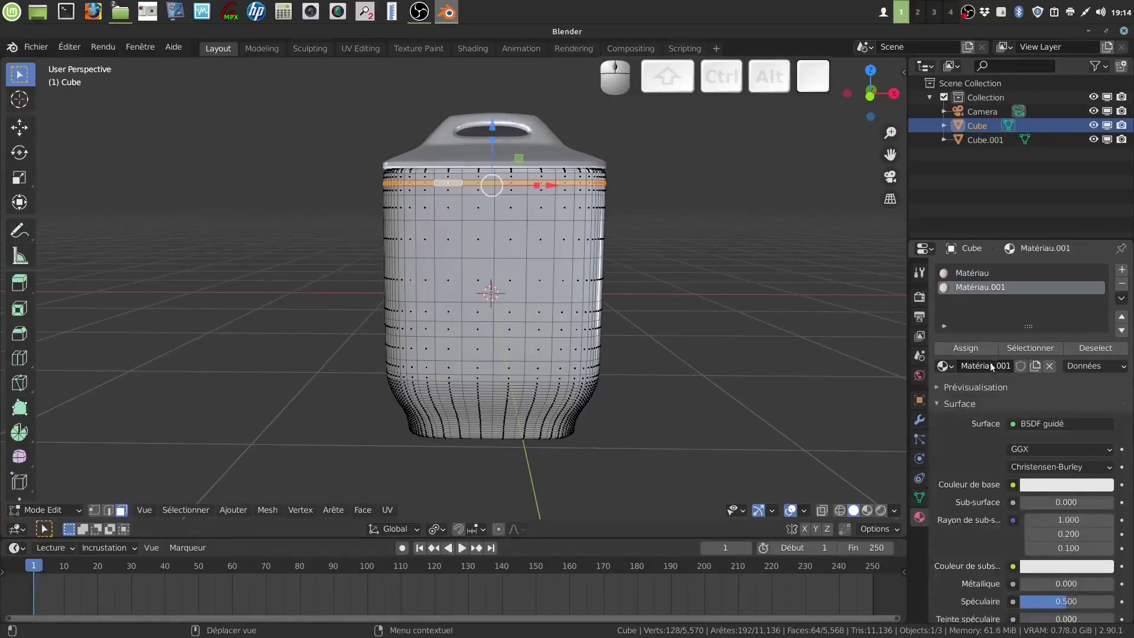
pyautogui.click(954, 370)
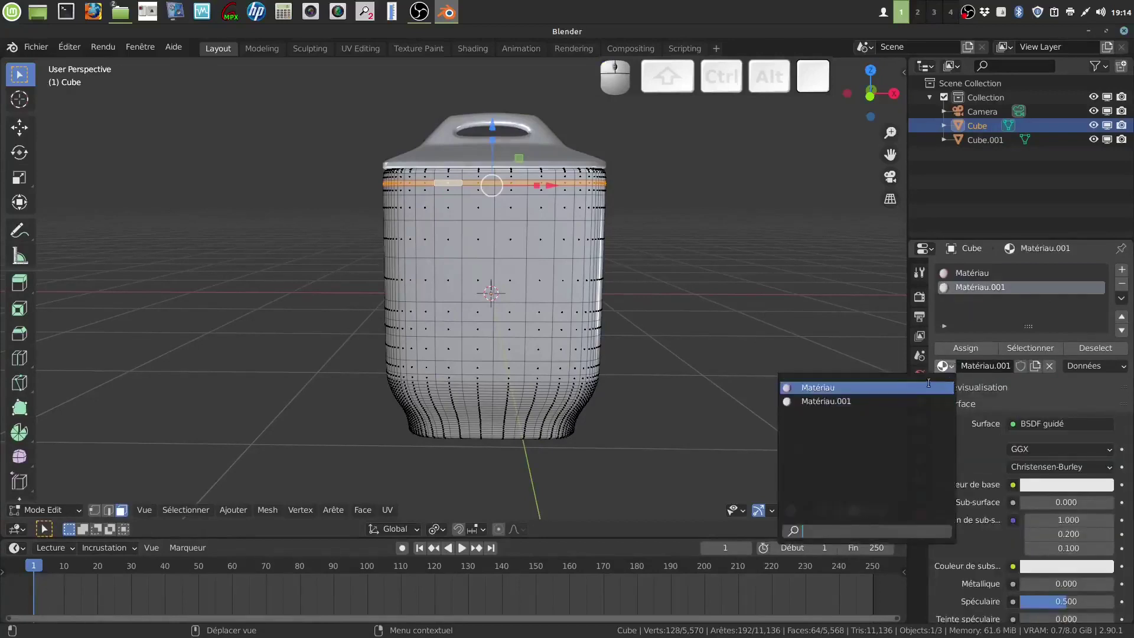
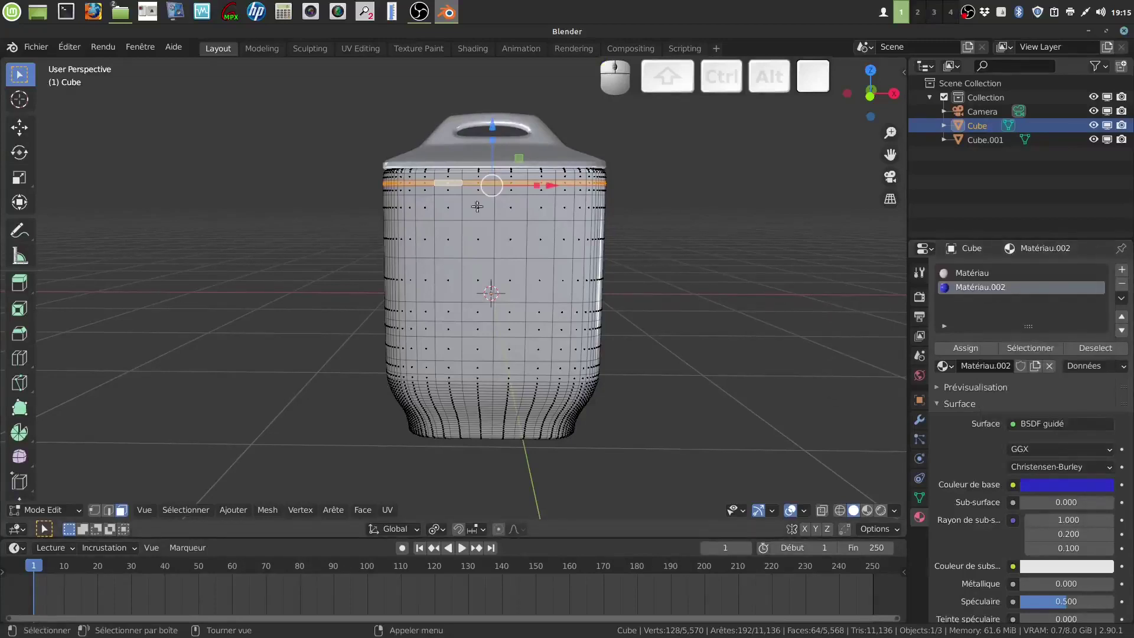
# Assign the blue material to the top face ring and check it outside Edit Mode
pyautogui.click(885, 513)
pyautogui.click(972, 359)
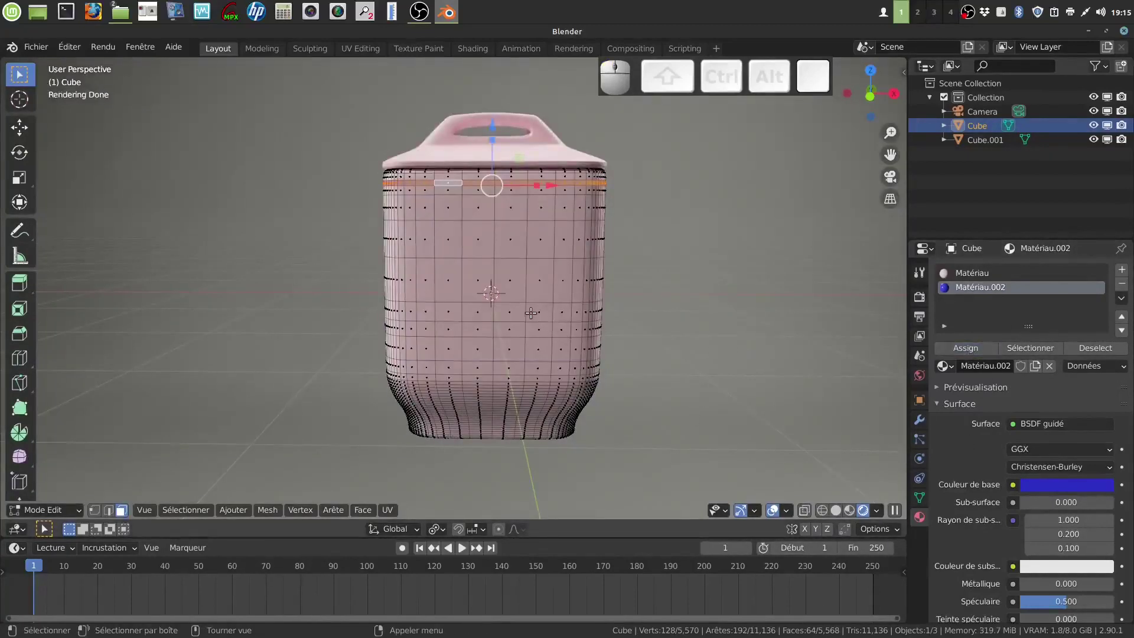
pyautogui.press('Tab')
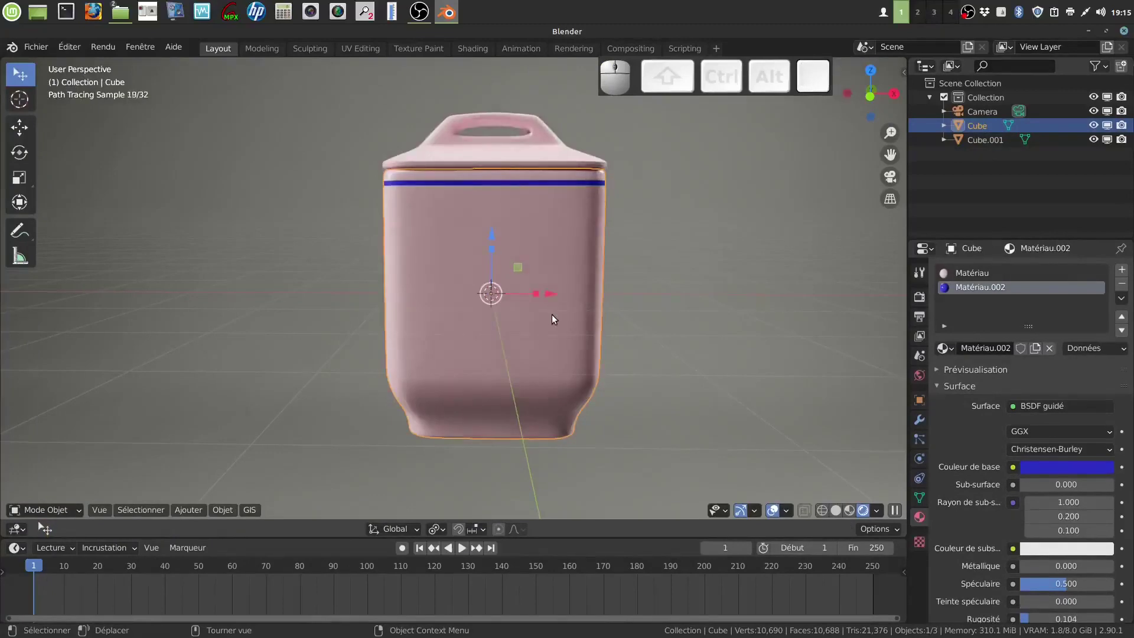
pyautogui.press('Tab')
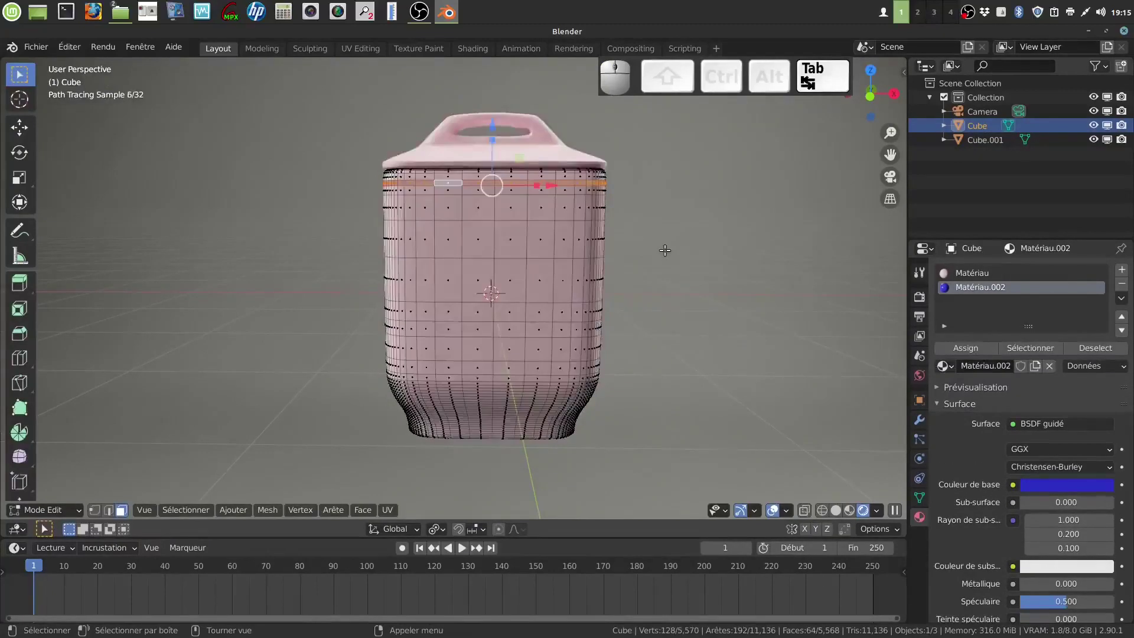
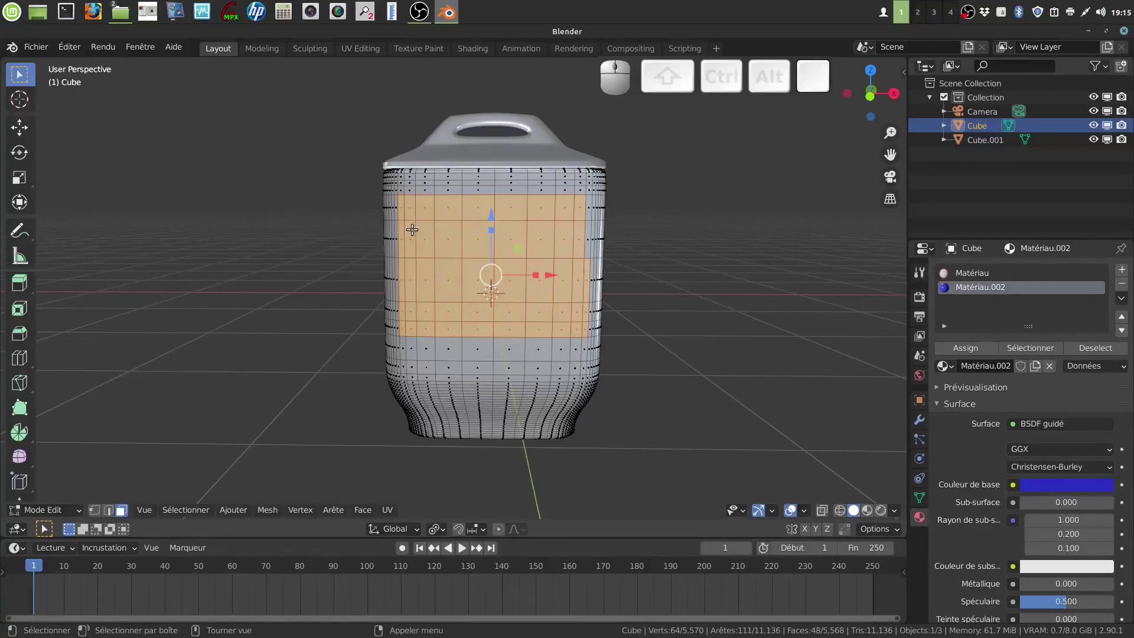
# Refine the front label face selection with circle and box select, removing stray faces
pyautogui.press('b')
pyautogui.rightClick(537, 223)
pyautogui.press('c')
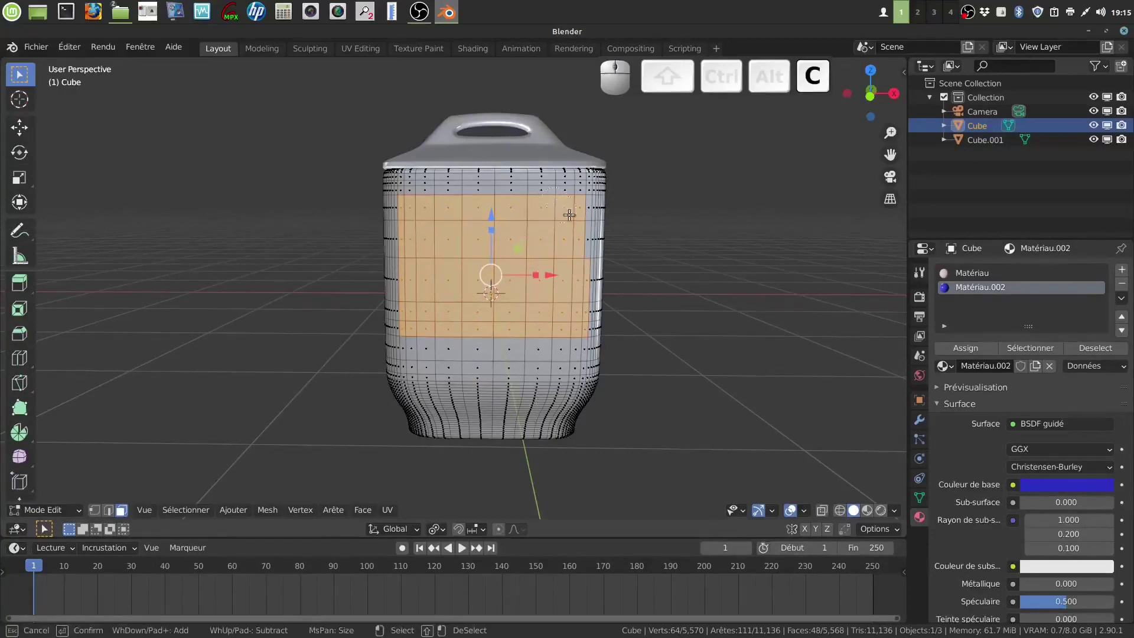
pyautogui.moveTo(571, 210); pyautogui.dragTo(478, 230)
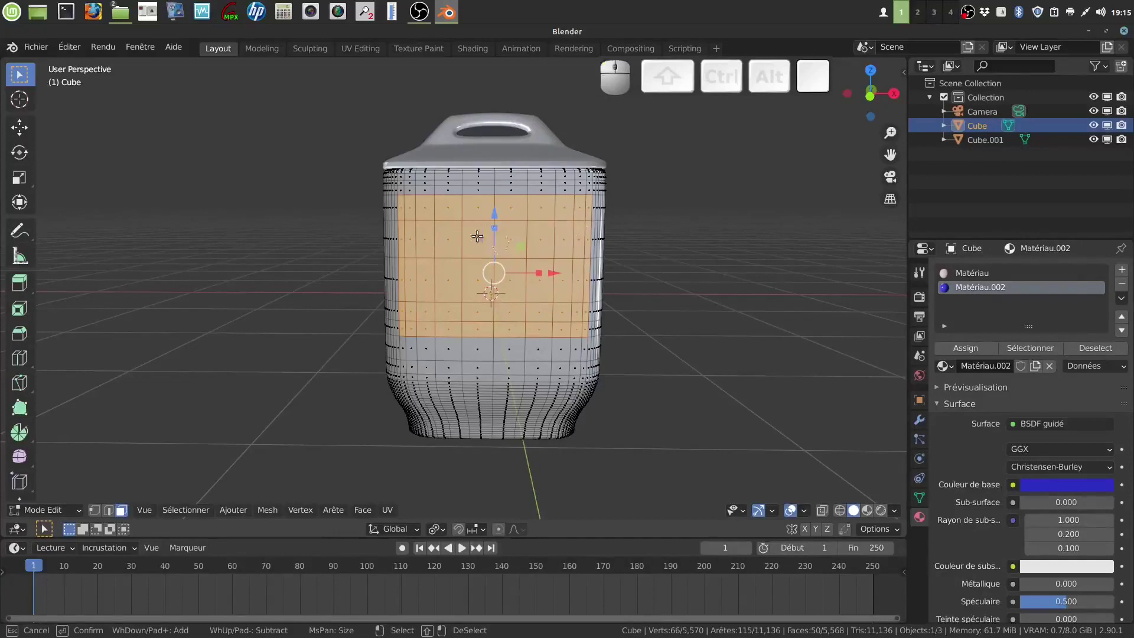
pyautogui.click(414, 203)
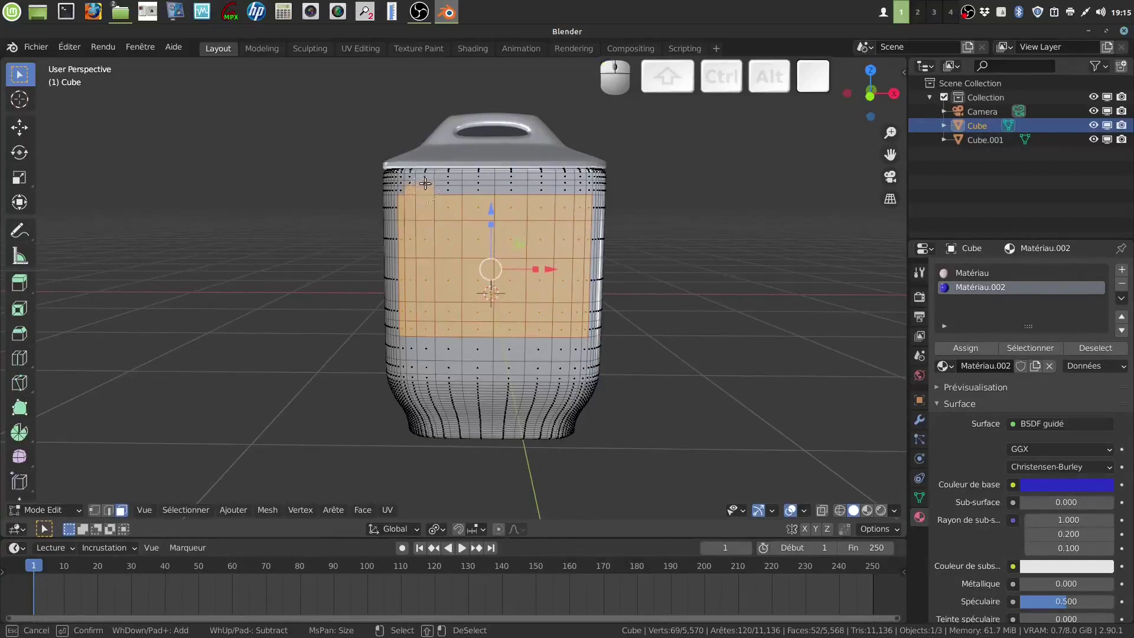
pyautogui.click(424, 169)
pyautogui.click(423, 171)
pyautogui.middleClick(506, 307)
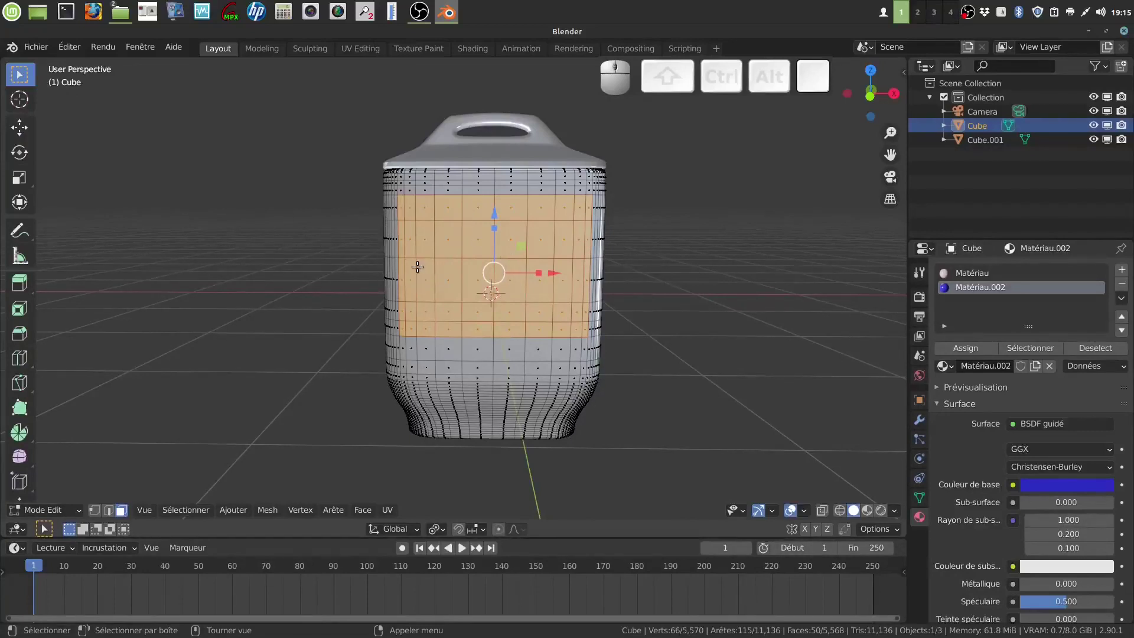
pyautogui.press('b')
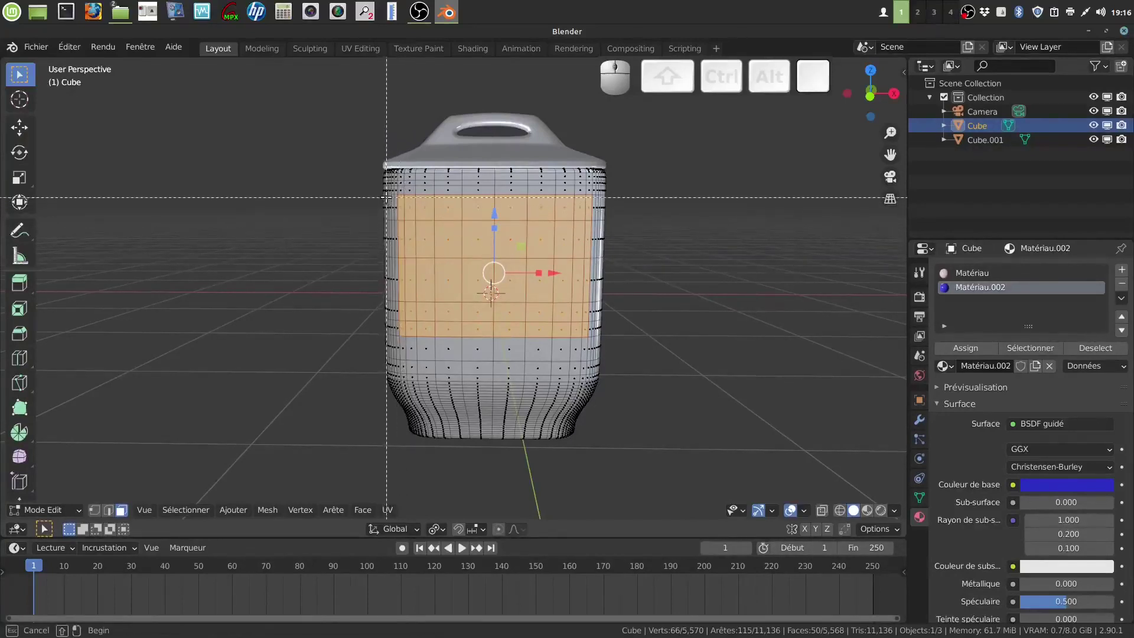
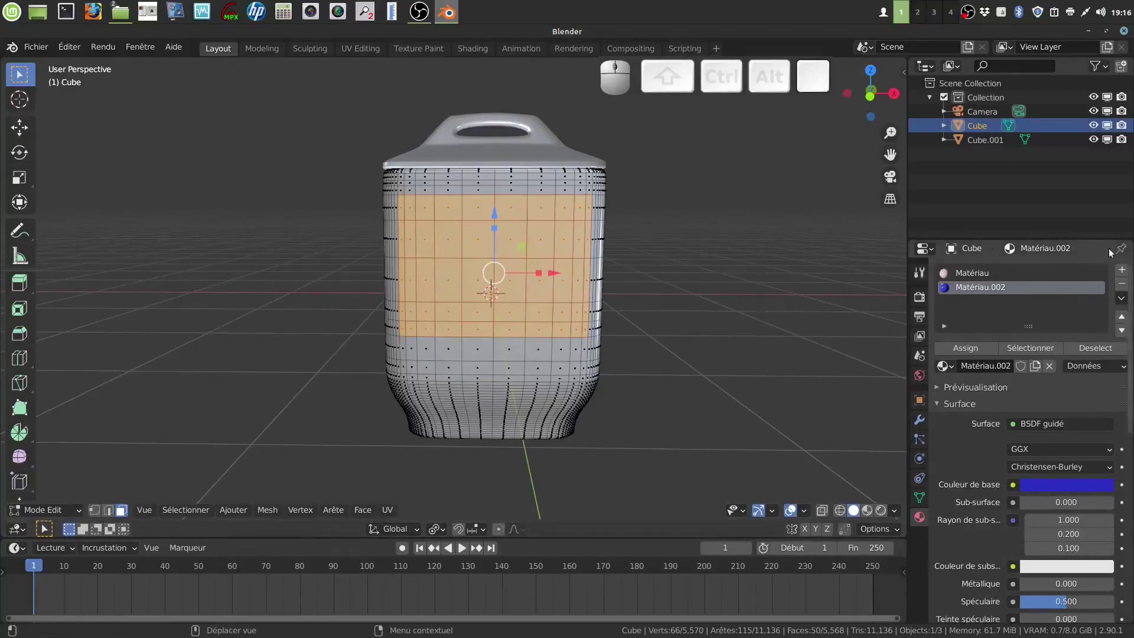
# Add a third slot holding Matériau.003, a copy of the pink material, assigned to the label faces
pyautogui.click(1054, 276)
pyautogui.click(1124, 273)
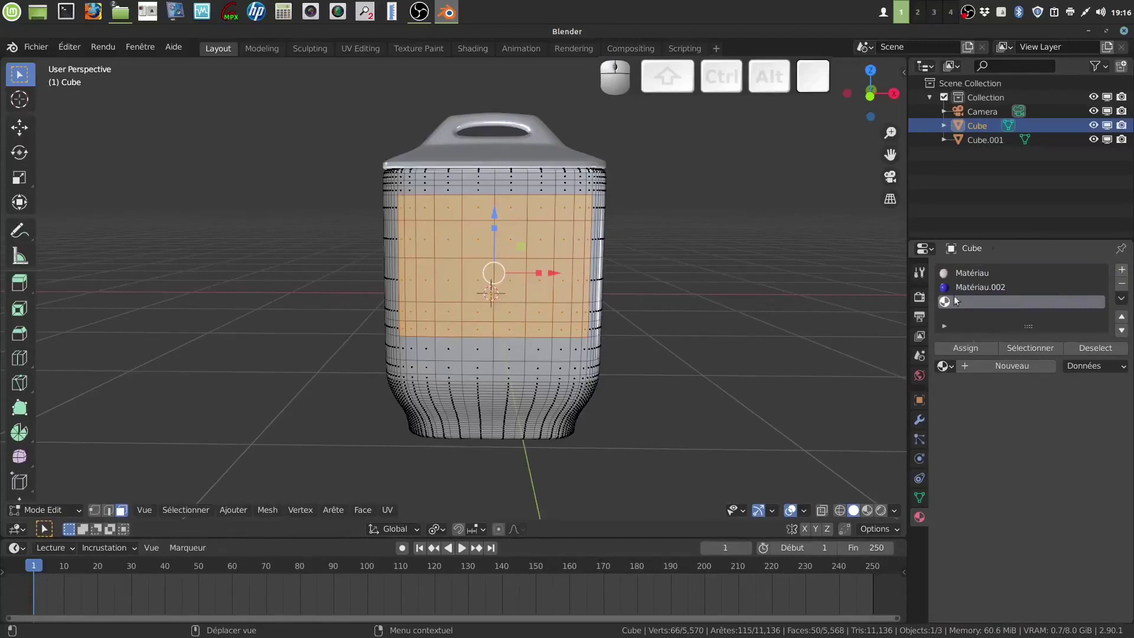
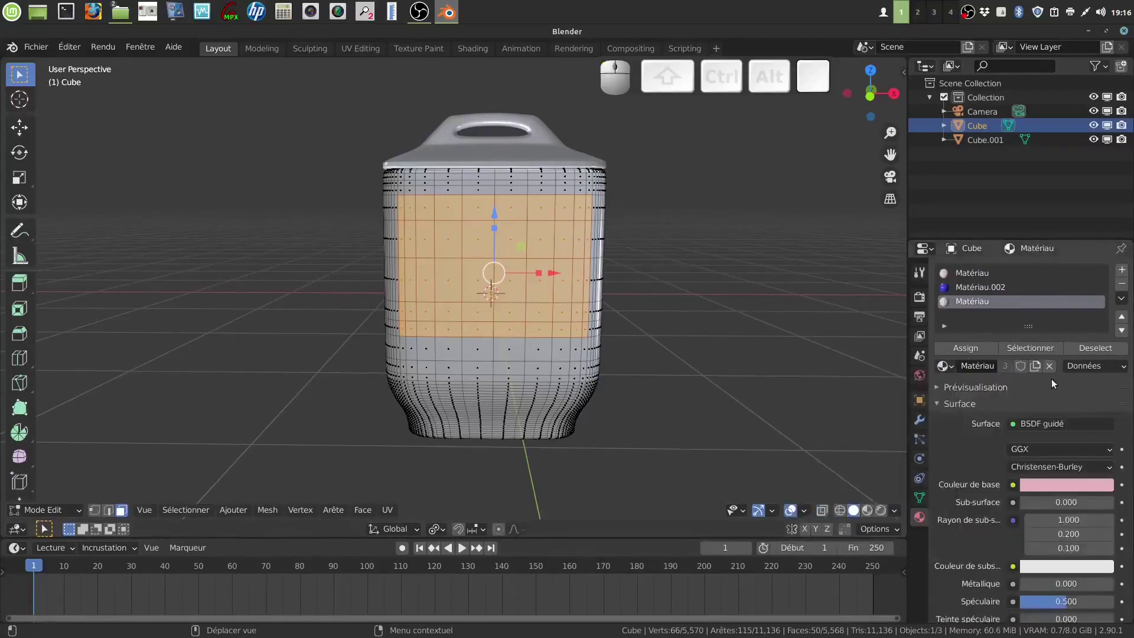
pyautogui.click(1038, 366)
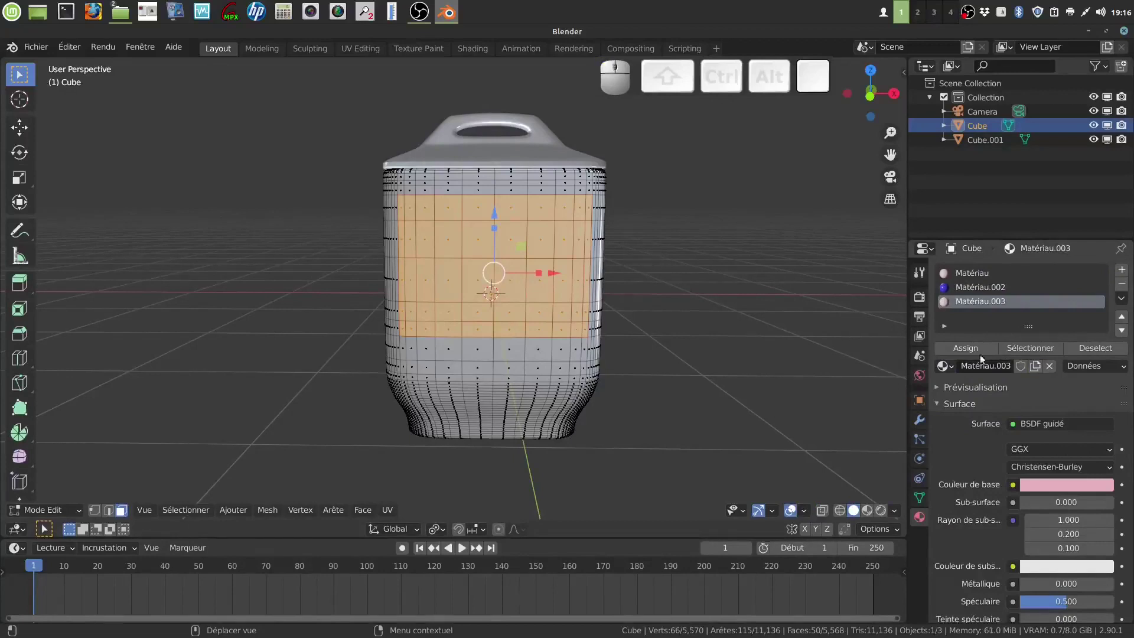
pyautogui.click(970, 354)
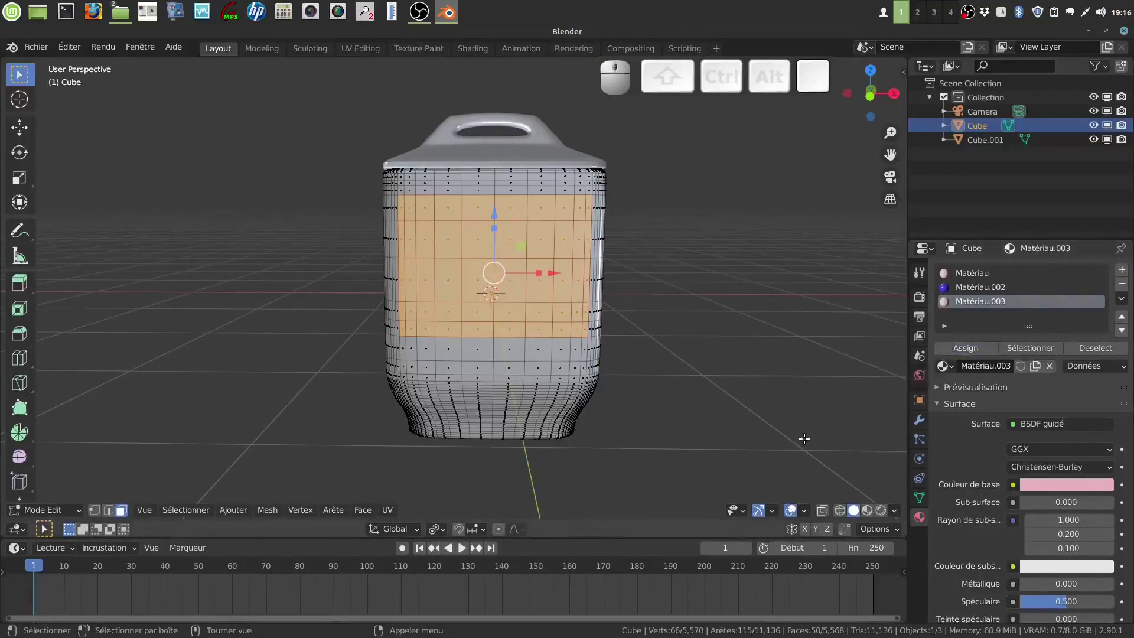
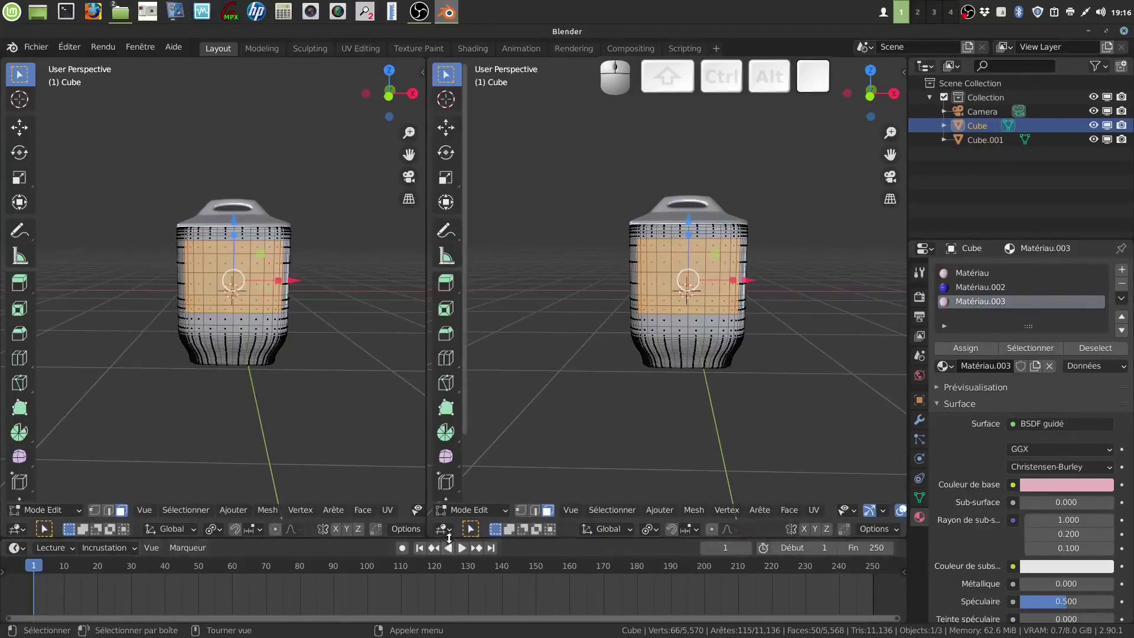
# Turn the right area into a Shader Editor and frame Matériau.003's nodes
pyautogui.click(454, 535)
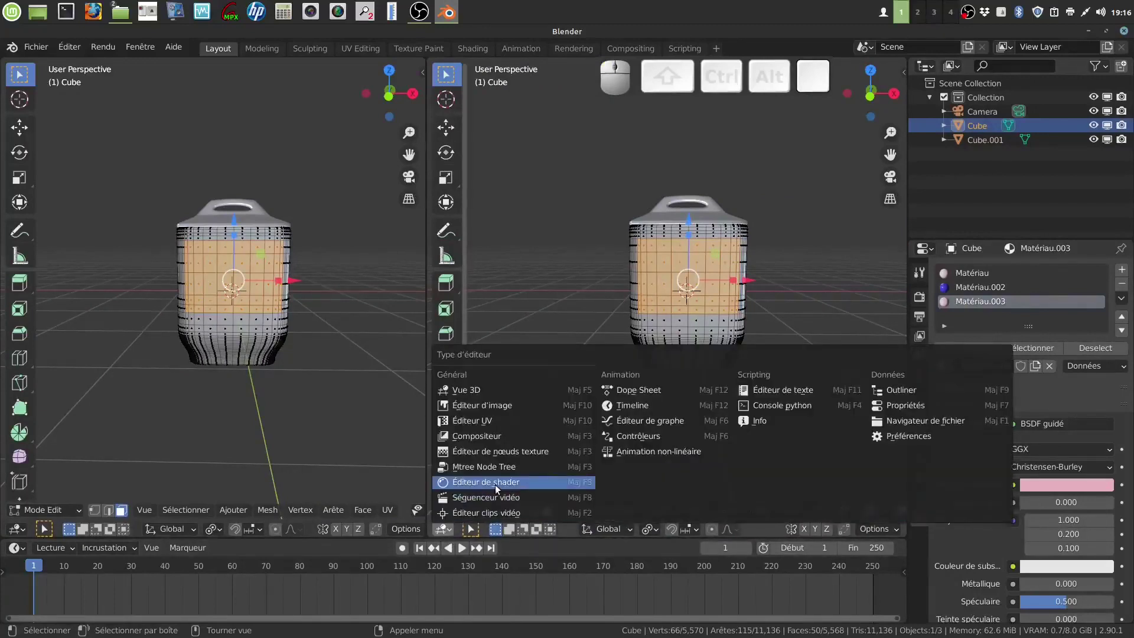
pyautogui.click(502, 490)
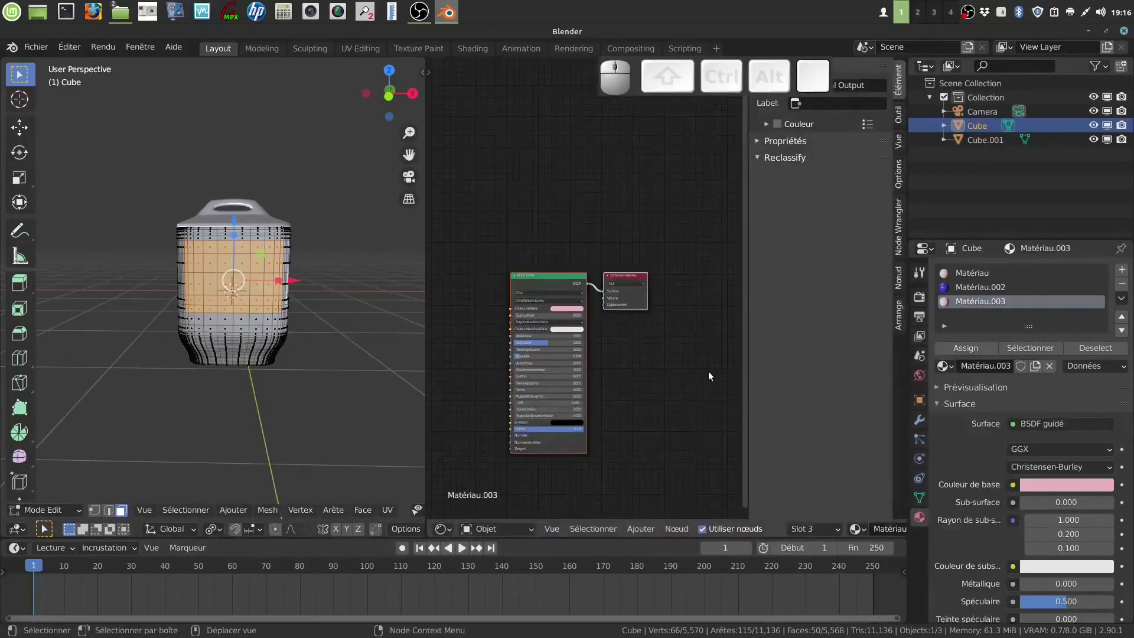
pyautogui.press('n')
pyautogui.moveTo(778, 372); pyautogui.dragTo(829, 341)
pyautogui.scroll(3)
pyautogui.moveTo(828, 340); pyautogui.dragTo(791, 386)
# Add a Texture Coordinate node and position it beside the material nodes
pyautogui.click(645, 530)
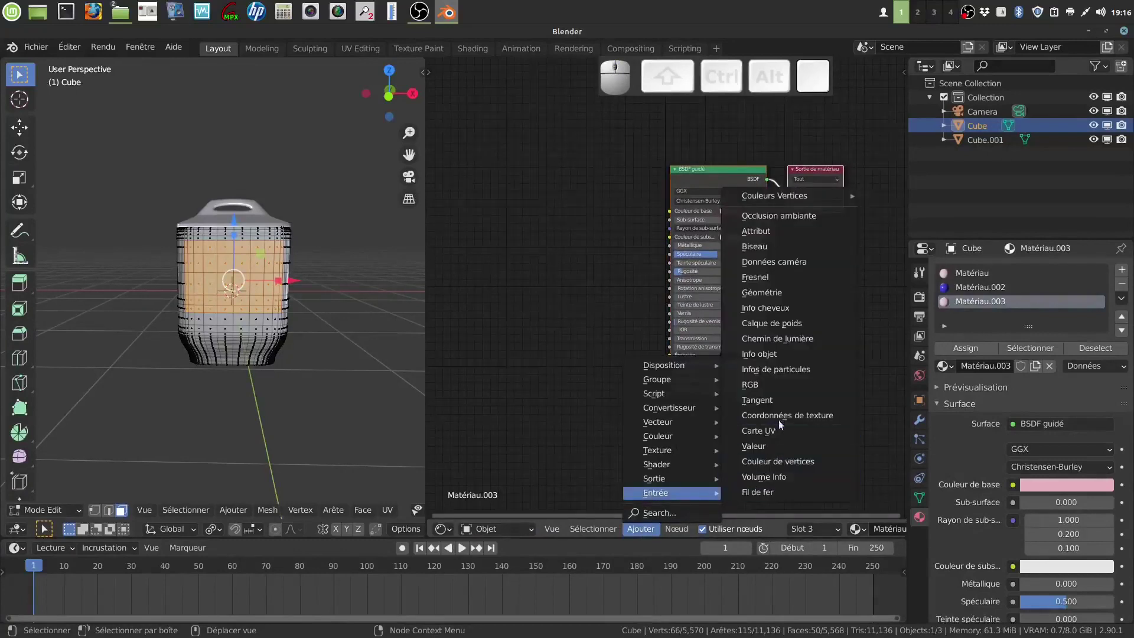
pyautogui.click(781, 421)
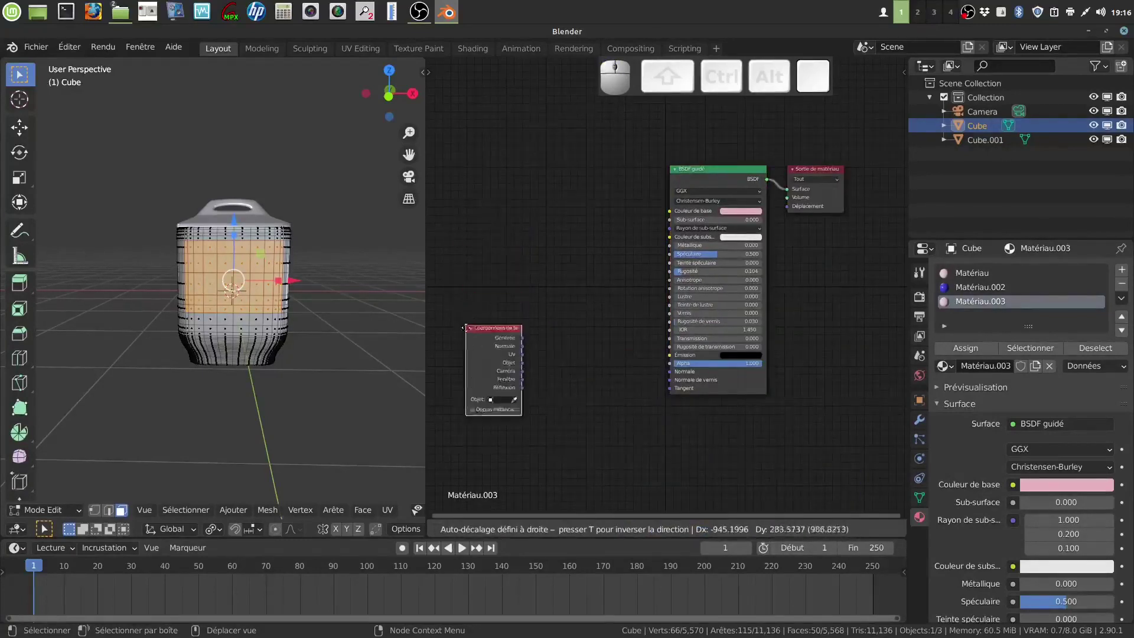
pyautogui.click(459, 371)
pyautogui.moveTo(742, 383); pyautogui.dragTo(661, 236)
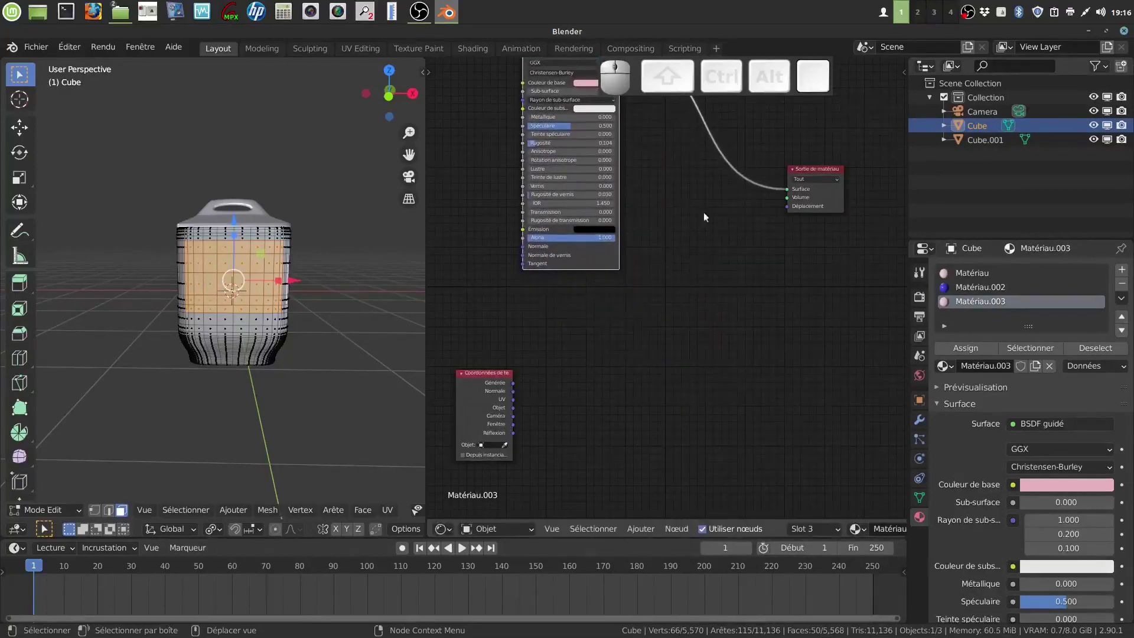
pyautogui.moveTo(837, 203); pyautogui.dragTo(548, 403)
pyautogui.moveTo(472, 397); pyautogui.dragTo(581, 476)
# Add an Image Texture node from the Texture category
pyautogui.click(643, 530)
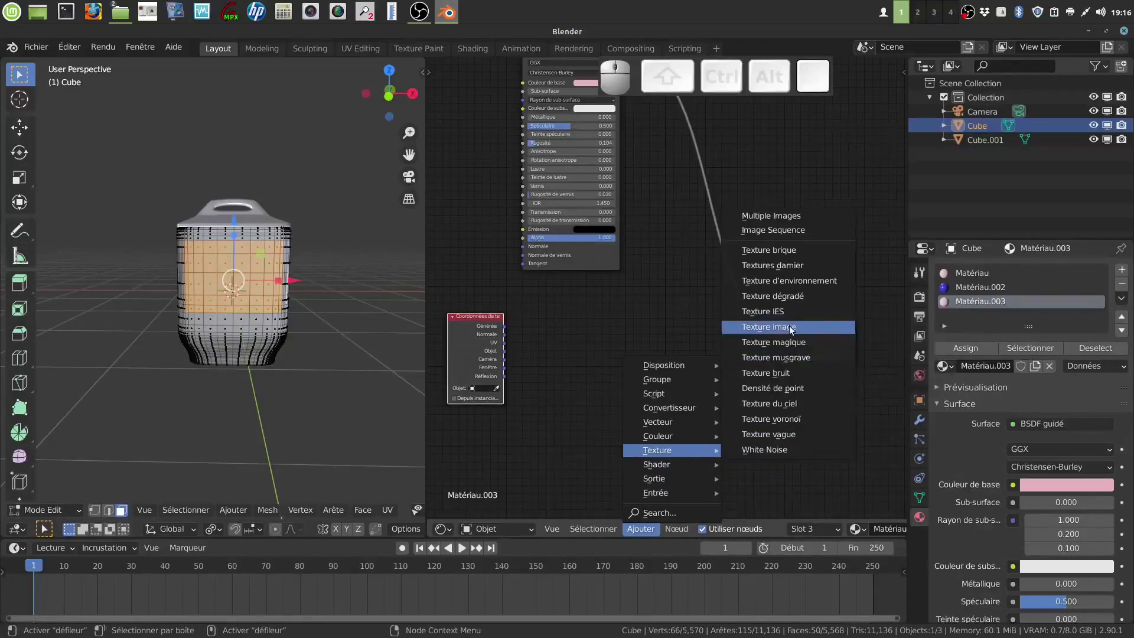
pyautogui.click(791, 329)
pyautogui.click(542, 332)
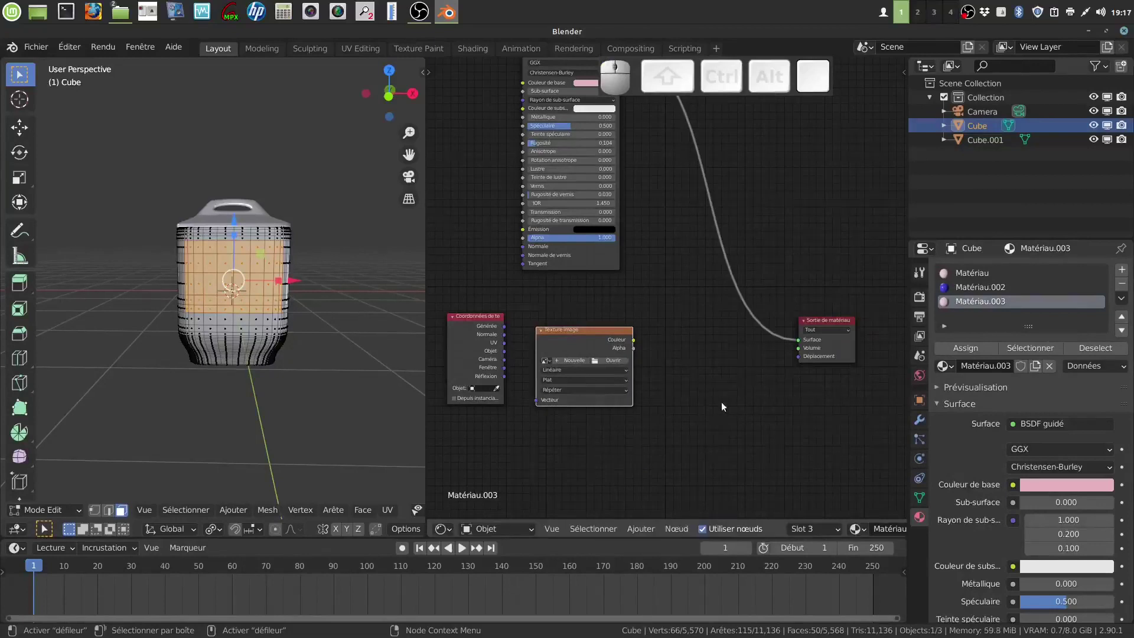
pyautogui.click(642, 532)
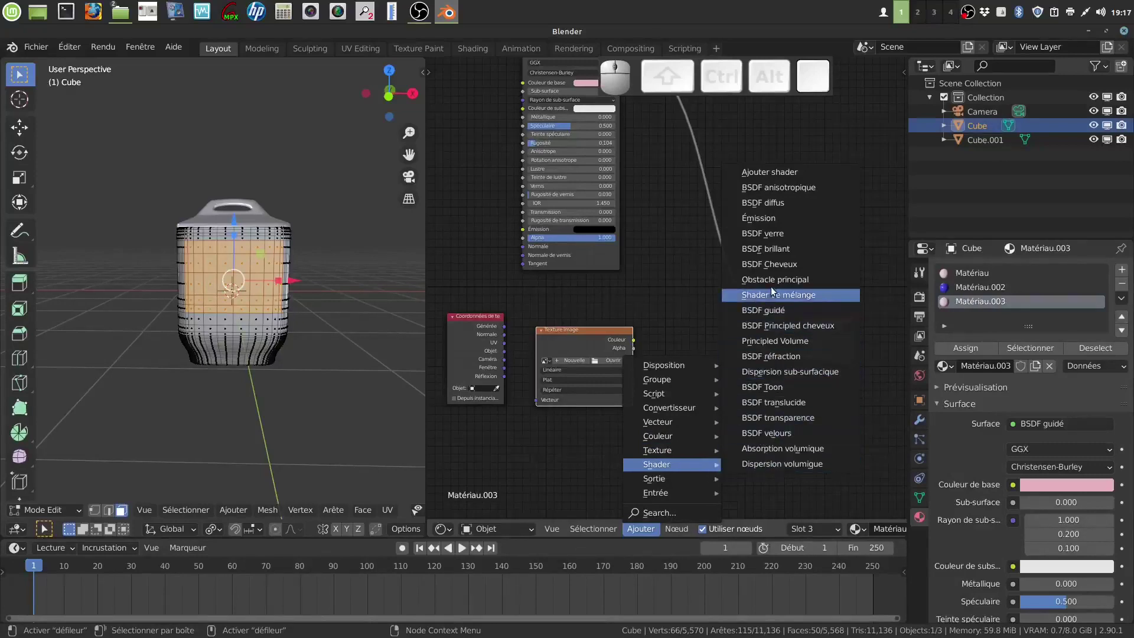
# Add a Mix Shader fed by the image colour and alpha, with UV coordinates driving the image texture
pyautogui.click(776, 295)
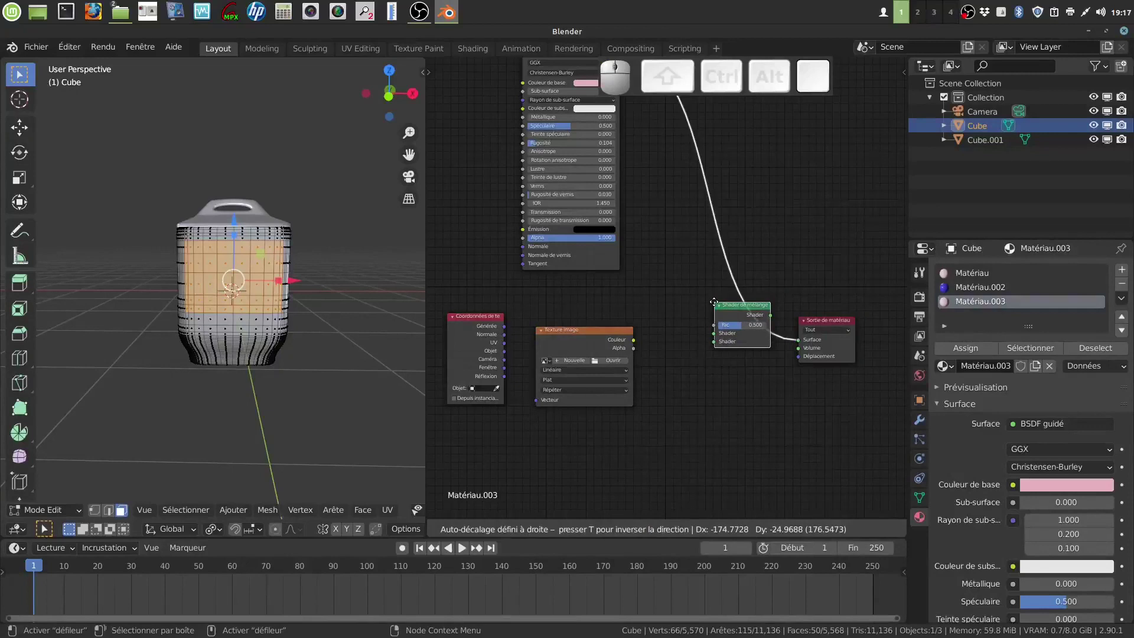
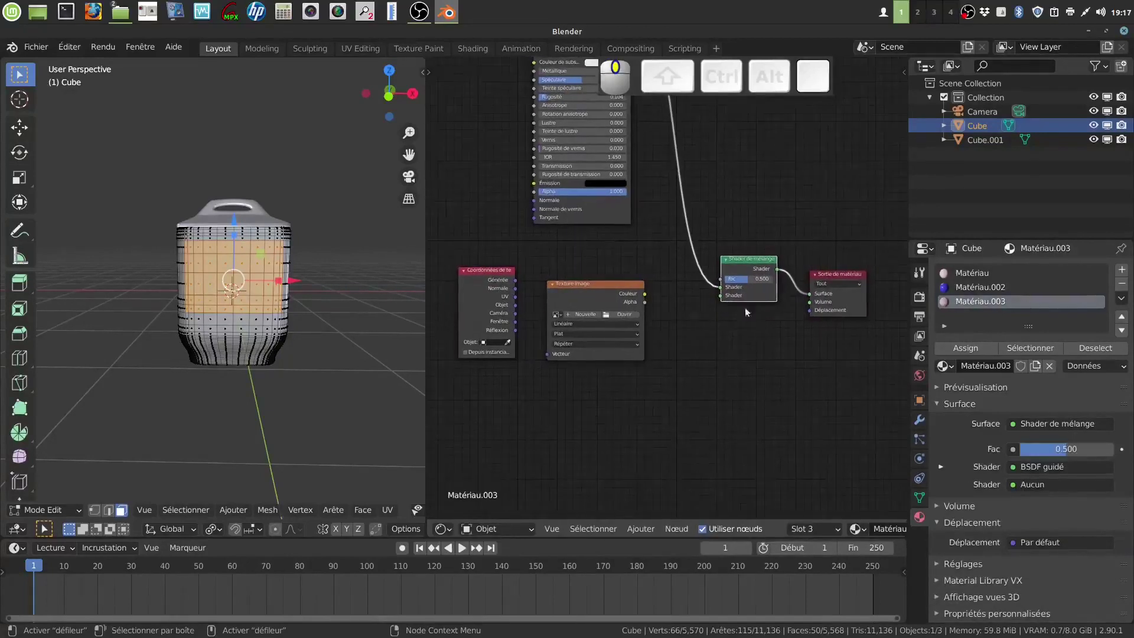
pyautogui.scroll(3)
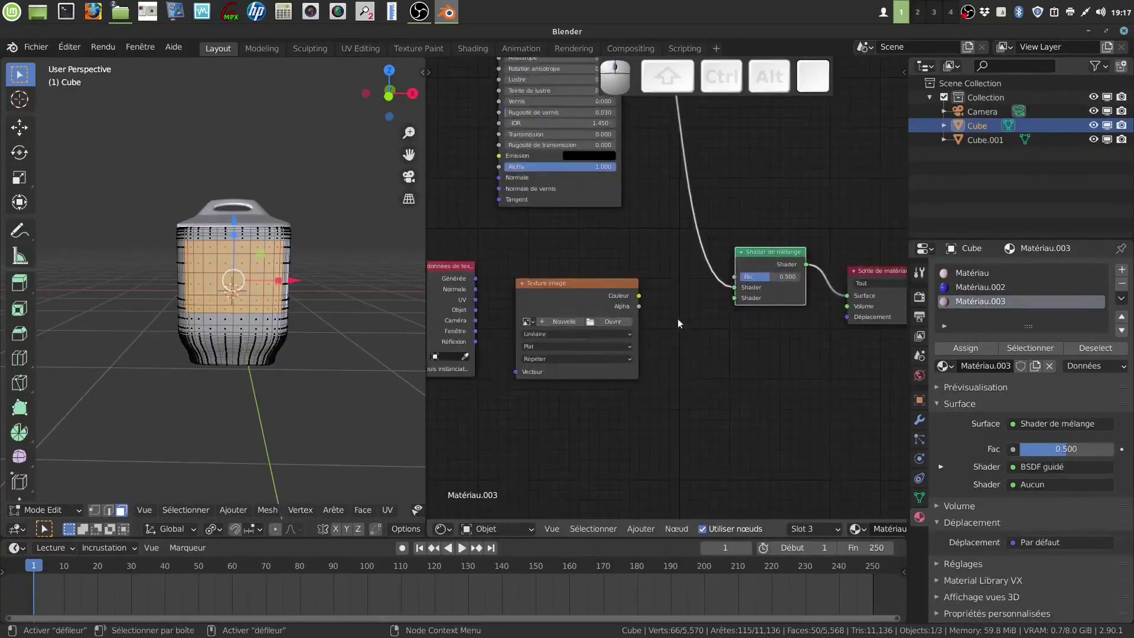
pyautogui.moveTo(643, 297); pyautogui.dragTo(744, 287)
pyautogui.moveTo(677, 333); pyautogui.dragTo(505, 278)
pyautogui.moveTo(518, 288); pyautogui.dragTo(614, 328)
pyautogui.scroll(-3)
pyautogui.moveTo(747, 325); pyautogui.dragTo(661, 330)
pyautogui.moveTo(638, 317); pyautogui.dragTo(718, 294)
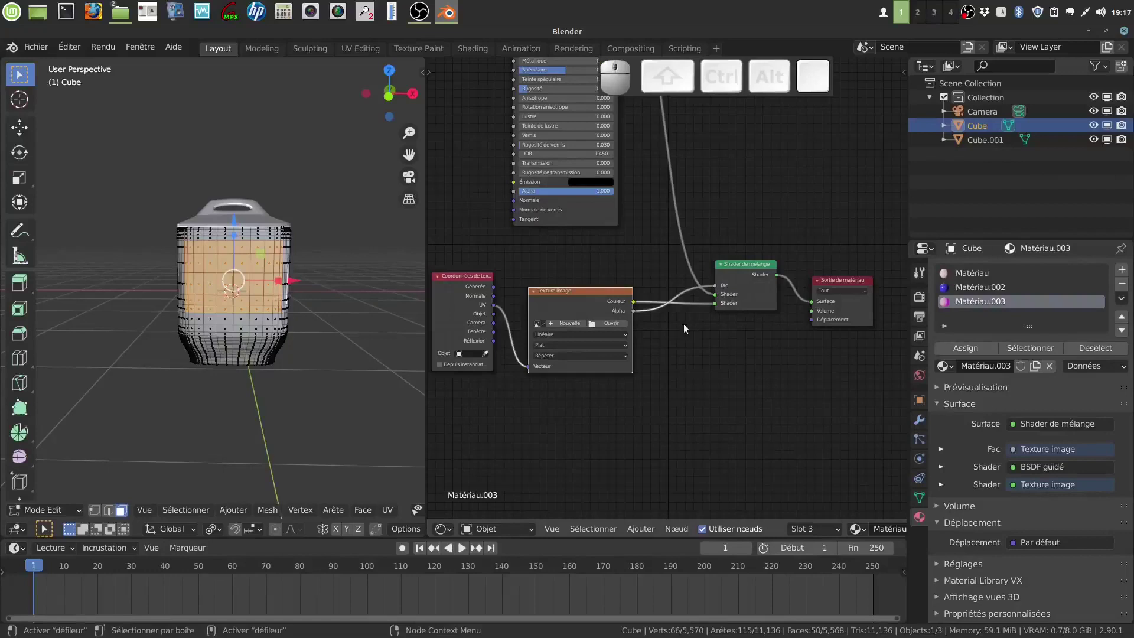
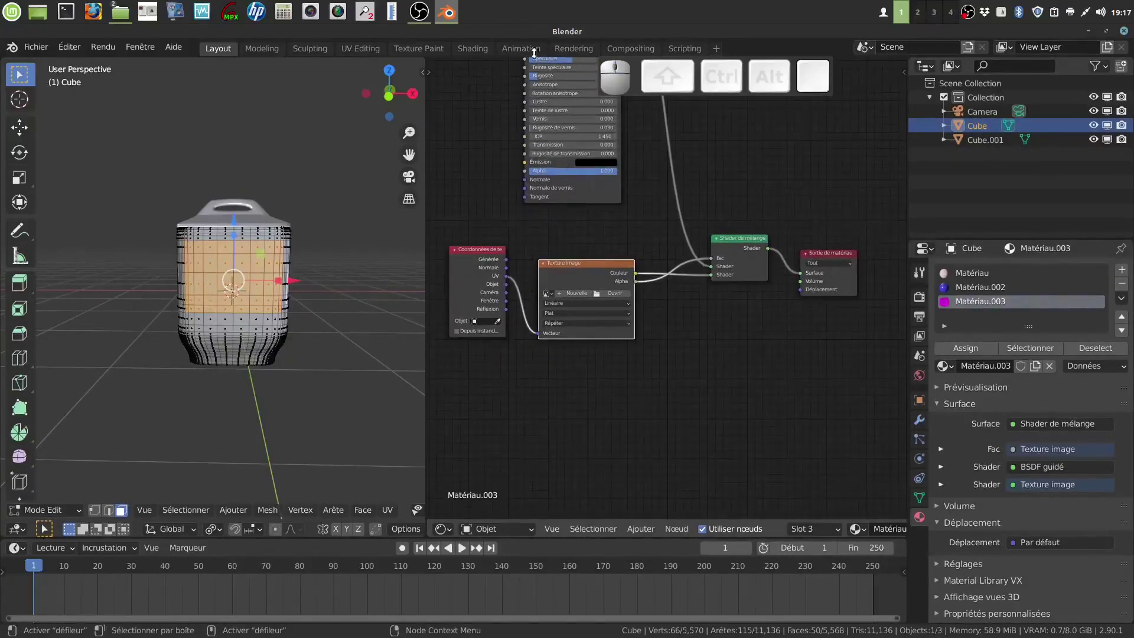
# Set the image texture extension from Répéter to Tronquer so it clips at the edges
pyautogui.scroll(-3)
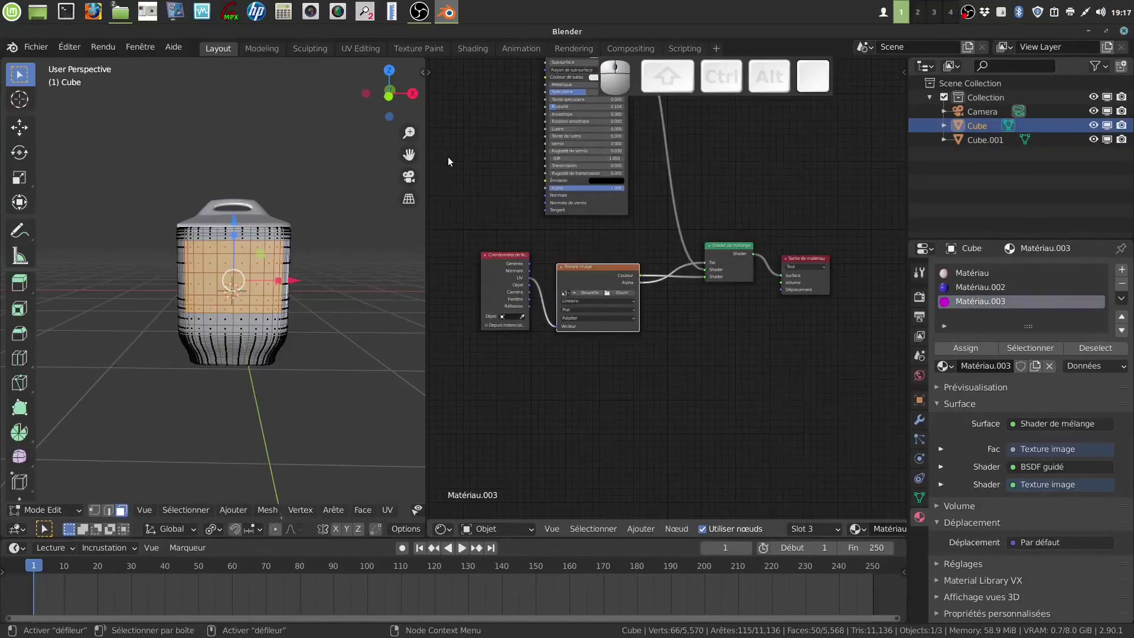
pyautogui.moveTo(464, 151); pyautogui.dragTo(650, 293)
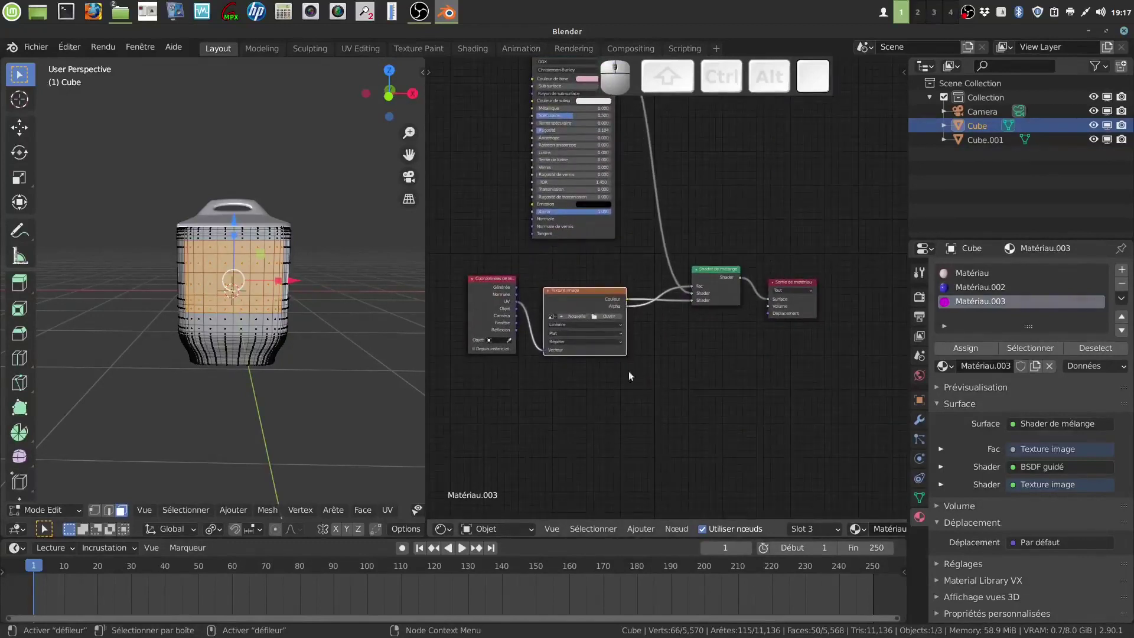
pyautogui.scroll(3)
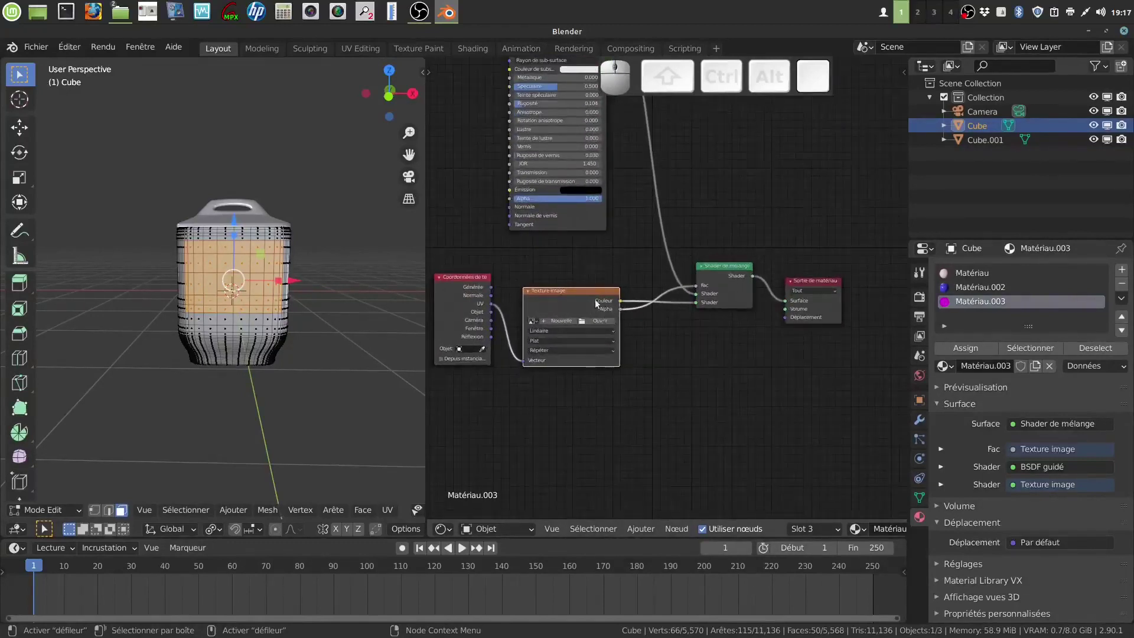
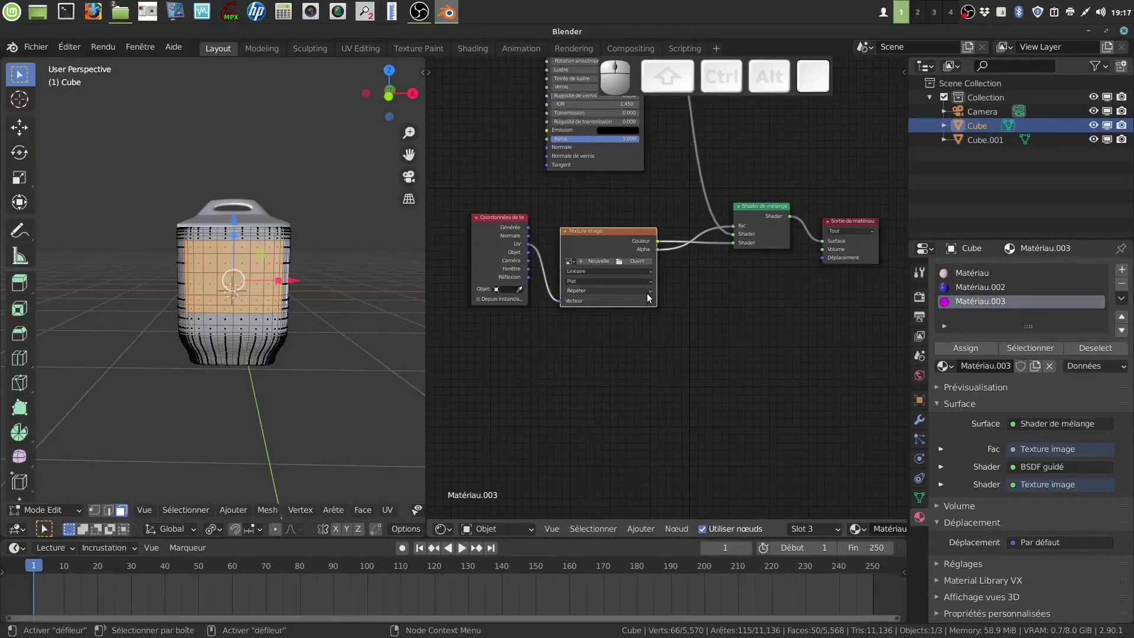
pyautogui.click(653, 293)
pyautogui.click(637, 320)
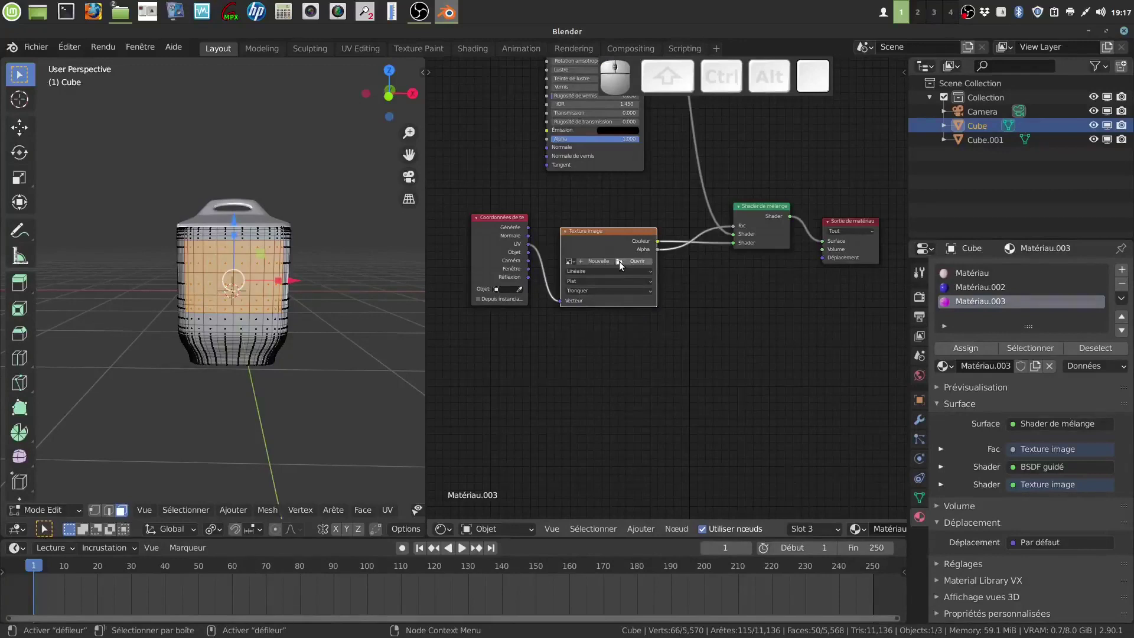
# Load fleur 3.png from Desktop > fleurs bleus into the Matériau.003 image texture
pyautogui.click(623, 264)
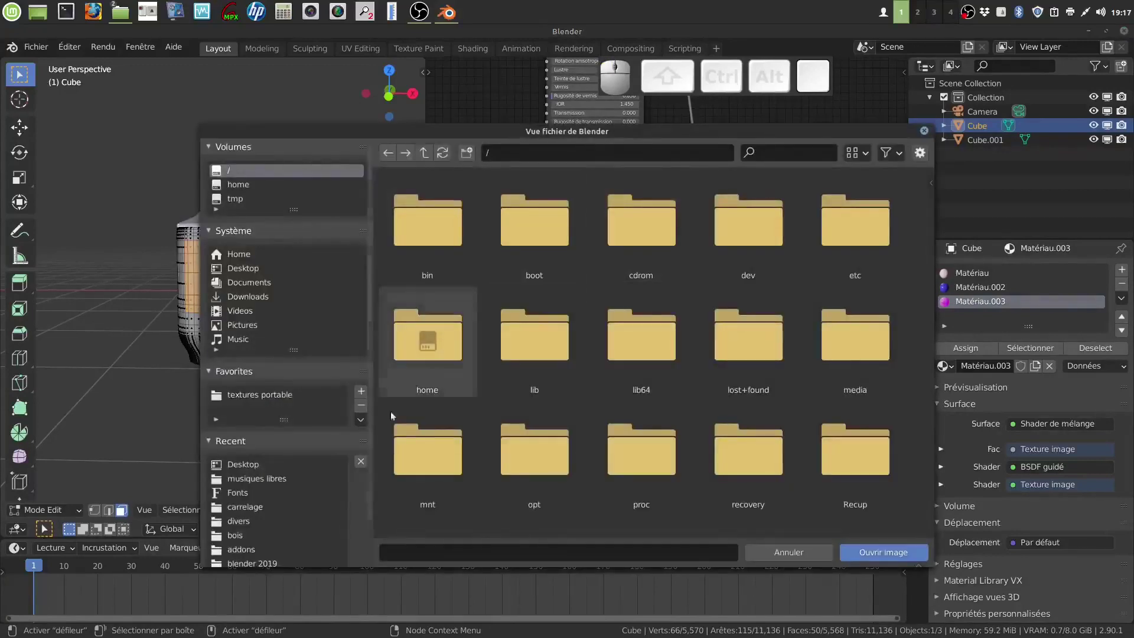
pyautogui.click(308, 468)
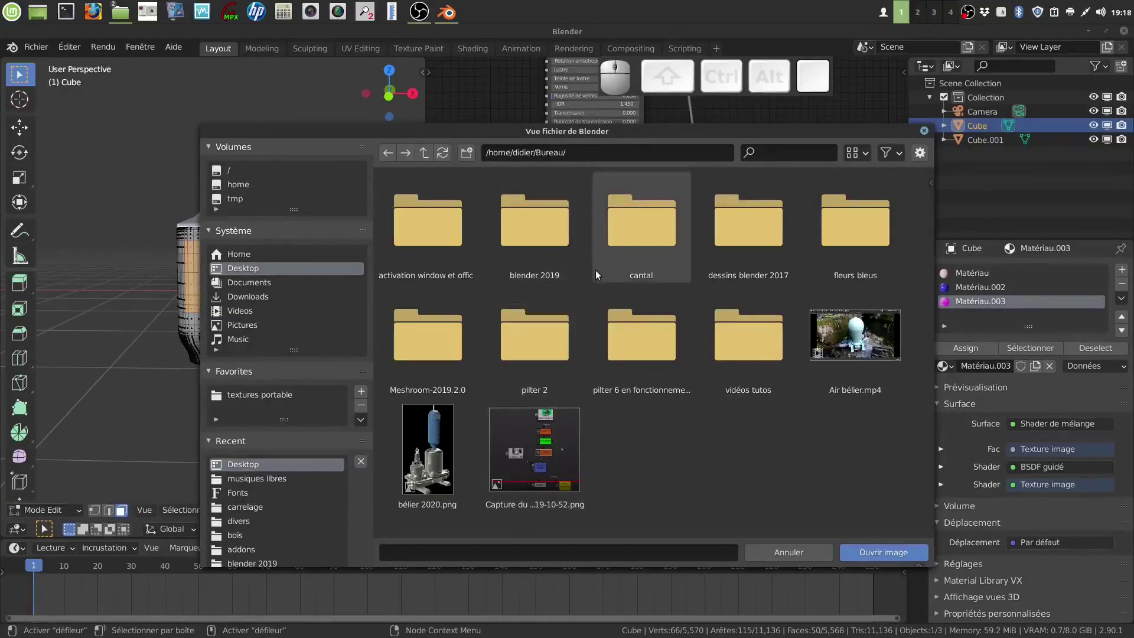
pyautogui.click(852, 233)
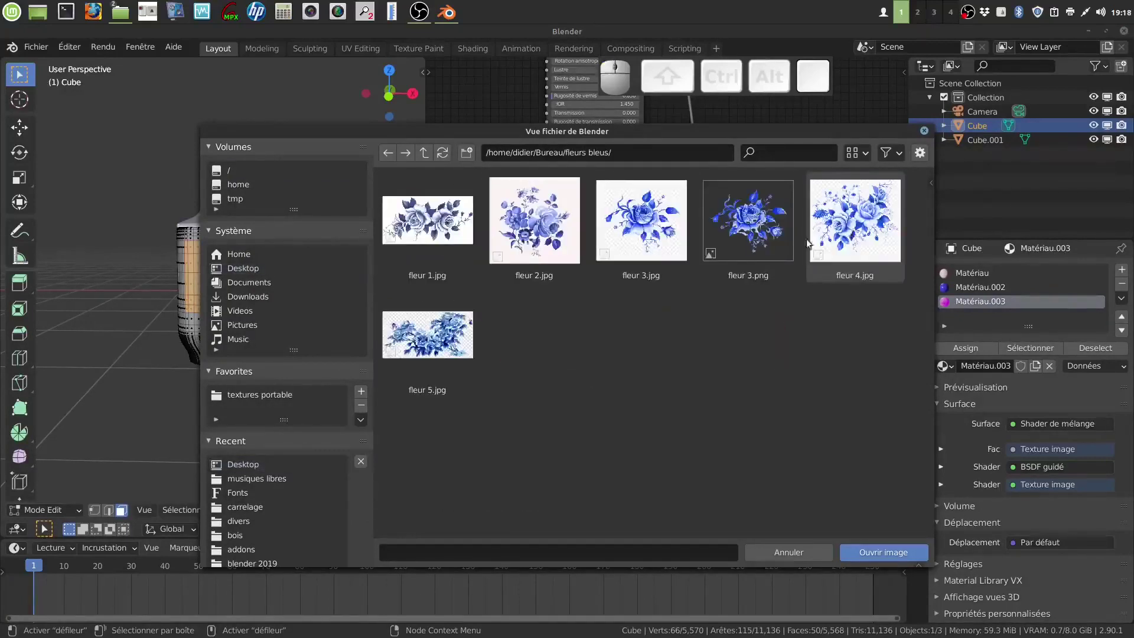
pyautogui.click(770, 232)
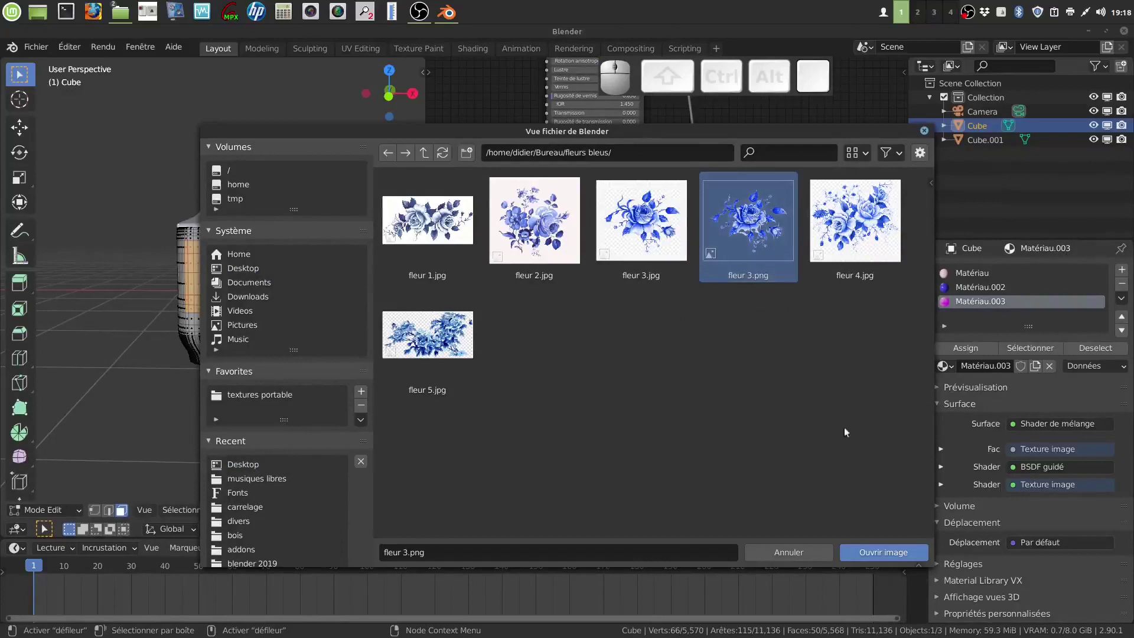
pyautogui.click(885, 562)
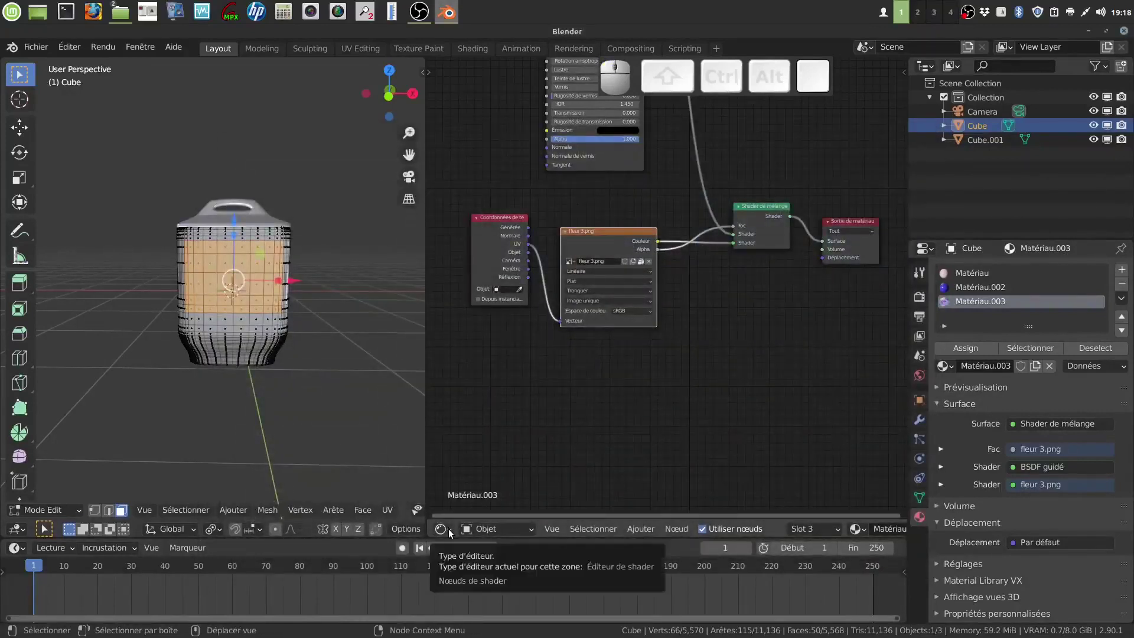
# Show fleur 3.png in the UV Editor and project the front faces' UVs from the front view
pyautogui.click(455, 535)
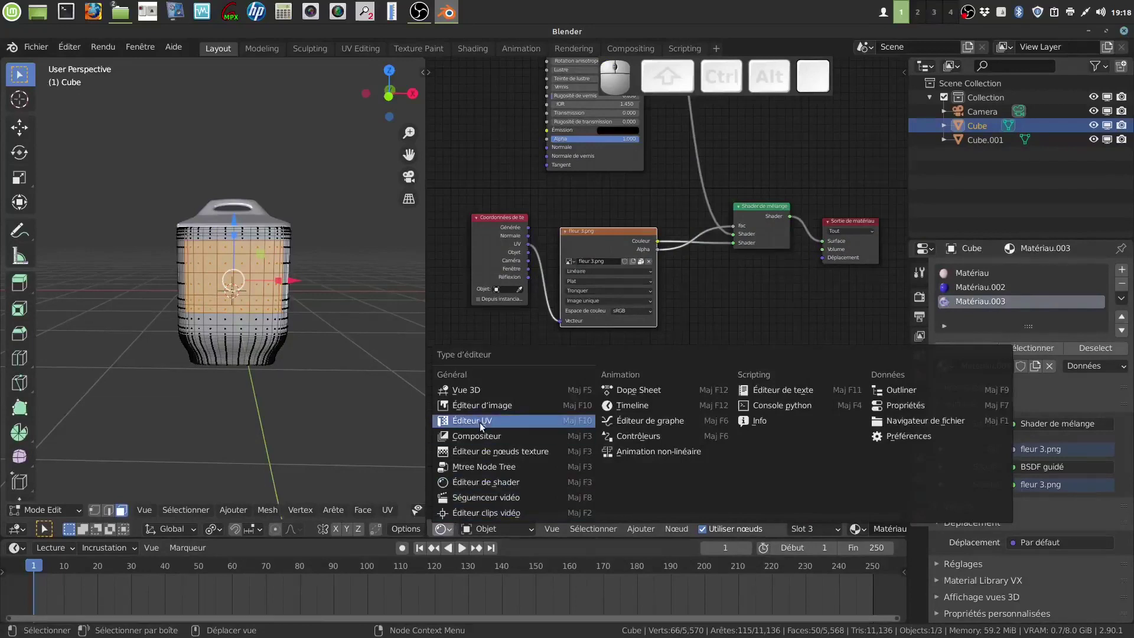
pyautogui.click(486, 423)
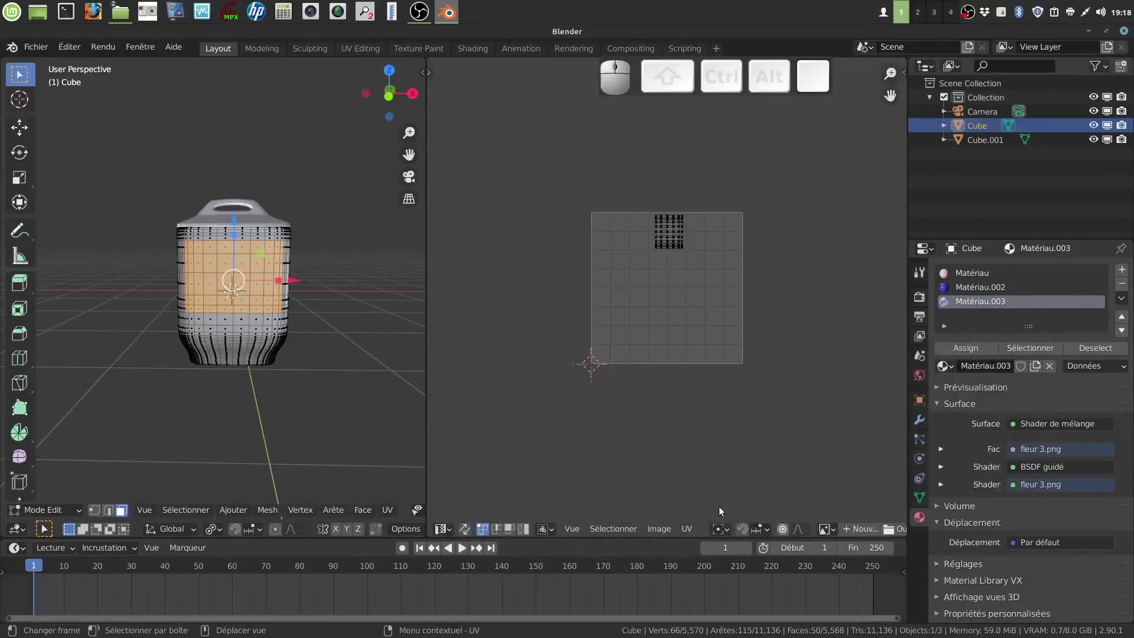
pyautogui.scroll(-3)
pyautogui.scroll(-3)
pyautogui.click(719, 534)
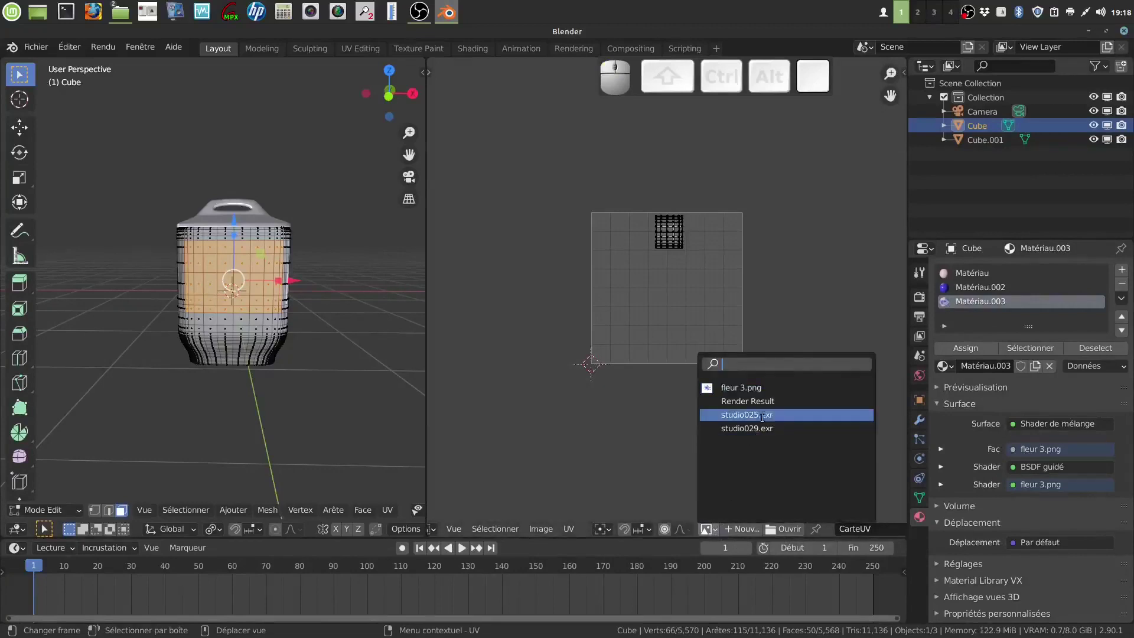
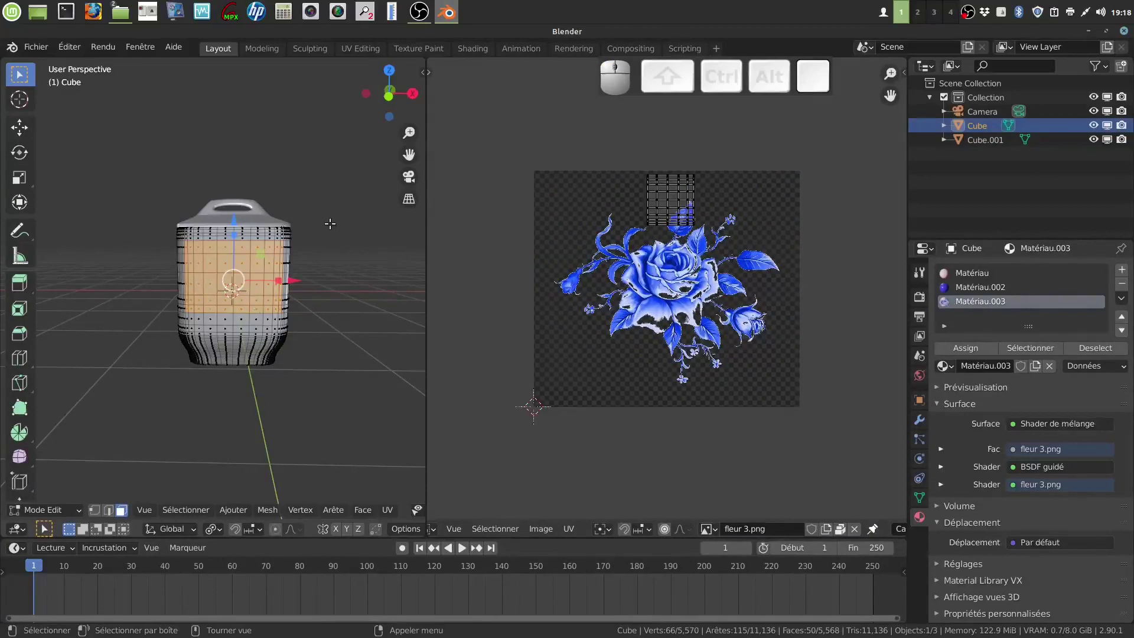
pyautogui.press('1')
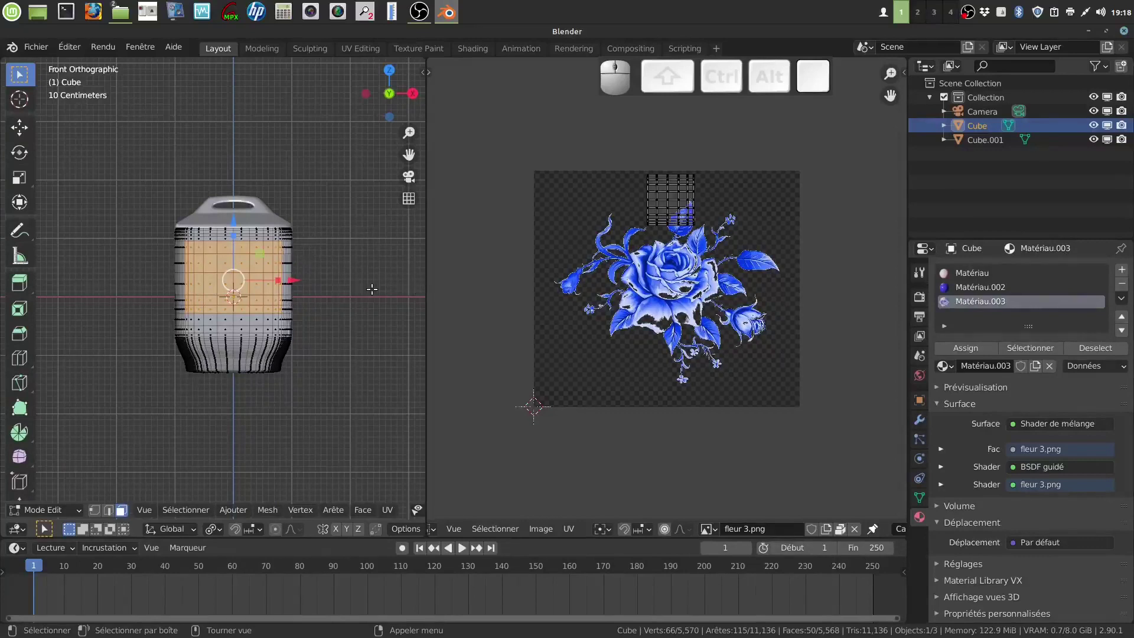
pyautogui.press('u')
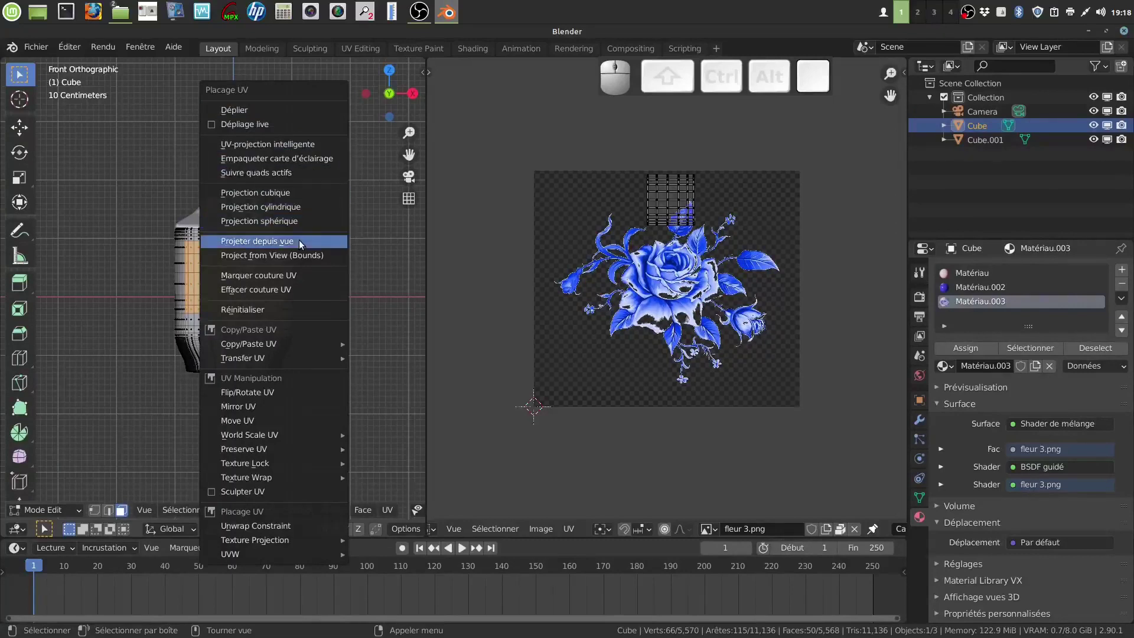
pyautogui.click(310, 246)
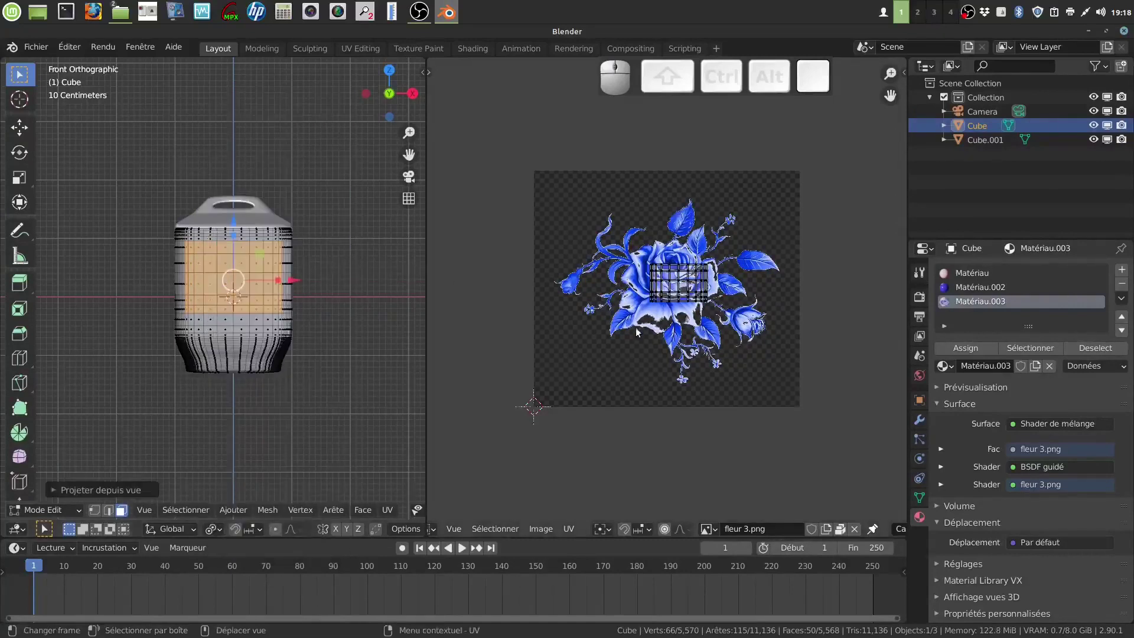
# Scale and move all UVs to frame the rose within the label, then assign Matériau.003 to the faces
pyautogui.press('a')
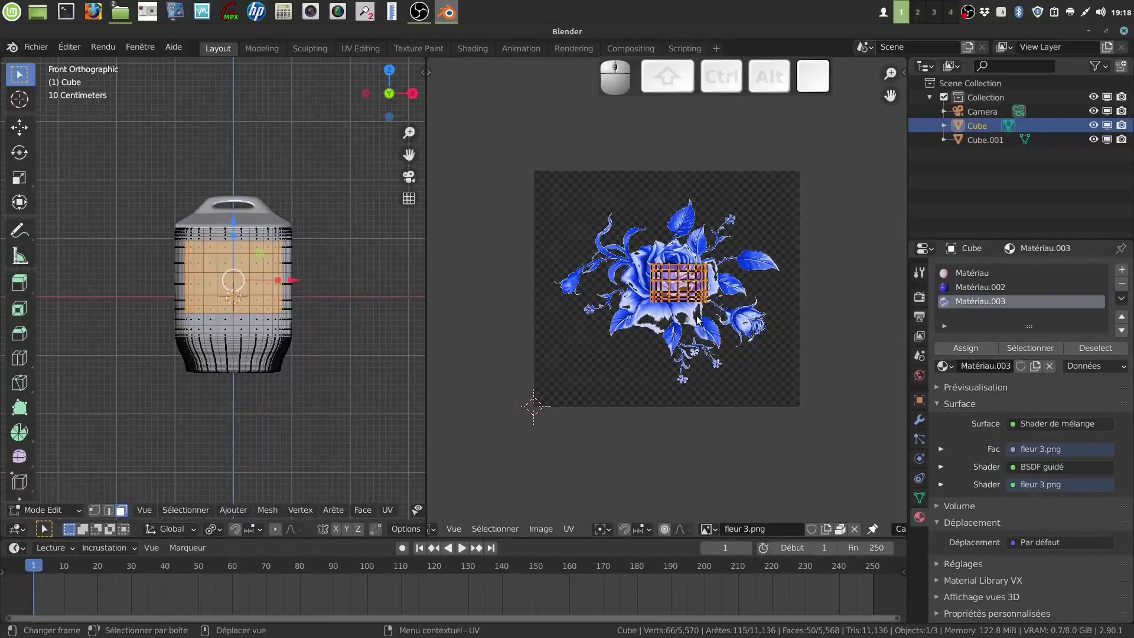
pyautogui.press('s')
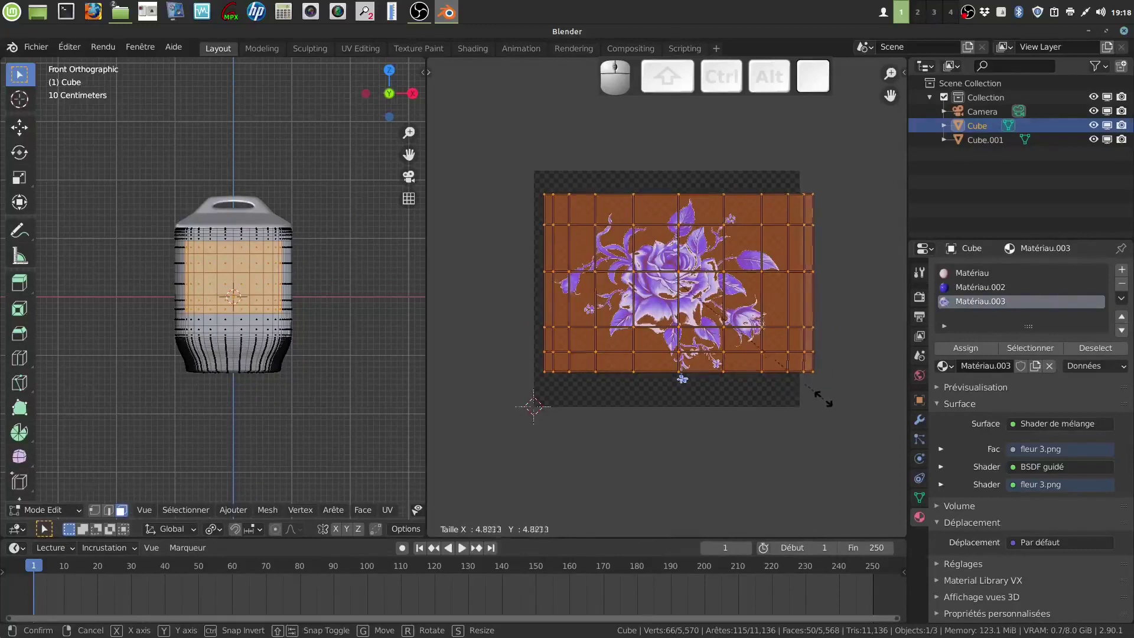
pyautogui.click(829, 401)
pyautogui.press('g')
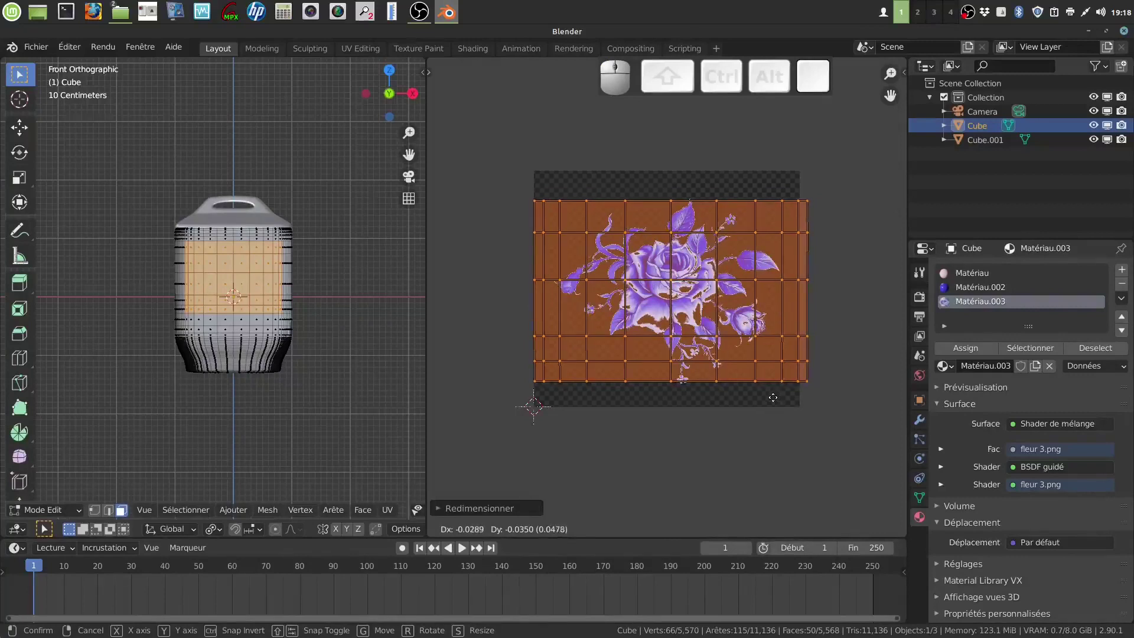
pyautogui.click(772, 400)
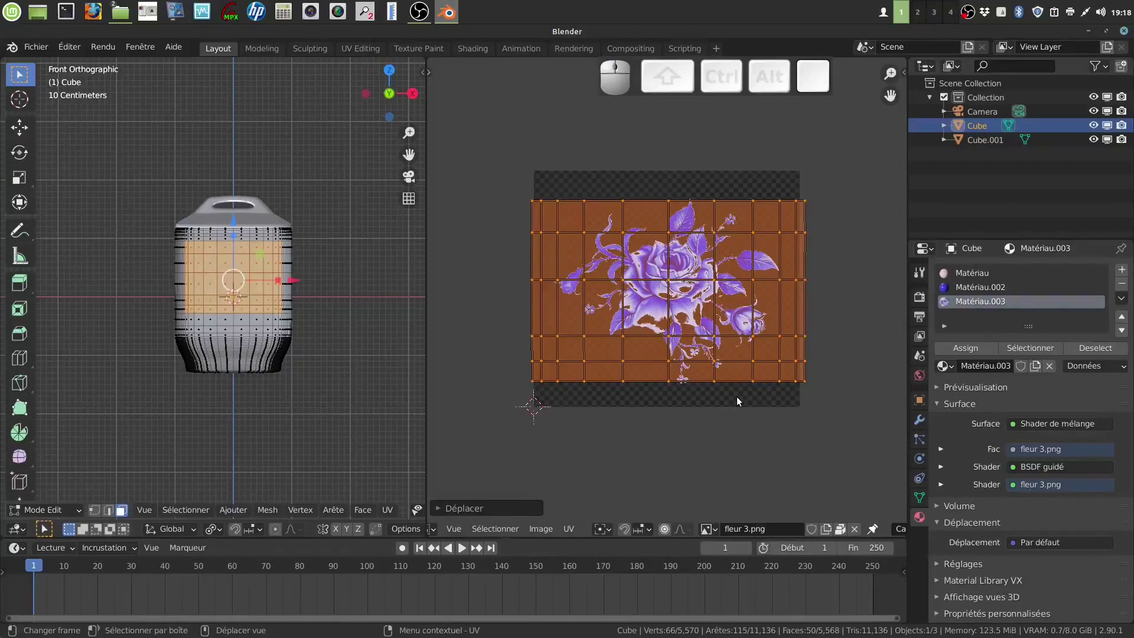
pyautogui.press('s')
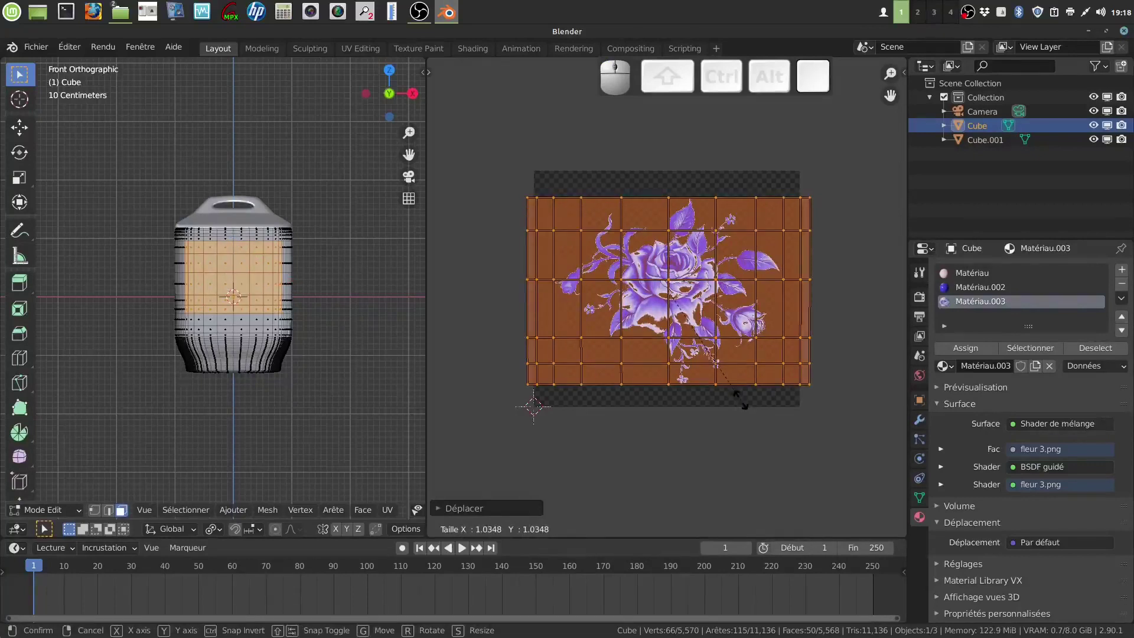
pyautogui.click(748, 405)
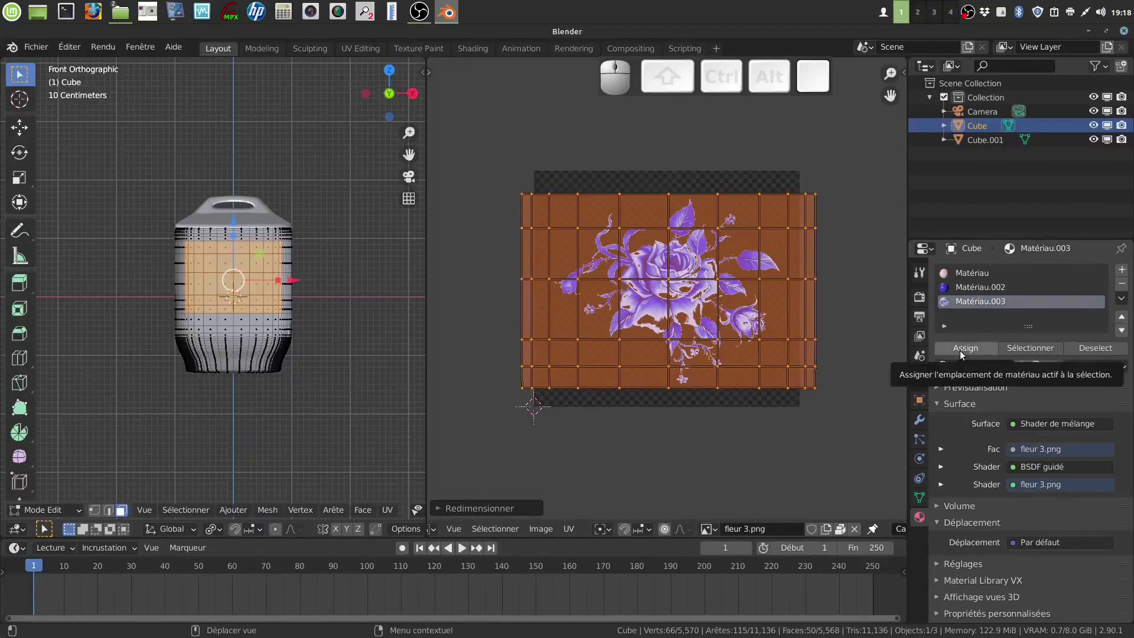
pyautogui.click(963, 353)
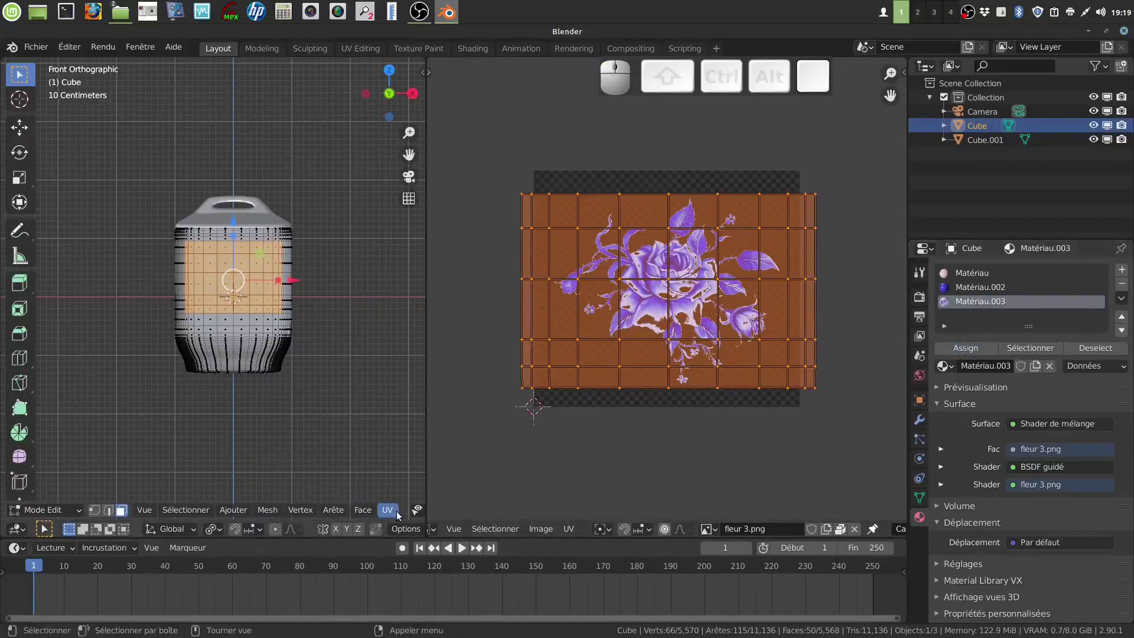
# Leave Edit Mode and view the blue rose decal on the pot's pink front in rendered shading
pyautogui.scroll(-3)
pyautogui.click(425, 511)
pyautogui.press('Tab')
pyautogui.moveTo(339, 390); pyautogui.dragTo(366, 403)
pyautogui.scroll(3)
pyautogui.moveTo(363, 405); pyautogui.dragTo(330, 399)
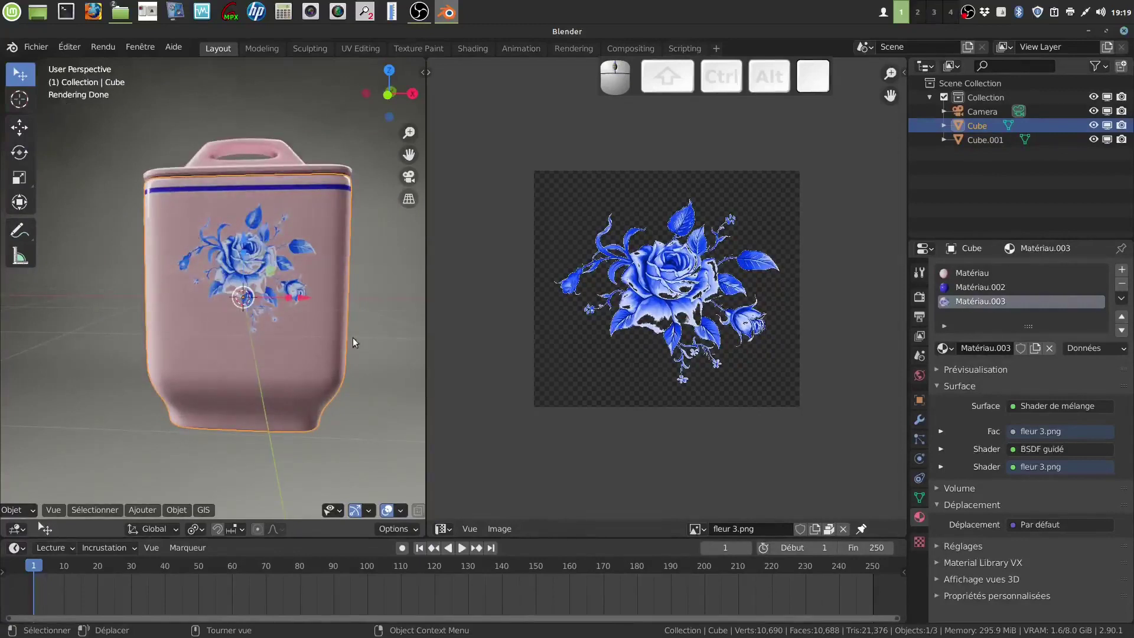
pyautogui.moveTo(323, 335); pyautogui.dragTo(273, 298)
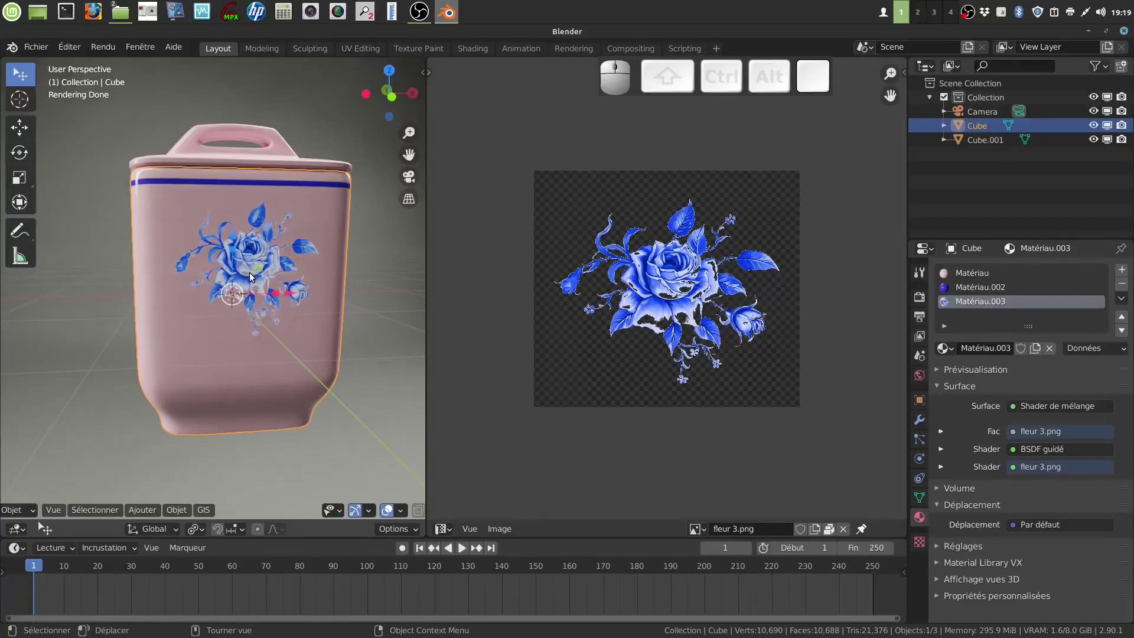
pyautogui.middleClick(278, 293)
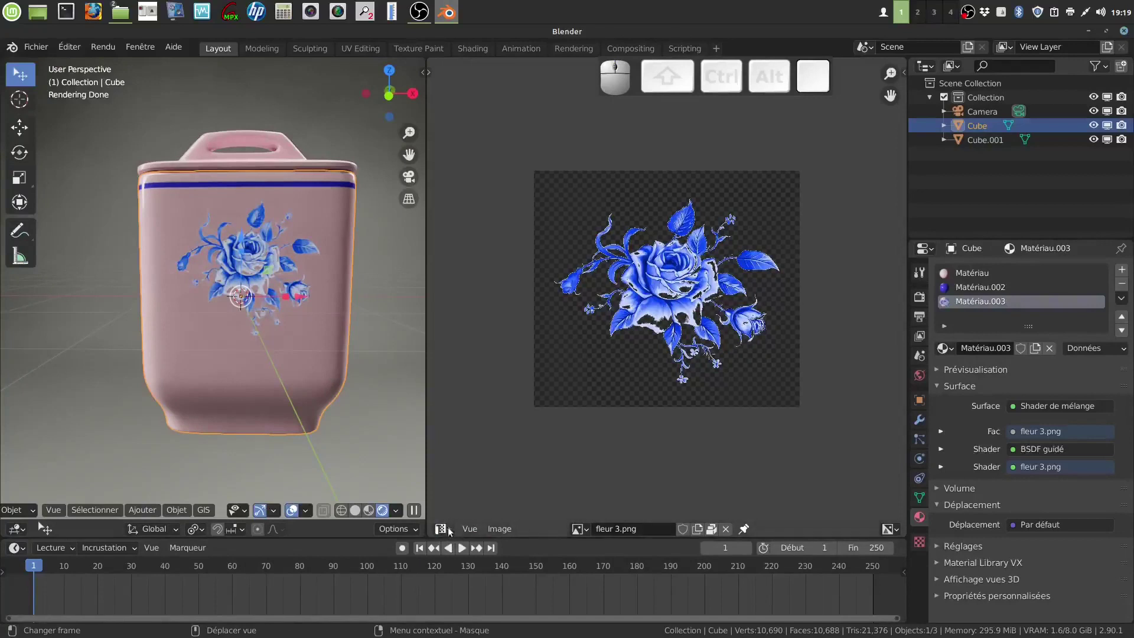
# Insert a Gamma node at 2.5 between the rose image and the Mix Shader to deepen its blue
pyautogui.click(453, 531)
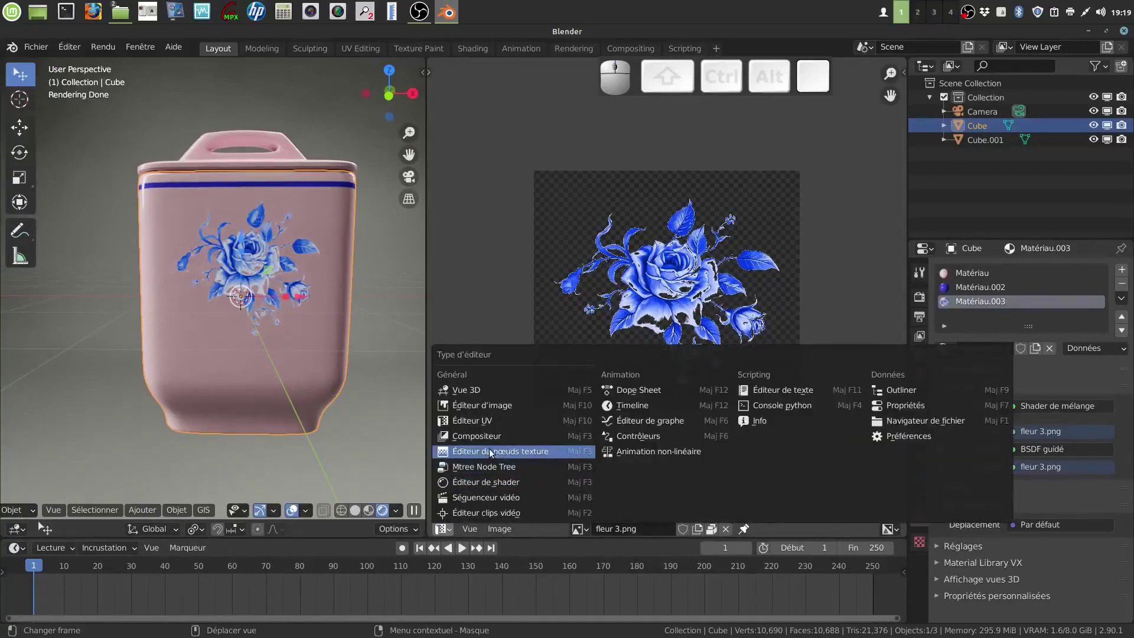
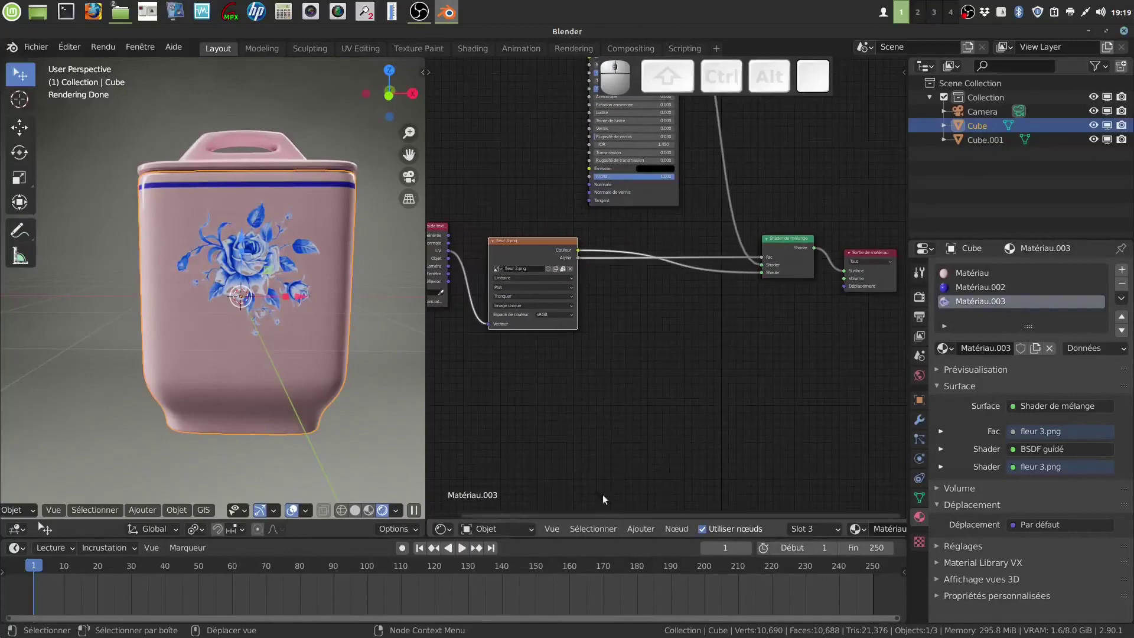
pyautogui.click(640, 531)
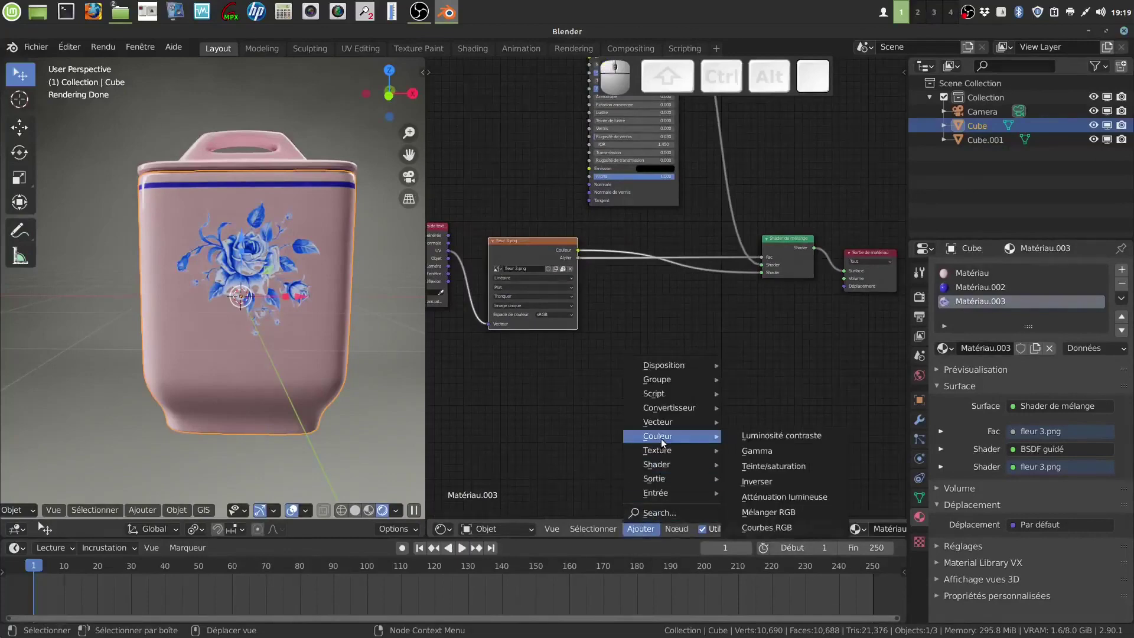
pyautogui.click(759, 452)
pyautogui.click(643, 296)
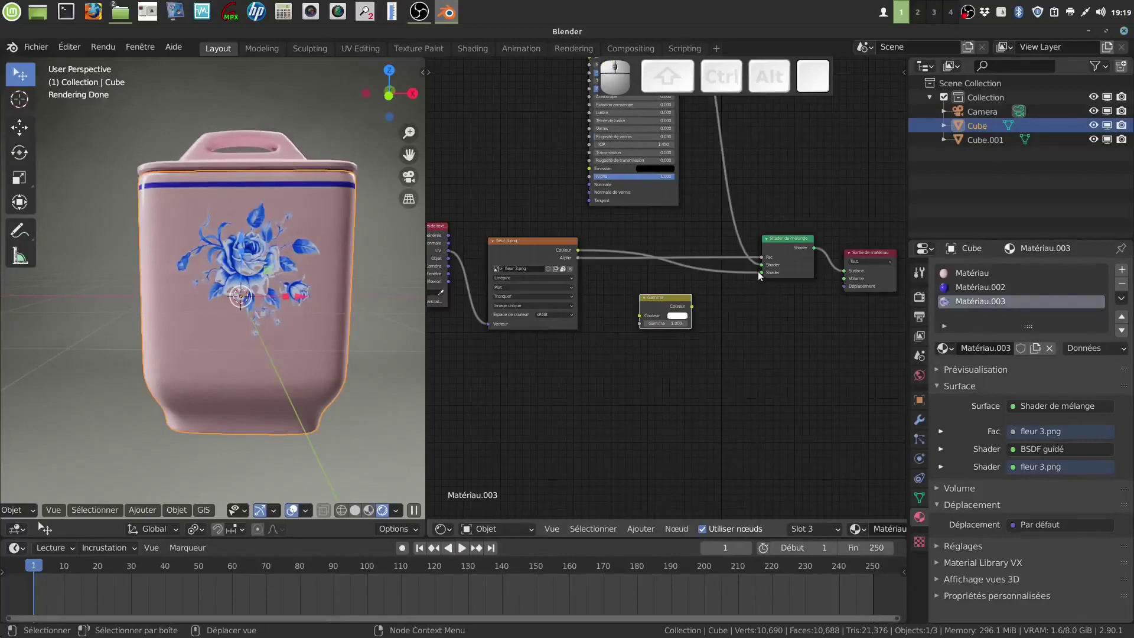
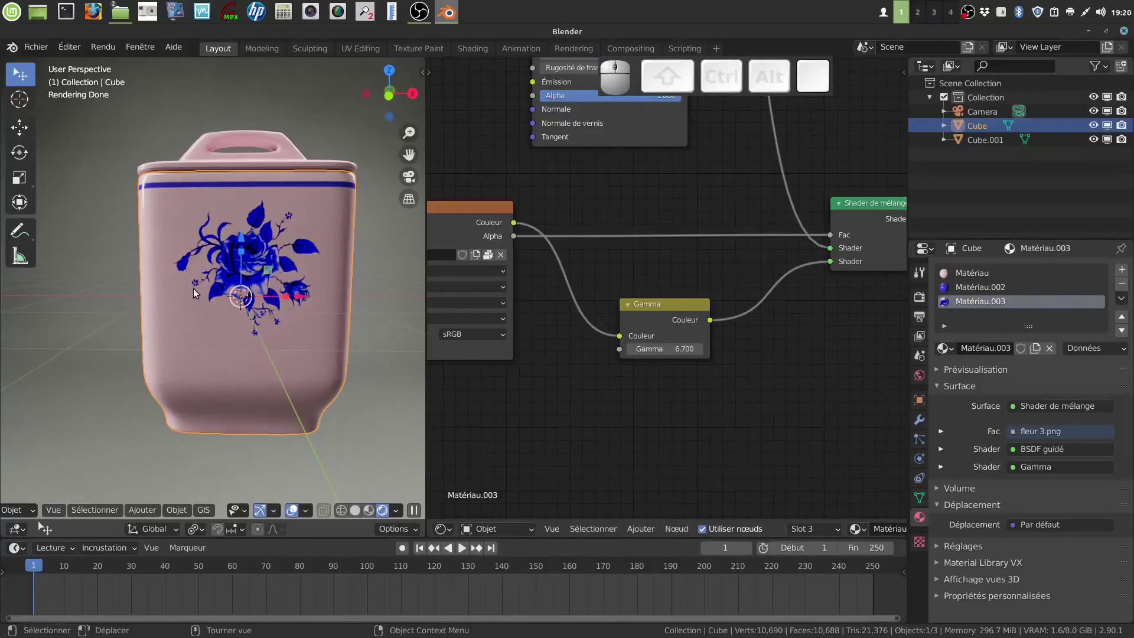
pyautogui.scroll(-3)
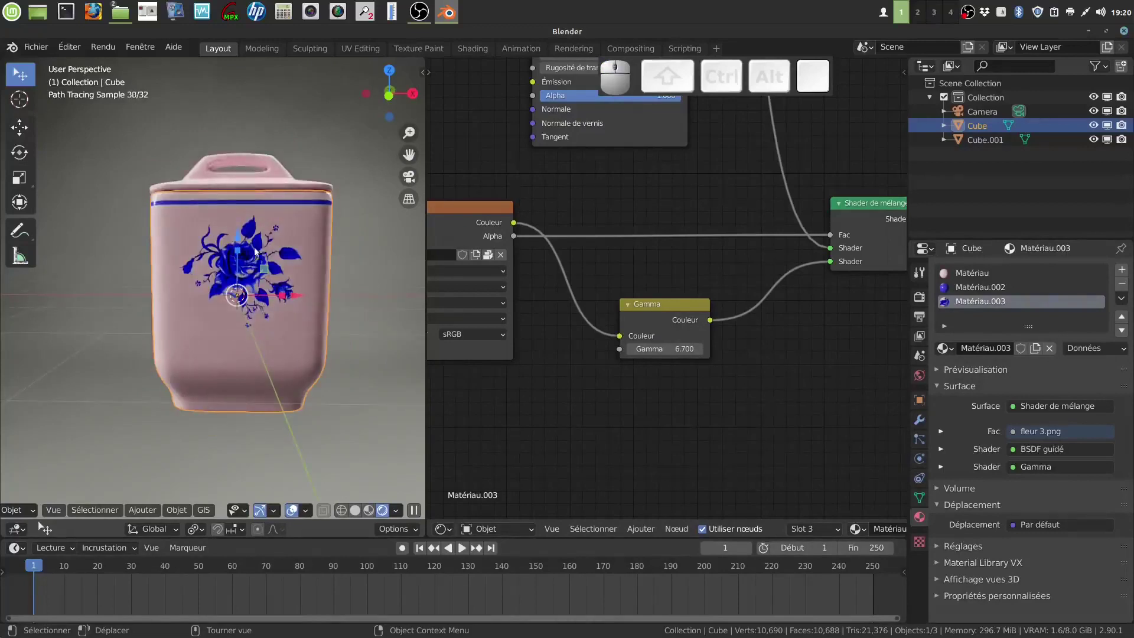
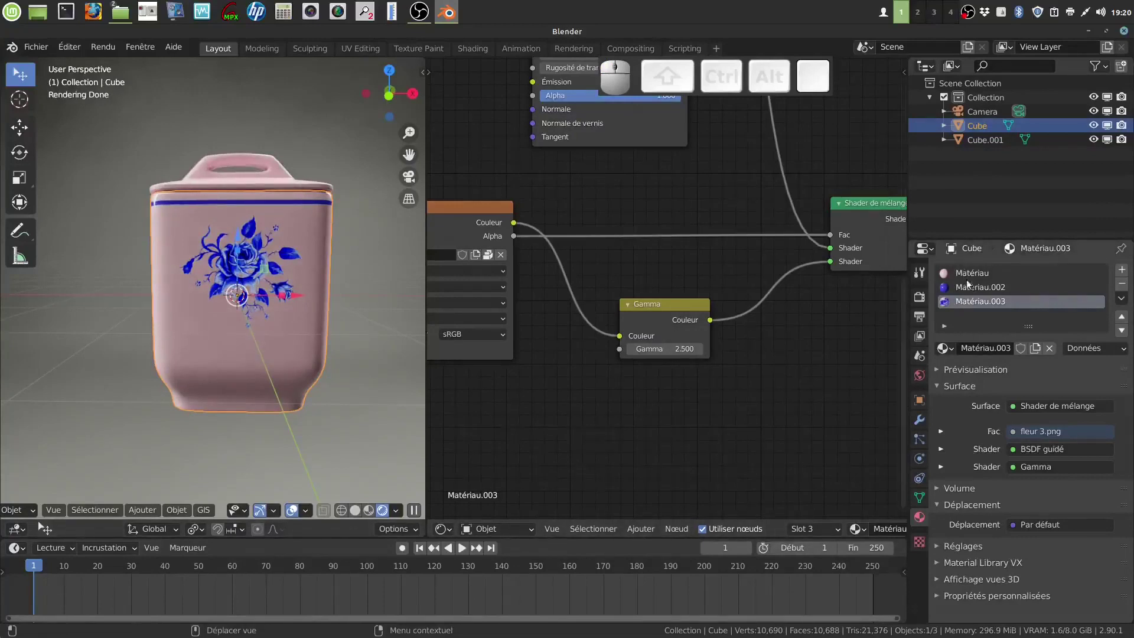
# Begin adjusting the base colour of the Matériau.002 rim material
pyautogui.click(975, 290)
pyautogui.click(1052, 466)
pyautogui.moveTo(1077, 296); pyautogui.dragTo(555, 287)
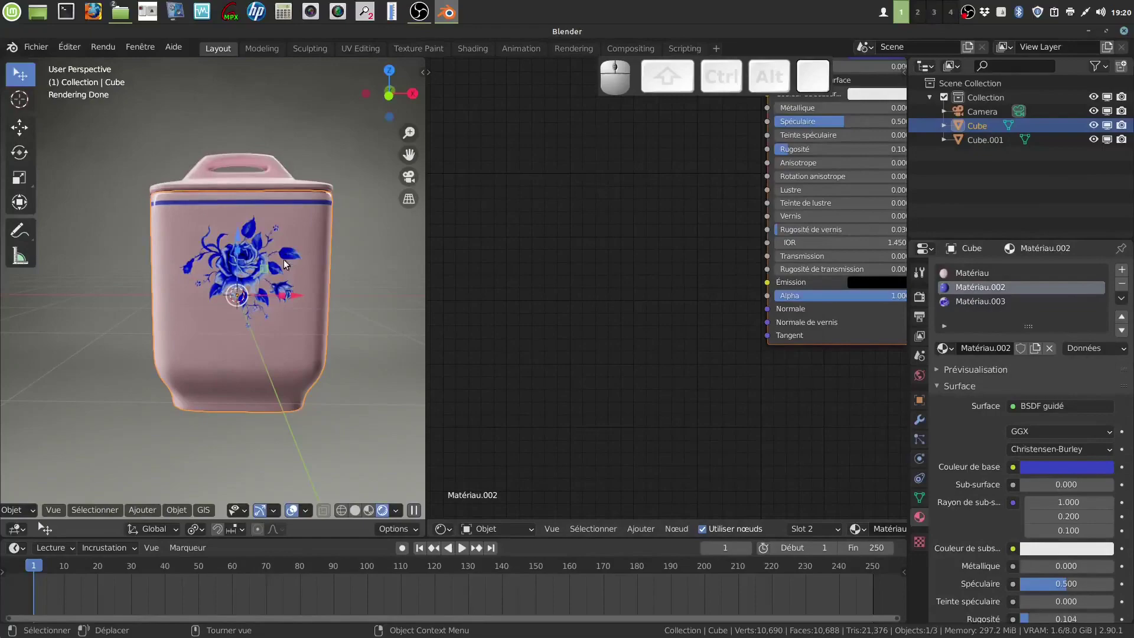
pyautogui.click(1061, 471)
pyautogui.moveTo(1102, 287); pyautogui.dragTo(829, 383)
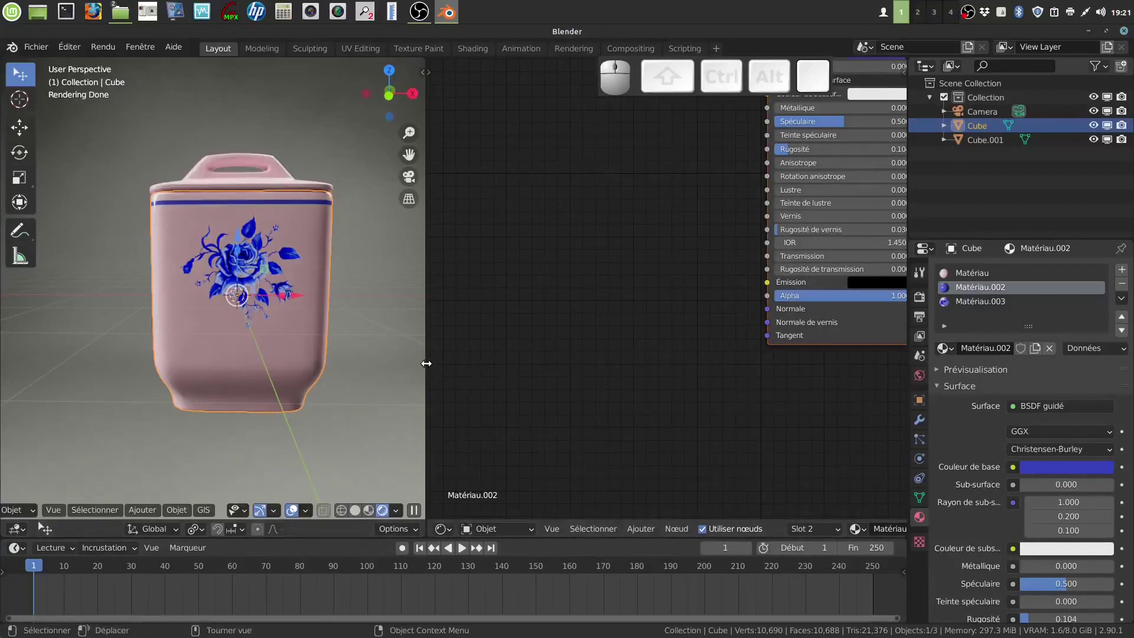
# Join the node editor area into the 3D view and switch to solid shading
pyautogui.rightClick(430, 365)
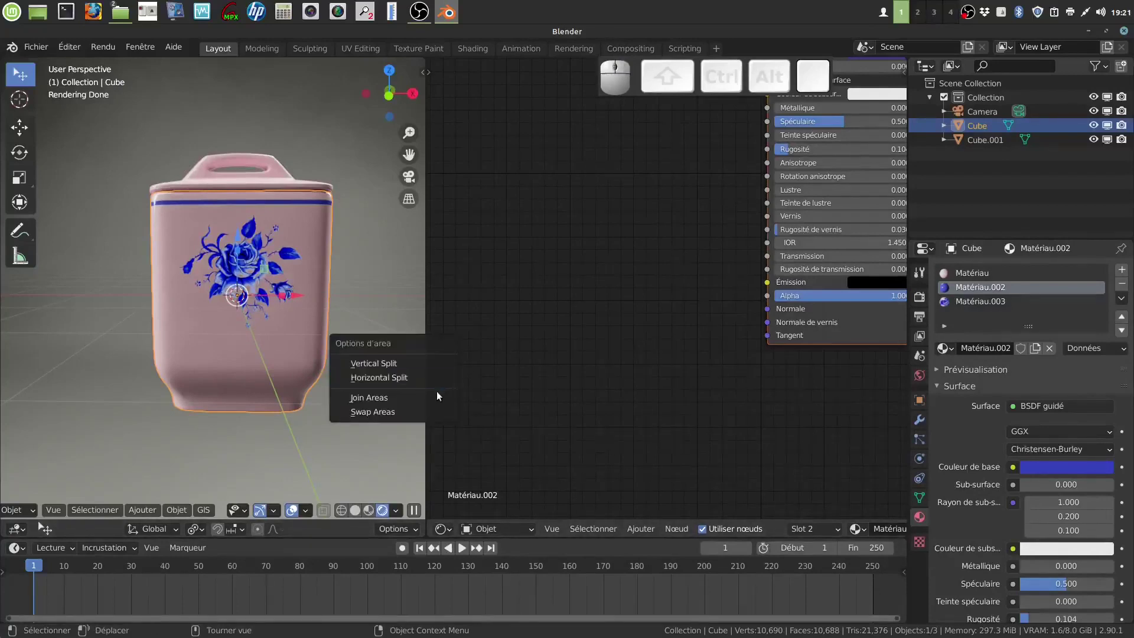
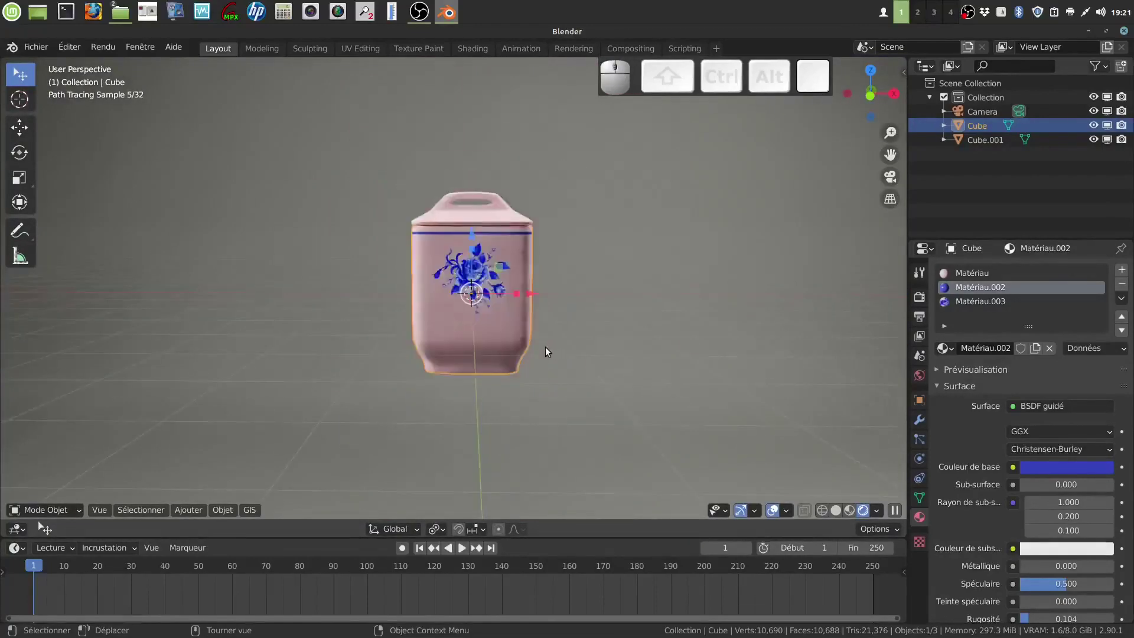
pyautogui.moveTo(573, 345); pyautogui.dragTo(784, 494)
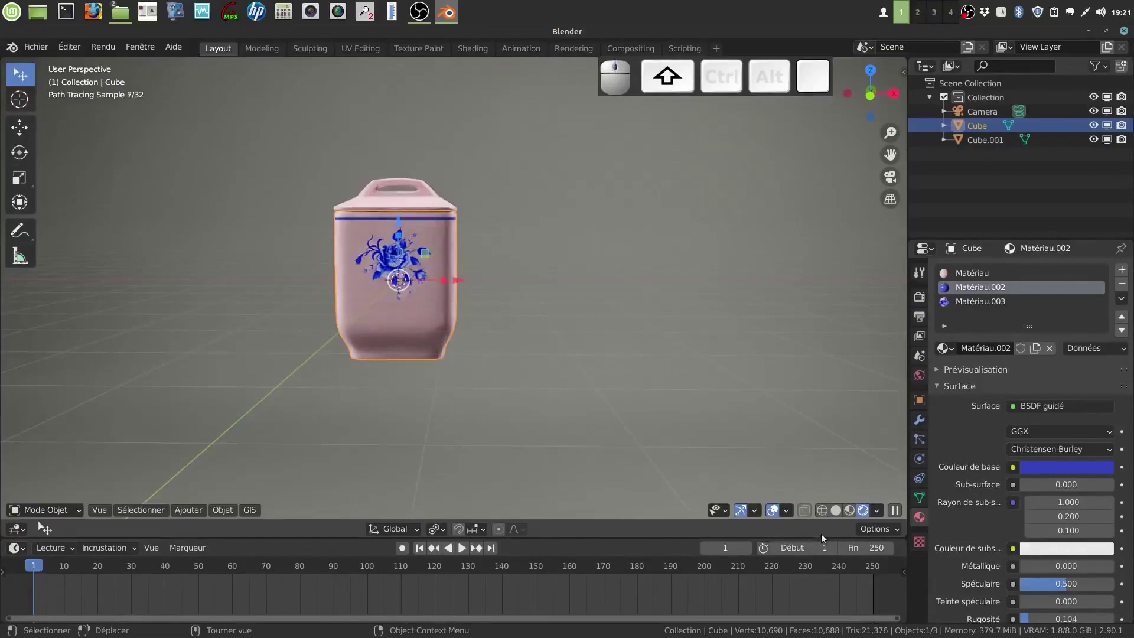
pyautogui.click(838, 512)
pyautogui.moveTo(476, 331); pyautogui.dragTo(452, 344)
# In front view, duplicate the pot together with its lid with Shift+D
pyautogui.press('1')
pyautogui.click(391, 216)
pyautogui.press('shift+d')
pyautogui.click(506, 312)
# Move the copy right of the original and select the copied pot body and lid
pyautogui.moveTo(429, 262); pyautogui.dragTo(570, 256)
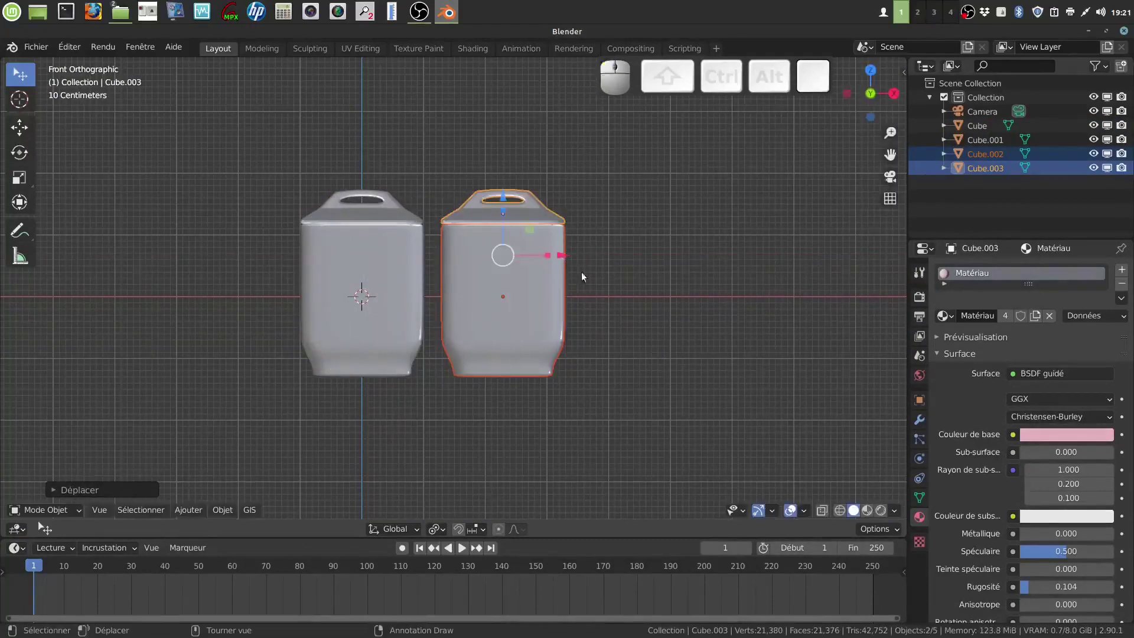
pyautogui.press('a')
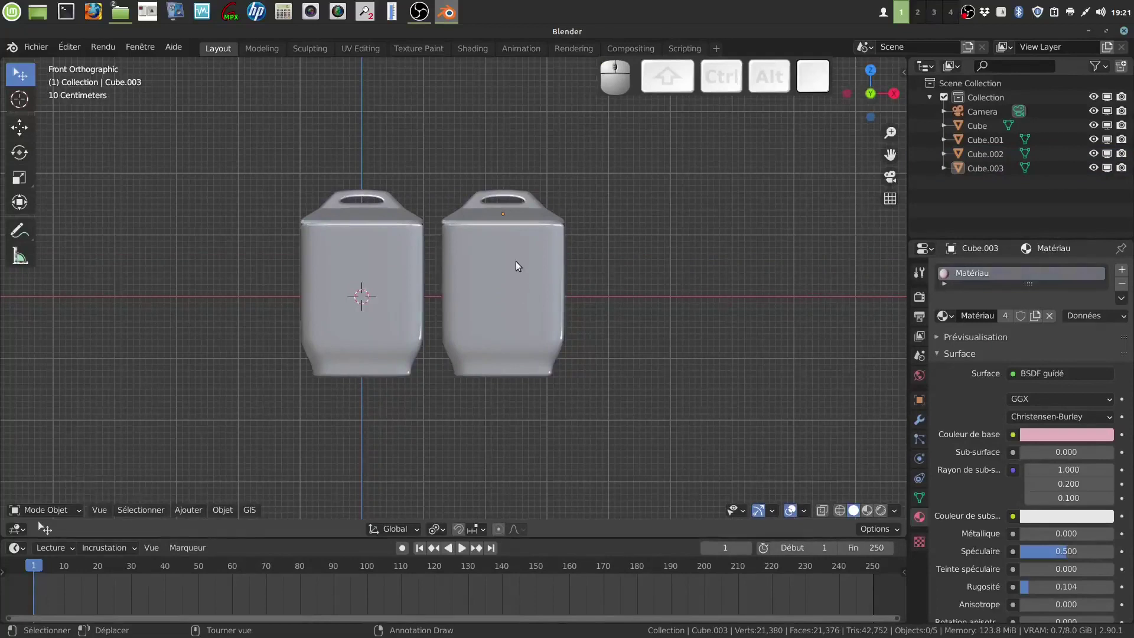
pyautogui.click(520, 250)
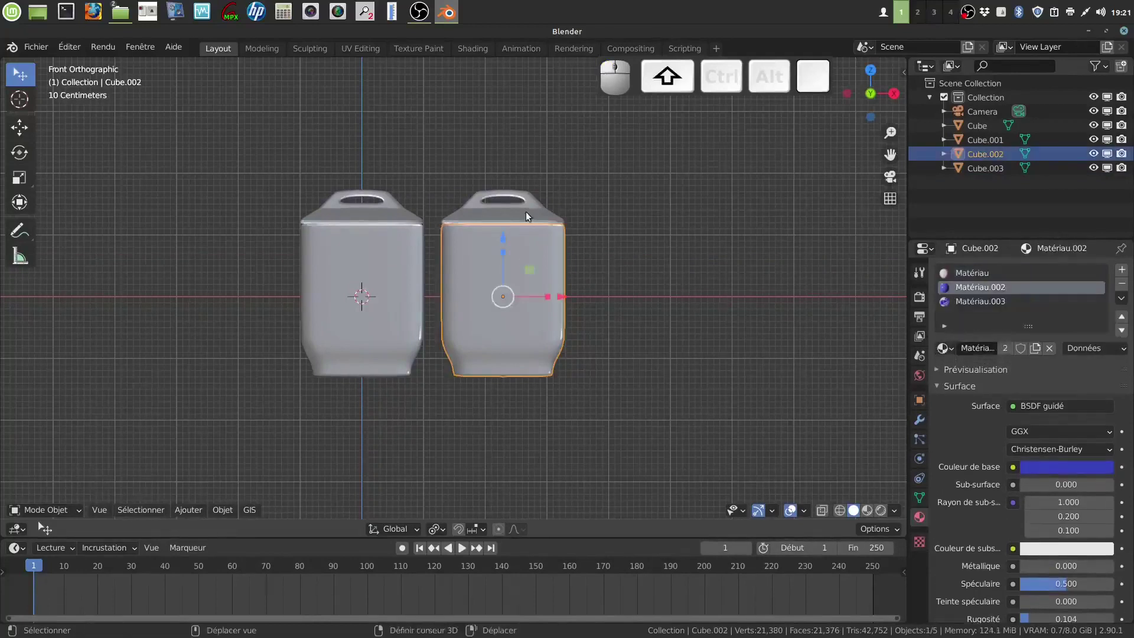
pyautogui.click(530, 216)
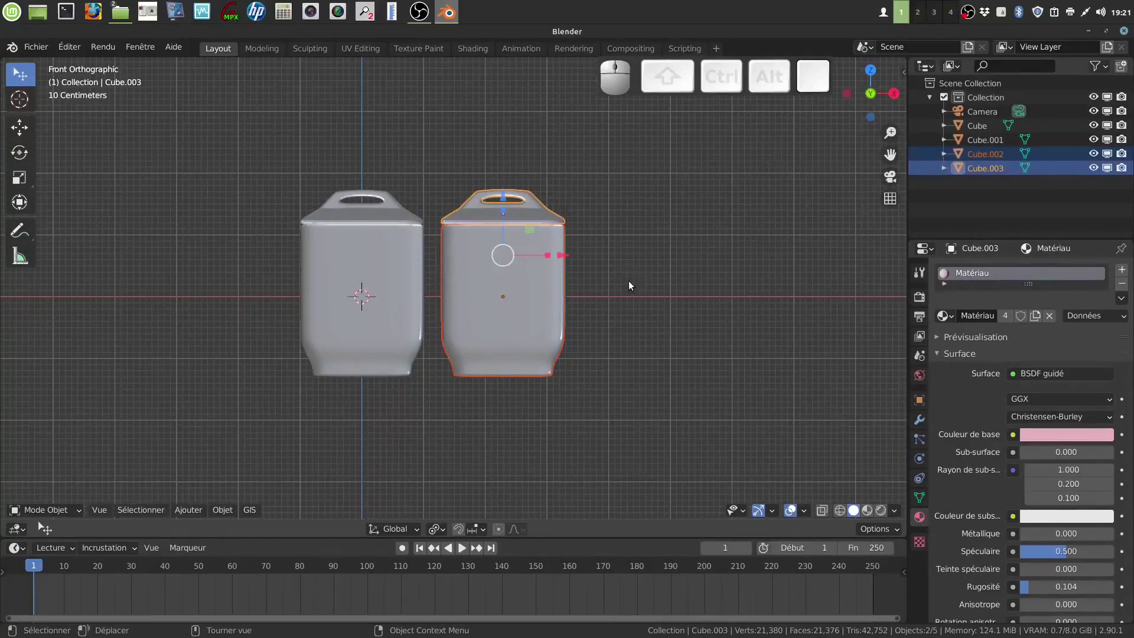
# Delete the copies and select the original pot, recentred in the view
pyautogui.press('x')
pyautogui.click(635, 288)
pyautogui.click(364, 313)
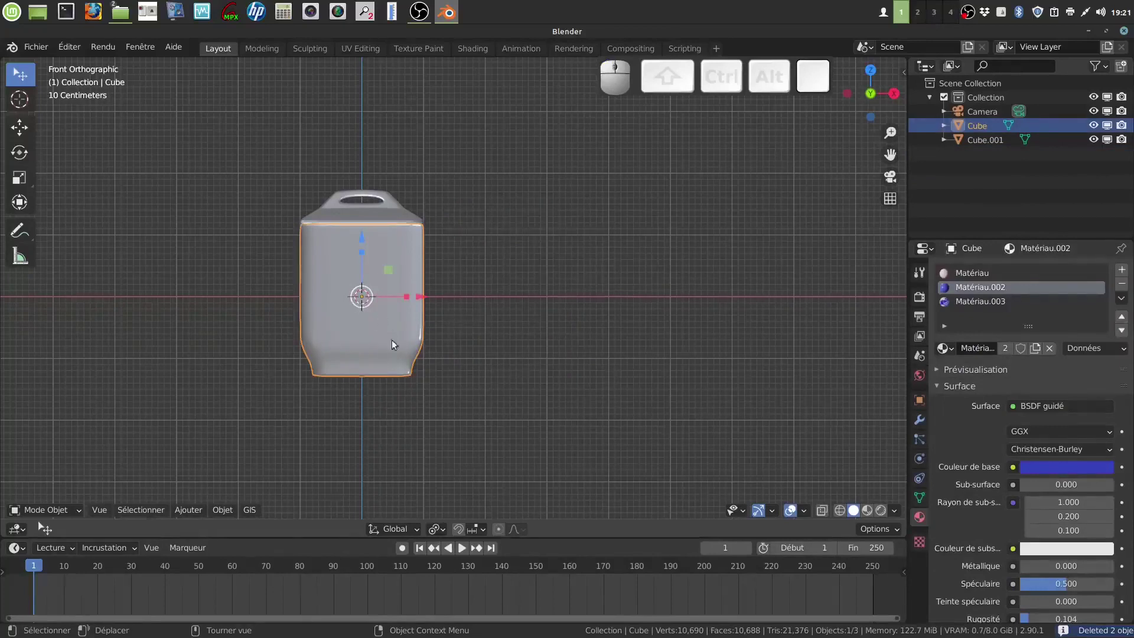
pyautogui.moveTo(623, 319); pyautogui.dragTo(596, 288)
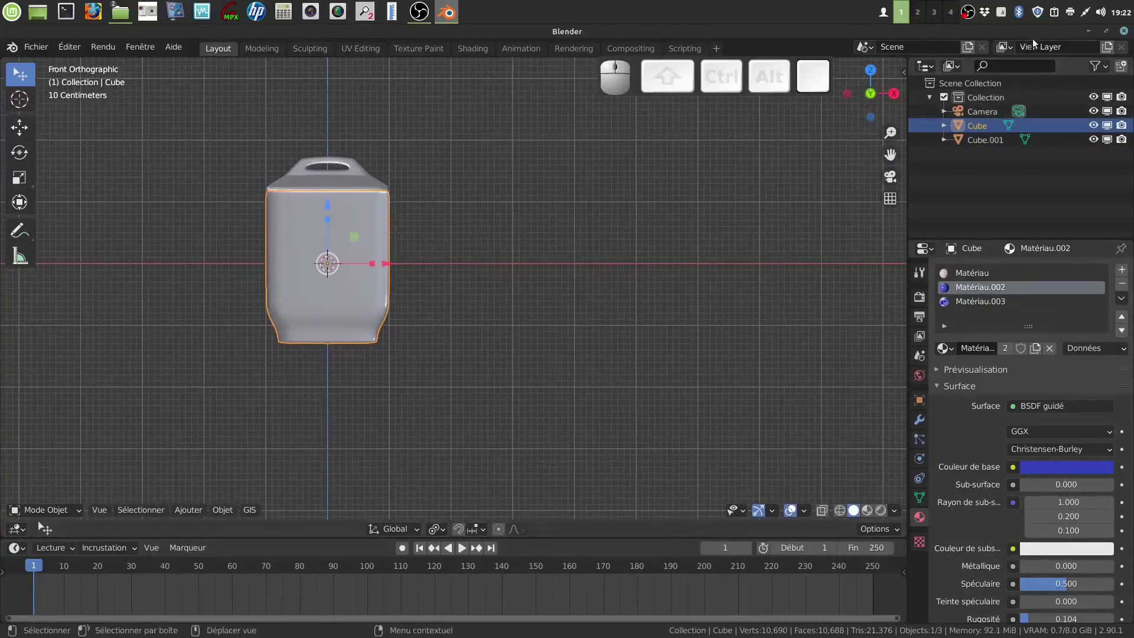
# Minimize Blender and the Nemo fleurs bleus window, then launch GIMP from the desktop
pyautogui.click(1092, 33)
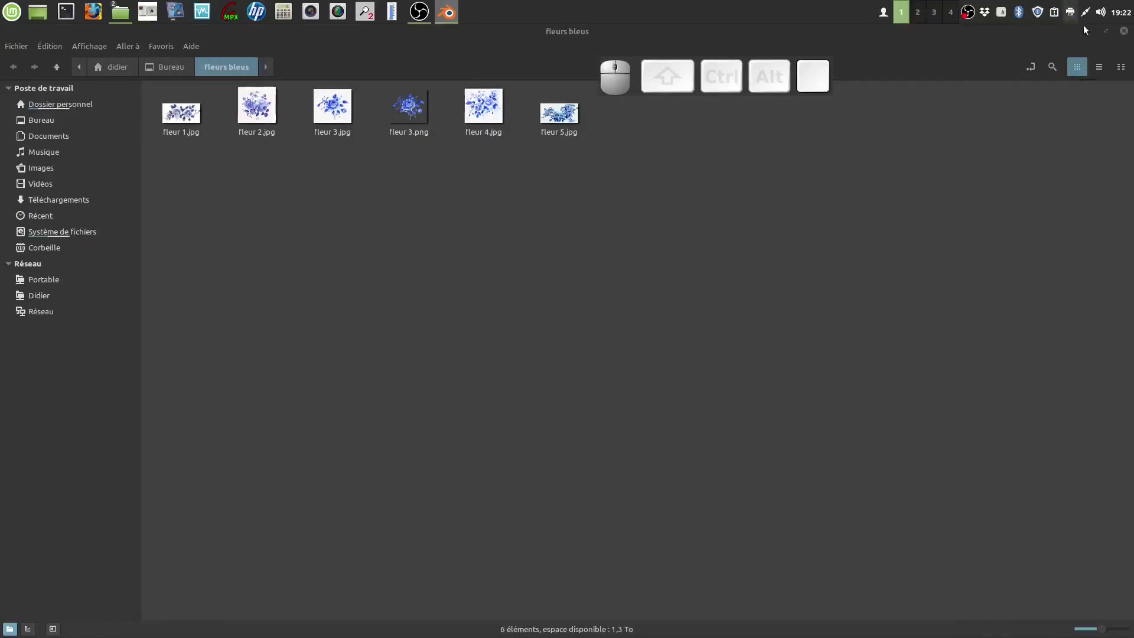
pyautogui.click(1128, 34)
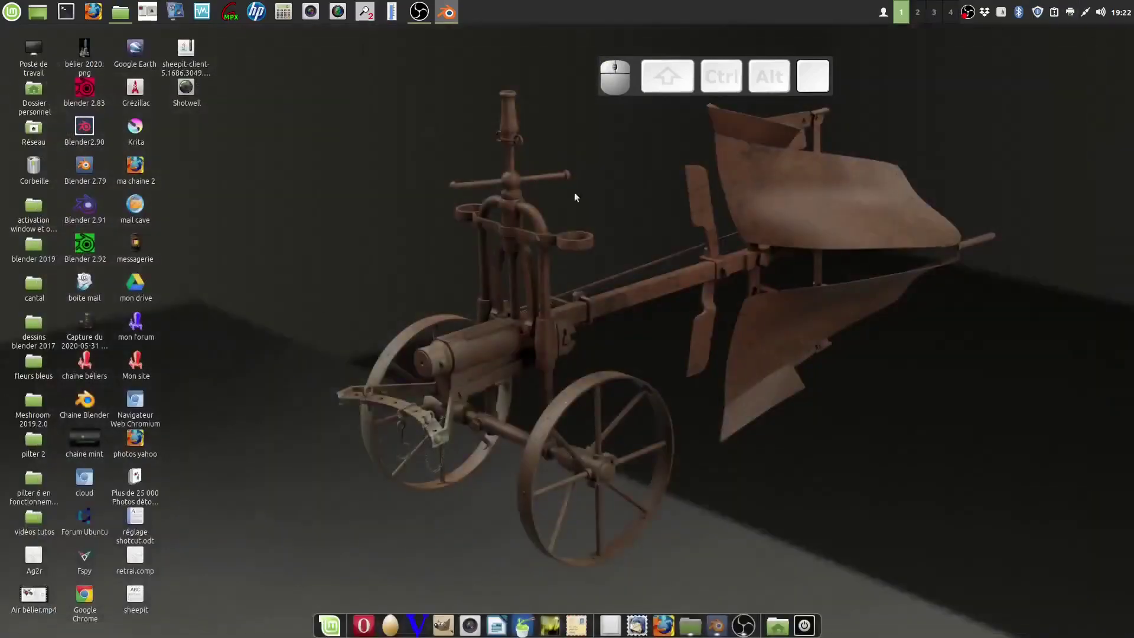
pyautogui.click(243, 336)
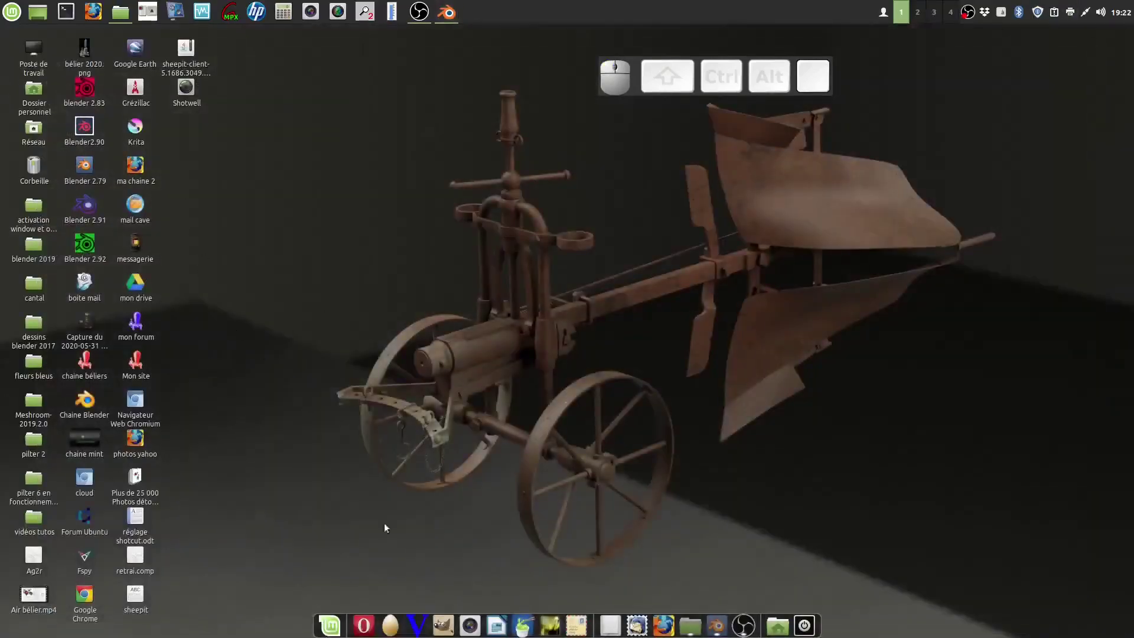
pyautogui.click(446, 620)
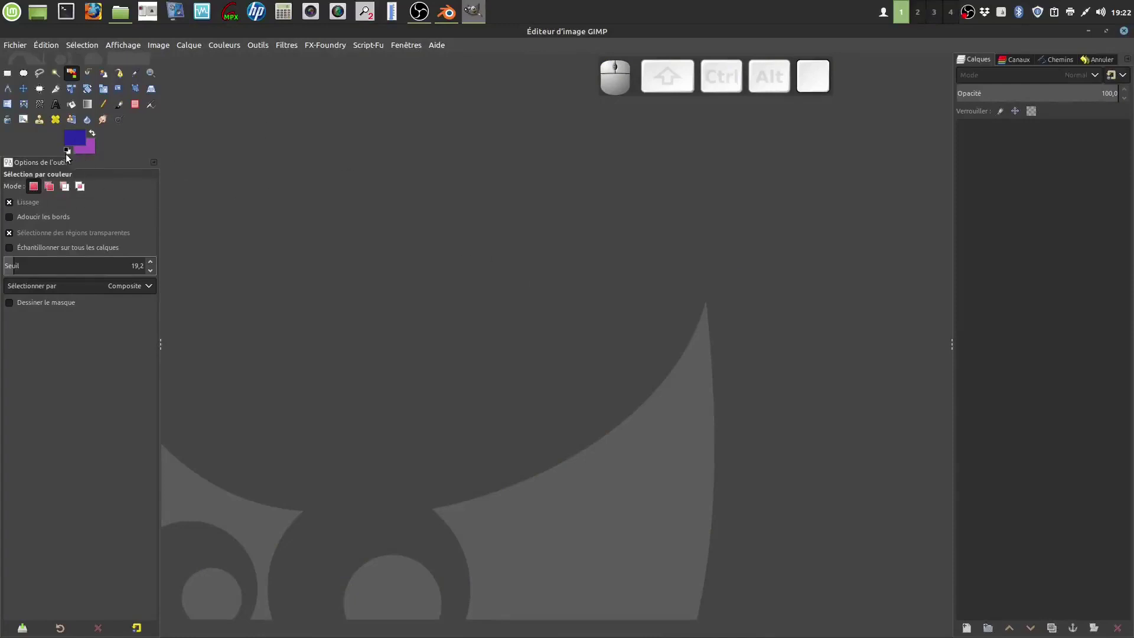
# Reset colours and create a new blank A4 300 ppi landscape image (3508×2480)
pyautogui.click(68, 153)
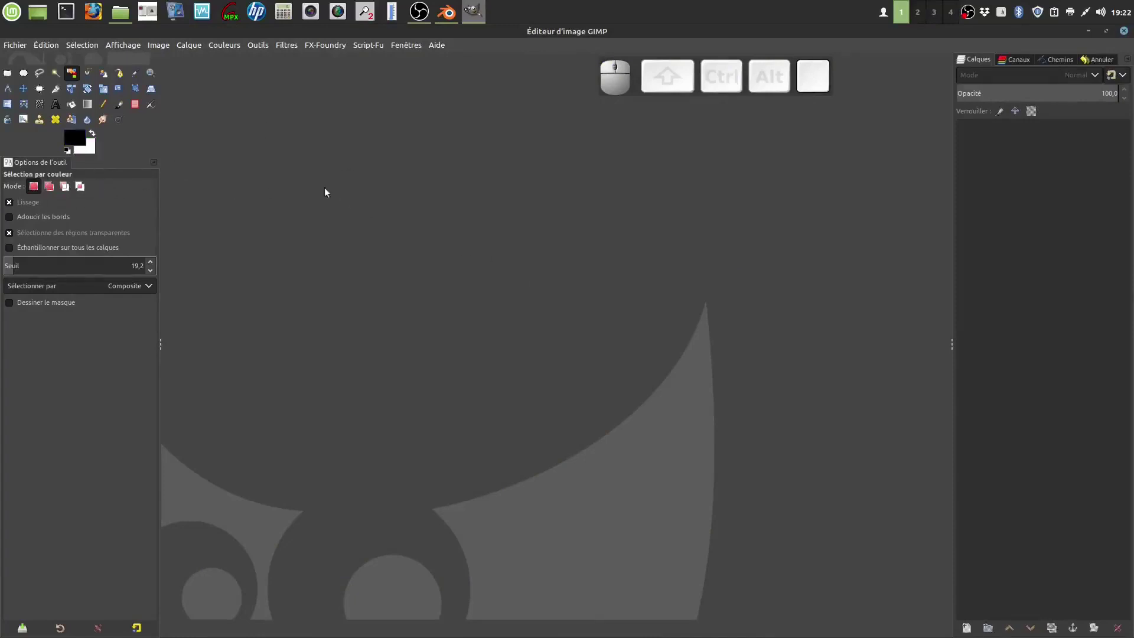
pyautogui.click(25, 50)
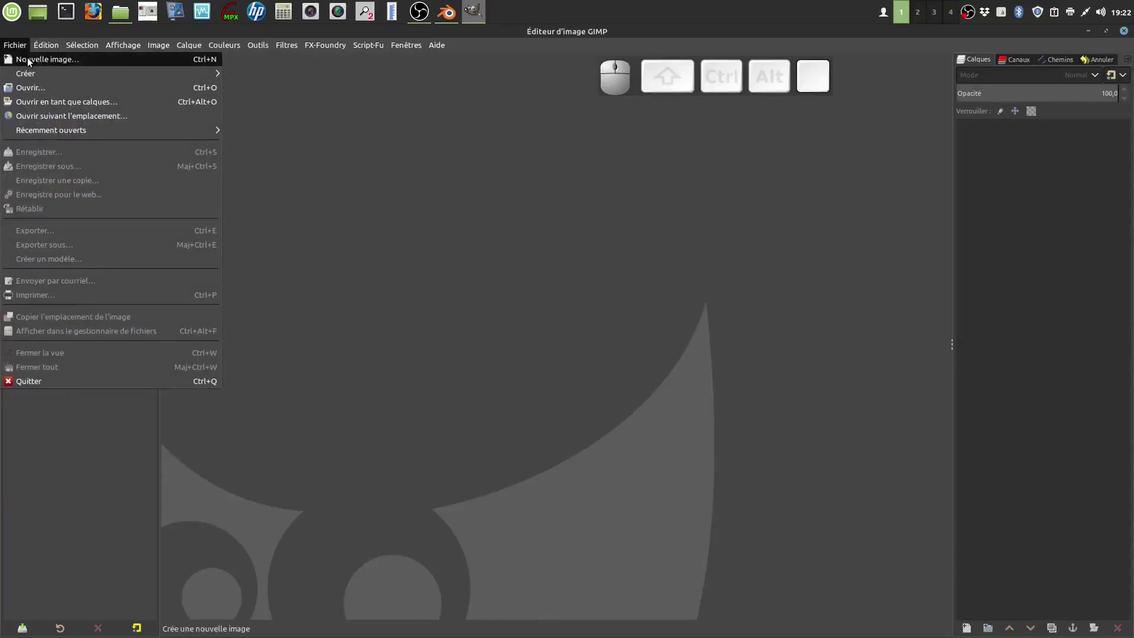
pyautogui.click(31, 61)
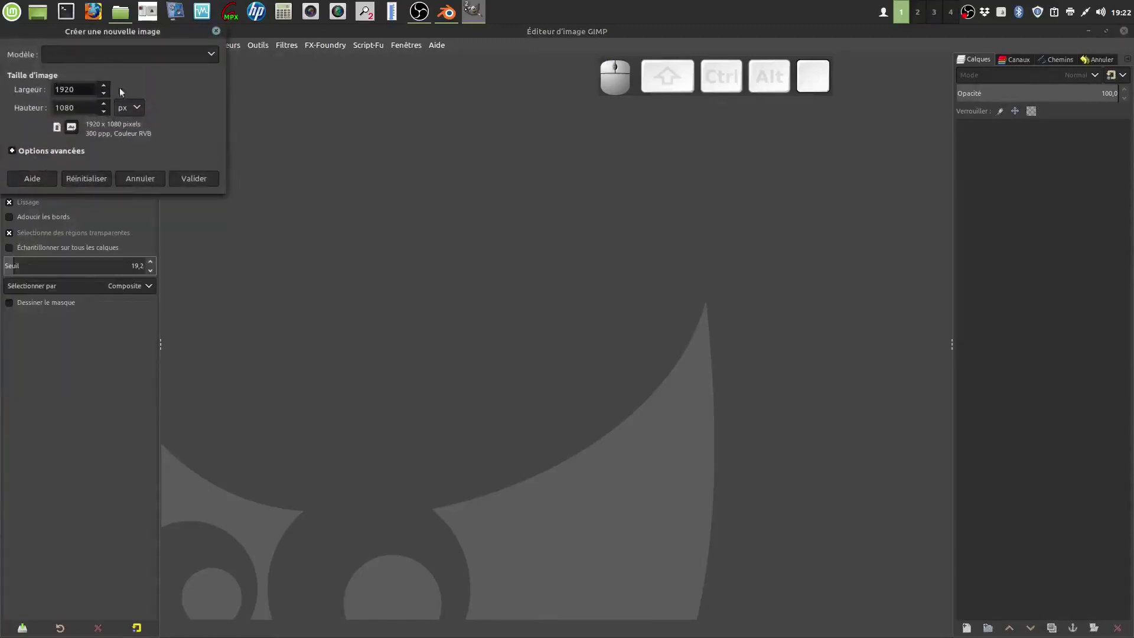
pyautogui.click(217, 57)
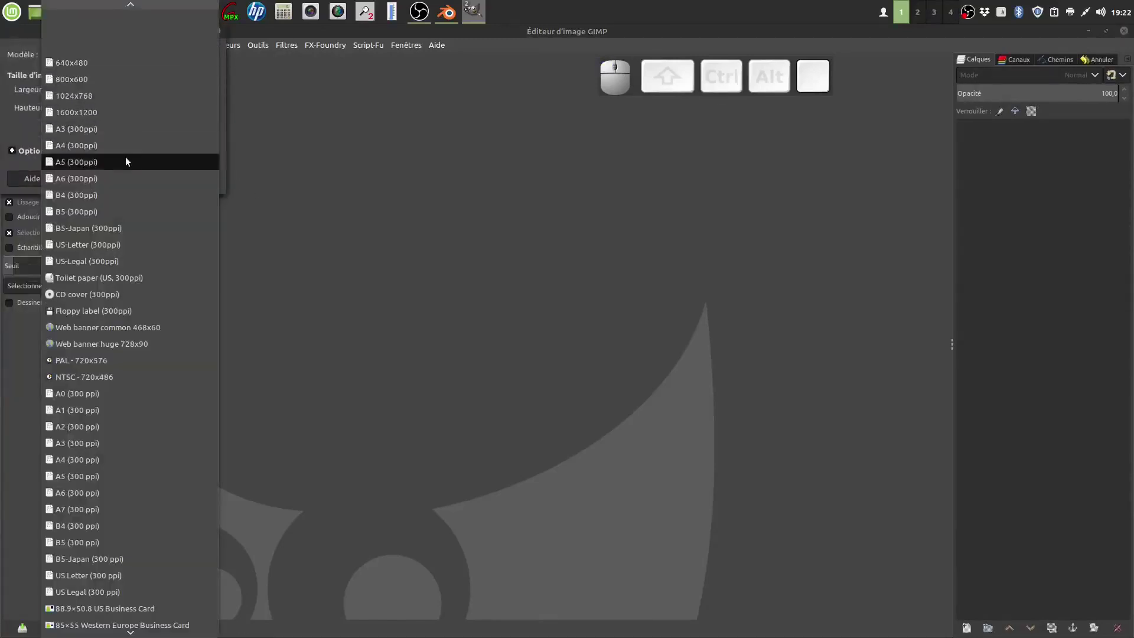
pyautogui.click(125, 149)
pyautogui.click(73, 129)
pyautogui.click(200, 181)
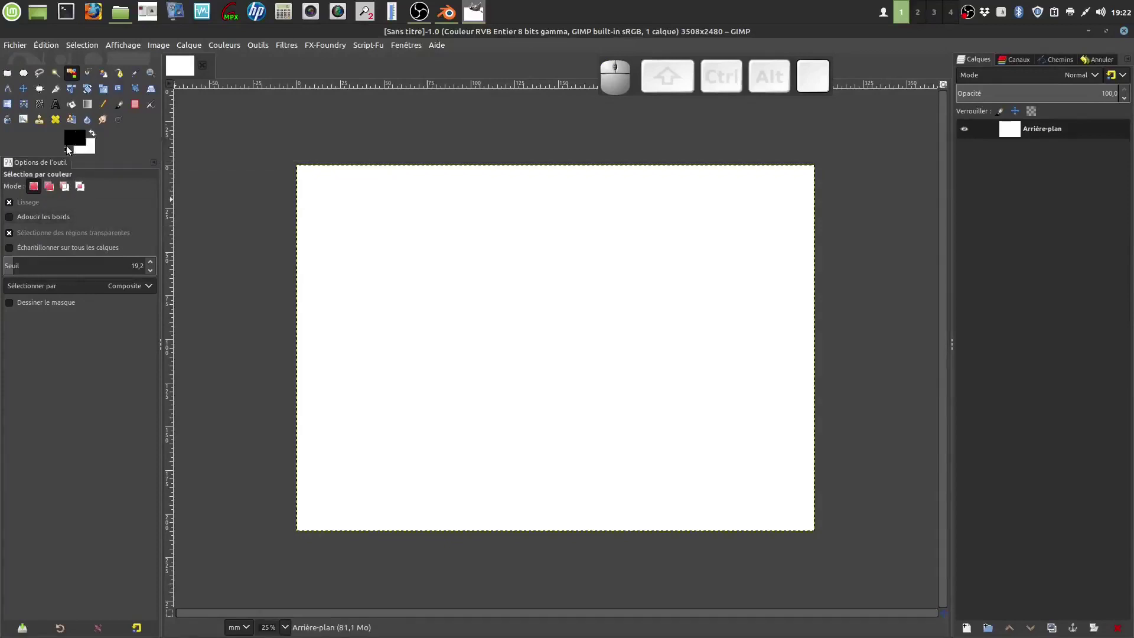
# Set the foreground colour to dark blue 1d1895 and activate the Text tool
pyautogui.click(79, 140)
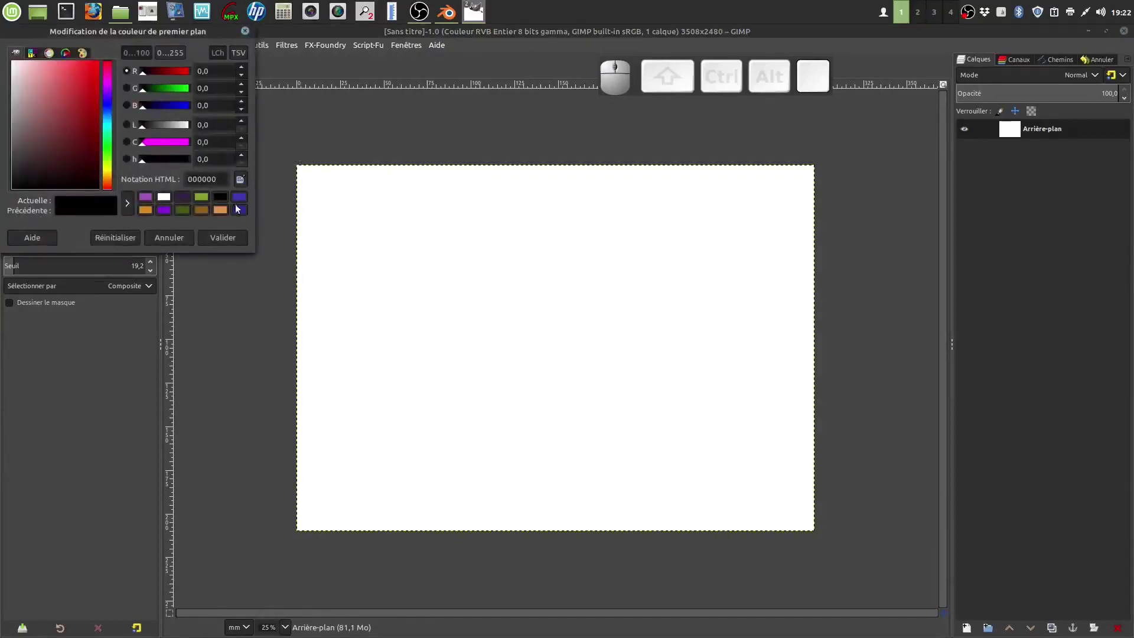
pyautogui.click(243, 209)
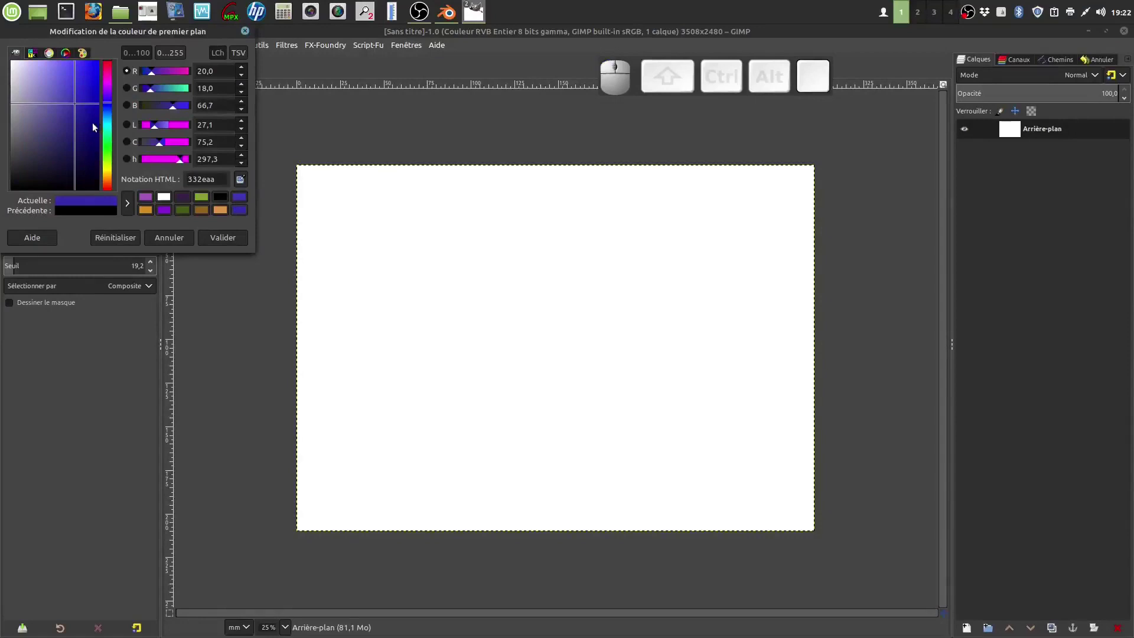
pyautogui.click(89, 116)
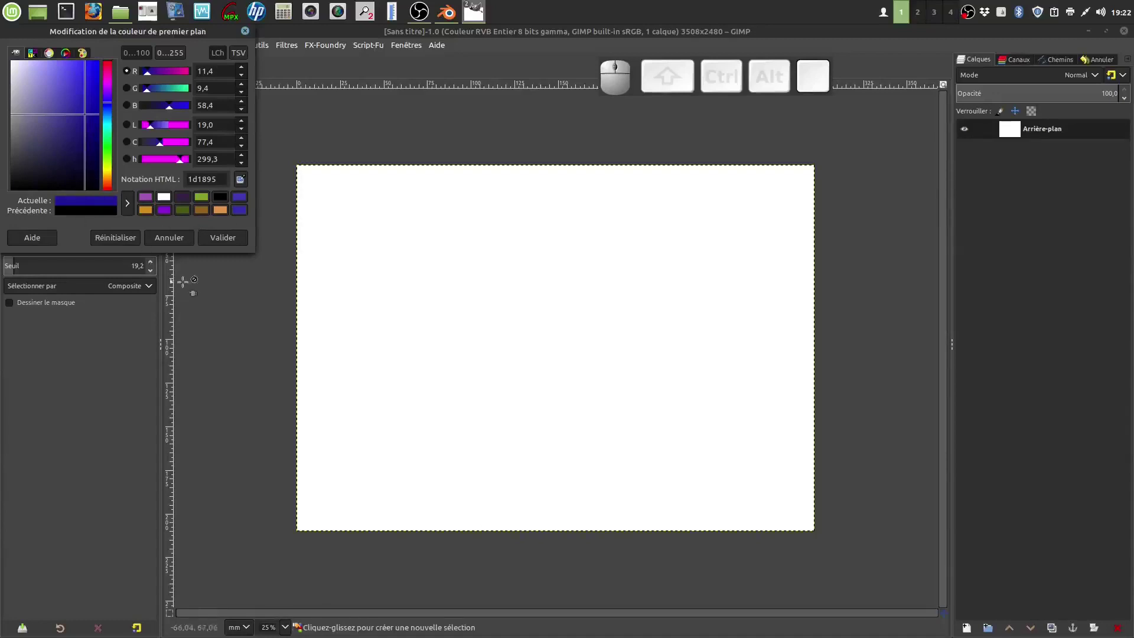
pyautogui.click(225, 239)
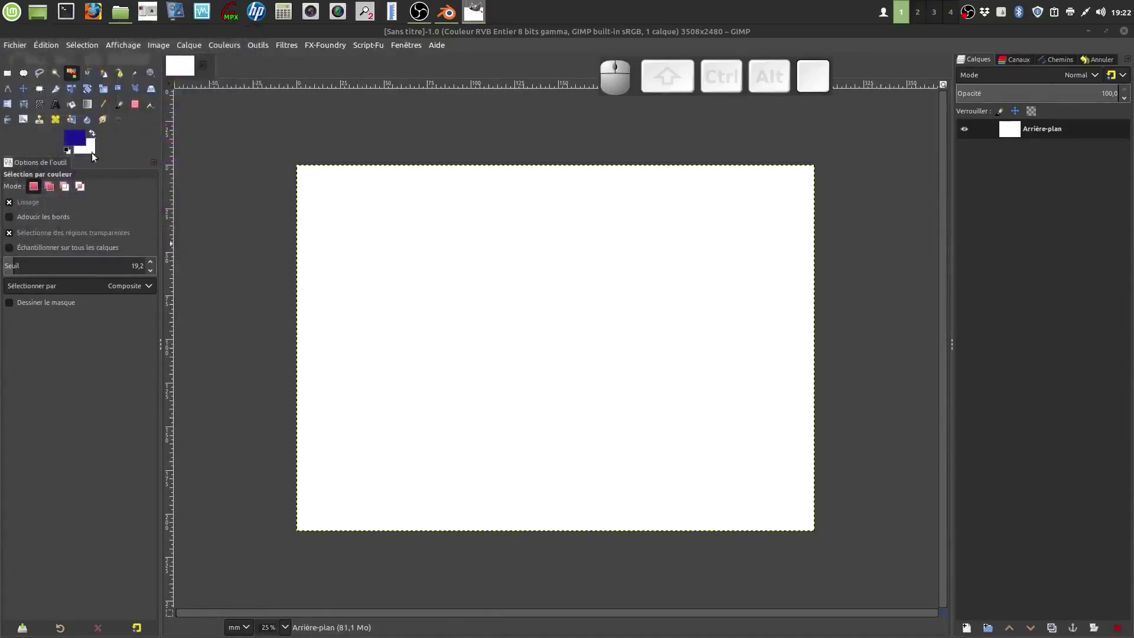
pyautogui.click(58, 106)
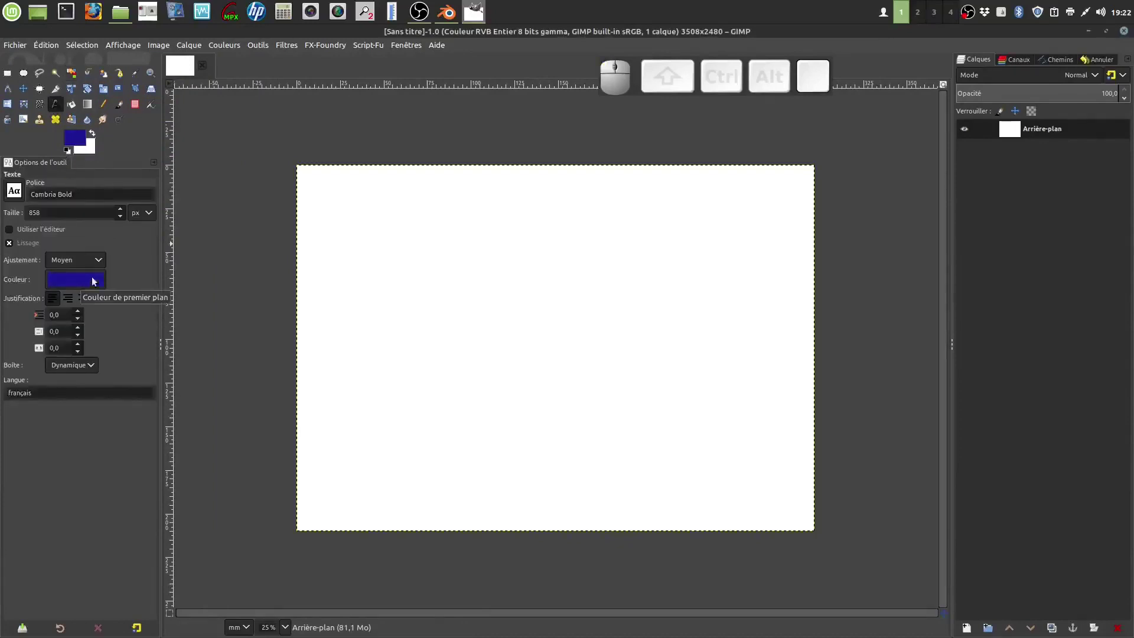
# Set the text font to Constantia Bold Italic from the Text tool's font list
pyautogui.click(15, 193)
pyautogui.scroll(-3)
pyautogui.scroll(-3)
pyautogui.scroll(-3)
pyautogui.scroll(-3)
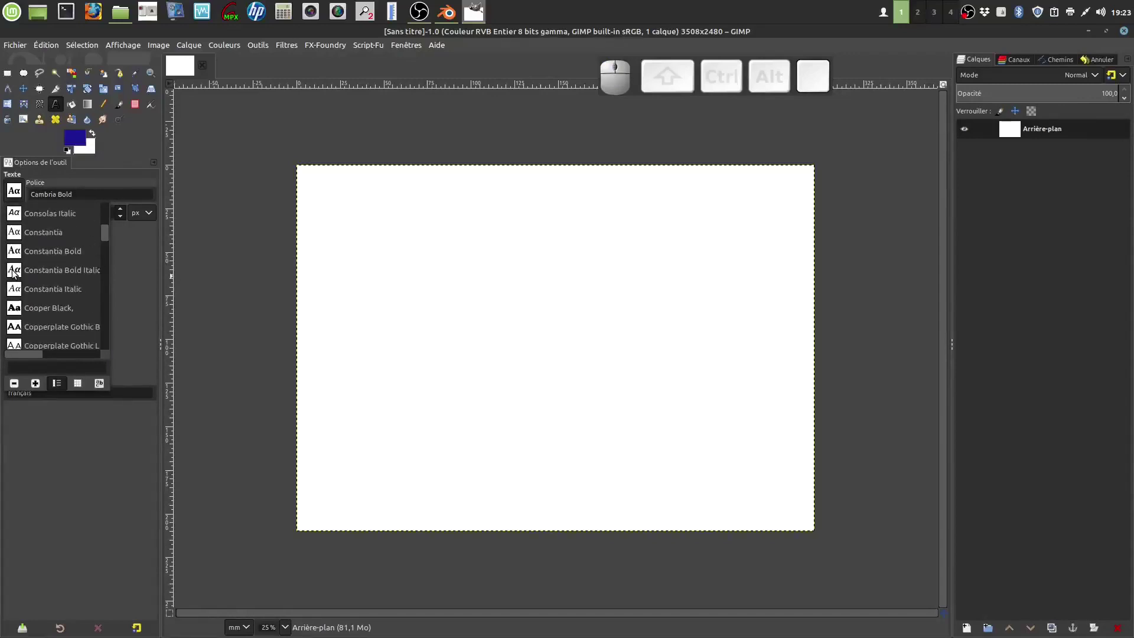
pyautogui.click(18, 271)
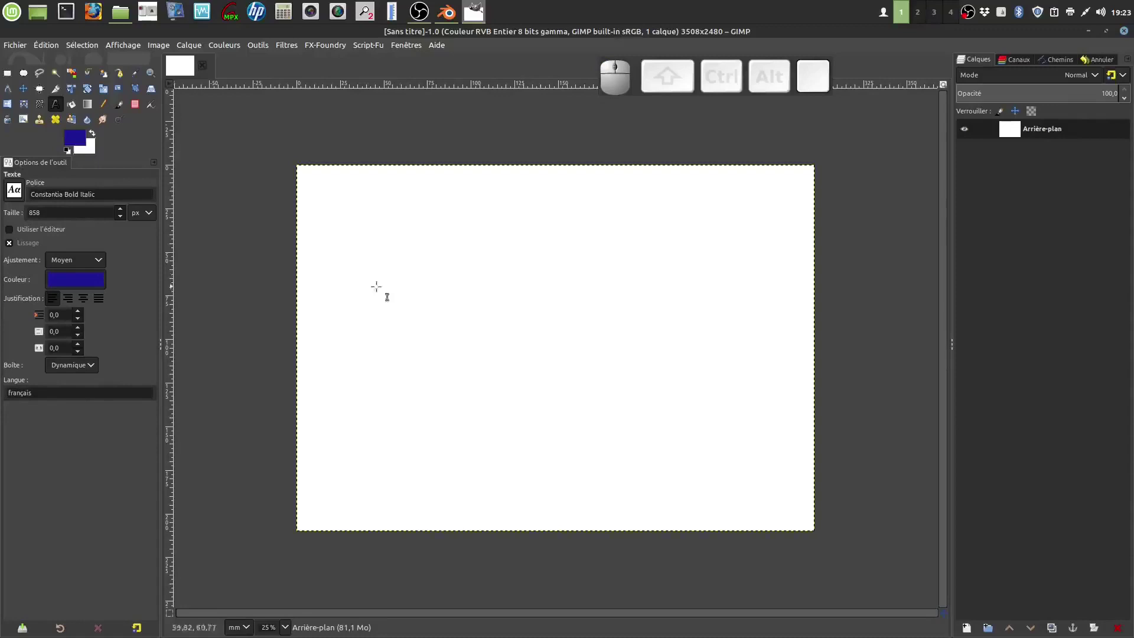
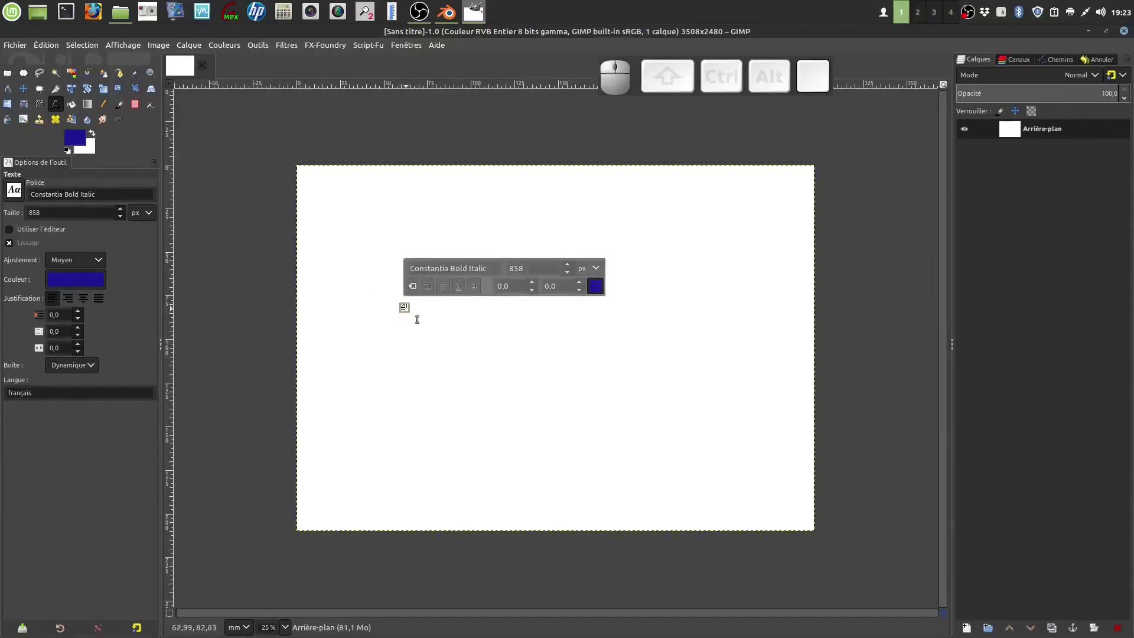
# Write the word Farine on the canvas in dark blue
pyautogui.press('shift+f')
pyautogui.press('shift+a')
pyautogui.press('shift+r')
pyautogui.press('i')
pyautogui.press('n')
pyautogui.press('e')
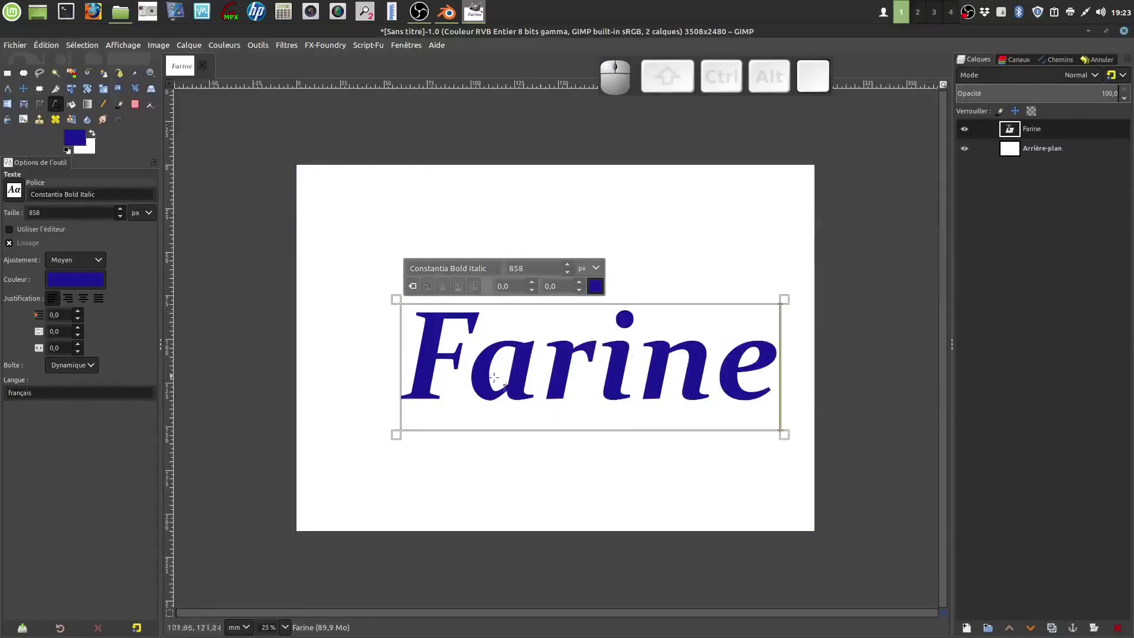
# Browse the font list and try the Forte font on the Farine text
pyautogui.click(20, 193)
pyautogui.scroll(-3)
pyautogui.scroll(-3)
pyautogui.scroll(-3)
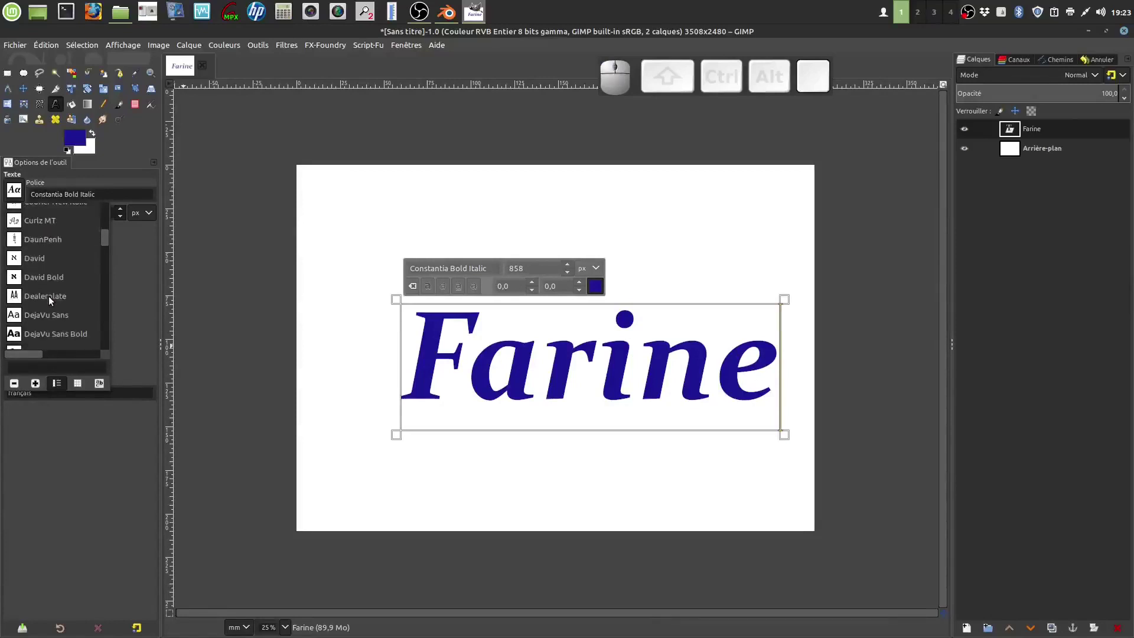
pyautogui.scroll(-3)
pyautogui.scroll(-3)
pyautogui.scroll(-3)
pyautogui.scroll(-3)
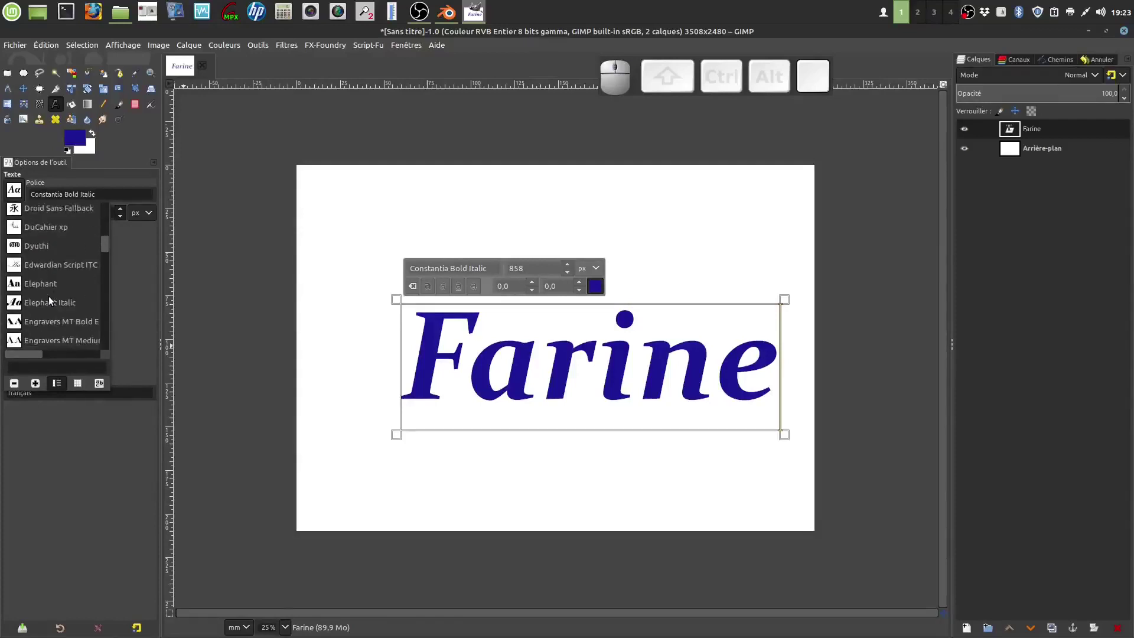
pyautogui.click(16, 304)
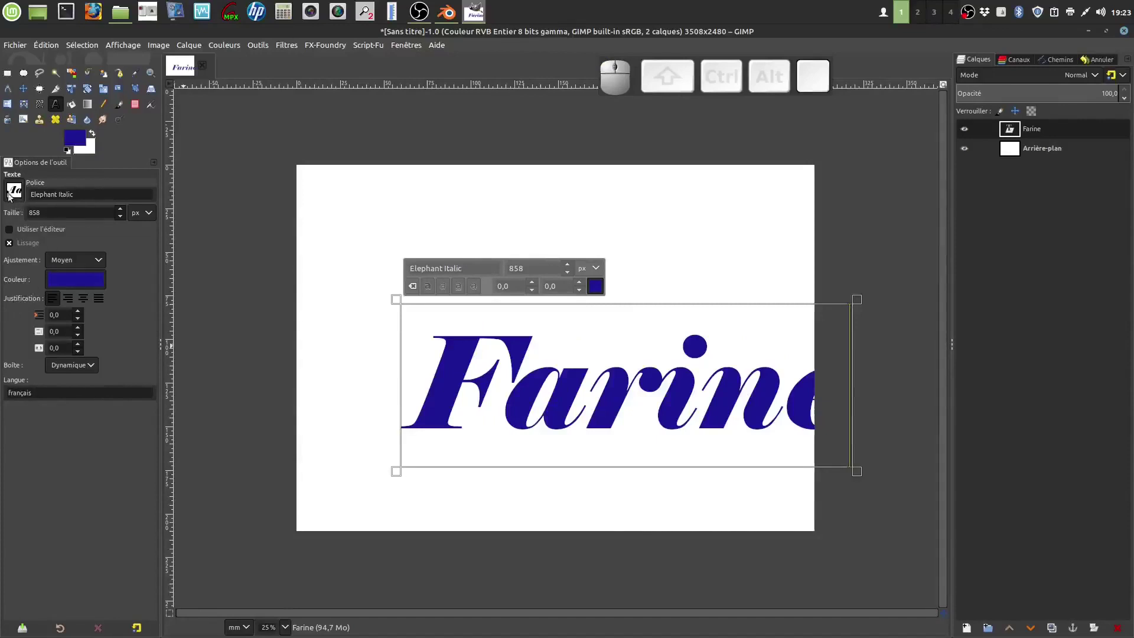
pyautogui.click(11, 194)
pyautogui.scroll(-3)
pyautogui.scroll(-3)
pyautogui.scroll(-3)
pyautogui.scroll(-3)
pyautogui.moveTo(33, 311); pyautogui.dragTo(17, 298)
pyautogui.click(17, 298)
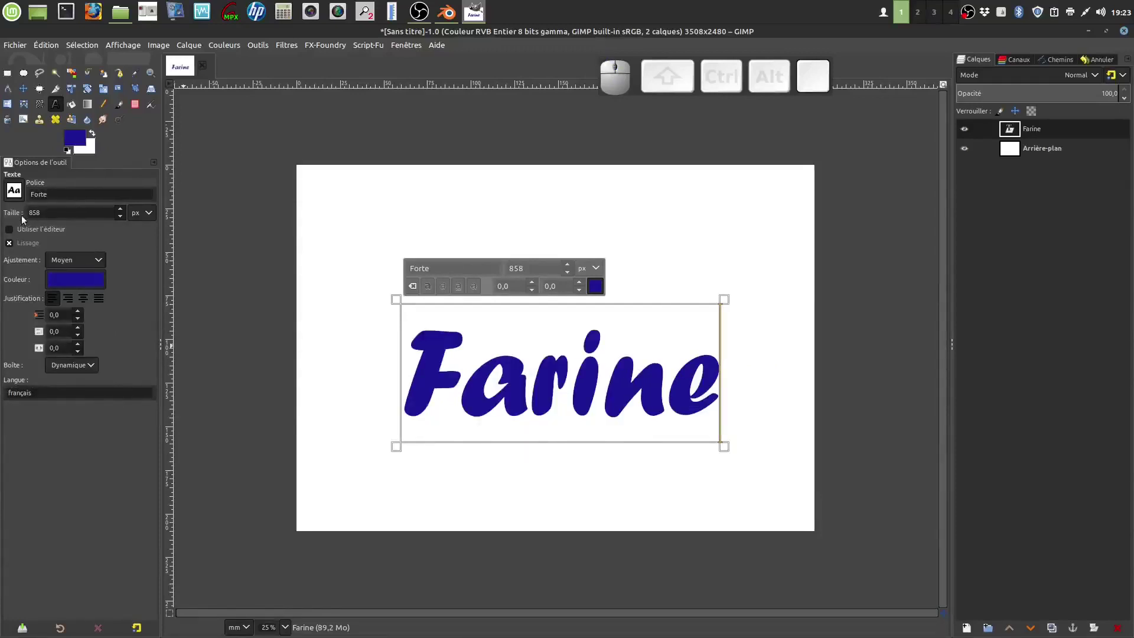
# Switch the Farine text to French Script MT and enlarge it to 904 px
pyautogui.click(18, 196)
pyautogui.scroll(-3)
pyautogui.scroll(-3)
pyautogui.scroll(-3)
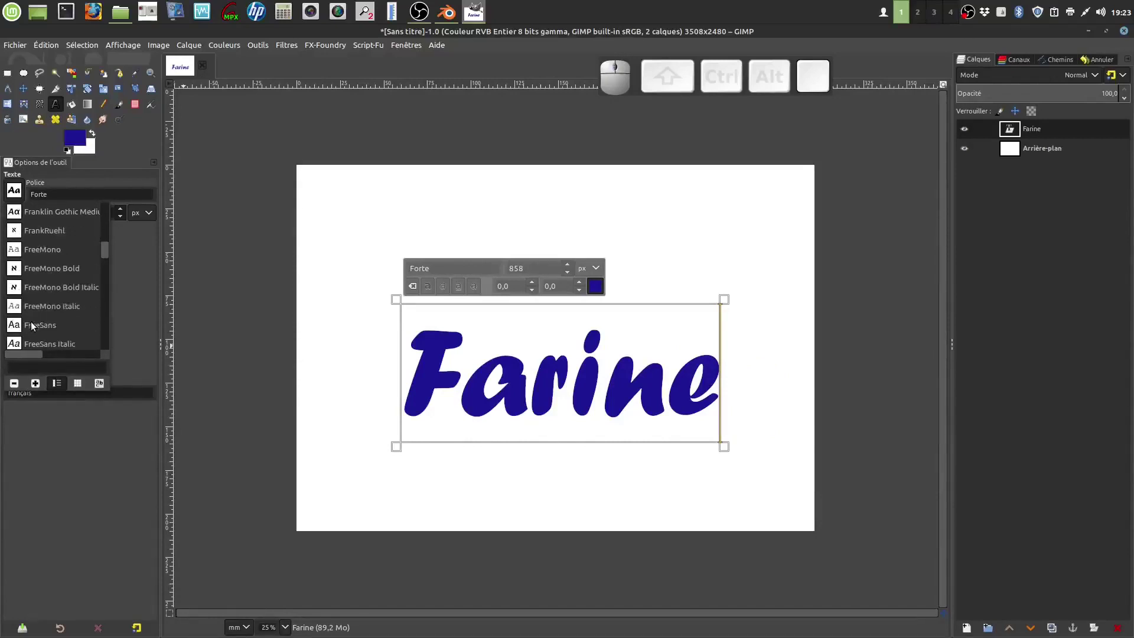
pyautogui.scroll(-3)
pyautogui.scroll(-3)
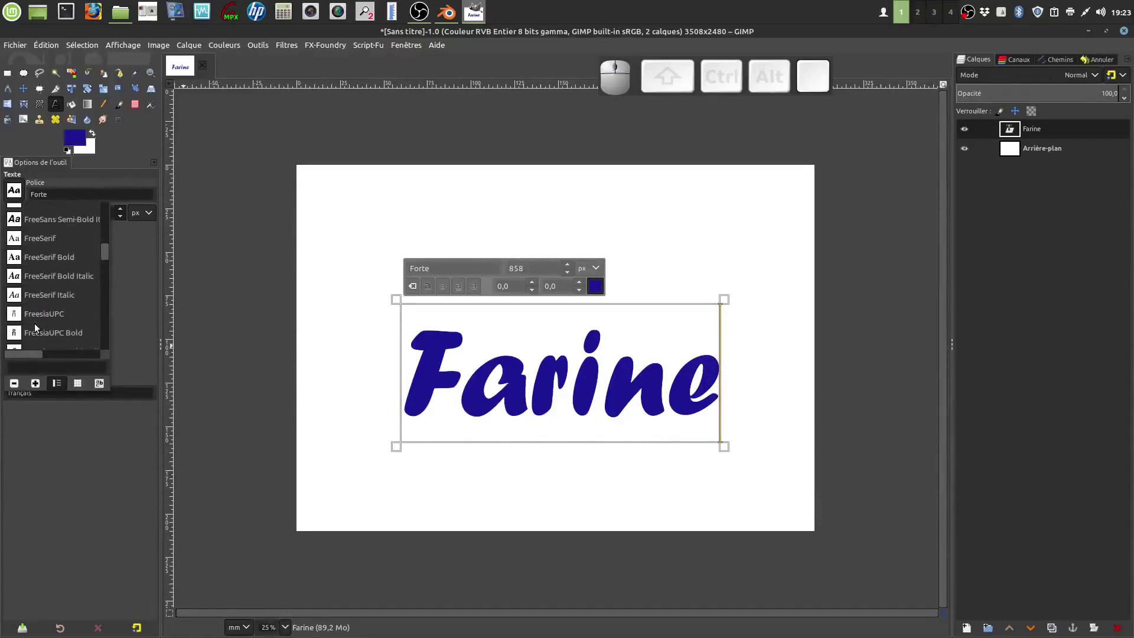
pyautogui.scroll(-3)
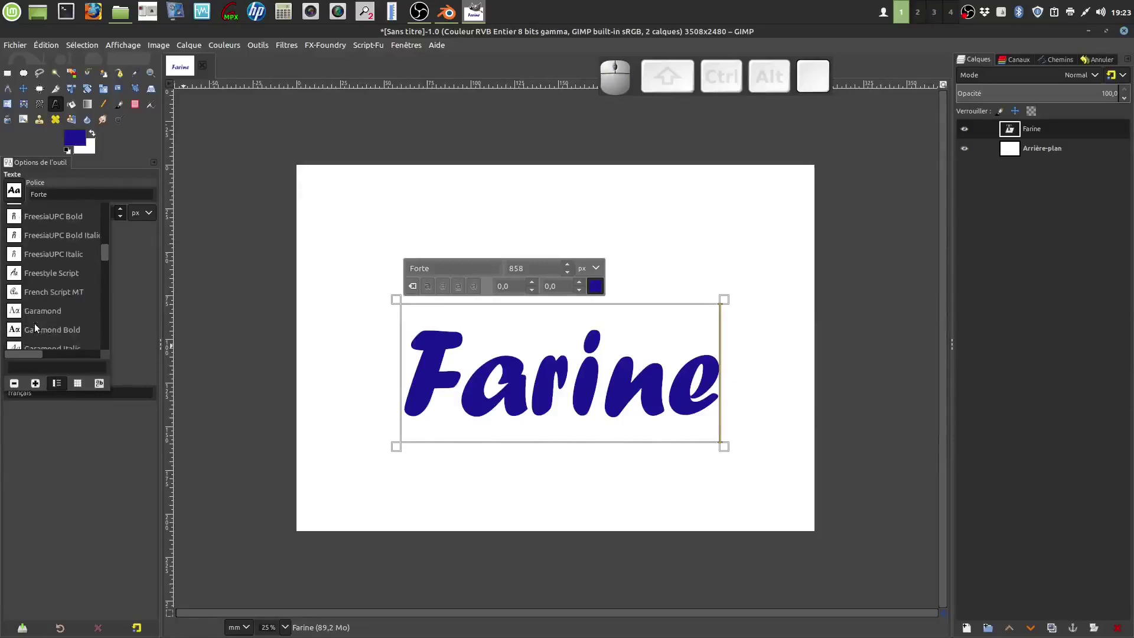
pyautogui.click(19, 299)
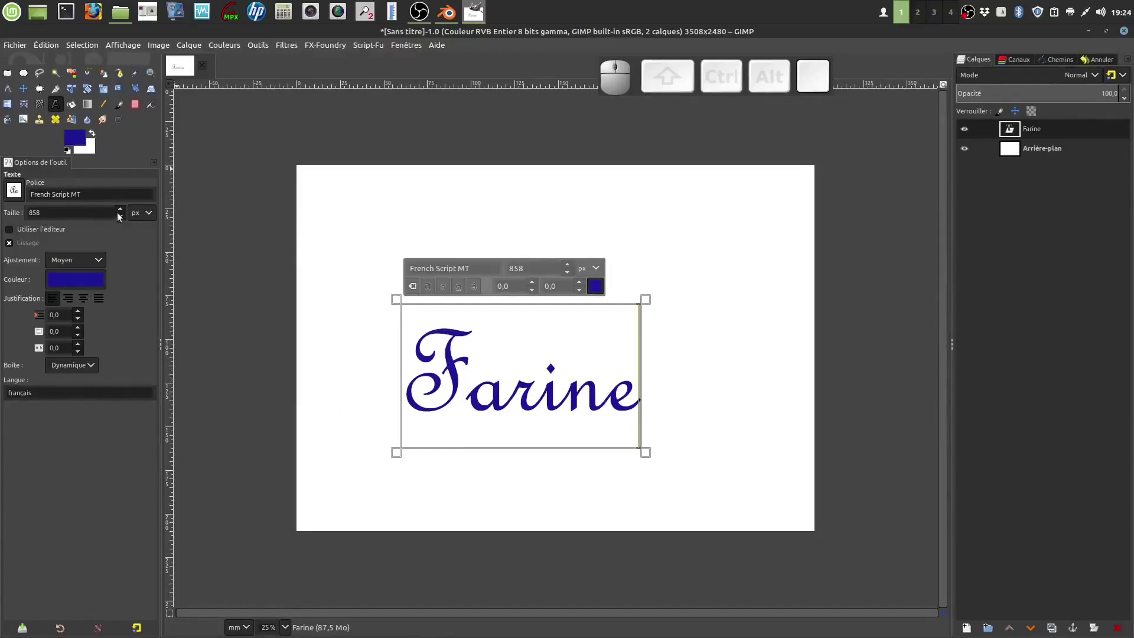
pyautogui.click(124, 215)
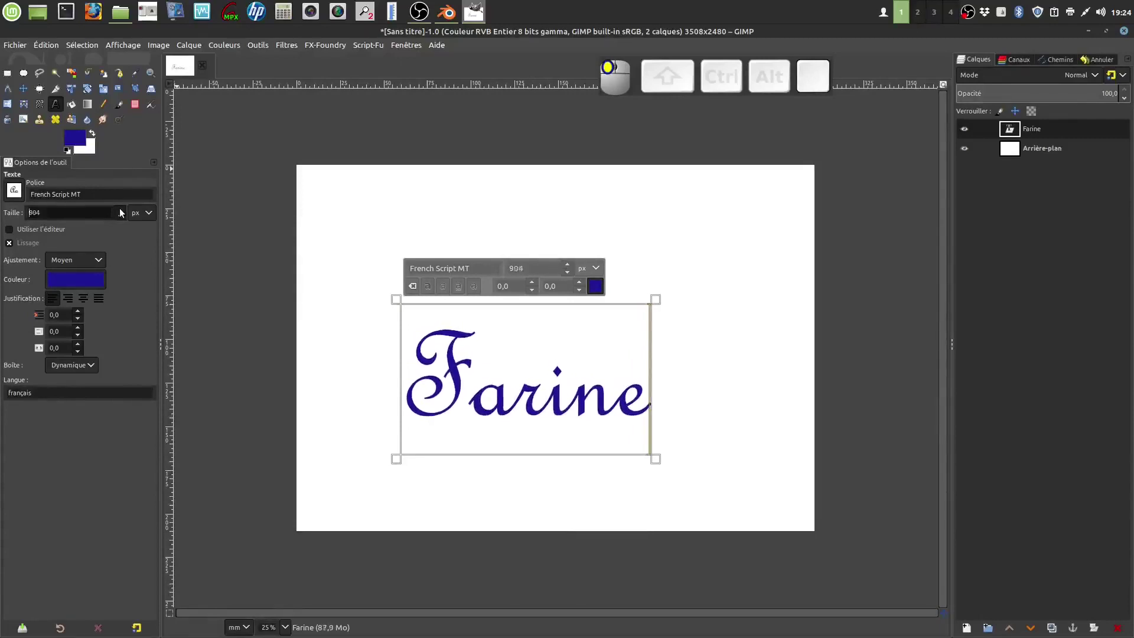
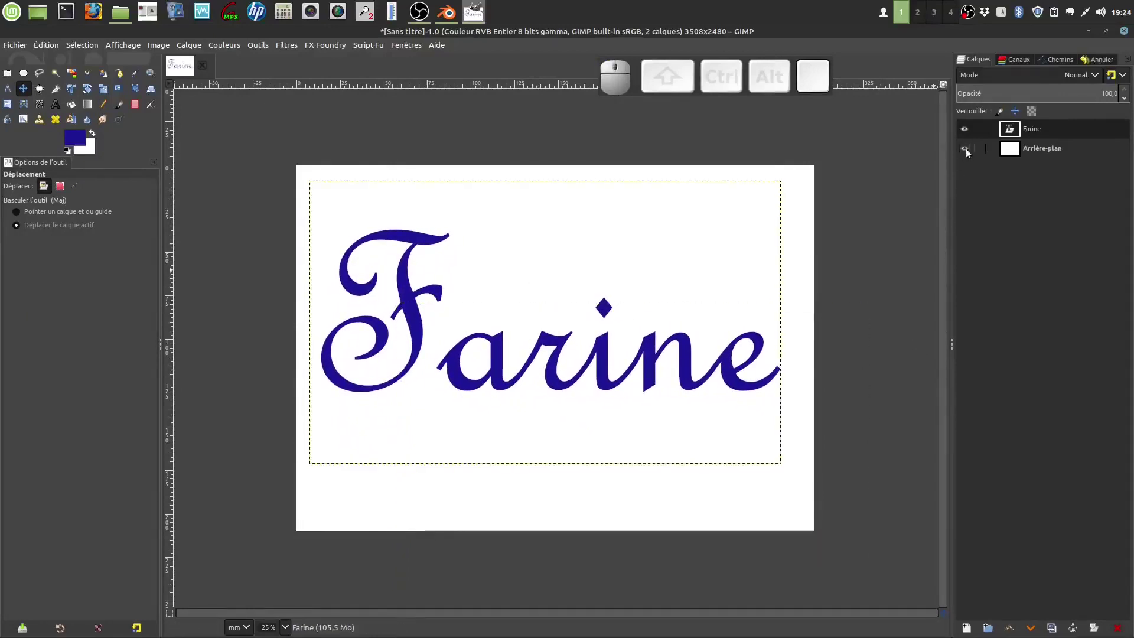
# Hide the white background layer and start an Export As to the Bureau/fleurs bleus folder
pyautogui.click(970, 151)
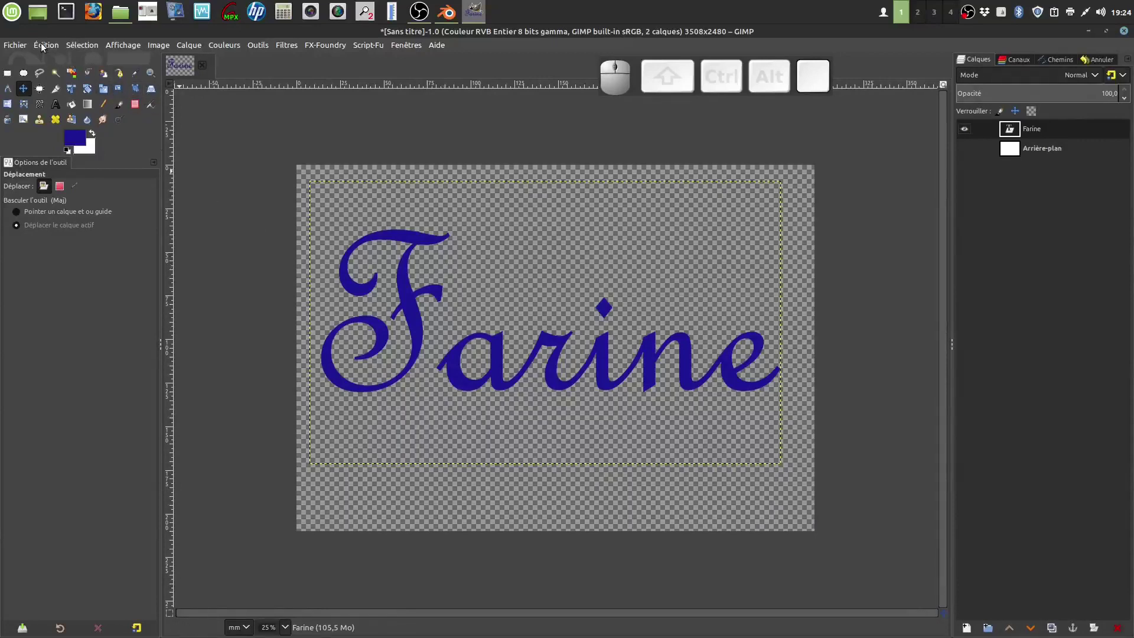
pyautogui.click(11, 49)
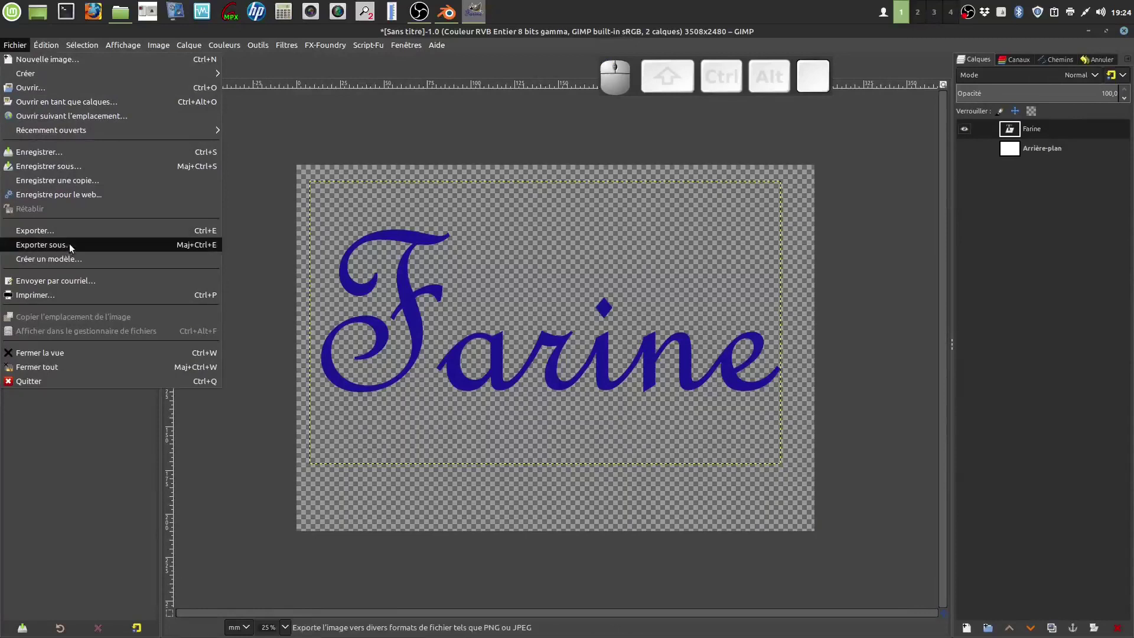
pyautogui.click(74, 246)
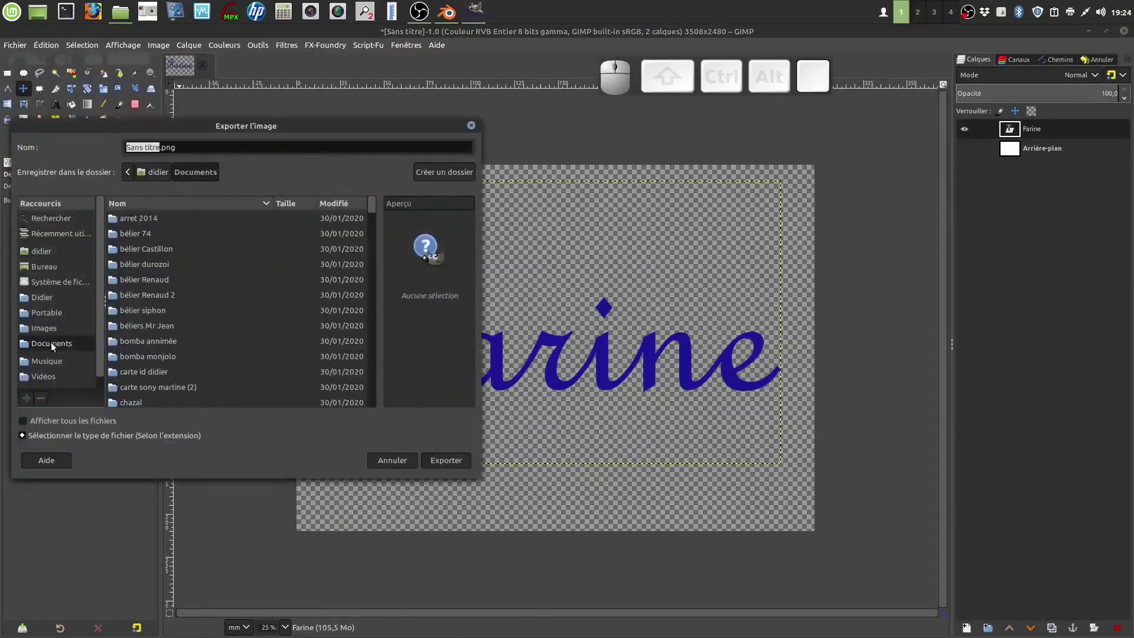
pyautogui.click(56, 271)
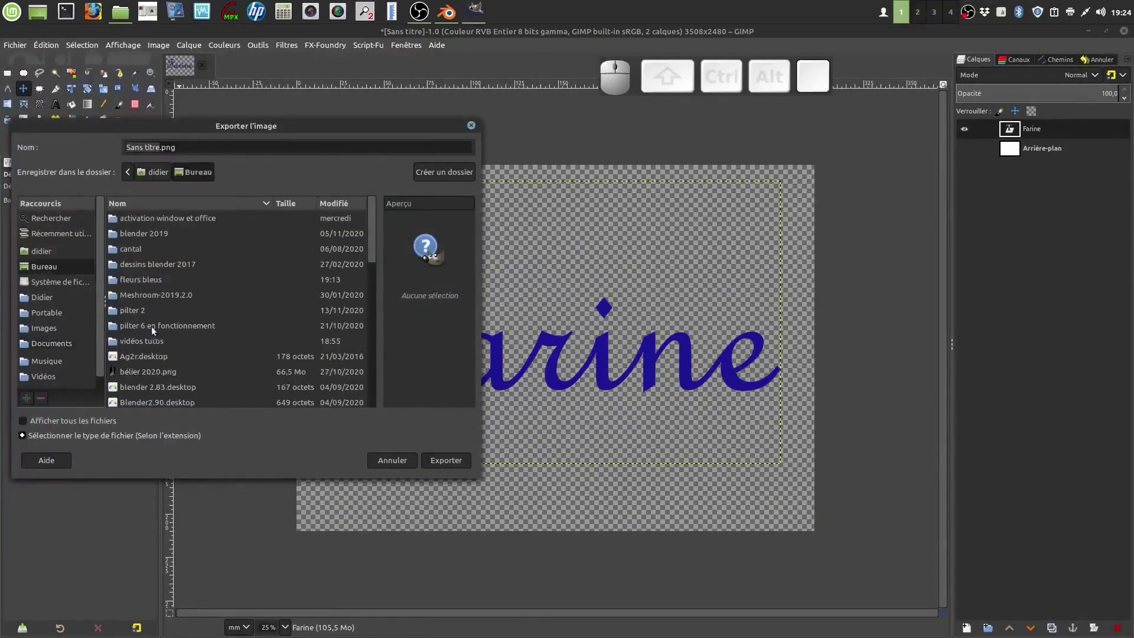
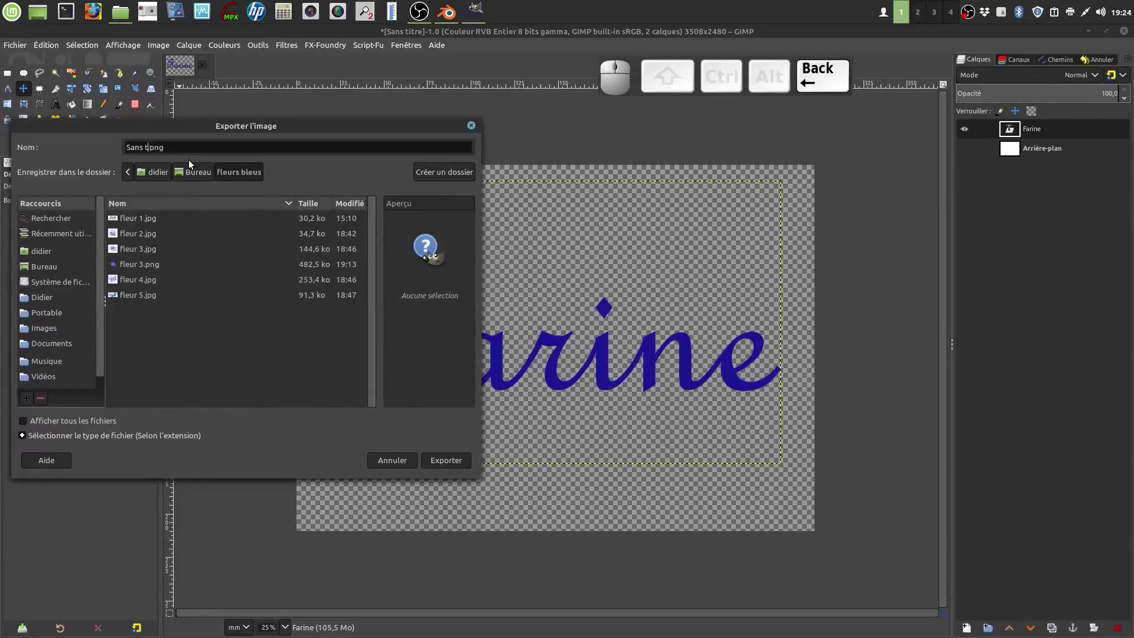
# Export the transparent Farine text as farine.png with default PNG settings
pyautogui.press('f')
pyautogui.press('a')
pyautogui.press('r')
pyautogui.press('n')
pyautogui.press('e')
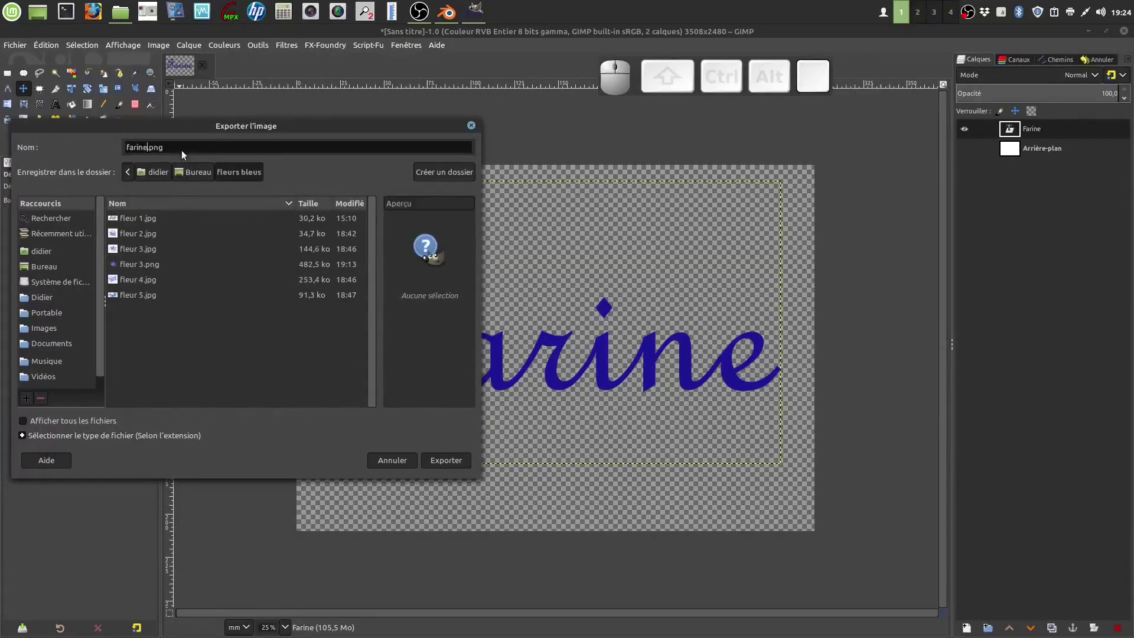
pyautogui.click(451, 463)
pyautogui.click(354, 434)
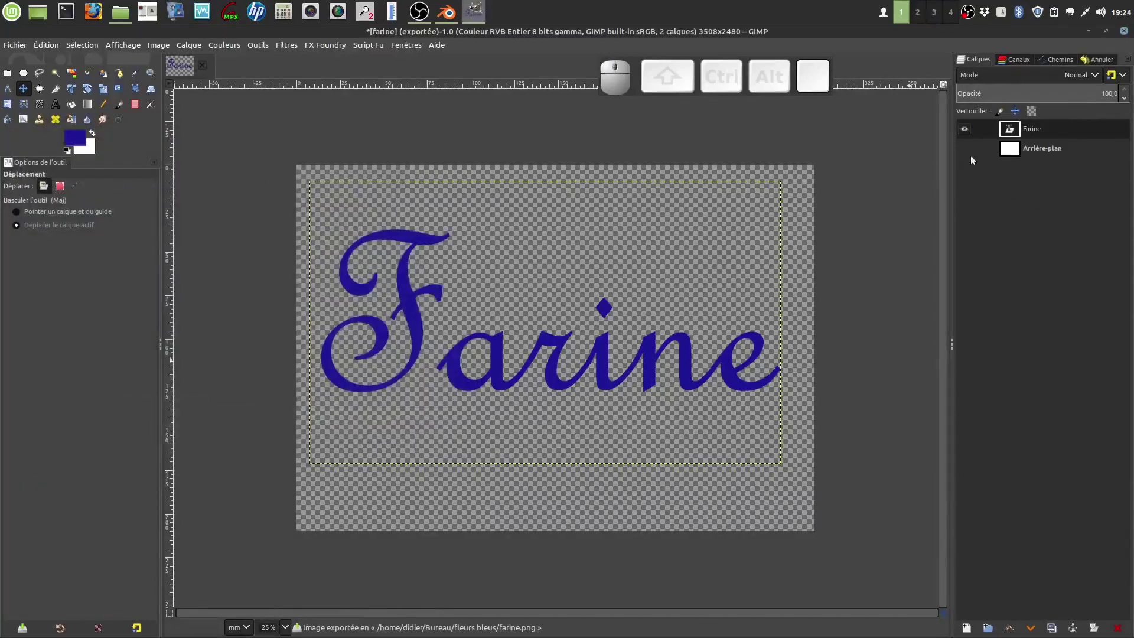
# Hide the Farine layer, show the white background and place a new text box on the canvas
pyautogui.click(968, 133)
pyautogui.click(970, 153)
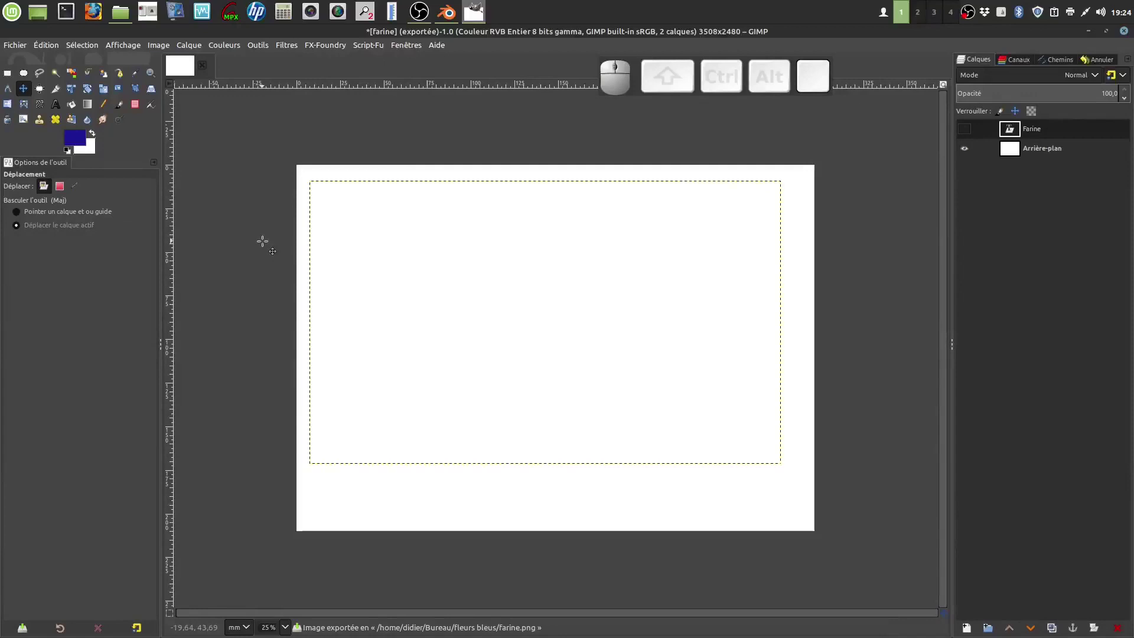
pyautogui.click(1072, 152)
pyautogui.click(59, 108)
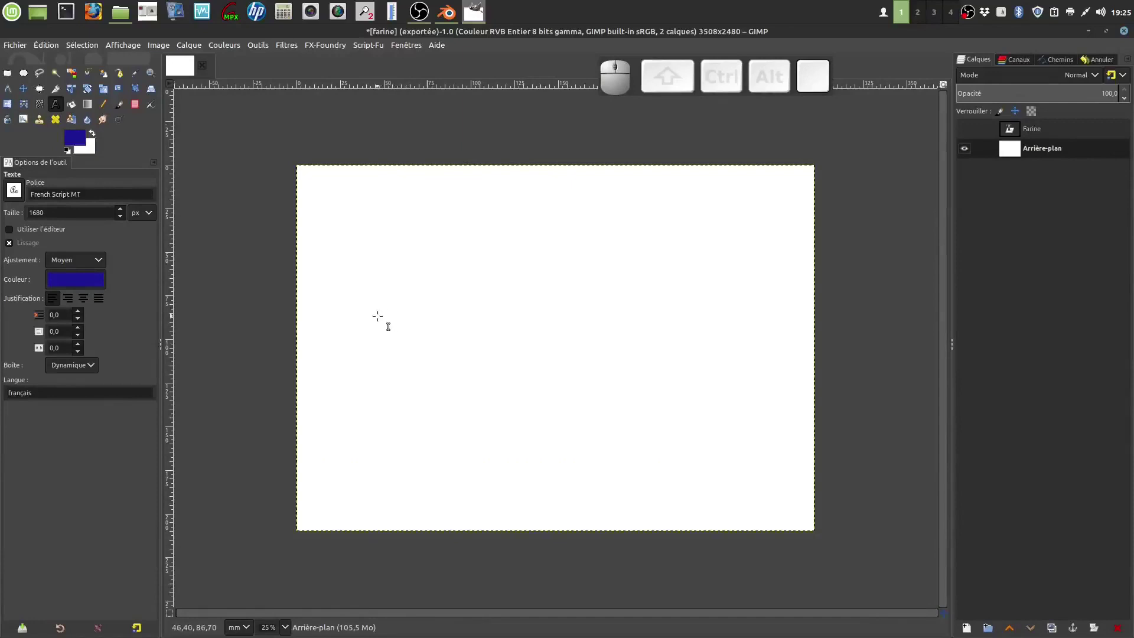
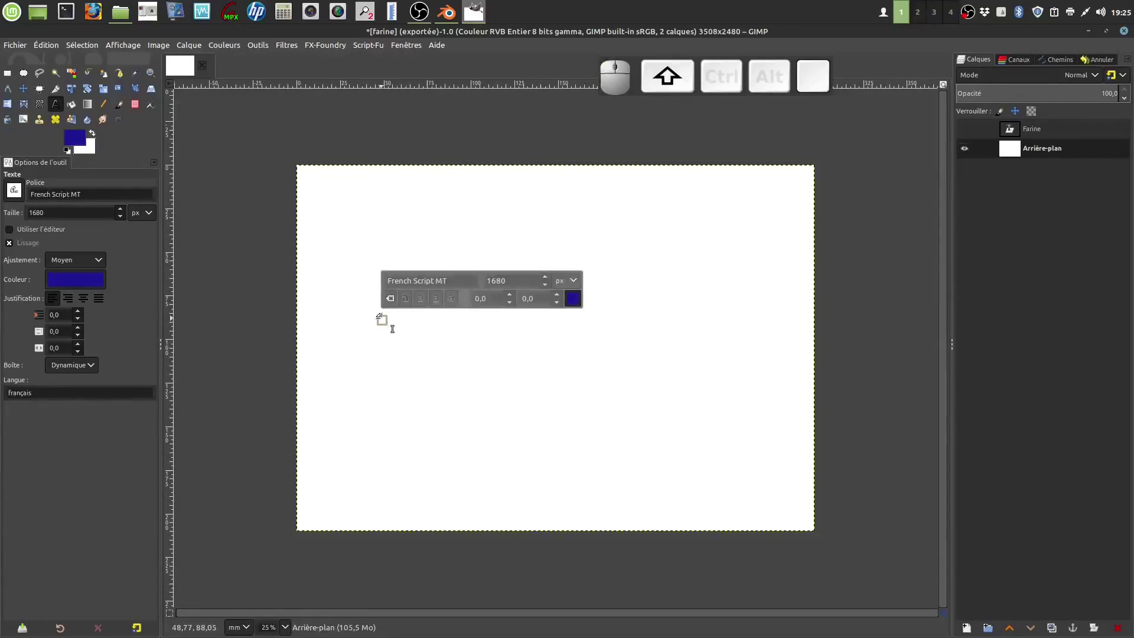
# Write the word Sucre in the new text layer
pyautogui.press('shift+s')
pyautogui.press('c')
pyautogui.press('r')
pyautogui.press('e')
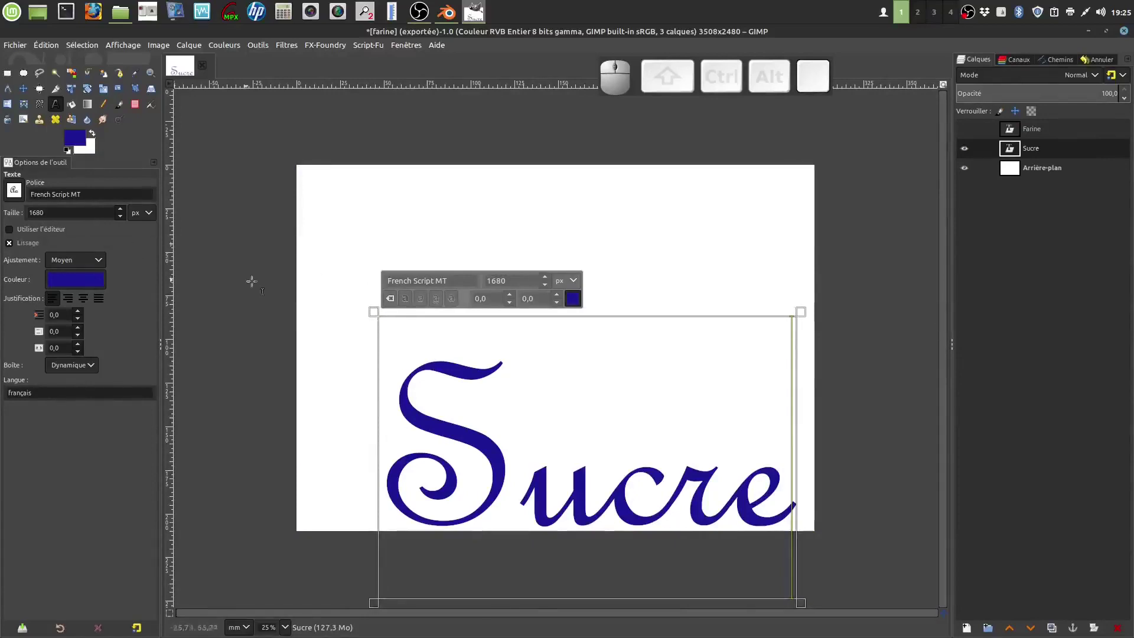
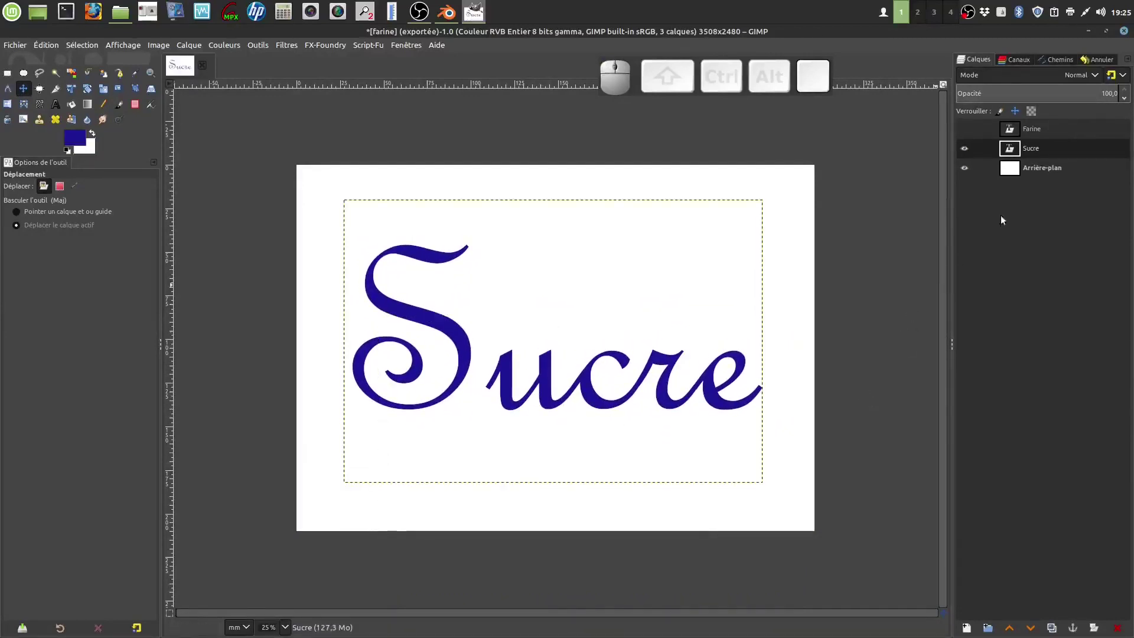
# Hide the background layer and start exporting the Sucre text under a new name
pyautogui.click(968, 172)
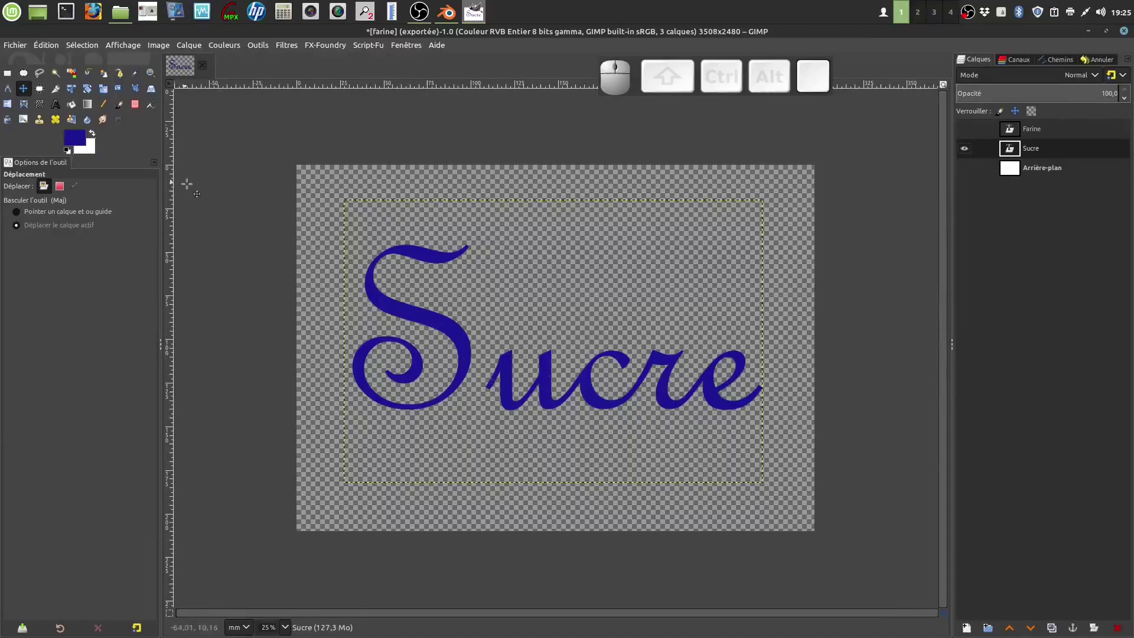
pyautogui.click(1069, 175)
pyautogui.click(19, 46)
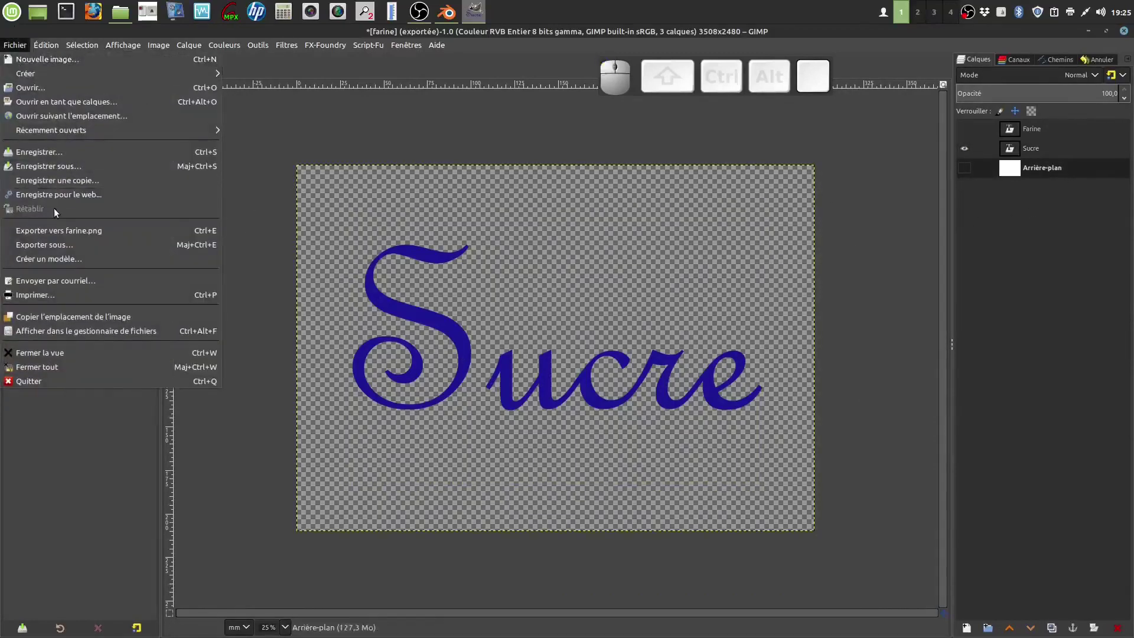
pyautogui.click(61, 246)
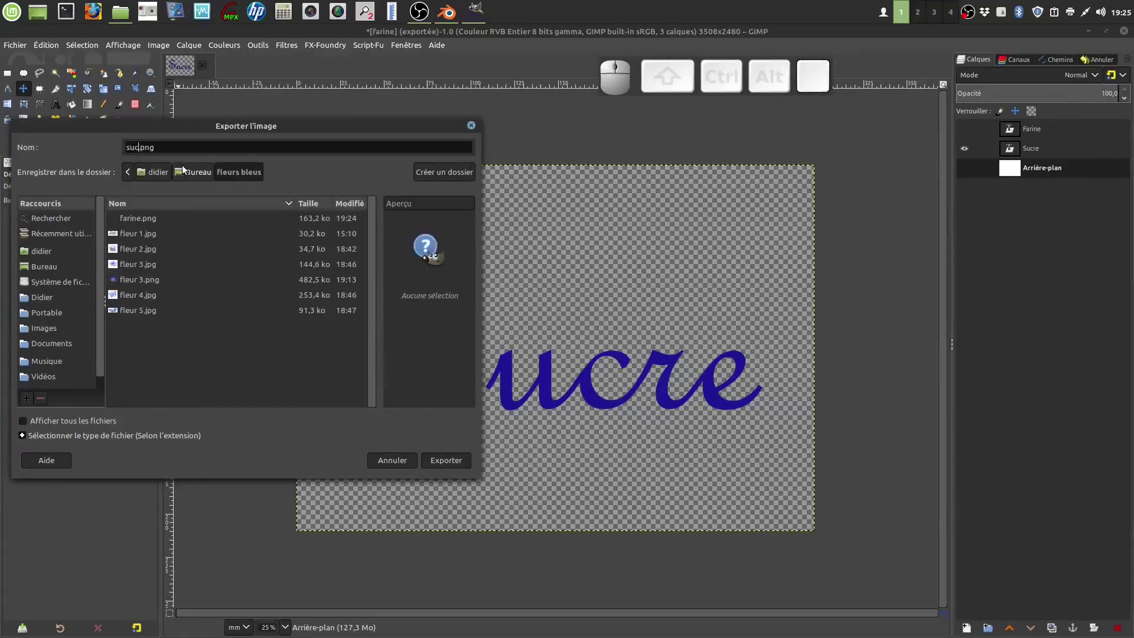
# Export as sucre.png into fleurs bleus, then show the background and hide the Sucre layer
pyautogui.press('r')
pyautogui.press('e')
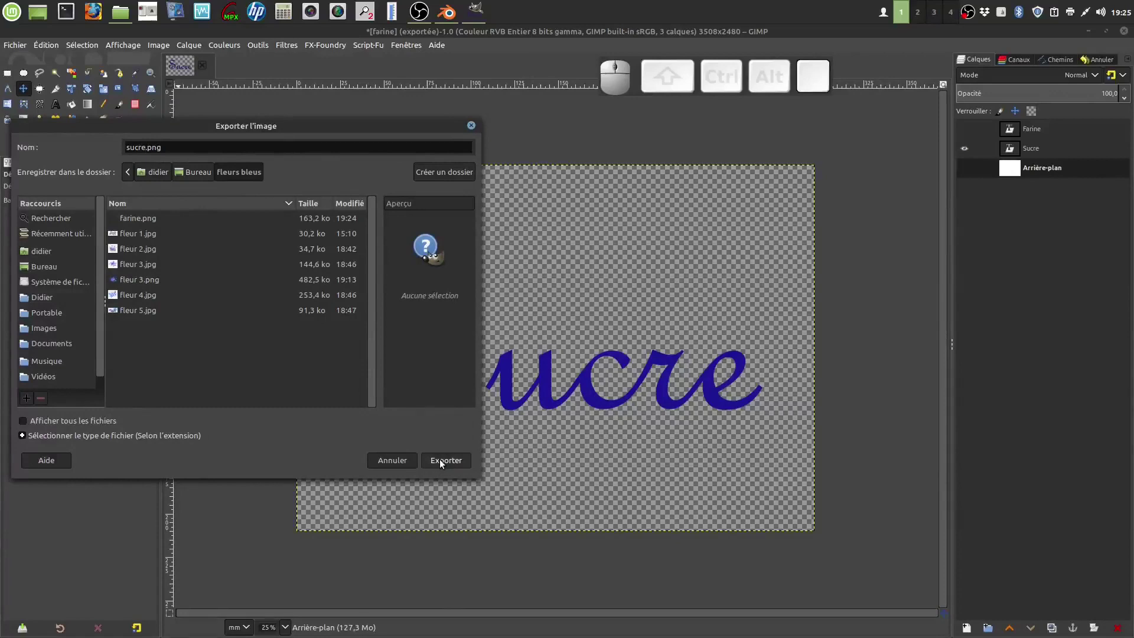
pyautogui.click(446, 466)
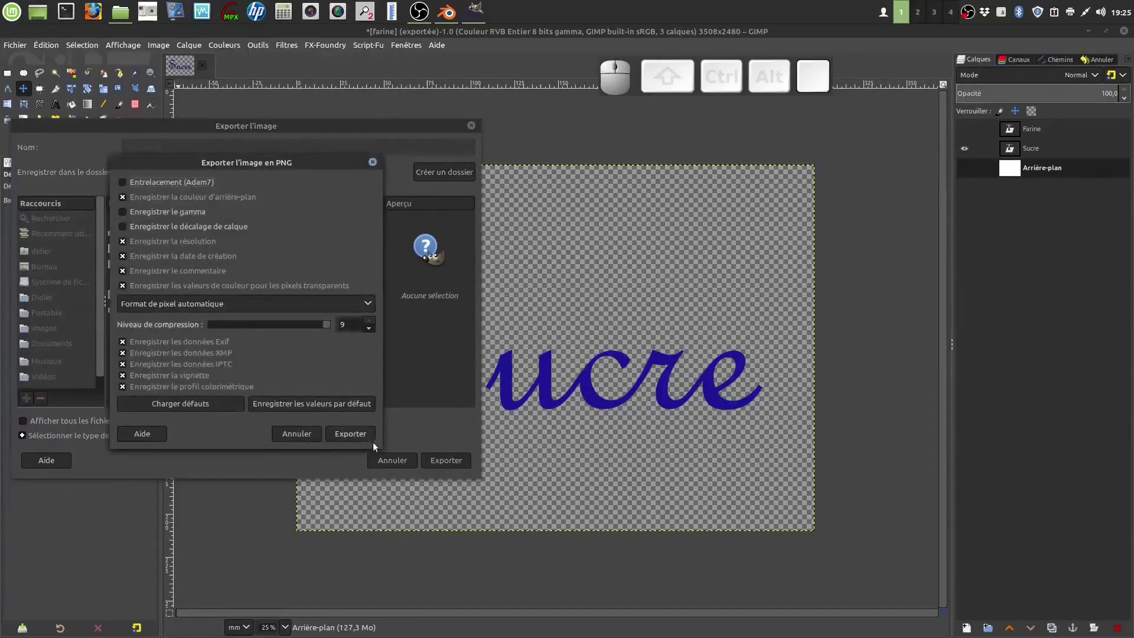
pyautogui.click(361, 441)
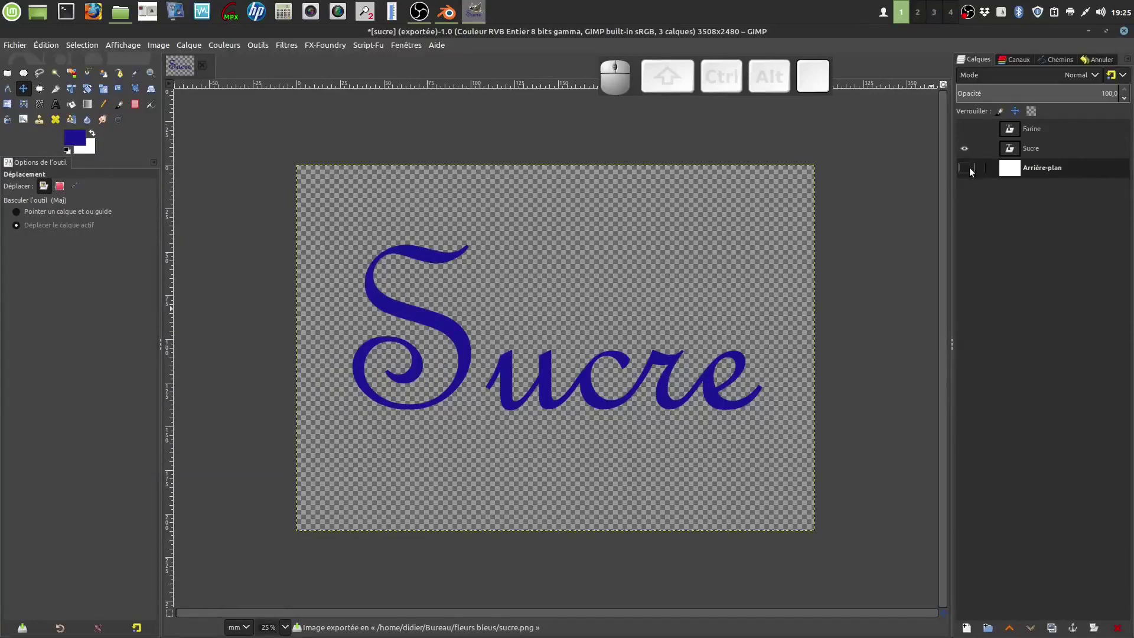
pyautogui.click(966, 150)
pyautogui.click(972, 171)
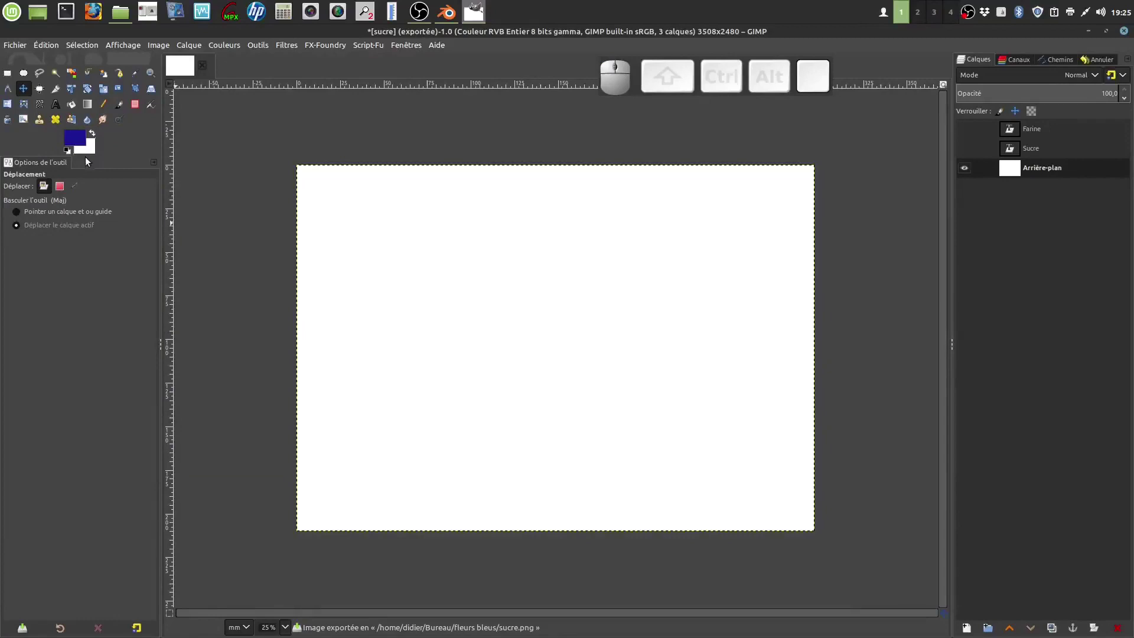
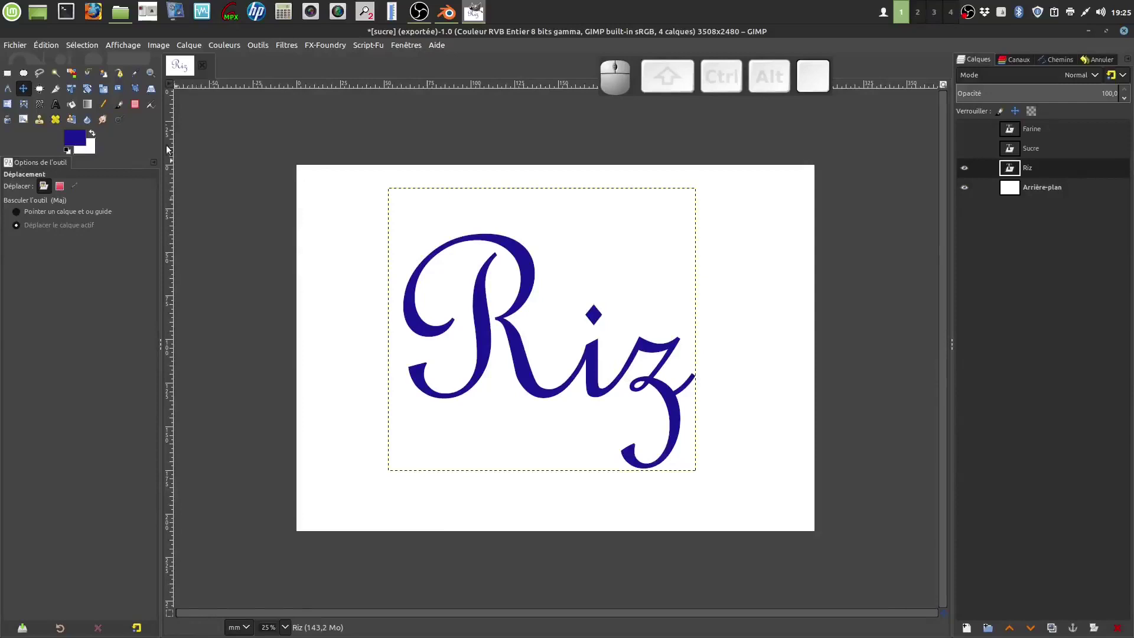
# Hide the background layer and name the export file riz.png in fleurs bleus
pyautogui.click(963, 189)
pyautogui.click(25, 40)
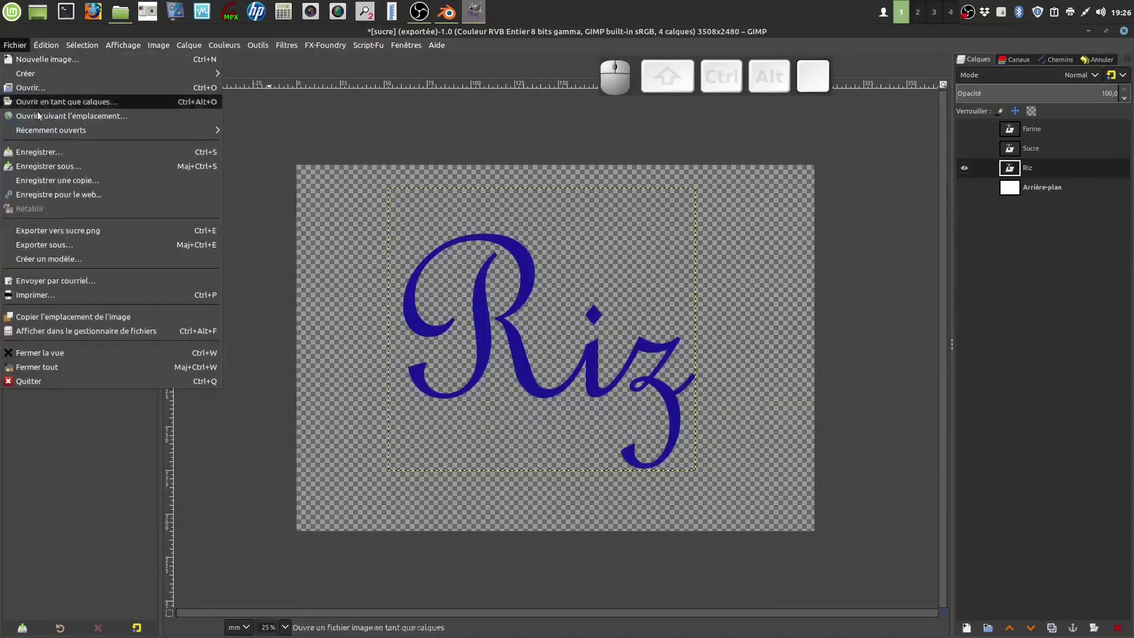
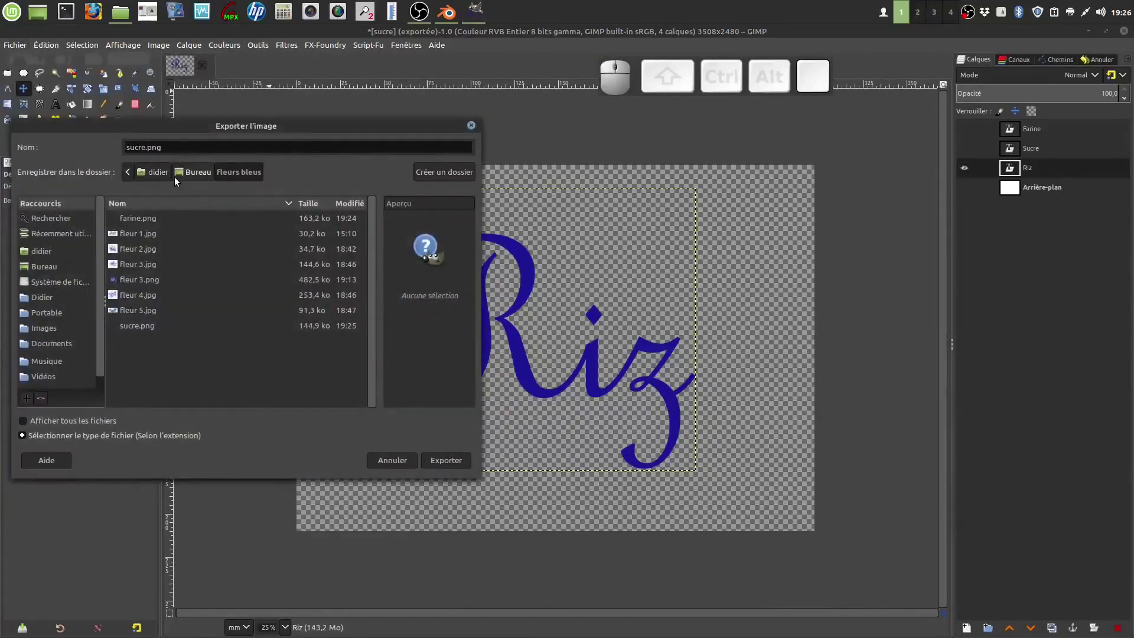
pyautogui.press('BackSpace')
pyautogui.press('r')
pyautogui.press('i')
pyautogui.press('z')
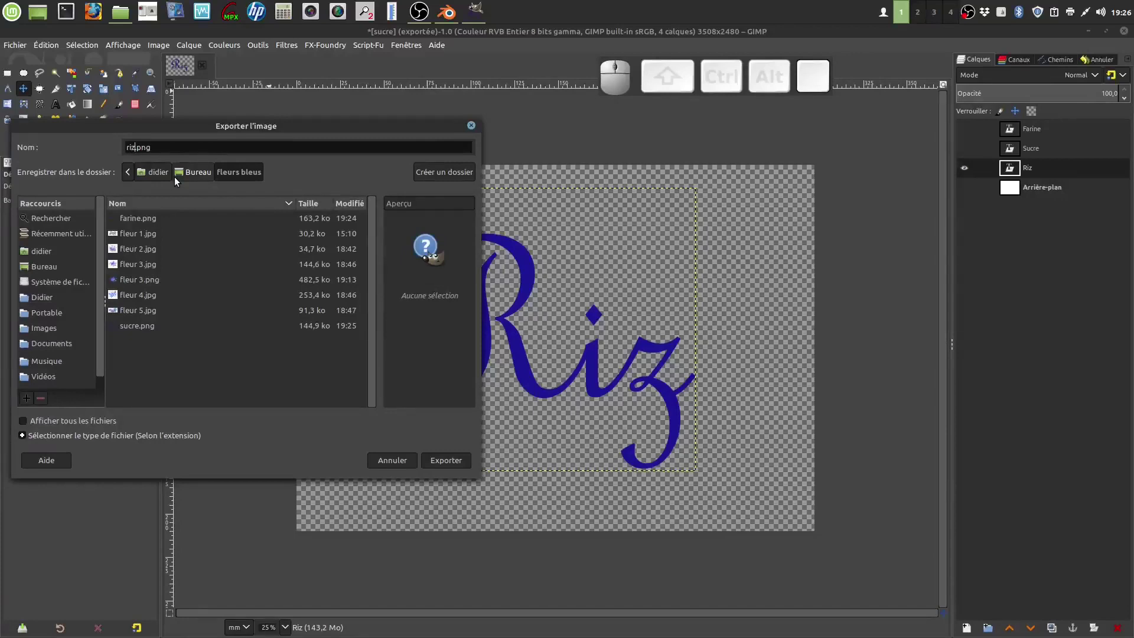
# Export riz.png with default PNG settings and minimise GIMP to the desktop
pyautogui.click(456, 465)
pyautogui.click(360, 437)
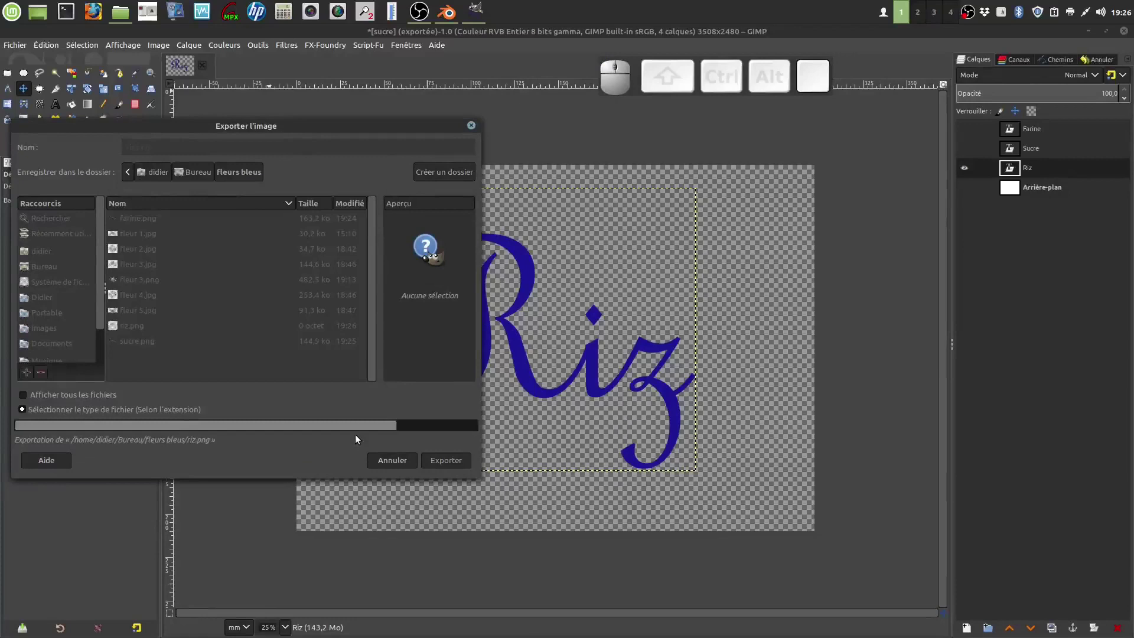
pyautogui.click(1092, 34)
pyautogui.click(354, 269)
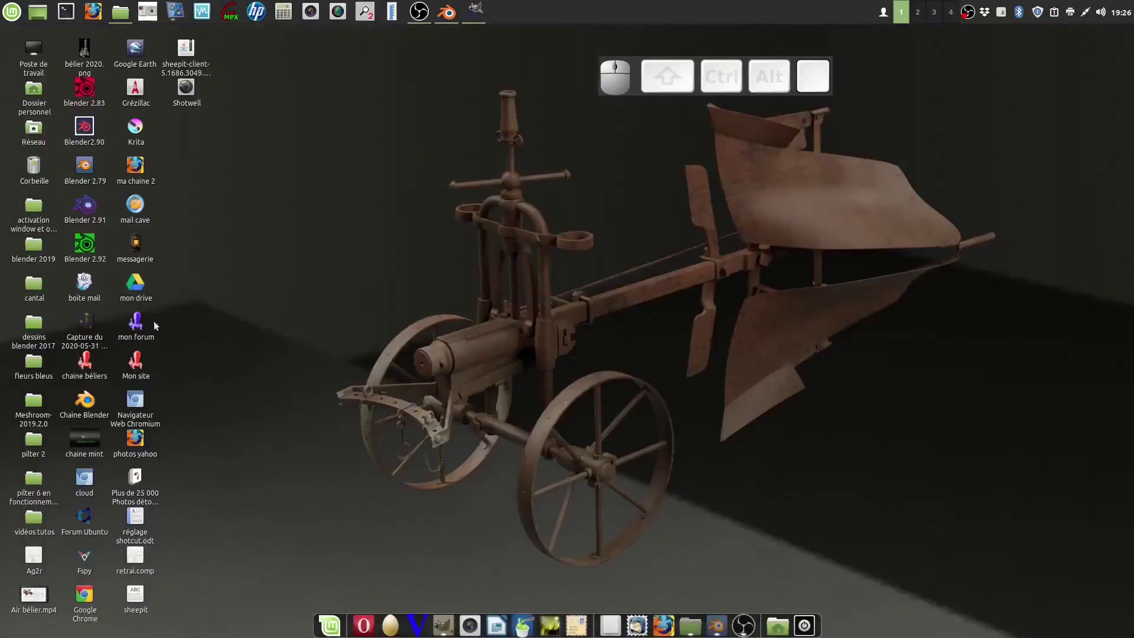
# Check that fleurs bleus in Nemo holds farine.png, sucre.png and riz.png, then close it
pyautogui.click(36, 360)
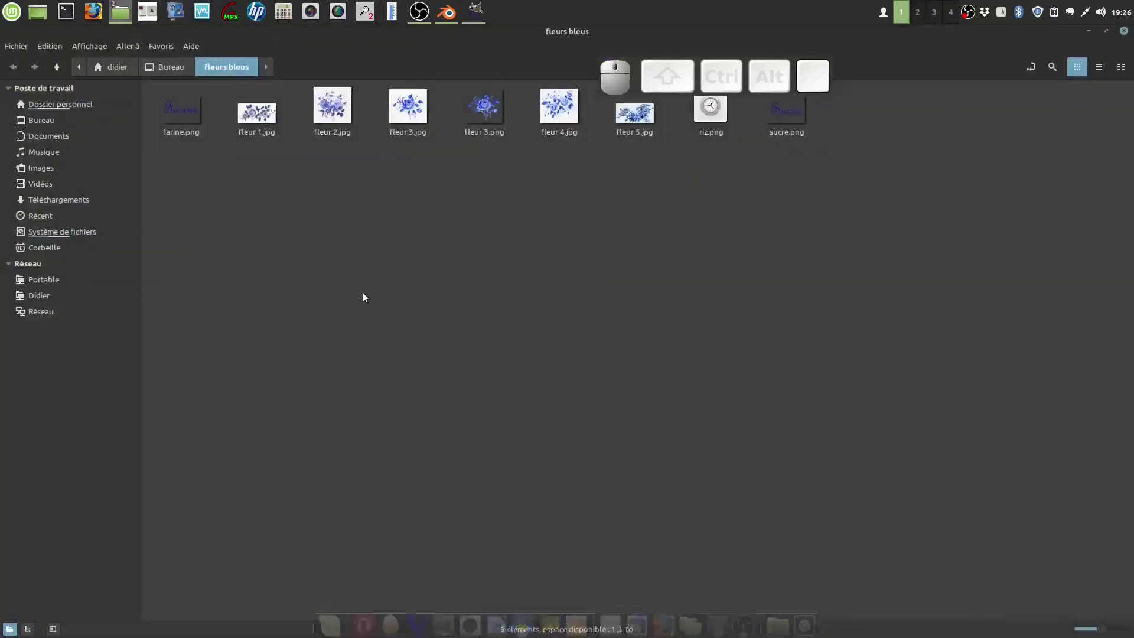
pyautogui.click(457, 169)
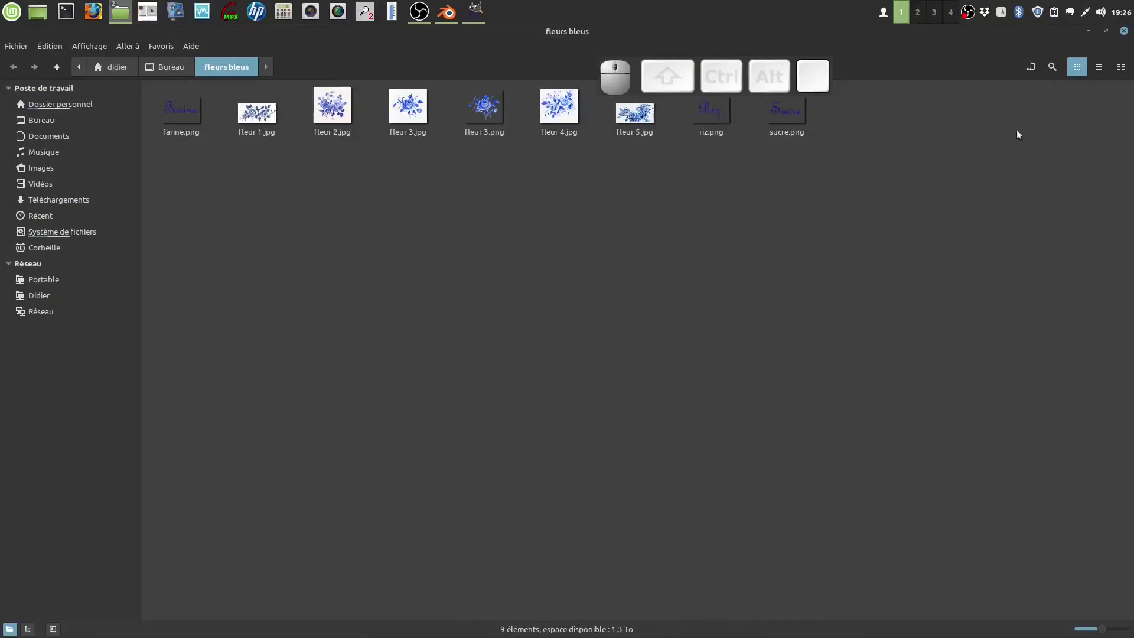
pyautogui.click(1128, 32)
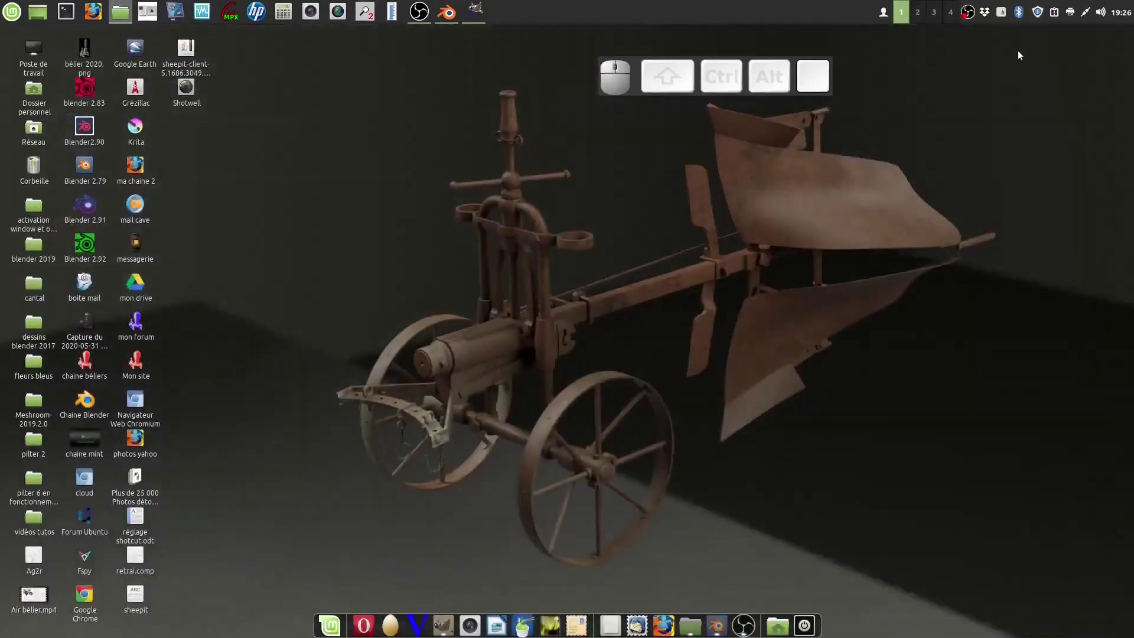
# Quit GIMP discarding unsaved changes and bring Blender to the front
pyautogui.click(478, 15)
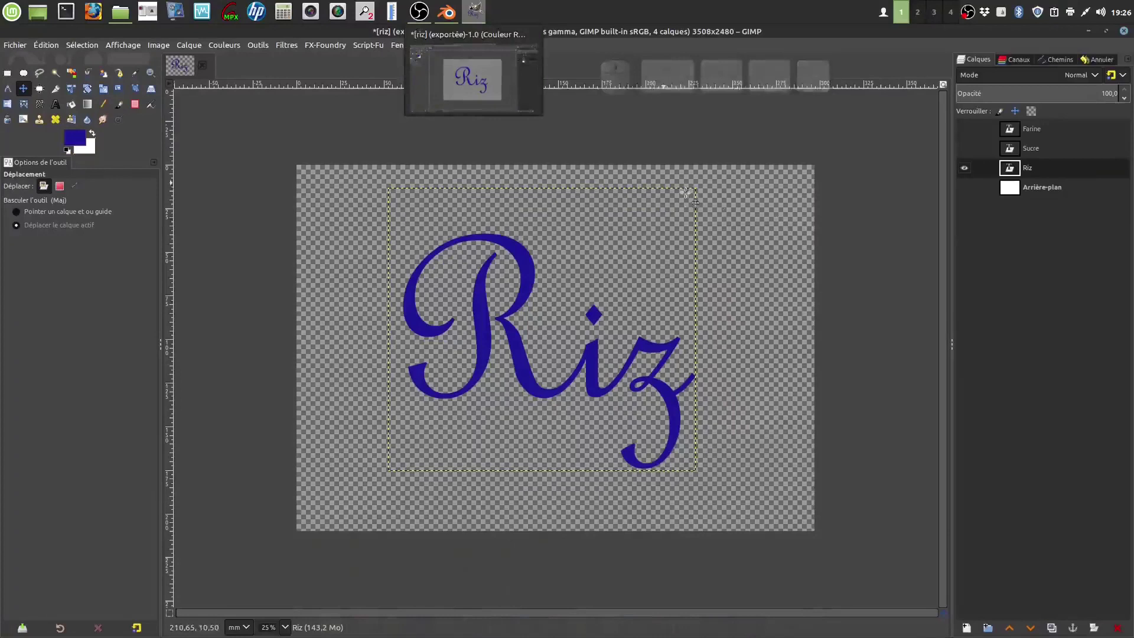
pyautogui.click(1125, 33)
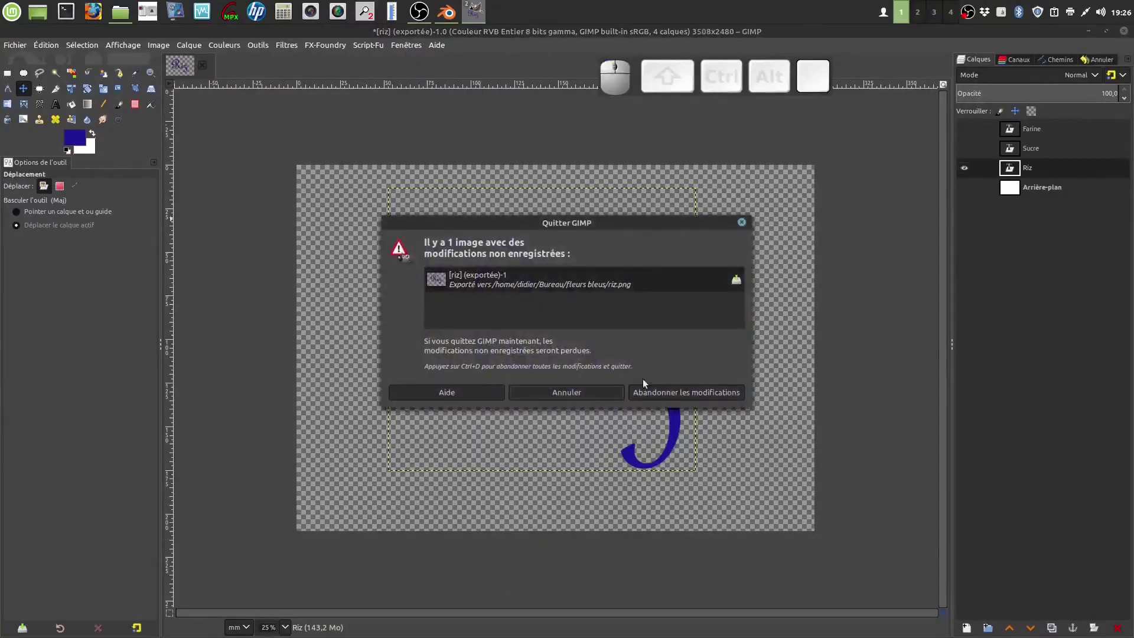
pyautogui.click(671, 394)
pyautogui.click(389, 204)
# Enter Edit Mode on the pot and clear the face selection
pyautogui.click(451, 13)
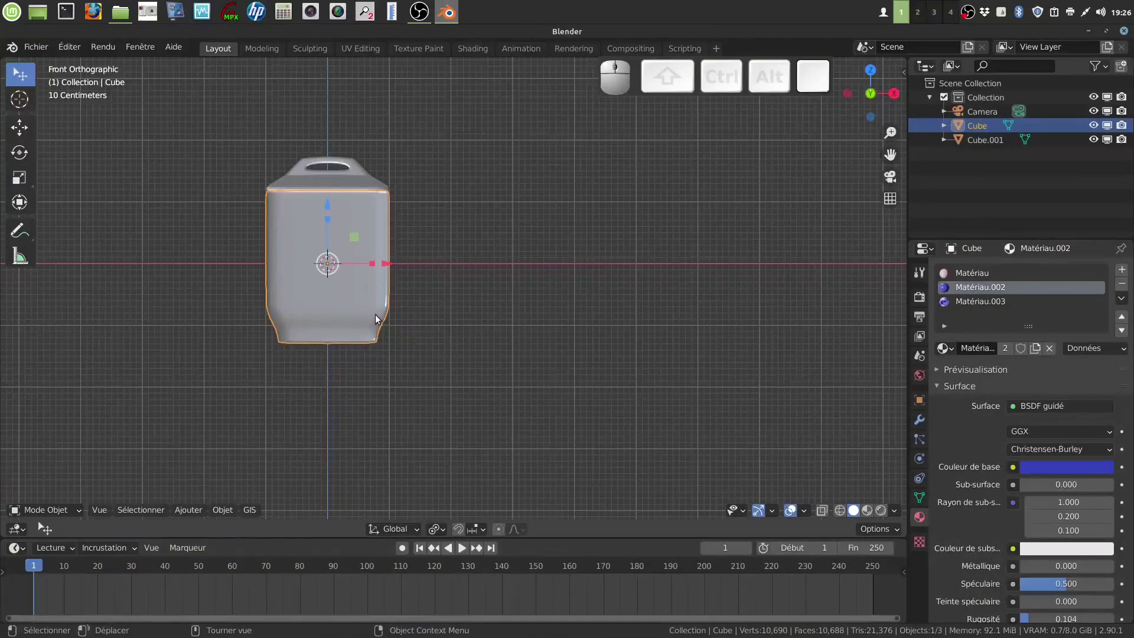
pyautogui.press('Tab')
pyautogui.scroll(3)
pyautogui.moveTo(399, 311); pyautogui.dragTo(459, 319)
pyautogui.scroll(3)
pyautogui.middleClick(455, 308)
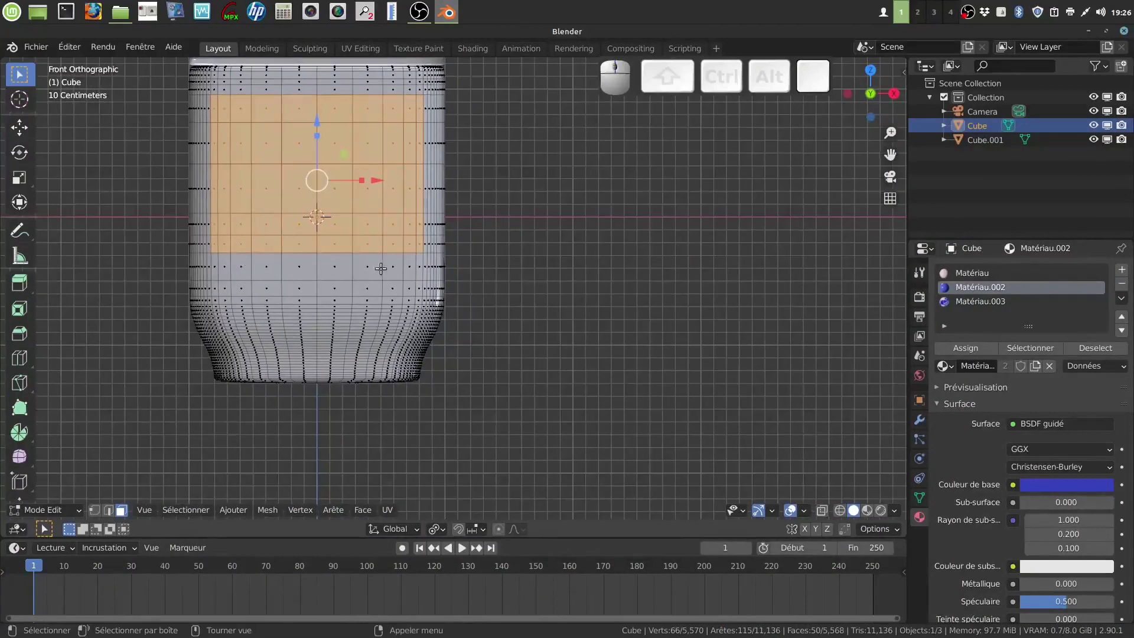
pyautogui.press('a')
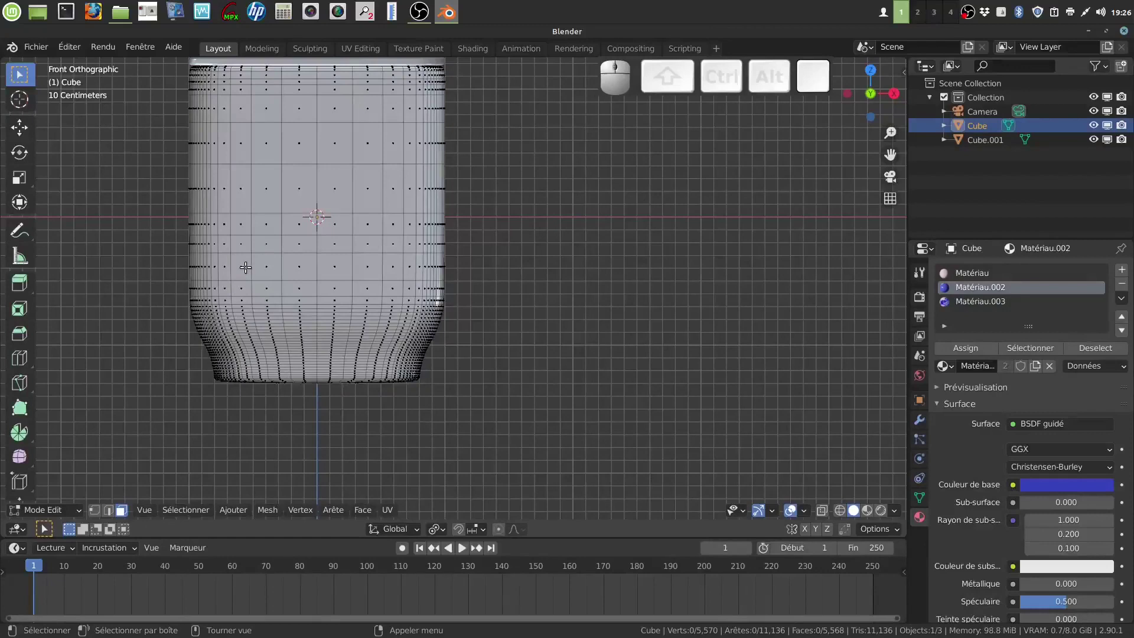
# Box-select the lower label band of faces and add a new fourth material slot
pyautogui.press('b')
pyautogui.moveTo(222, 250); pyautogui.dragTo(413, 294)
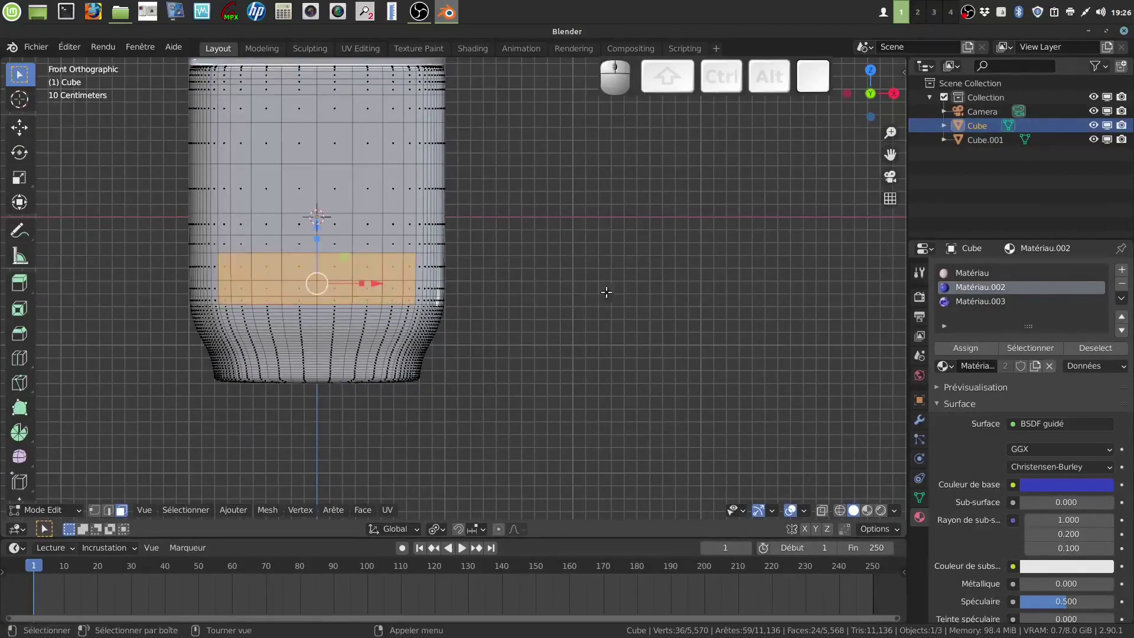
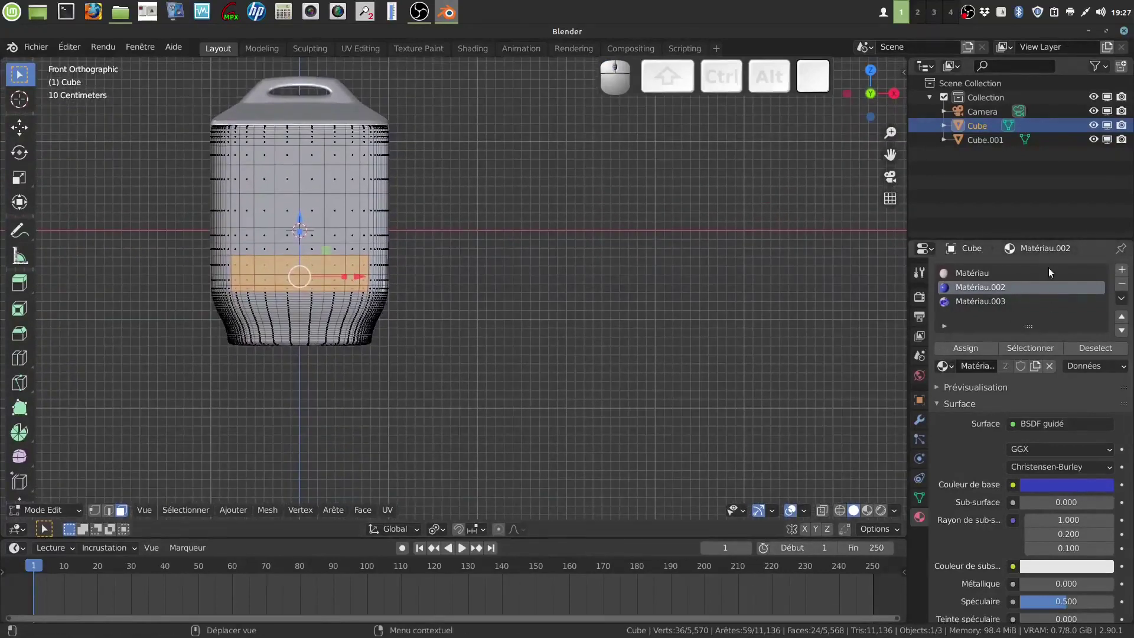
pyautogui.click(1016, 275)
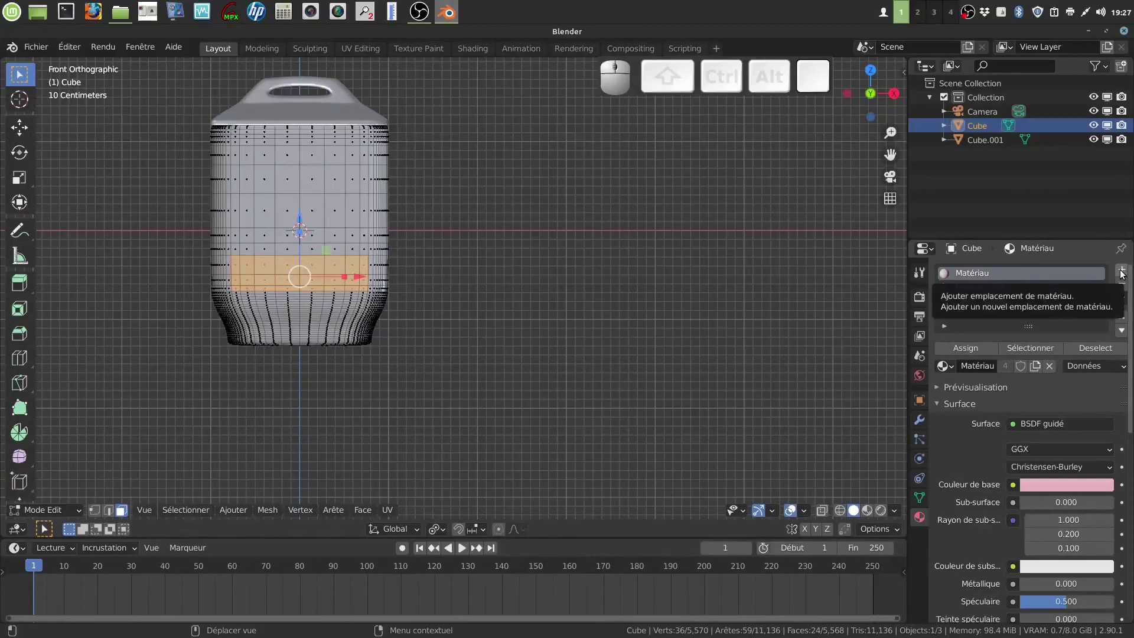
pyautogui.click(1124, 272)
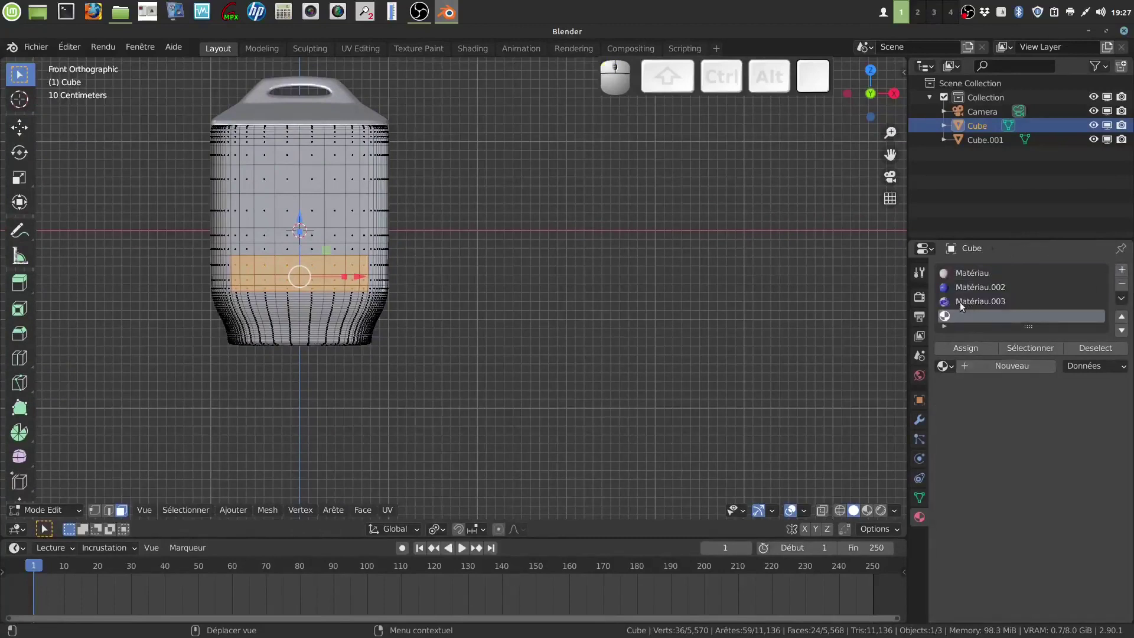
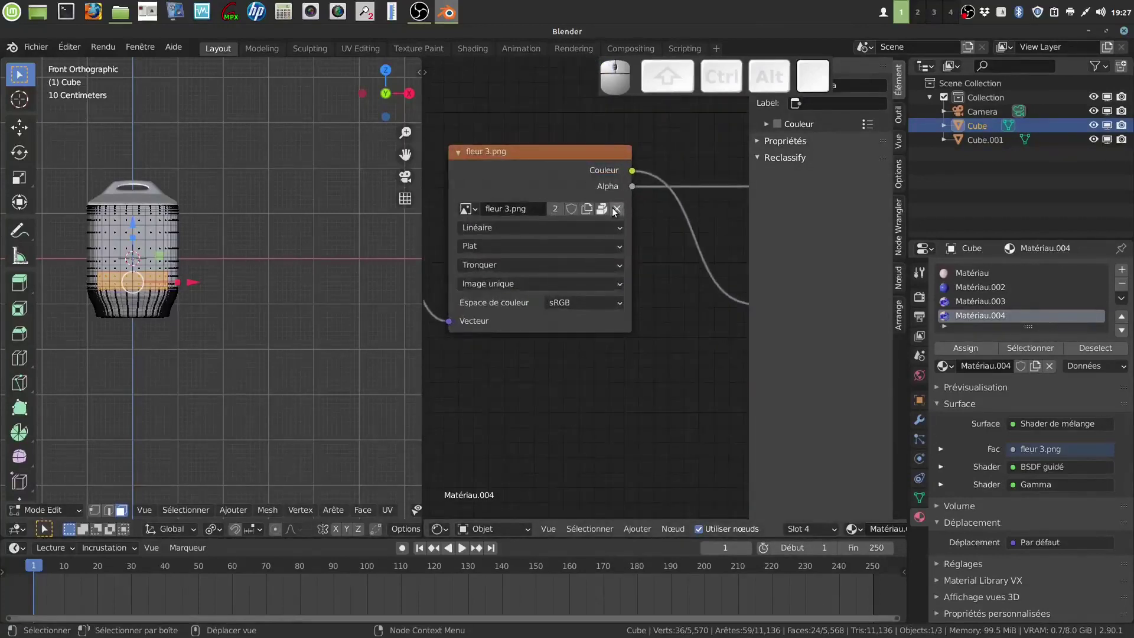
# Replace the fleur 3.png image in the new material's texture node with farine.png
pyautogui.click(618, 211)
pyautogui.click(566, 211)
pyautogui.click(265, 471)
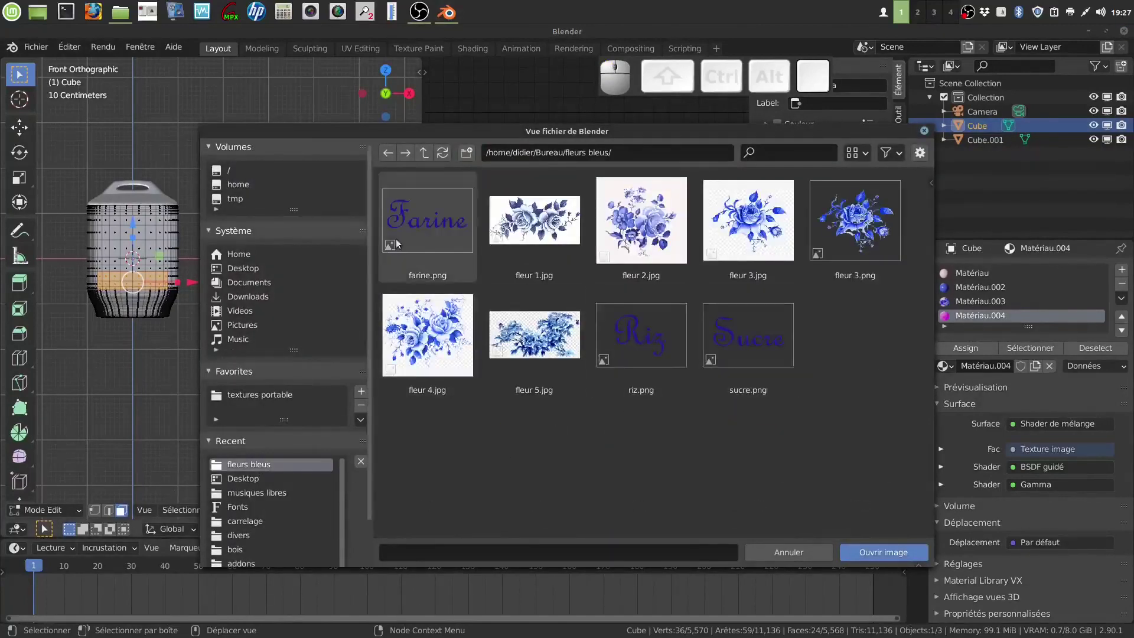
pyautogui.click(413, 240)
pyautogui.click(882, 560)
# Turn the node area into a UV Editor showing the label band
pyautogui.click(450, 532)
pyautogui.click(483, 422)
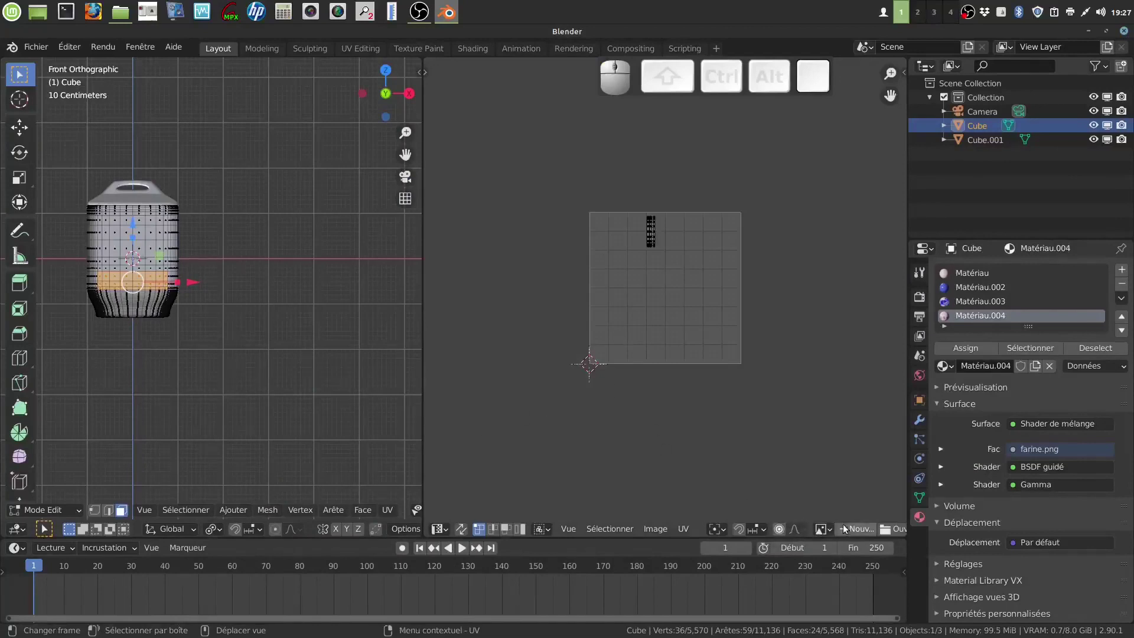
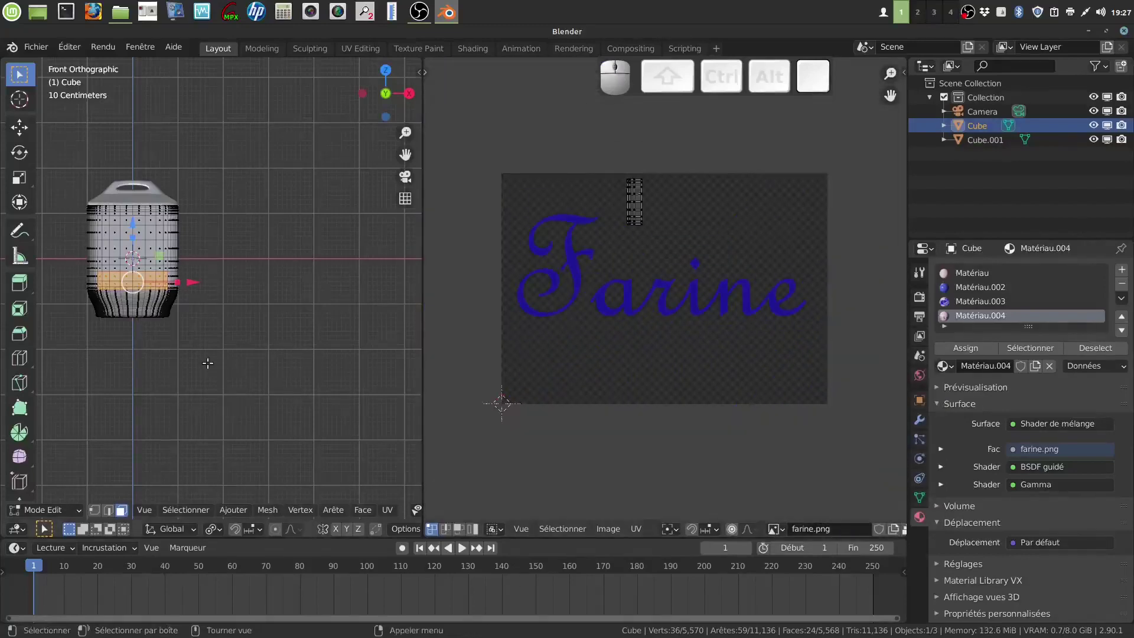
# Project the label band's UVs from front view and roughly scale the strip
pyautogui.press('1')
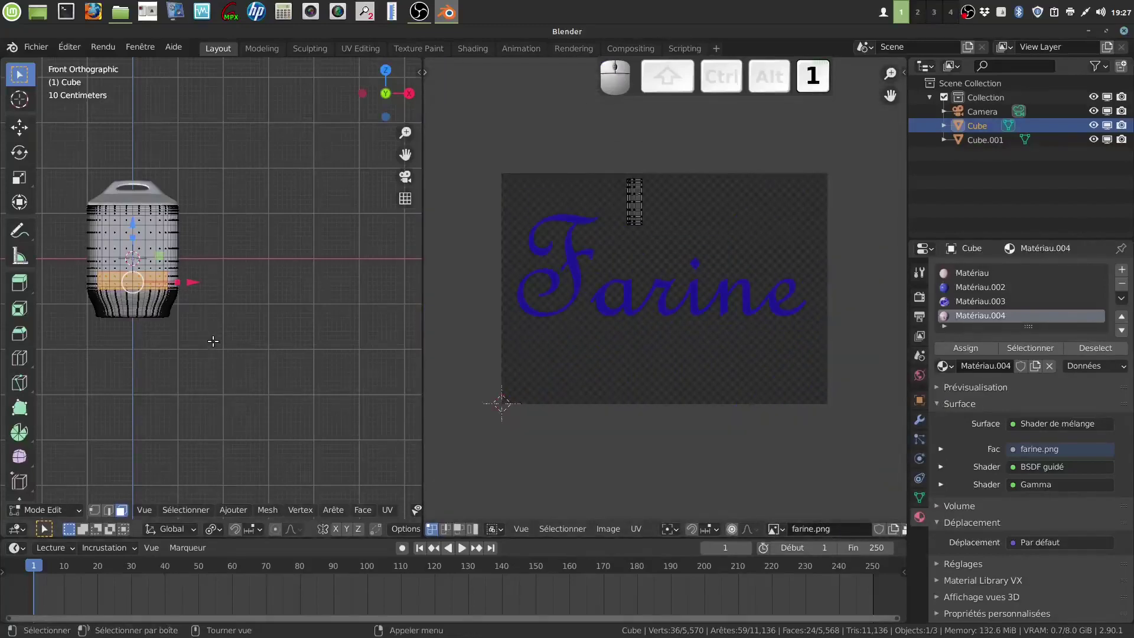
pyautogui.press('u')
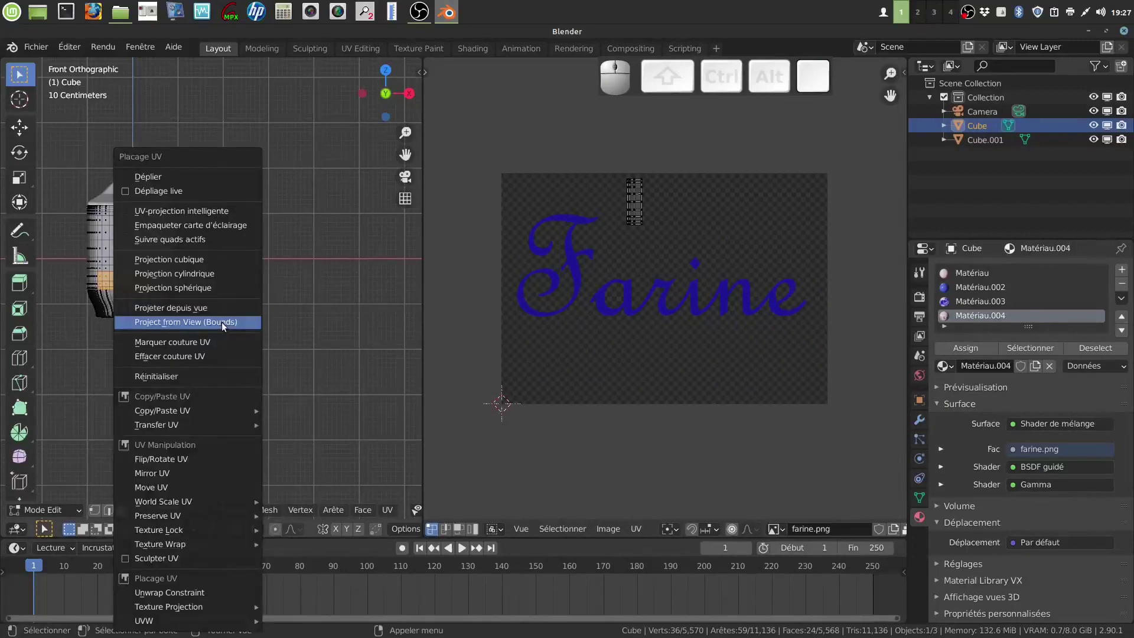
pyautogui.click(225, 314)
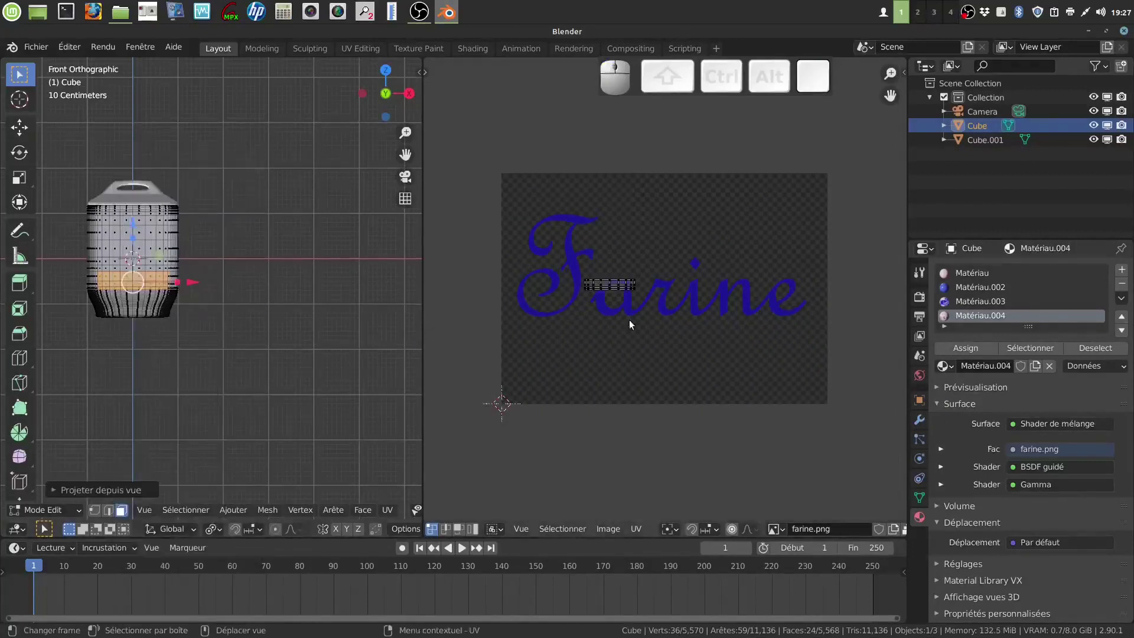
pyautogui.press('a')
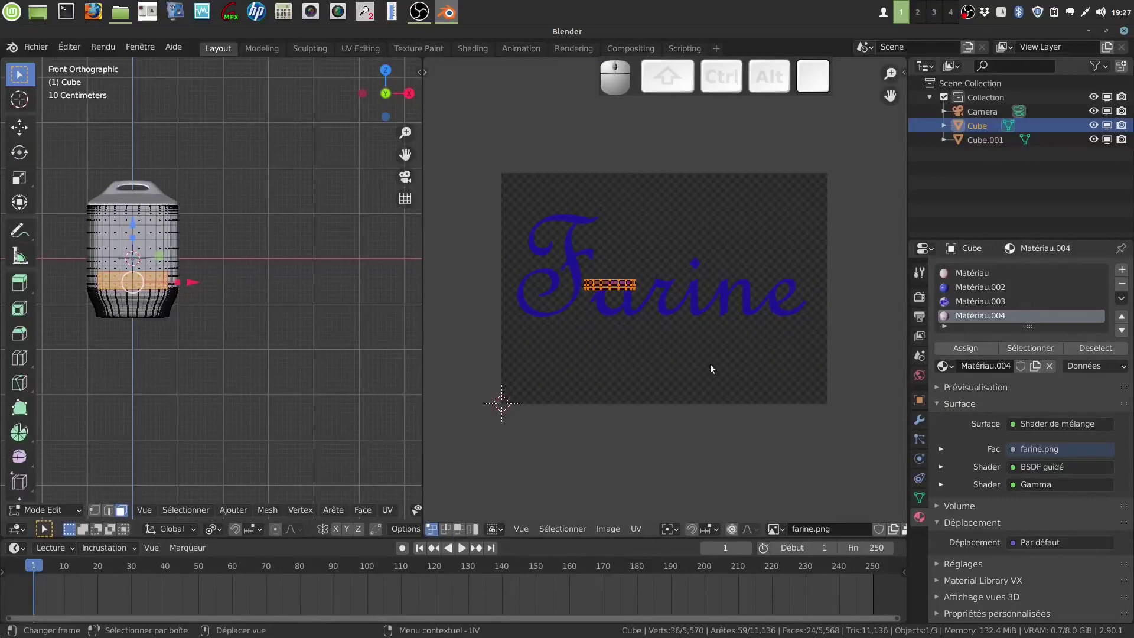
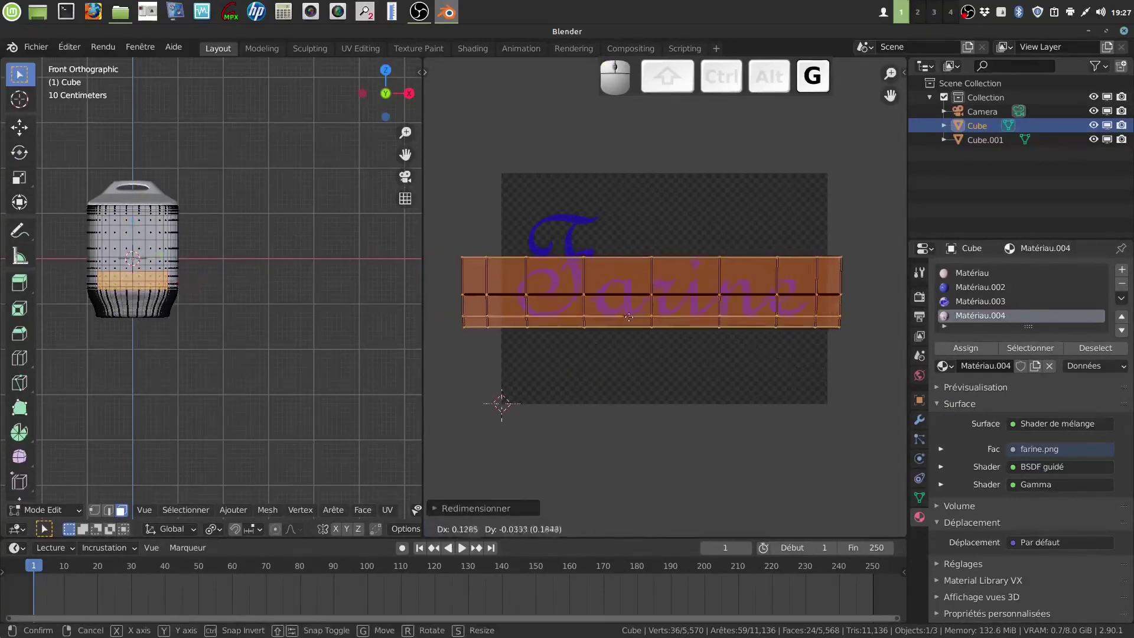
pyautogui.click(639, 319)
pyautogui.press('s')
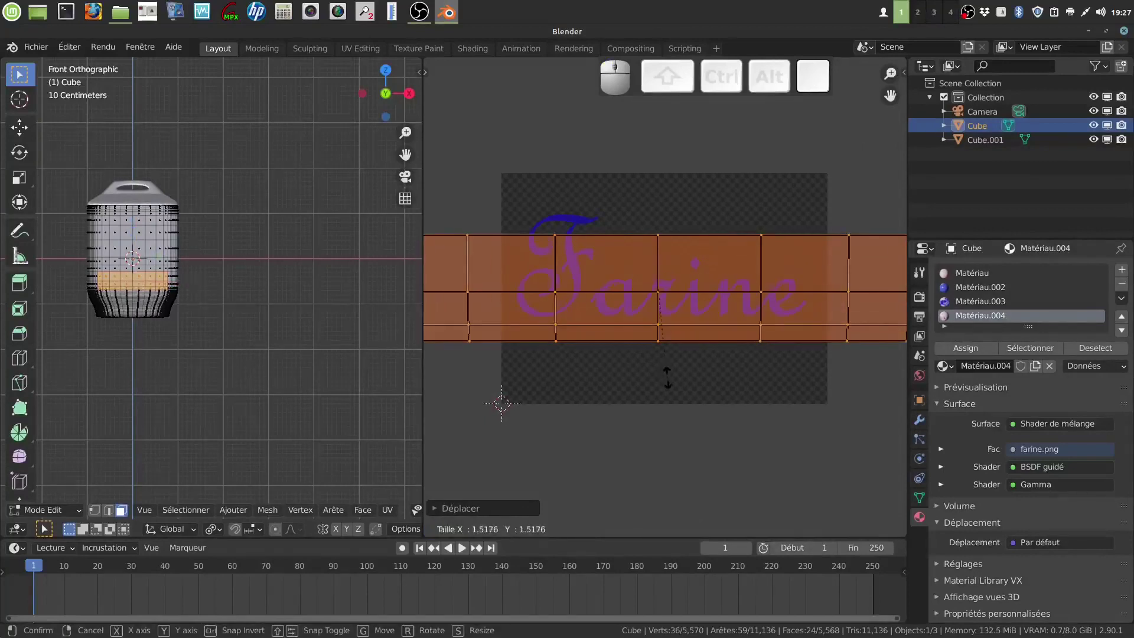
pyautogui.click(671, 380)
pyautogui.scroll(-3)
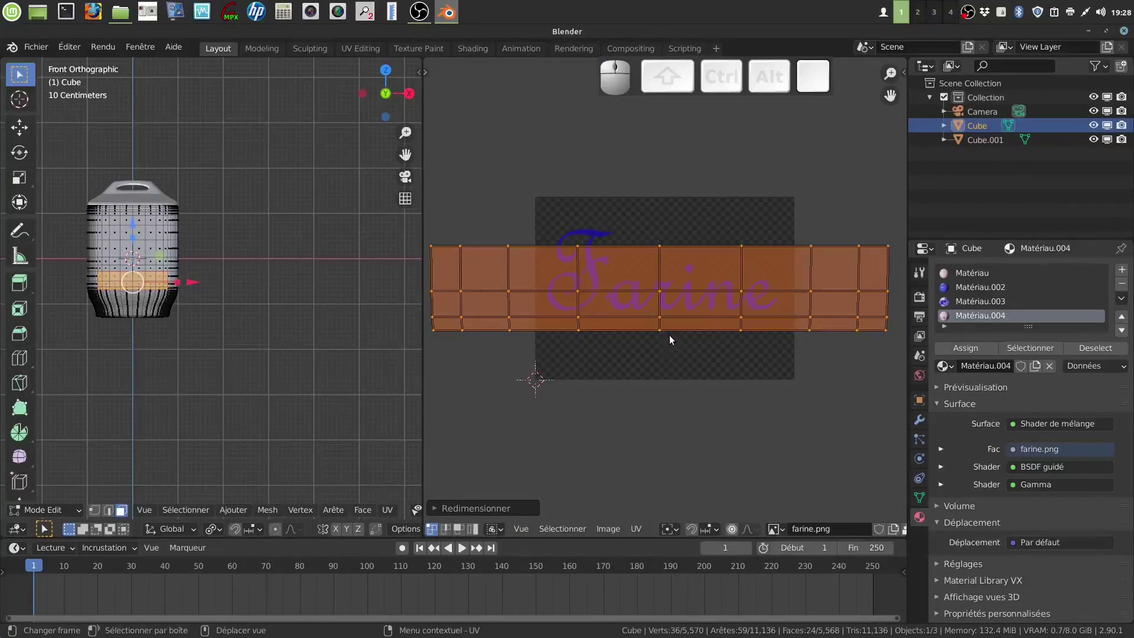
# Stretch and move the UV strip over the Farine lettering and assign the label material
pyautogui.press('g')
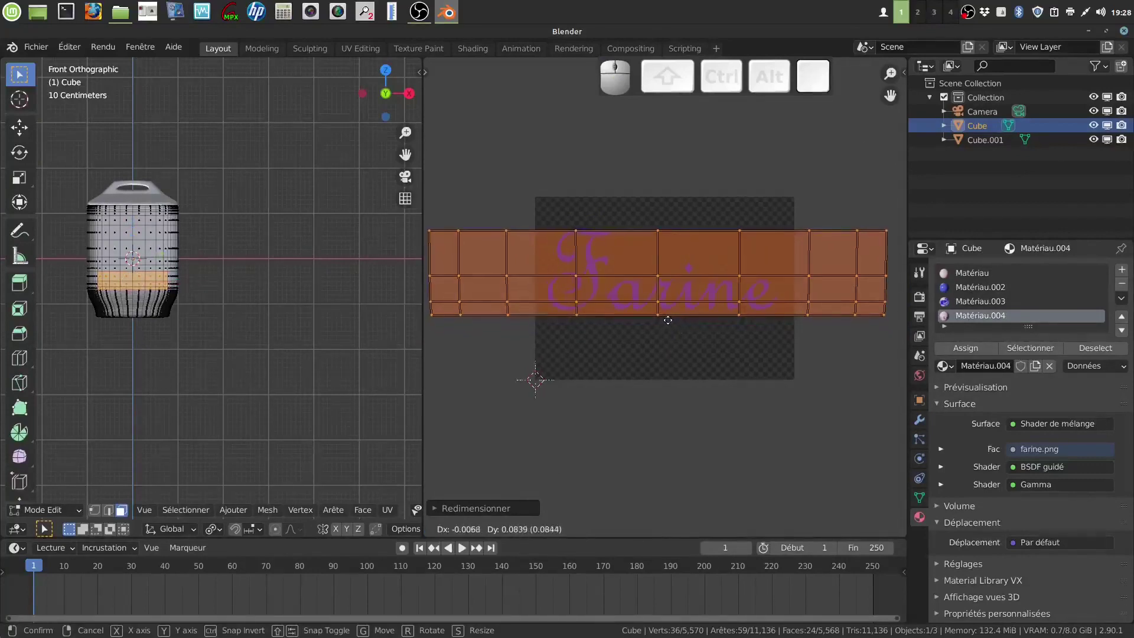
pyautogui.click(674, 326)
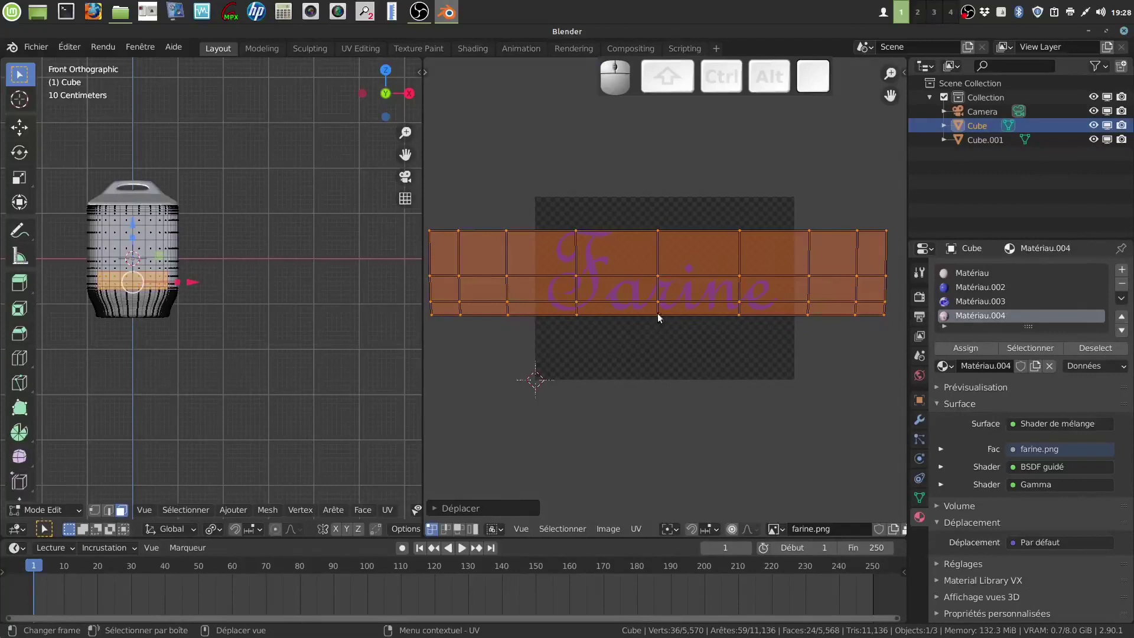
pyautogui.press('s')
pyautogui.press('x')
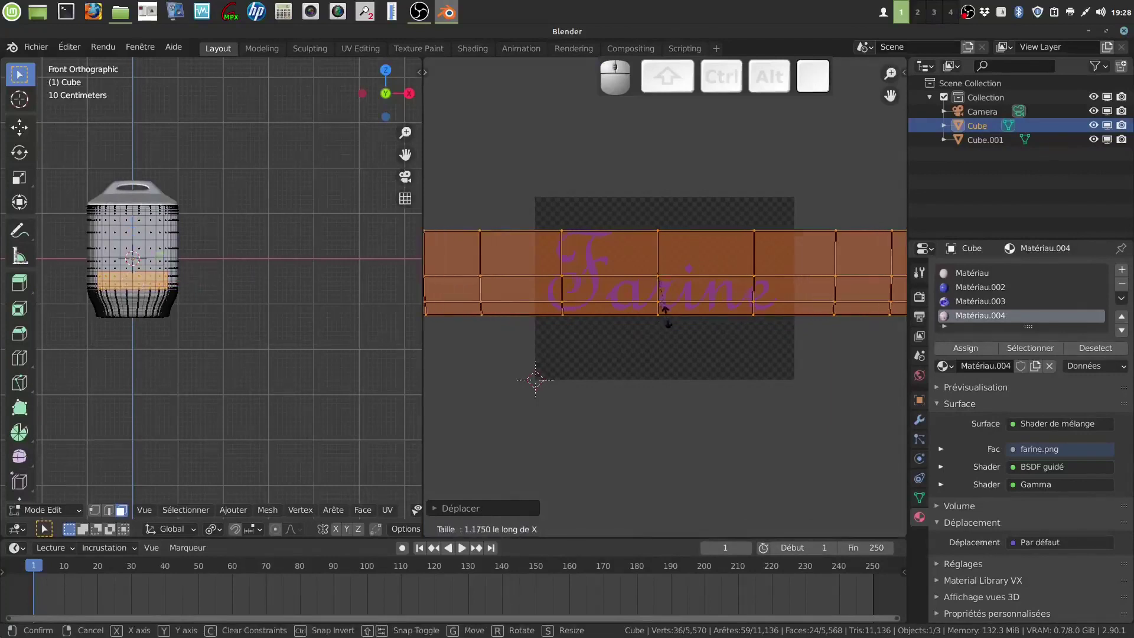
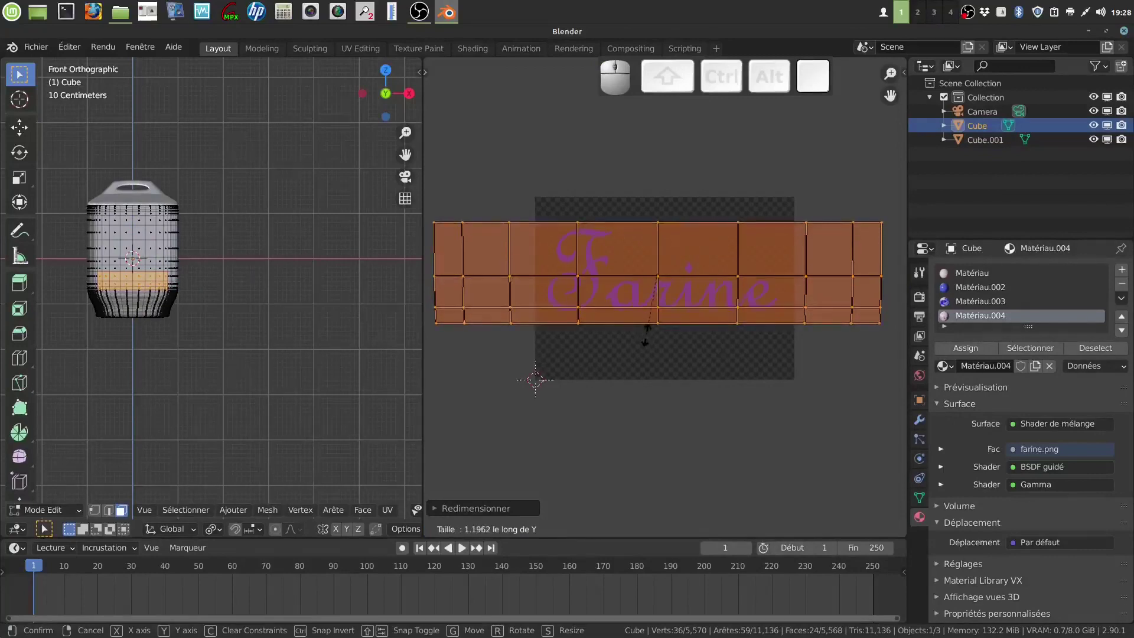
pyautogui.click(652, 341)
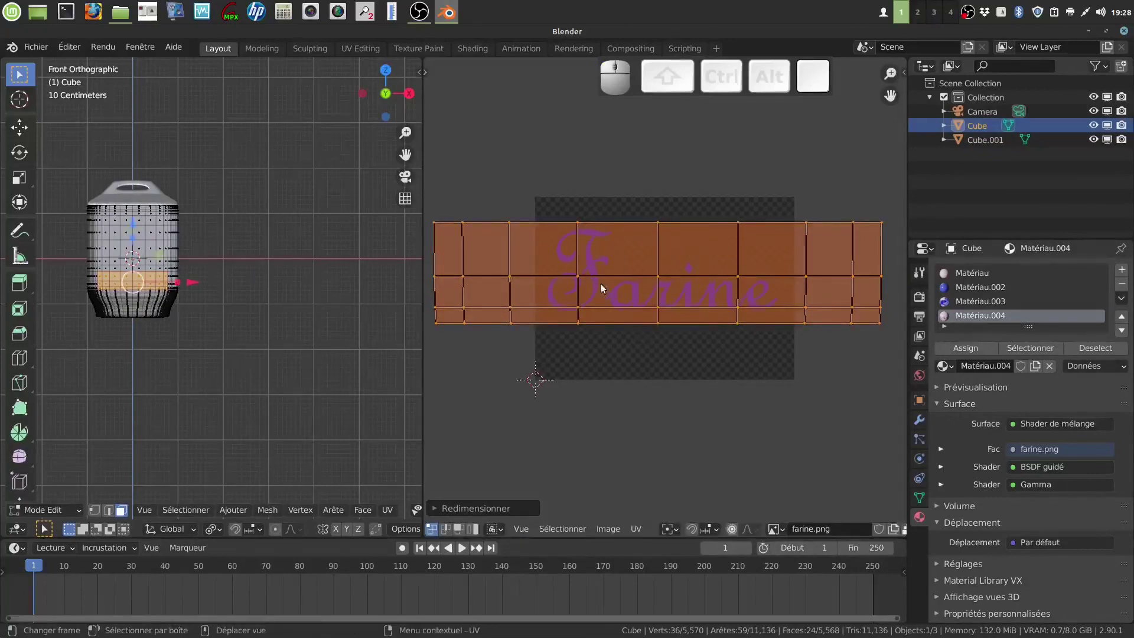
pyautogui.press('g')
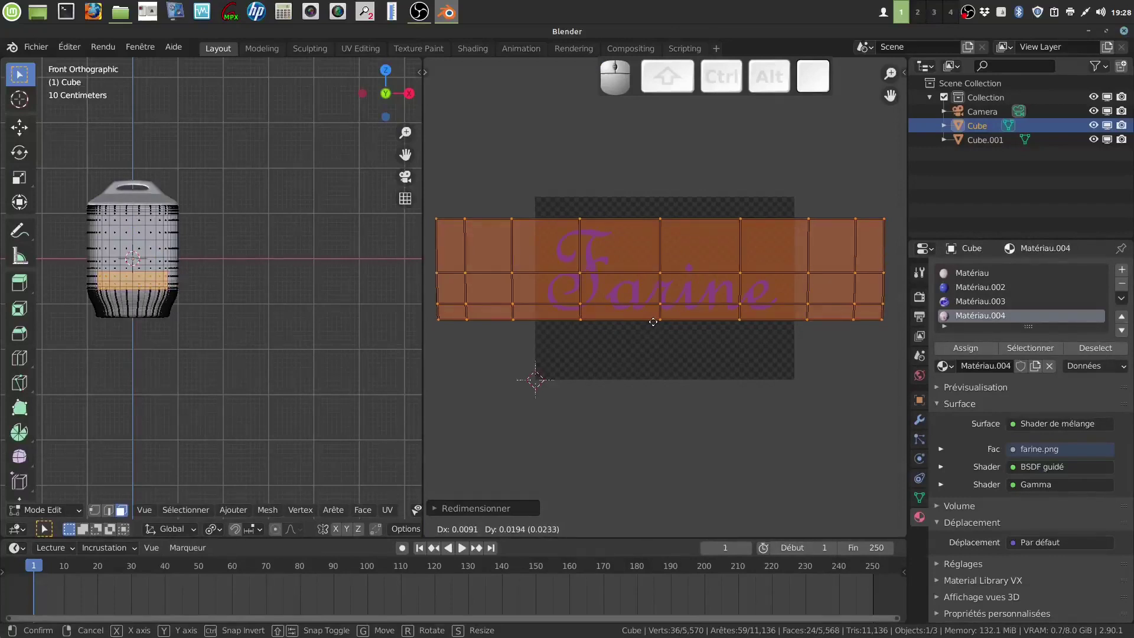
pyautogui.click(657, 328)
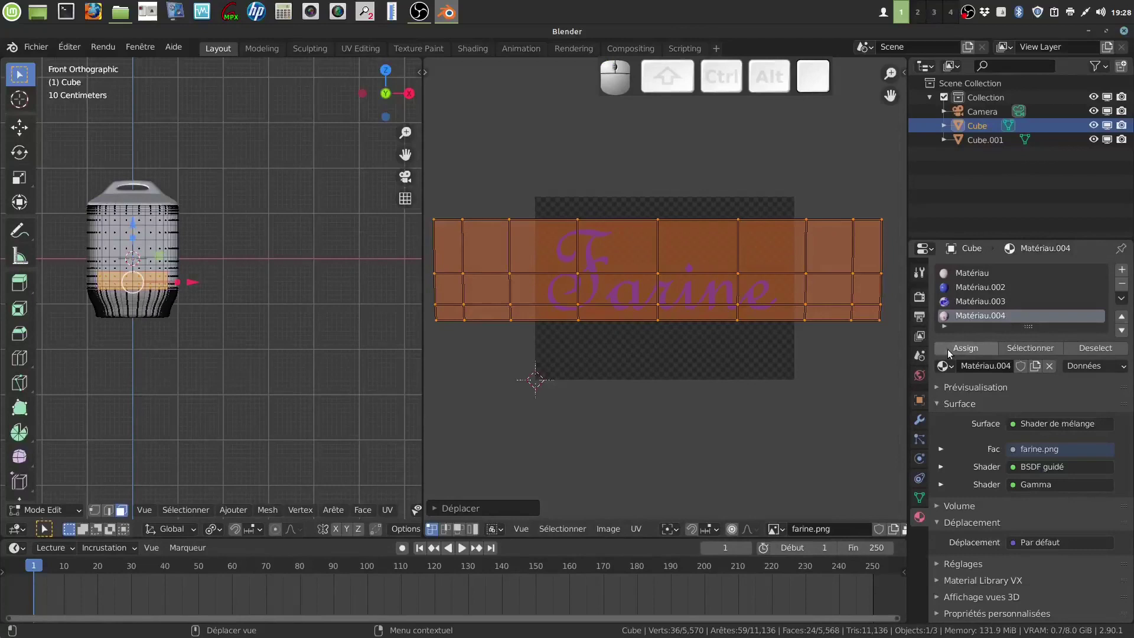
pyautogui.click(967, 354)
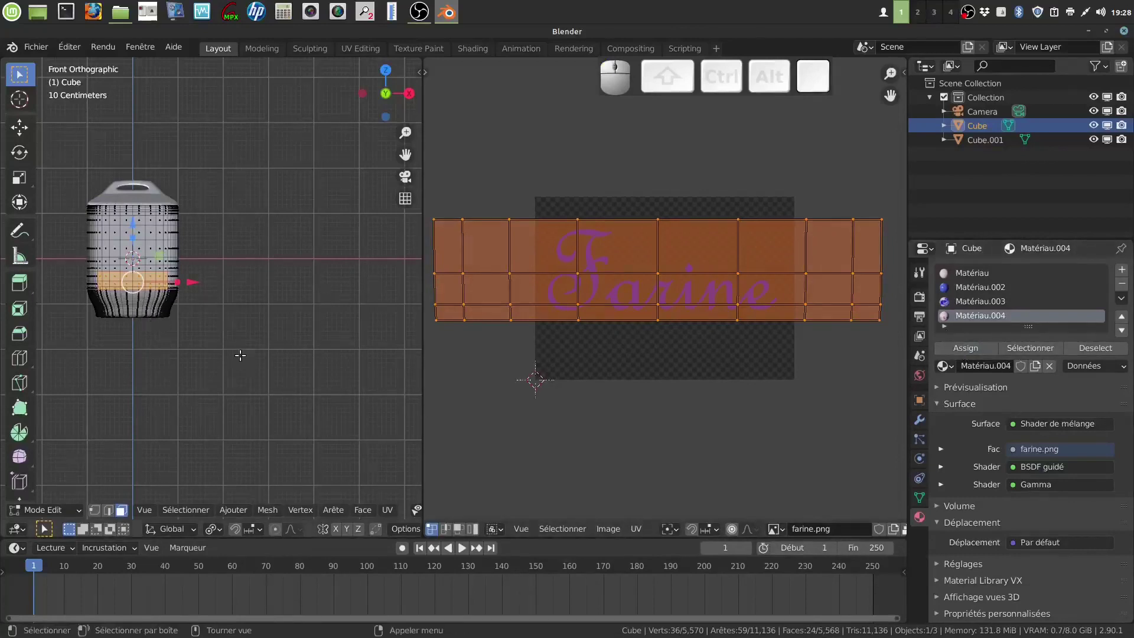
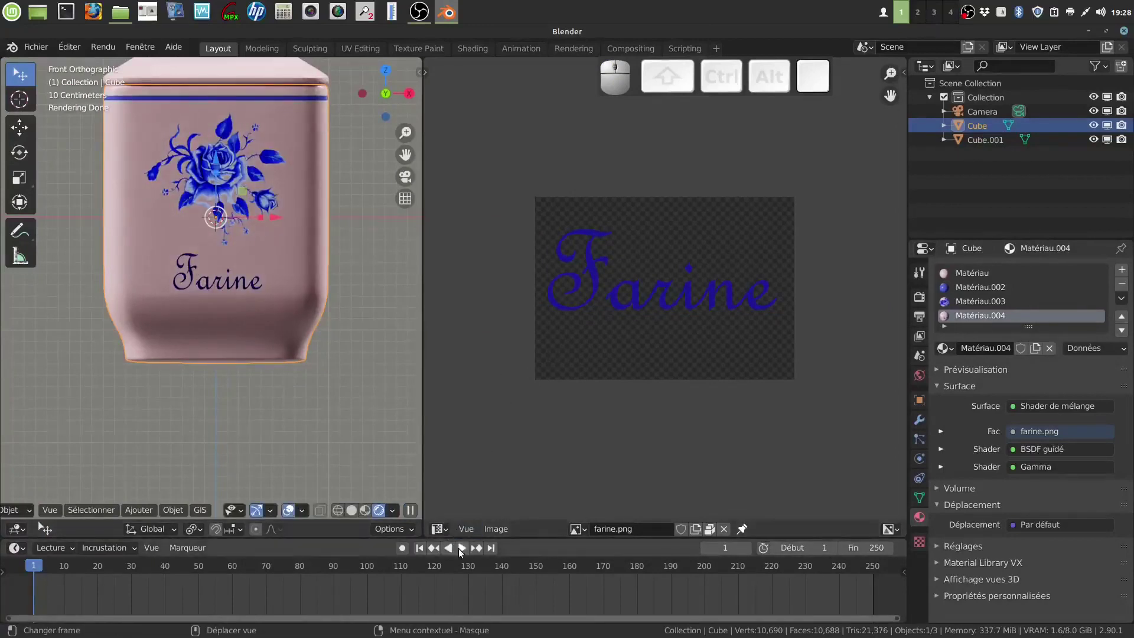
# Merge the image editor into the 3D view and recentre on the rendered Farine pot
pyautogui.click(451, 531)
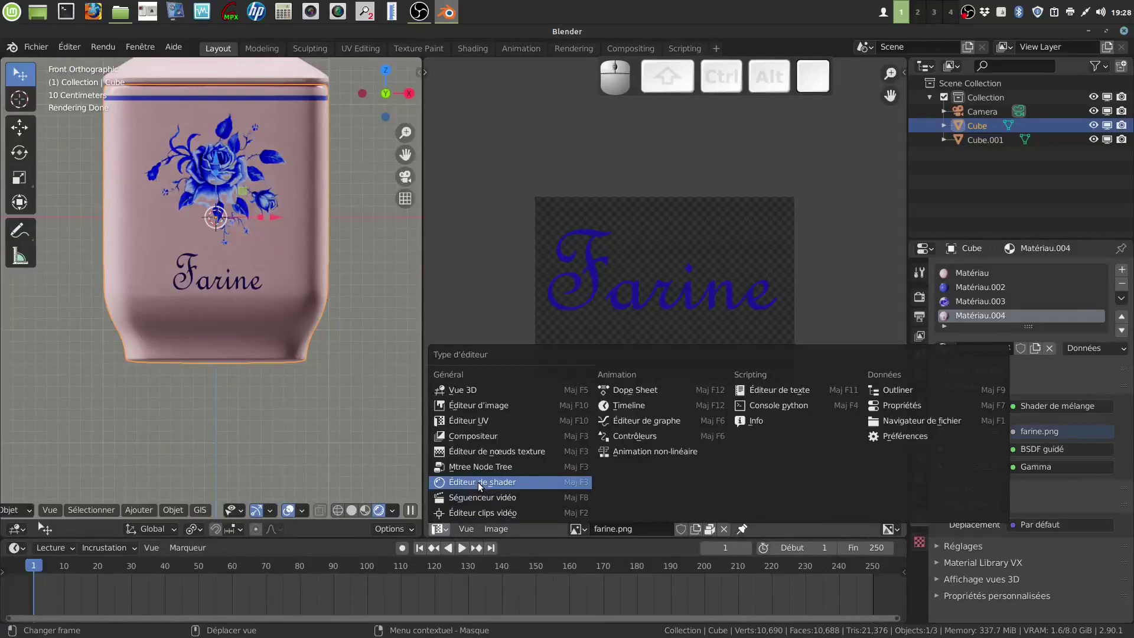
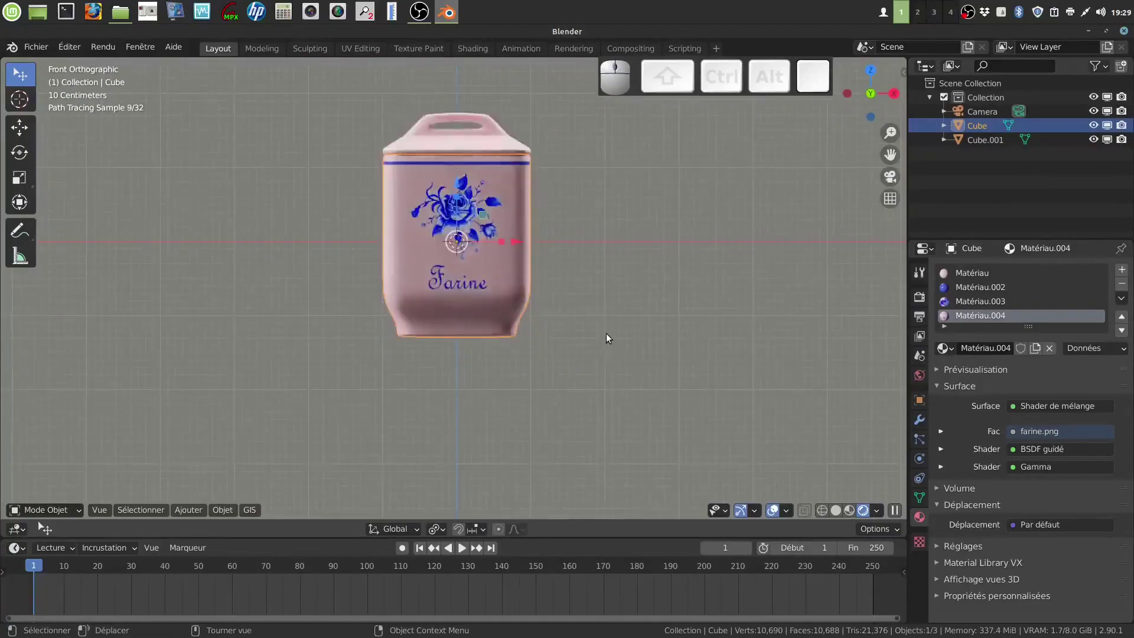
pyautogui.moveTo(569, 336); pyautogui.dragTo(496, 361)
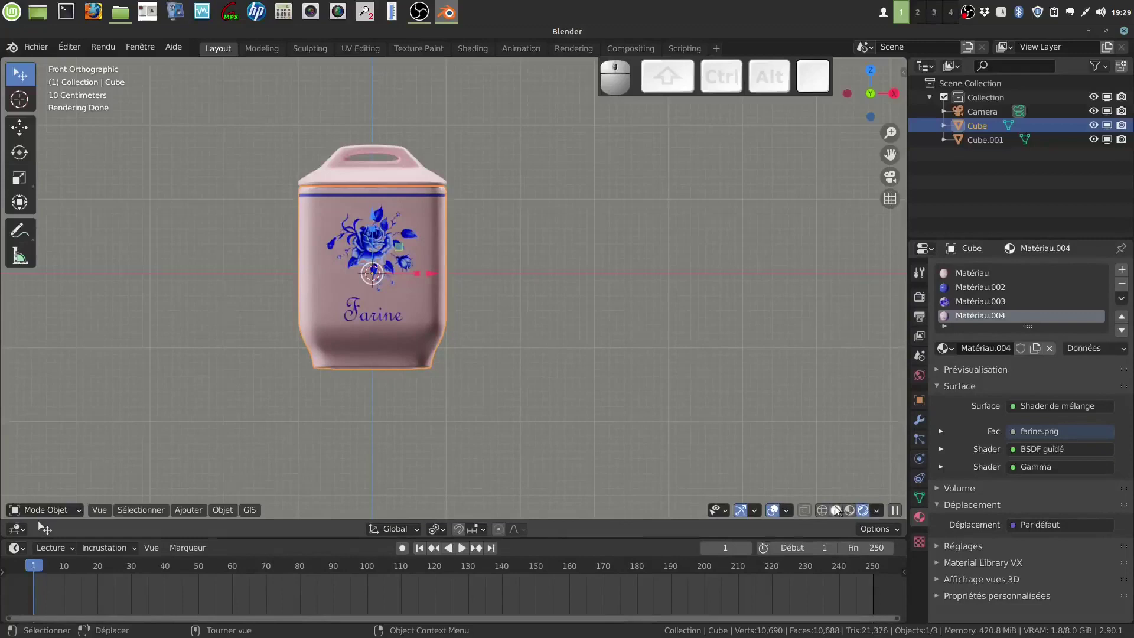
# Duplicate the pot and lid with Shift+D in solid shading and move the copy to the right
pyautogui.click(840, 512)
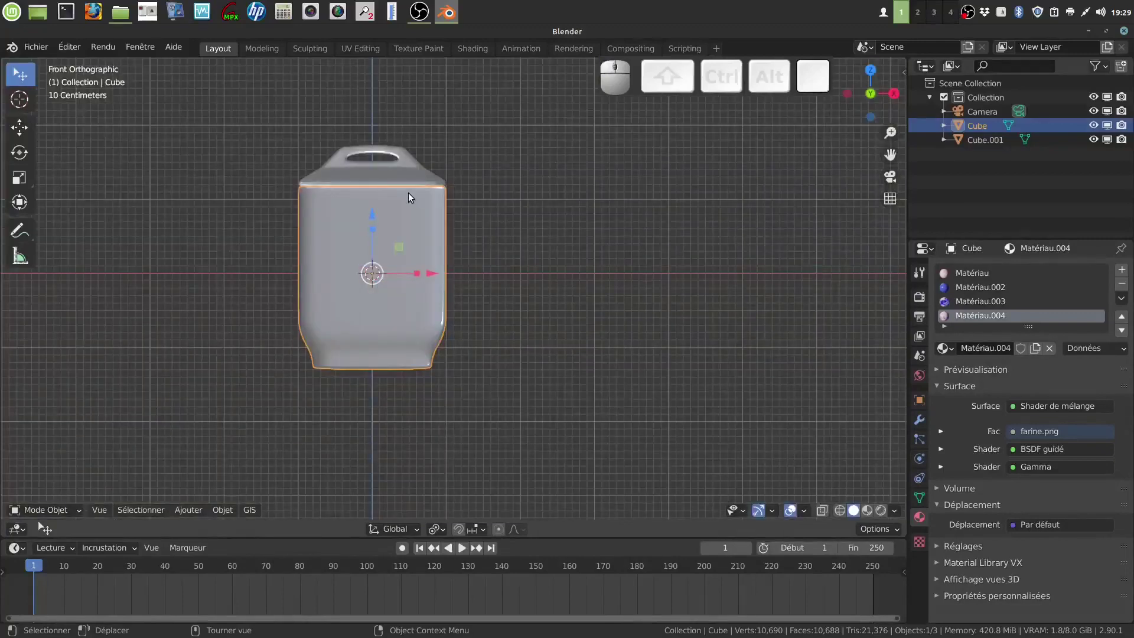
pyautogui.click(387, 178)
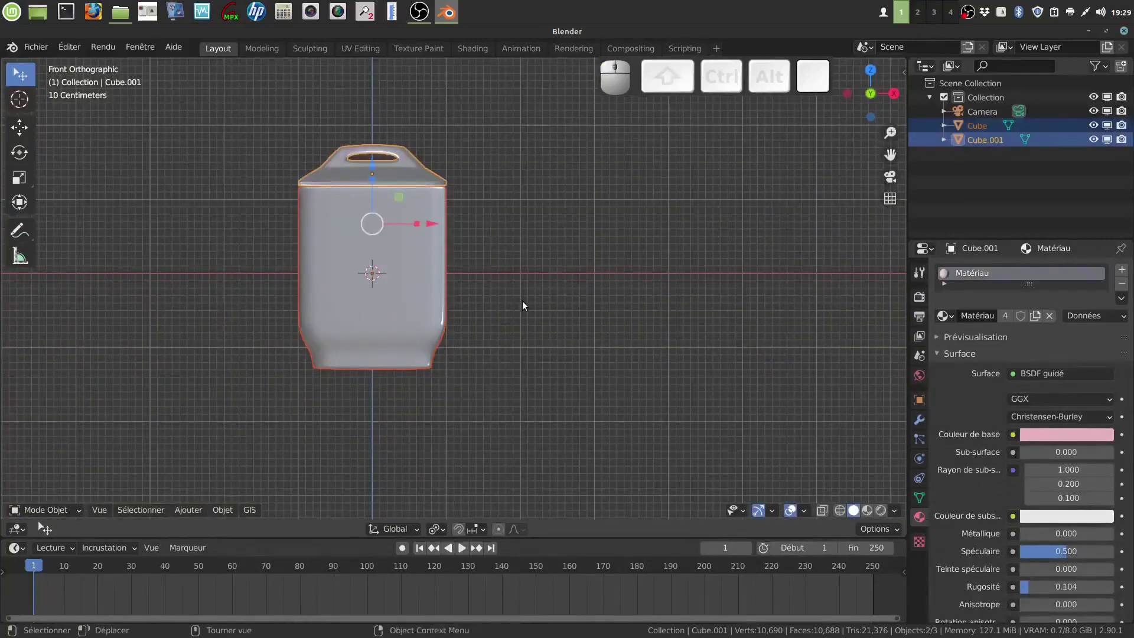
pyautogui.press('shift+d')
pyautogui.click(526, 304)
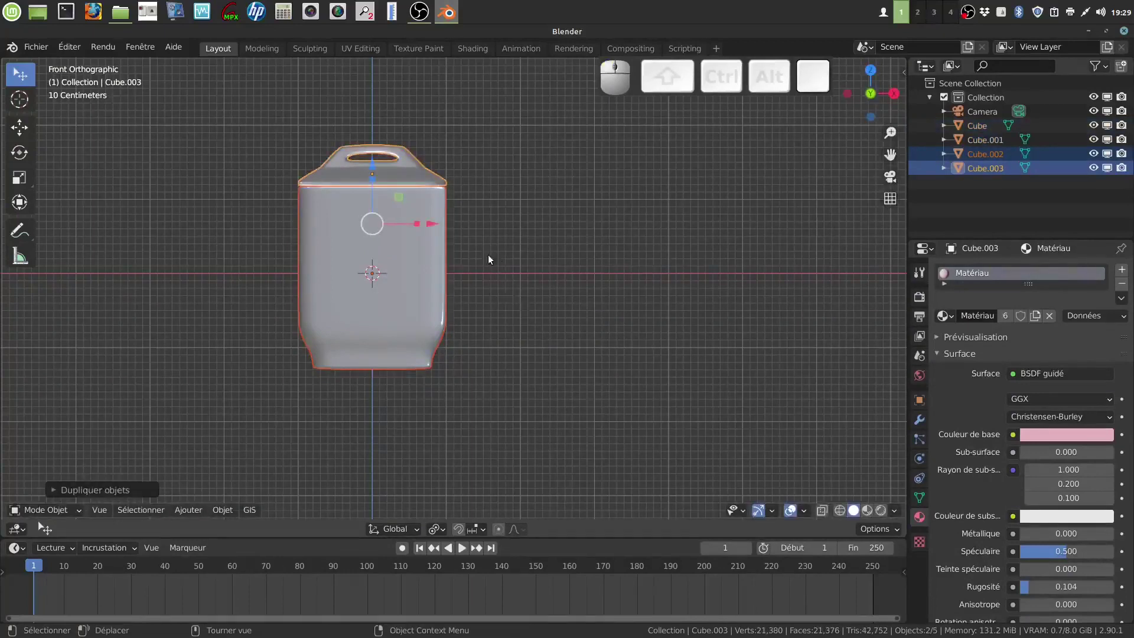
pyautogui.moveTo(440, 229); pyautogui.dragTo(619, 268)
pyautogui.moveTo(684, 346); pyautogui.dragTo(596, 321)
# Briefly check the copy's mesh in edit mode, then select only the copied pot body Cube.002
pyautogui.press('Tab')
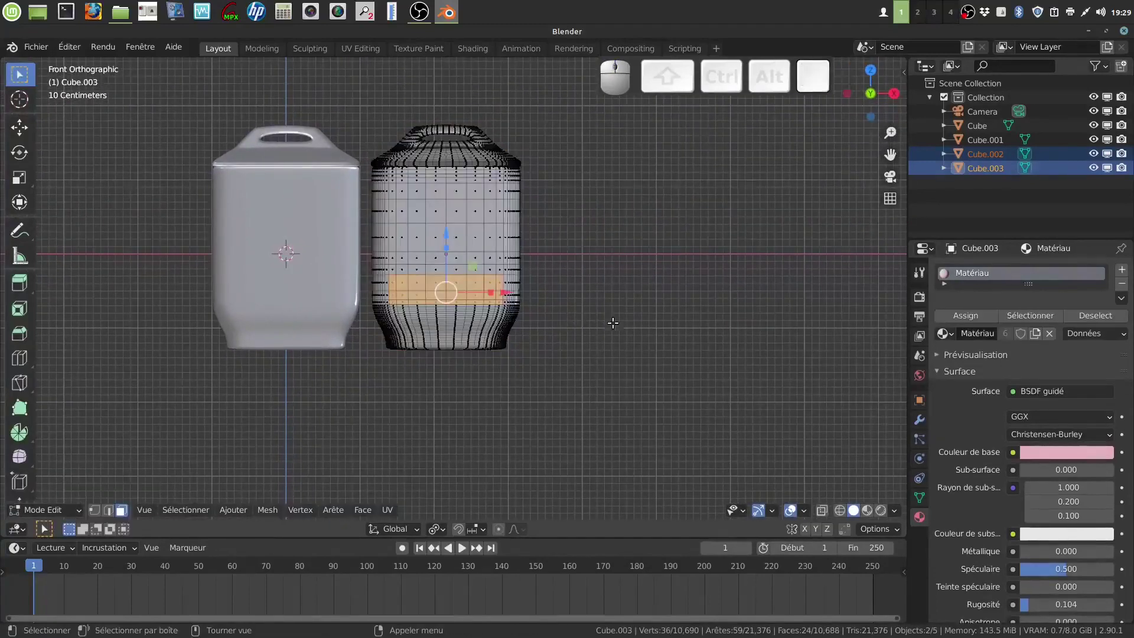
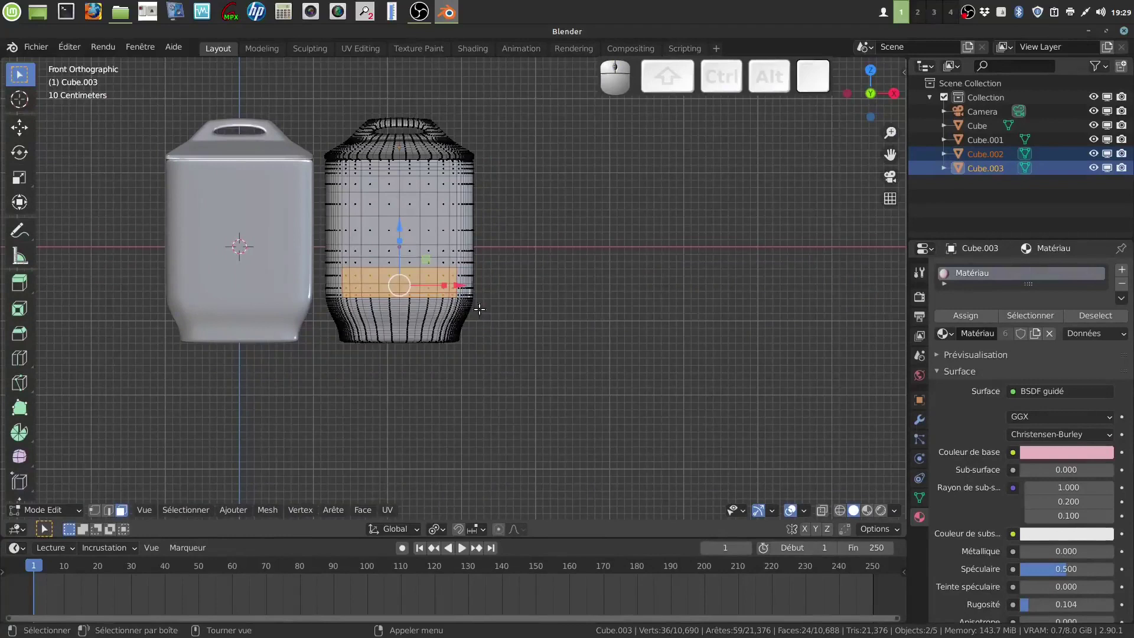
pyautogui.scroll(-3)
pyautogui.press('Tab')
pyautogui.click(924, 522)
pyautogui.click(670, 395)
pyautogui.click(417, 265)
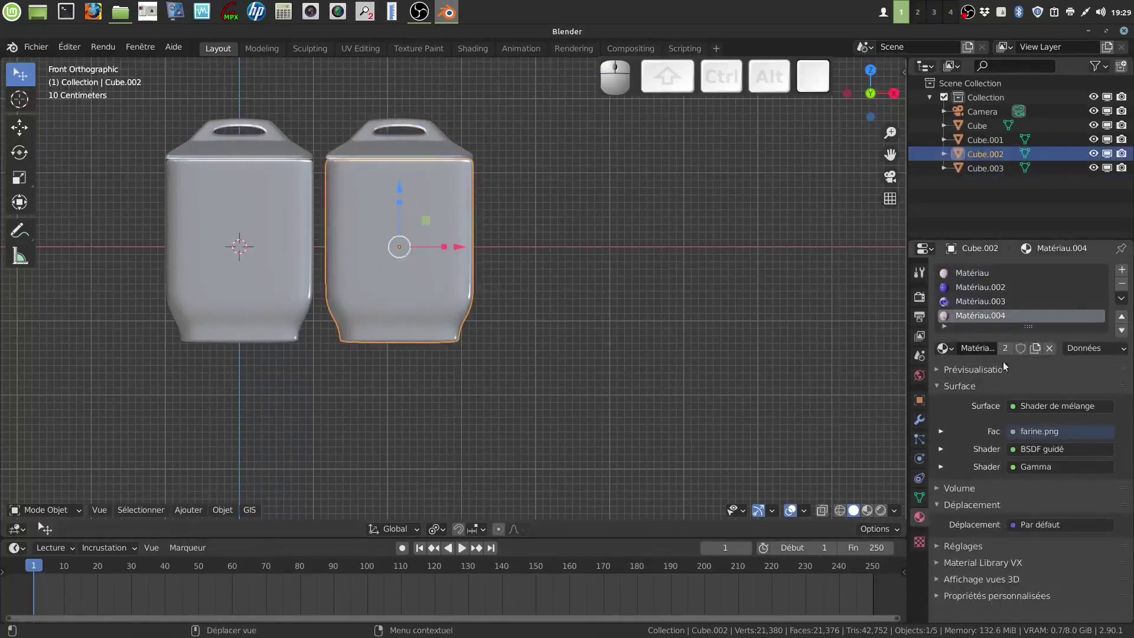
# Make the copied pot's label material a single-user copy, Matériau.005
pyautogui.scroll(3)
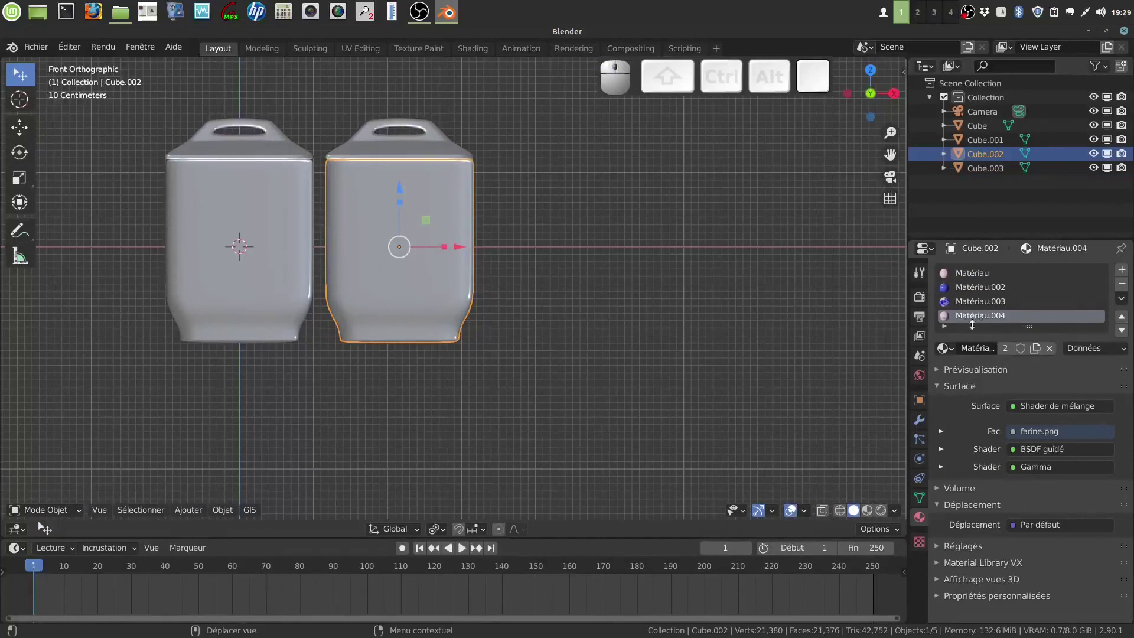
pyautogui.click(946, 330)
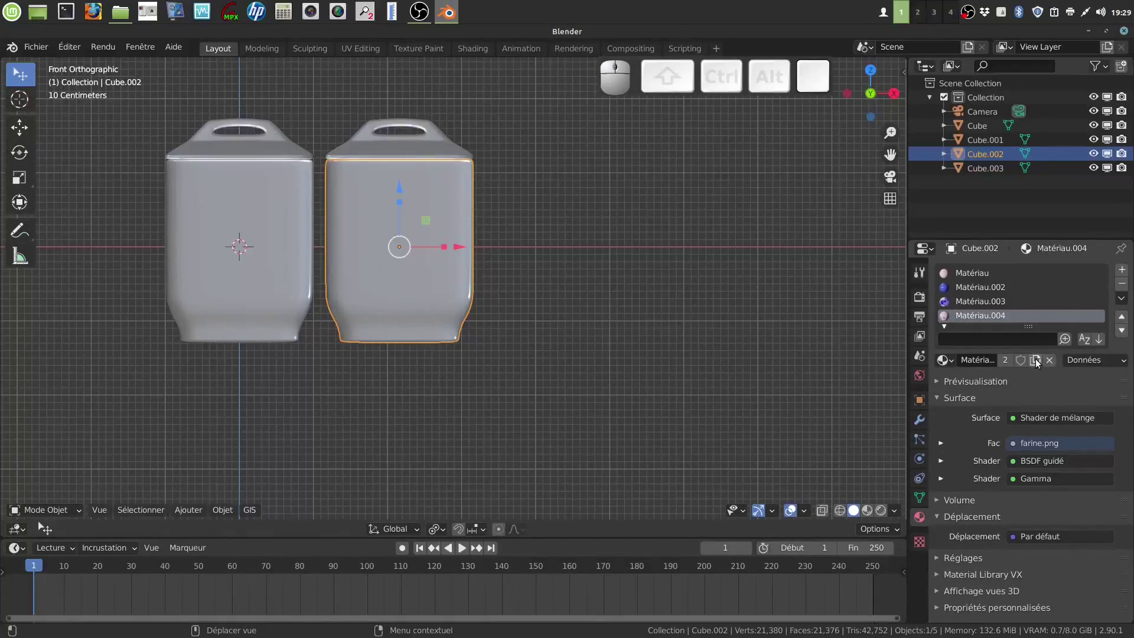
pyautogui.click(1039, 361)
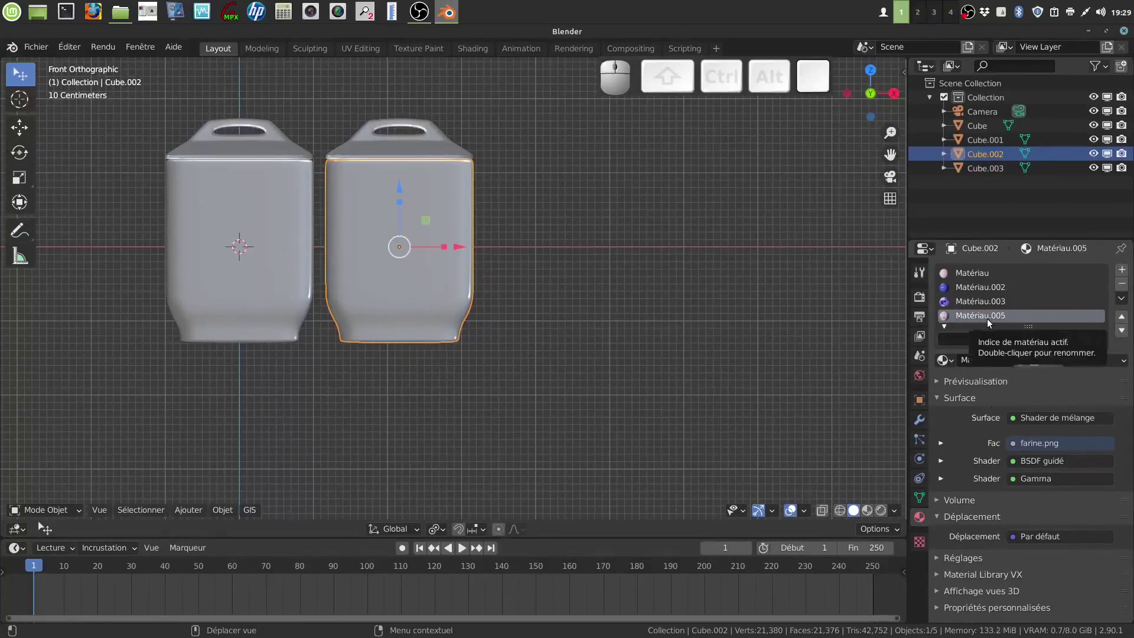
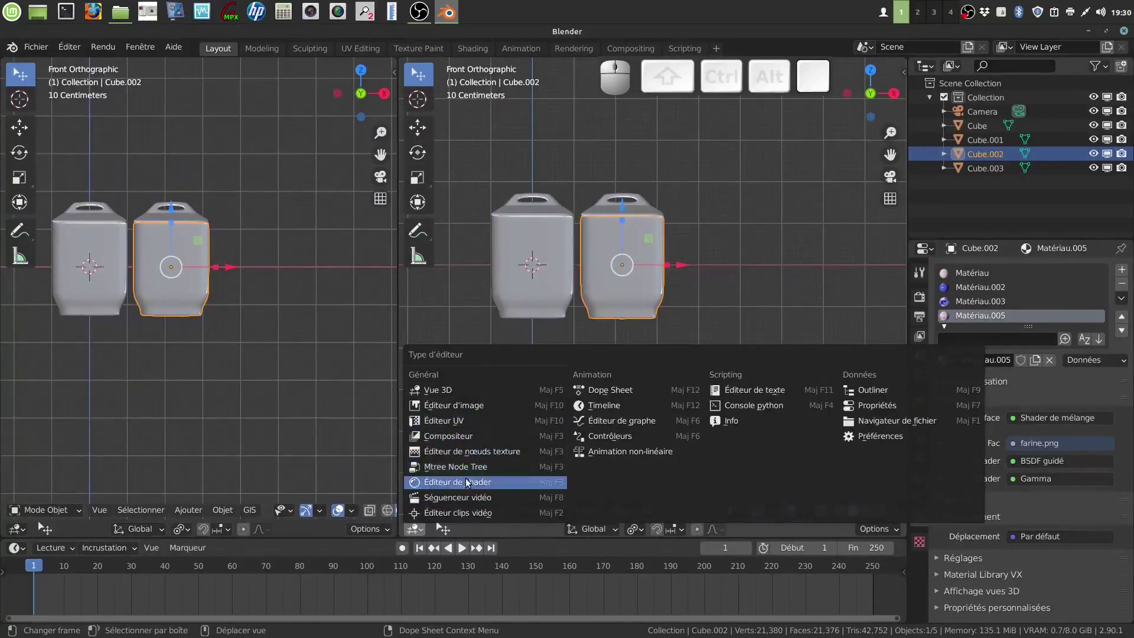
# In the Shader Editor, replace farine.png with sucre.png in Matériau.005's Image Texture node
pyautogui.click(471, 482)
pyautogui.middleClick(600, 334)
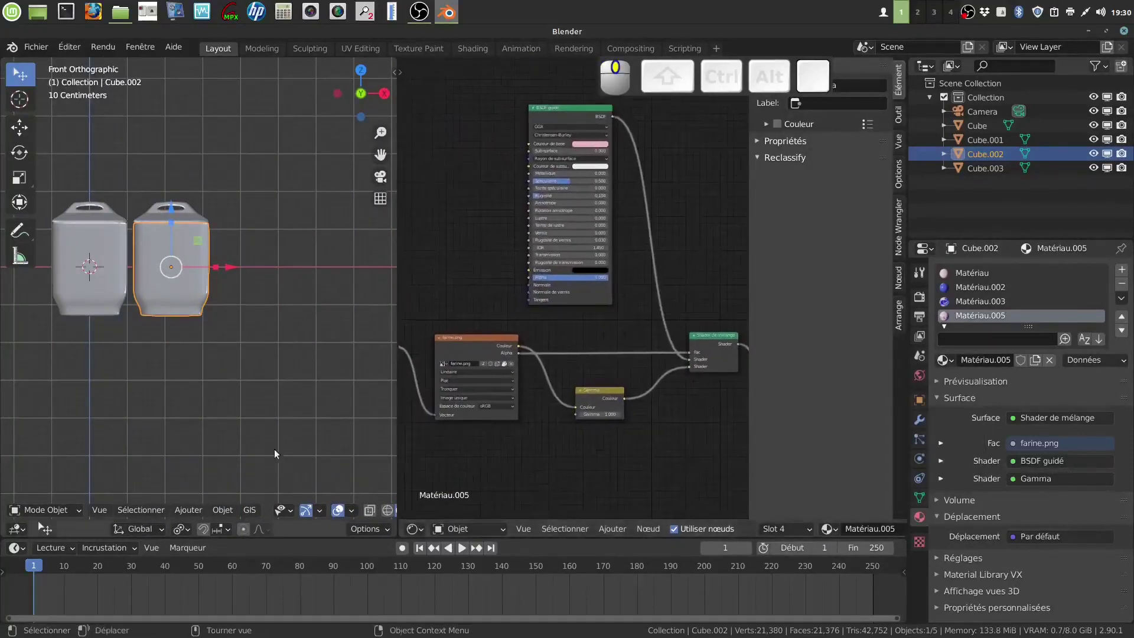
pyautogui.moveTo(583, 460); pyautogui.dragTo(635, 390)
pyautogui.scroll(3)
pyautogui.click(587, 259)
pyautogui.click(548, 258)
pyautogui.click(266, 469)
pyautogui.click(739, 351)
pyautogui.click(877, 553)
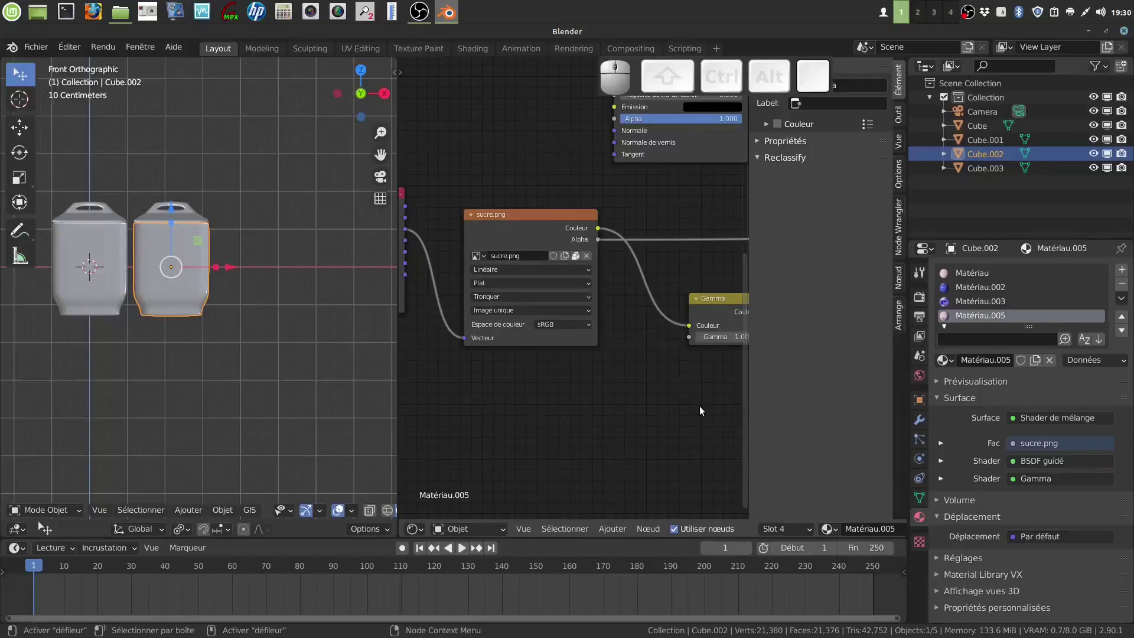
# Hide the sidebar and turn the node area into an Image Editor
pyautogui.press('n')
pyautogui.click(426, 532)
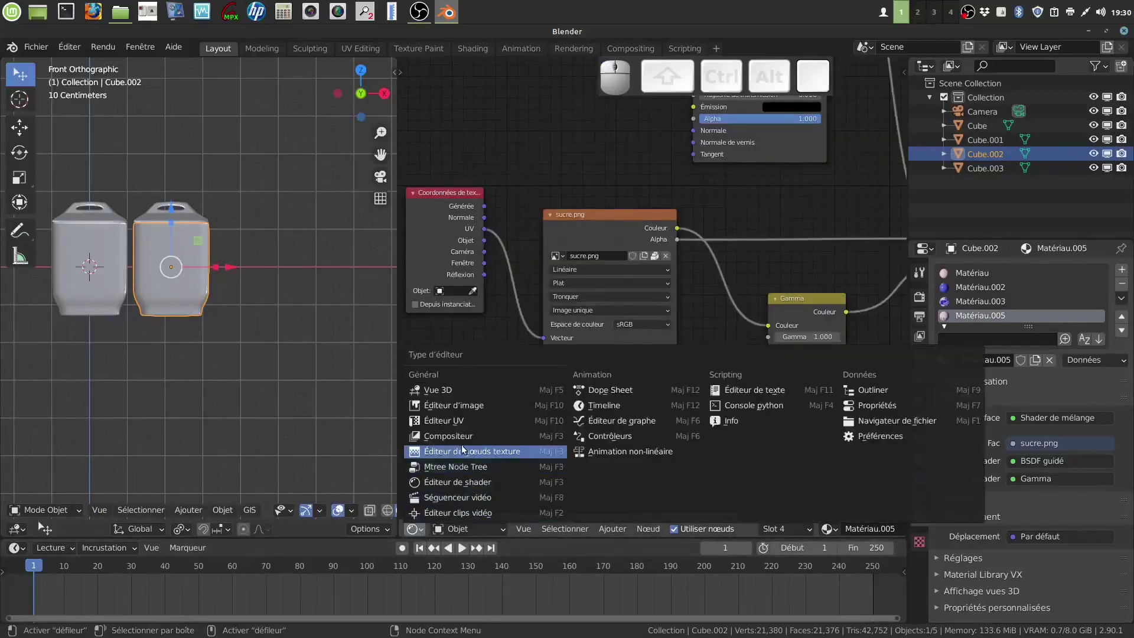
pyautogui.click(459, 423)
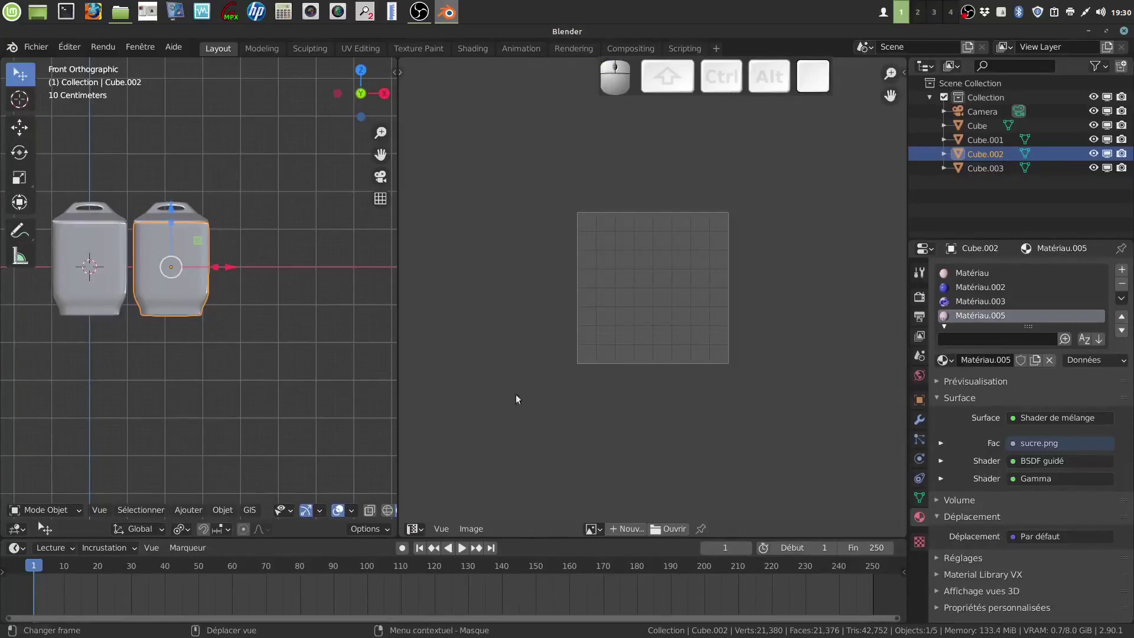
# In edit mode, show sucre.png in the UV editor and fit the label UVs over the Sucre word
pyautogui.press('Tab')
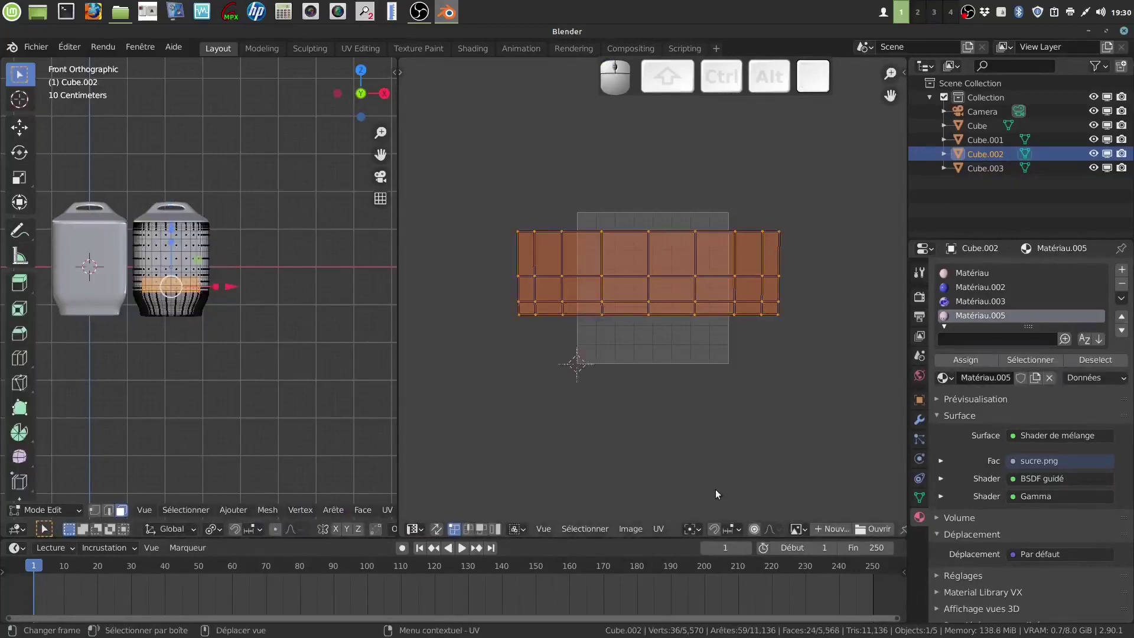
pyautogui.click(805, 533)
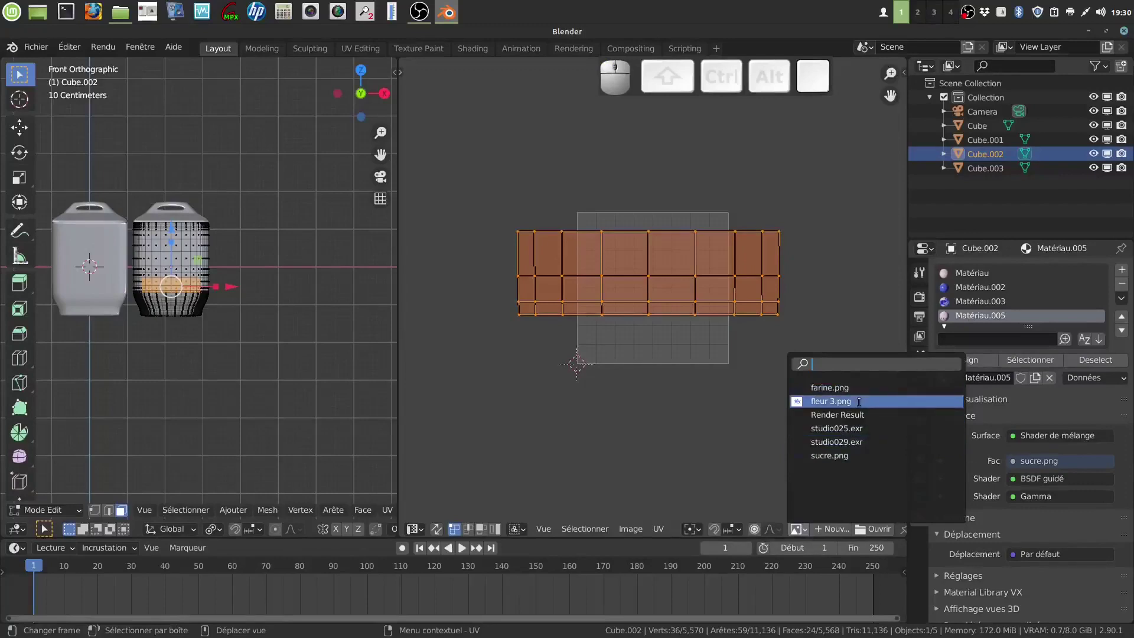
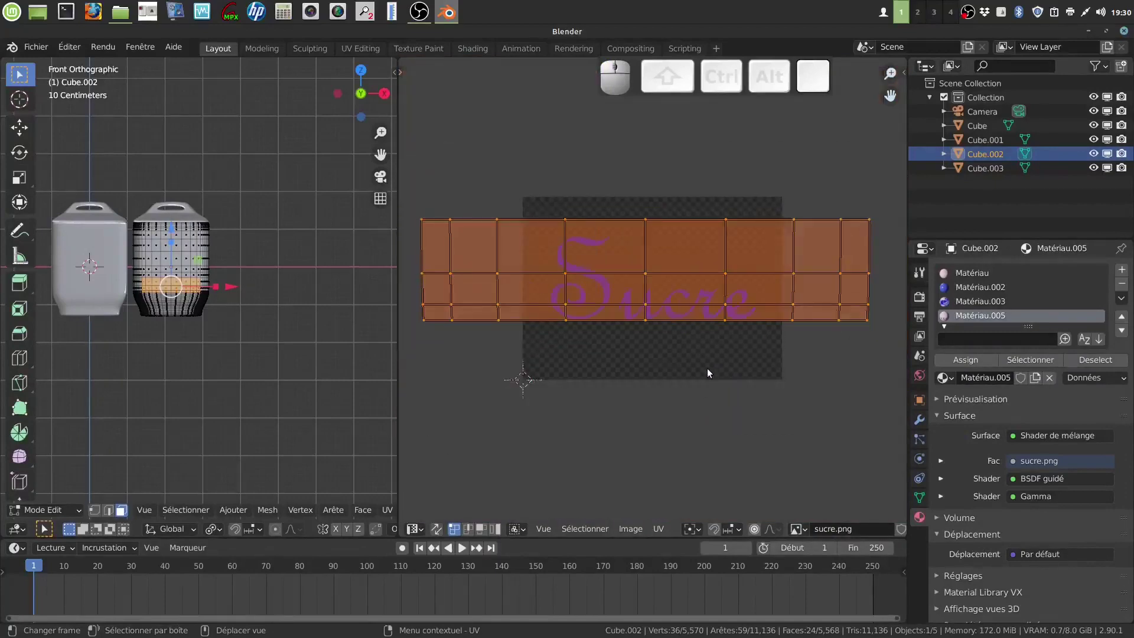
pyautogui.press('g')
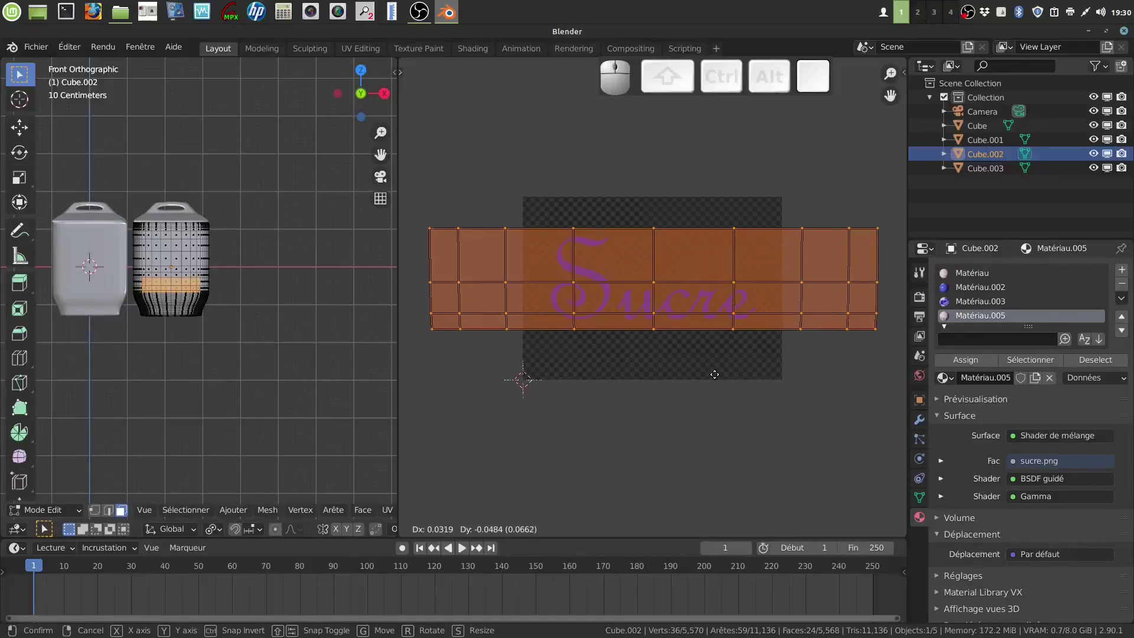
pyautogui.click(719, 380)
pyautogui.scroll(-3)
pyautogui.click(375, 513)
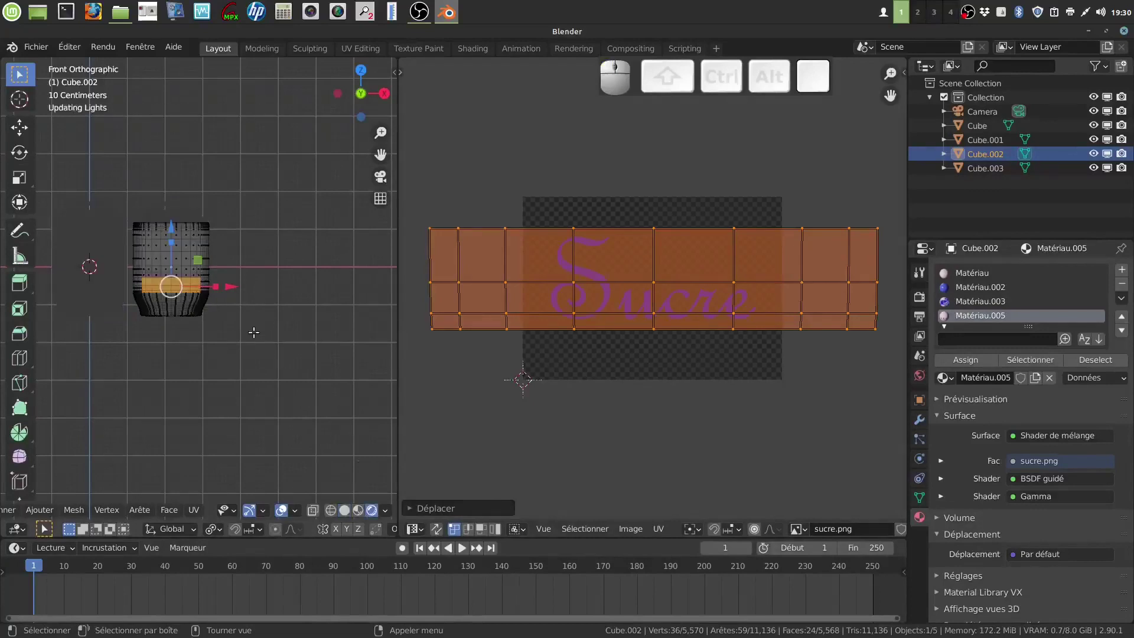
pyautogui.scroll(3)
# Check the Sucre pot in rendered shading, return to solid and add its lid to the selection
pyautogui.press('Tab')
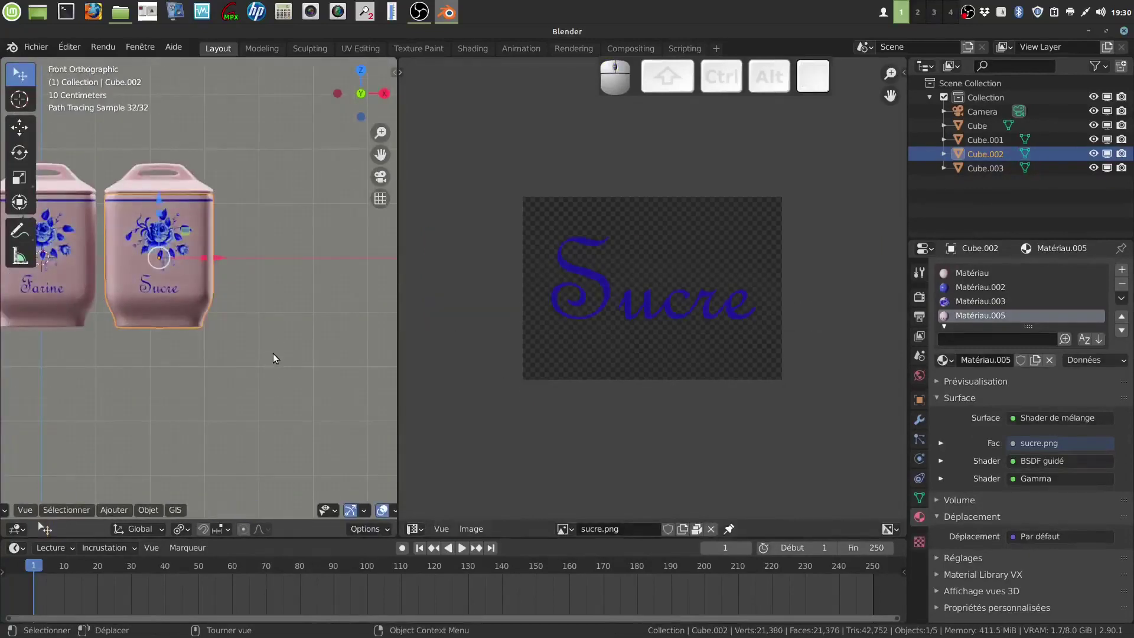
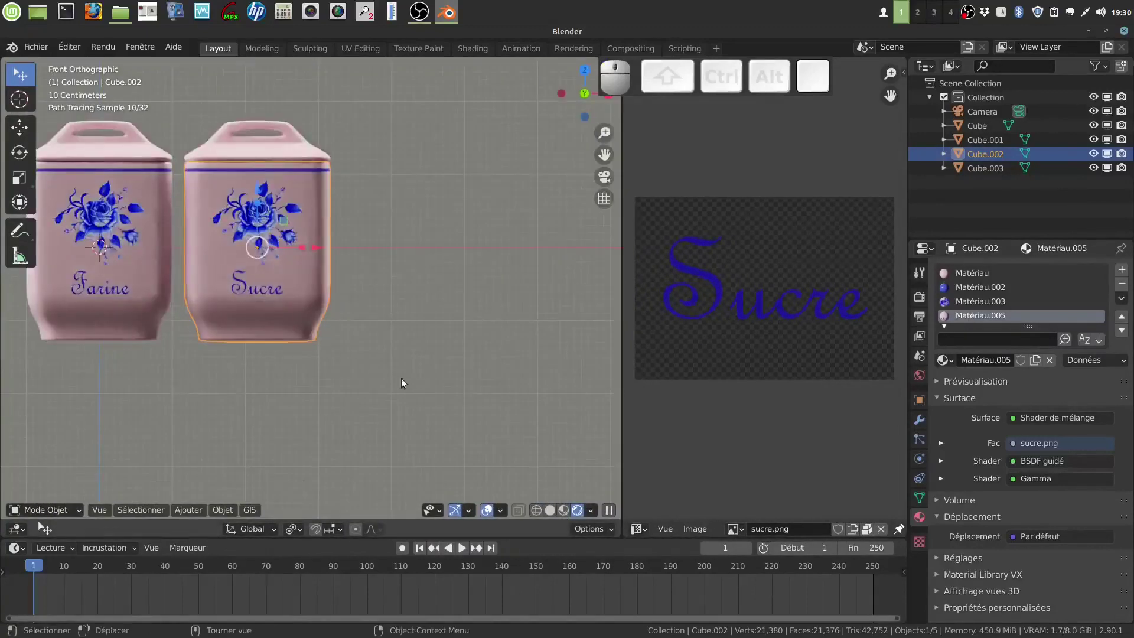
pyautogui.click(555, 514)
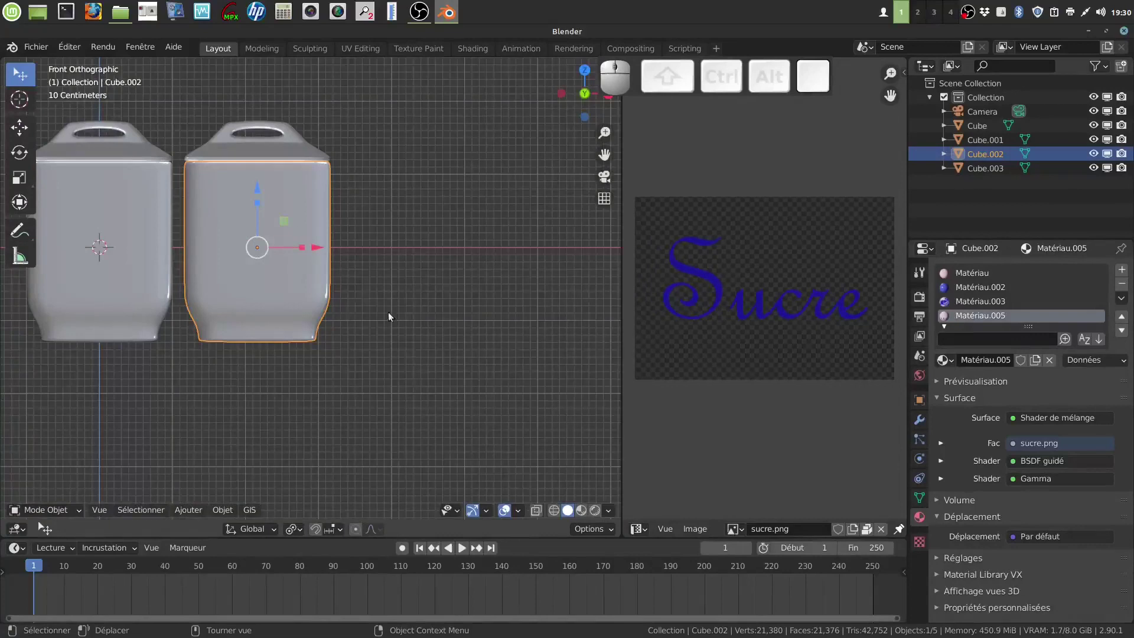
pyautogui.click(258, 156)
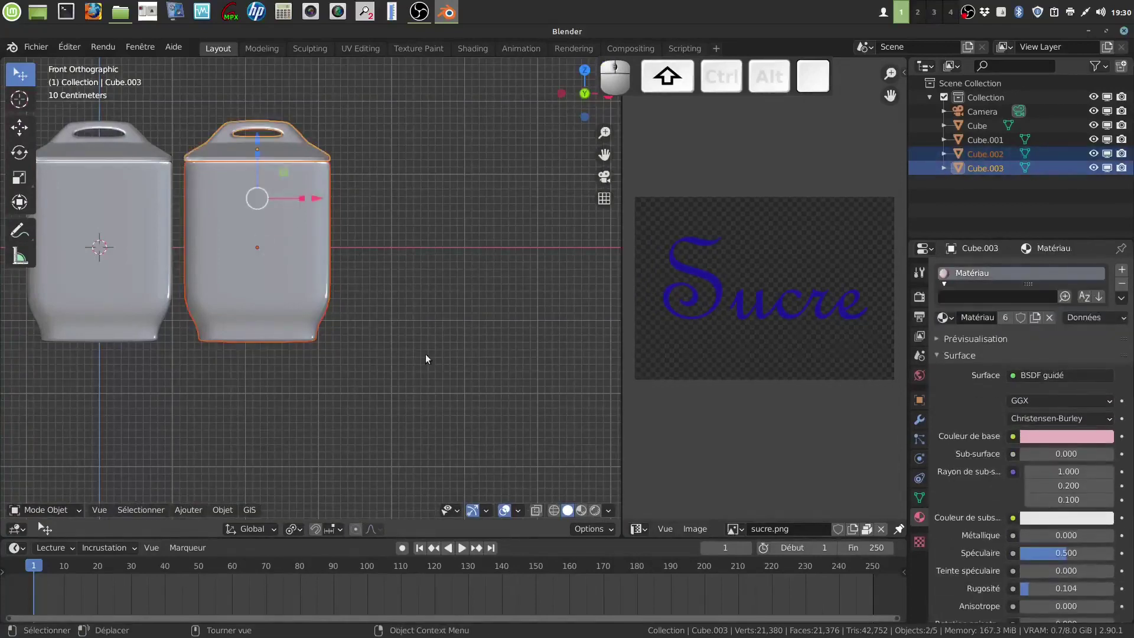
# Duplicate the Sucre pot and lid to the right and give its body its own material Matériau.006
pyautogui.press('shift+d')
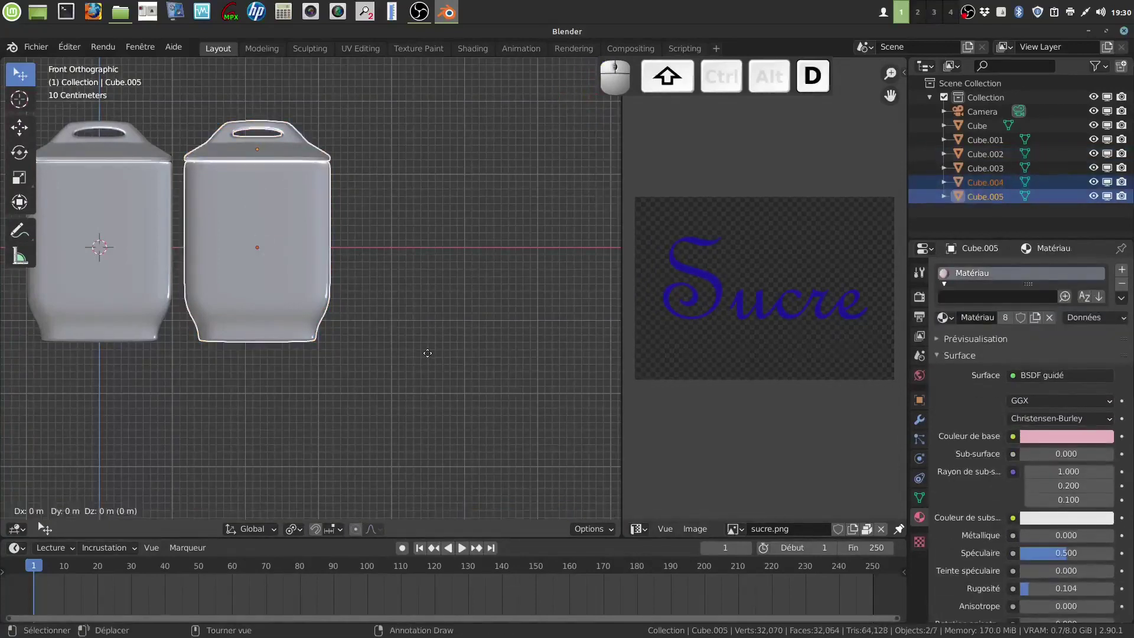
pyautogui.click(433, 359)
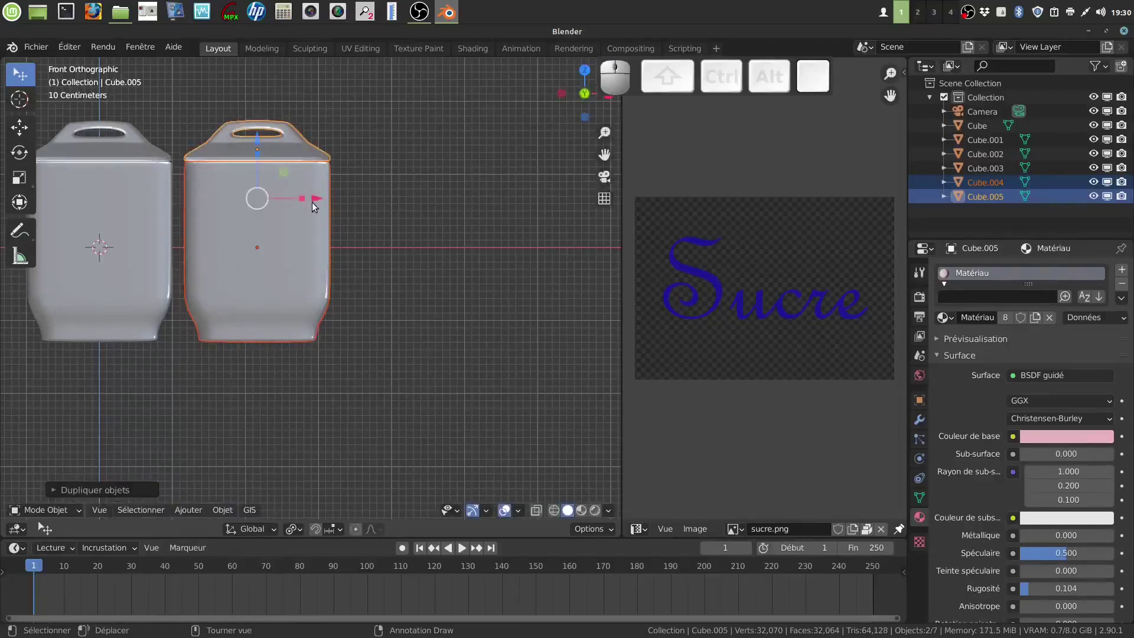
pyautogui.moveTo(319, 201); pyautogui.dragTo(484, 221)
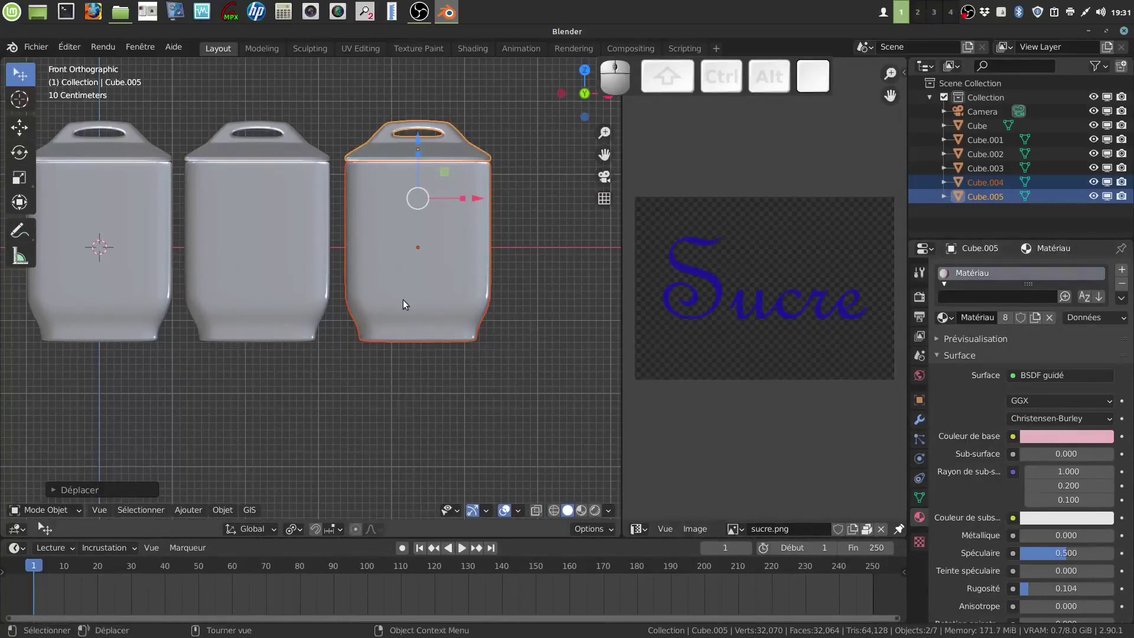
pyautogui.click(419, 306)
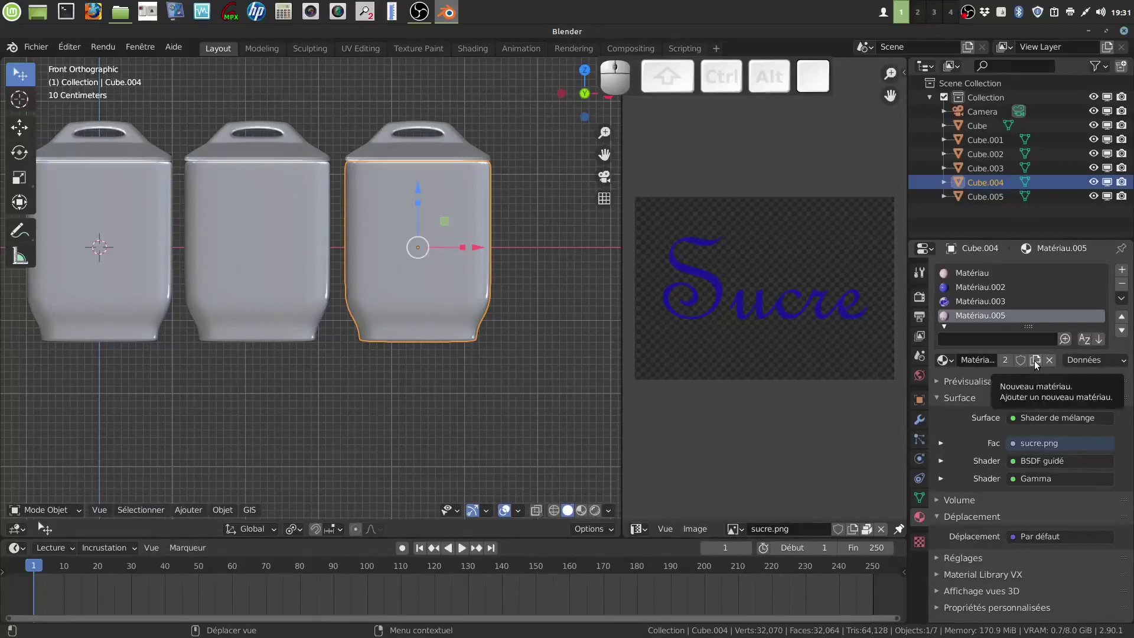
pyautogui.click(1038, 363)
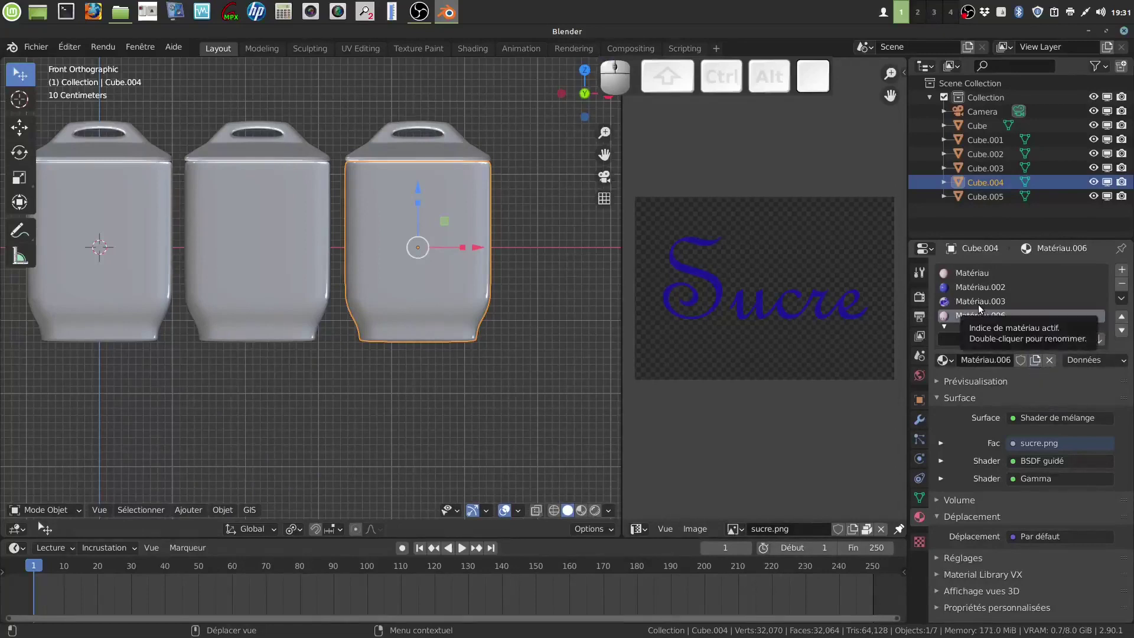
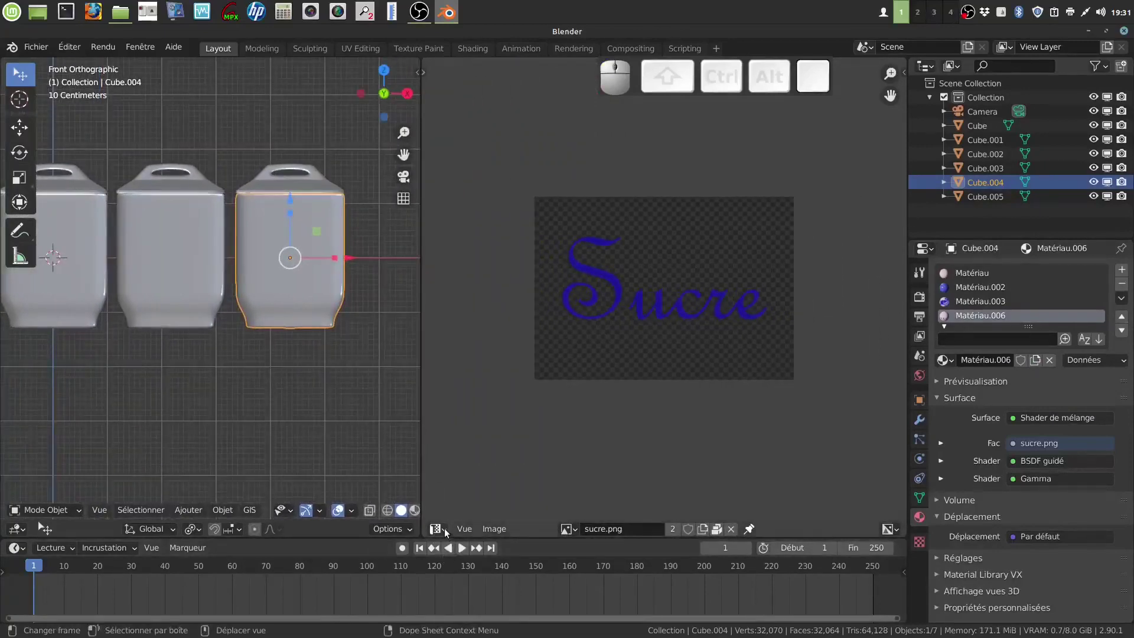
# In the Shader Editor, unlink sucre.png and load riz.png into the label Image Texture node
pyautogui.click(449, 531)
pyautogui.click(500, 483)
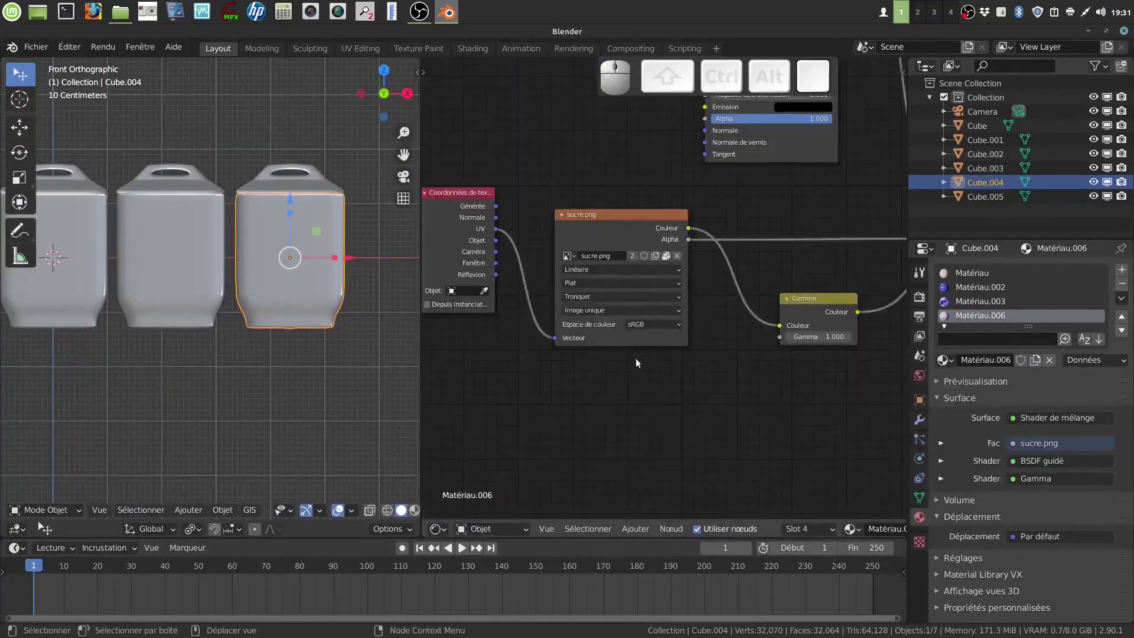
pyautogui.click(680, 258)
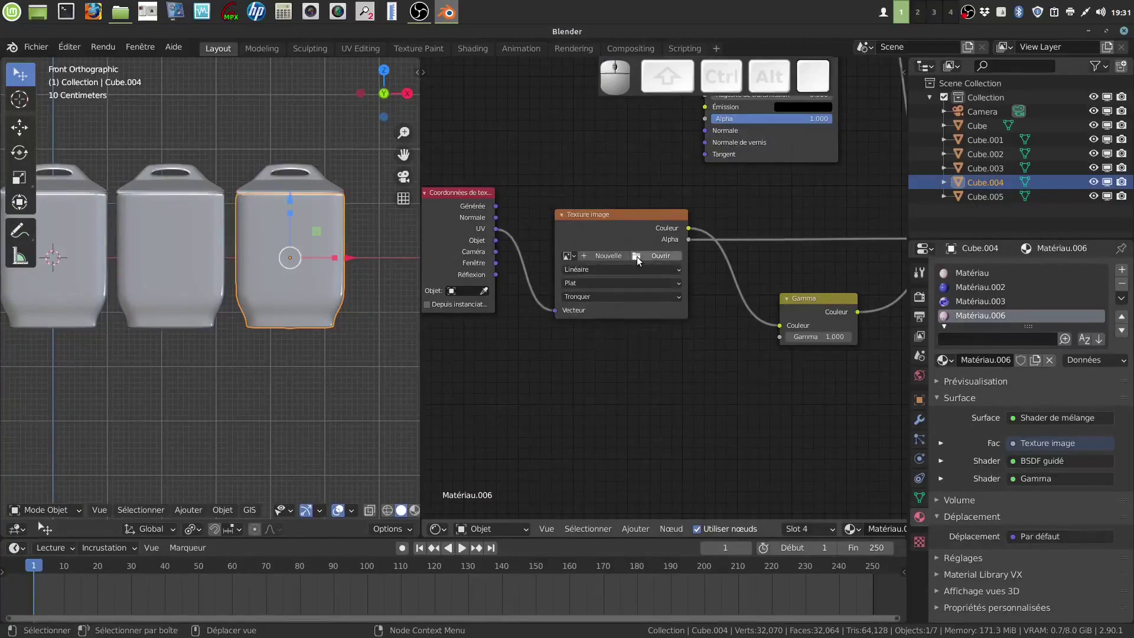
pyautogui.click(640, 259)
pyautogui.click(294, 468)
pyautogui.click(637, 351)
pyautogui.click(891, 556)
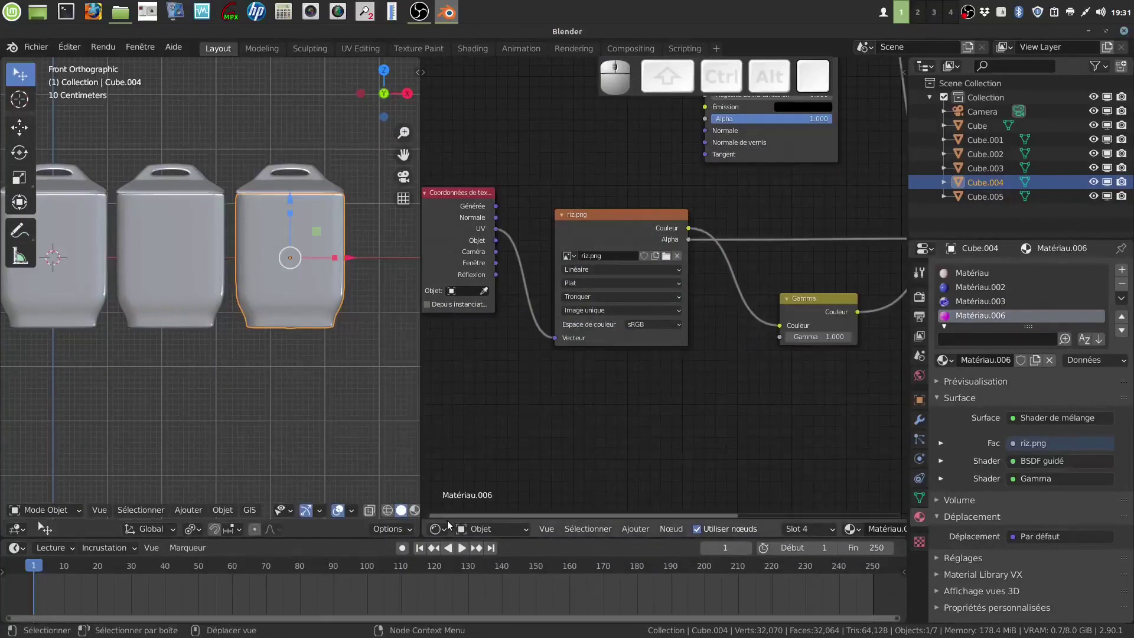
# Return the panel to the Image Editor and list its loaded images
pyautogui.click(448, 530)
pyautogui.click(490, 422)
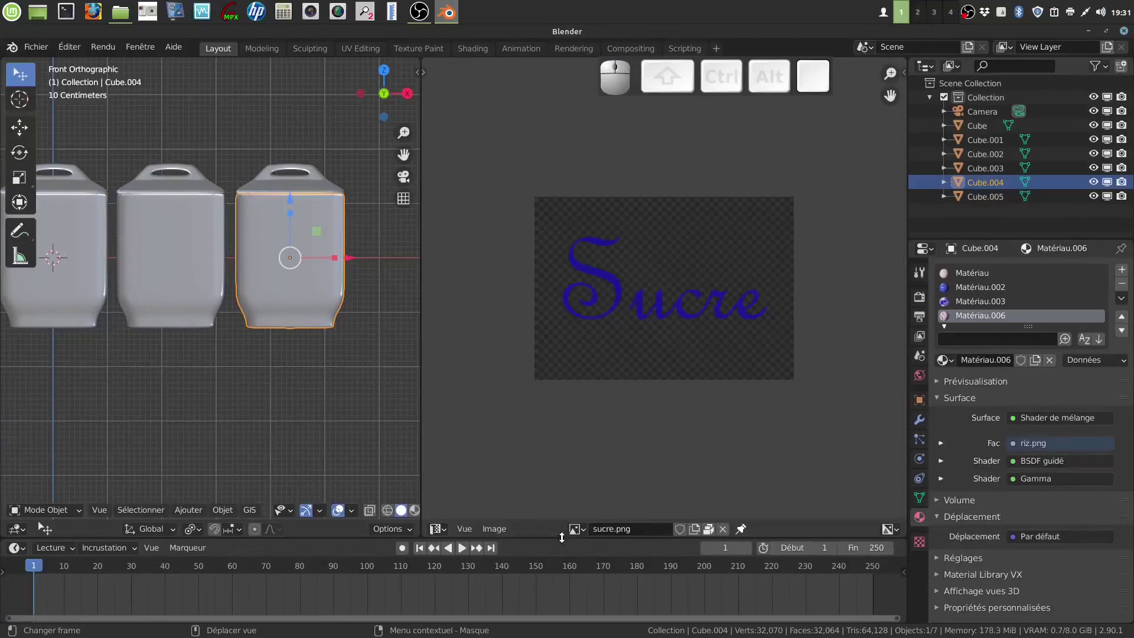
pyautogui.click(588, 533)
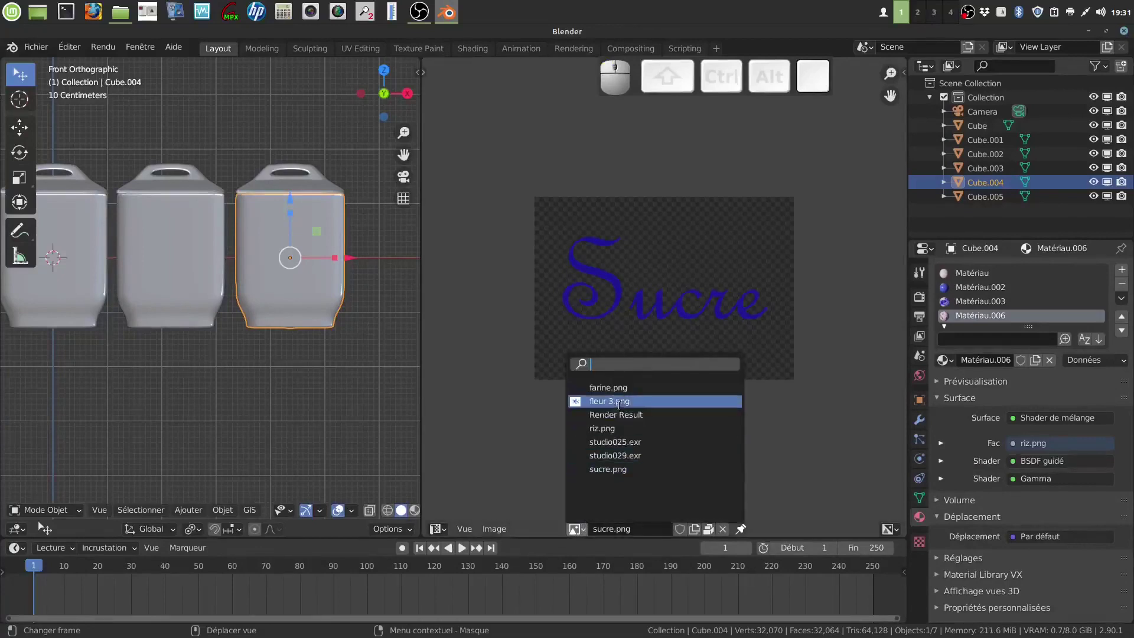
# Show riz.png in the UV editor and scale the third pot's label UVs along Y
pyautogui.click(636, 434)
pyautogui.press('Tab')
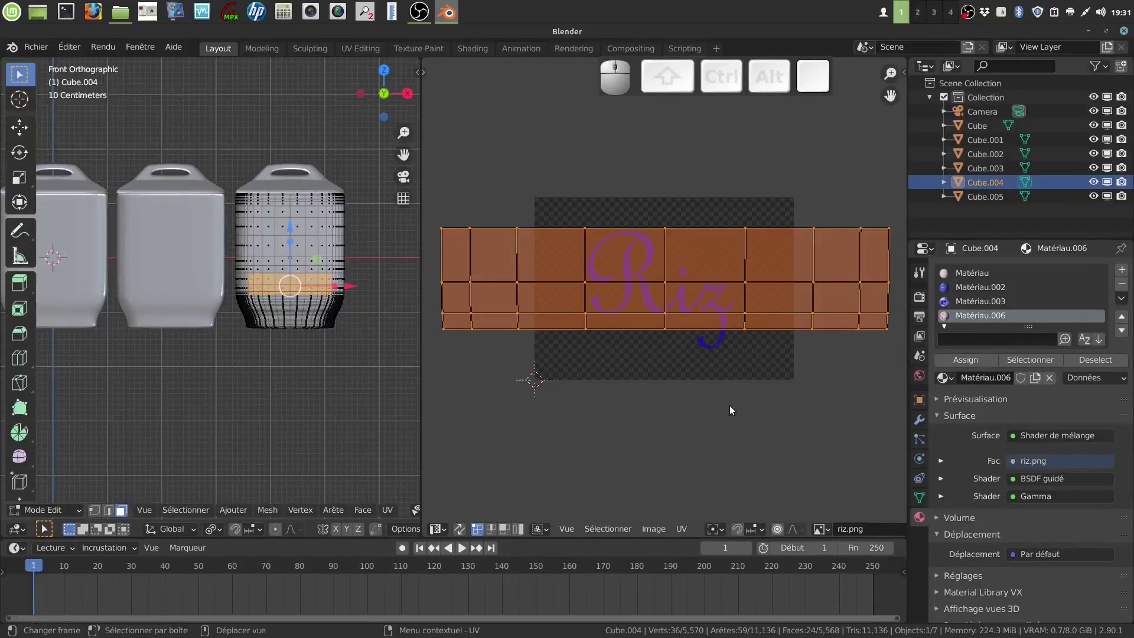
pyautogui.press('s')
pyautogui.press('y')
pyautogui.click(751, 447)
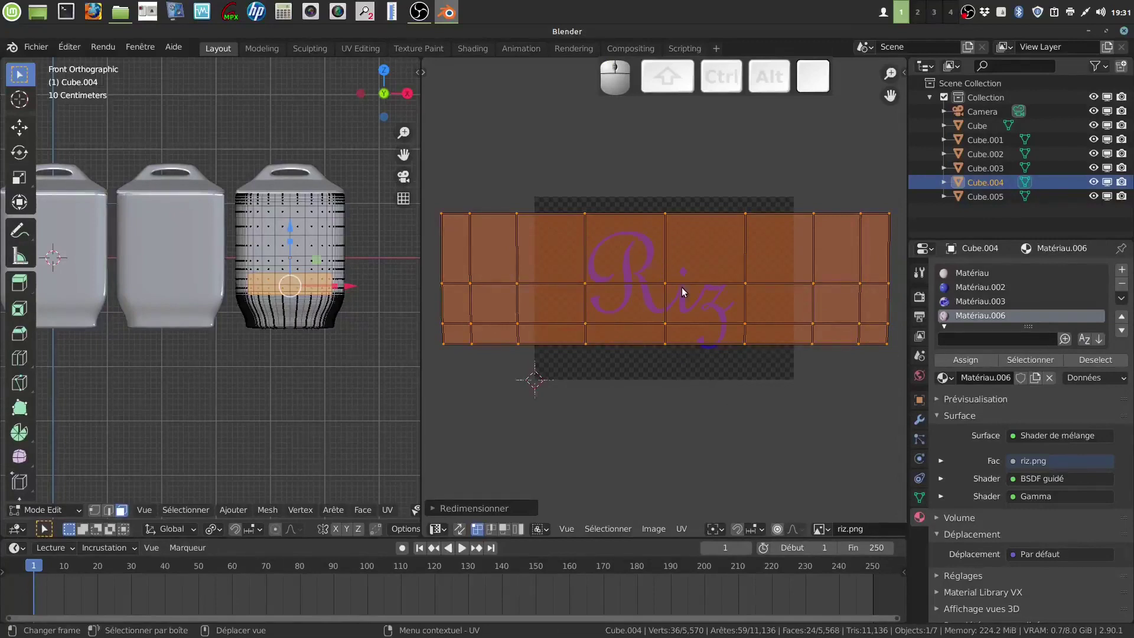
# Grab the label UVs into place over the Riz lettering and return to object mode
pyautogui.press('g')
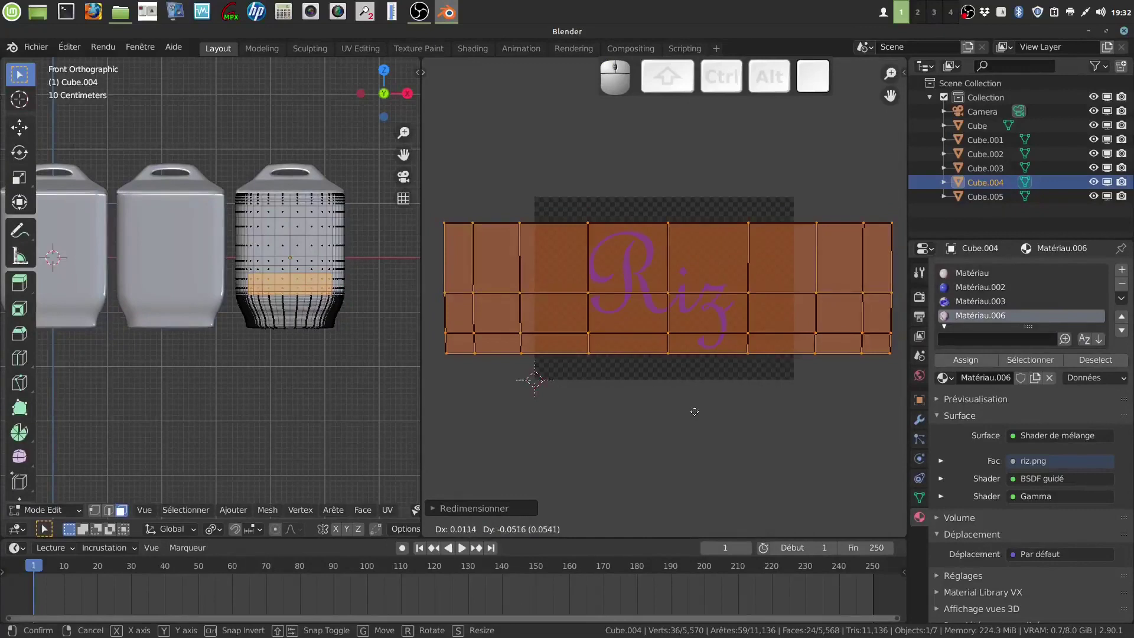
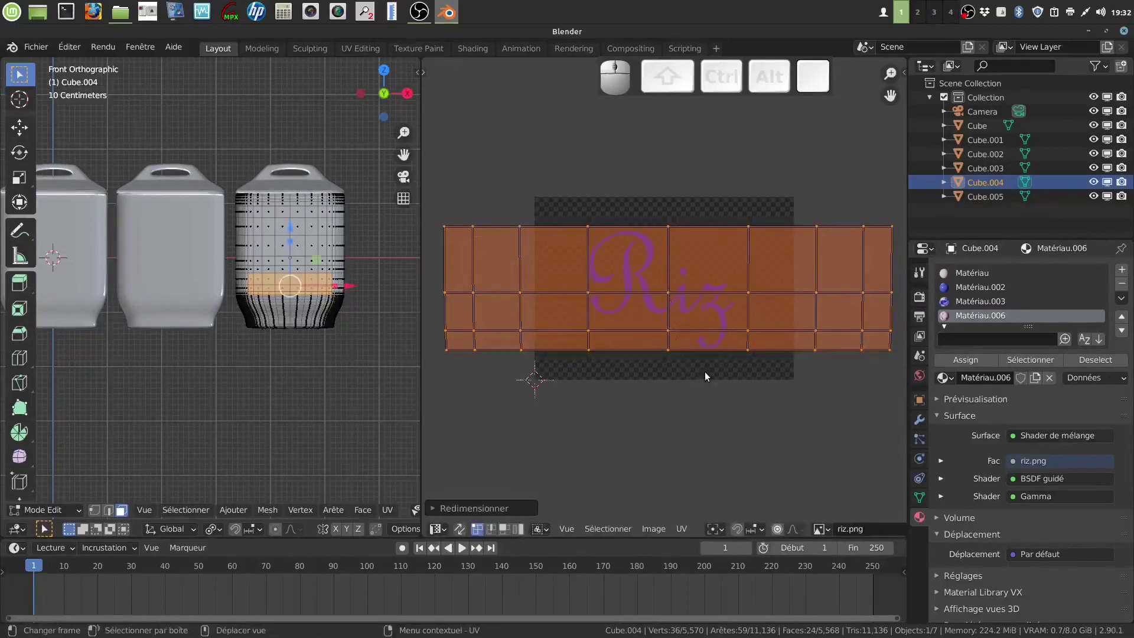
pyautogui.press('g')
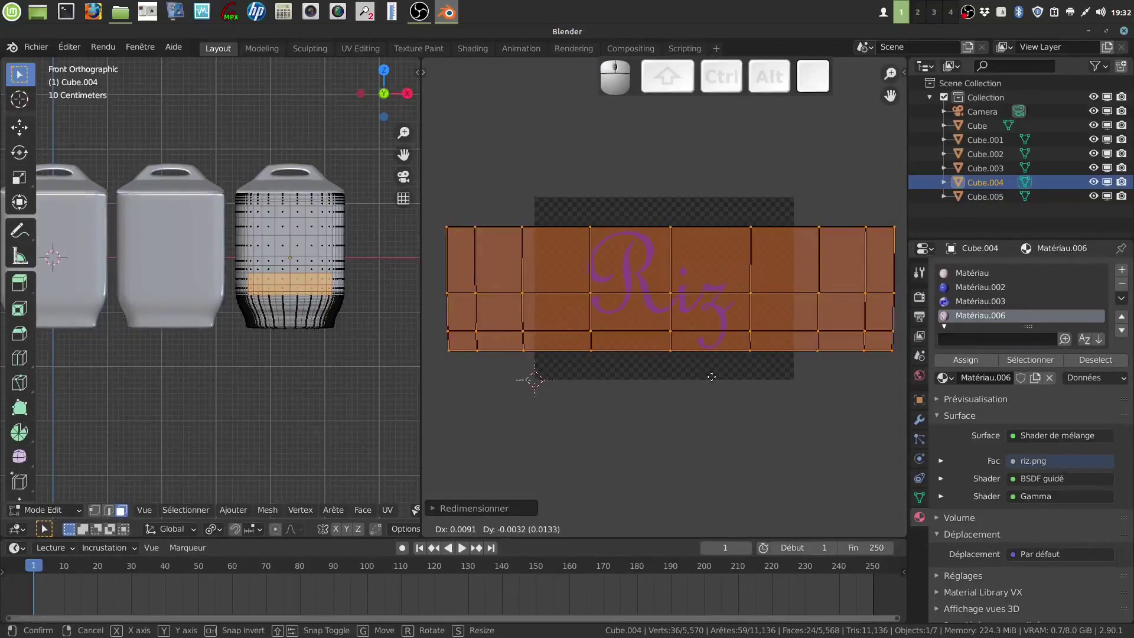
pyautogui.click(714, 379)
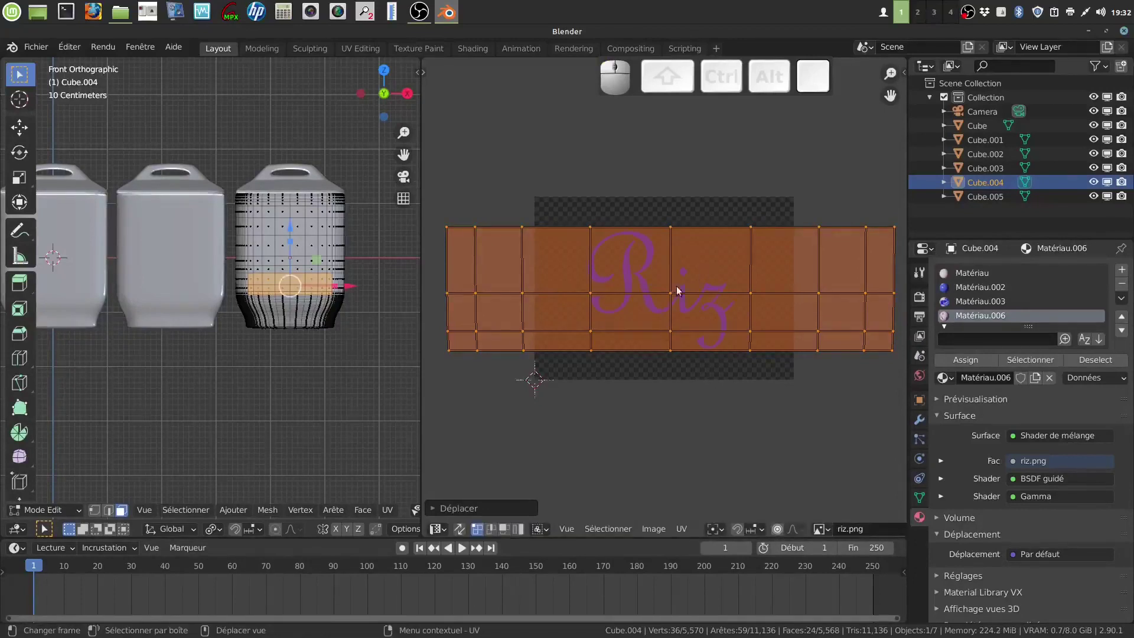
pyautogui.press('Tab')
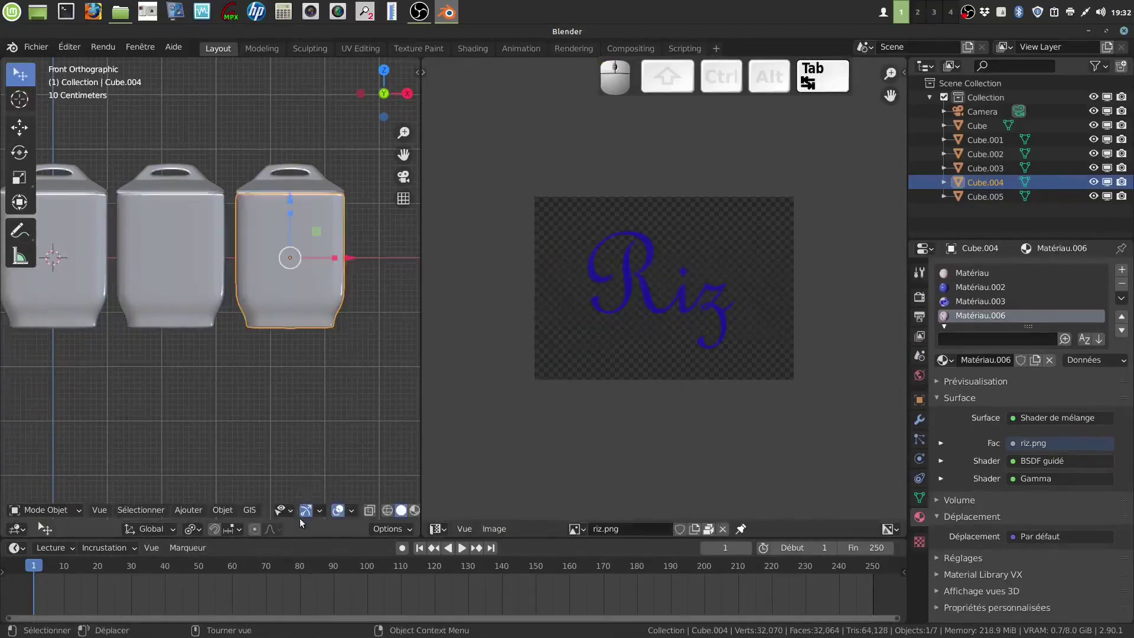
# Preview the three pots rendered, join away the image panel and return to solid shading
pyautogui.scroll(-3)
pyautogui.click(397, 515)
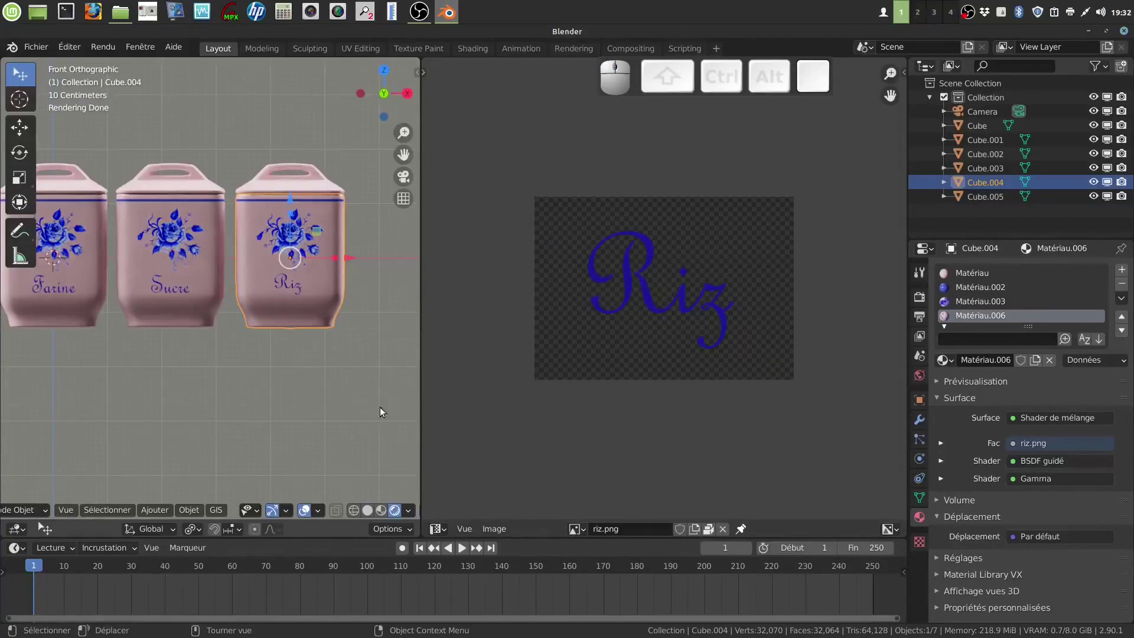
pyautogui.rightClick(428, 384)
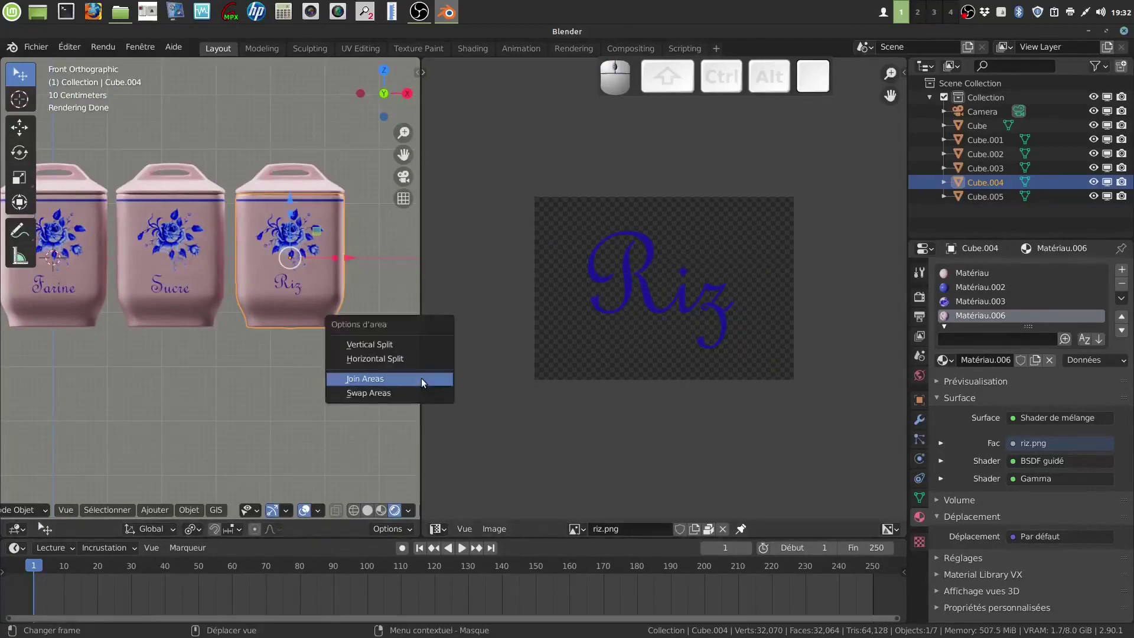
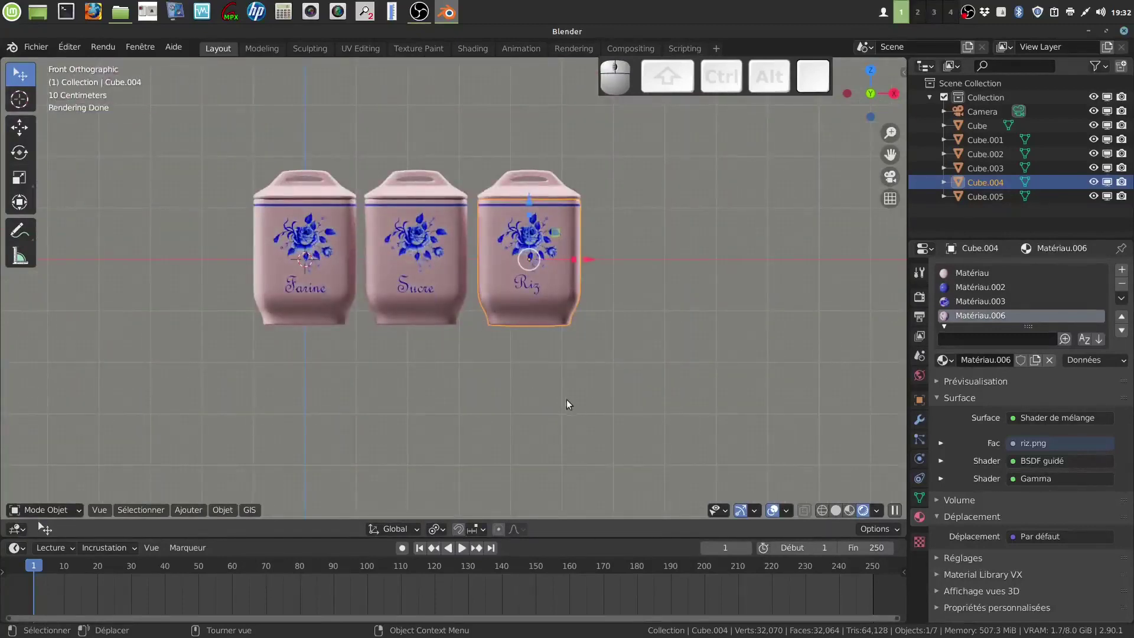
pyautogui.click(565, 399)
pyautogui.moveTo(560, 379); pyautogui.dragTo(536, 384)
pyautogui.click(840, 516)
pyautogui.moveTo(520, 365); pyautogui.dragTo(301, 478)
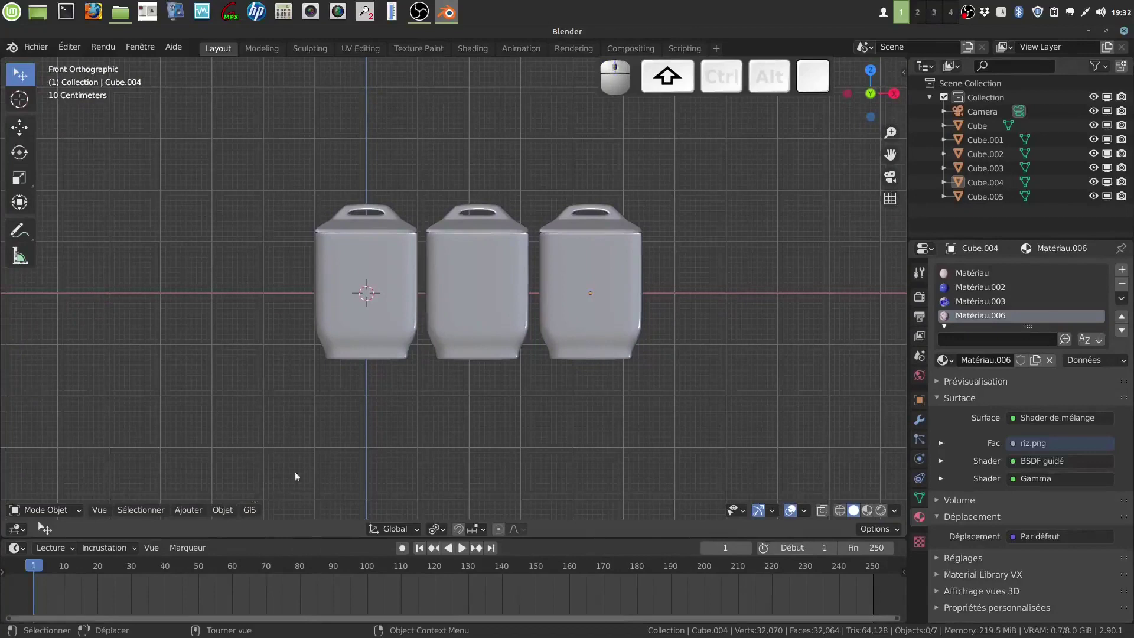
# Add a mesh plane beneath the pots, scale it up as a ground and view through the camera
pyautogui.click(195, 511)
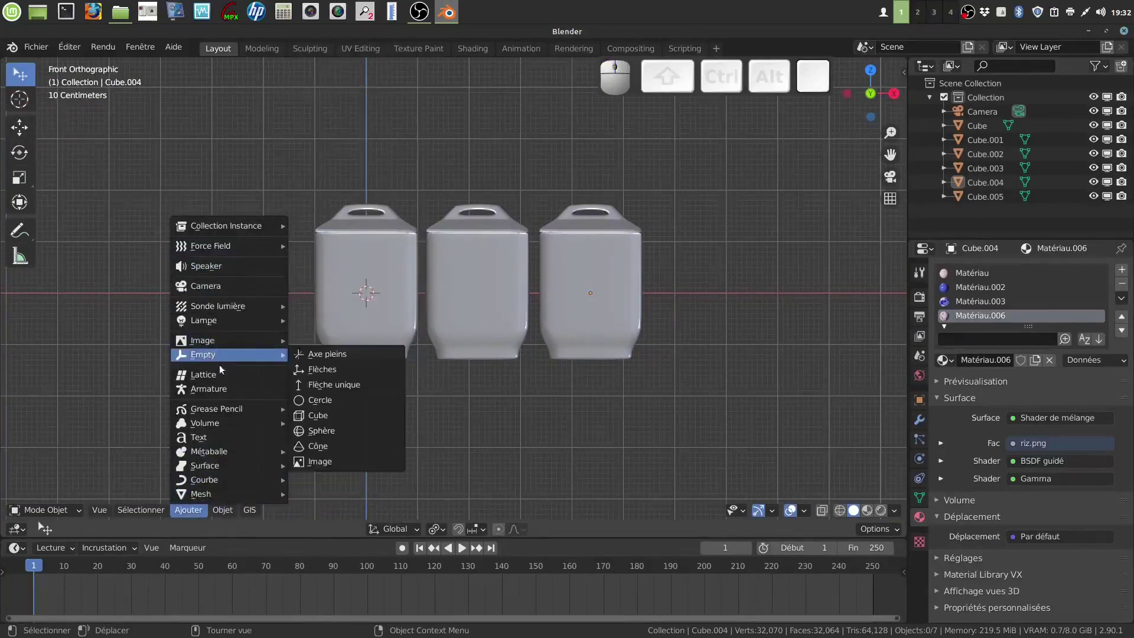
pyautogui.click(195, 511)
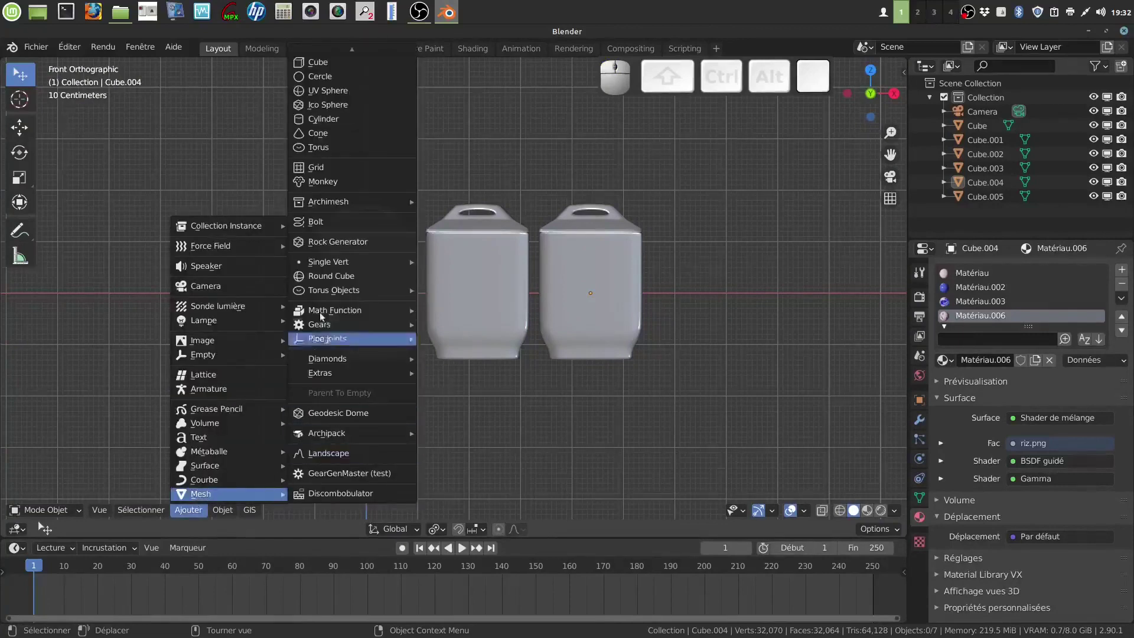
pyautogui.click(345, 53)
pyautogui.scroll(3)
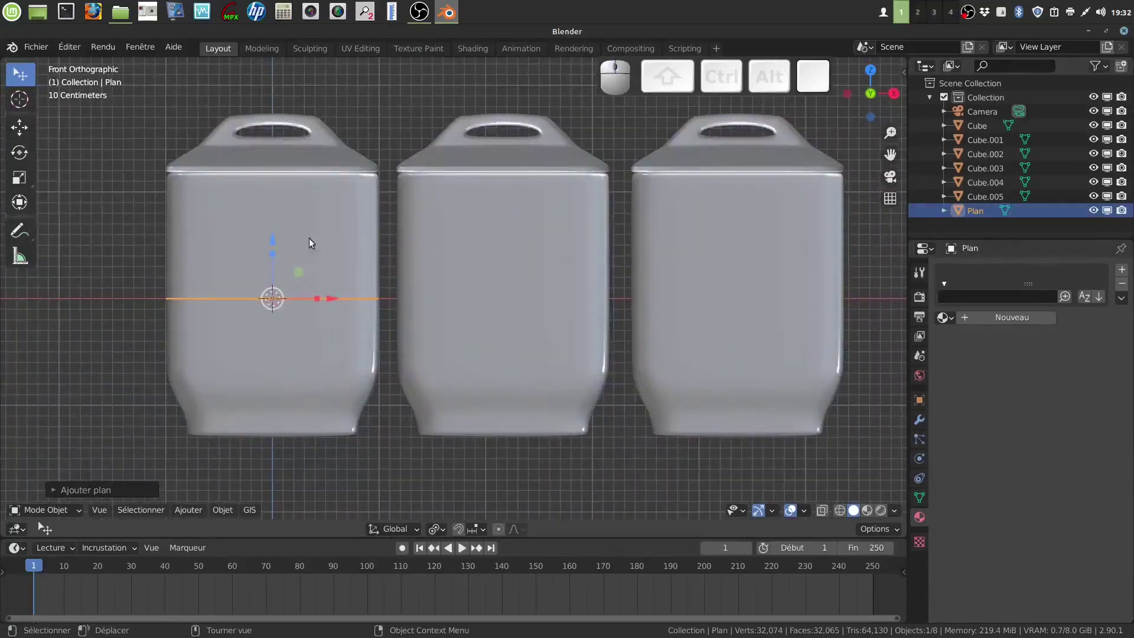
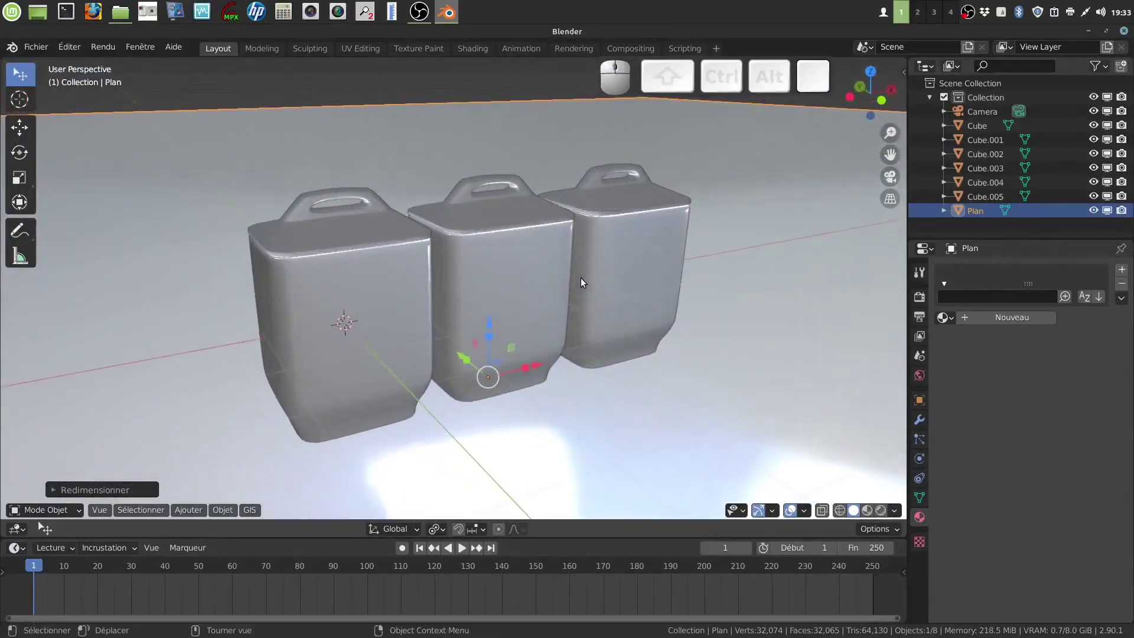
pyautogui.scroll(-3)
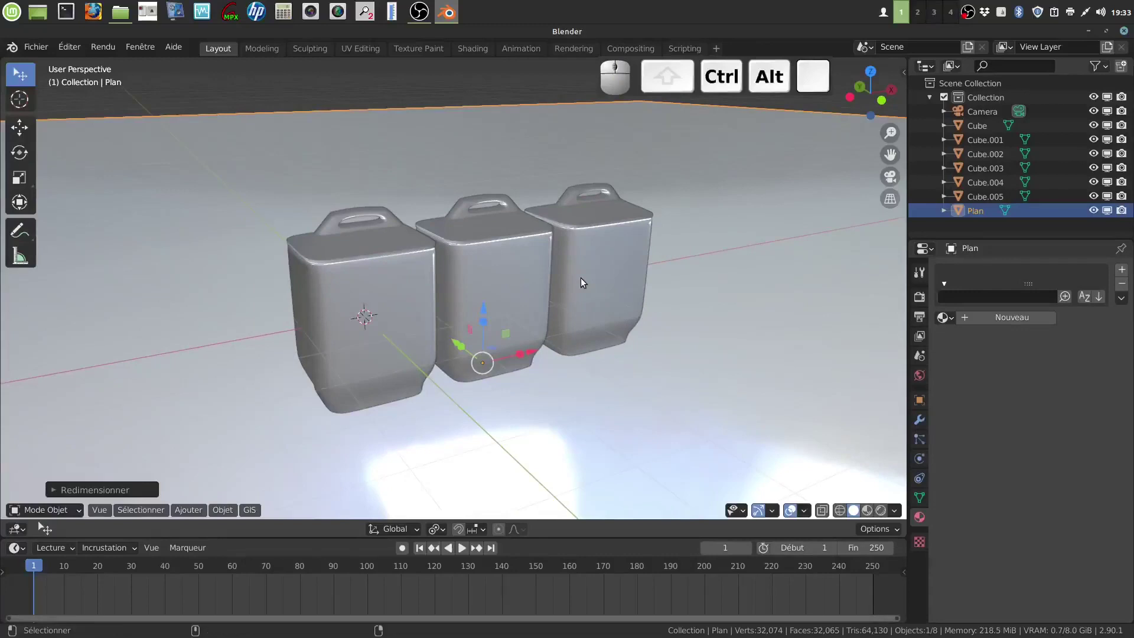
# Lock the camera to view, reframe the shot around the three pots, then preview in rendered shading
pyautogui.press('0')
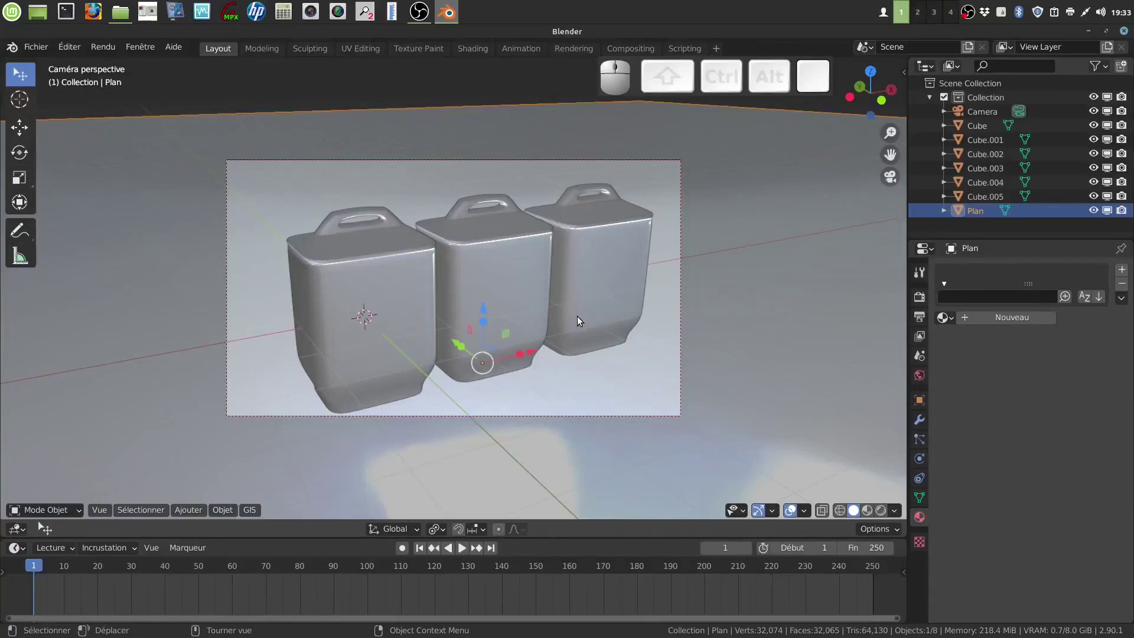
pyautogui.press('q')
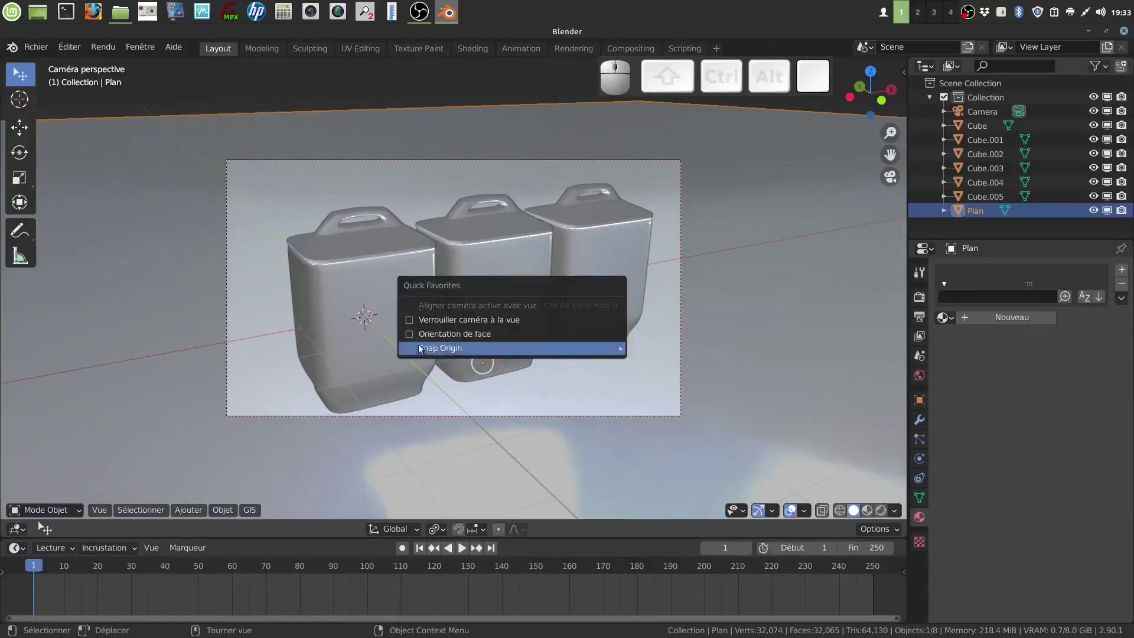
pyautogui.click(413, 324)
pyautogui.moveTo(495, 325); pyautogui.dragTo(482, 316)
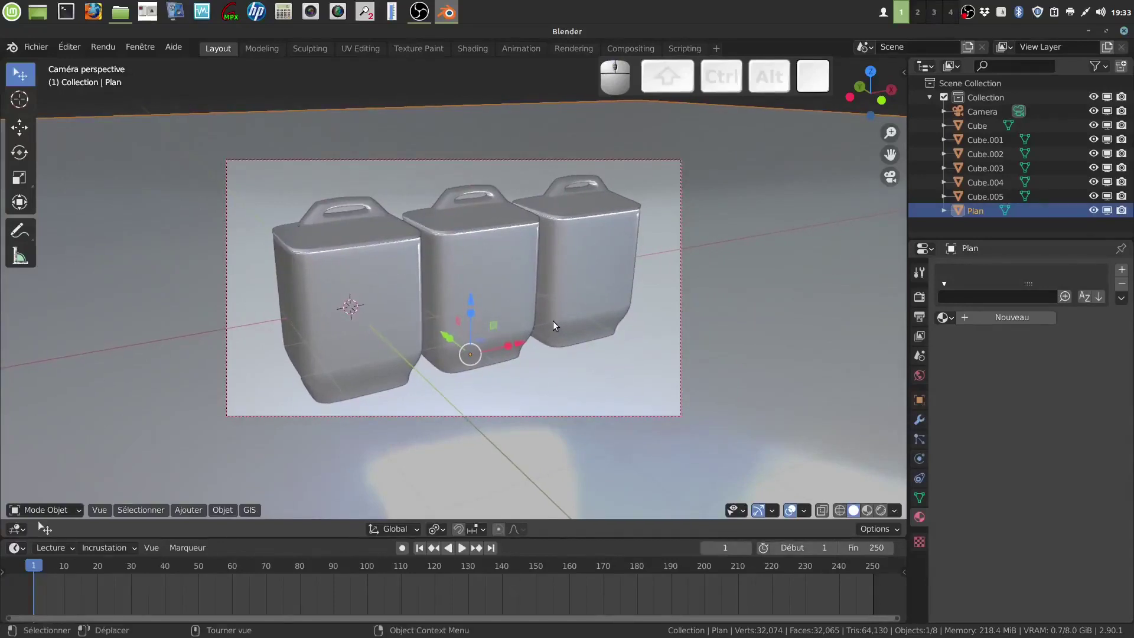
pyautogui.press('q')
pyautogui.click(396, 324)
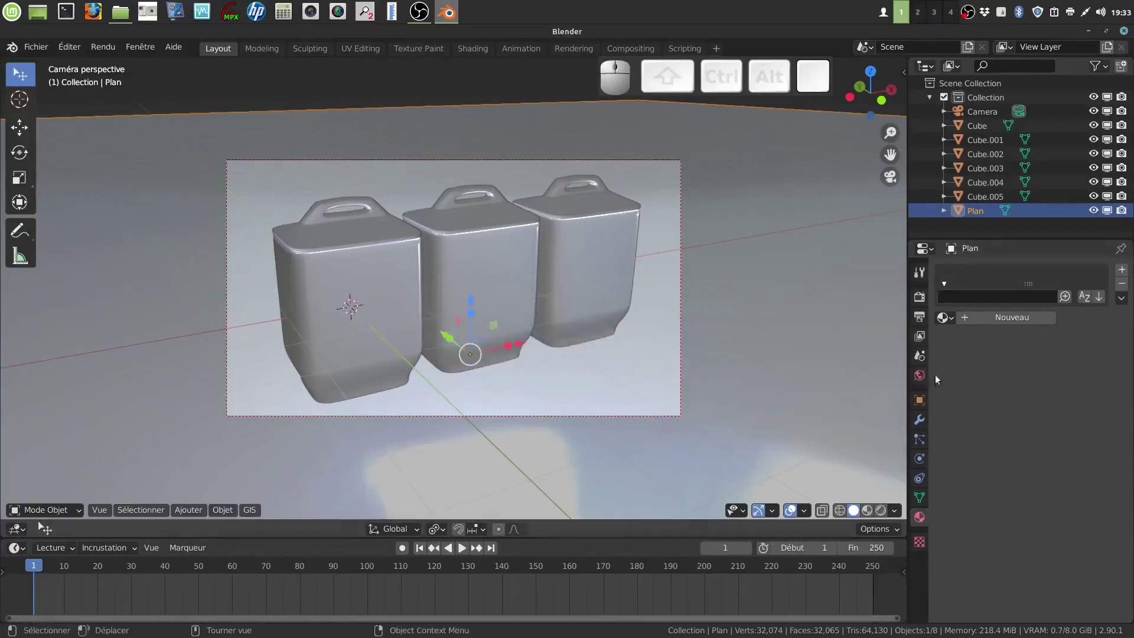
pyautogui.click(886, 513)
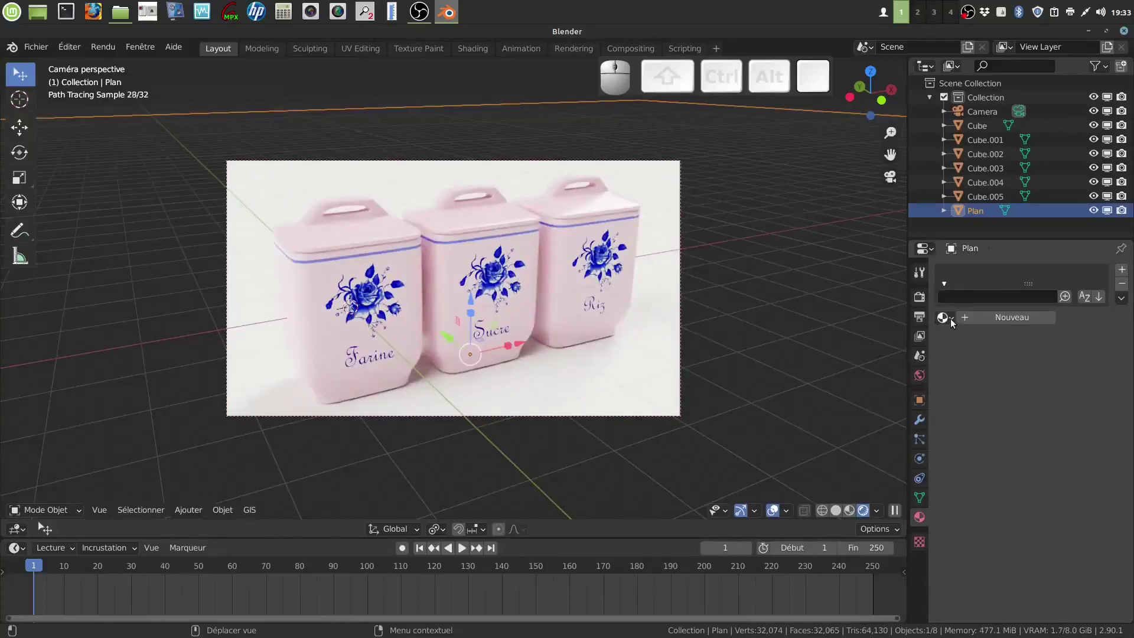
# Give the floor plane a material with a near-black base colour
pyautogui.click(954, 320)
pyautogui.click(1068, 383)
pyautogui.click(1013, 322)
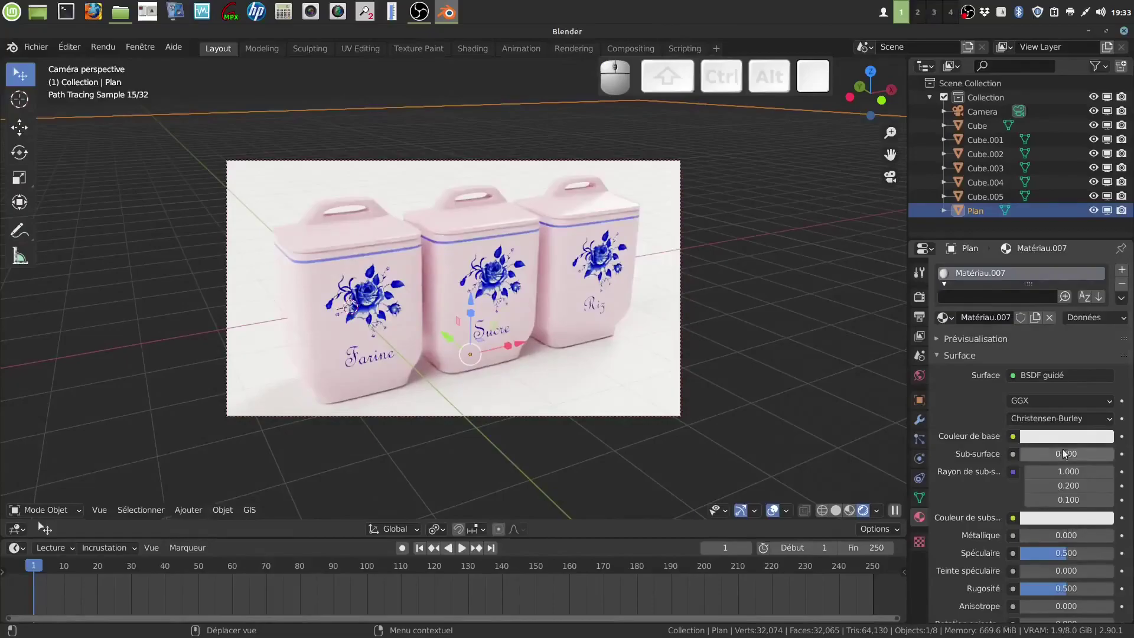
pyautogui.click(1077, 440)
pyautogui.moveTo(1043, 286); pyautogui.dragTo(1055, 445)
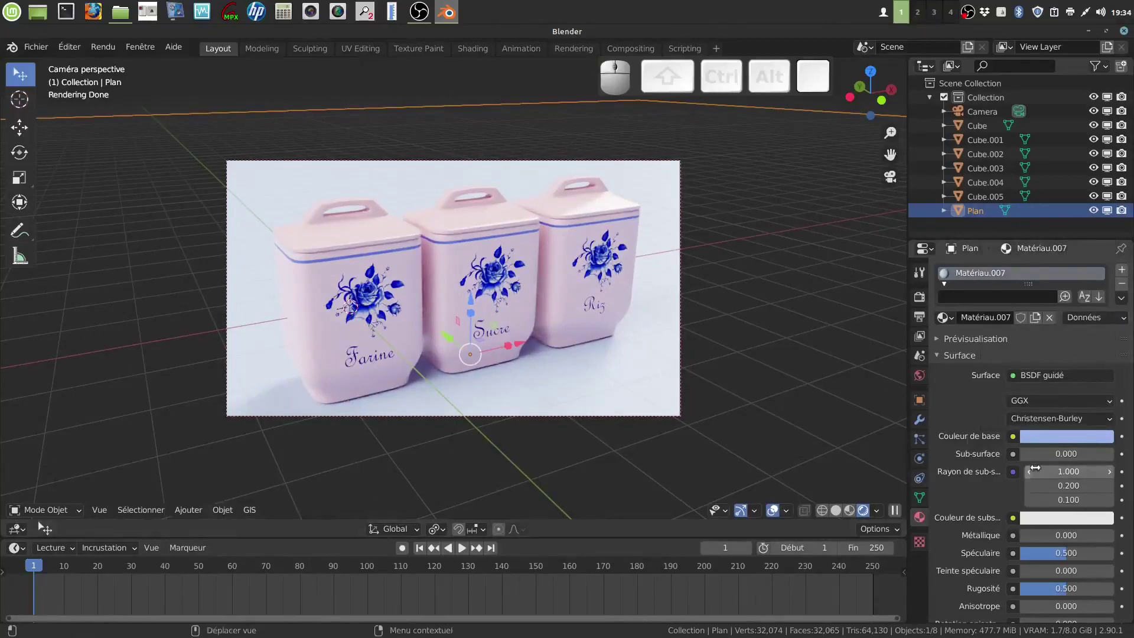
pyautogui.click(1089, 435)
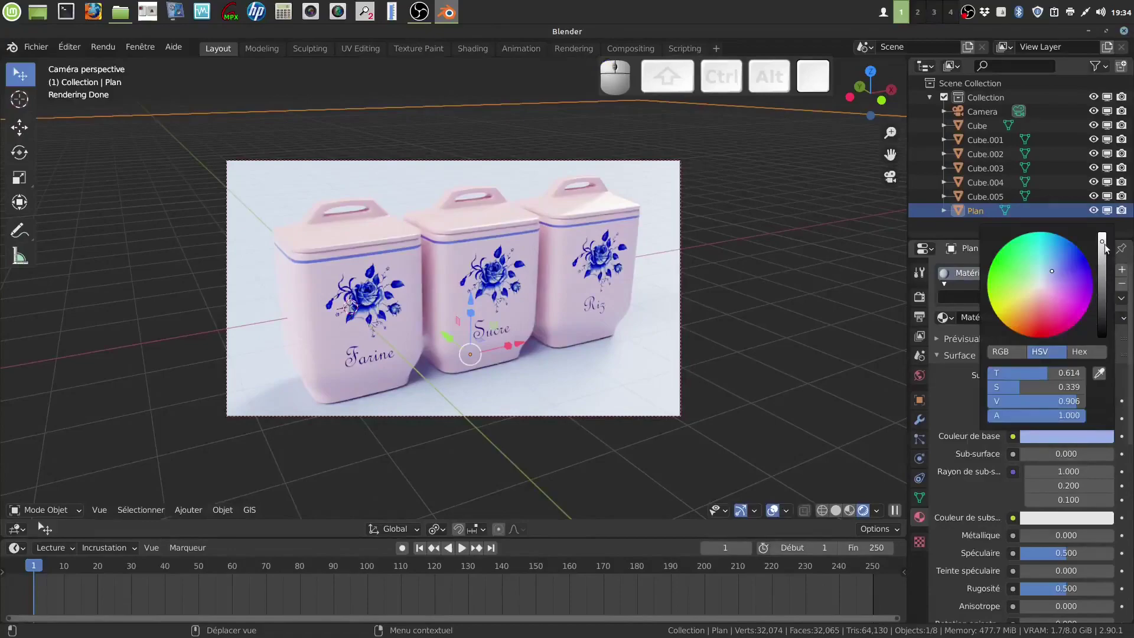
pyautogui.moveTo(1111, 245); pyautogui.dragTo(1105, 248)
pyautogui.moveTo(1106, 247); pyautogui.dragTo(916, 337)
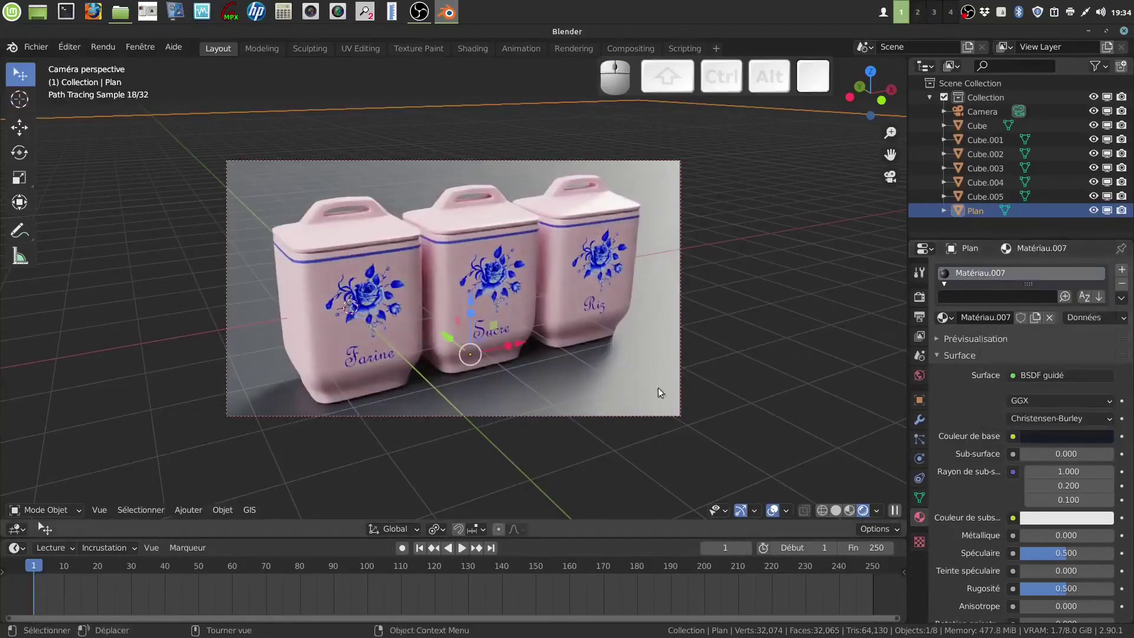
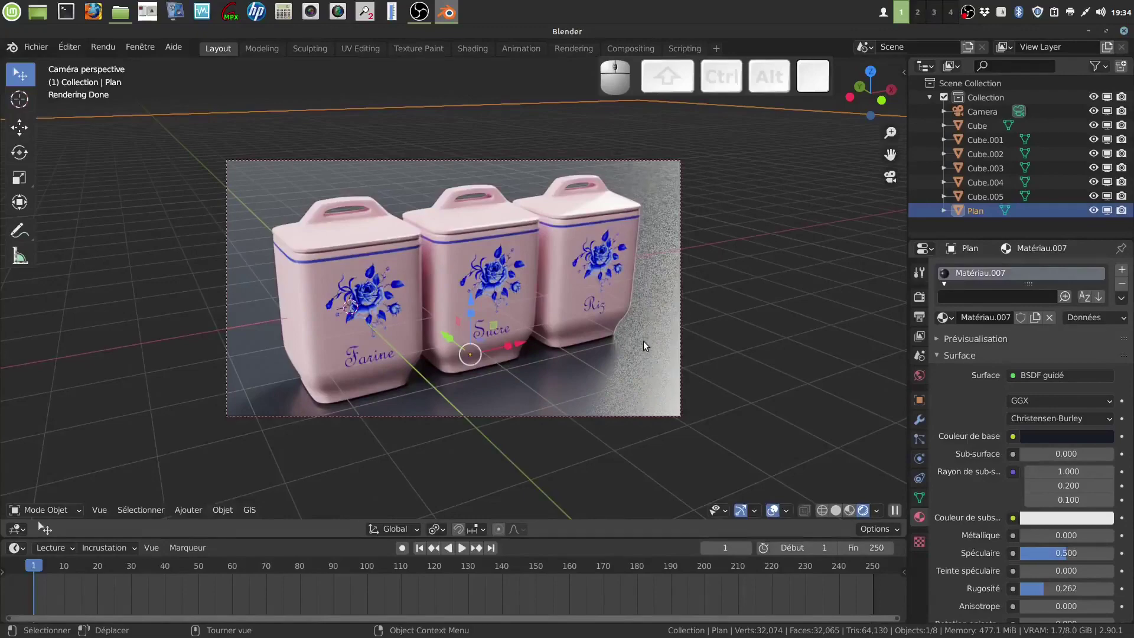
# Raise the floor plane roughness to 0.337, deselect it and show the render settings
pyautogui.moveTo(1044, 591); pyautogui.dragTo(1056, 590)
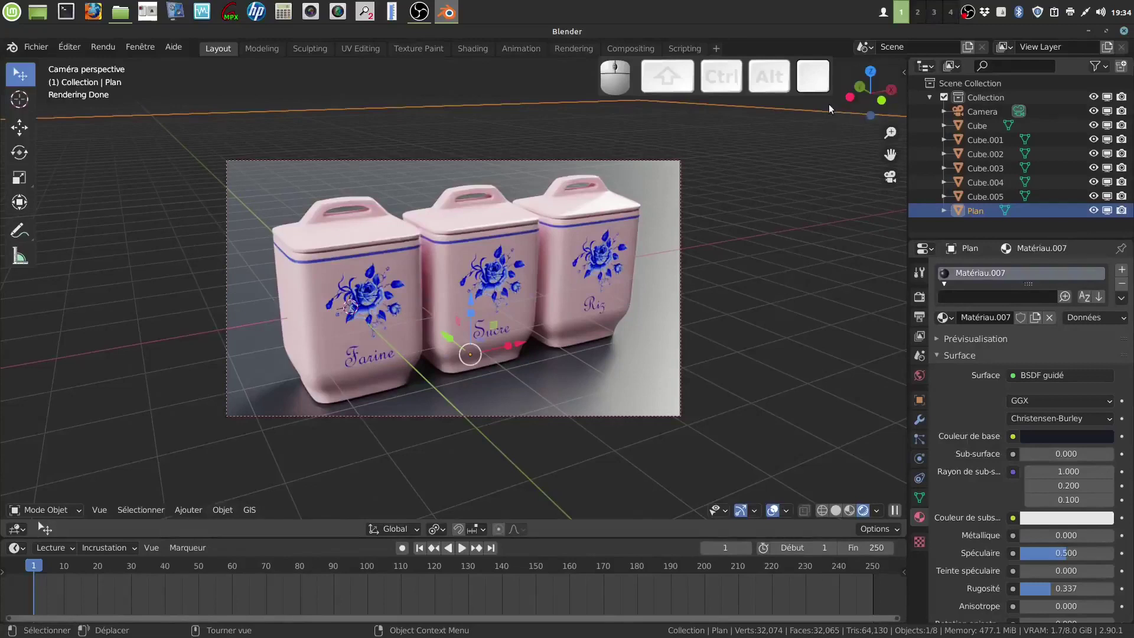
pyautogui.click(826, 104)
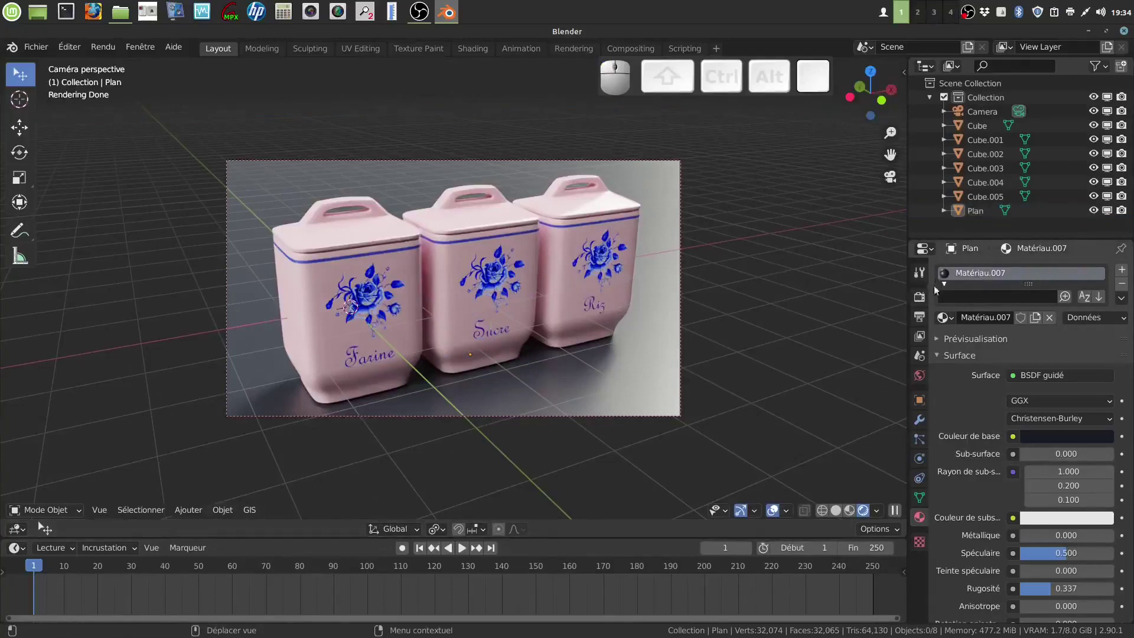
pyautogui.click(922, 298)
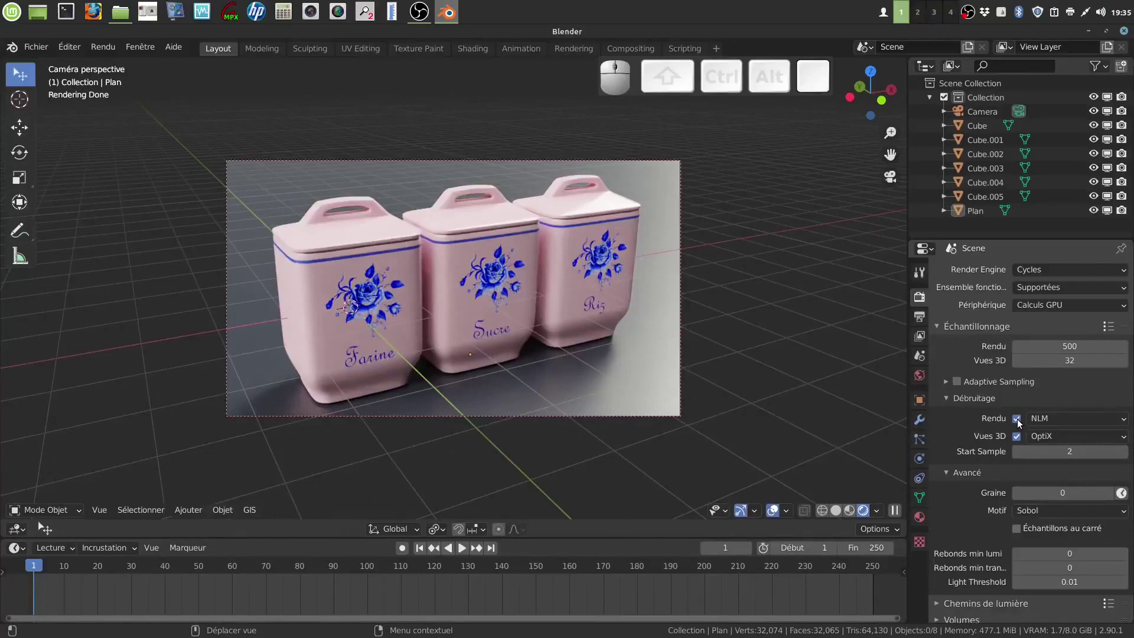
# Turn off Cycles denoising for the final render and browse the sampling settings
pyautogui.click(1020, 422)
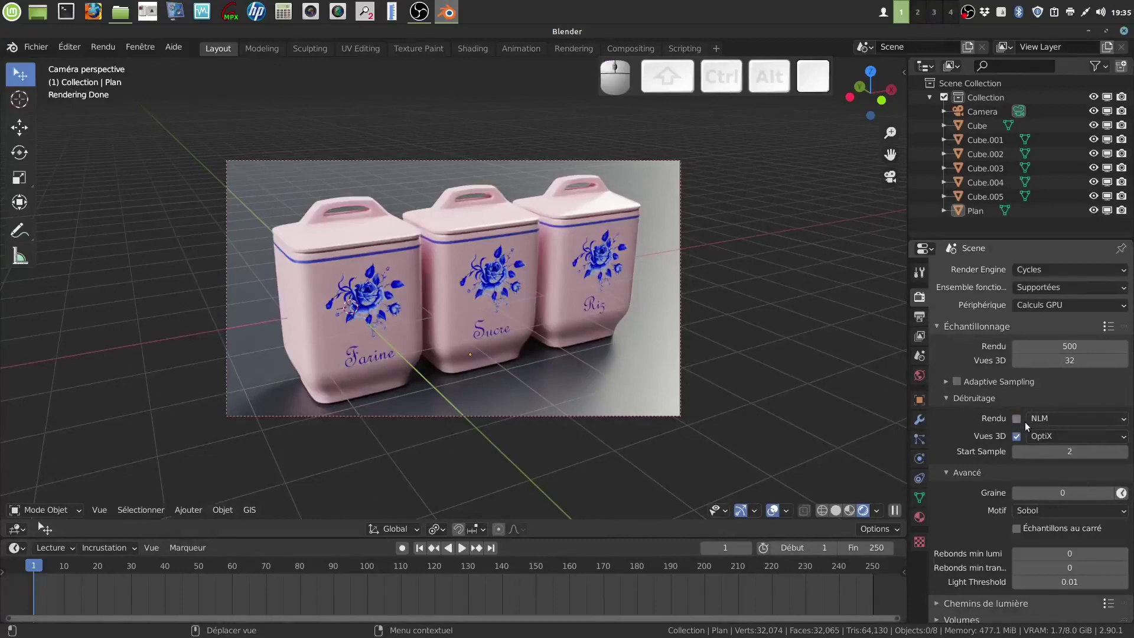
pyautogui.scroll(-3)
pyautogui.scroll(-3)
pyautogui.click(941, 498)
pyautogui.click(942, 498)
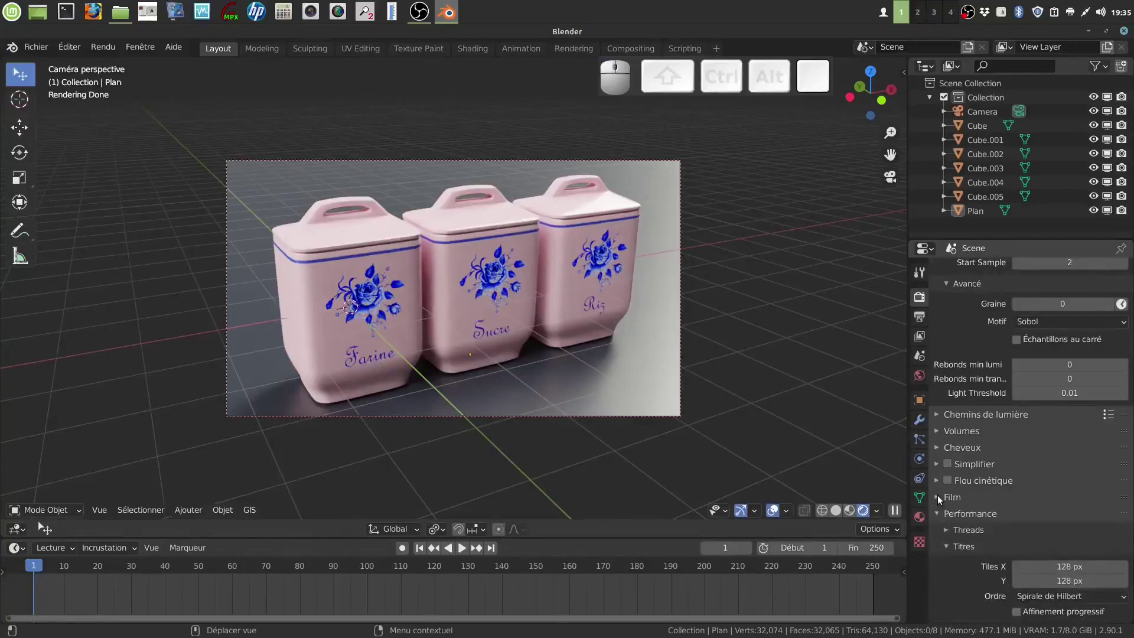
pyautogui.scroll(-3)
pyautogui.scroll(3)
pyautogui.scroll(-3)
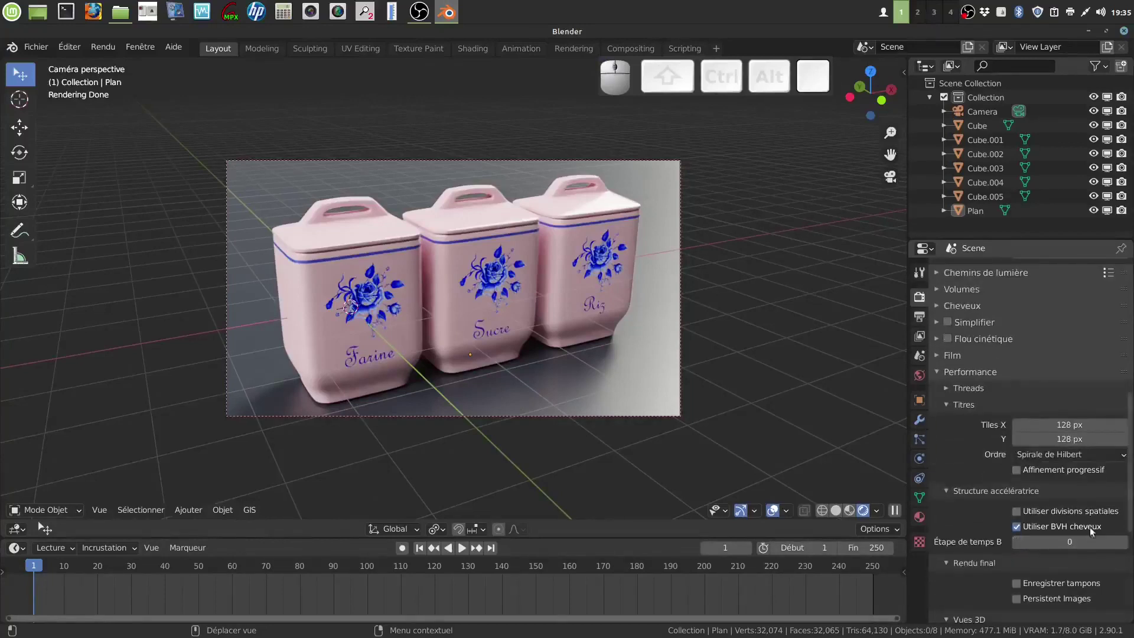
pyautogui.scroll(-3)
pyautogui.scroll(-3)
pyautogui.scroll(3)
pyautogui.scroll(-3)
pyautogui.scroll(3)
pyautogui.scroll(3)
pyautogui.middleClick(1052, 519)
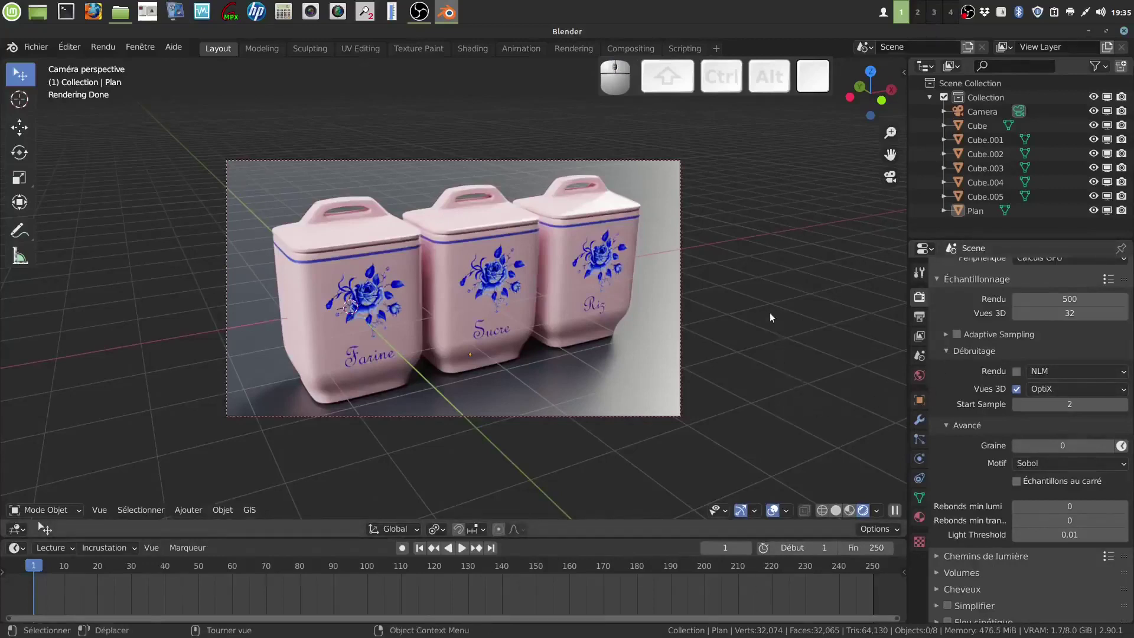
pyautogui.scroll(3)
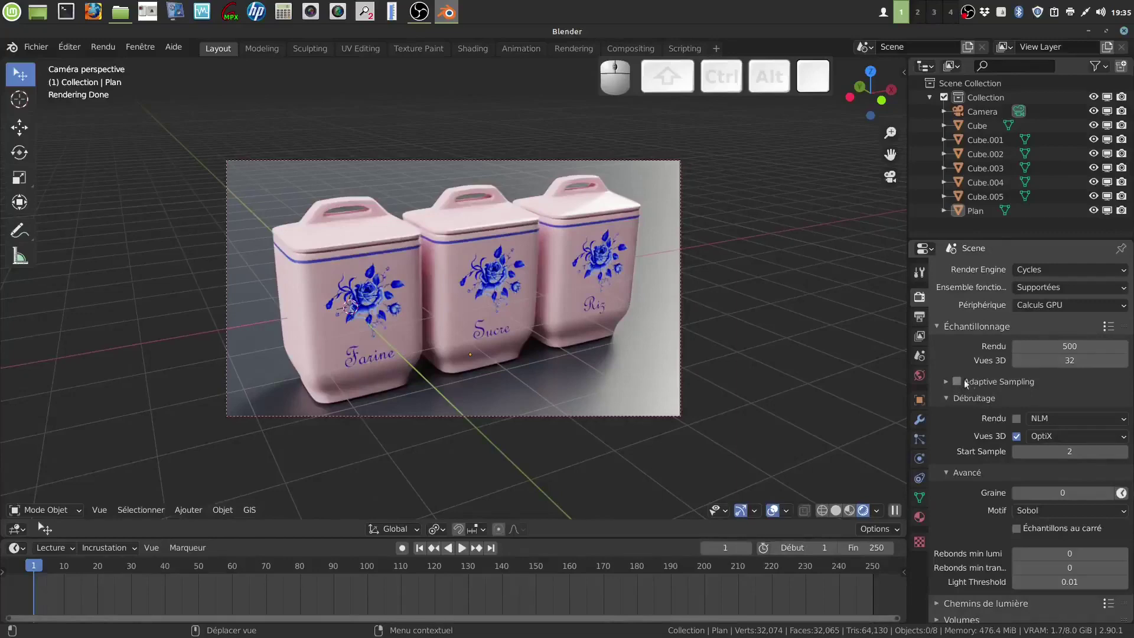
# Enable Adaptive Sampling and review the performance tile settings
pyautogui.click(963, 382)
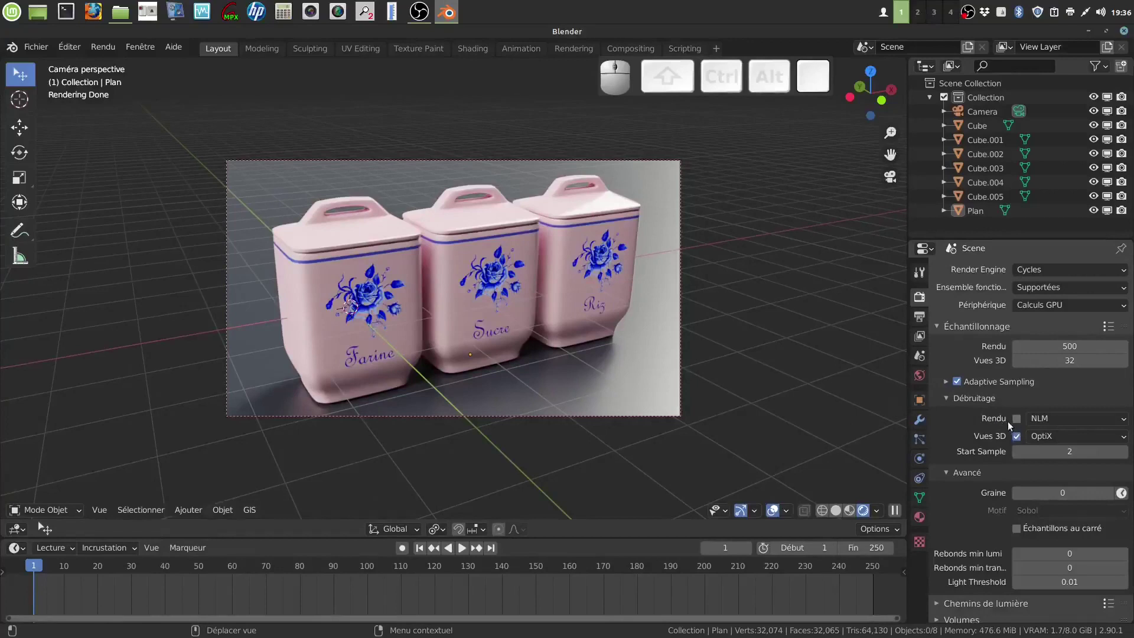
pyautogui.scroll(-3)
pyautogui.scroll(-3)
pyautogui.scroll(-3)
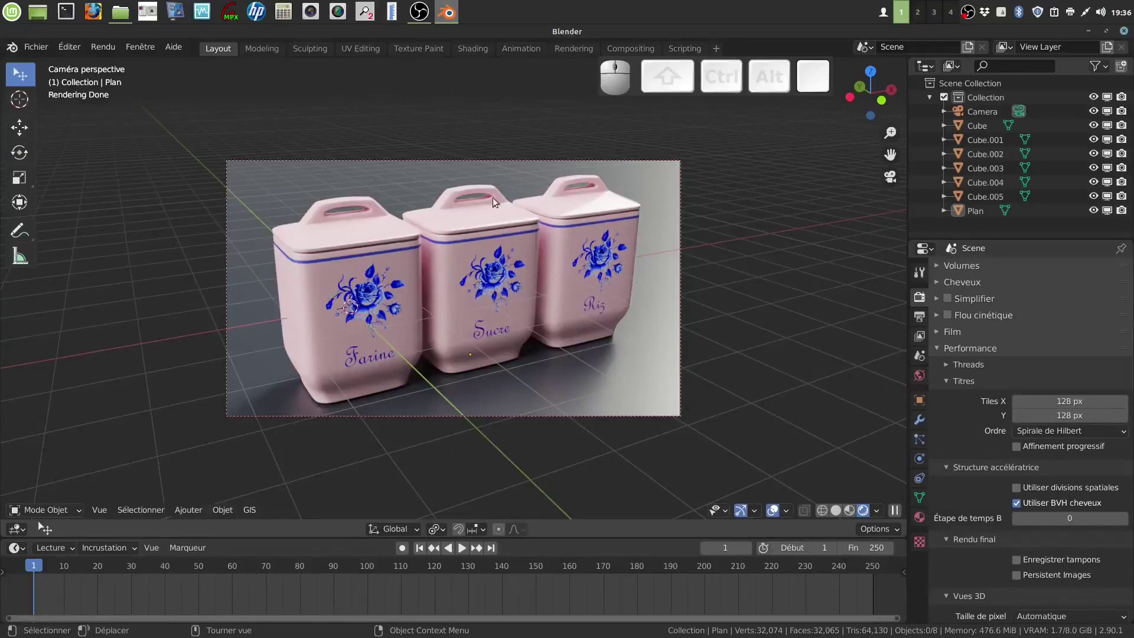
pyautogui.scroll(3)
pyautogui.middleClick(1005, 434)
pyautogui.scroll(3)
pyautogui.scroll(3)
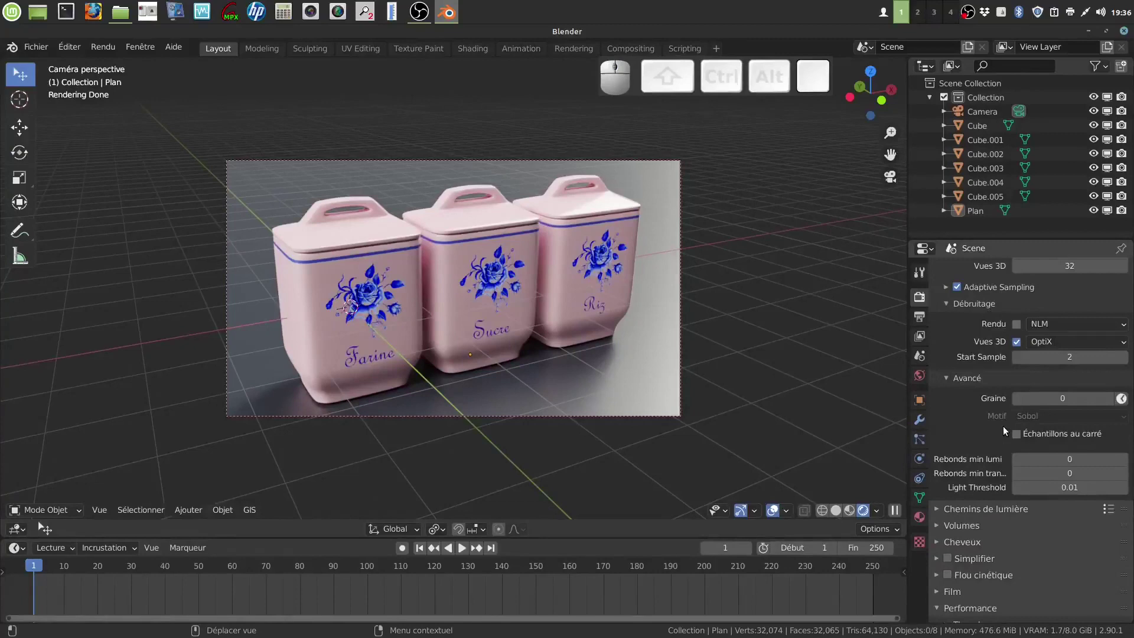
pyautogui.scroll(3)
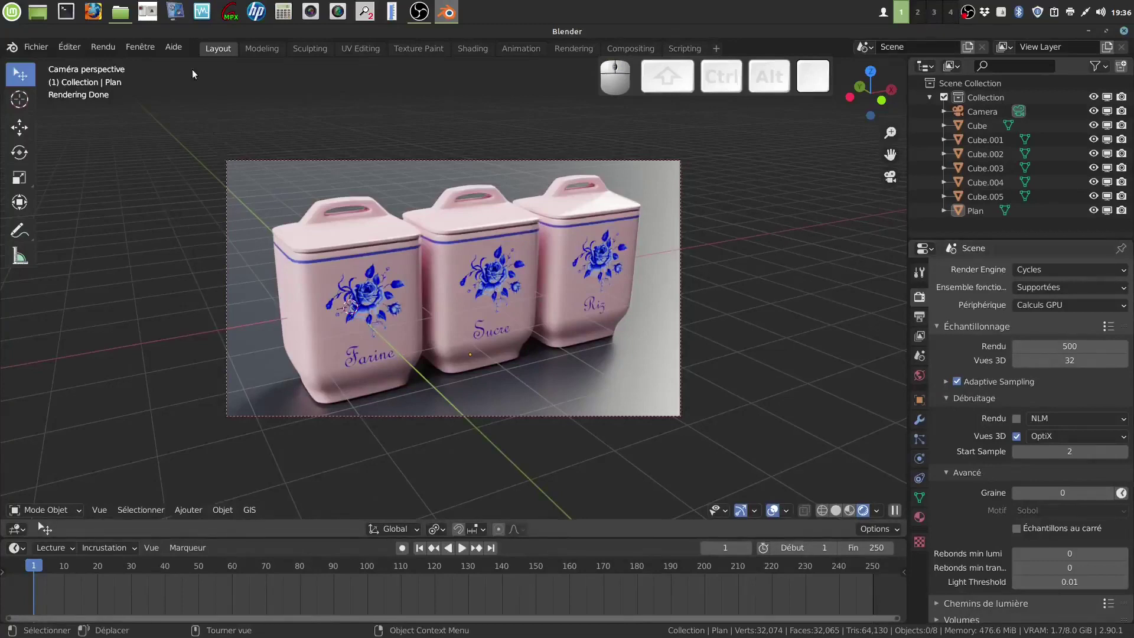
pyautogui.click(101, 50)
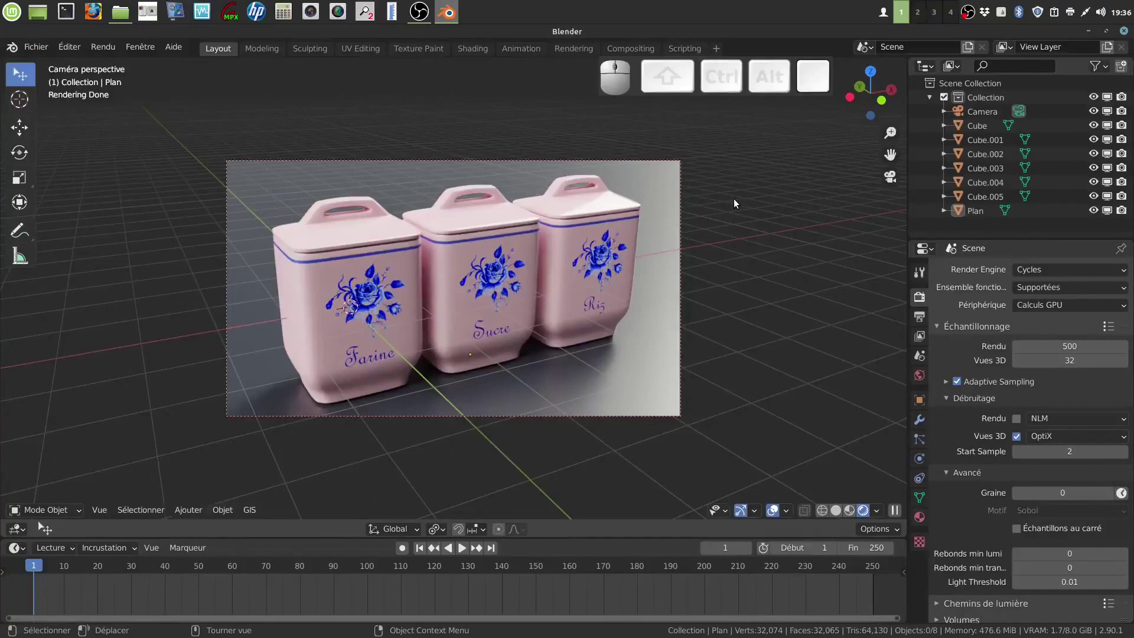
# Render the final Cycles image with F12, then return to the main Blender window
pyautogui.press('F12')
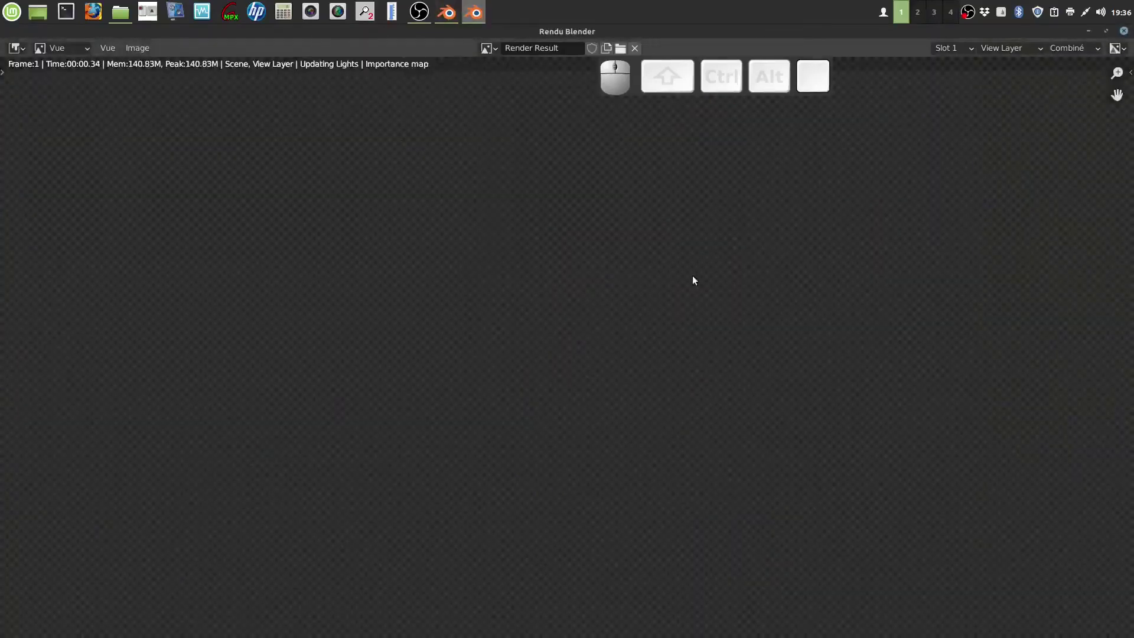
pyautogui.scroll(-3)
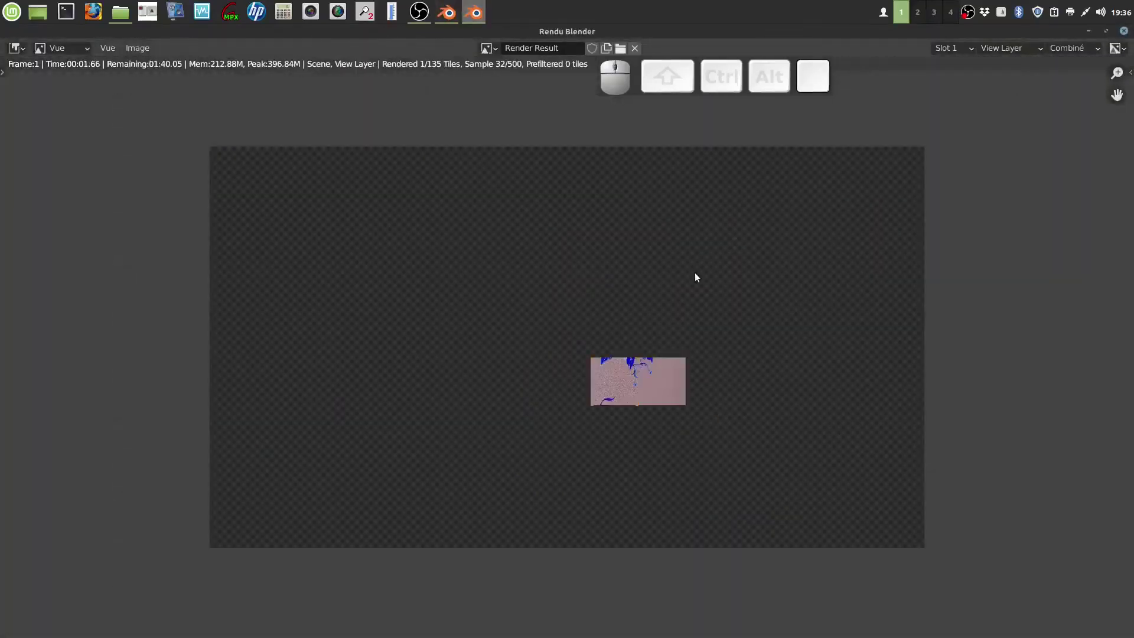
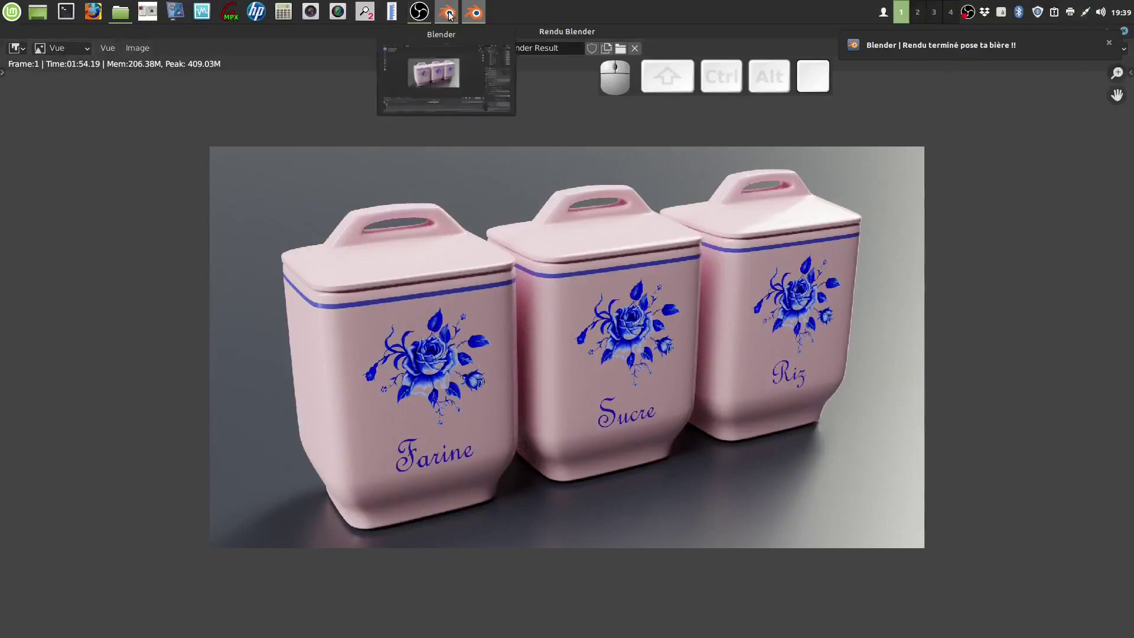
pyautogui.click(454, 19)
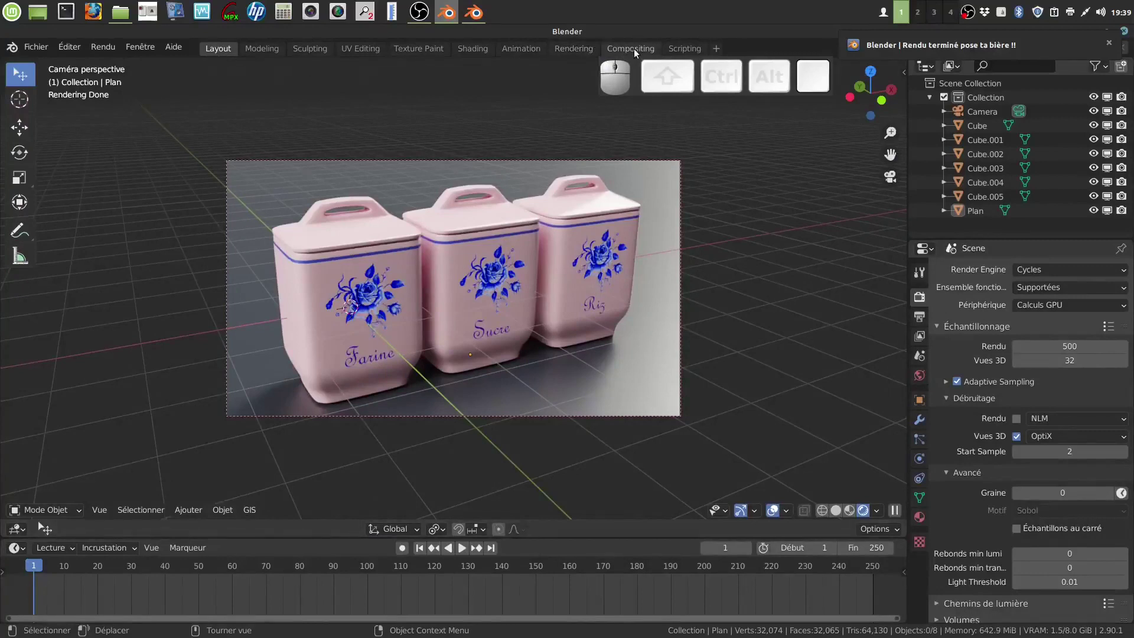
# Enable Use Nodes in the Compositing workspace and move the Composite node to the right
pyautogui.click(641, 54)
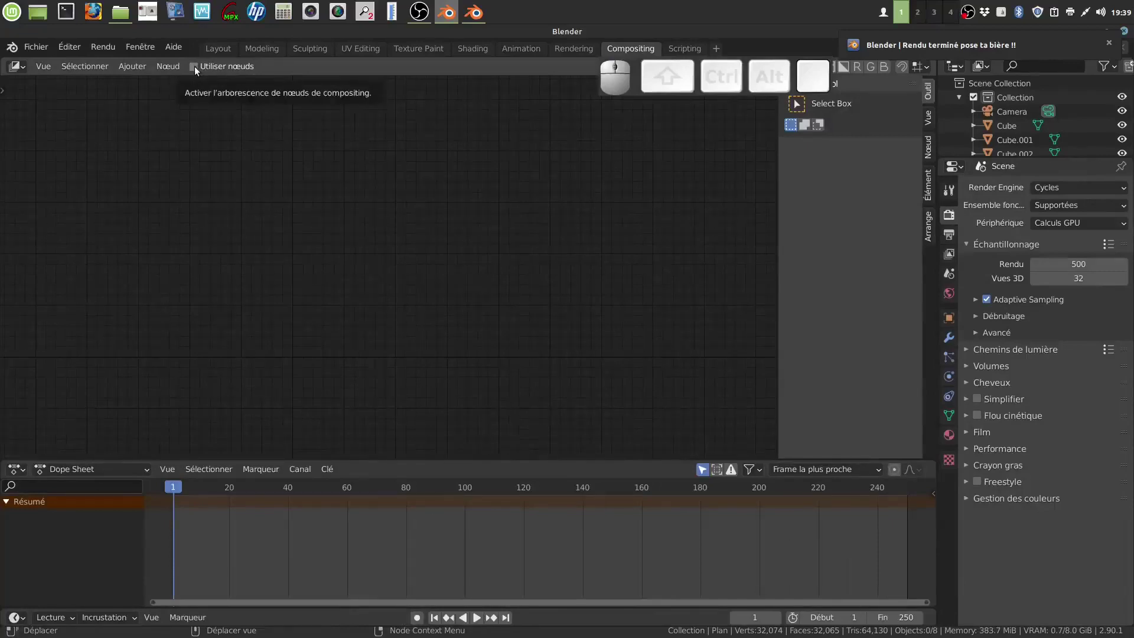
pyautogui.click(201, 73)
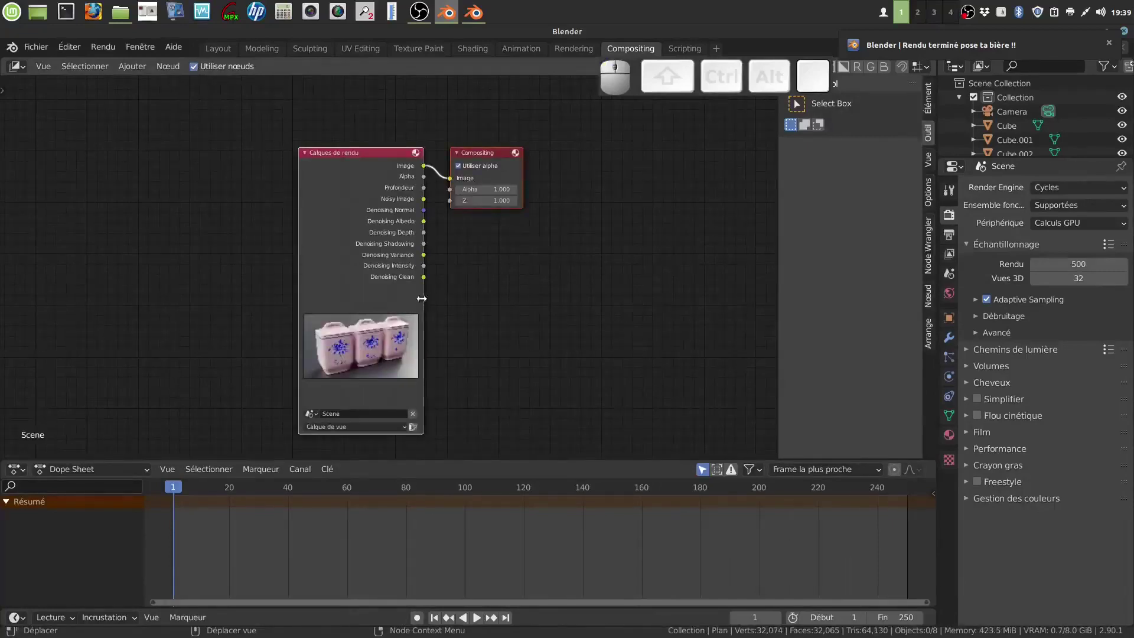
pyautogui.click(489, 312)
pyautogui.moveTo(511, 174); pyautogui.dragTo(659, 261)
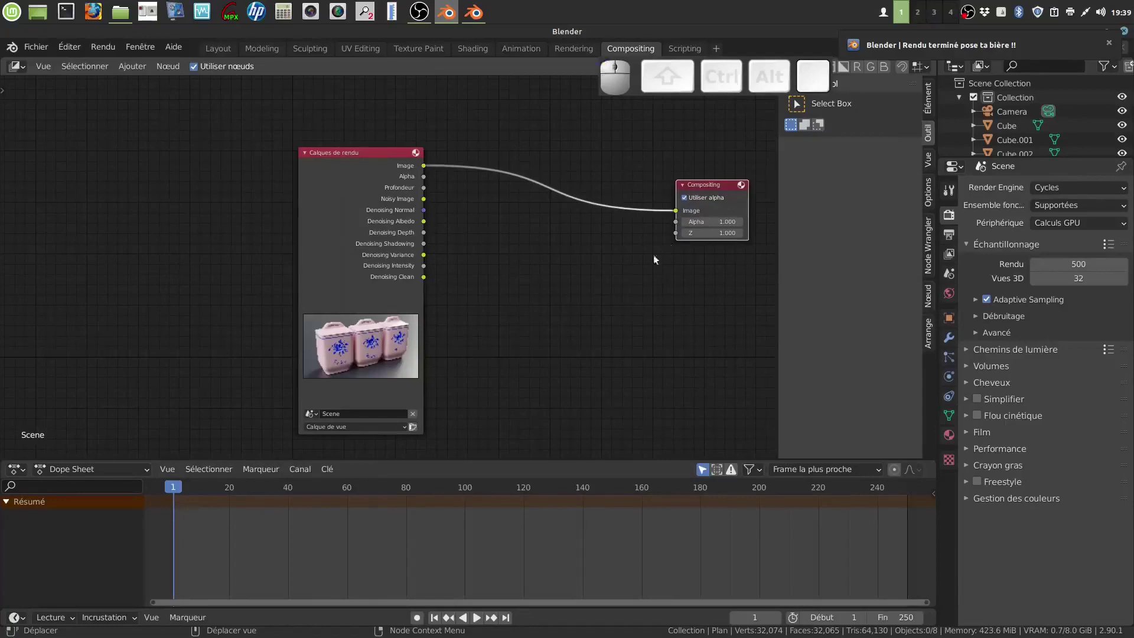
# Add a Denoise filter node and insert it into the Render Layers–Composite link
pyautogui.click(136, 69)
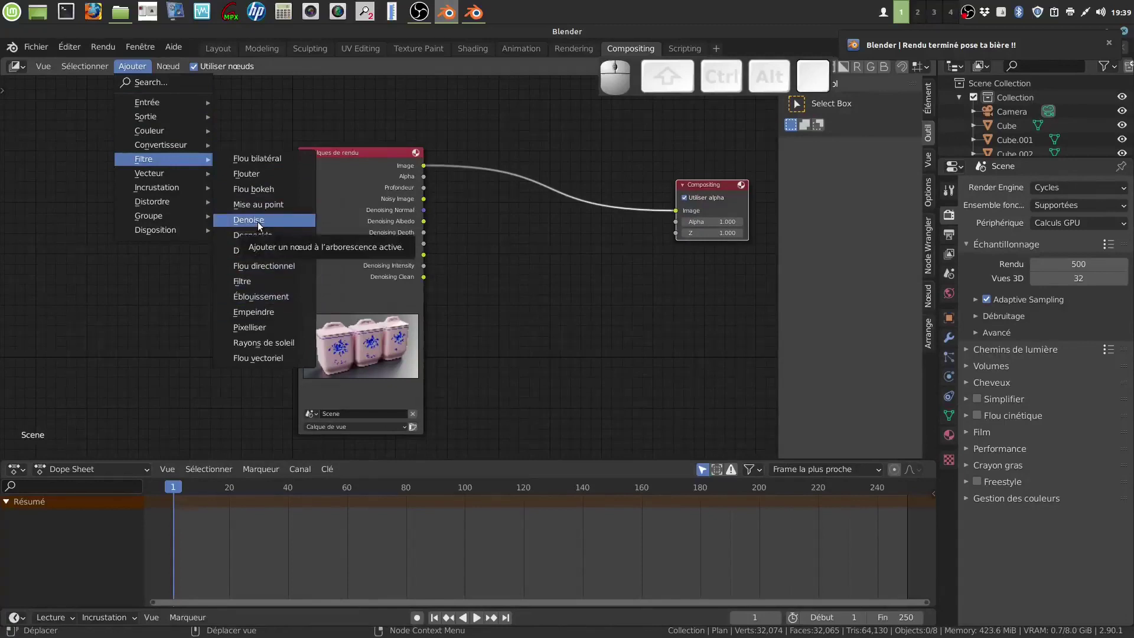
pyautogui.click(262, 224)
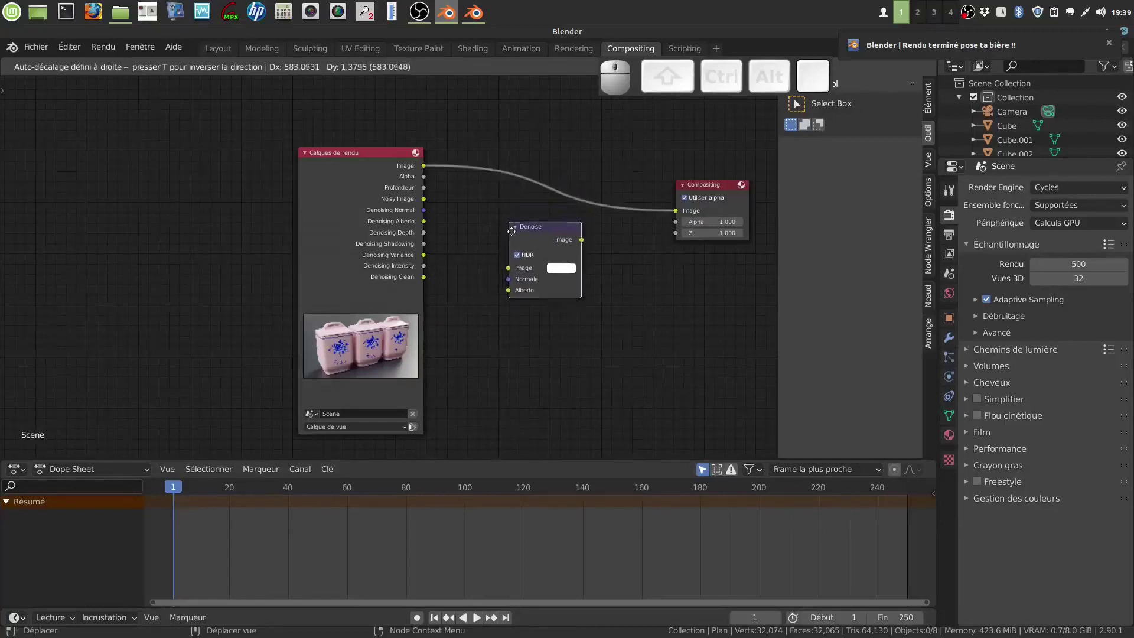
pyautogui.click(506, 233)
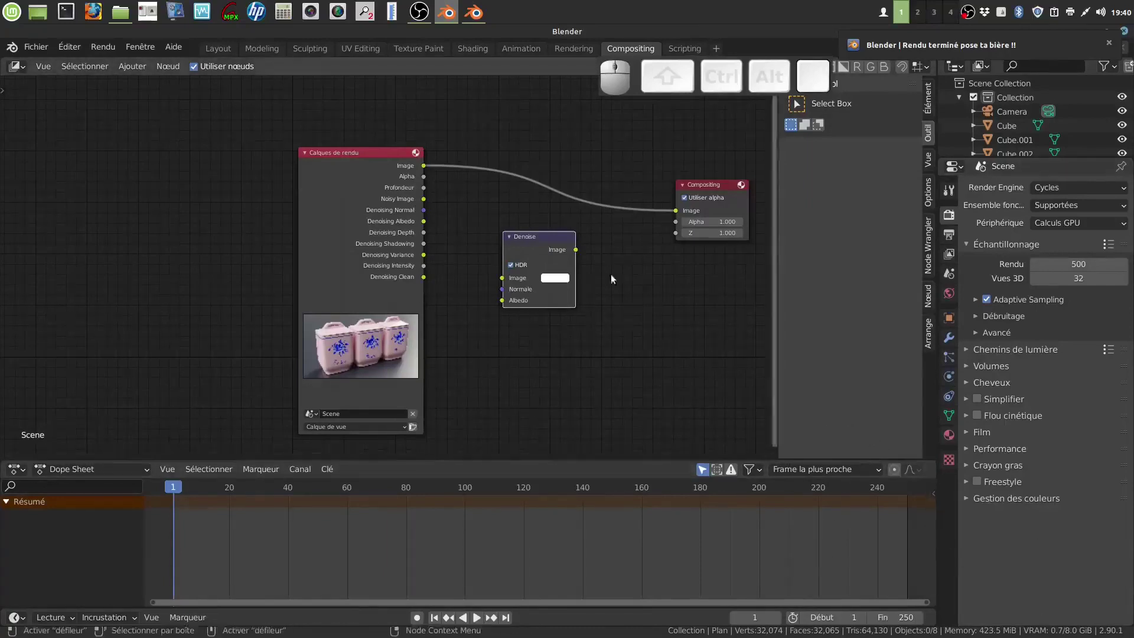
pyautogui.moveTo(549, 266); pyautogui.dragTo(531, 193)
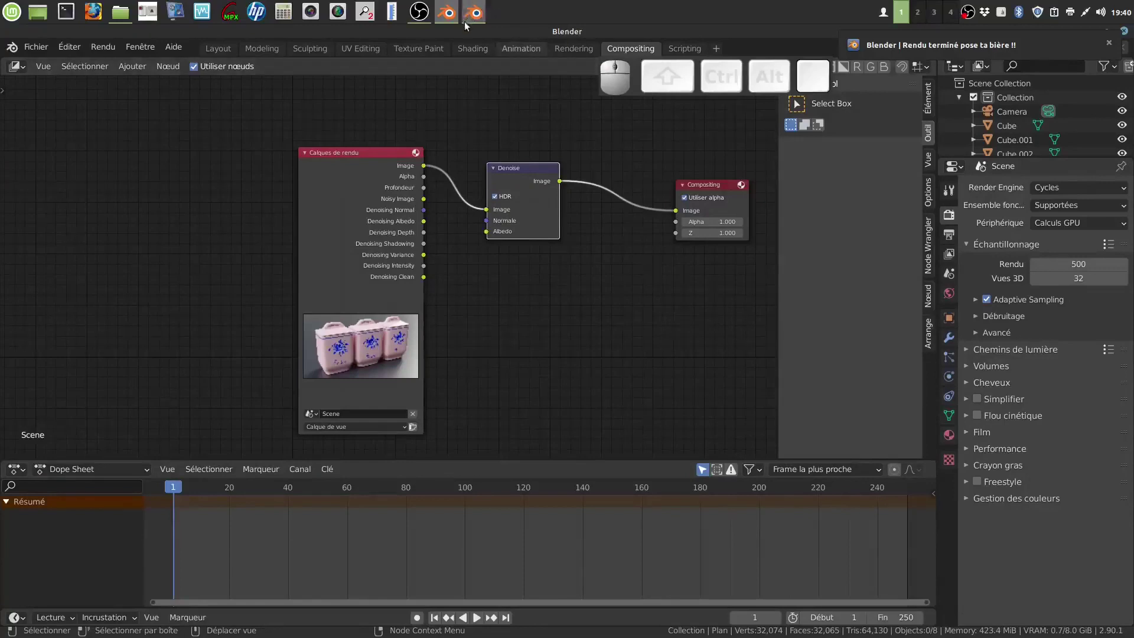
# Expand the Débruitage panel in Render Properties, then bring the finished render window forward
pyautogui.click(480, 20)
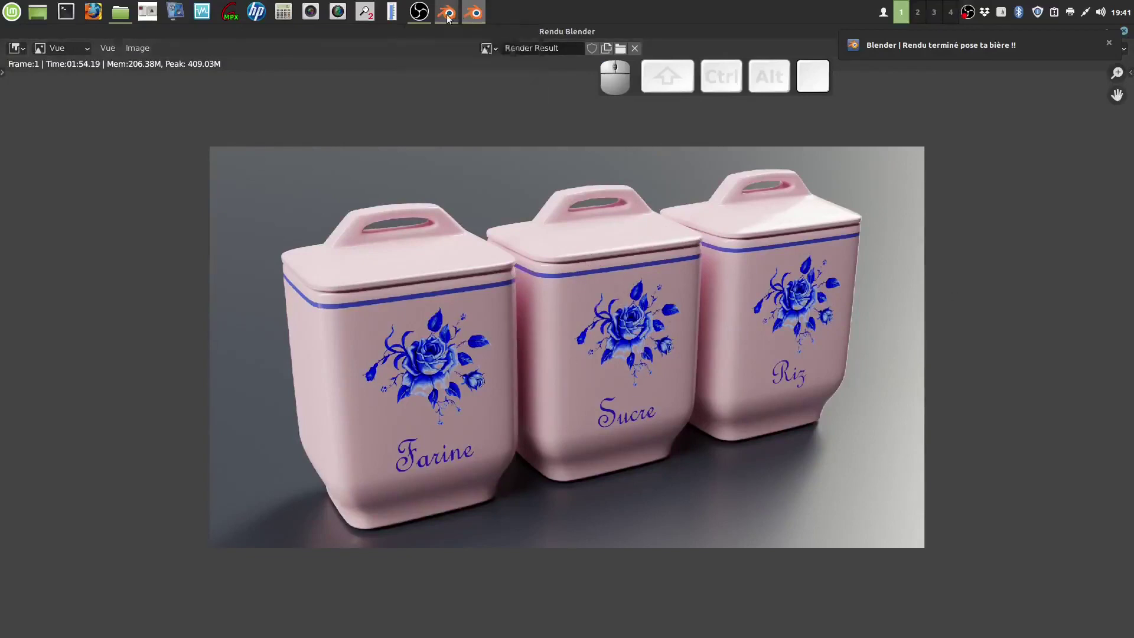
pyautogui.click(451, 20)
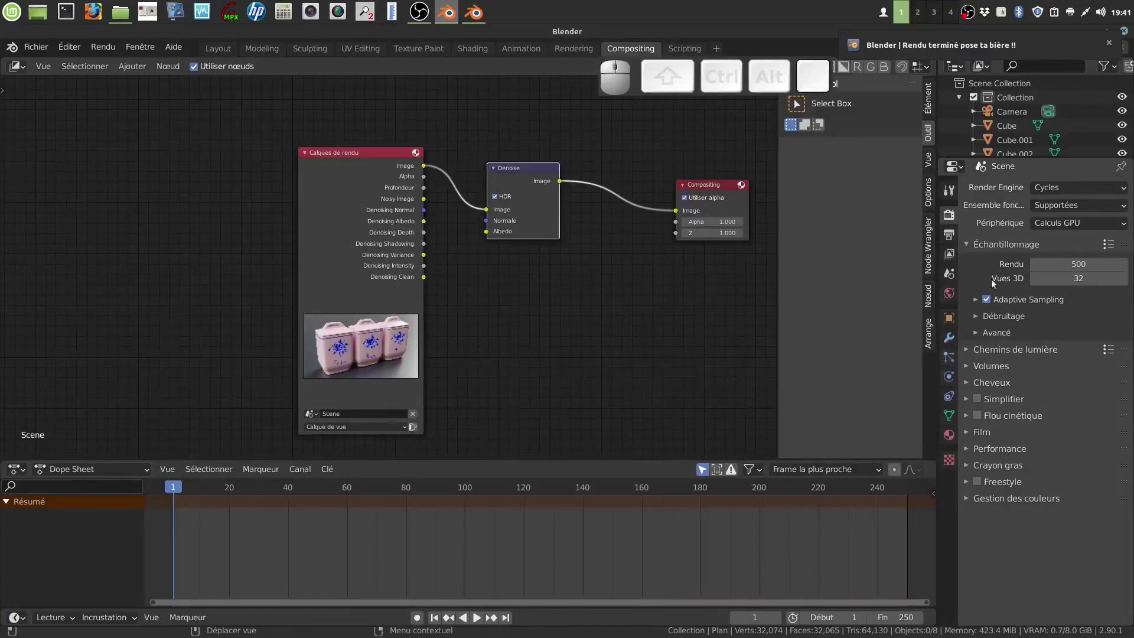
pyautogui.scroll(3)
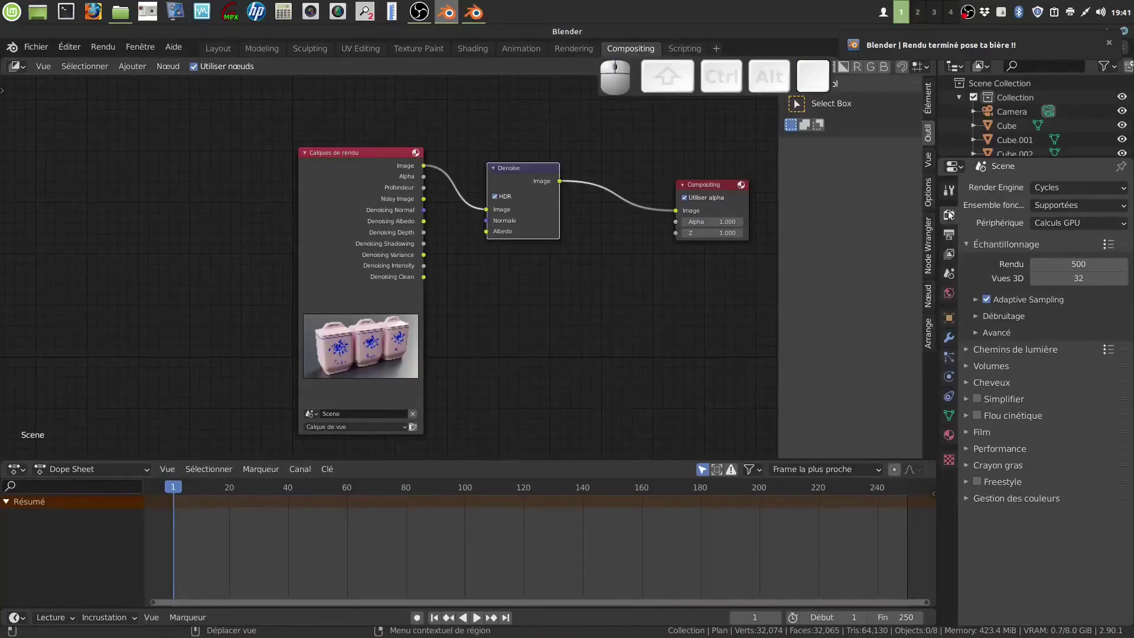
pyautogui.click(952, 213)
pyautogui.scroll(3)
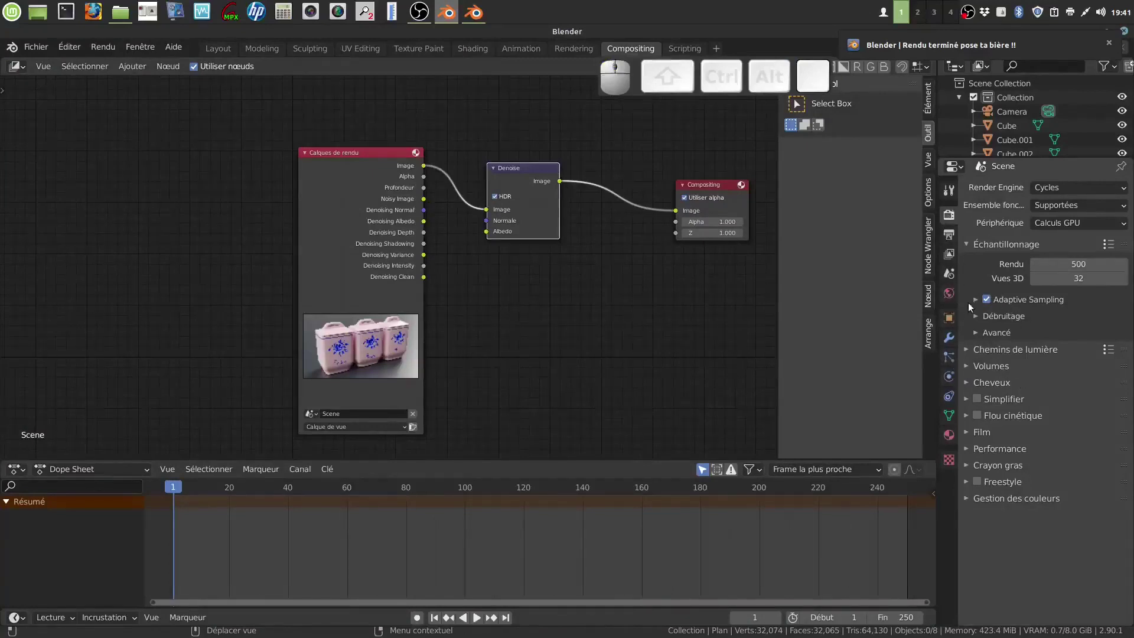
pyautogui.click(979, 318)
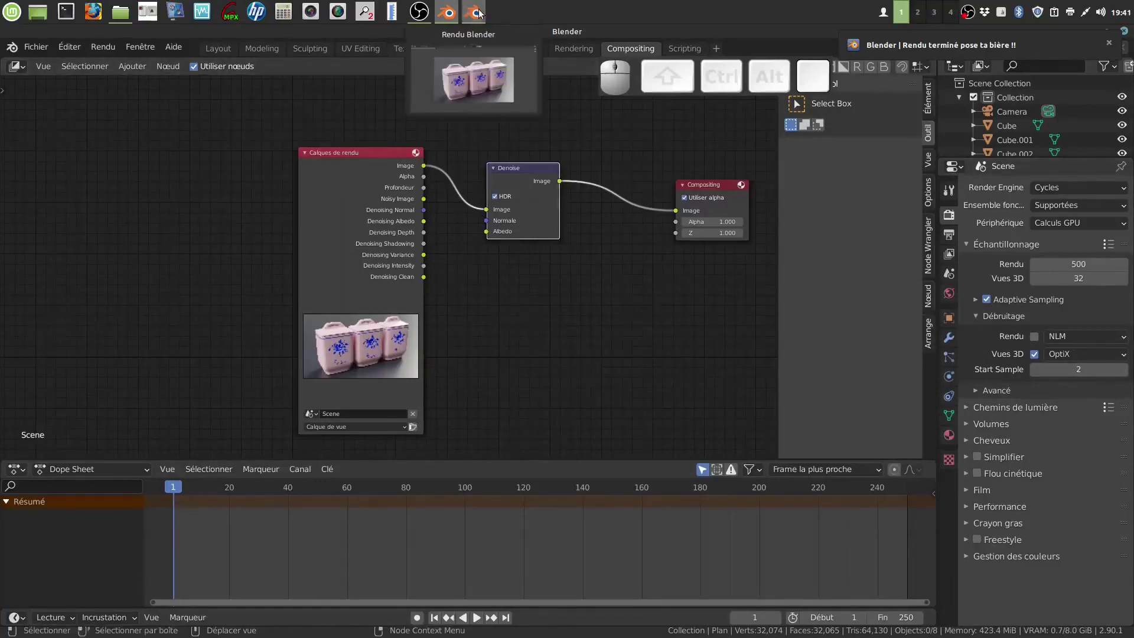
pyautogui.click(482, 22)
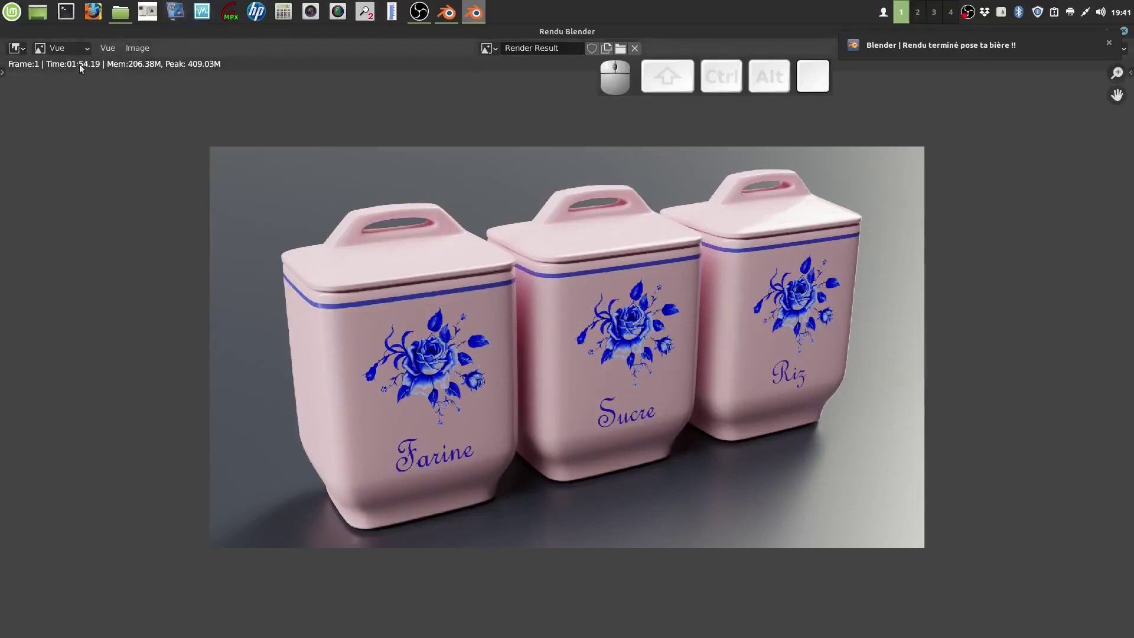
# Save a copy of the render to the Desktop named 'pots tuto'
pyautogui.click(141, 54)
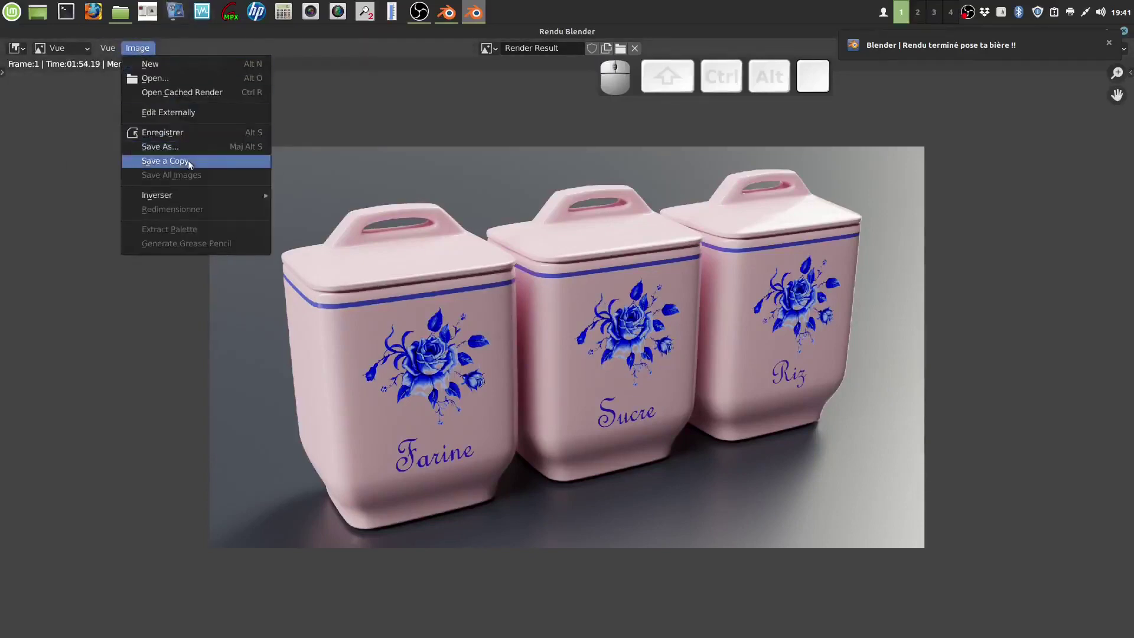
pyautogui.click(183, 148)
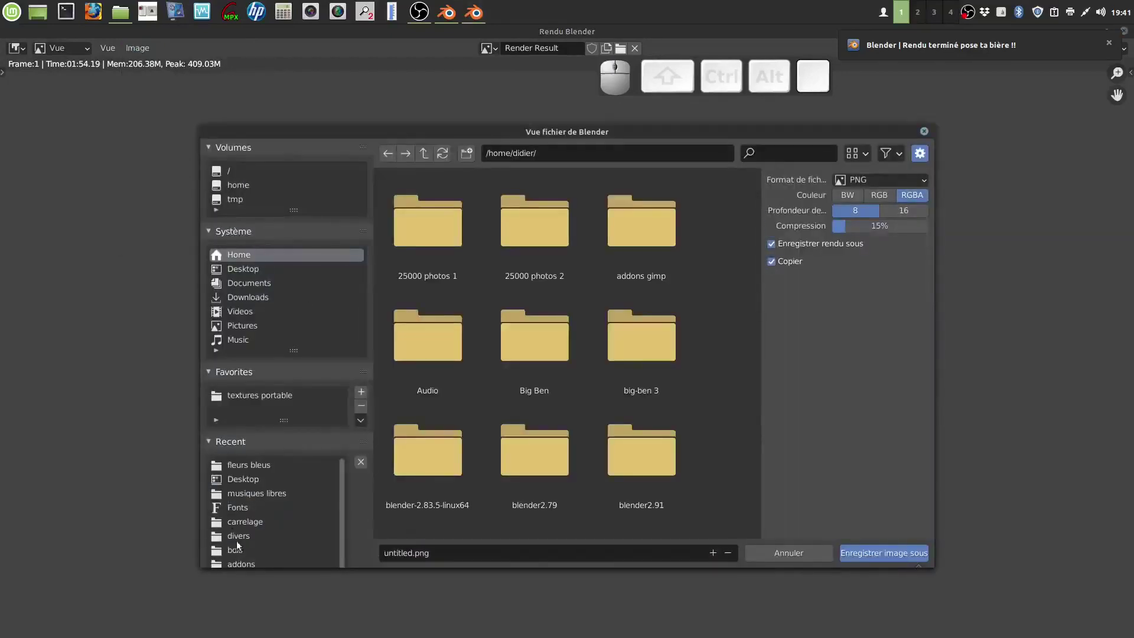
pyautogui.click(260, 483)
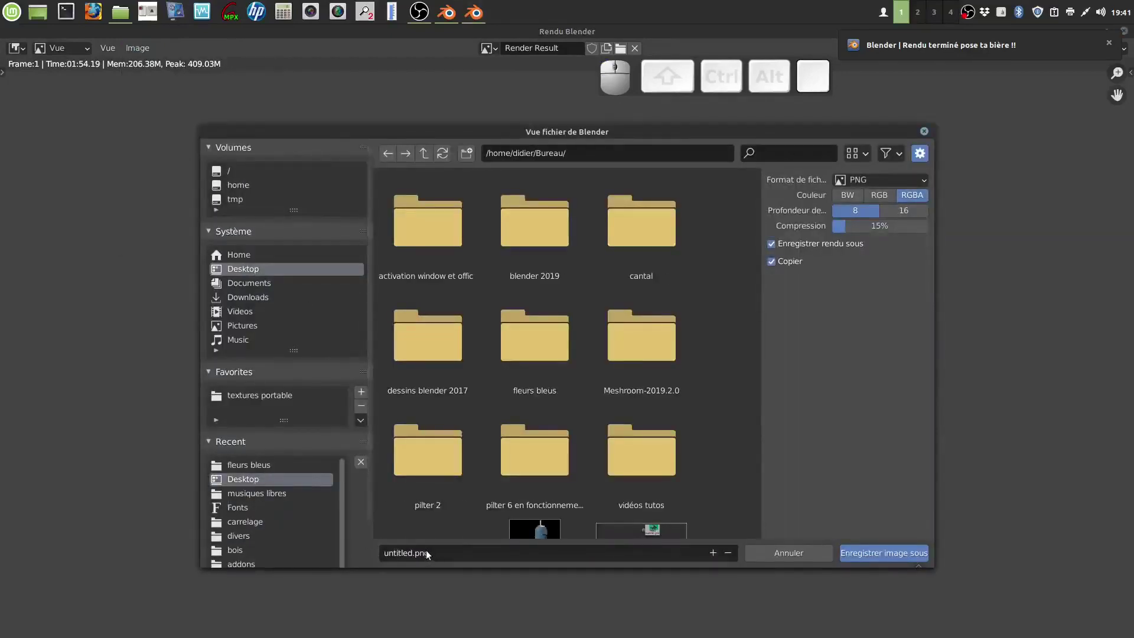
pyautogui.click(439, 556)
pyautogui.press('BackSpace')
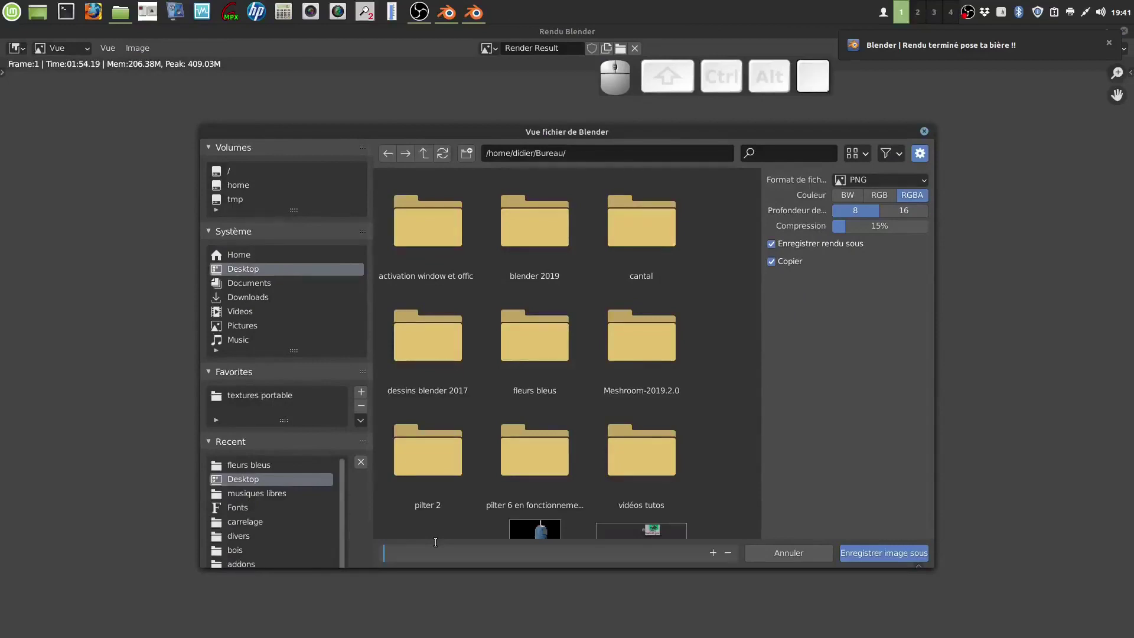
pyautogui.press('p')
pyautogui.press('o')
pyautogui.press('t')
pyautogui.press('s')
pyautogui.press('space')
pyautogui.press('t')
pyautogui.press('u')
pyautogui.press('t')
pyautogui.press('o')
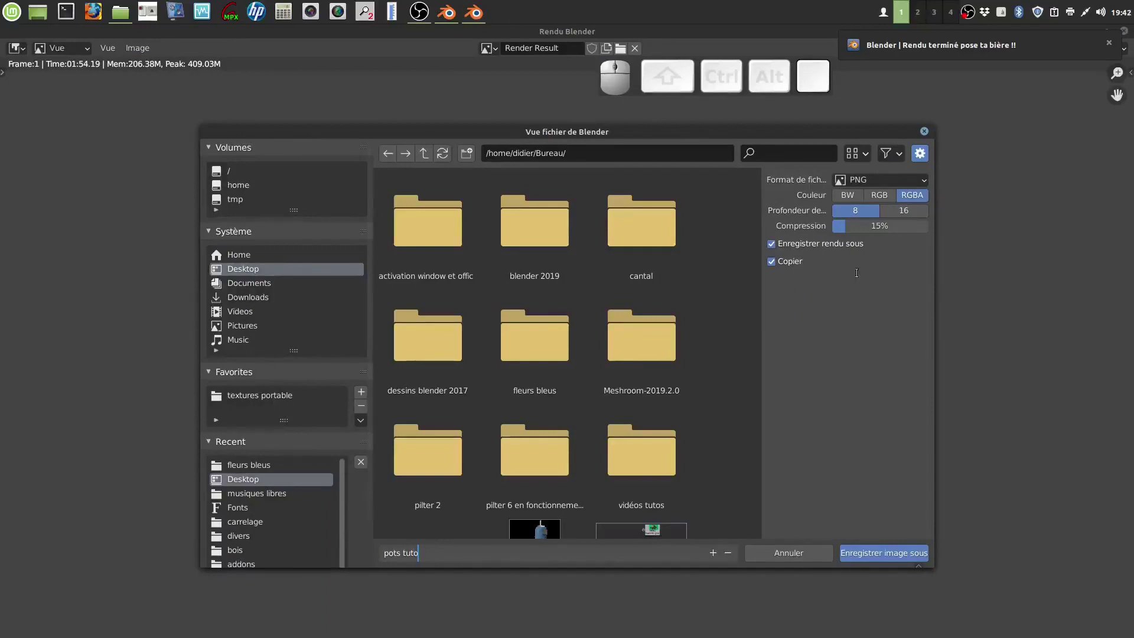
# Set PNG compression to 0% and save the image as pots tuto.png
pyautogui.click(908, 322)
pyautogui.moveTo(850, 230); pyautogui.dragTo(845, 250)
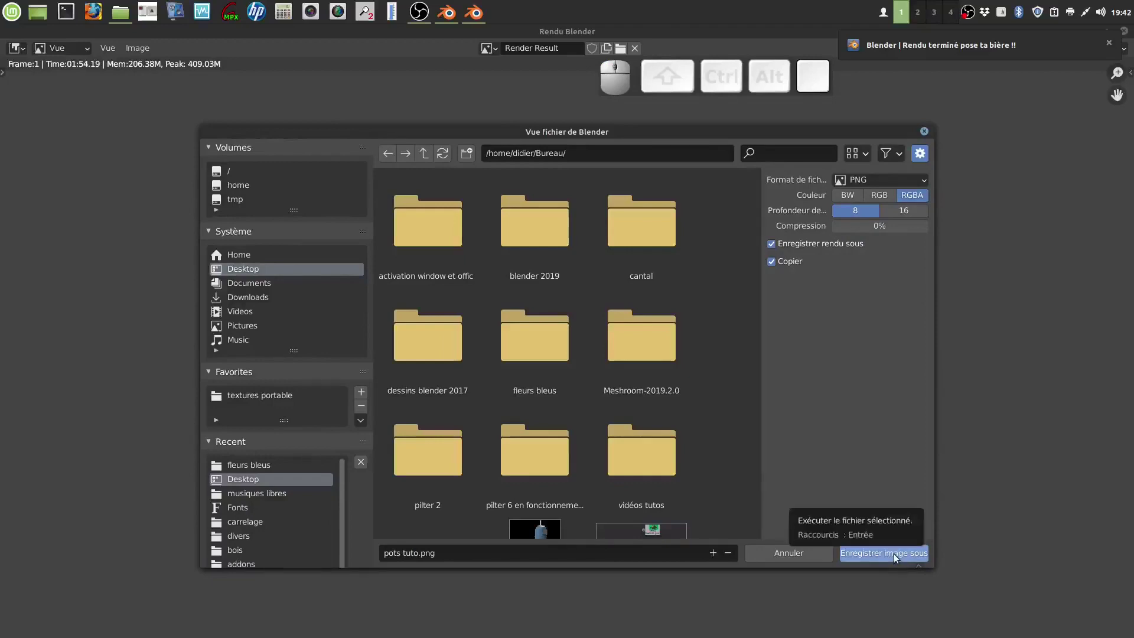
pyautogui.click(896, 557)
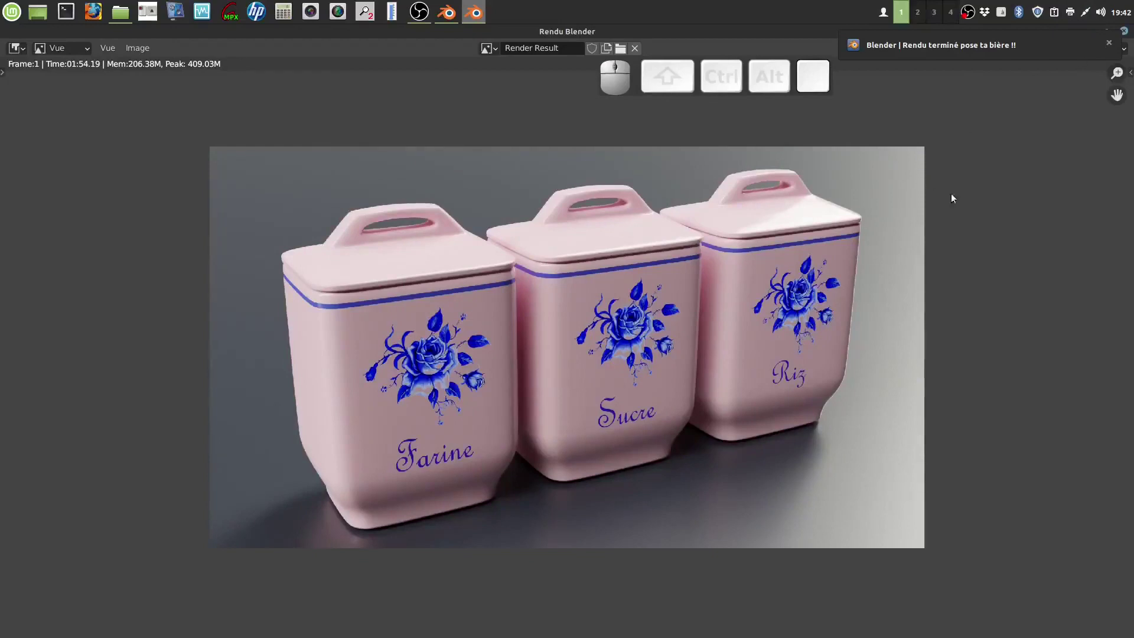
pyautogui.click(1005, 172)
pyautogui.click(1109, 49)
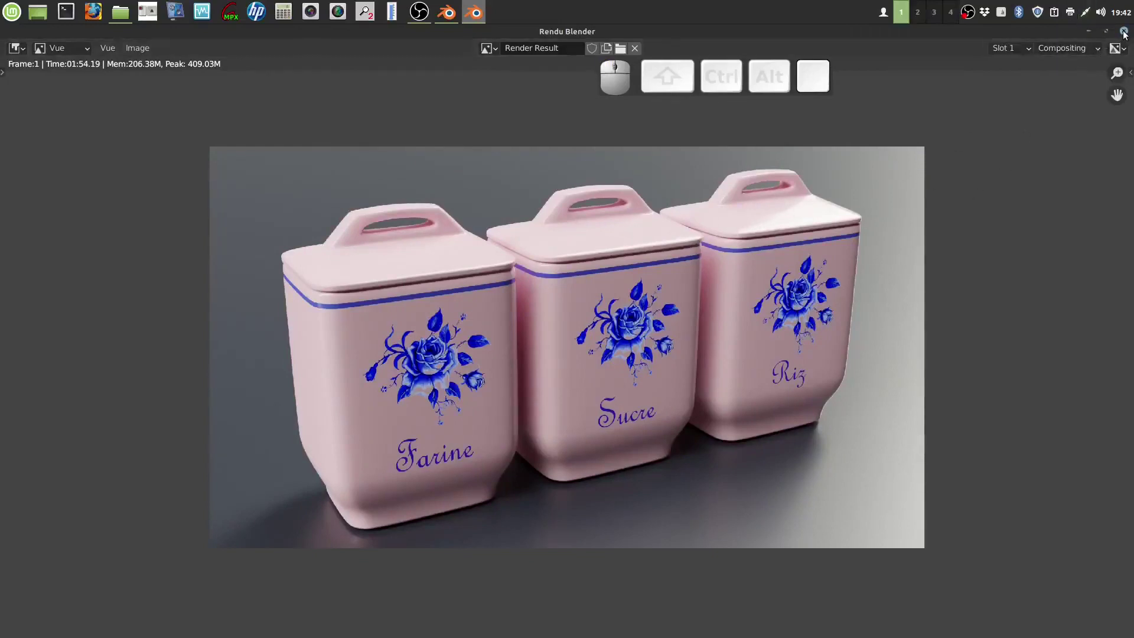
# Close the render window, minimise Blender, dismiss the Wine error and select pots tuto.png on the desktop
pyautogui.click(1127, 32)
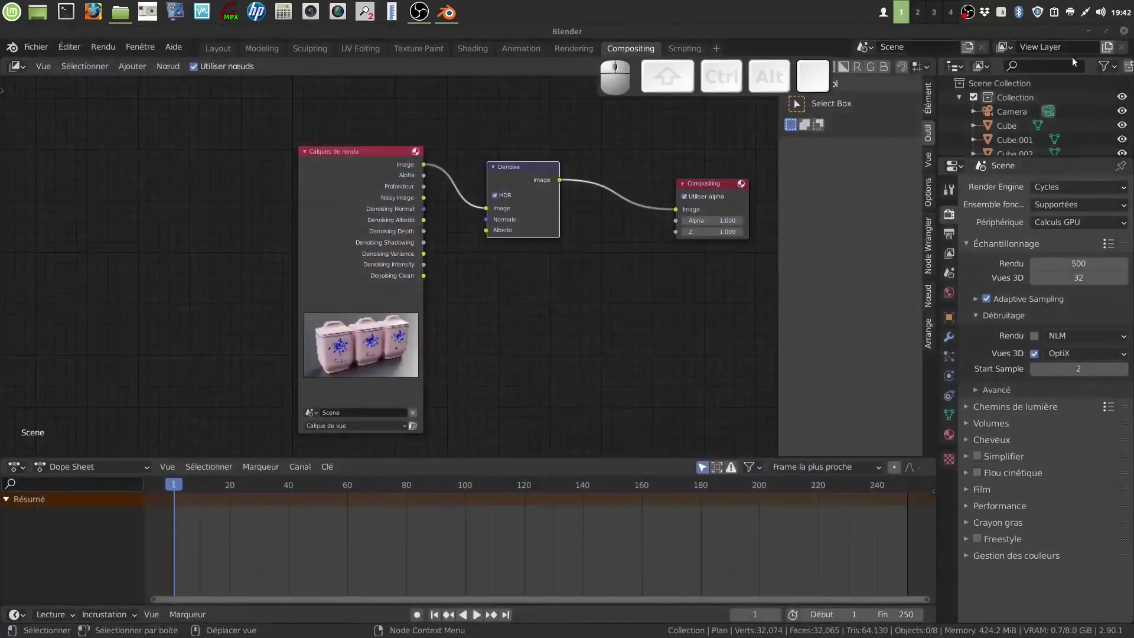
pyautogui.click(1092, 33)
pyautogui.click(336, 325)
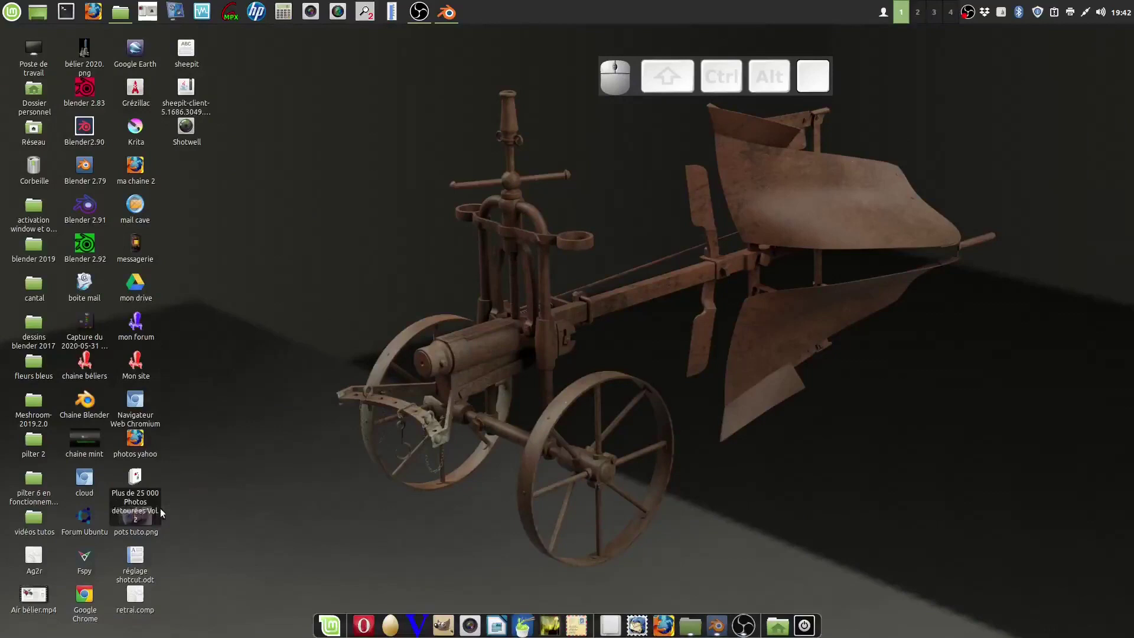
pyautogui.click(148, 522)
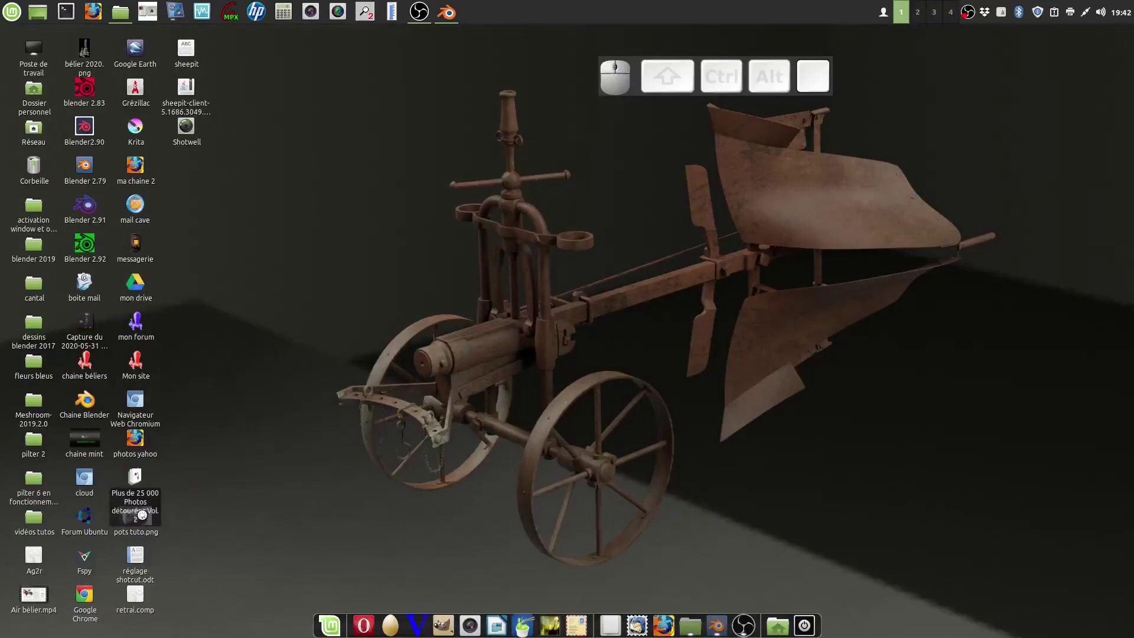
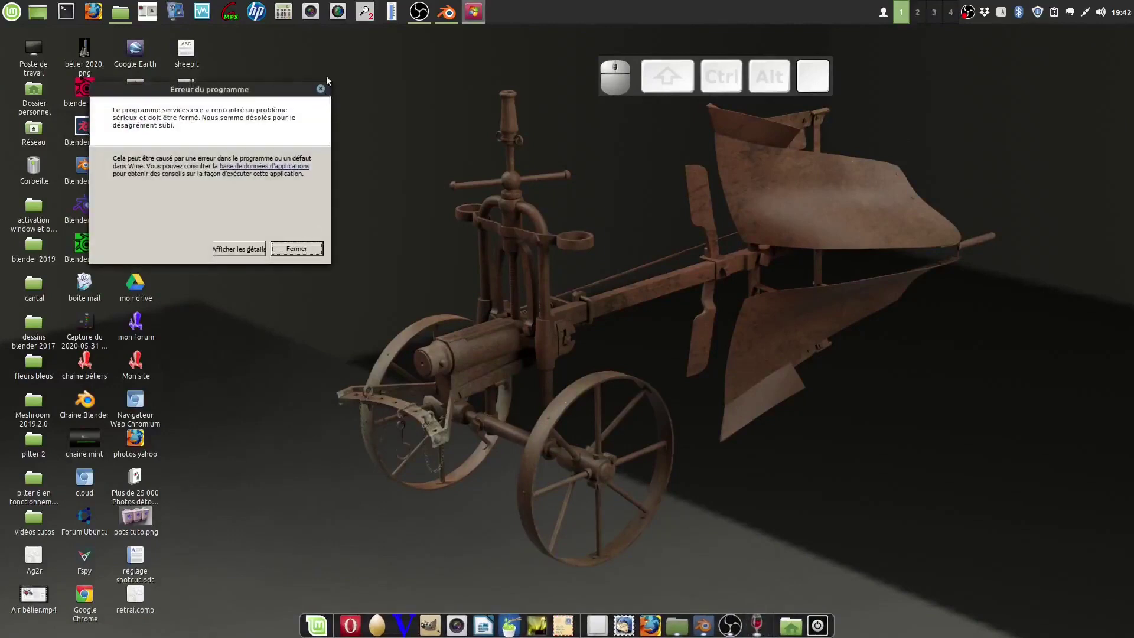
pyautogui.click(325, 91)
pyautogui.click(334, 419)
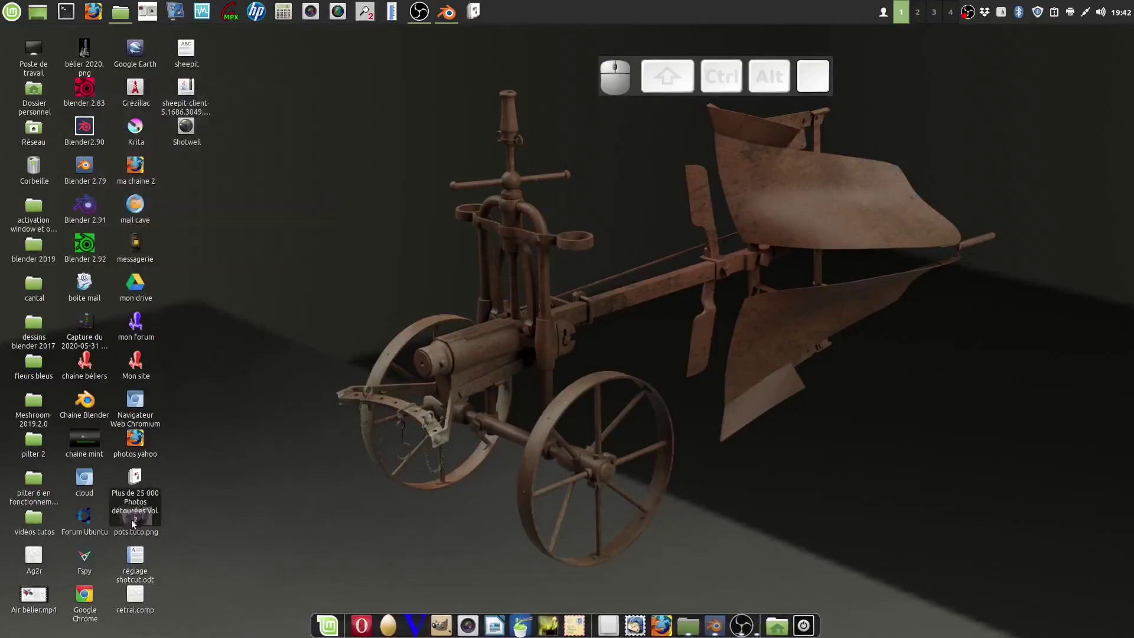
pyautogui.click(207, 508)
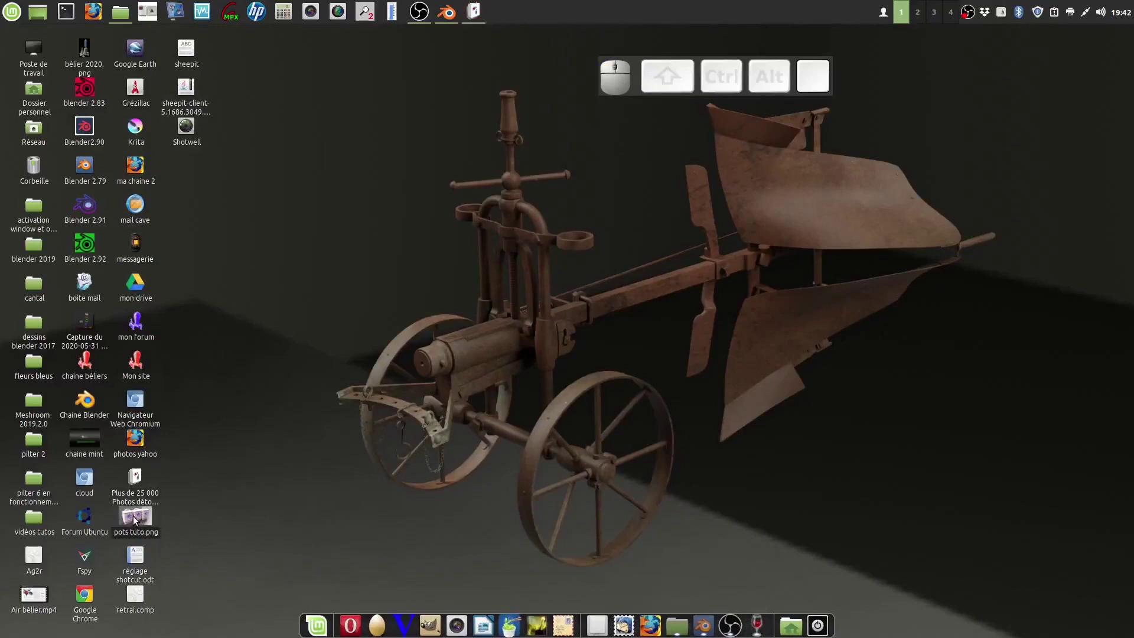
# View pots tuto.png maximised in the image viewer
pyautogui.click(137, 519)
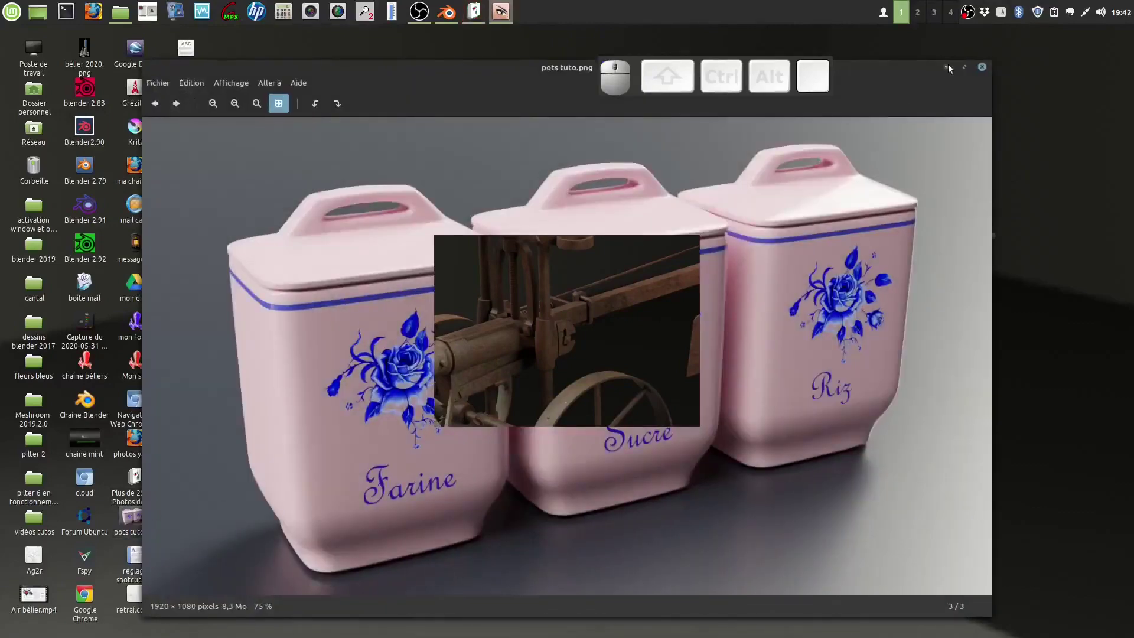
pyautogui.click(1127, 32)
pyautogui.click(968, 68)
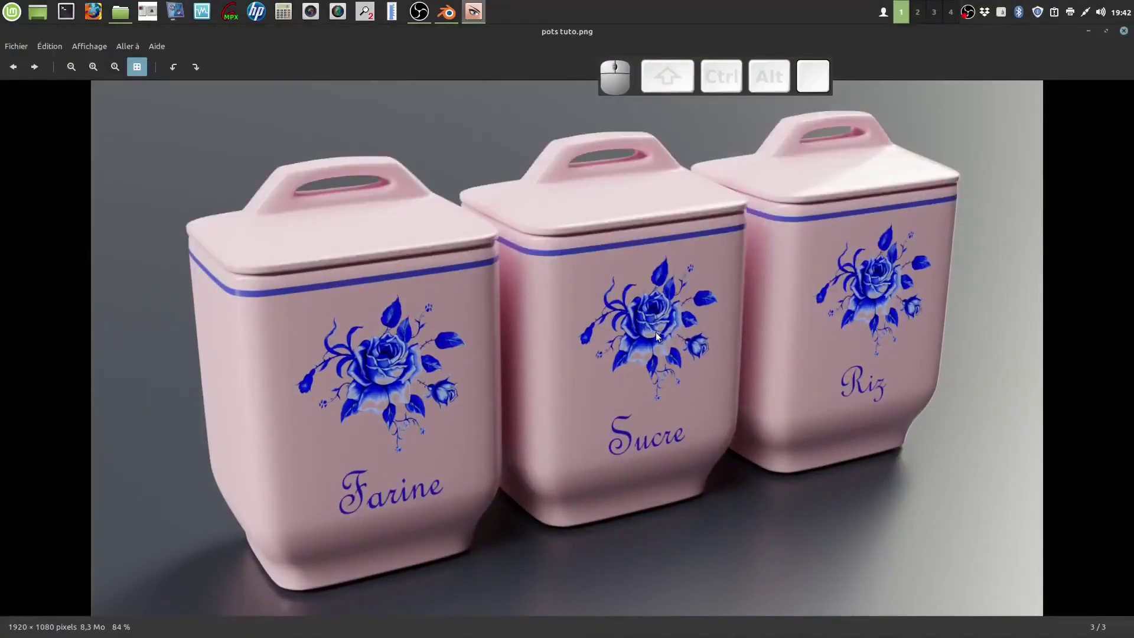